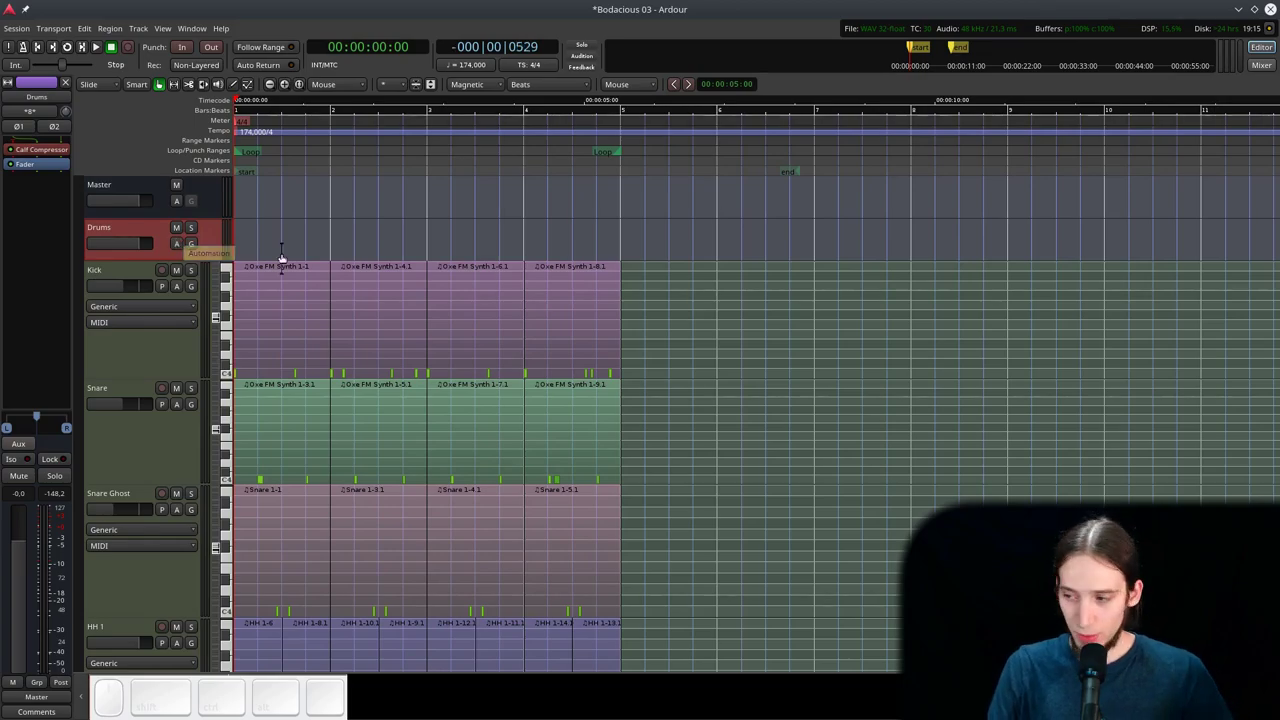
# - Audition the drum loop, starting and stopping playback a few times from the beginning
pyautogui.press('space')
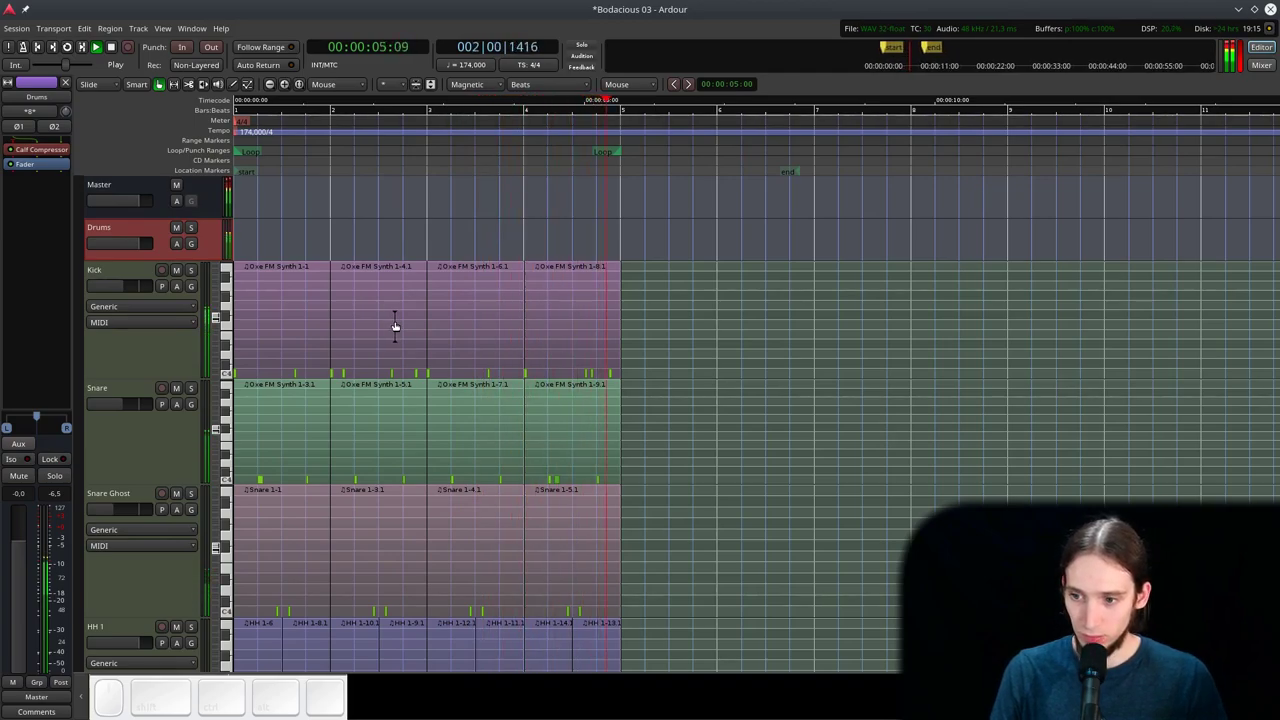
pyautogui.press('space')
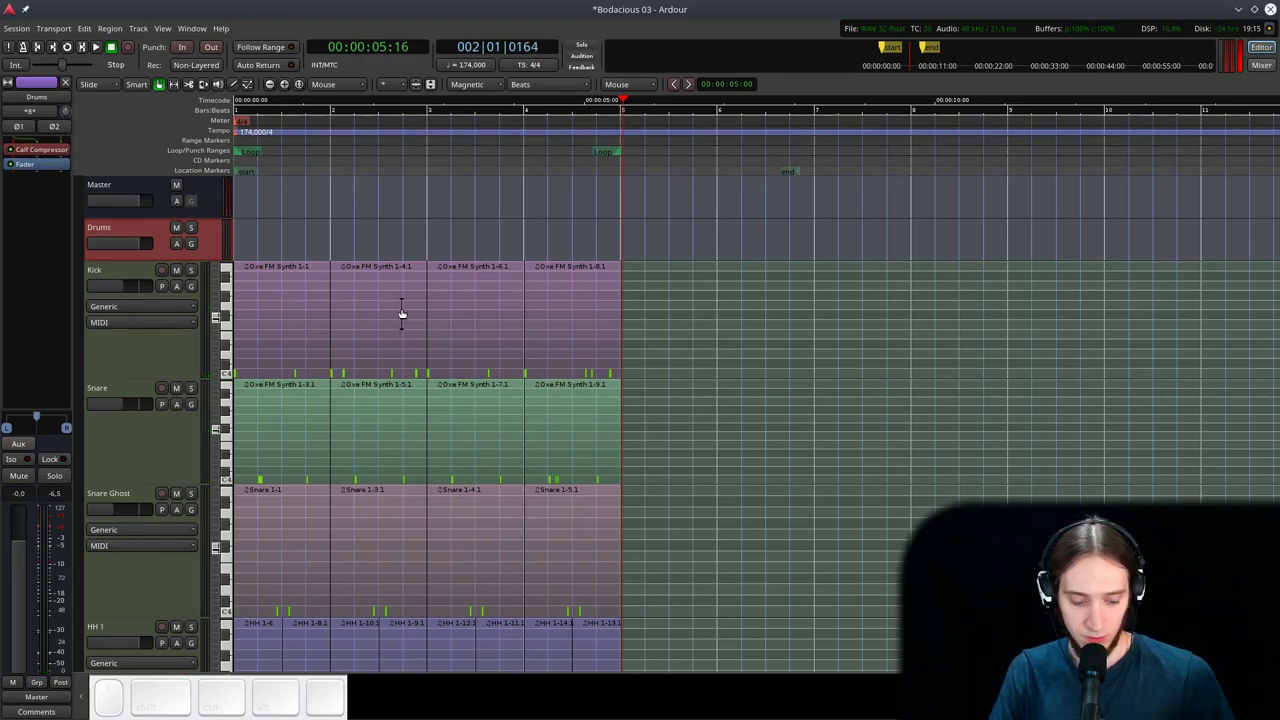
pyautogui.press('space')
pyautogui.press('Home')
pyautogui.press('space')
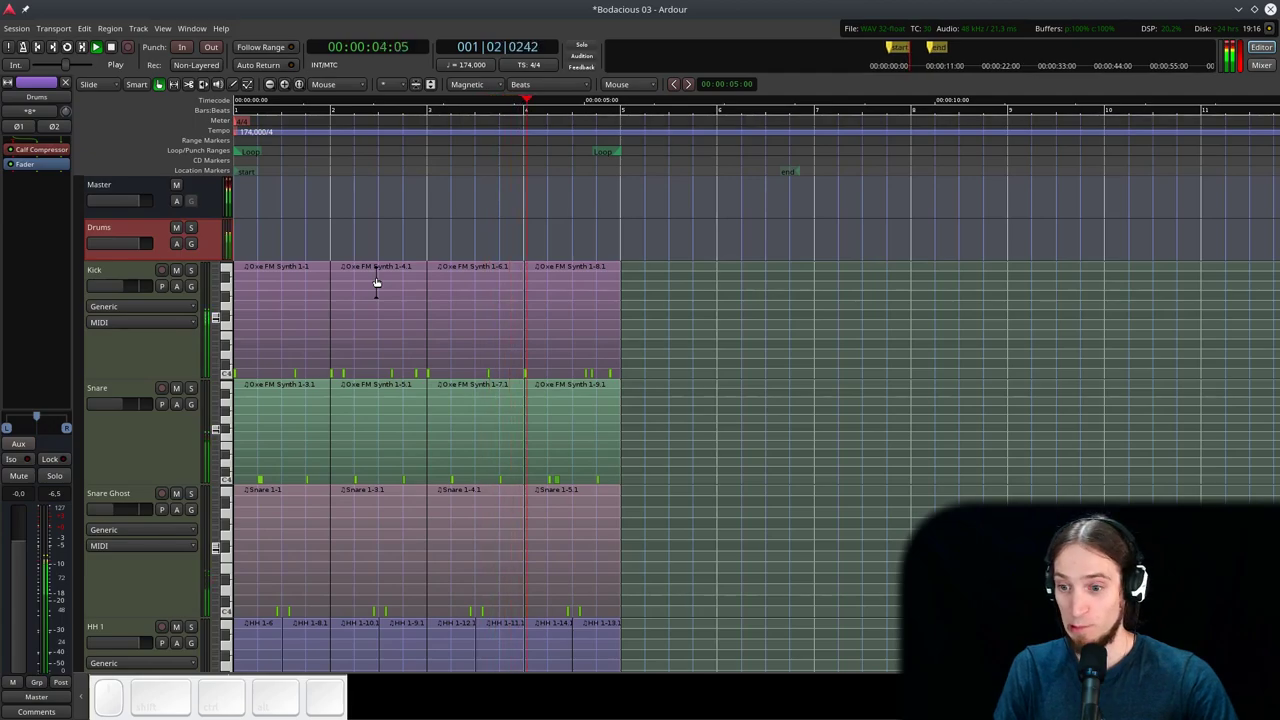
pyautogui.press('space')
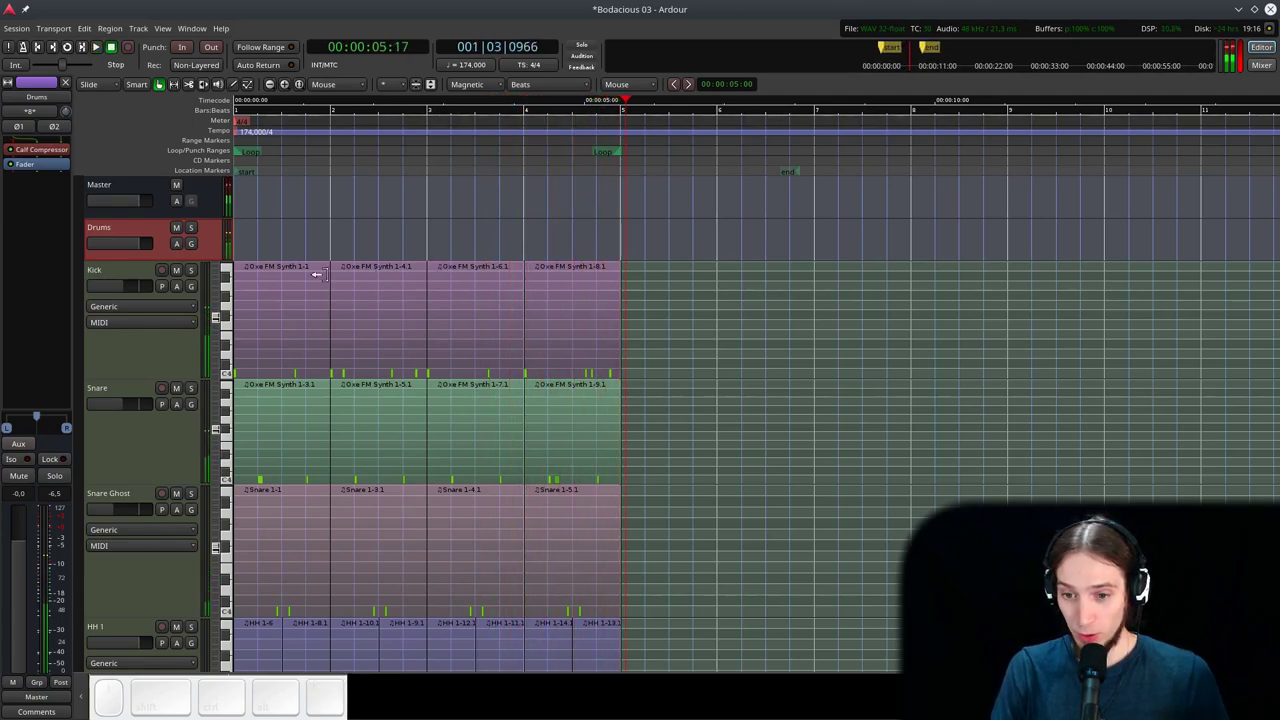
# - Solo the Kick track, play it back briefly, then un-solo it
pyautogui.click(136, 268)
pyautogui.click(190, 272)
pyautogui.click(286, 158)
pyautogui.press('space')
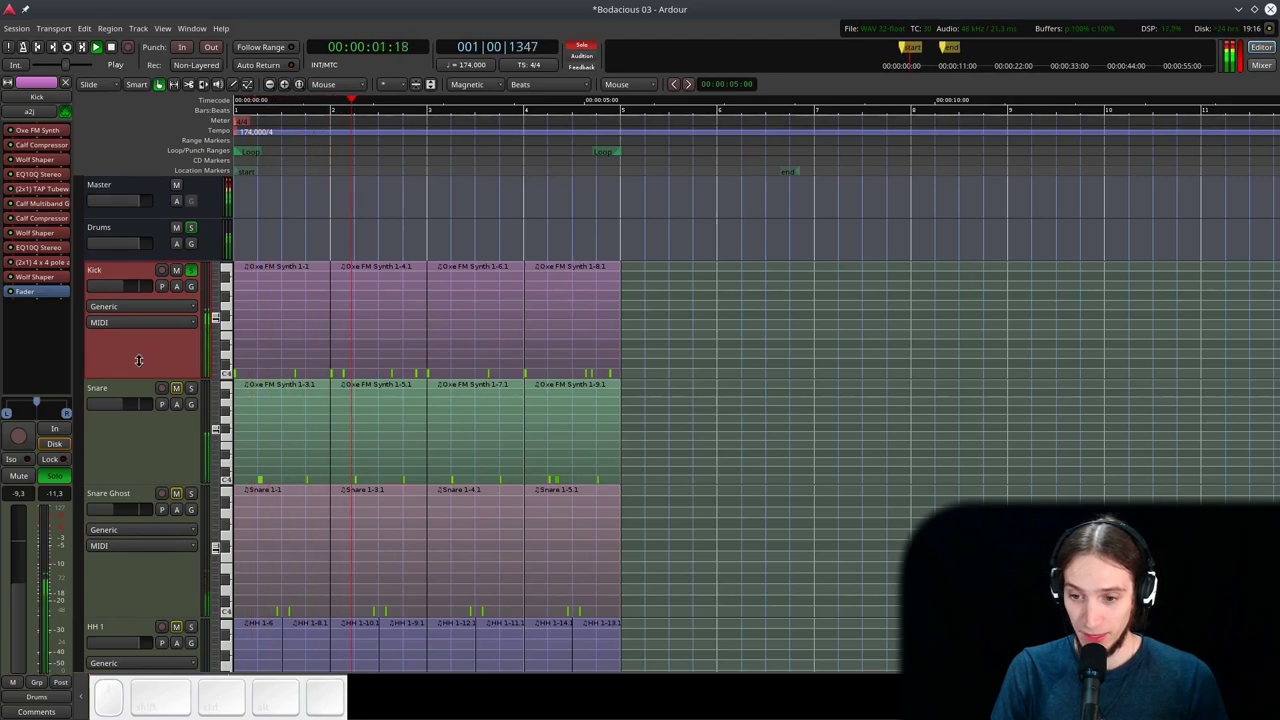
pyautogui.press('space')
pyautogui.click(193, 269)
# - Add a new Oxe FM Synth MIDI track above Kick via Track > Add Track
pyautogui.scroll(-3)
pyautogui.click(140, 315)
pyautogui.scroll(3)
pyautogui.scroll(-3)
# - Draw a bass-line region of MIDI notes on Oxe FM Synth 4 and duplicate it to span bars 1-4
pyautogui.press('ctrl+Up')
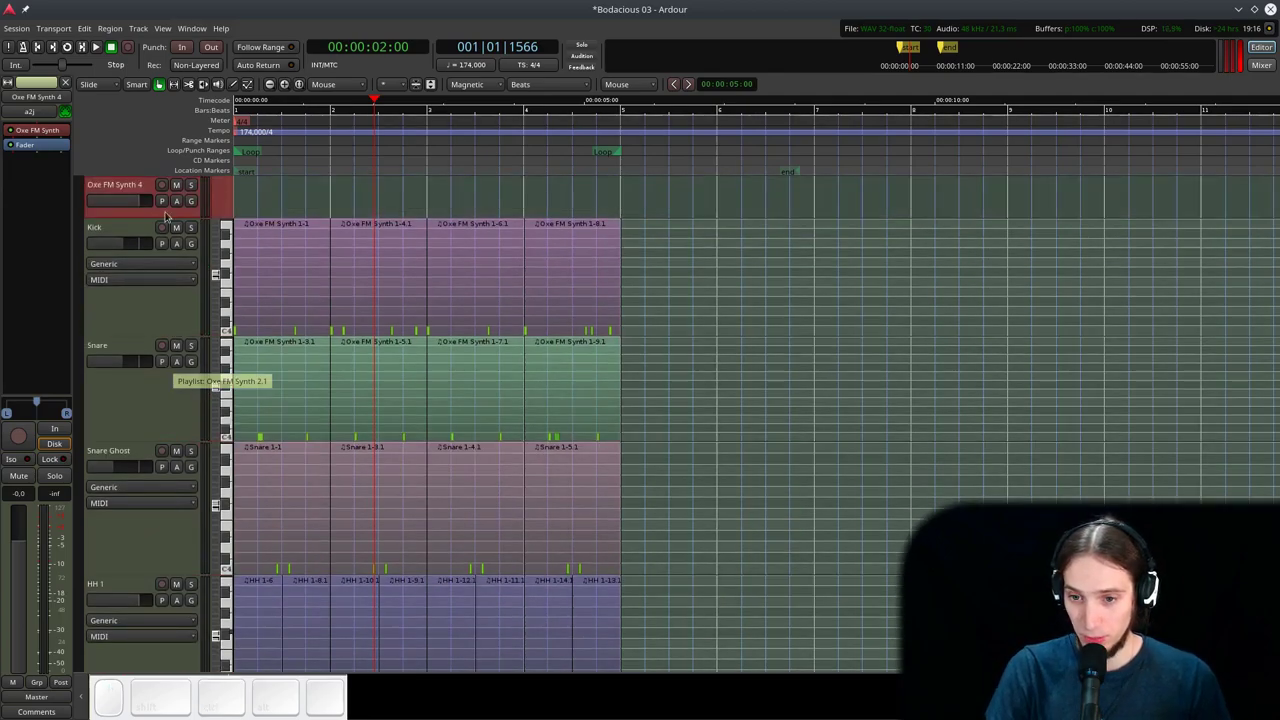
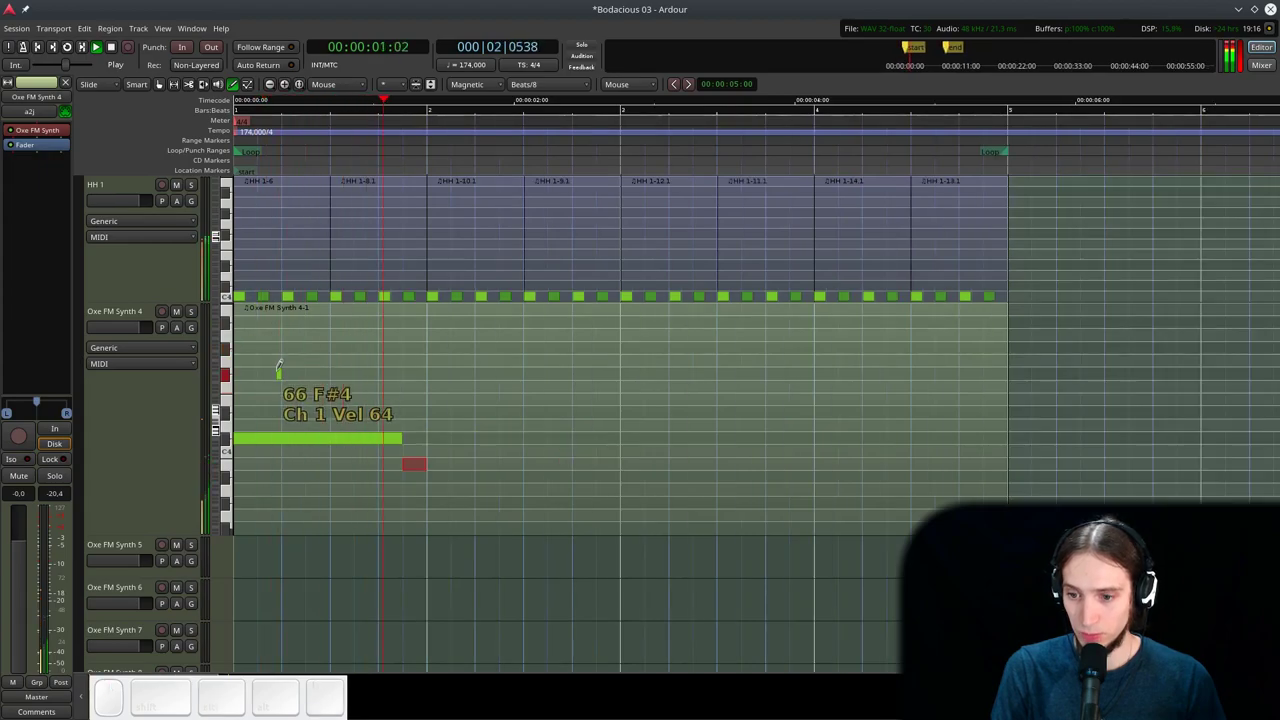
pyautogui.press('space')
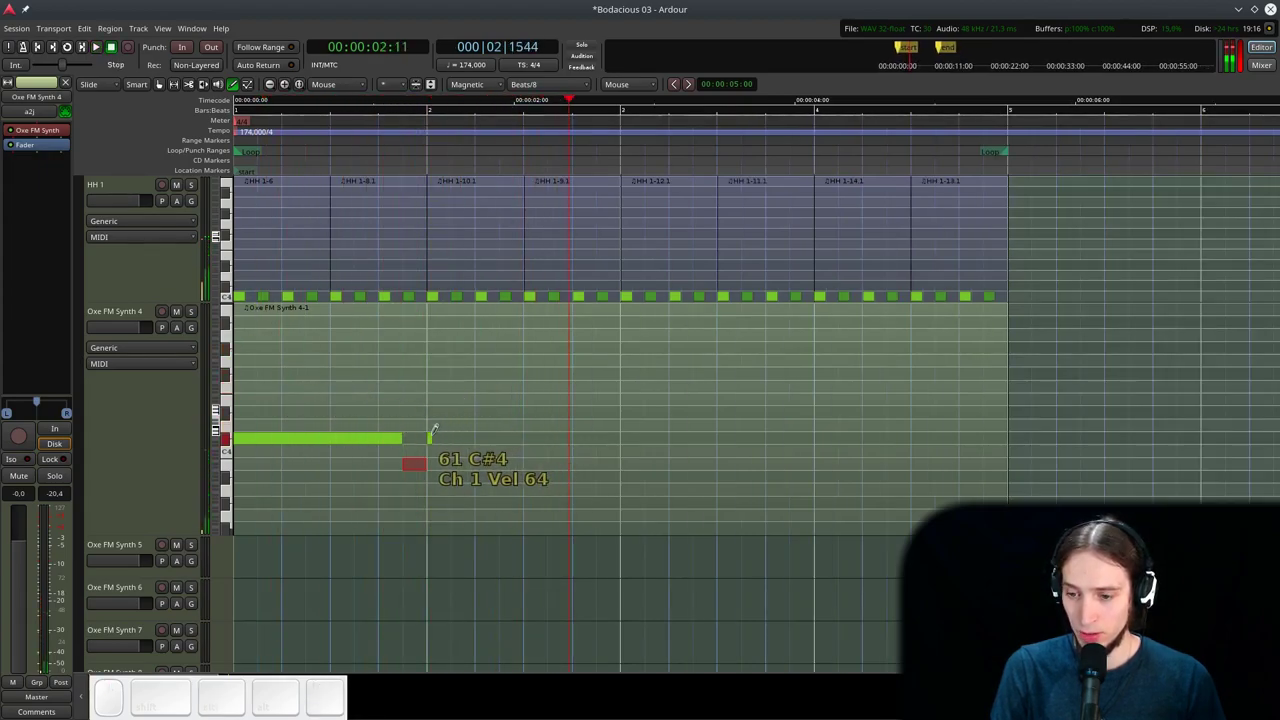
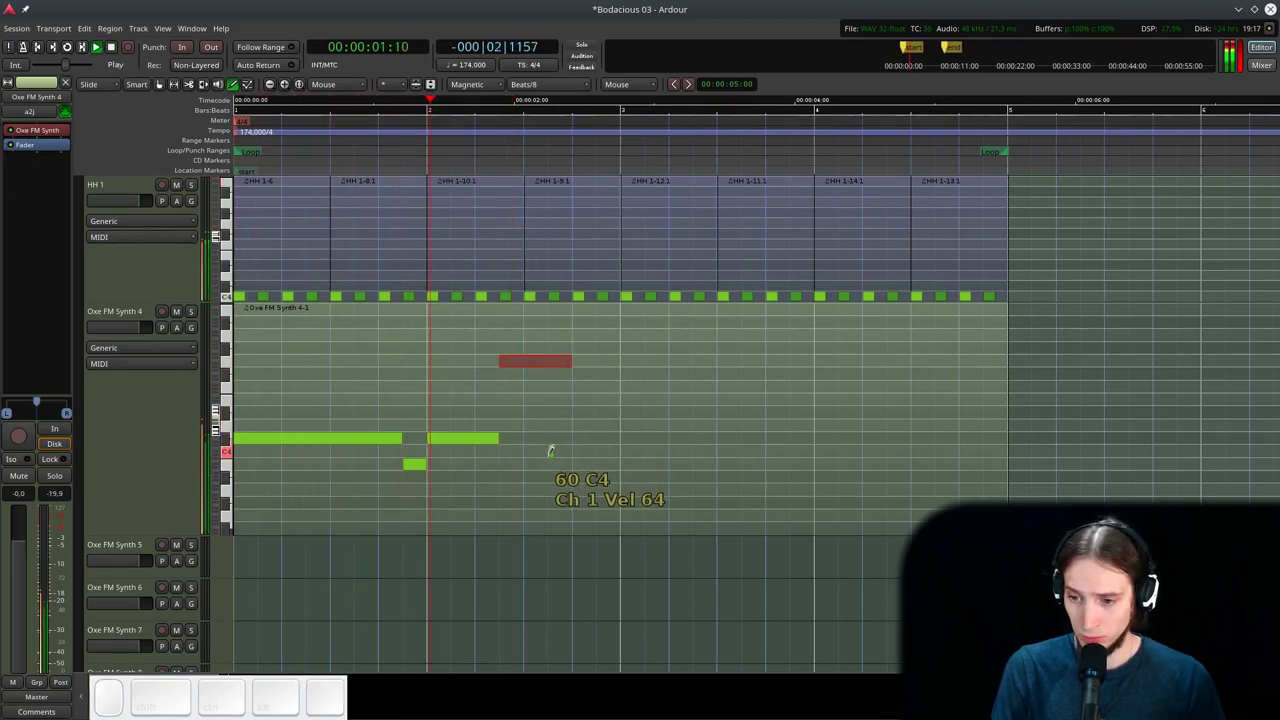
pyautogui.press('space')
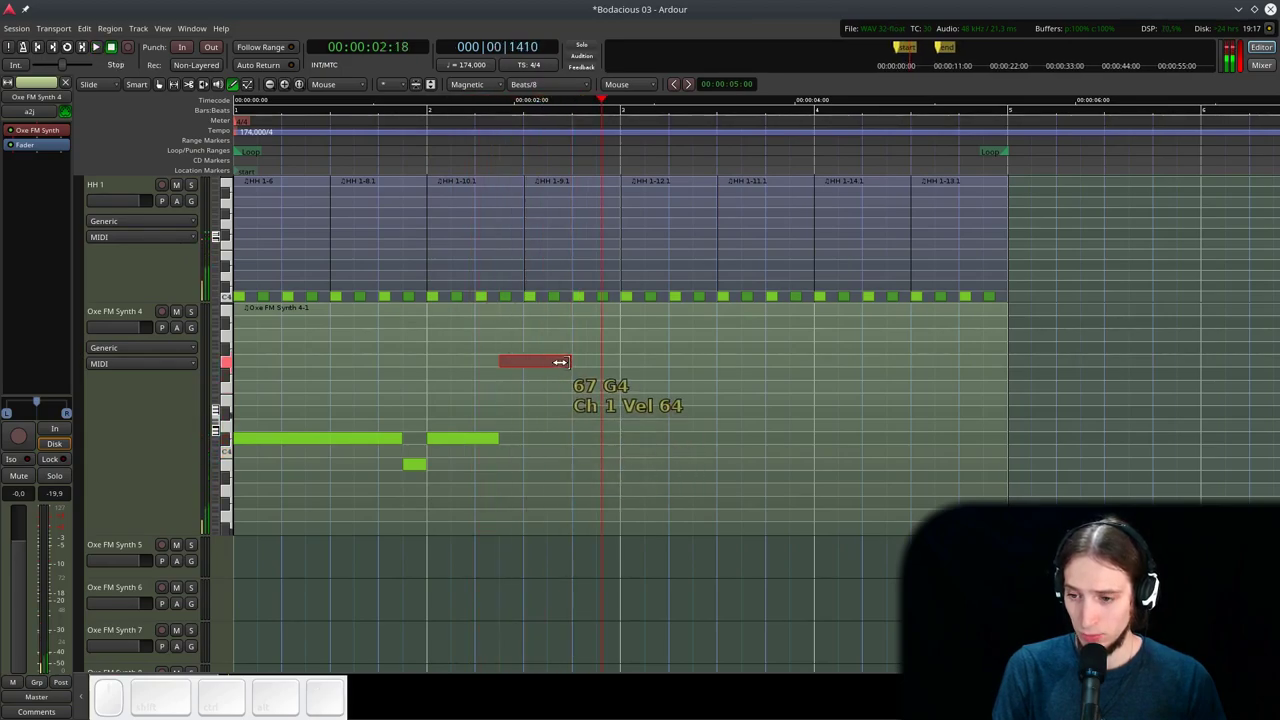
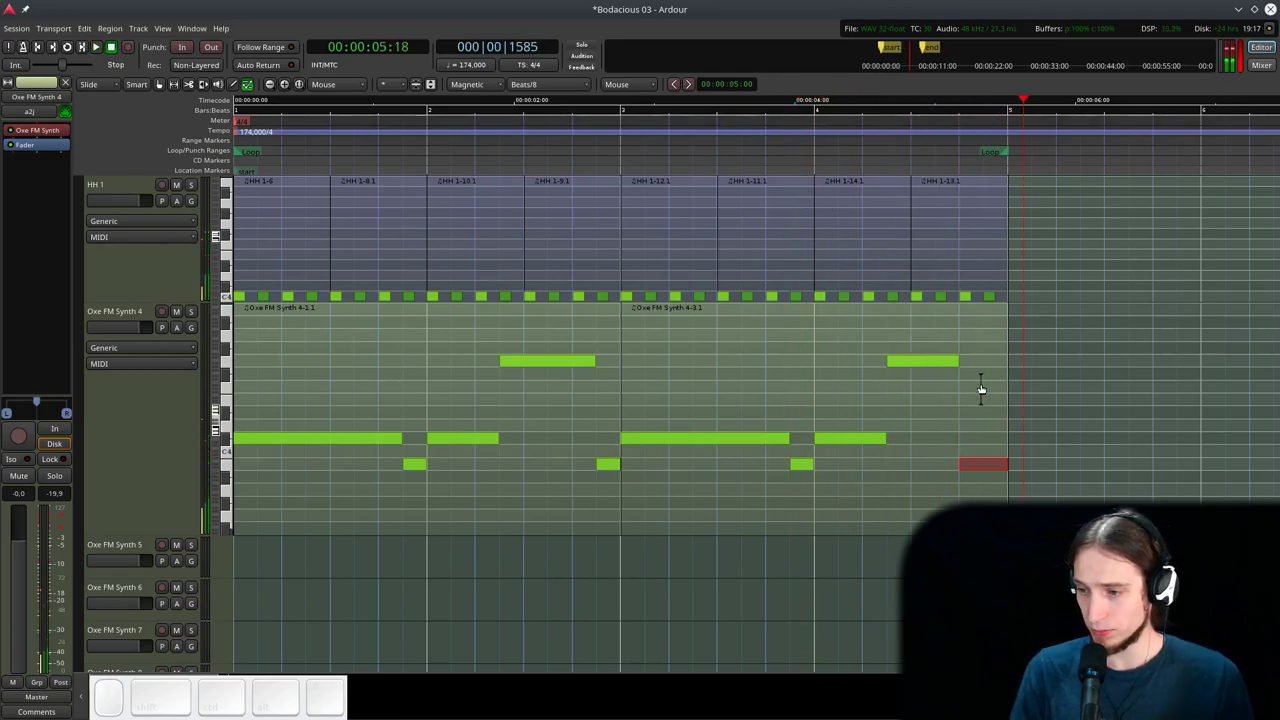
# - Rename the synth track to 'Bass 1'
pyautogui.press('g')
pyautogui.click(167, 411)
pyautogui.click(144, 311)
pyautogui.press('shift+space')
pyautogui.press('shift+1')
pyautogui.press('shift+Return')
pyautogui.click(324, 403)
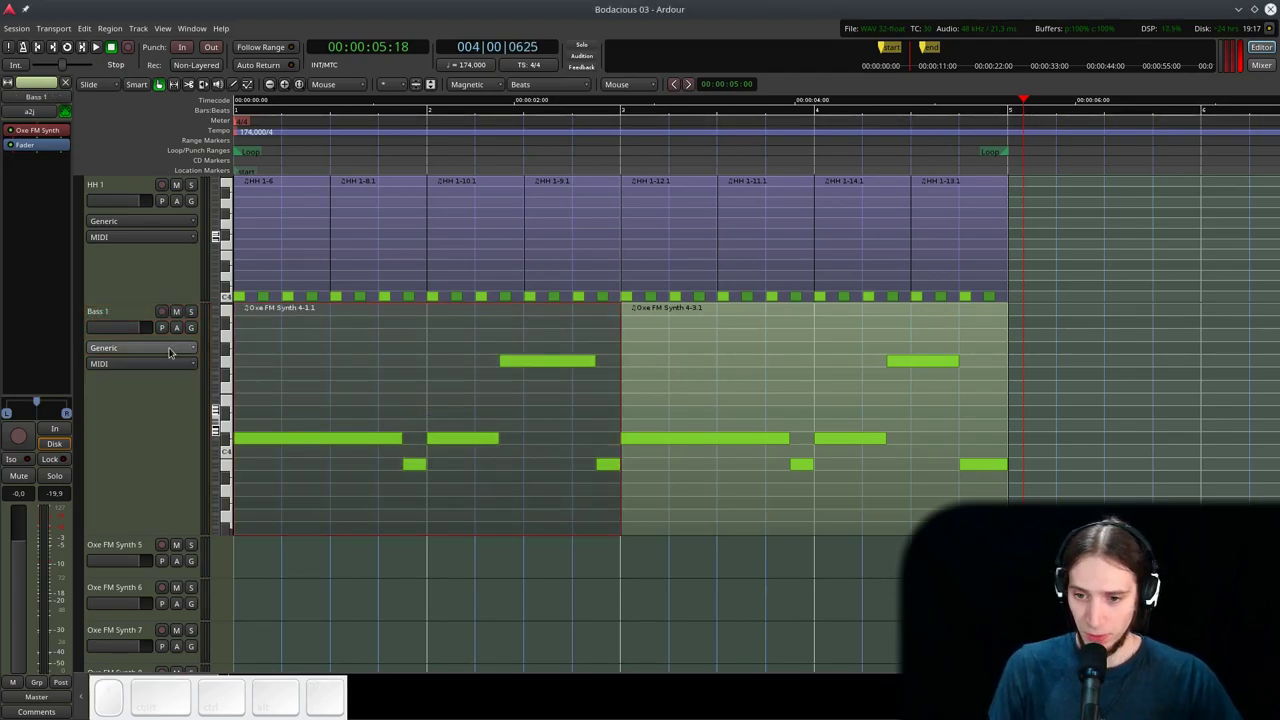
# - Solo Bass 1, start the loop playing and bring up its Oxe FM Synth window
pyautogui.click(187, 318)
pyautogui.click(1015, 357)
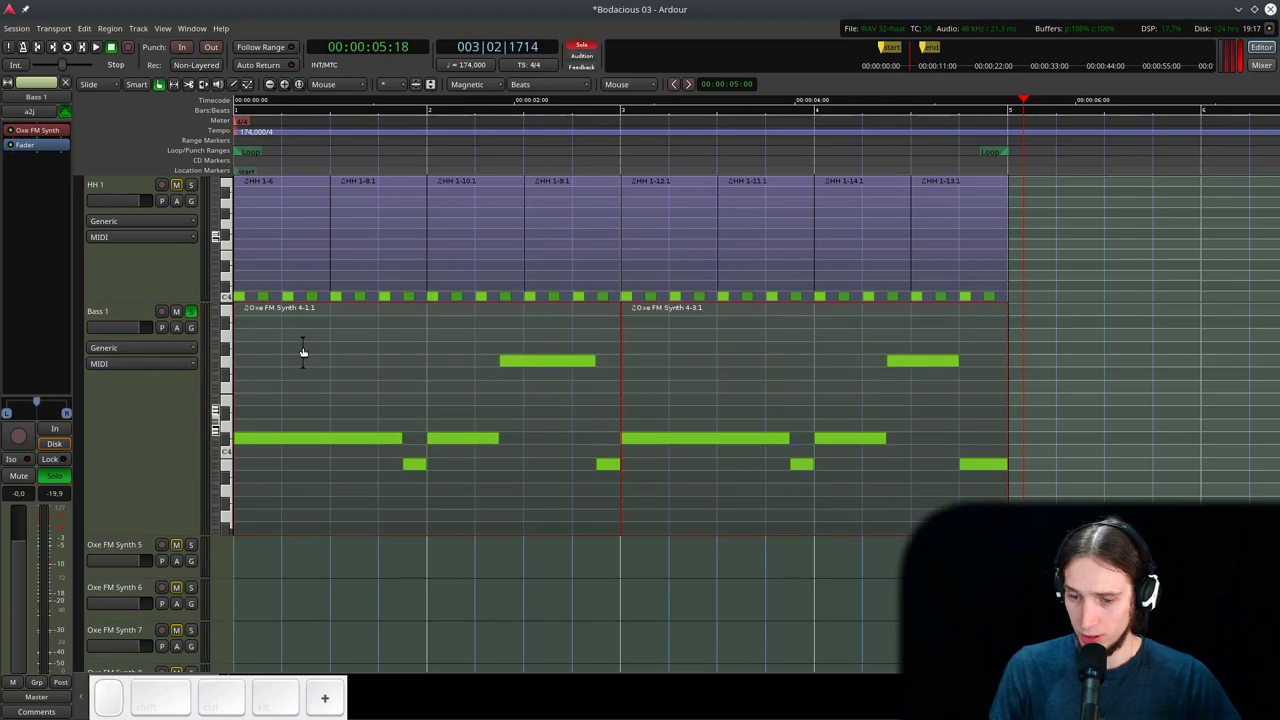
pyautogui.press('l')
pyautogui.click(65, 133)
pyautogui.click(182, 15)
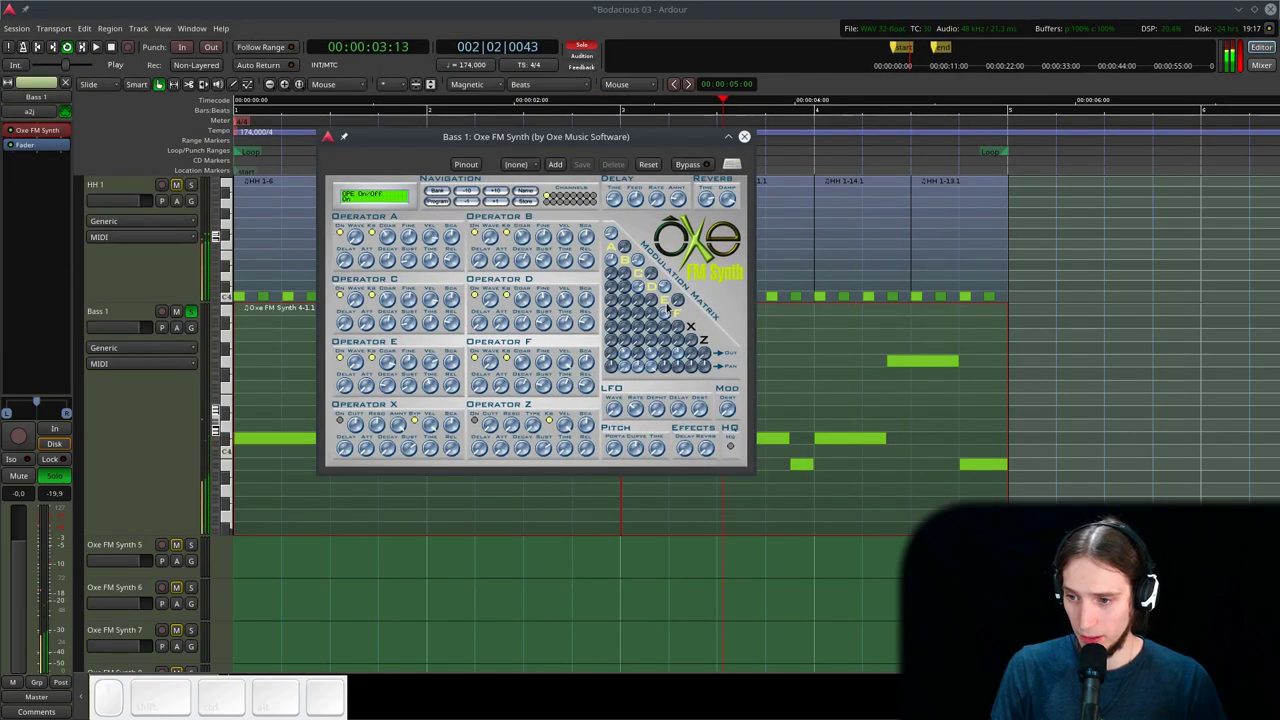
# - Rework the operator modulation routing in the Oxe FM Synth matrix
pyautogui.click(666, 301)
pyautogui.click(652, 286)
pyautogui.click(642, 277)
pyautogui.click(628, 262)
pyautogui.click(612, 248)
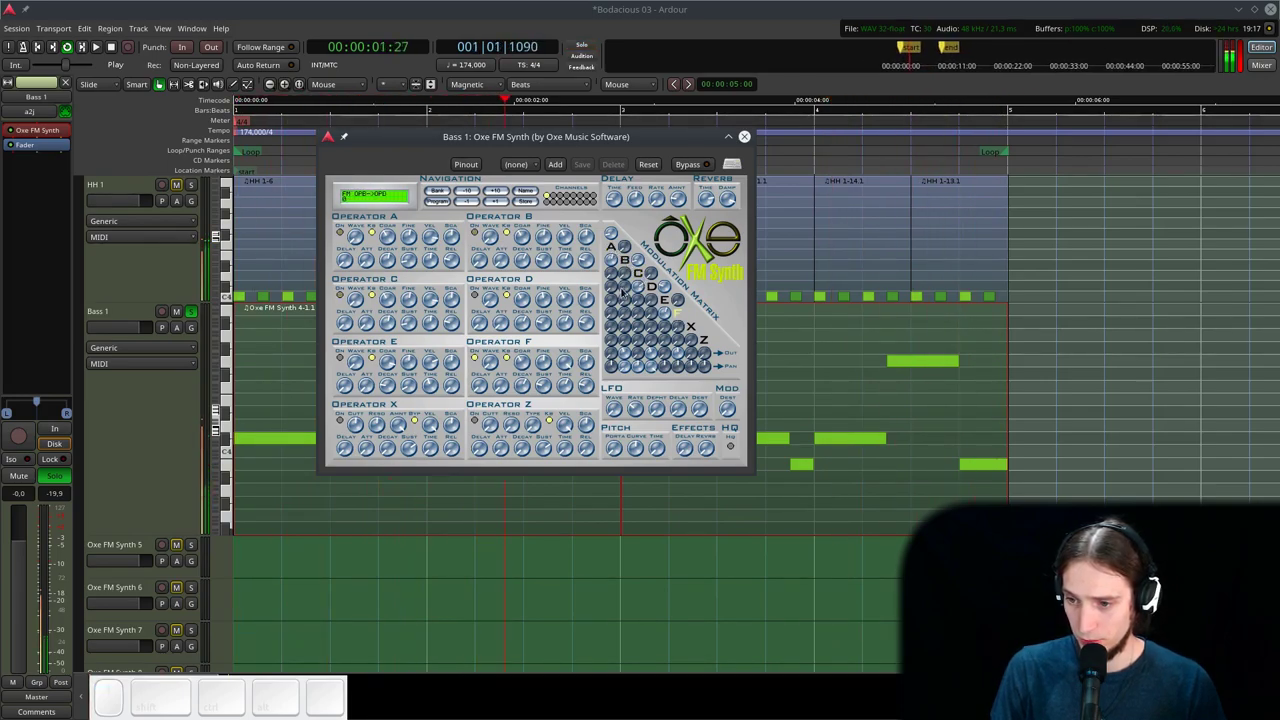
pyautogui.click(637, 283)
pyautogui.doubleClick(607, 249)
pyautogui.click(614, 260)
pyautogui.click(613, 251)
pyautogui.click(613, 247)
pyautogui.click(614, 234)
pyautogui.click(645, 262)
pyautogui.click(666, 291)
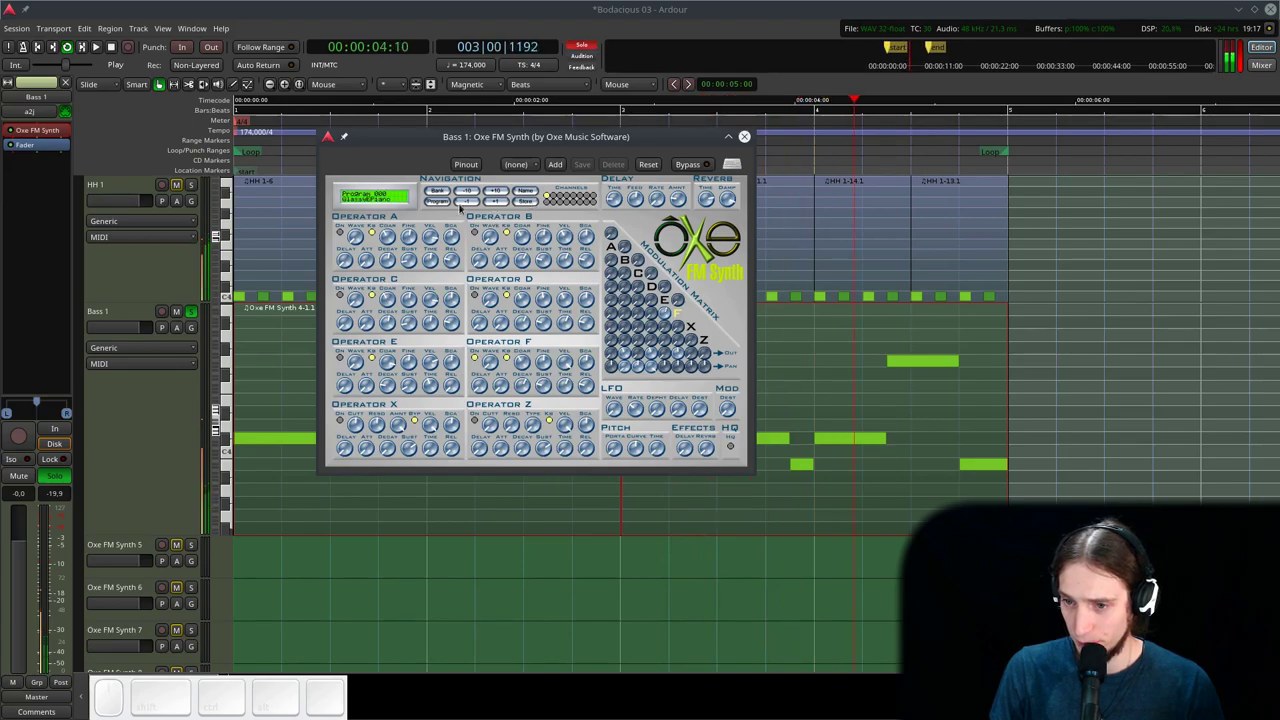
# - Shorten operator C's decay and adjust further modulation-matrix routing
pyautogui.click(444, 201)
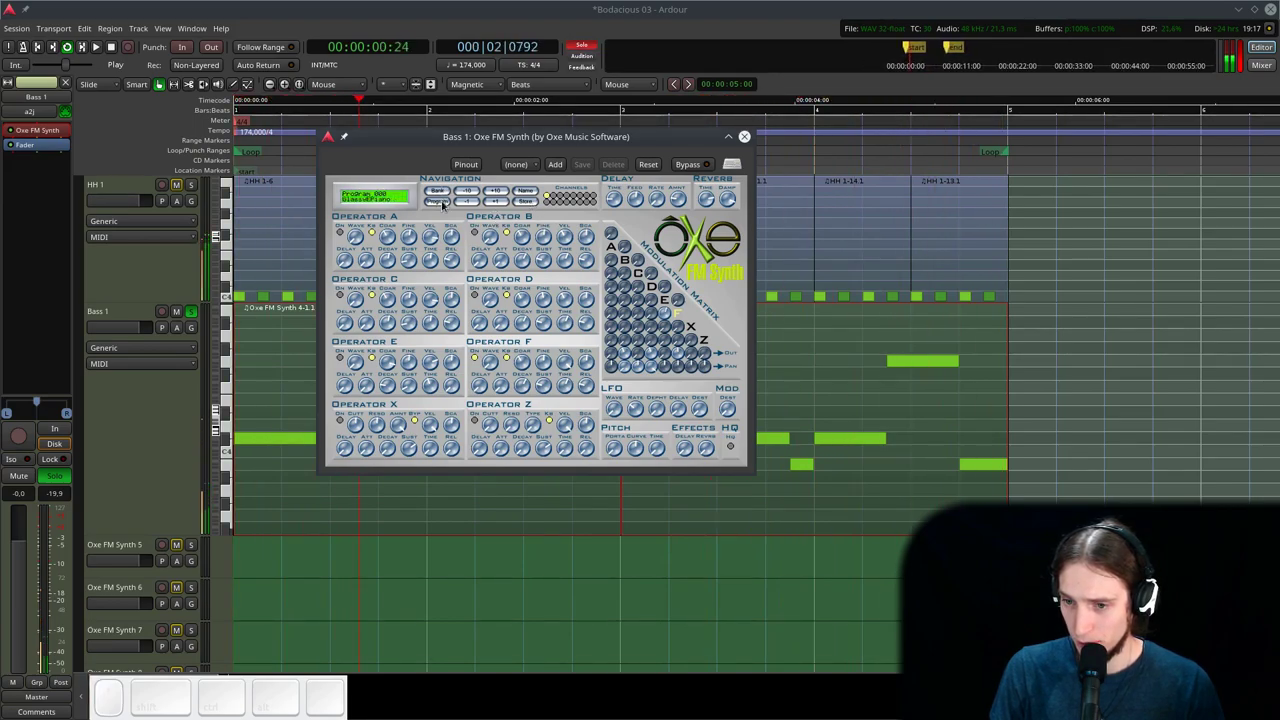
pyautogui.moveTo(444, 203); pyautogui.dragTo(479, 201)
pyautogui.rightClick(444, 203)
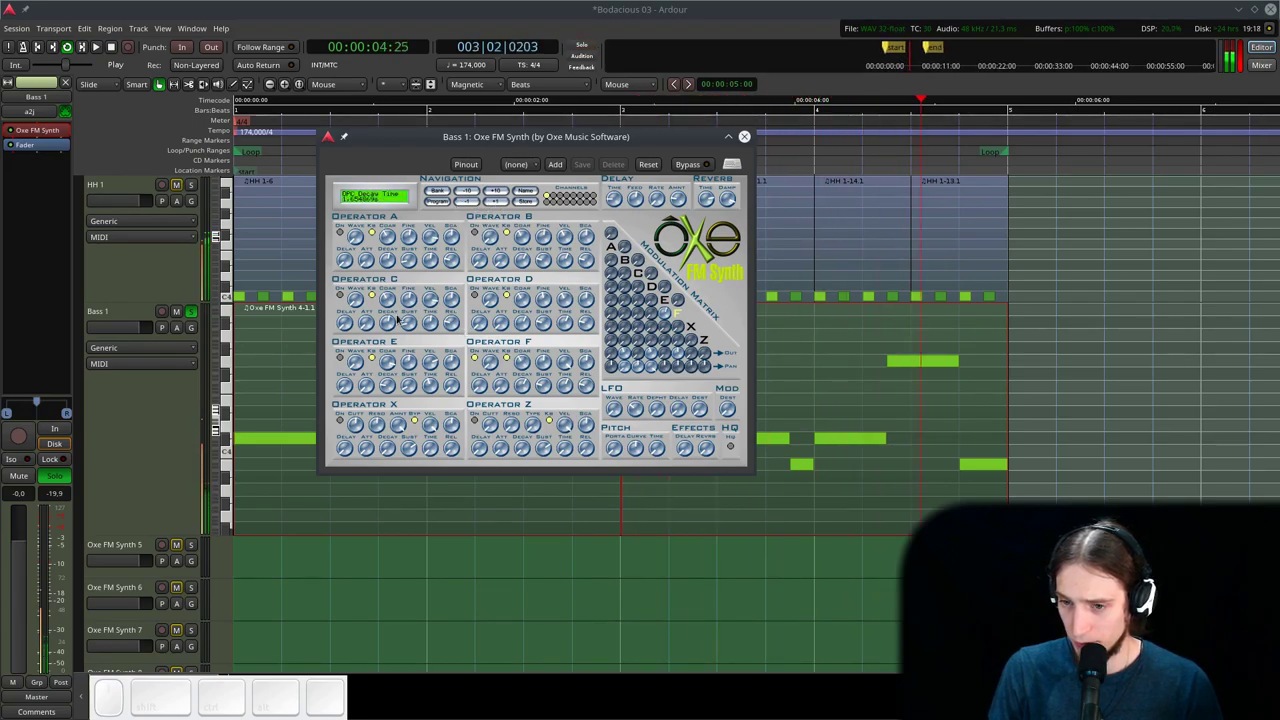
pyautogui.click(679, 352)
pyautogui.click(654, 352)
pyautogui.click(628, 353)
pyautogui.click(626, 368)
pyautogui.click(635, 369)
pyautogui.click(651, 369)
pyautogui.click(665, 316)
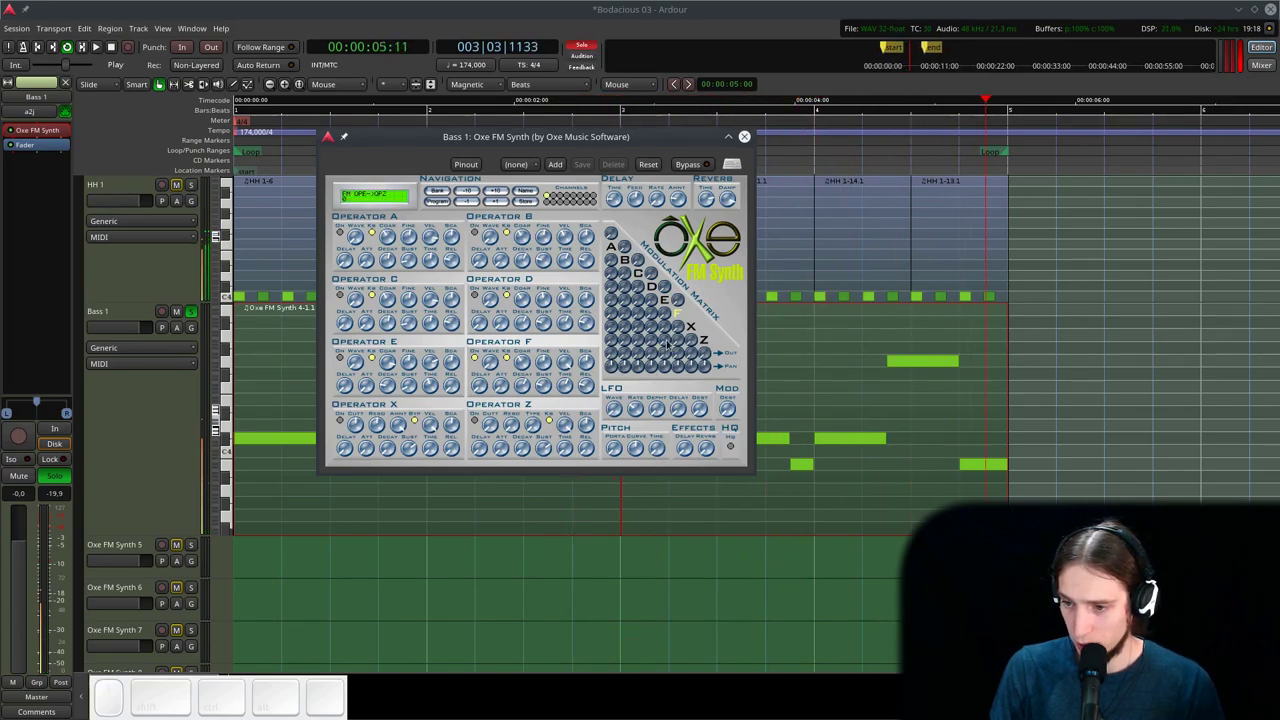
# - Retune operator F's coarse pitch while the loop plays
pyautogui.moveTo(670, 356); pyautogui.dragTo(682, 353)
pyautogui.click(670, 355)
pyautogui.moveTo(680, 353); pyautogui.dragTo(684, 327)
pyautogui.moveTo(677, 356); pyautogui.dragTo(698, 321)
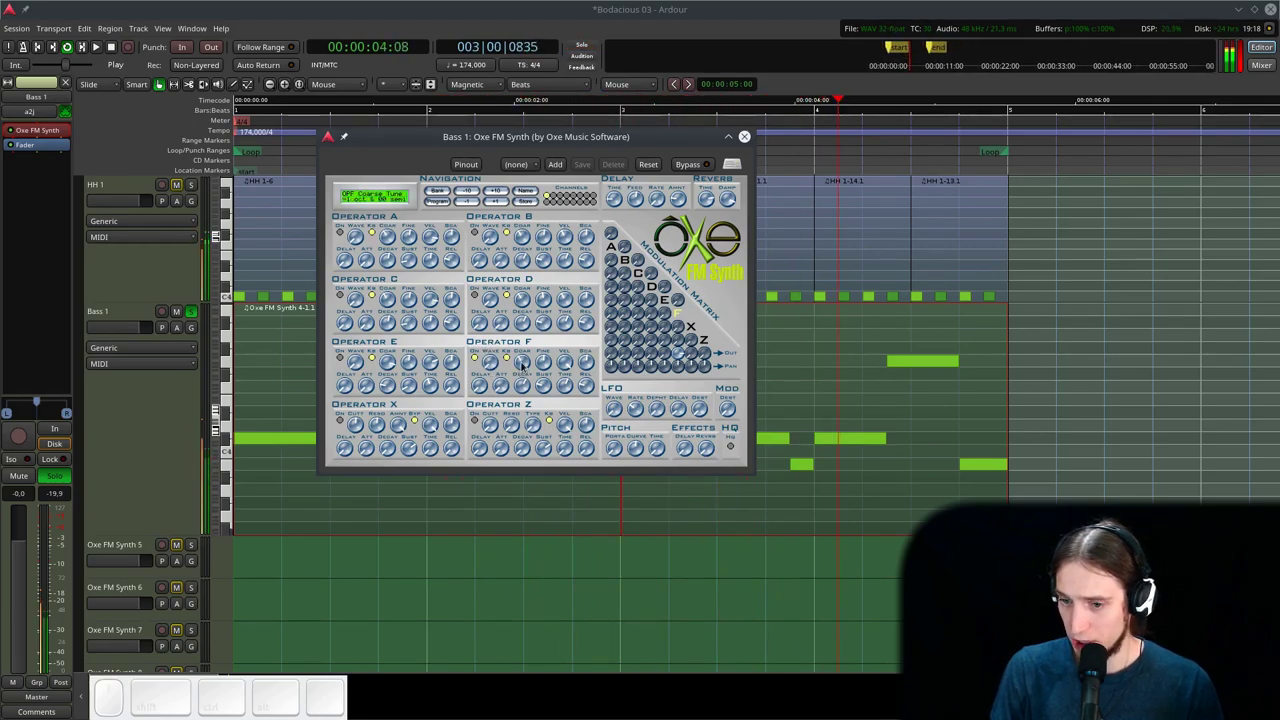
pyautogui.click(523, 363)
pyautogui.scroll(-3)
pyautogui.scroll(-3)
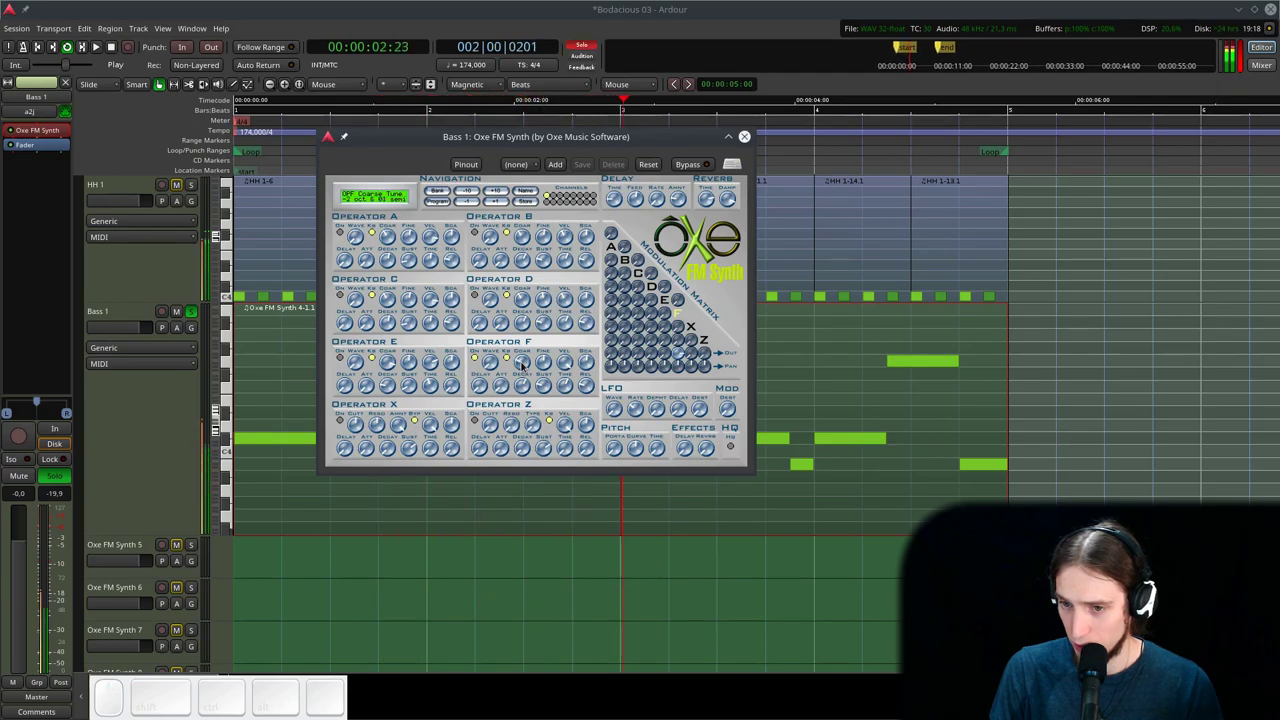
pyautogui.scroll(-3)
pyautogui.scroll(-3)
pyautogui.scroll(3)
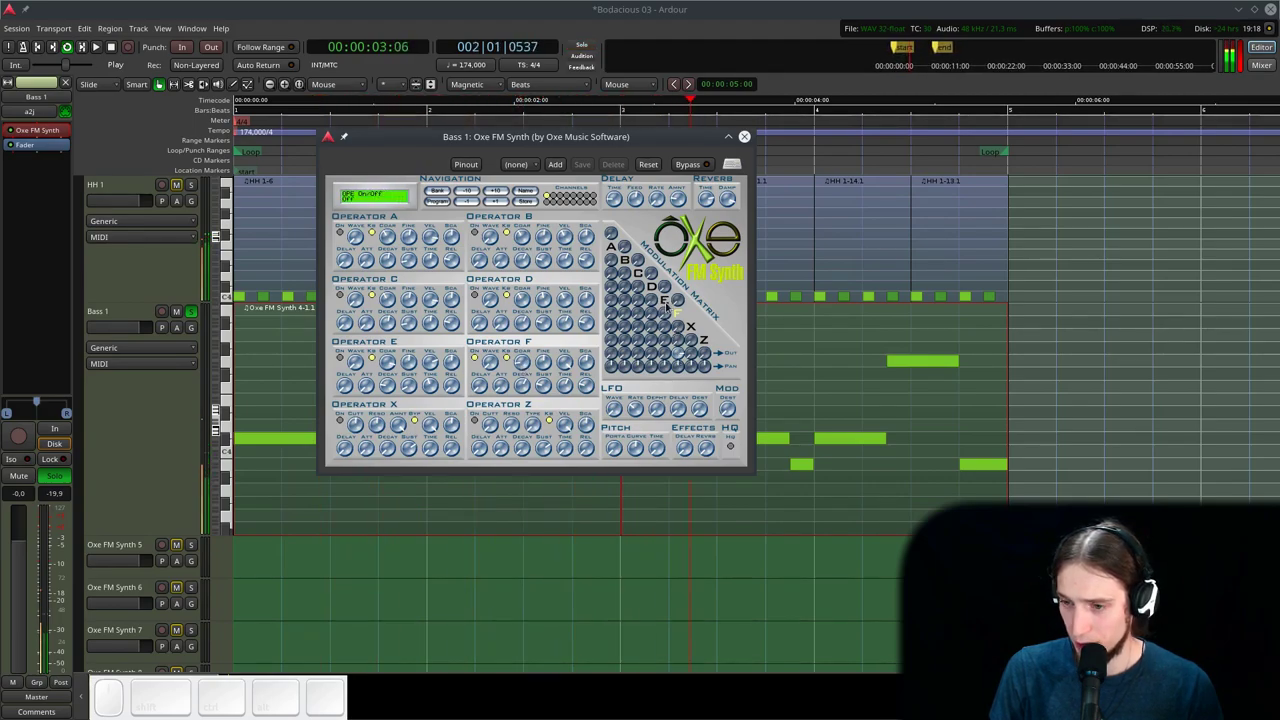
# - Toggle an operator, set operator E's keyboard tracking and coarse/fine tuning
pyautogui.click(666, 302)
pyautogui.click(667, 310)
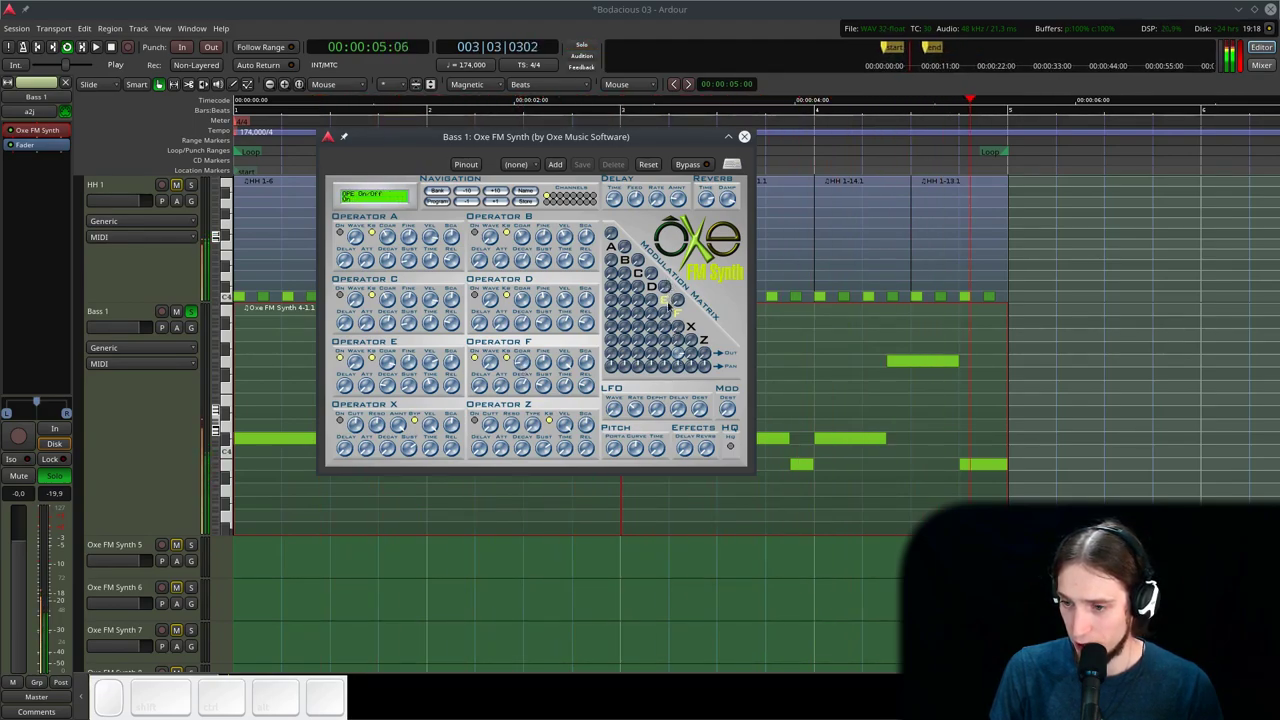
pyautogui.moveTo(670, 313); pyautogui.dragTo(603, 281)
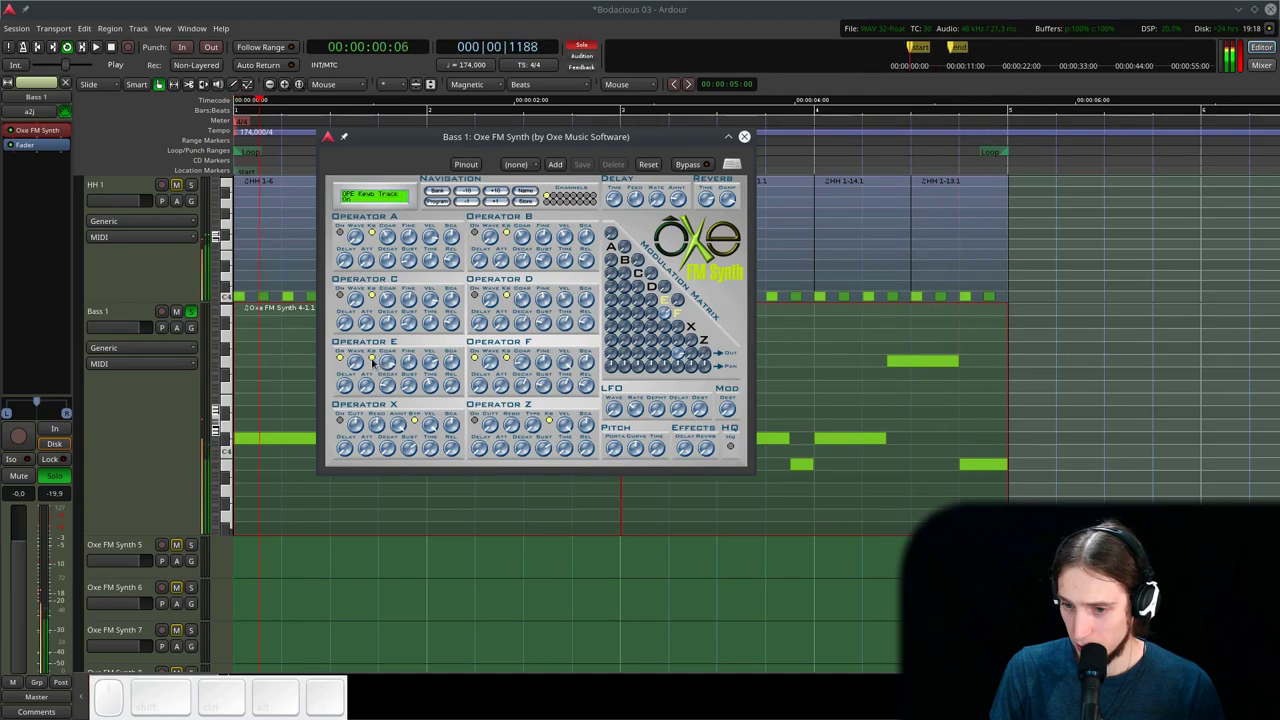
pyautogui.moveTo(384, 363); pyautogui.dragTo(384, 411)
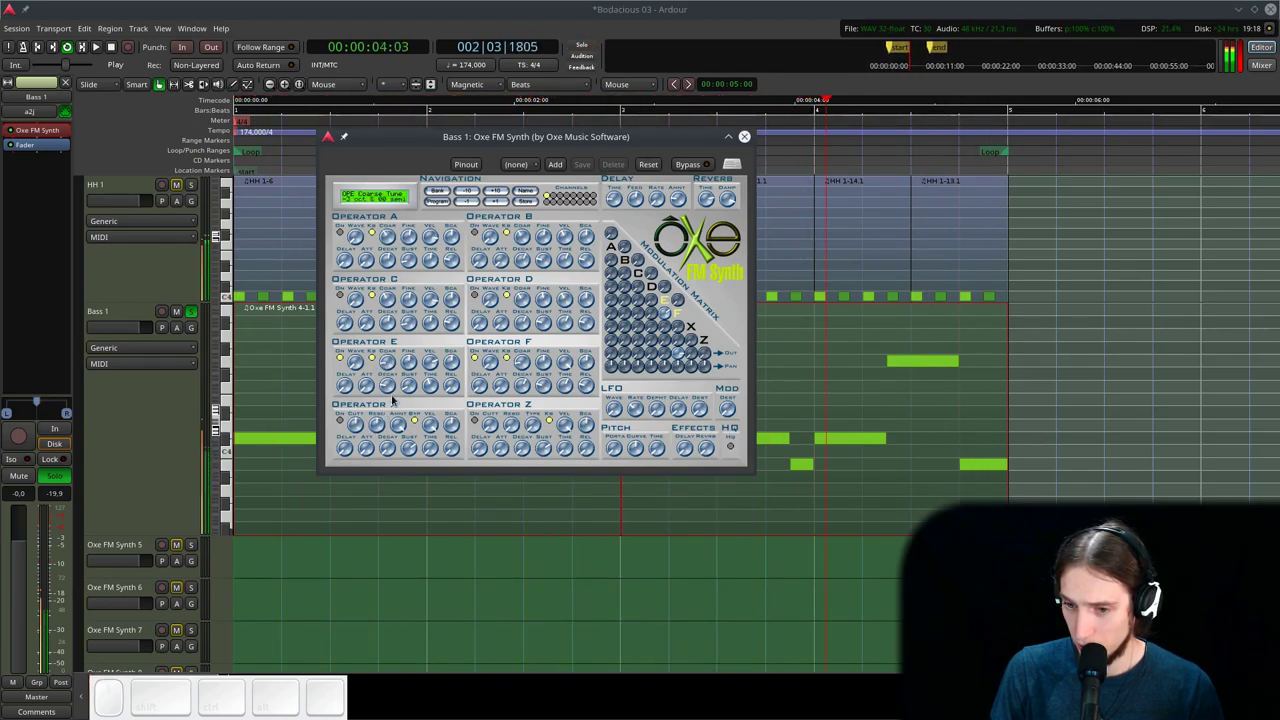
pyautogui.click(388, 383)
pyautogui.click(390, 388)
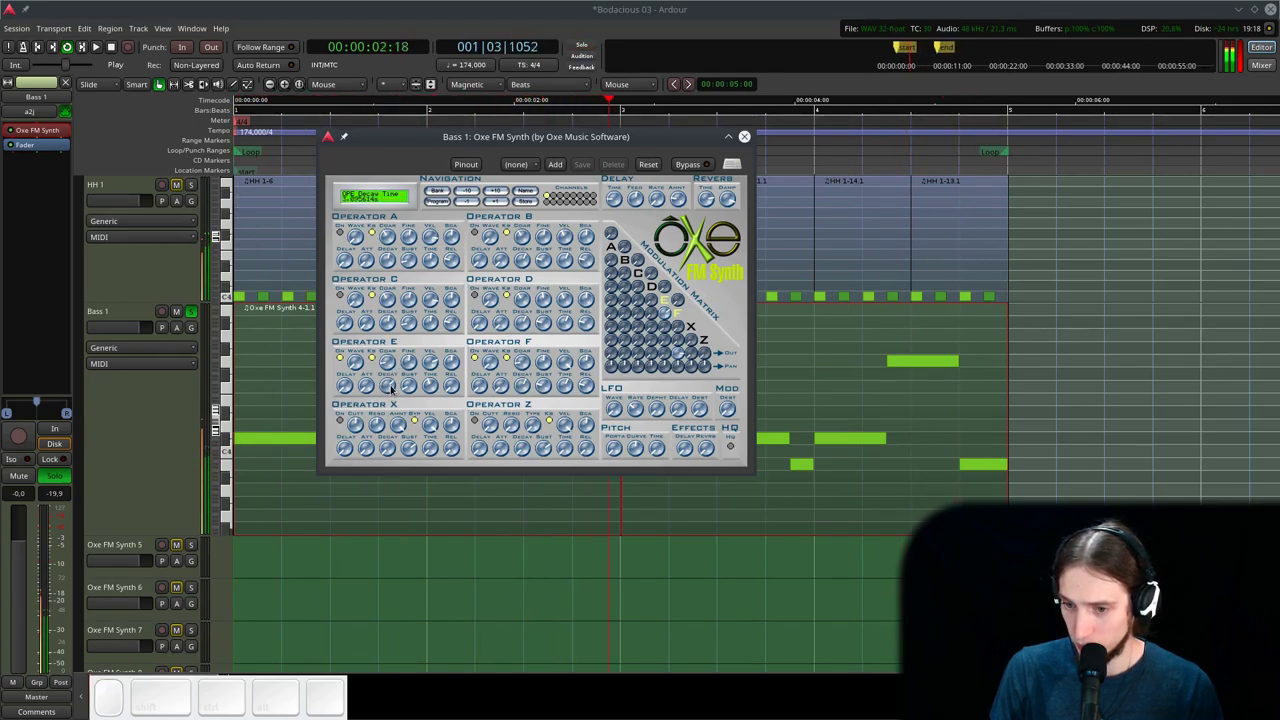
pyautogui.moveTo(362, 363); pyautogui.dragTo(379, 337)
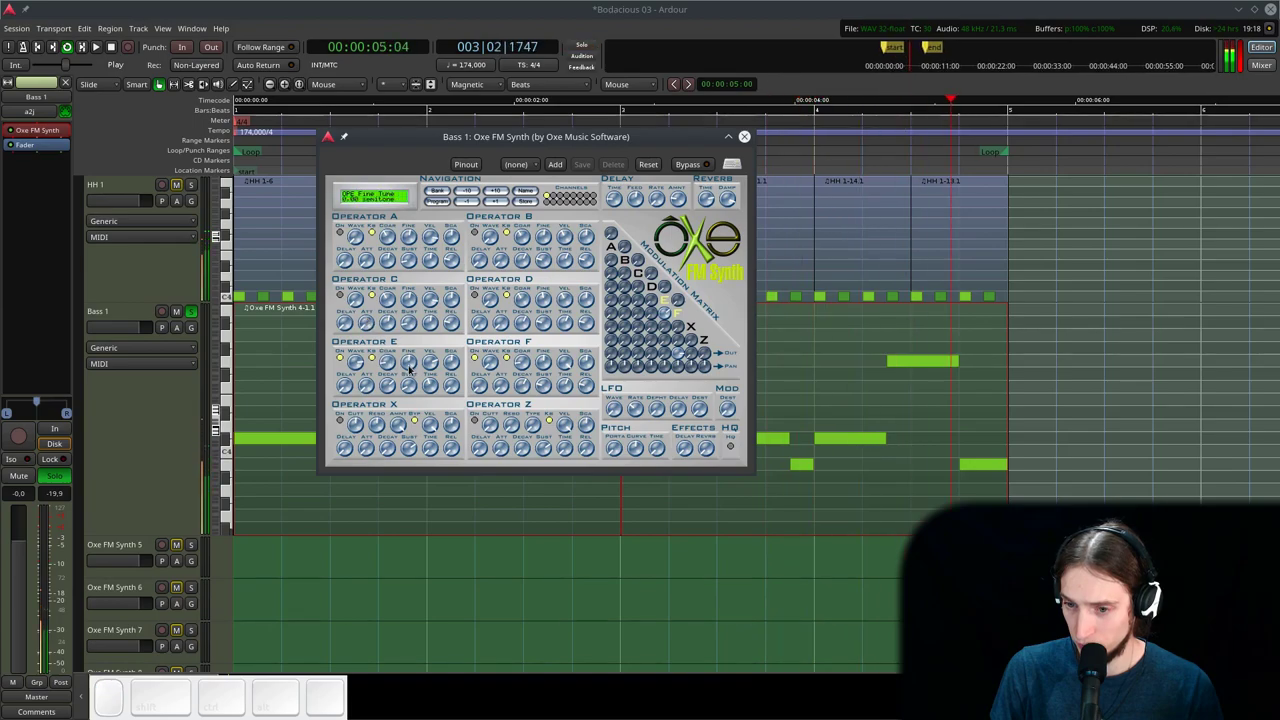
pyautogui.moveTo(389, 361); pyautogui.dragTo(385, 363)
pyautogui.scroll(-3)
pyautogui.scroll(3)
pyautogui.scroll(3)
pyautogui.scroll(3)
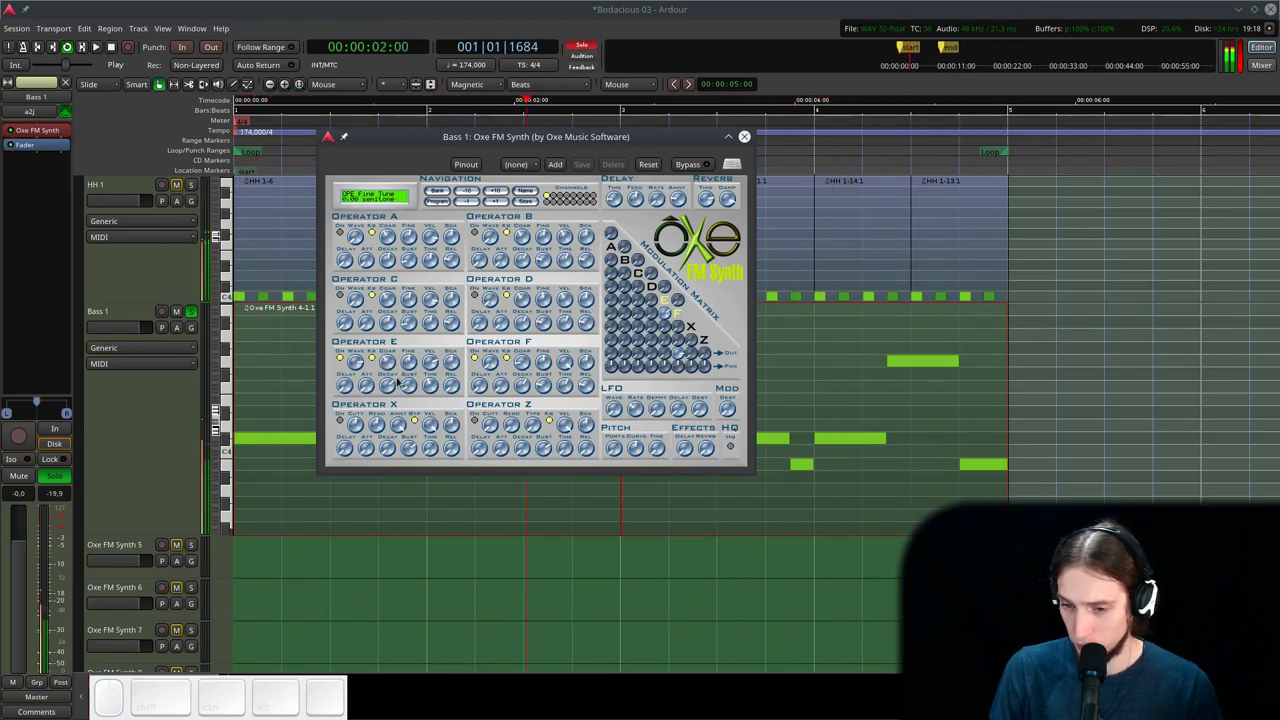
# - Nudge an operator's fine tuning back and forth to taste
pyautogui.moveTo(392, 389); pyautogui.dragTo(411, 387)
pyautogui.click(411, 387)
pyautogui.click(394, 389)
pyautogui.click(408, 385)
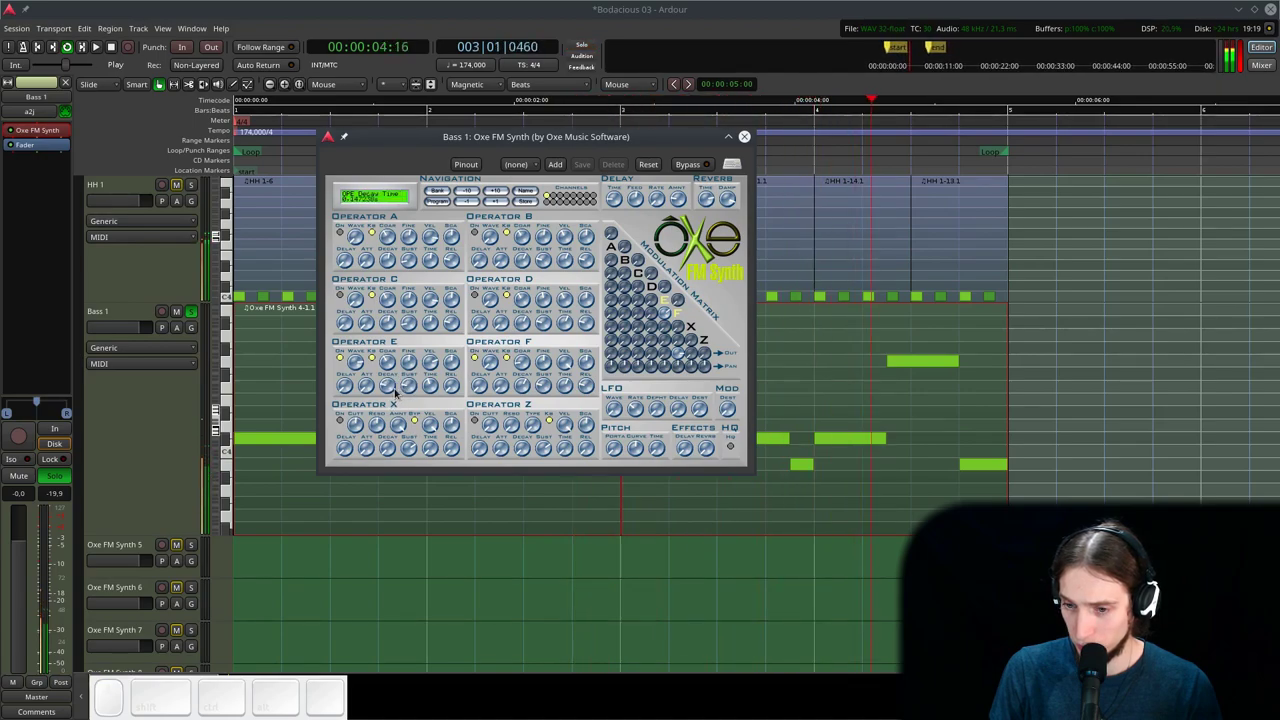
pyautogui.click(394, 385)
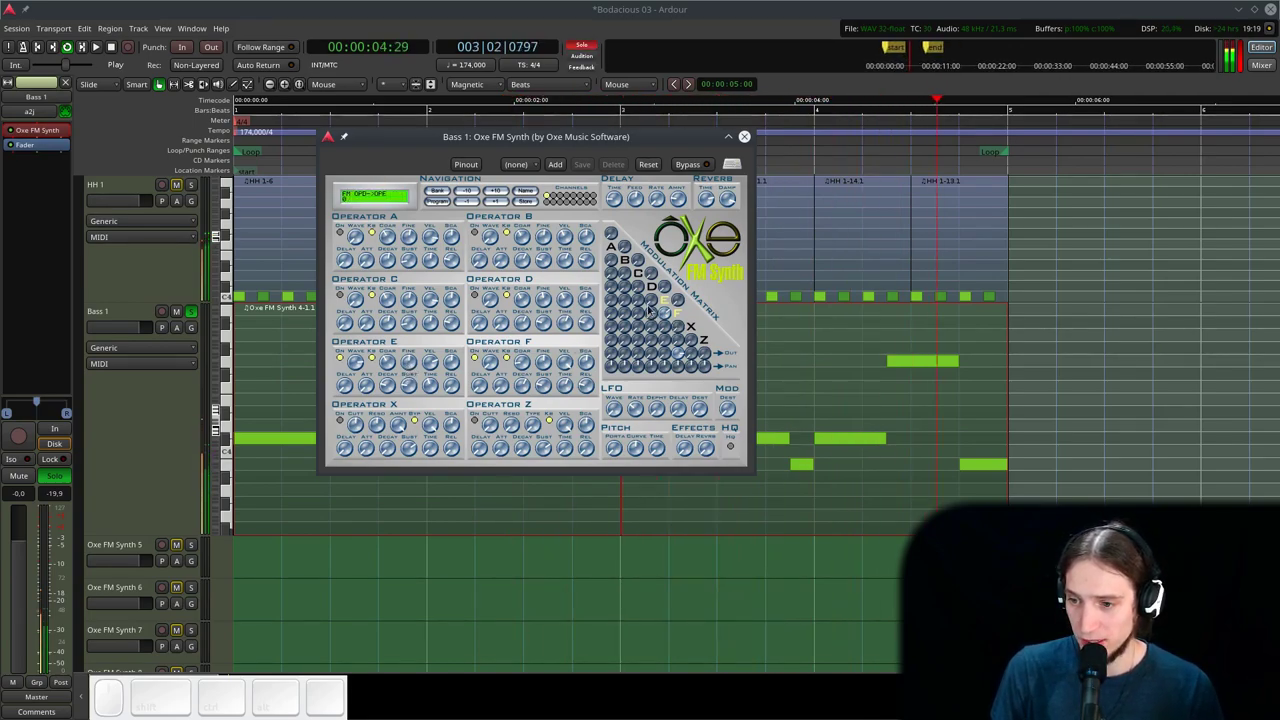
# - Change another operator's coarse tuning and waveform-related settings
pyautogui.click(655, 290)
pyautogui.click(654, 300)
pyautogui.moveTo(653, 299); pyautogui.dragTo(517, 339)
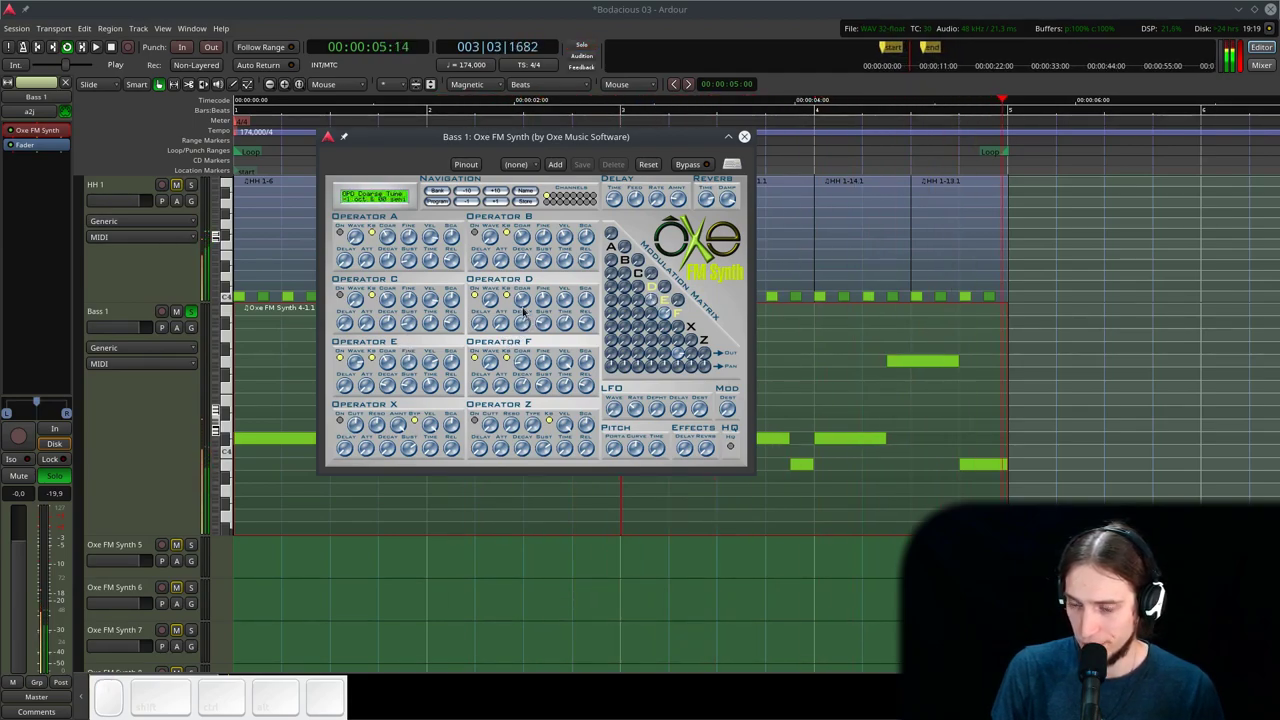
pyautogui.moveTo(520, 298); pyautogui.dragTo(540, 327)
pyautogui.scroll(3)
pyautogui.click(526, 329)
pyautogui.click(504, 323)
pyautogui.click(524, 327)
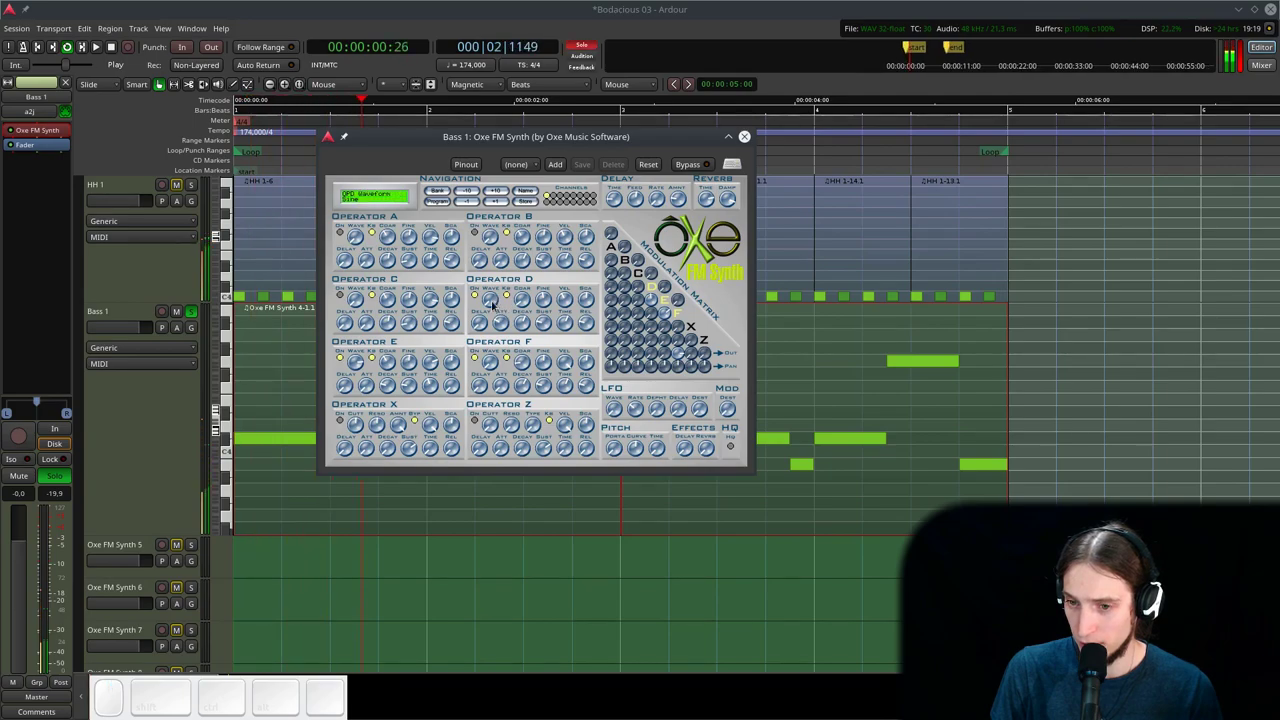
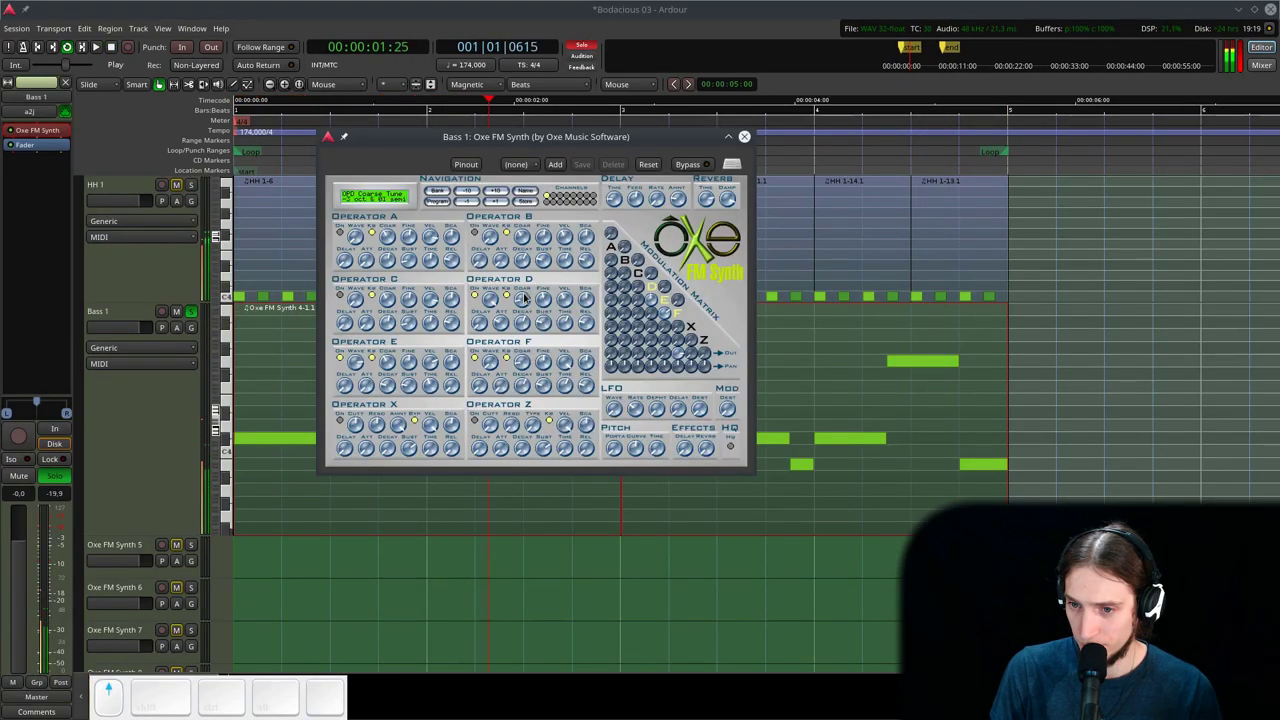
# - Adjust operator D's knob and decay time with small scrolls and drags
pyautogui.scroll(3)
pyautogui.scroll(3)
pyautogui.scroll(-3)
pyautogui.scroll(3)
pyautogui.moveTo(524, 299); pyautogui.dragTo(527, 299)
pyautogui.scroll(3)
pyautogui.scroll(-3)
pyautogui.scroll(3)
pyautogui.scroll(3)
pyautogui.scroll(-3)
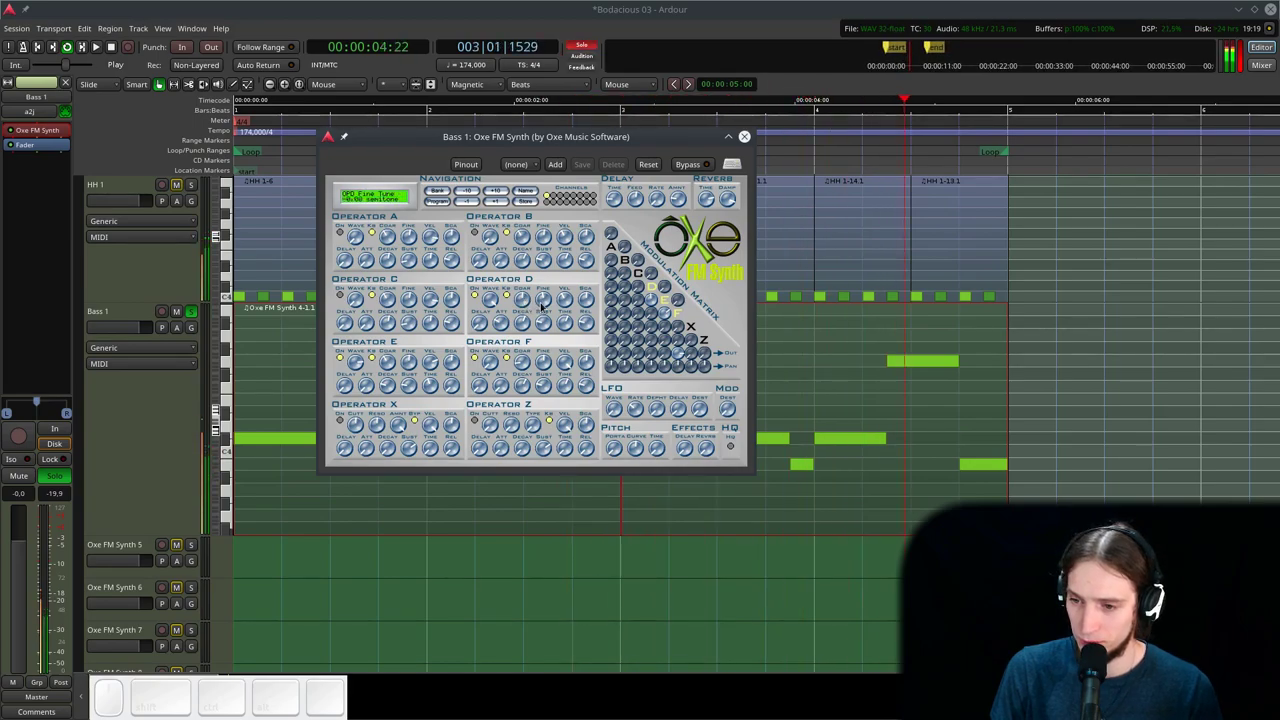
pyautogui.moveTo(544, 303); pyautogui.dragTo(544, 305)
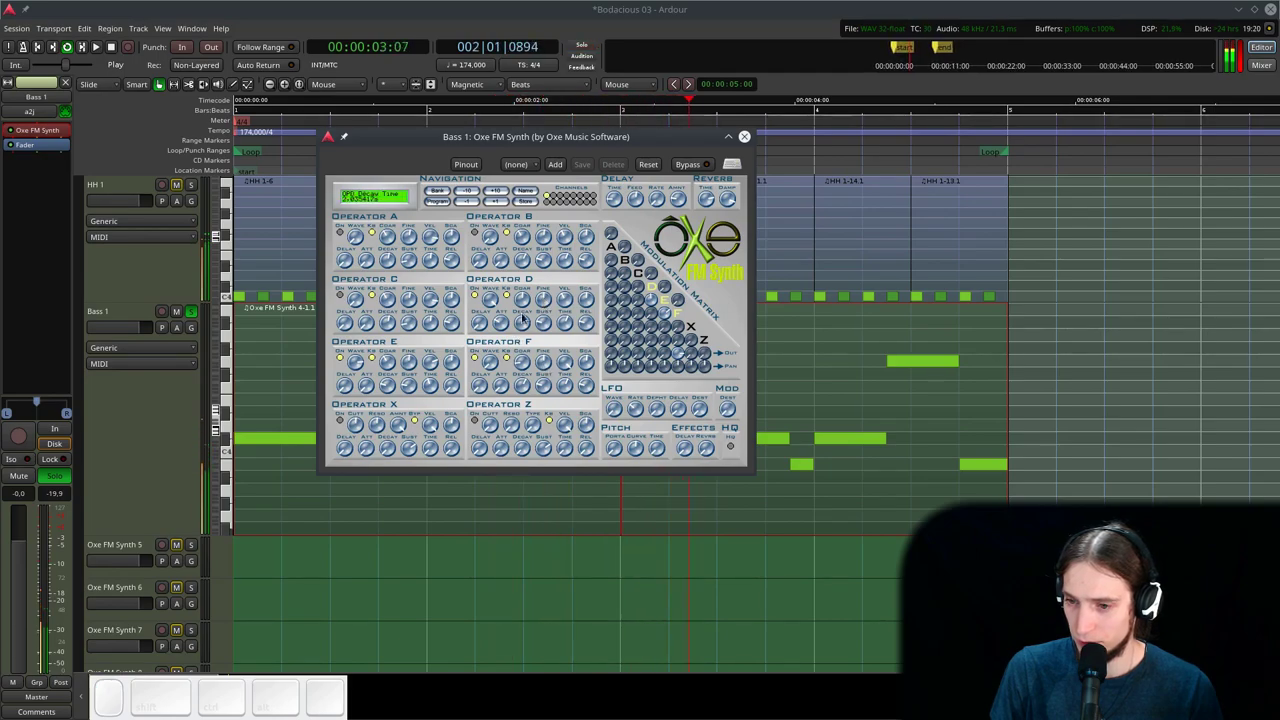
pyautogui.moveTo(526, 304); pyautogui.dragTo(525, 286)
# - Tweak a further operator knob and change operator C's coarse tuning
pyautogui.scroll(-3)
pyautogui.scroll(-3)
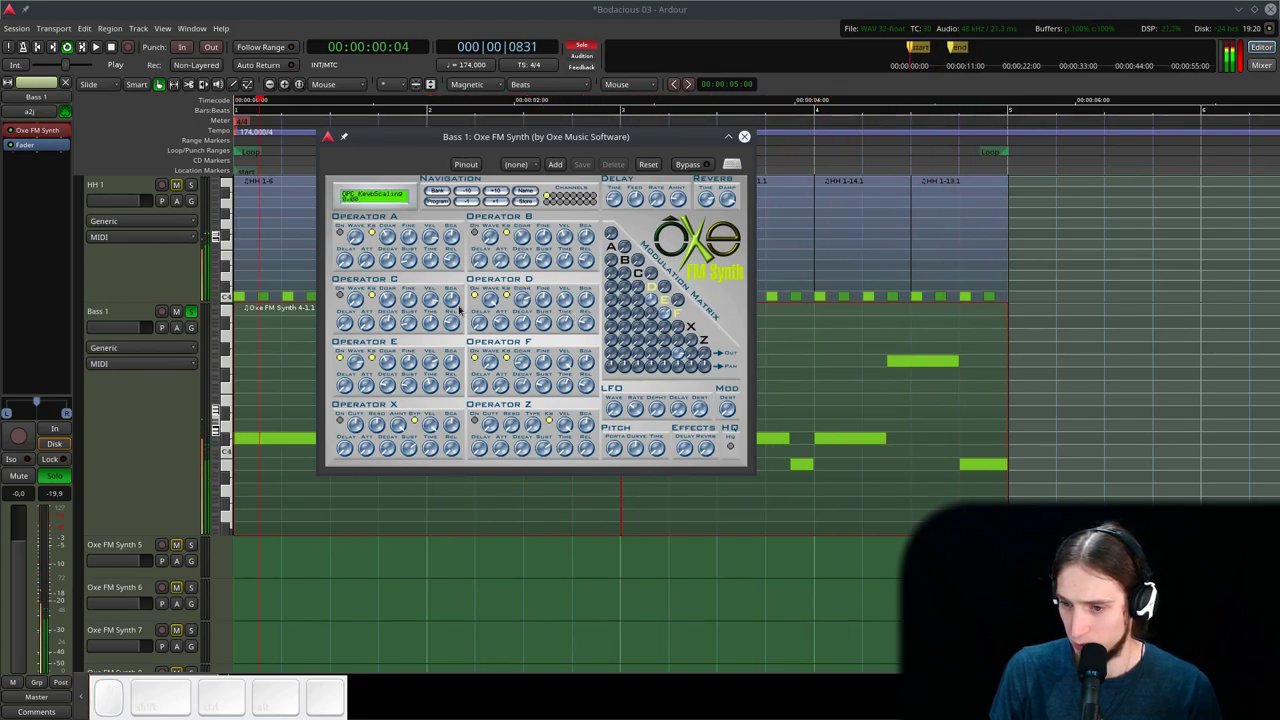
pyautogui.moveTo(656, 299); pyautogui.dragTo(652, 321)
pyautogui.moveTo(654, 317); pyautogui.dragTo(655, 317)
pyautogui.moveTo(655, 317); pyautogui.dragTo(648, 299)
pyautogui.moveTo(656, 301); pyautogui.dragTo(658, 308)
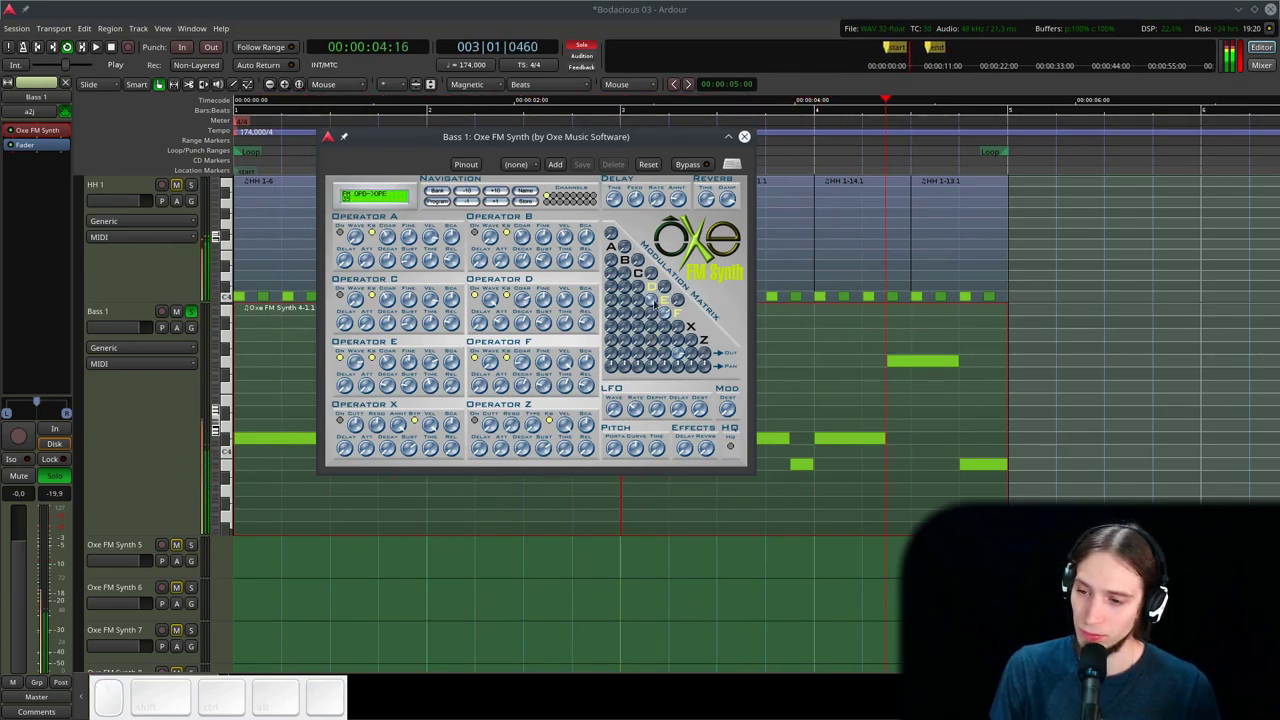
pyautogui.click(641, 275)
pyautogui.moveTo(643, 315); pyautogui.dragTo(652, 278)
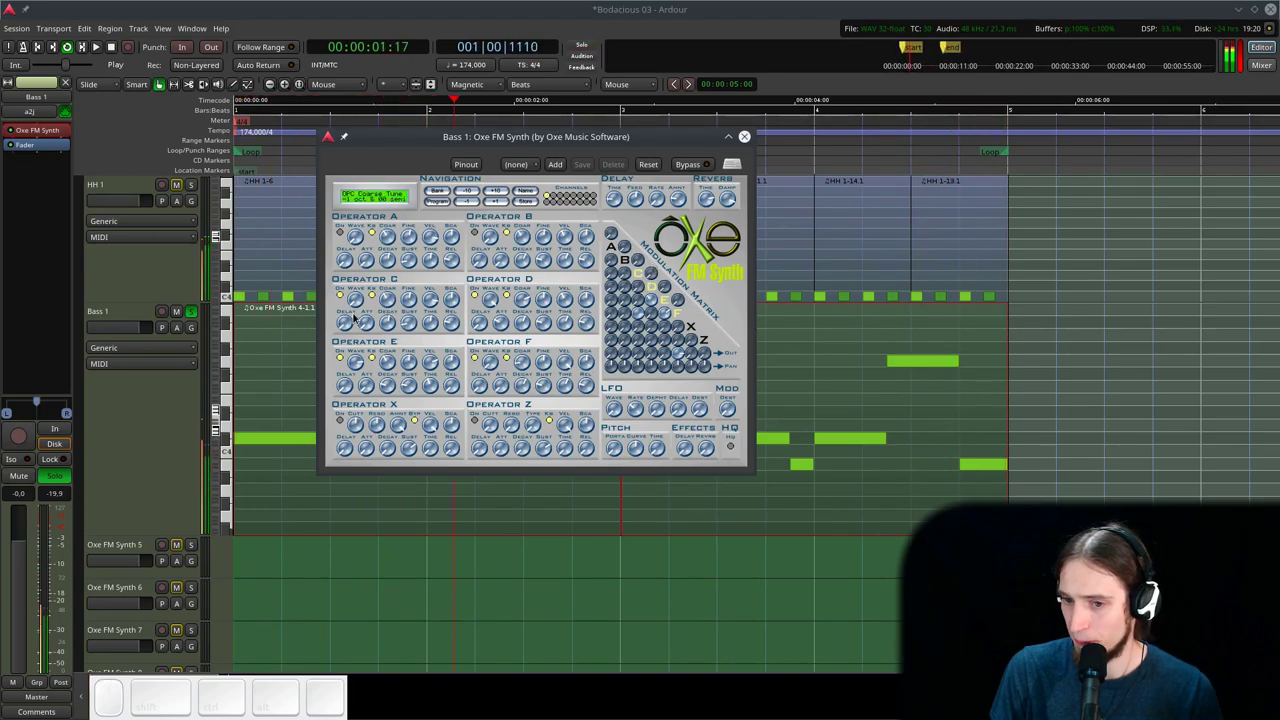
pyautogui.moveTo(389, 300); pyautogui.dragTo(393, 309)
# - Lengthen operator C's decay and pull back its attack time
pyautogui.scroll(-3)
pyautogui.scroll(-3)
pyautogui.scroll(3)
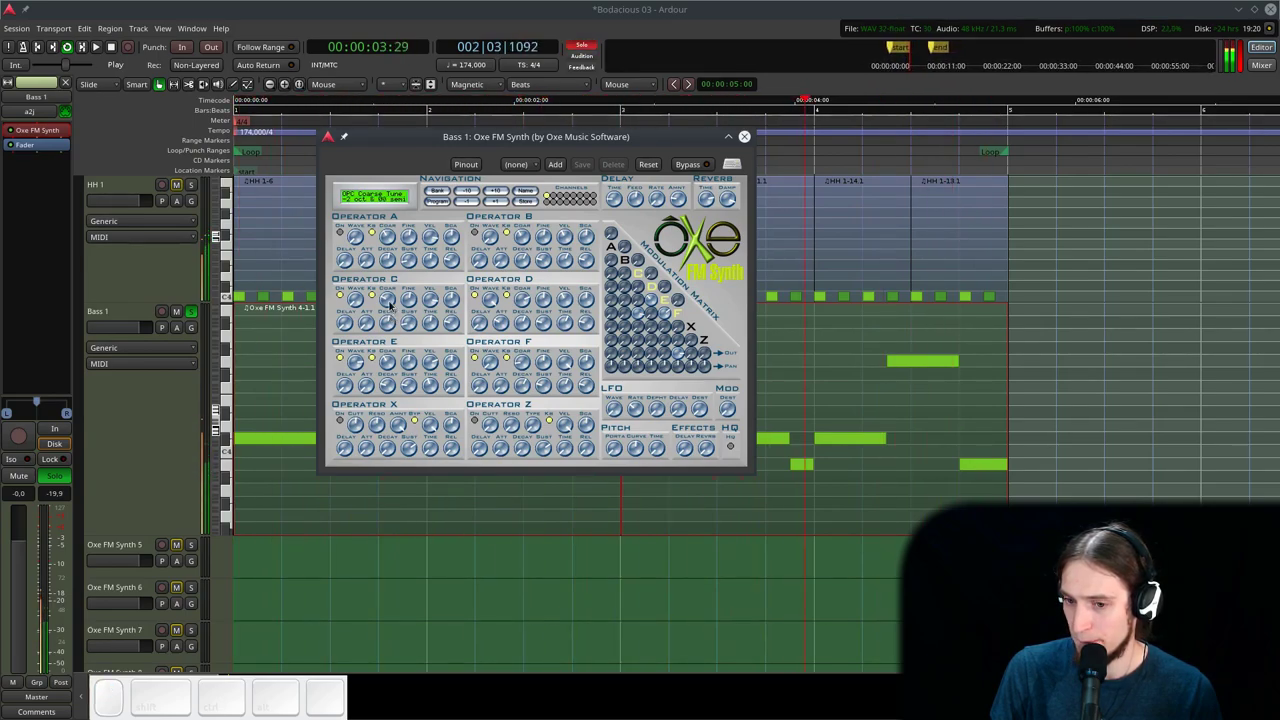
pyautogui.moveTo(360, 303); pyautogui.dragTo(413, 311)
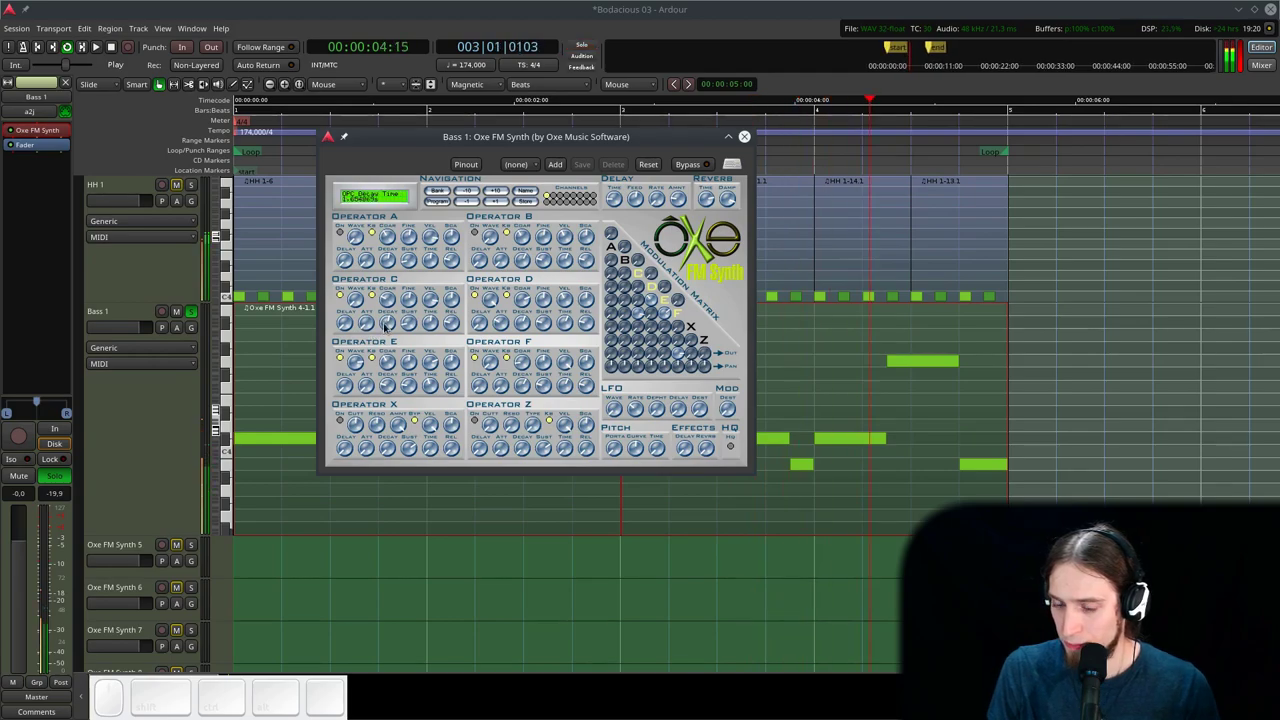
pyautogui.moveTo(394, 325); pyautogui.dragTo(366, 317)
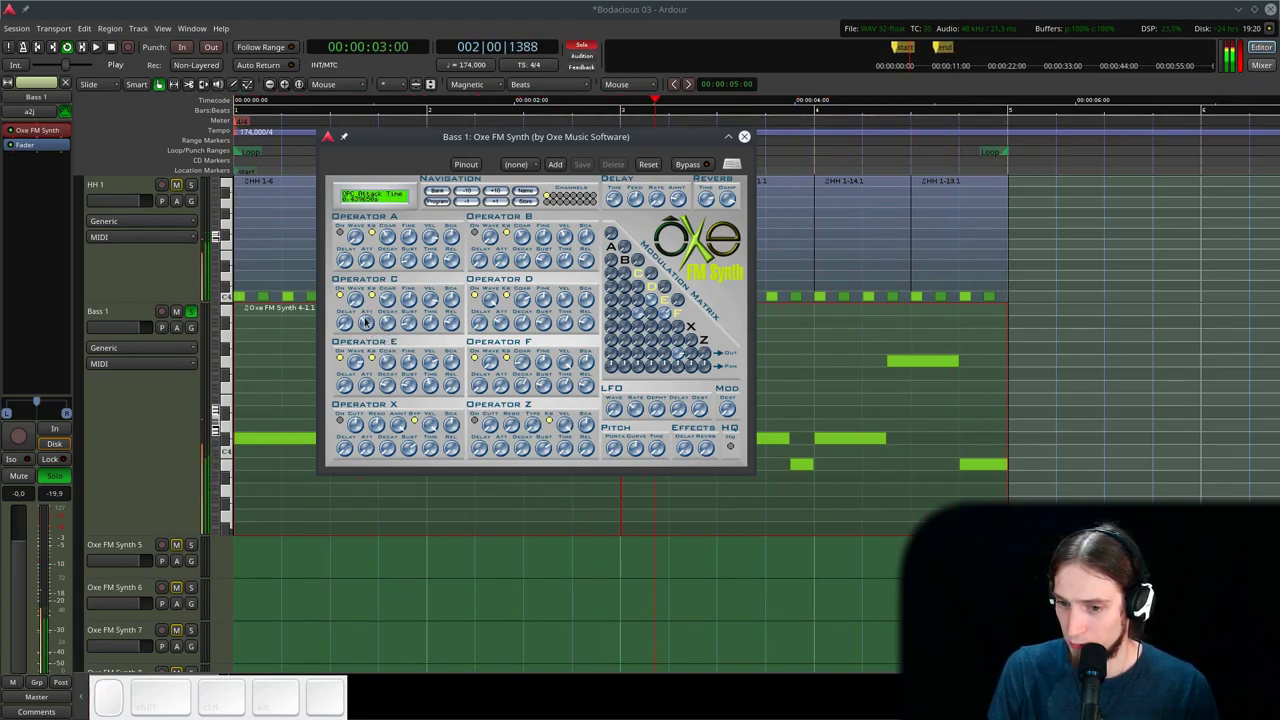
pyautogui.click(383, 324)
pyautogui.click(356, 322)
pyautogui.moveTo(351, 320); pyautogui.dragTo(474, 309)
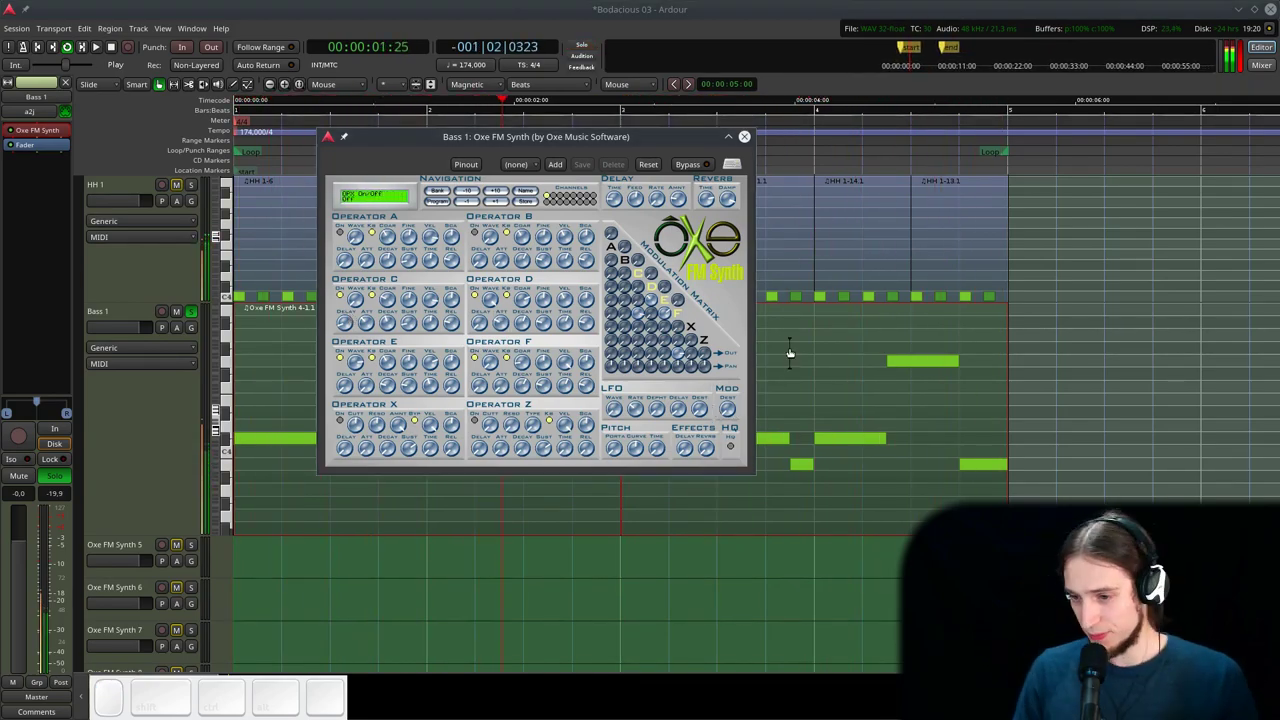
# - Adjust operator X's envelope and decay settings
pyautogui.click(688, 355)
pyautogui.click(704, 339)
pyautogui.moveTo(686, 341); pyautogui.dragTo(701, 347)
pyautogui.moveTo(708, 355); pyautogui.dragTo(710, 361)
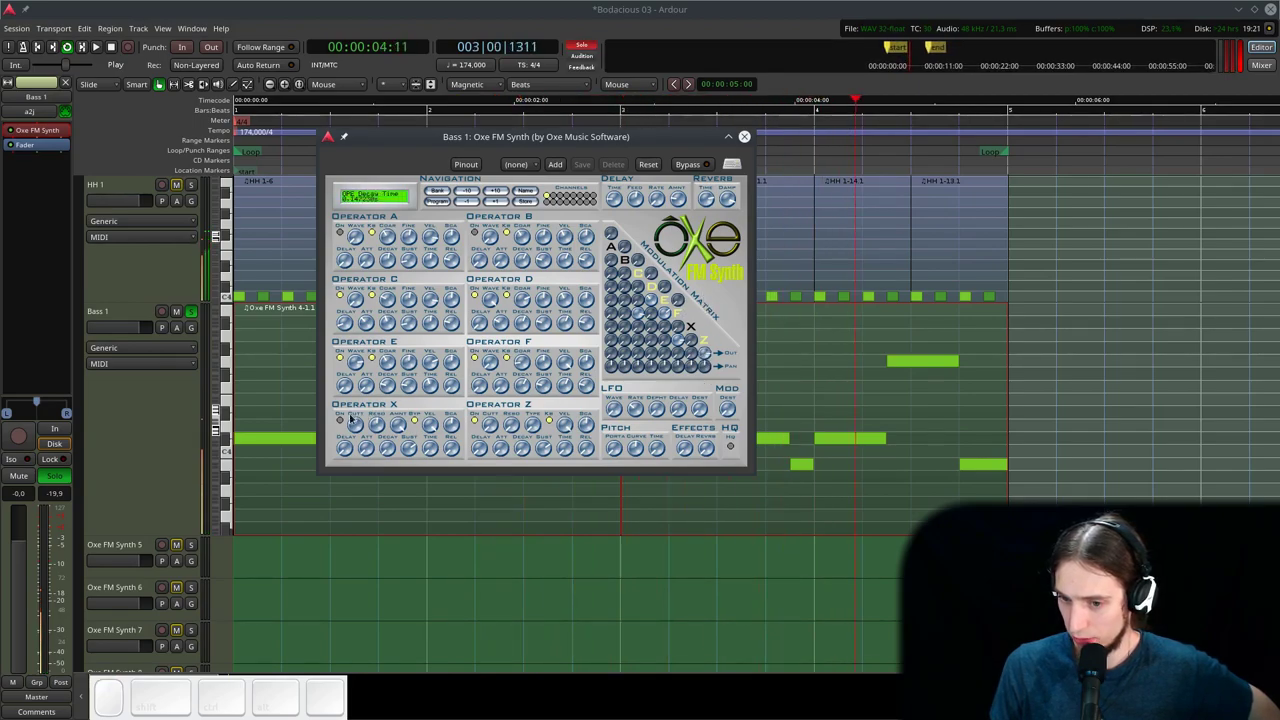
pyautogui.doubleClick(341, 418)
pyautogui.moveTo(496, 423); pyautogui.dragTo(499, 411)
pyautogui.click(492, 424)
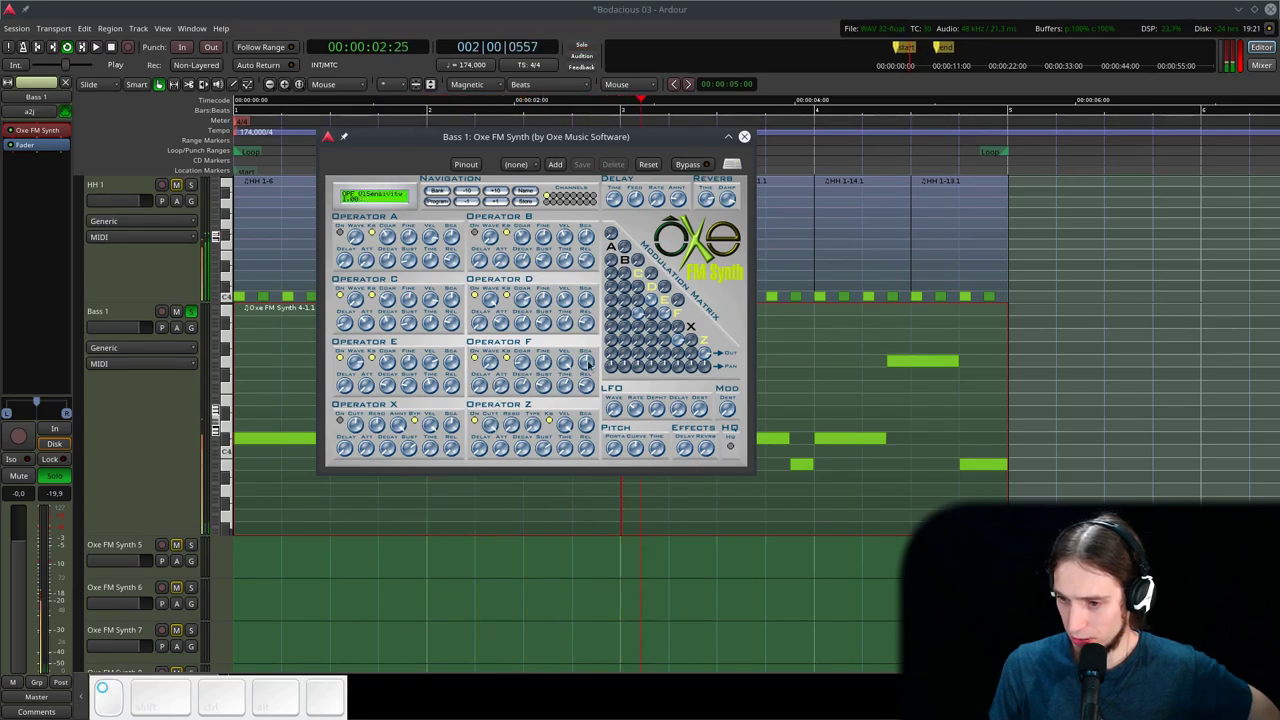
pyautogui.click(704, 352)
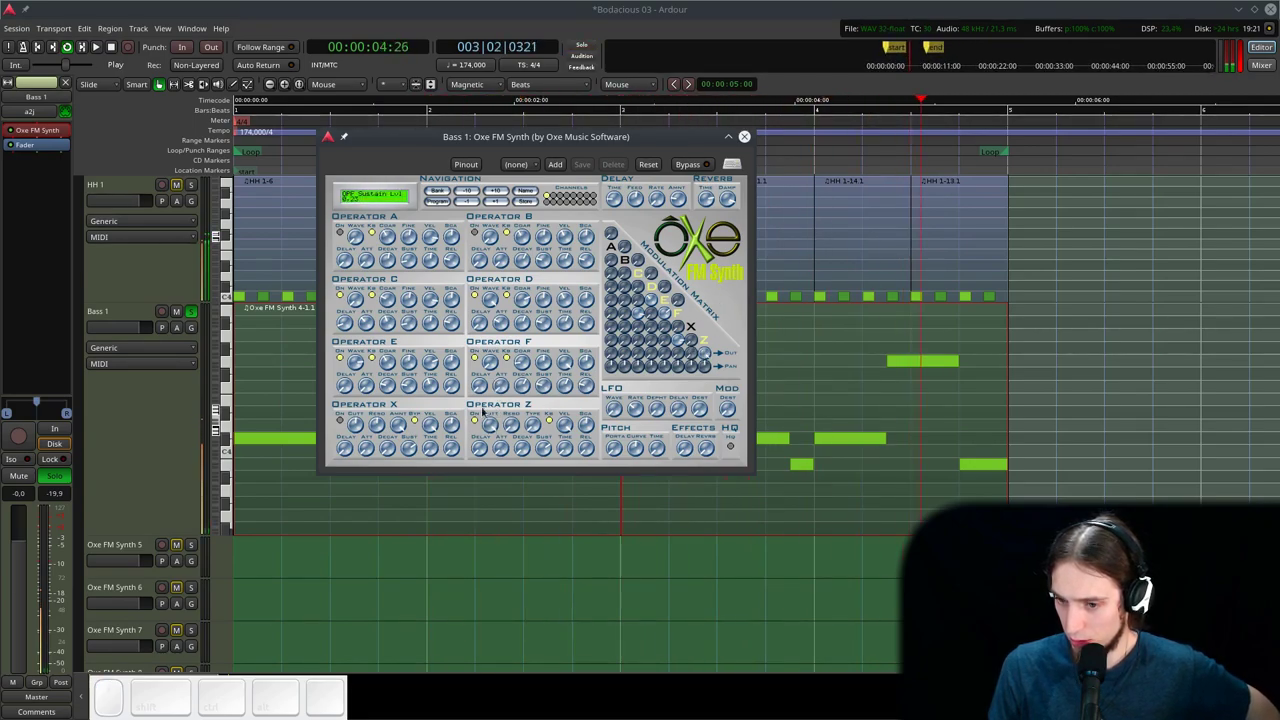
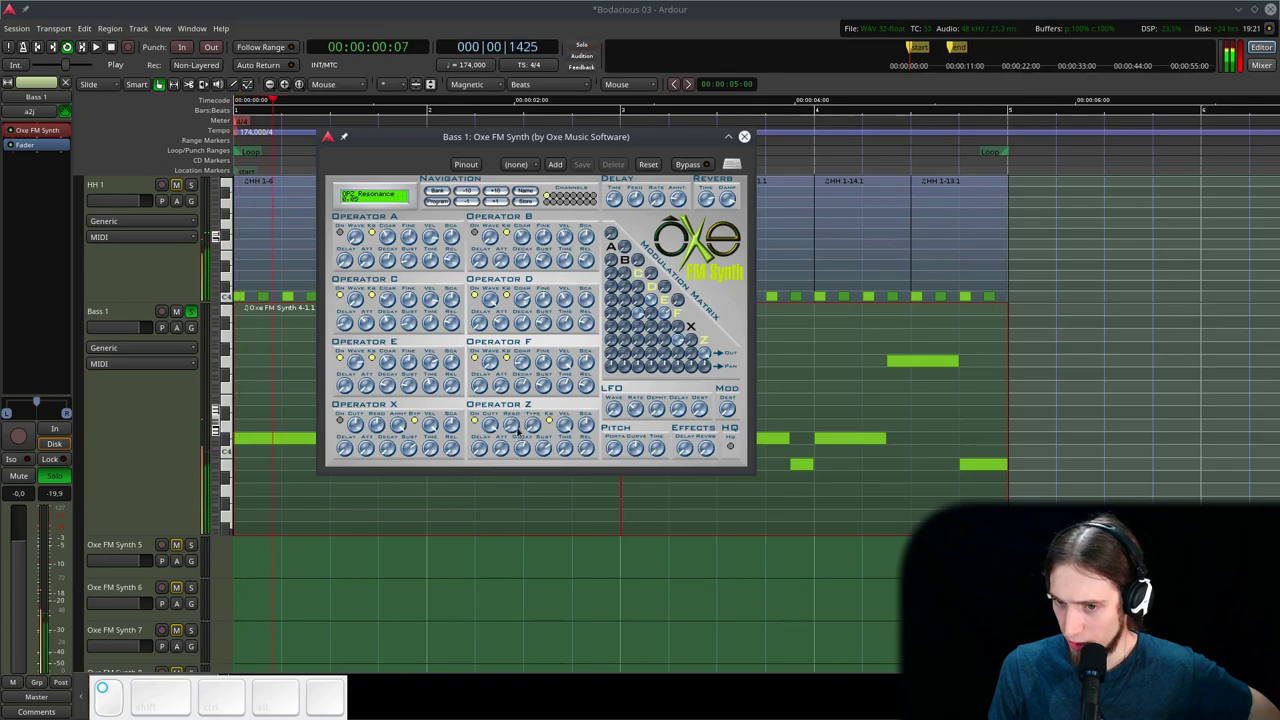
# - Set operator Z's decay knobs while the bass line loops
pyautogui.moveTo(498, 432); pyautogui.dragTo(496, 453)
pyautogui.click(545, 451)
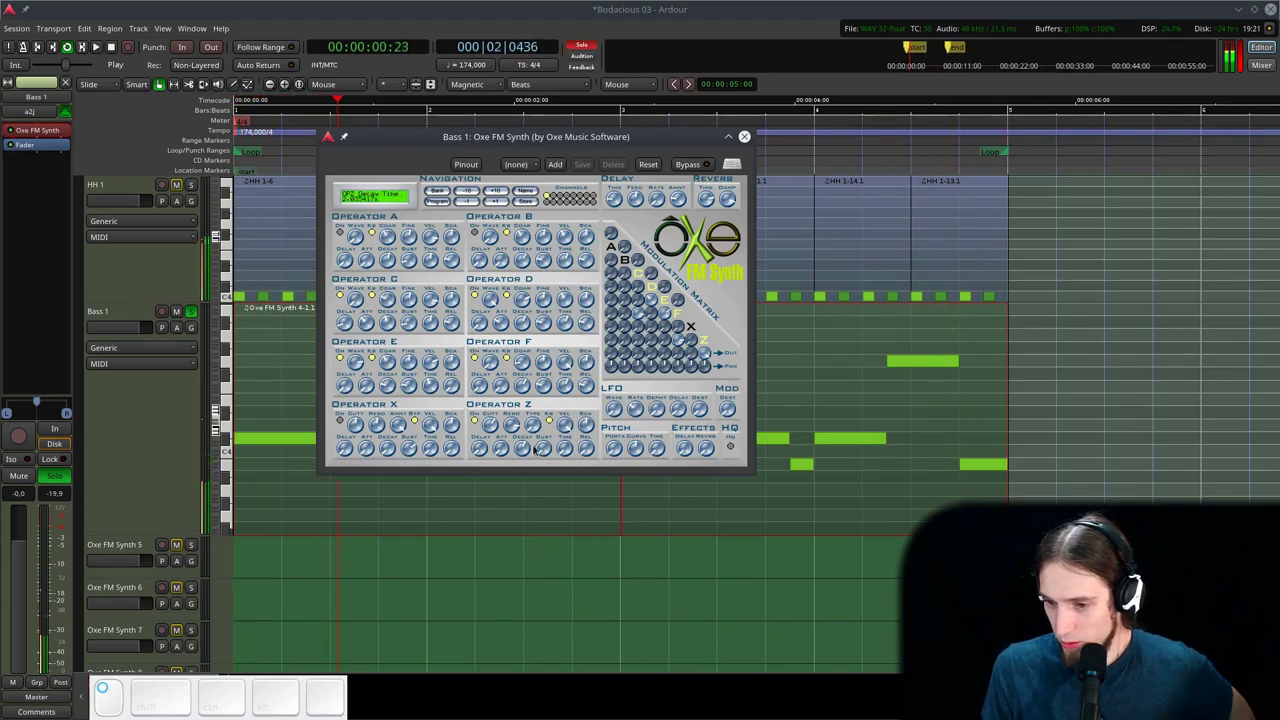
pyautogui.moveTo(525, 449); pyautogui.dragTo(534, 445)
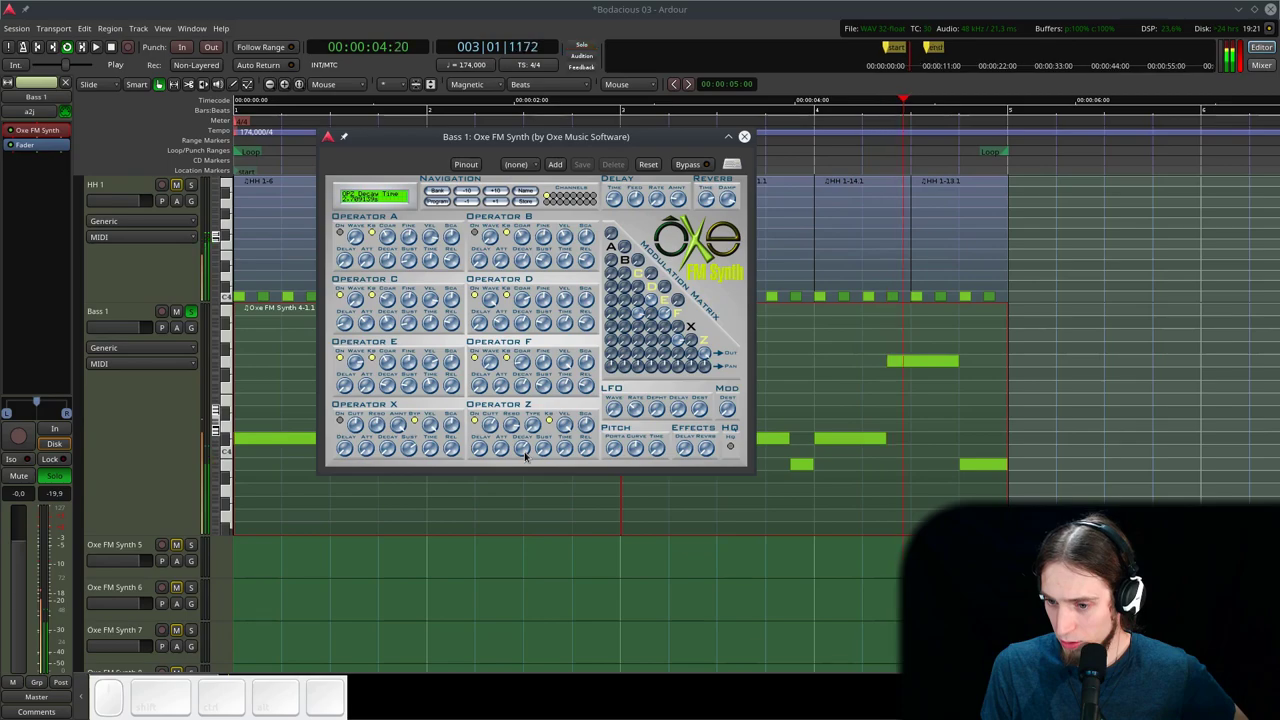
pyautogui.click(526, 453)
pyautogui.click(520, 431)
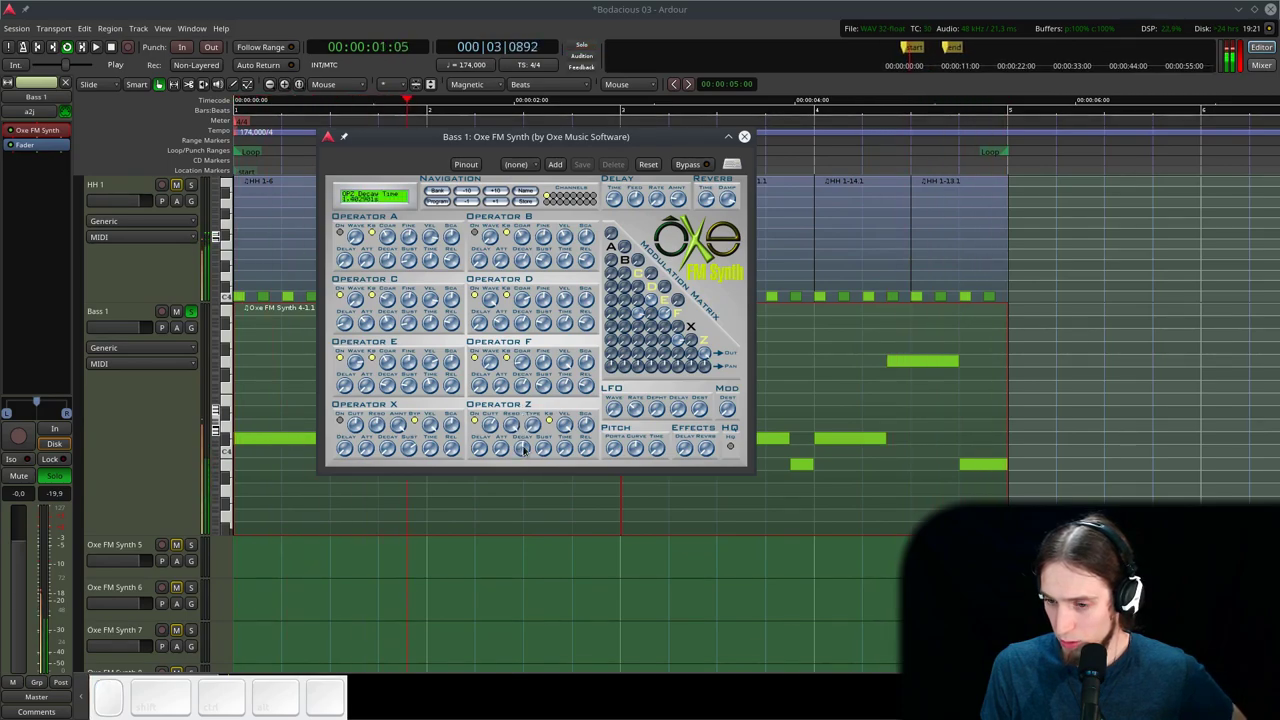
pyautogui.click(544, 427)
pyautogui.moveTo(537, 421); pyautogui.dragTo(528, 387)
pyautogui.moveTo(496, 429); pyautogui.dragTo(508, 429)
pyautogui.click(512, 427)
pyautogui.click(499, 424)
pyautogui.click(512, 429)
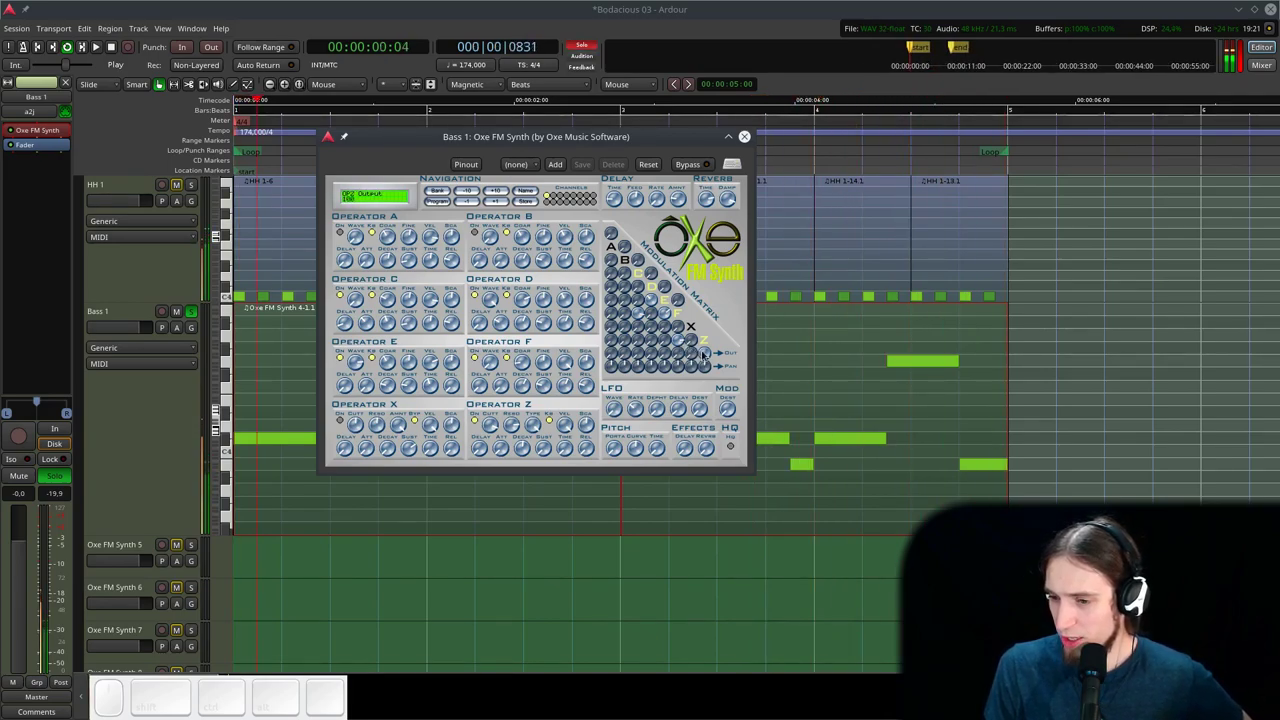
# - Lower an operator's output amount and a modulation routing amount in the matrix
pyautogui.moveTo(706, 353); pyautogui.dragTo(683, 347)
pyautogui.click(680, 345)
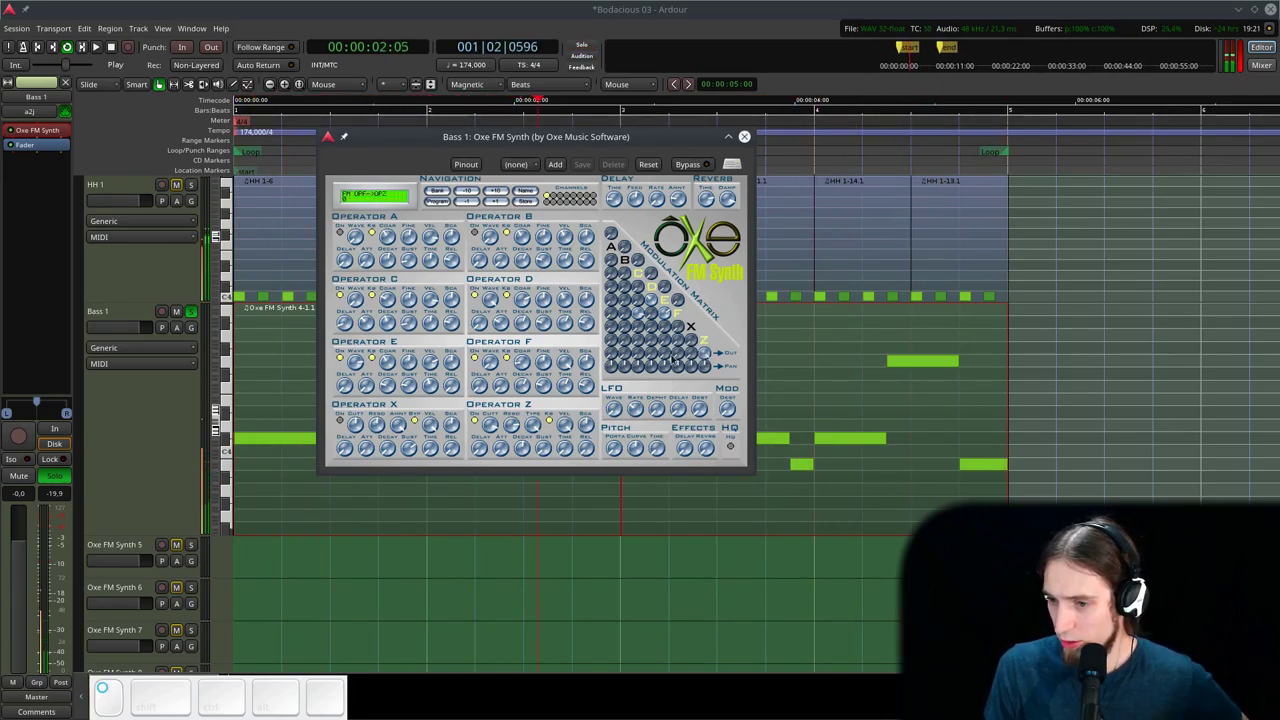
pyautogui.moveTo(681, 349); pyautogui.dragTo(671, 325)
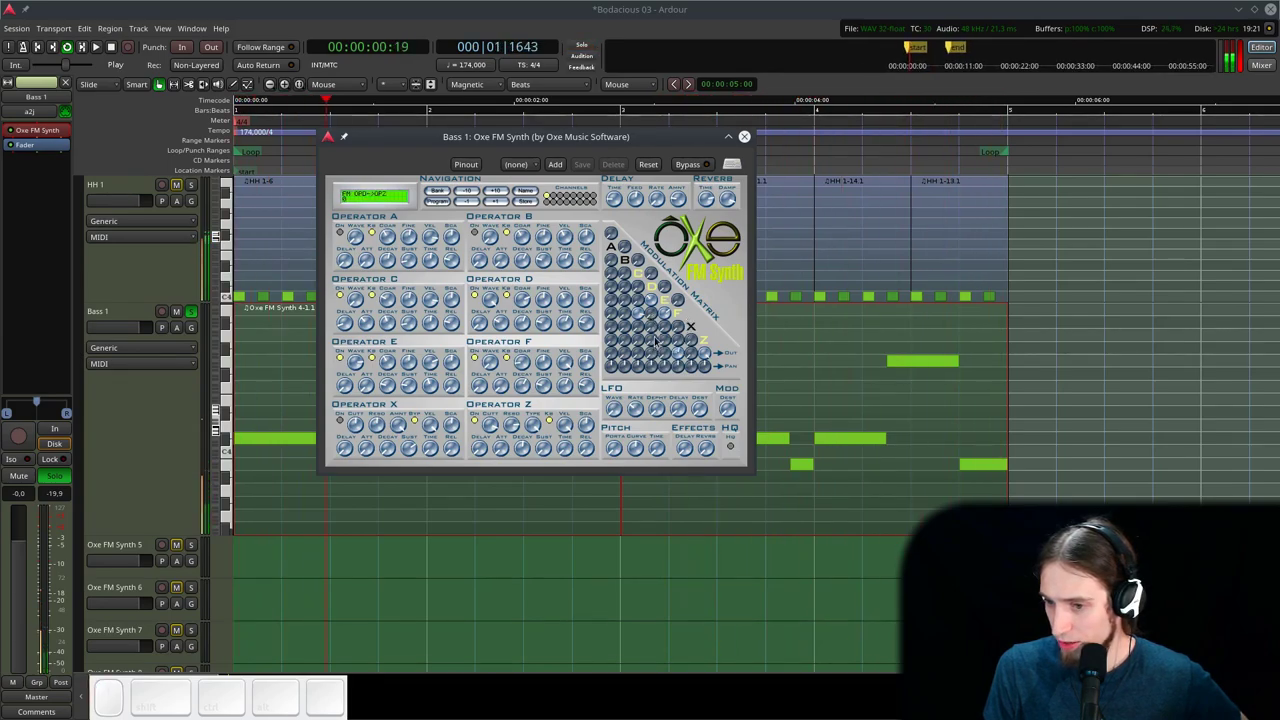
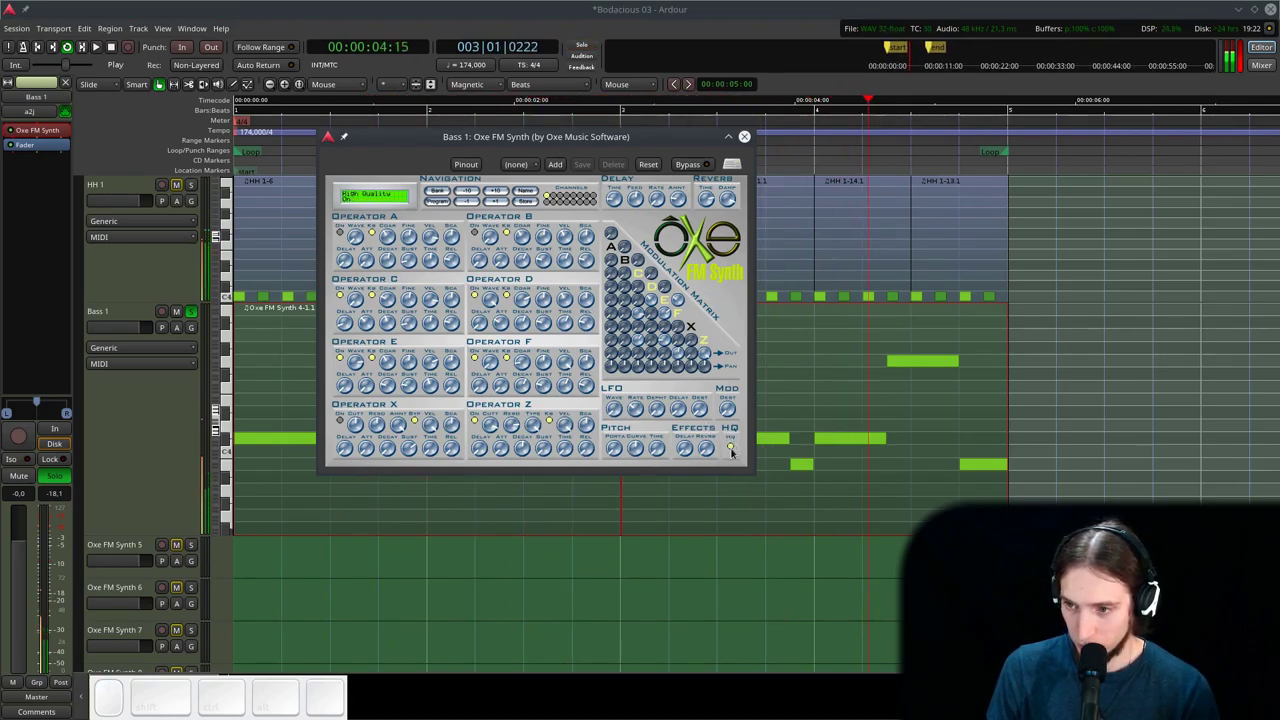
# - Adjust the remaining Oxe FM Synth operator controls on the Bass 1 track
pyautogui.click(733, 450)
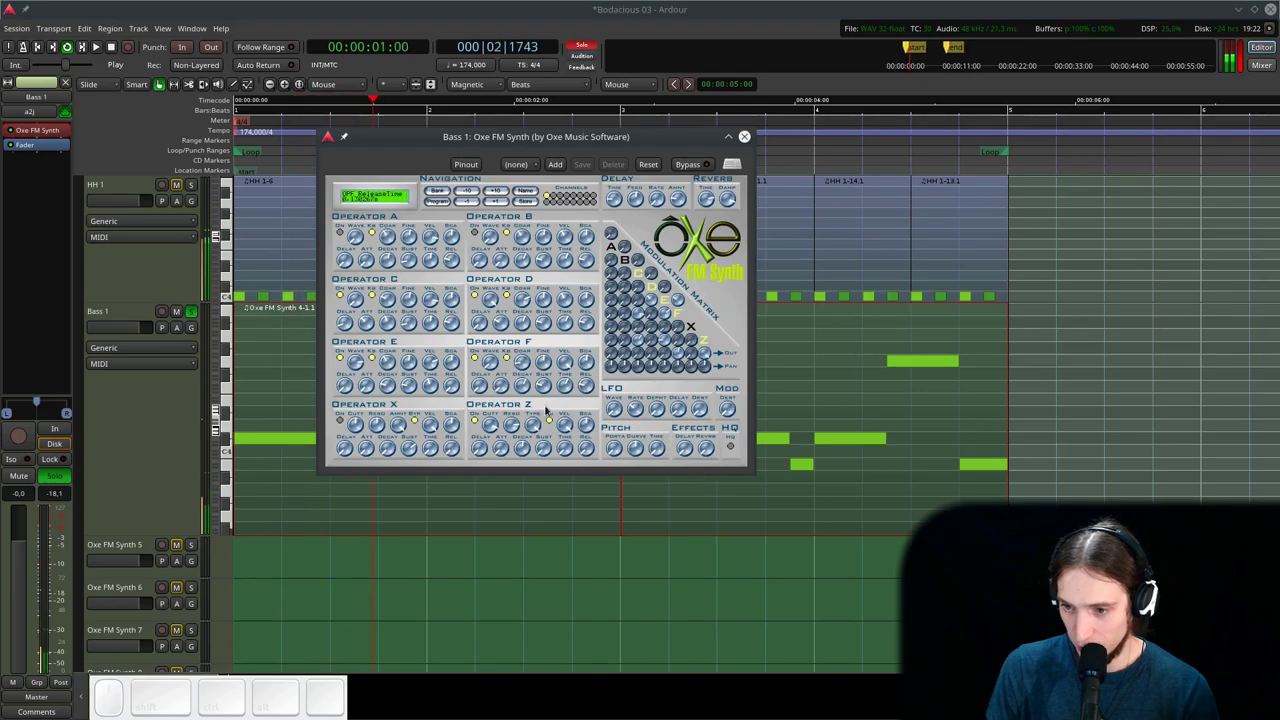
pyautogui.click(457, 388)
pyautogui.click(590, 385)
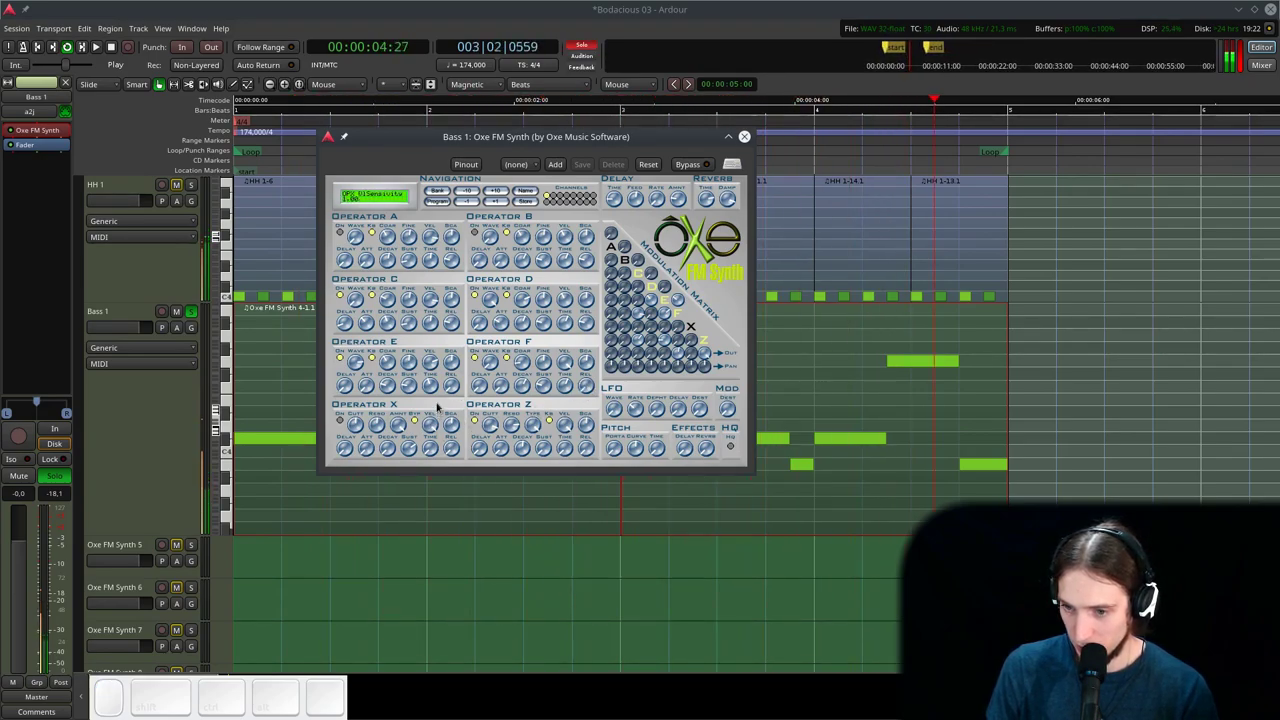
pyautogui.click(589, 325)
pyautogui.click(455, 328)
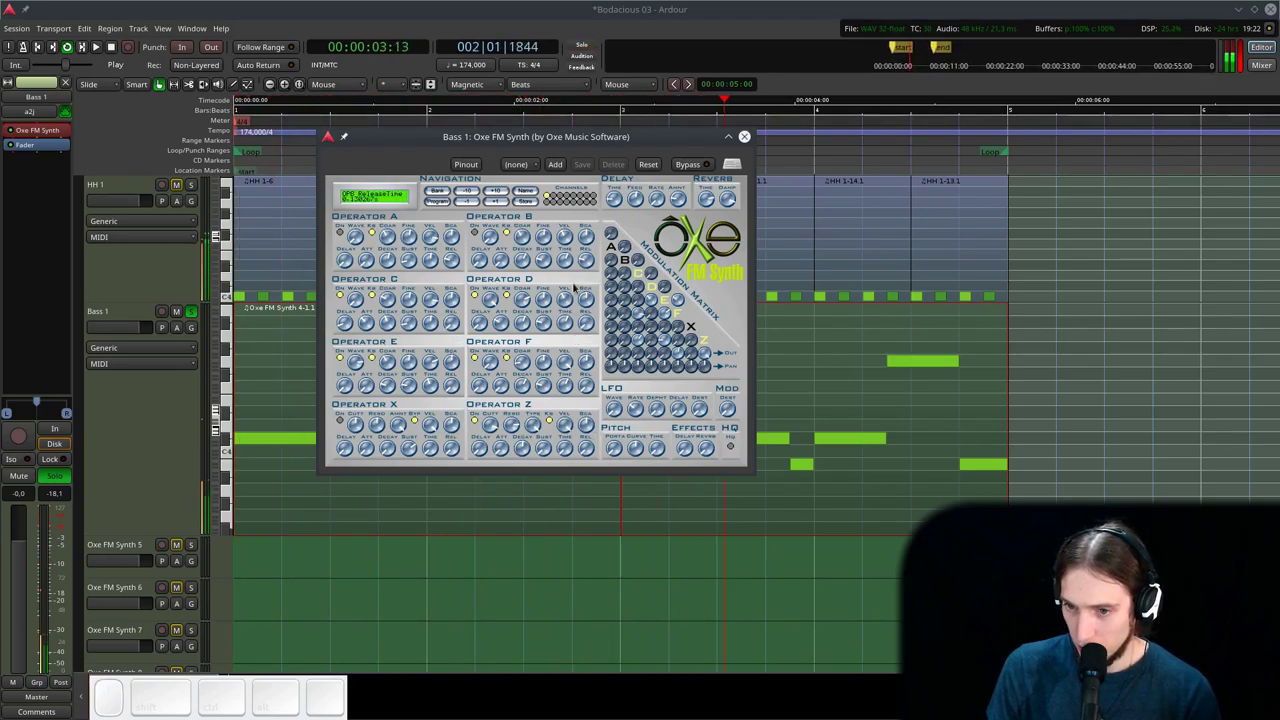
# - Un-solo Bass 1, restart playback and close the Oxe FM Synth window
pyautogui.click(746, 136)
pyautogui.click(199, 313)
pyautogui.press('space')
pyautogui.click(343, 139)
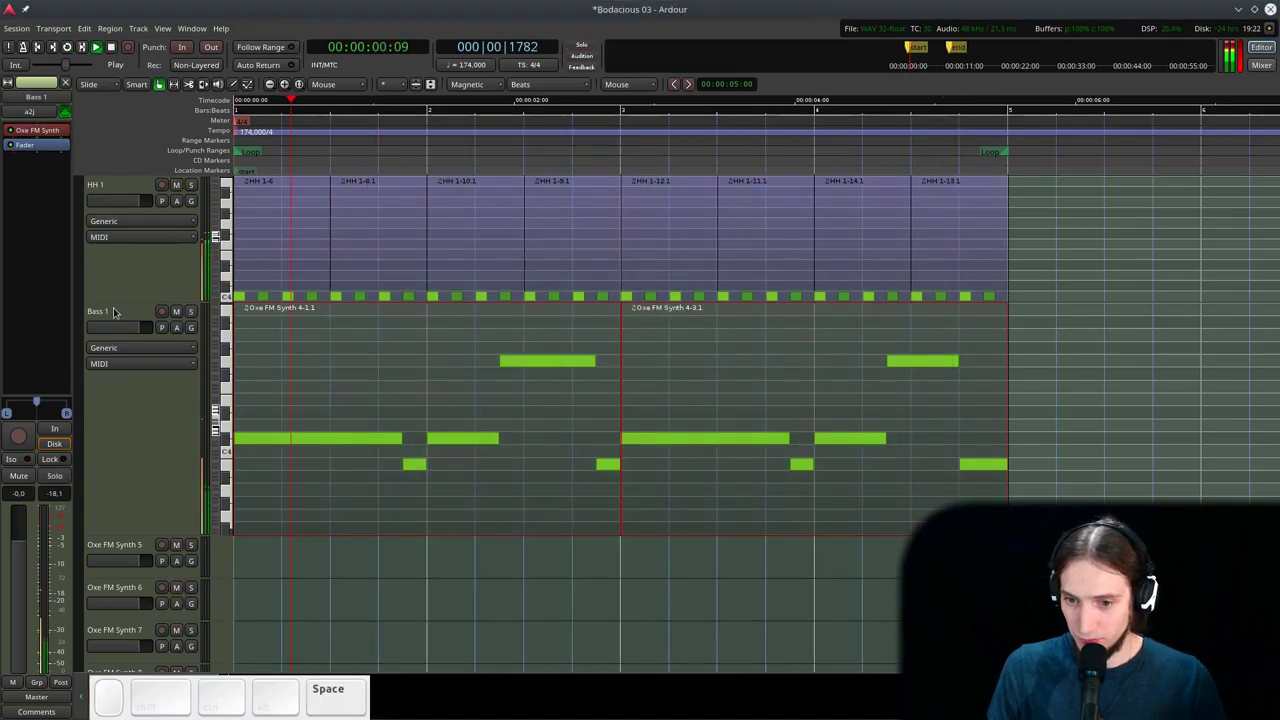
# - Add a Calf Compressor from Favorites to Bass 1 and move its window off the notes
pyautogui.rightClick(46, 148)
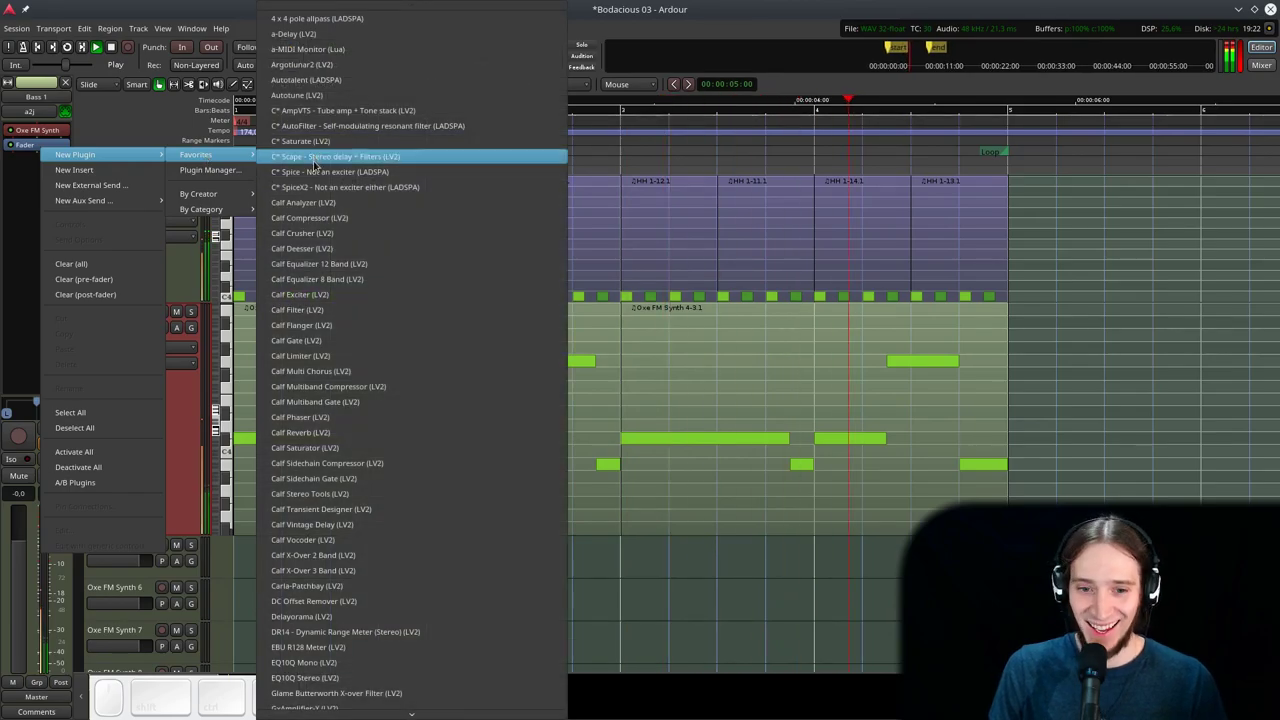
pyautogui.click(367, 213)
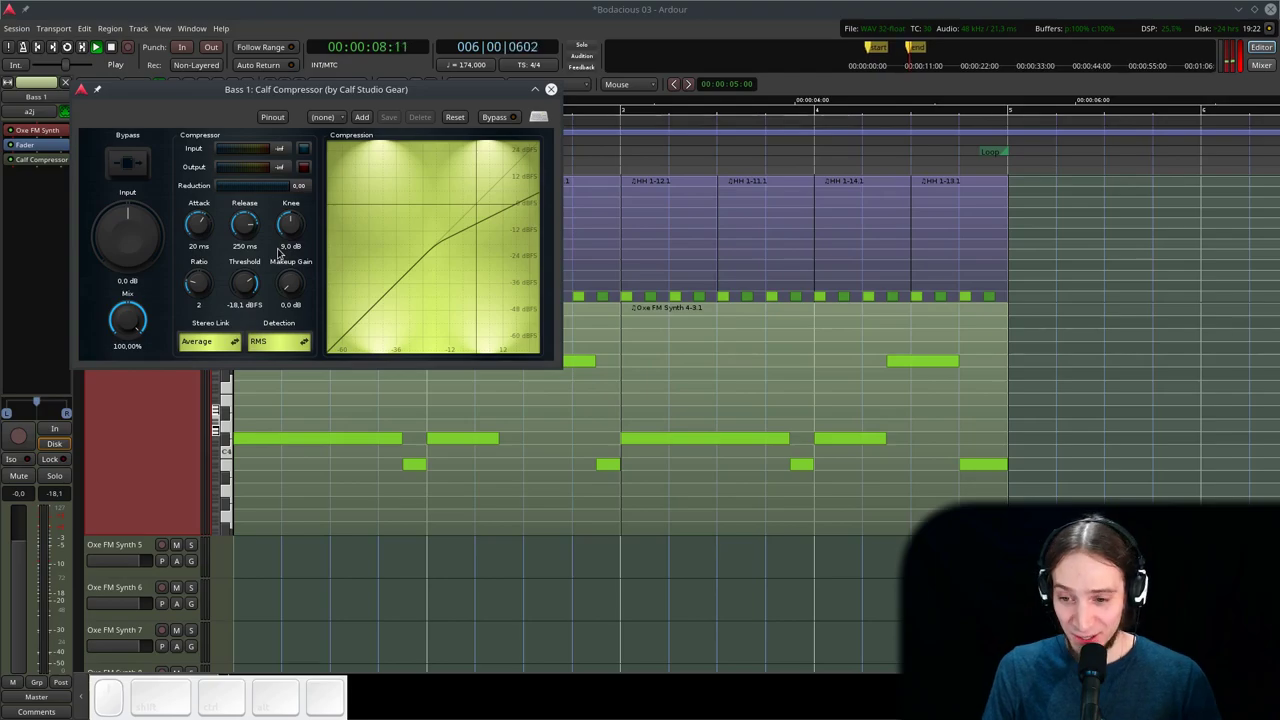
pyautogui.moveTo(311, 91); pyautogui.dragTo(419, 334)
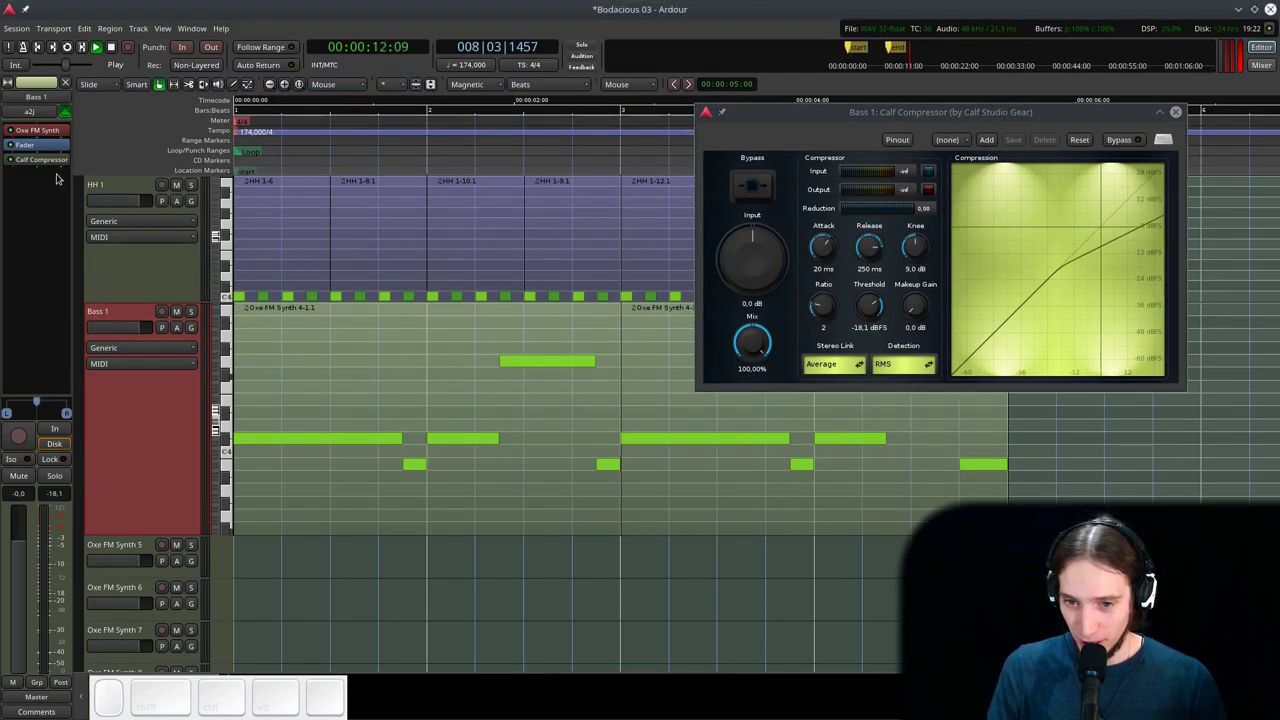
# - Raise the compressor's input gain and replay the bass pattern from the start
pyautogui.doubleClick(59, 173)
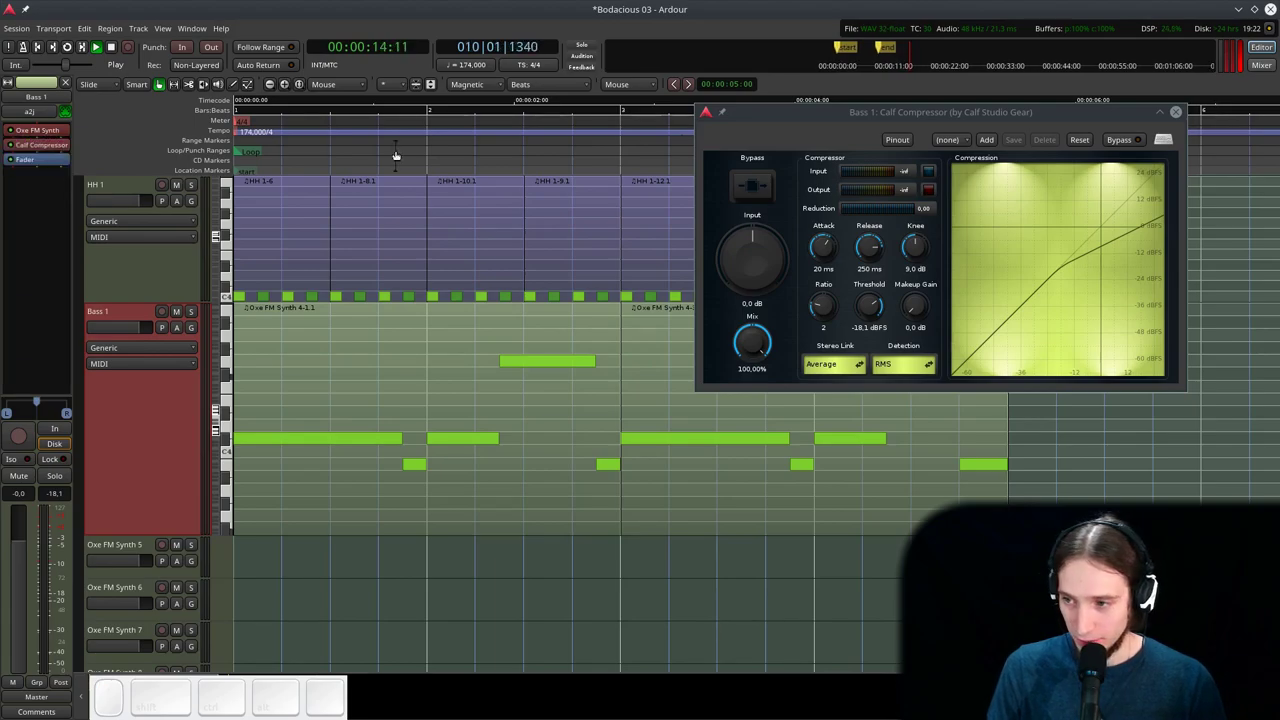
pyautogui.click(935, 119)
pyautogui.click(606, 265)
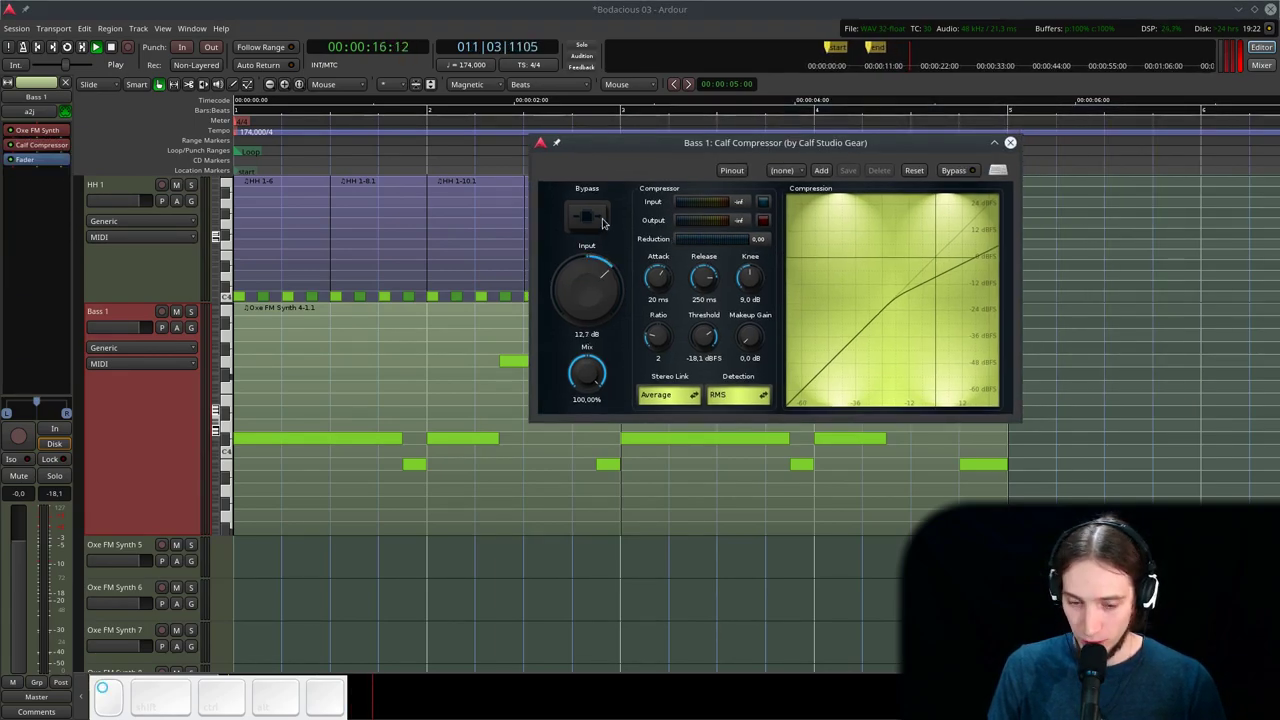
pyautogui.press('space')
pyautogui.press('space')
# - Lengthen the compressor's release and trim its input gain slightly while looping
pyautogui.click(370, 383)
pyautogui.press('l')
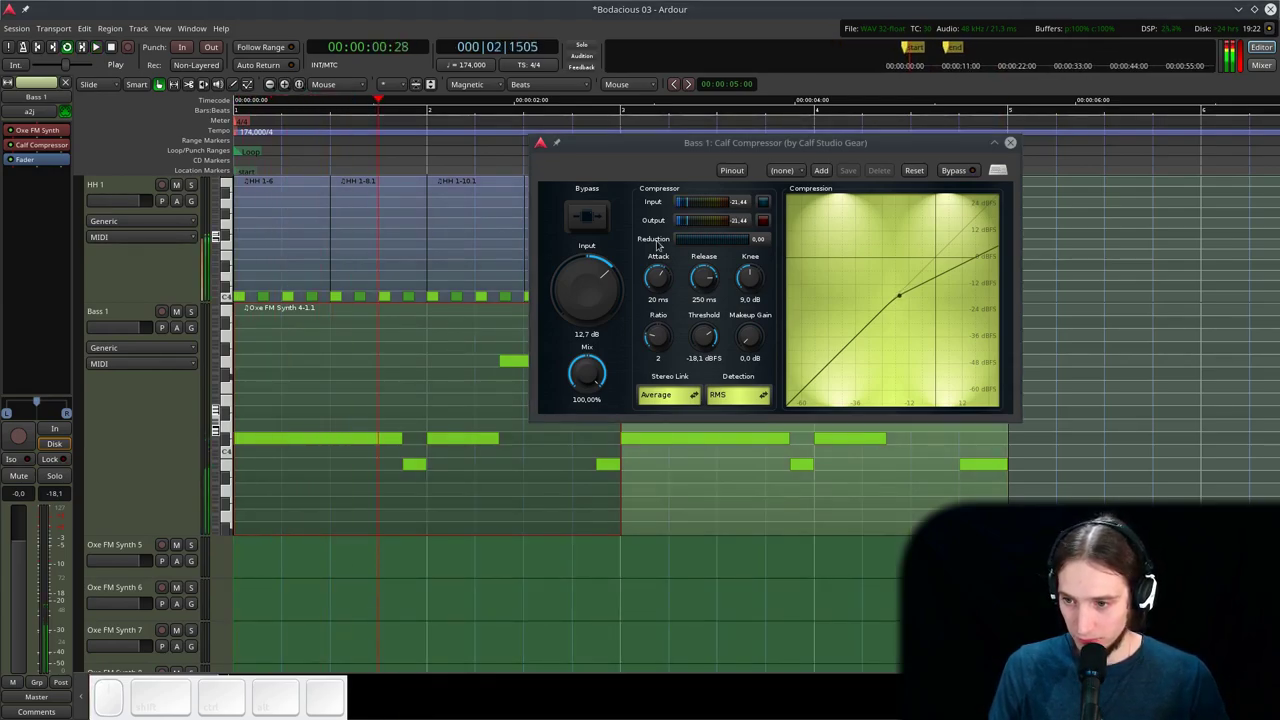
pyautogui.click(606, 286)
pyautogui.click(708, 284)
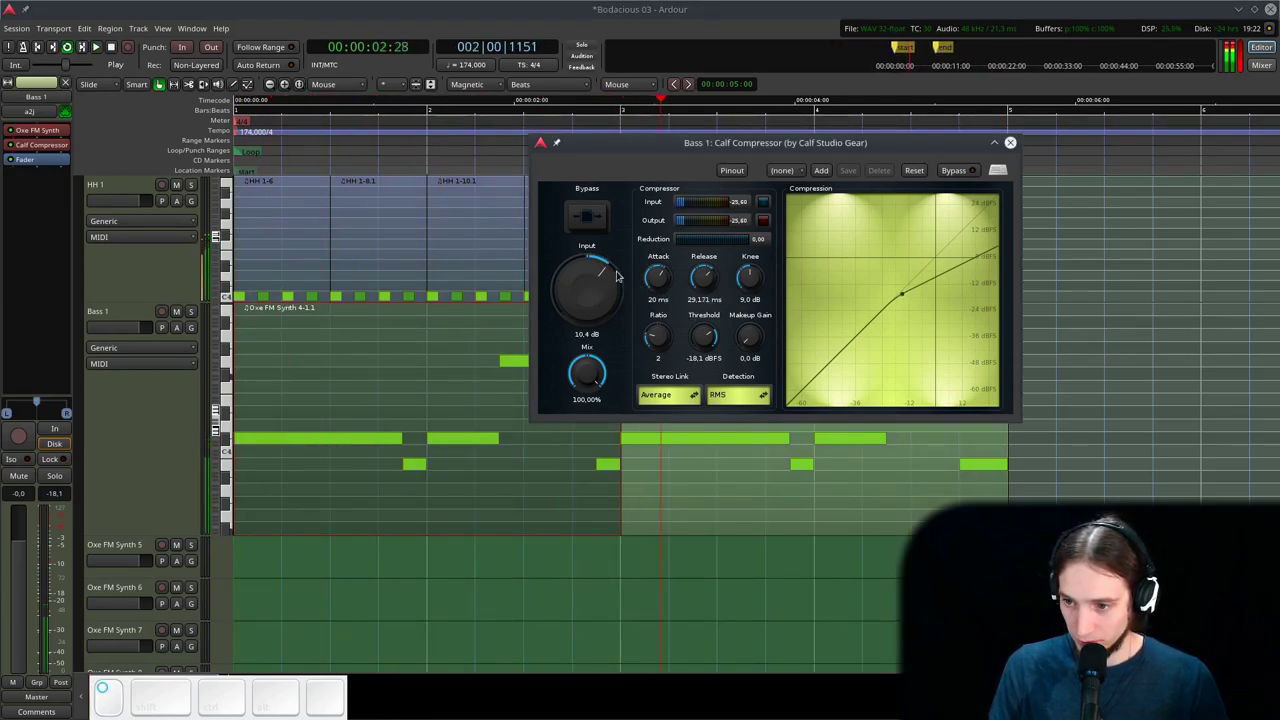
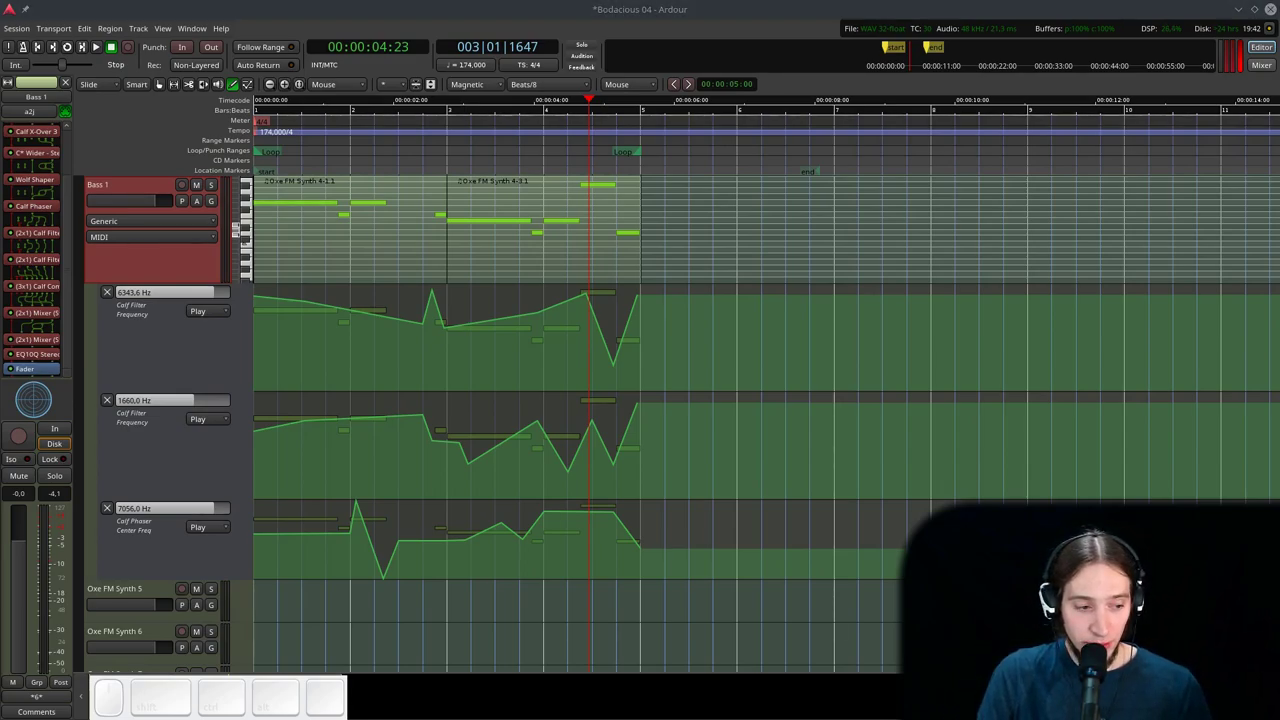
pyautogui.click(368, 144)
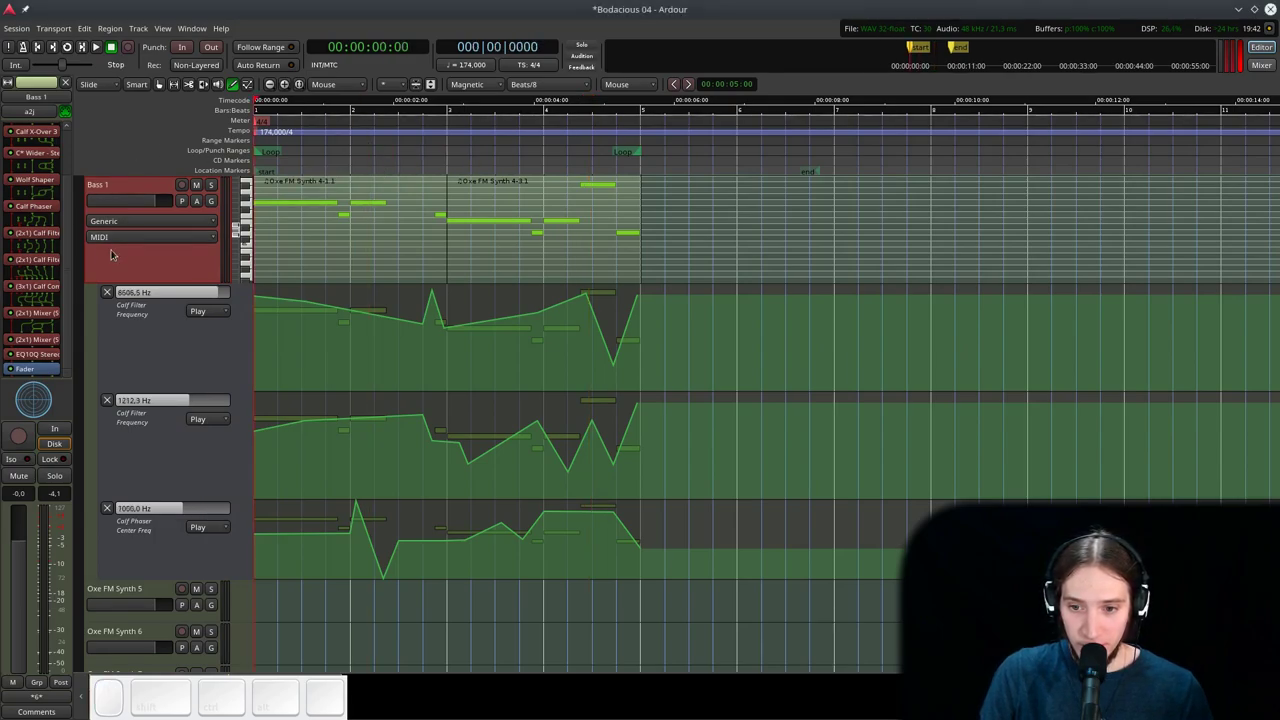
pyautogui.click(71, 189)
pyautogui.click(46, 189)
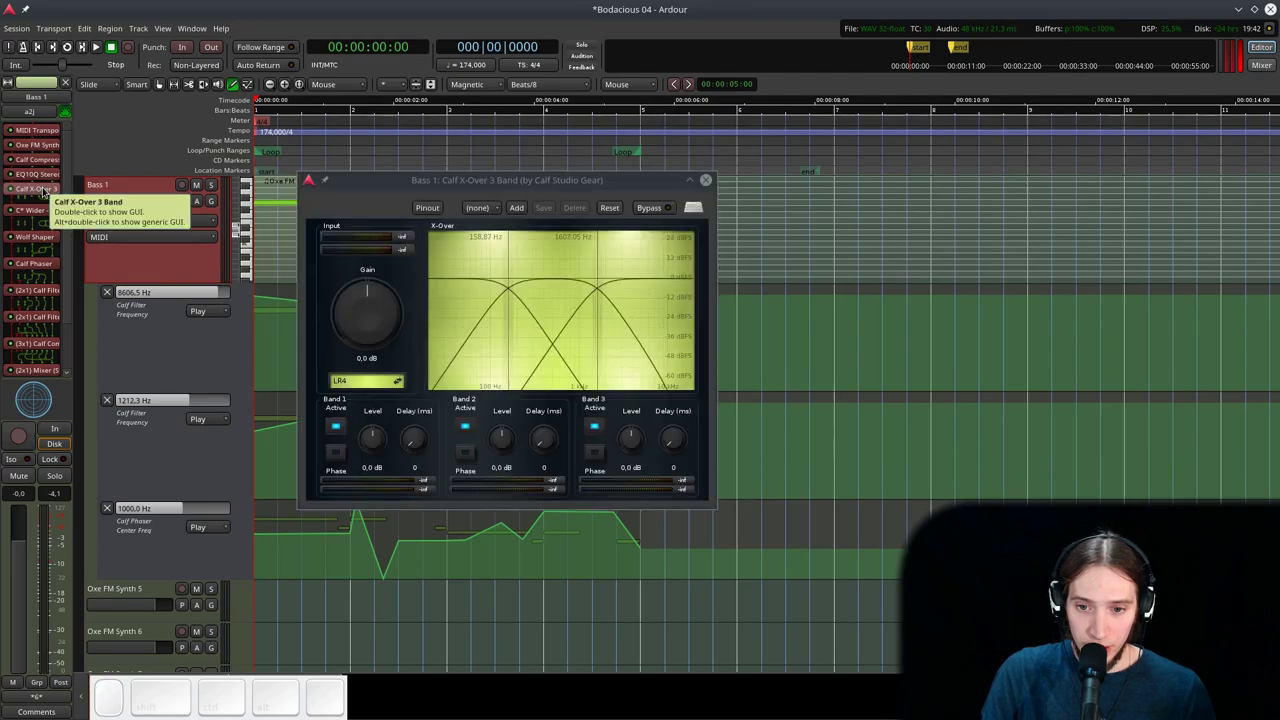
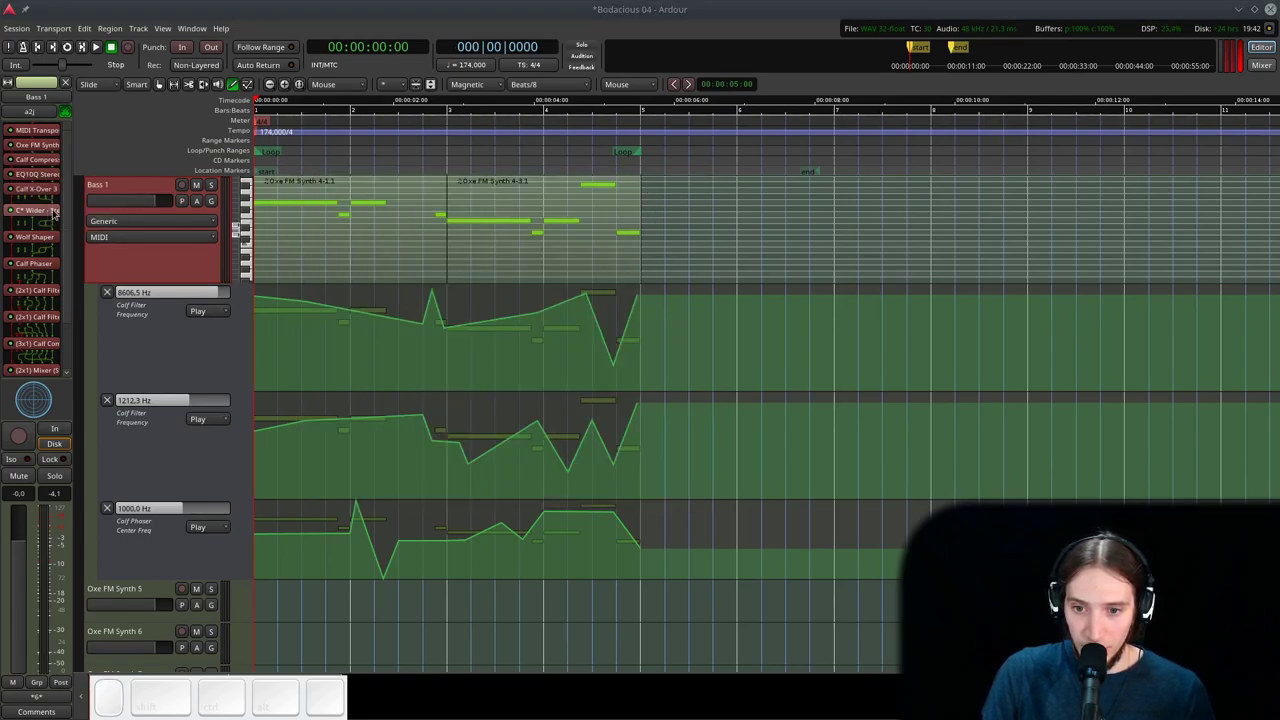
pyautogui.moveTo(70, 297); pyautogui.dragTo(62, 299)
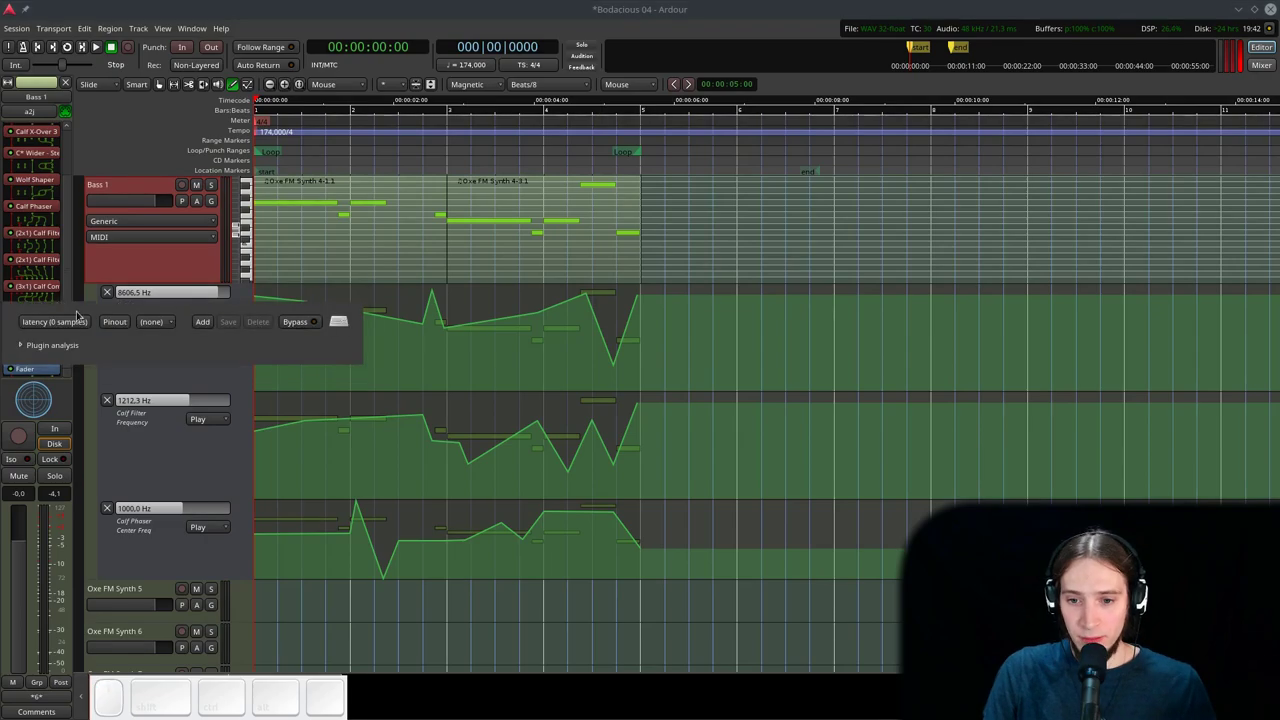
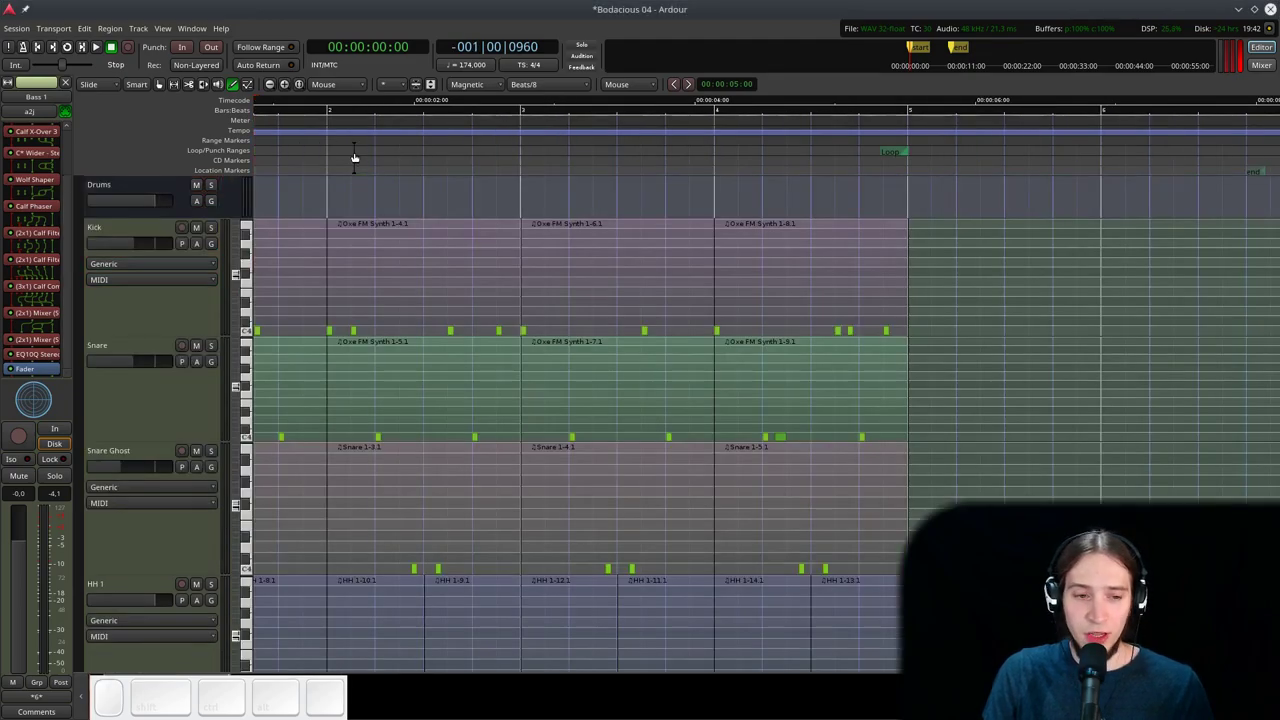
# - Loop the pattern and scroll the editor to audition the Bass 1 automation
pyautogui.click(336, 154)
pyautogui.press('g')
pyautogui.click(351, 168)
pyautogui.scroll(-3)
pyautogui.scroll(3)
pyautogui.scroll(-3)
pyautogui.press('space')
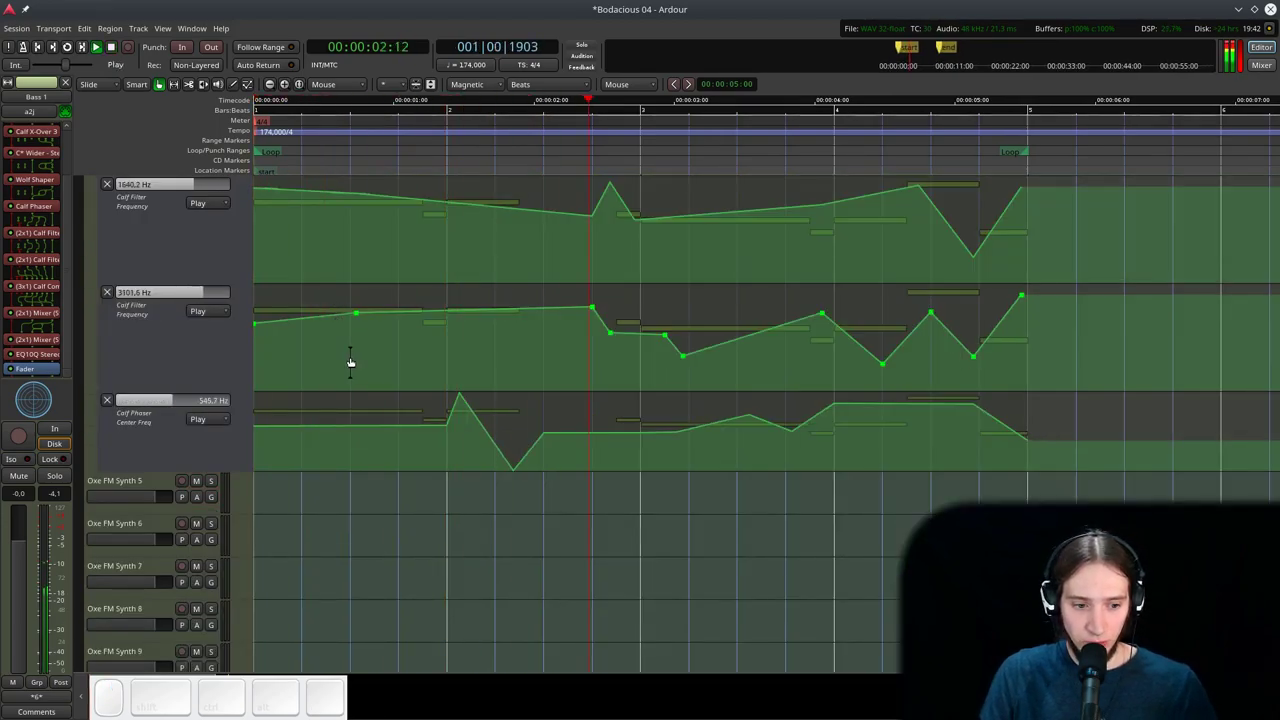
pyautogui.scroll(-3)
pyautogui.press('space')
pyautogui.scroll(3)
pyautogui.scroll(-3)
# - Lower the Bass 1 fader to about -5.8 dB, then stop and return to start
pyautogui.click(130, 333)
pyautogui.press('l')
pyautogui.click(108, 332)
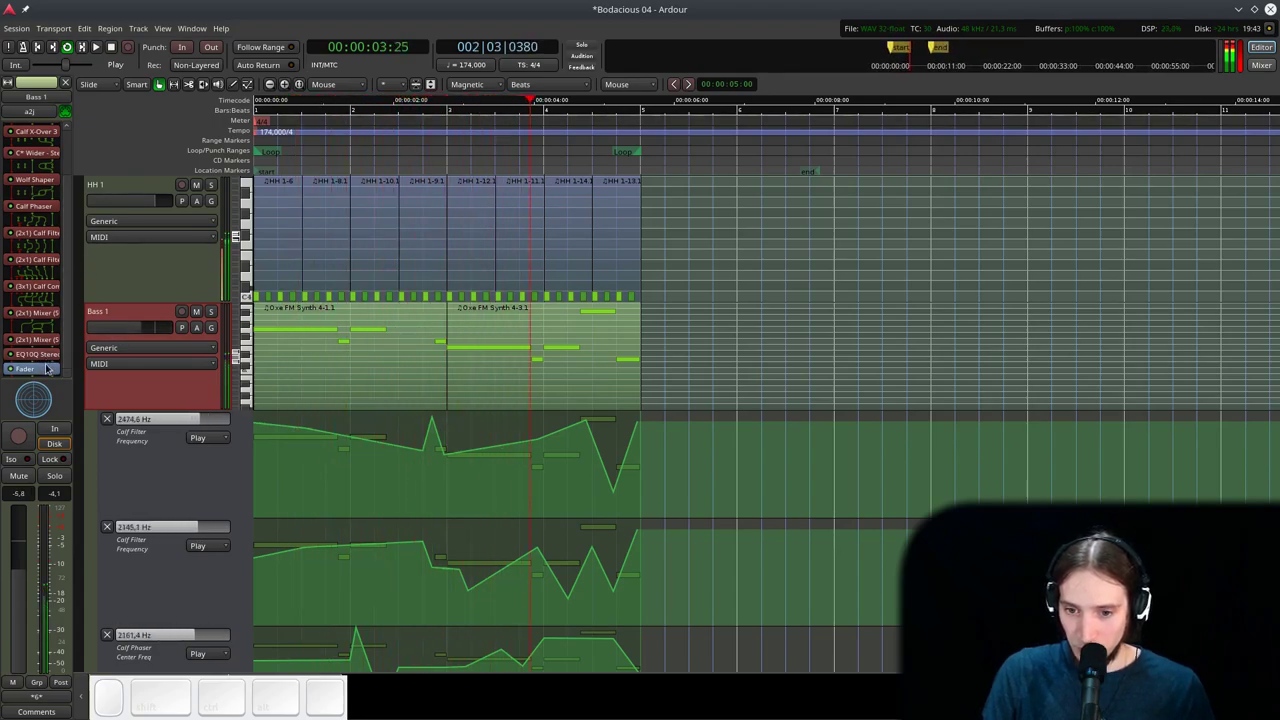
pyautogui.press('space')
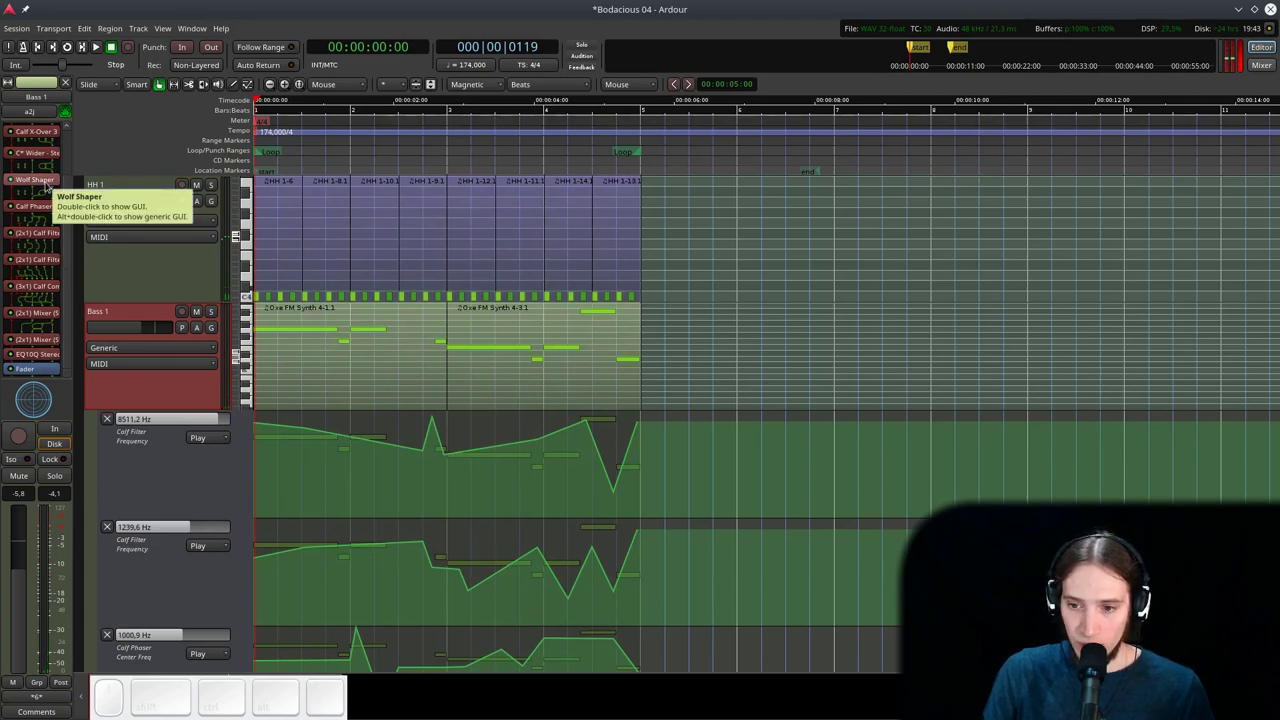
pyautogui.press('l')
pyautogui.click(49, 185)
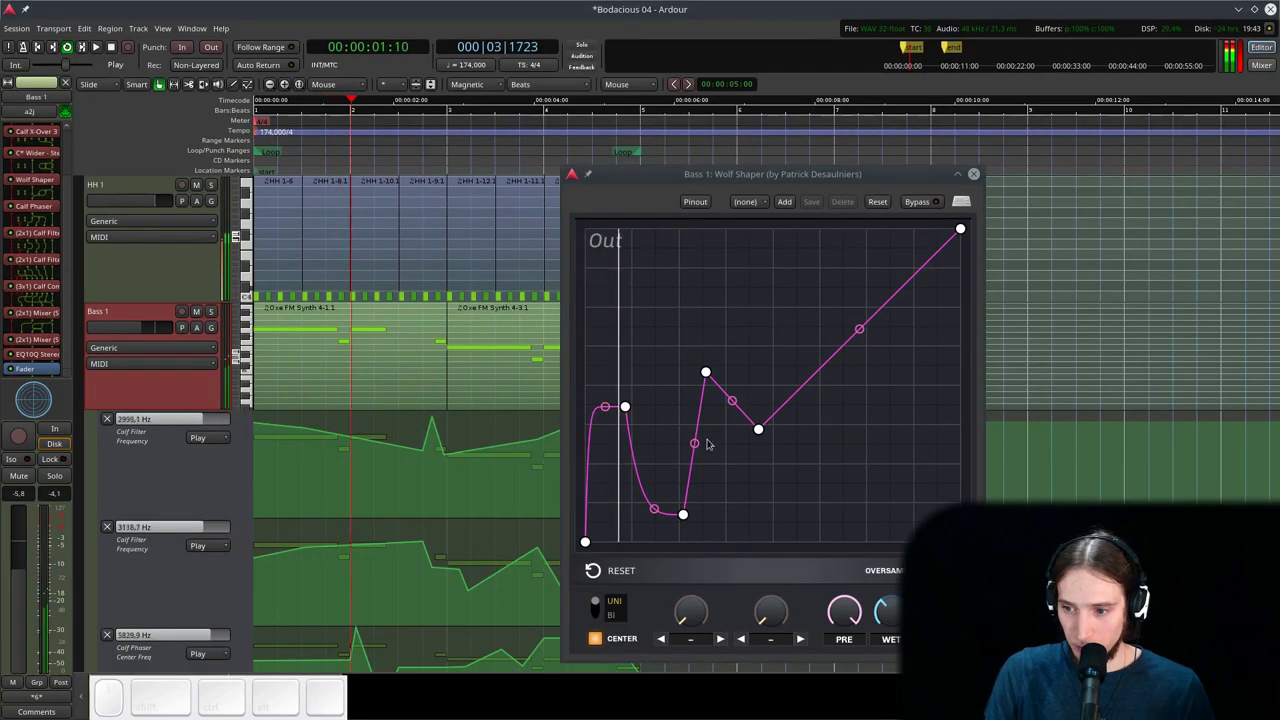
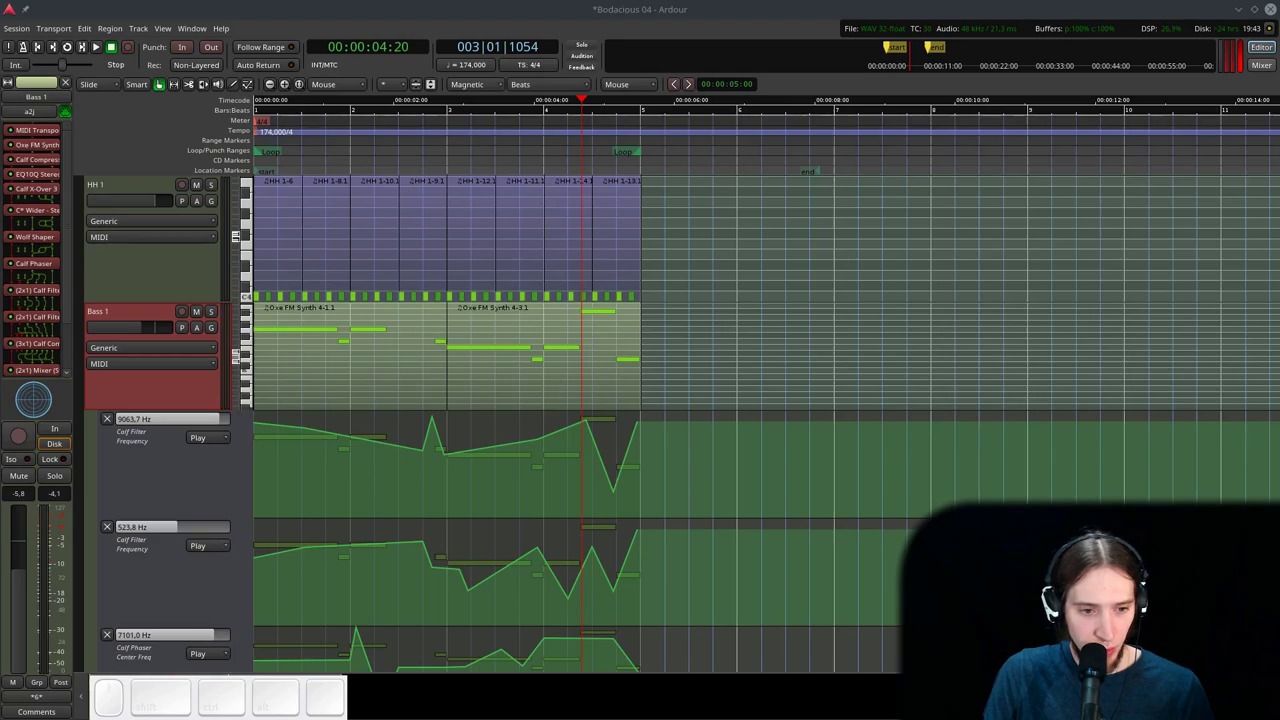
pyautogui.press('ctrl+alt+Right')
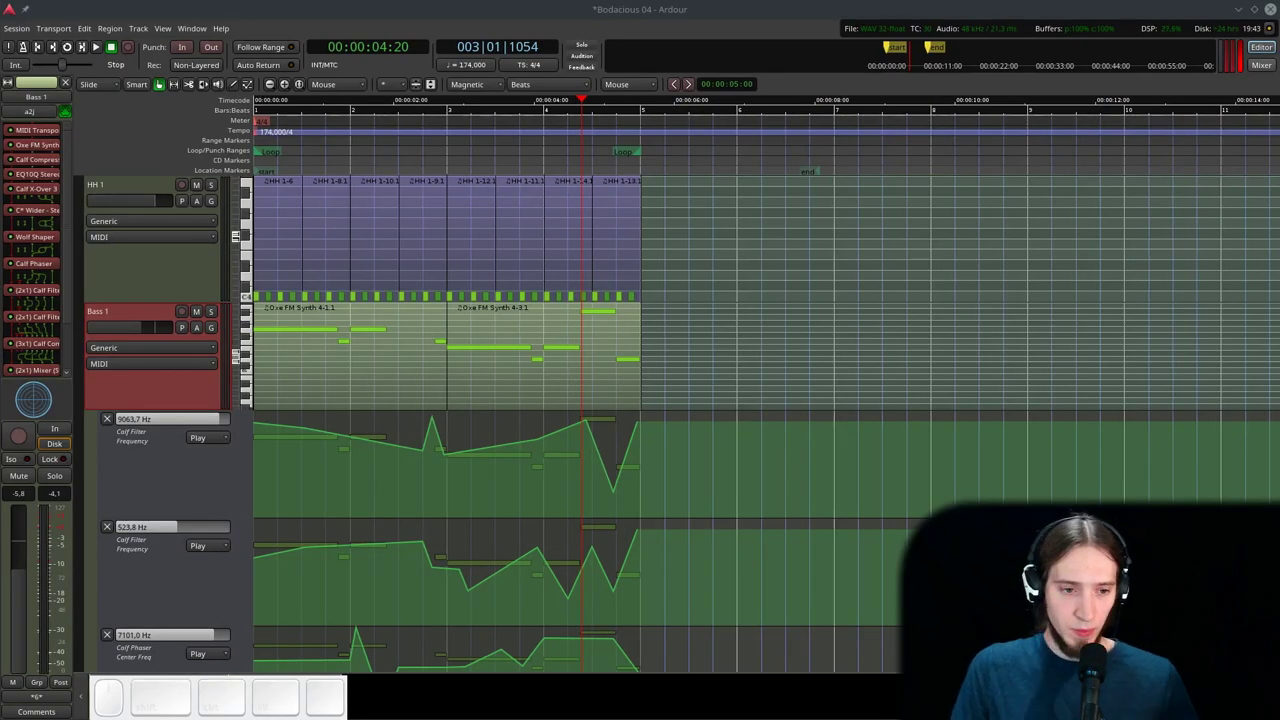
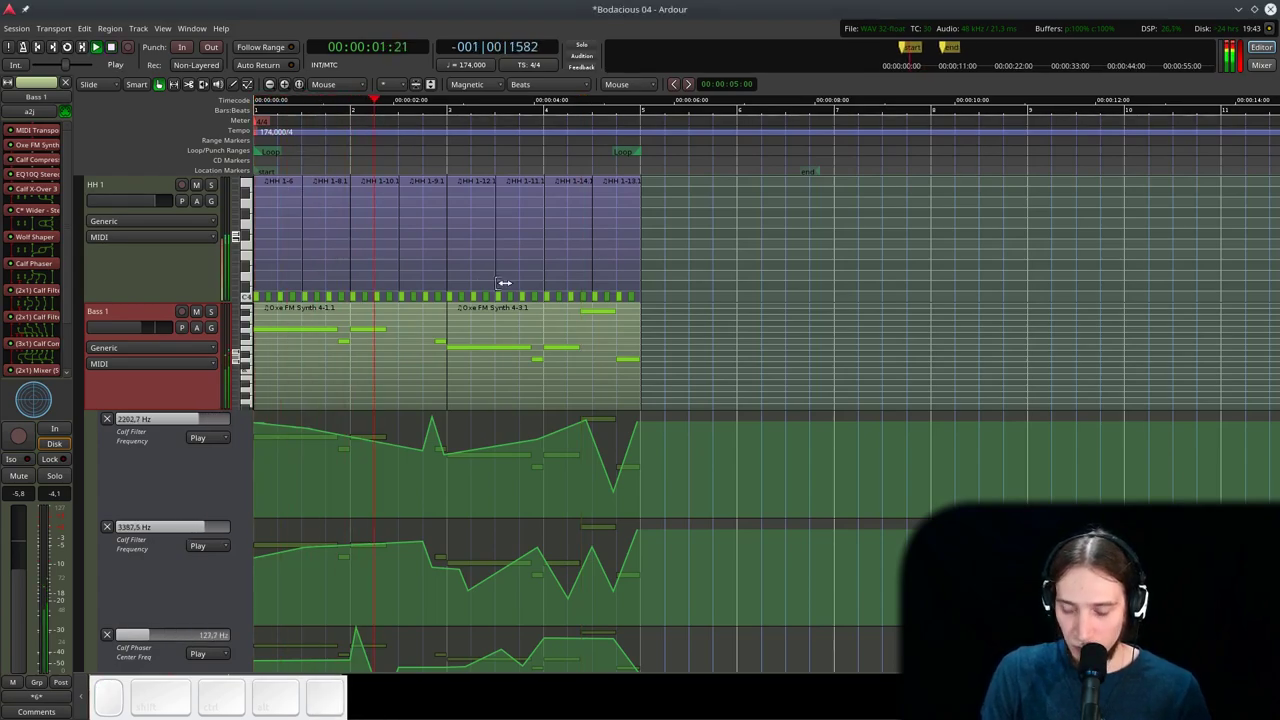
pyautogui.scroll(-3)
pyautogui.scroll(3)
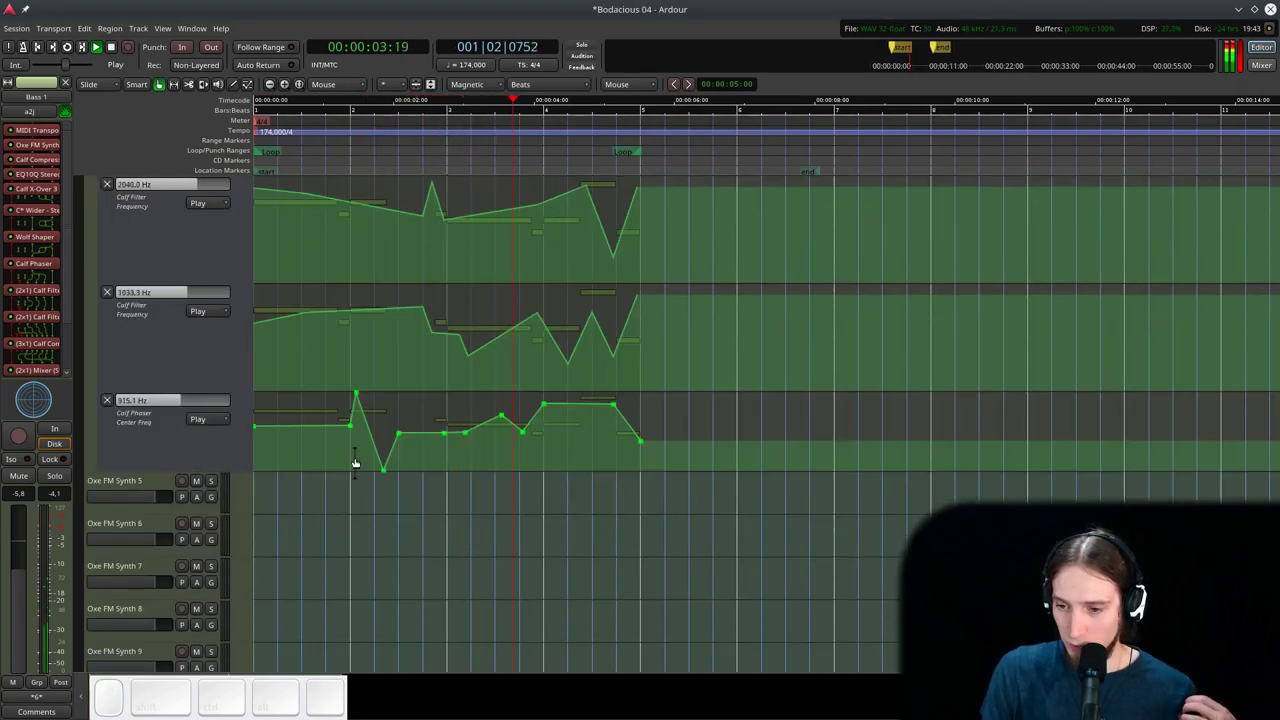
pyautogui.scroll(-3)
pyautogui.scroll(3)
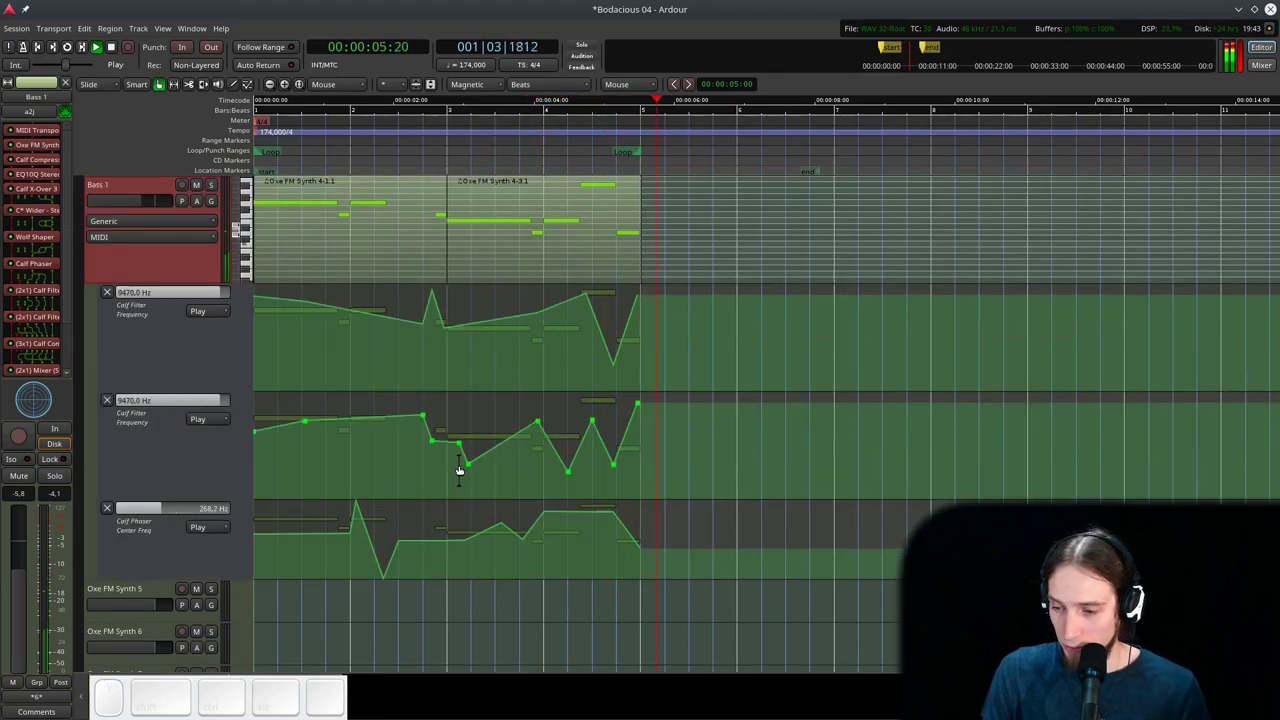
pyautogui.press('space')
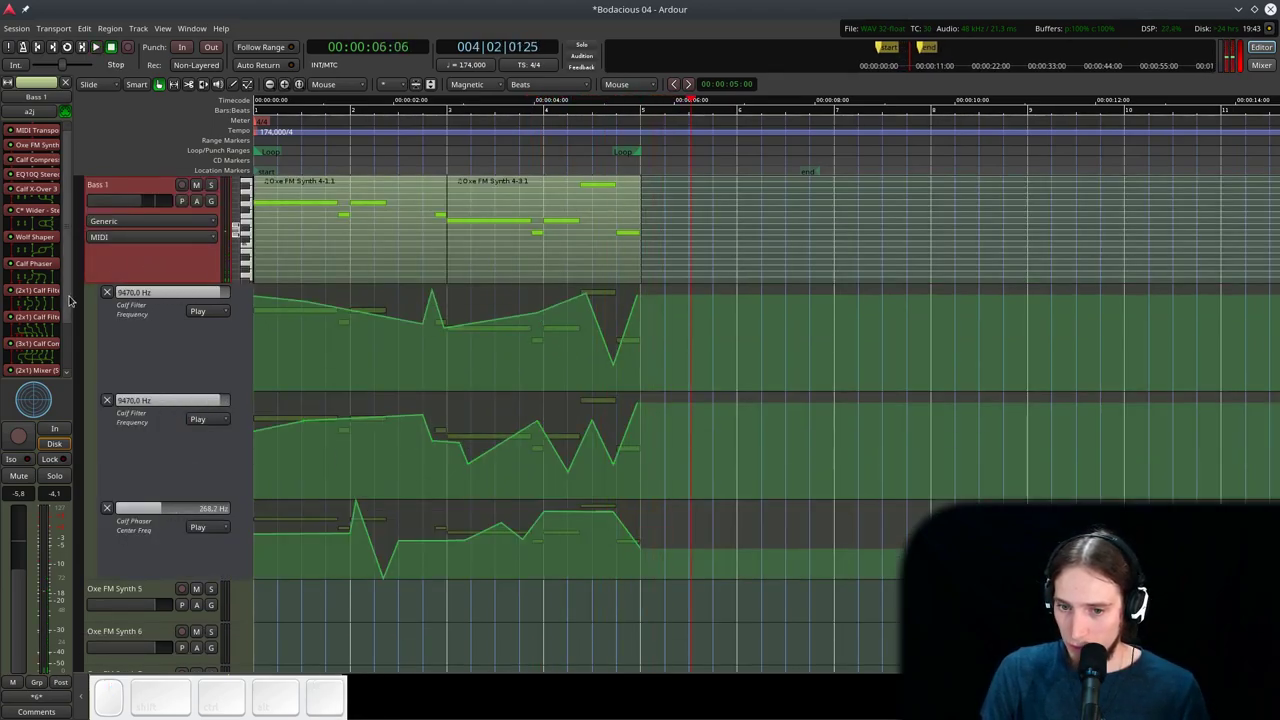
pyautogui.click(72, 298)
pyautogui.rightClick(42, 364)
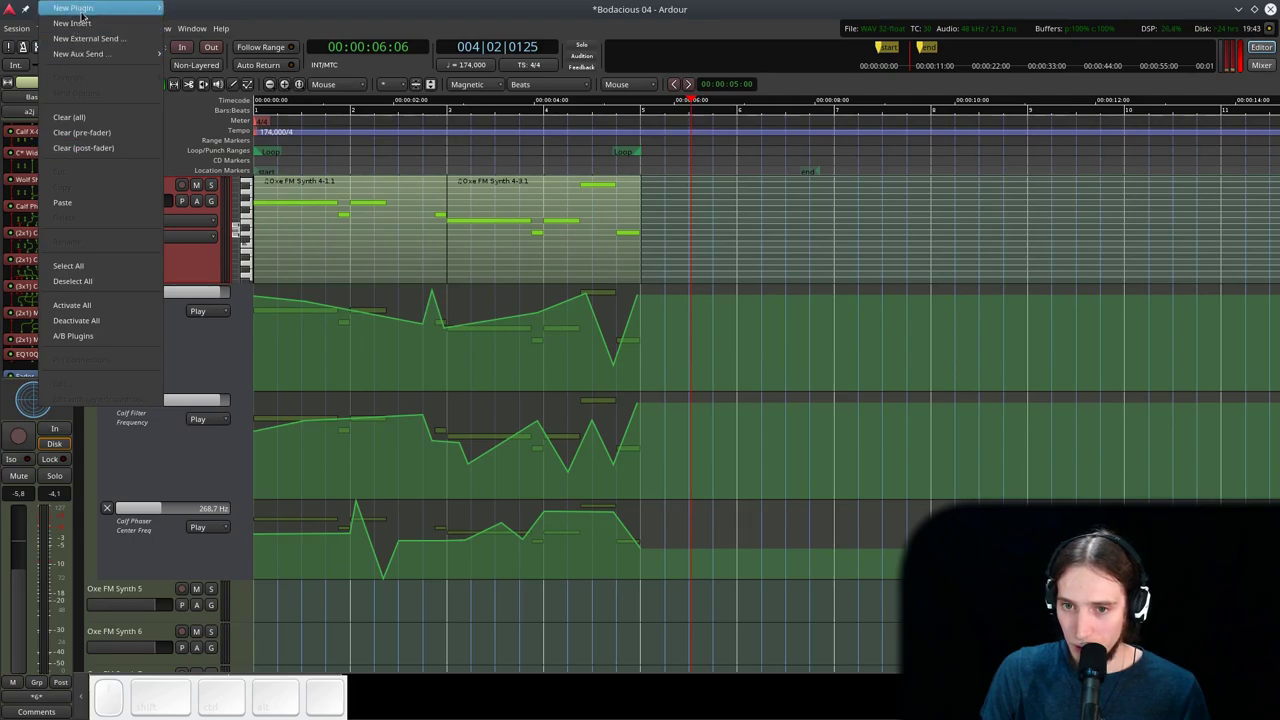
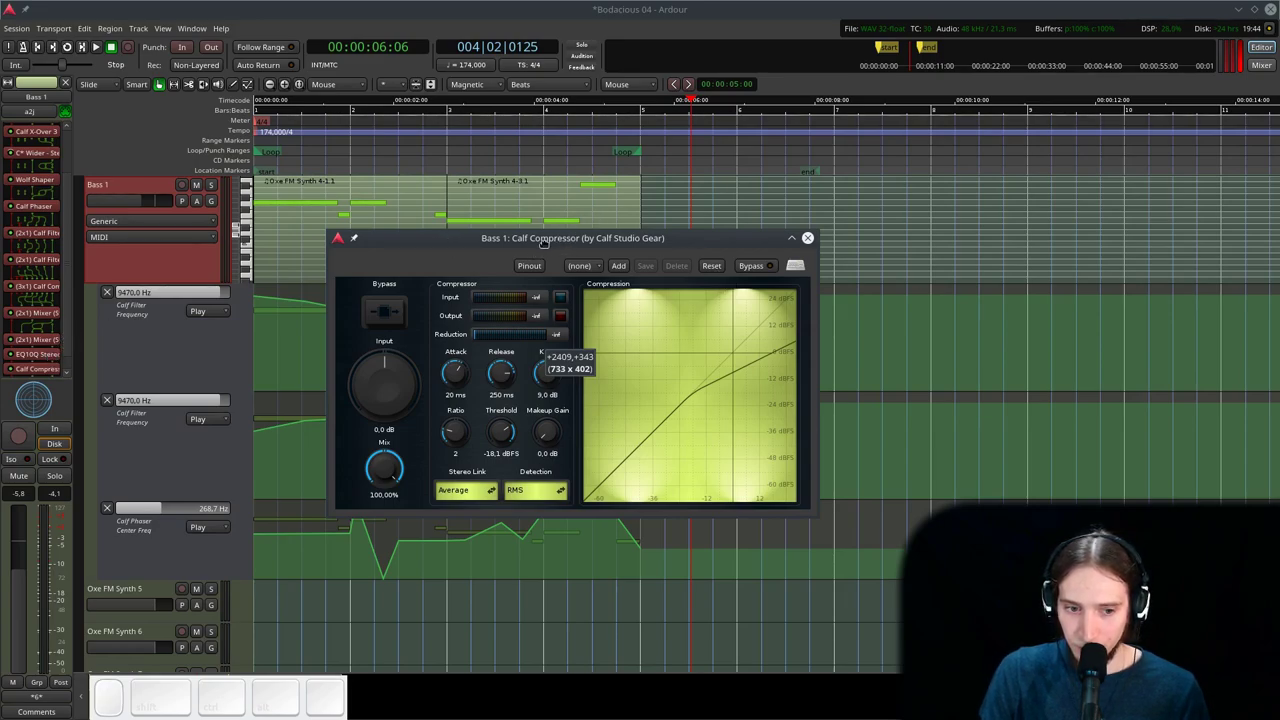
# - Start loop playback and retune the Calf Compressor's attack and release on Bass 1
pyautogui.click(555, 240)
pyautogui.press('l')
pyautogui.click(509, 407)
pyautogui.click(470, 461)
pyautogui.moveTo(512, 456); pyautogui.dragTo(487, 432)
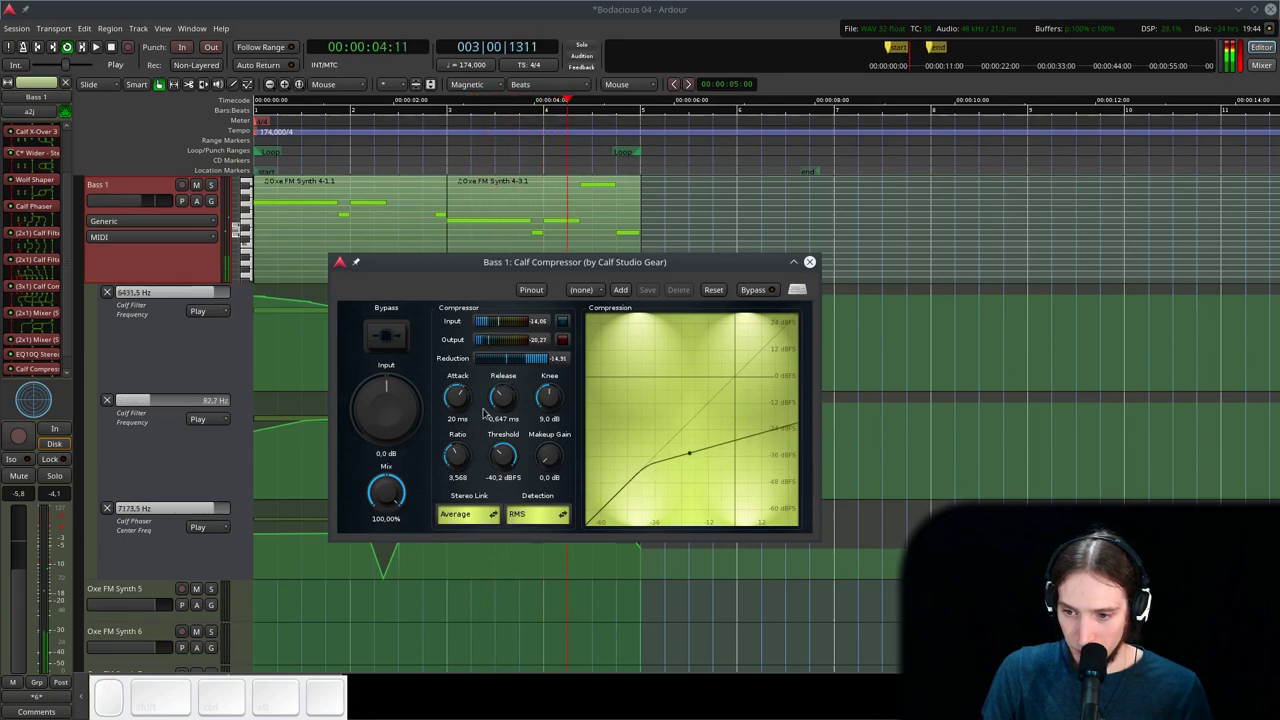
# - Adjust the compressor's ratio and threshold, then close its window
pyautogui.click(507, 403)
pyautogui.click(468, 402)
pyautogui.click(510, 397)
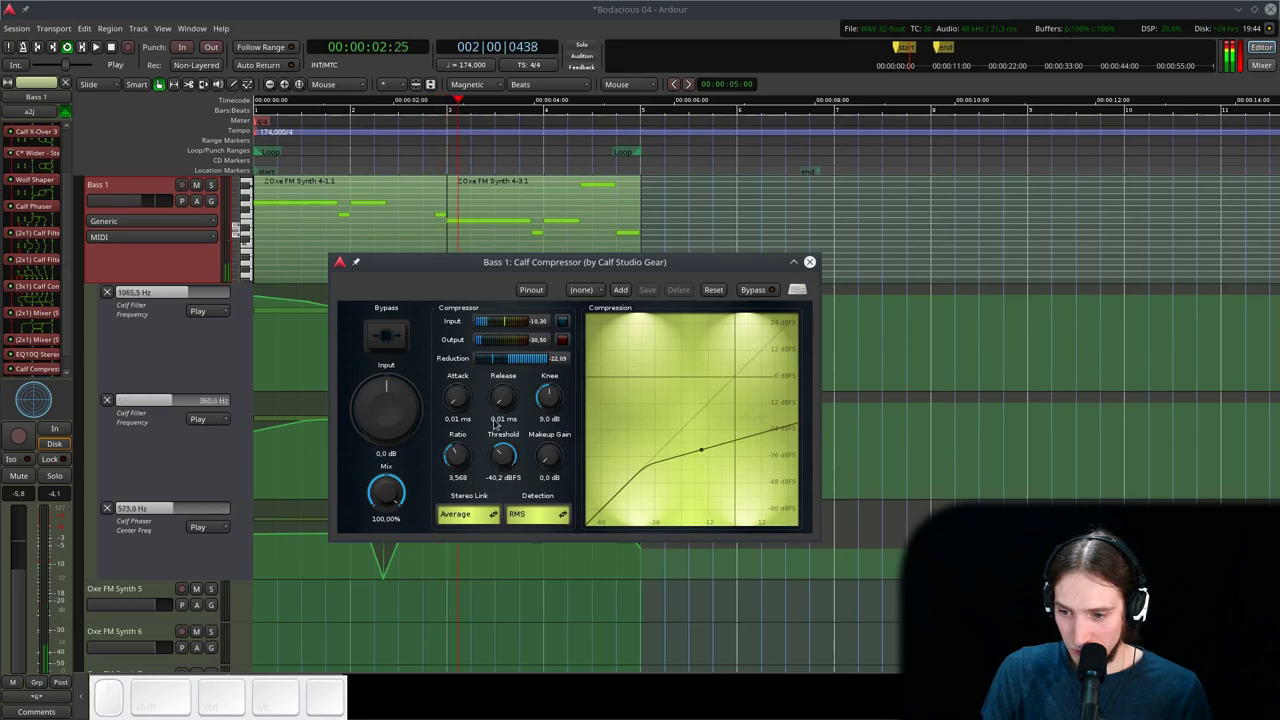
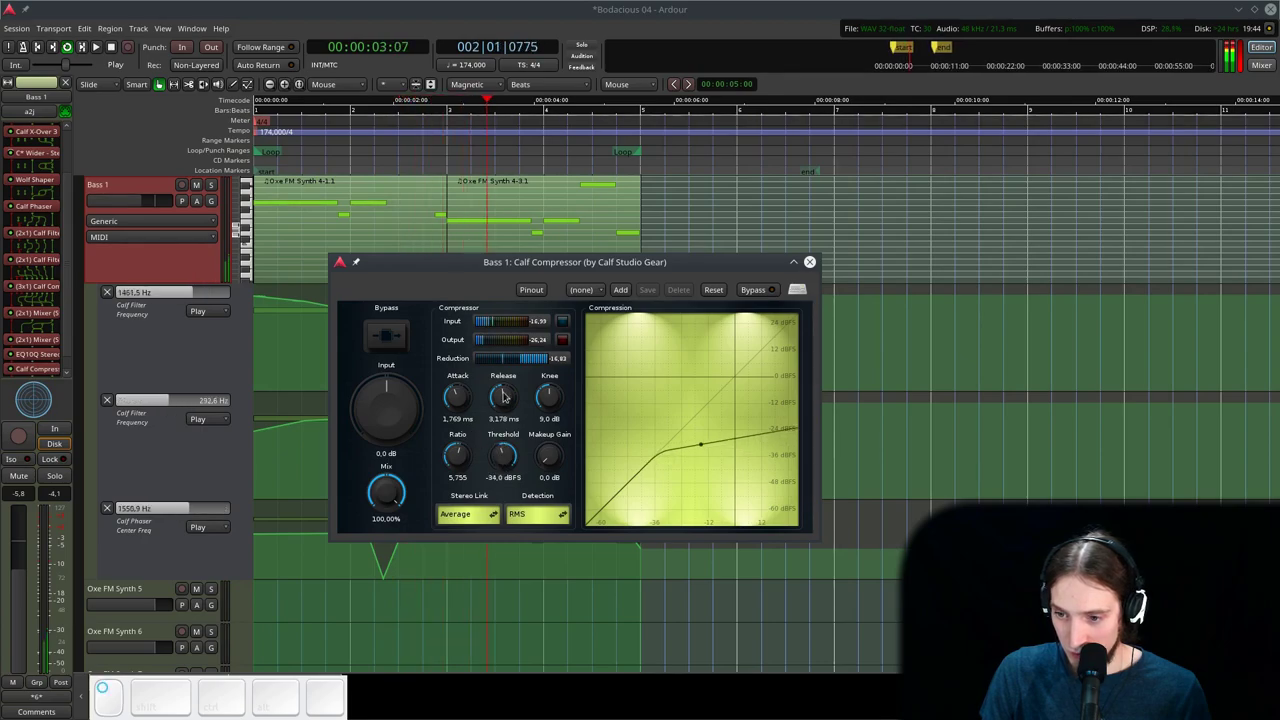
pyautogui.click(463, 403)
pyautogui.click(554, 457)
pyautogui.click(812, 264)
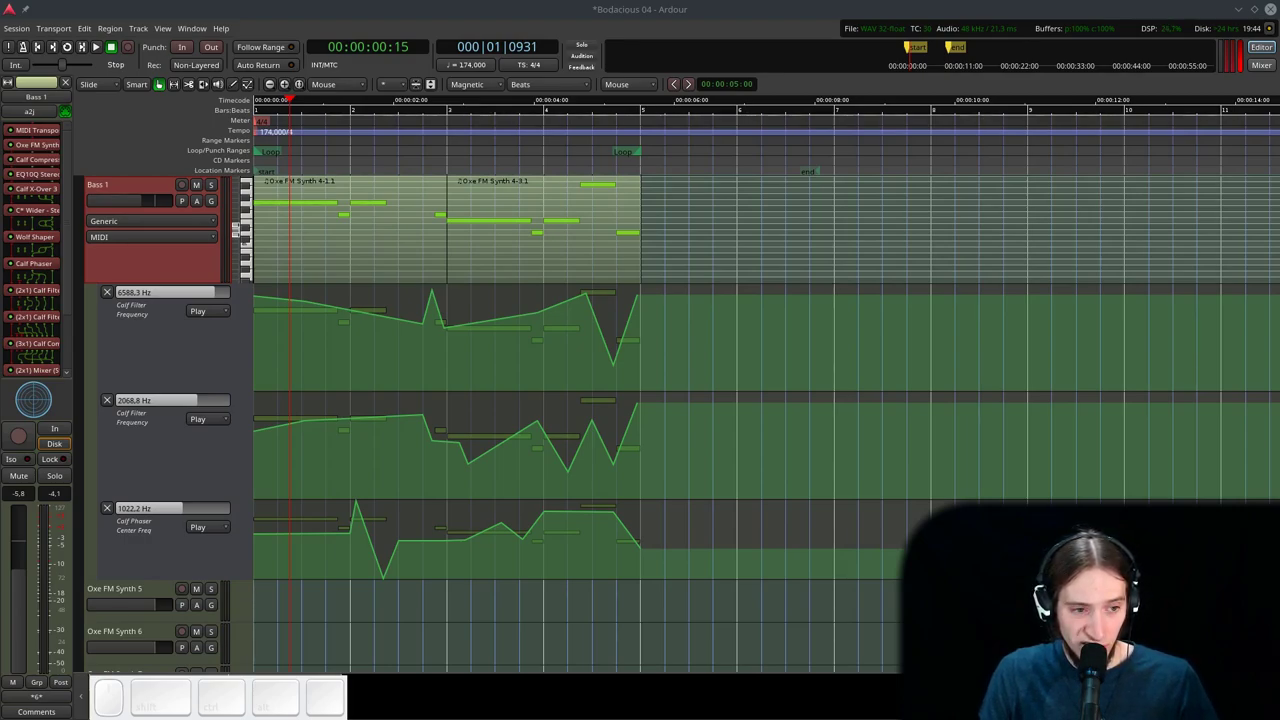
pyautogui.press('F1')
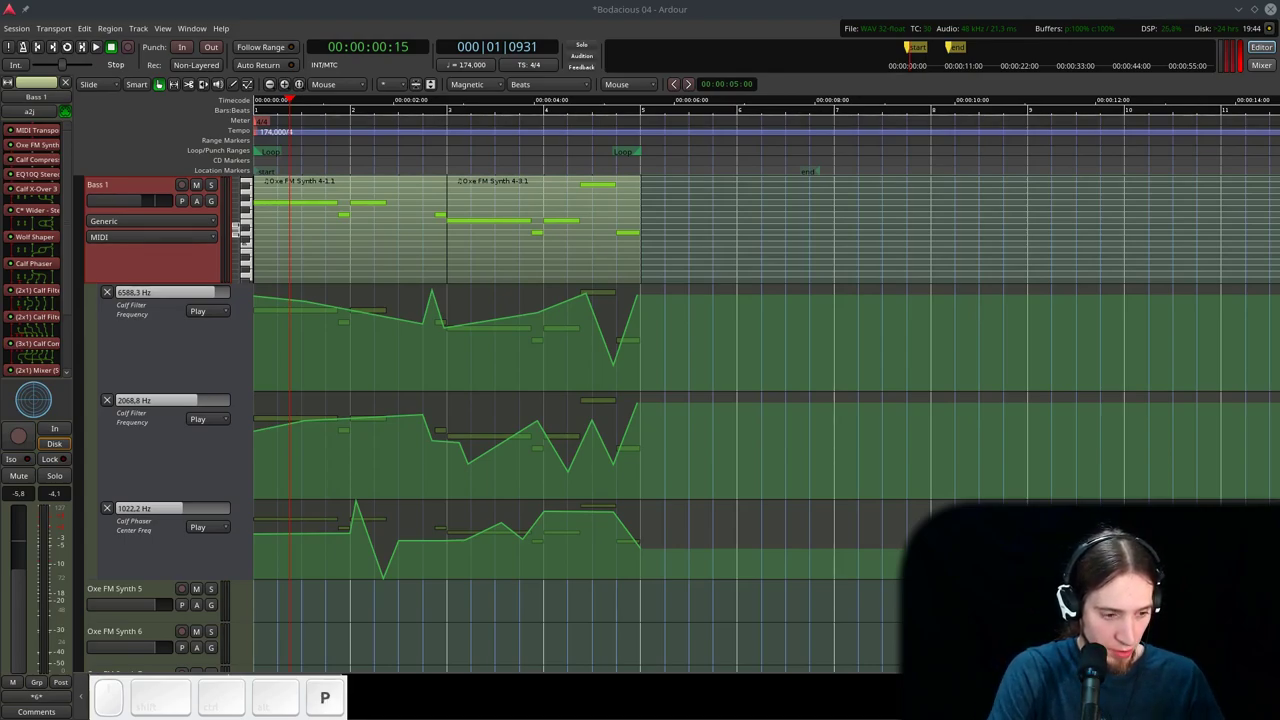
pyautogui.press('Return')
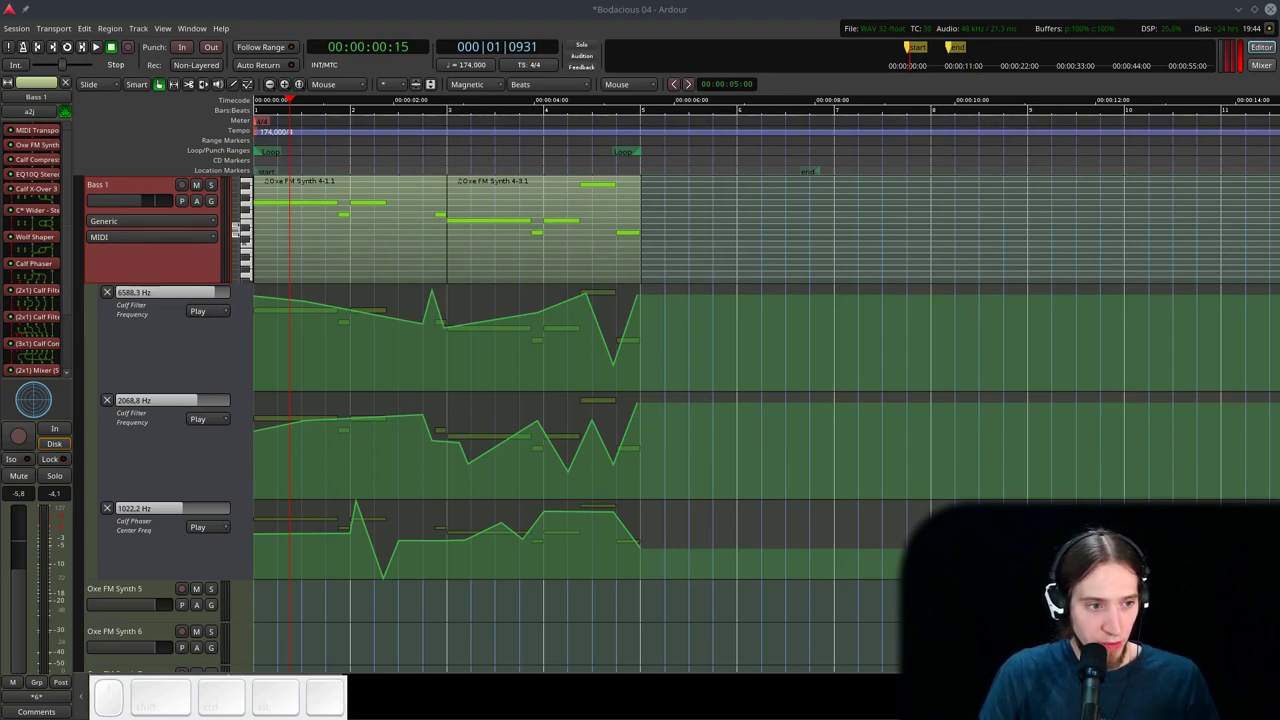
pyautogui.press('t')
pyautogui.press('F1')
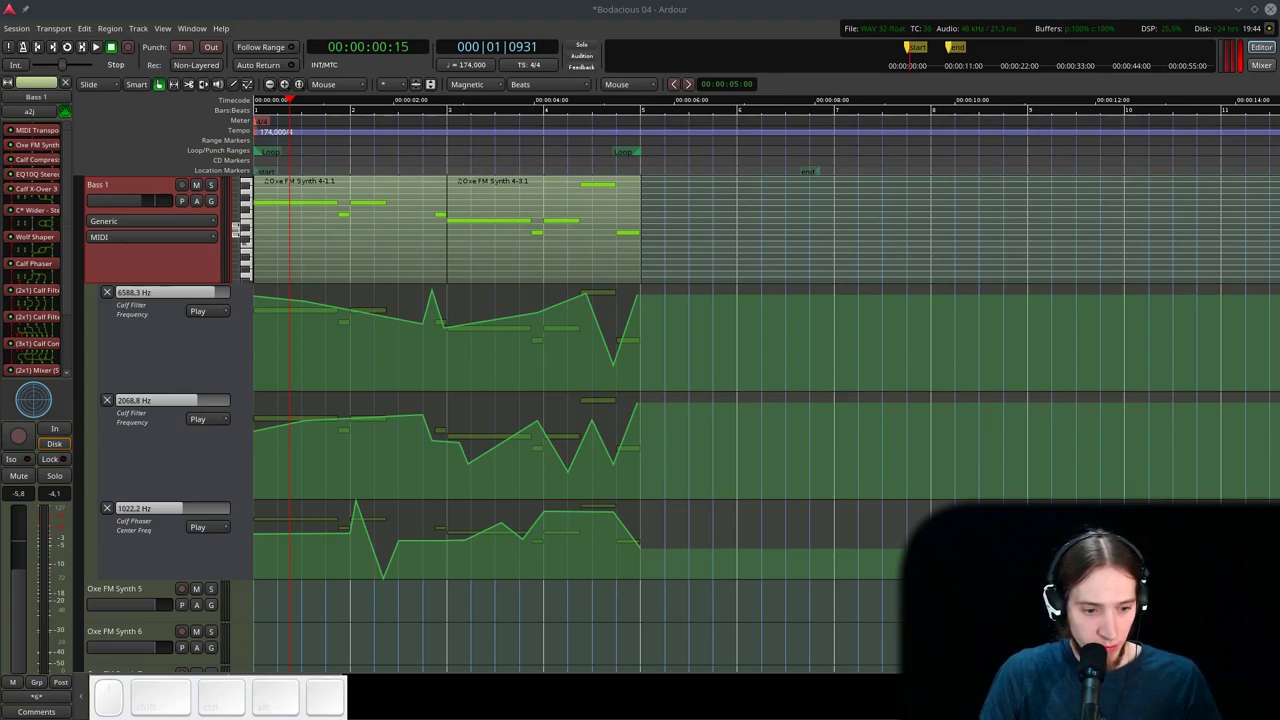
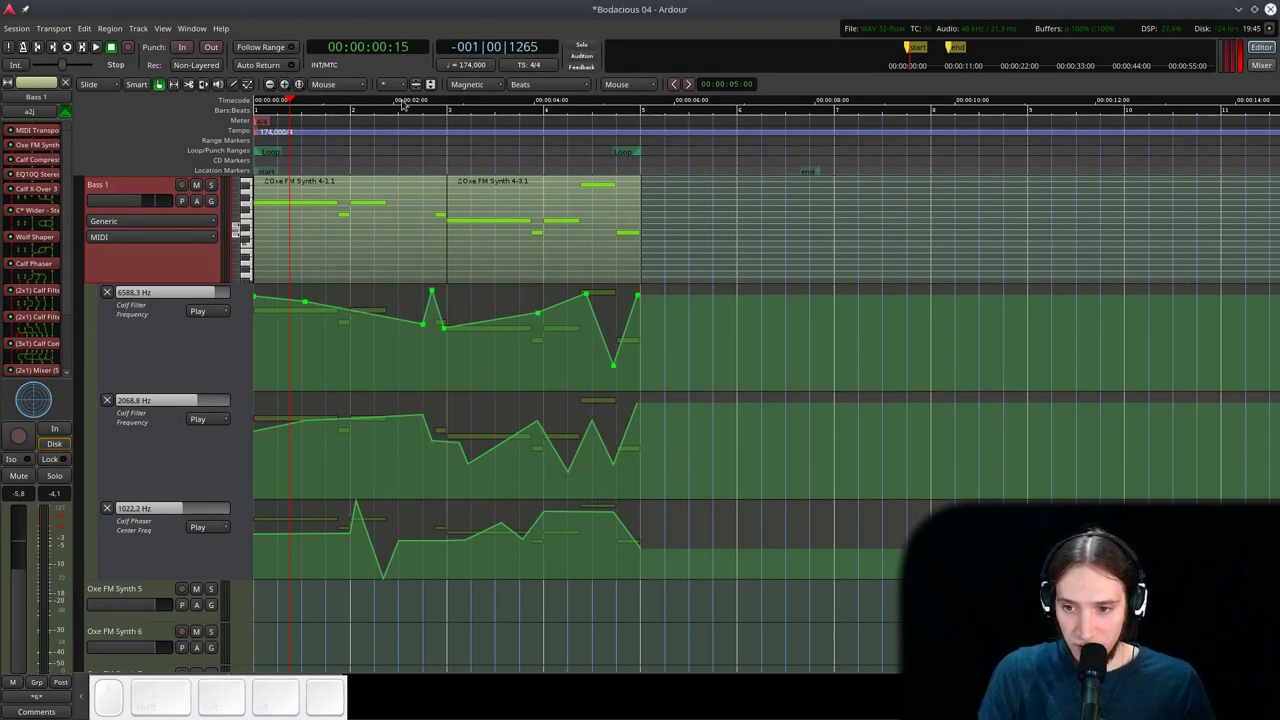
pyautogui.click(400, 126)
pyautogui.press('space')
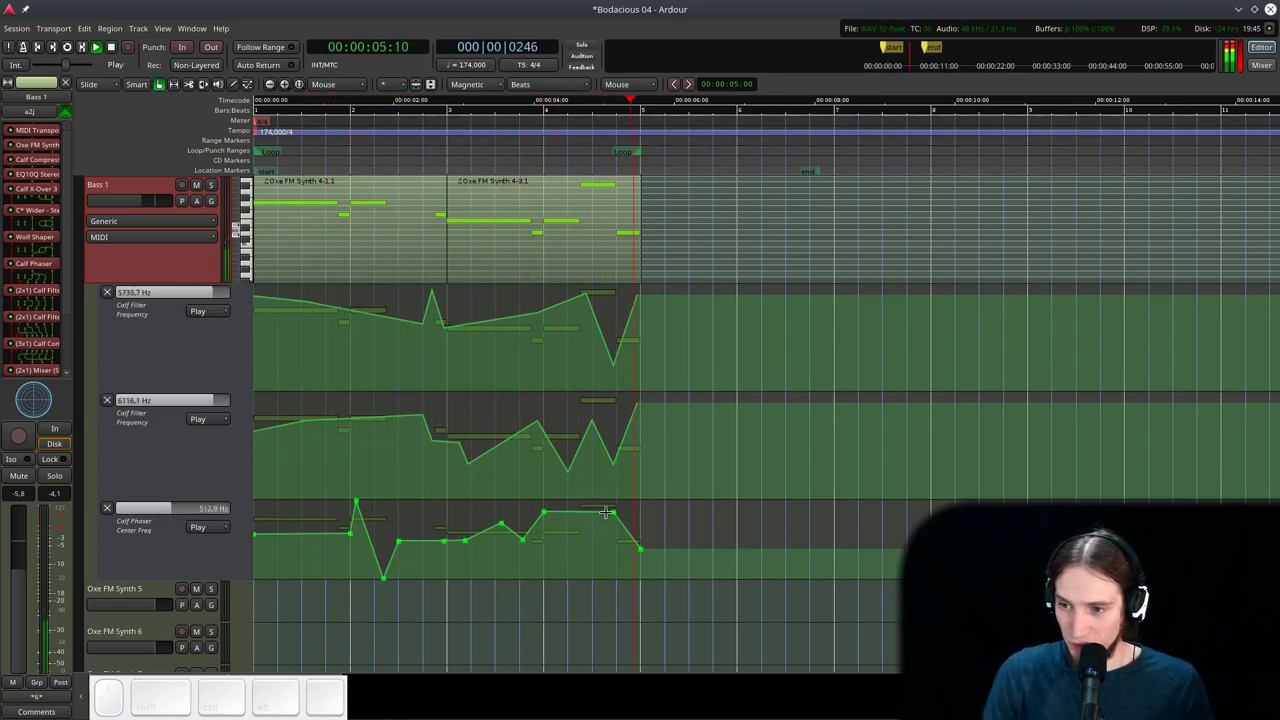
pyautogui.press('space')
pyautogui.click(134, 163)
pyautogui.press('space')
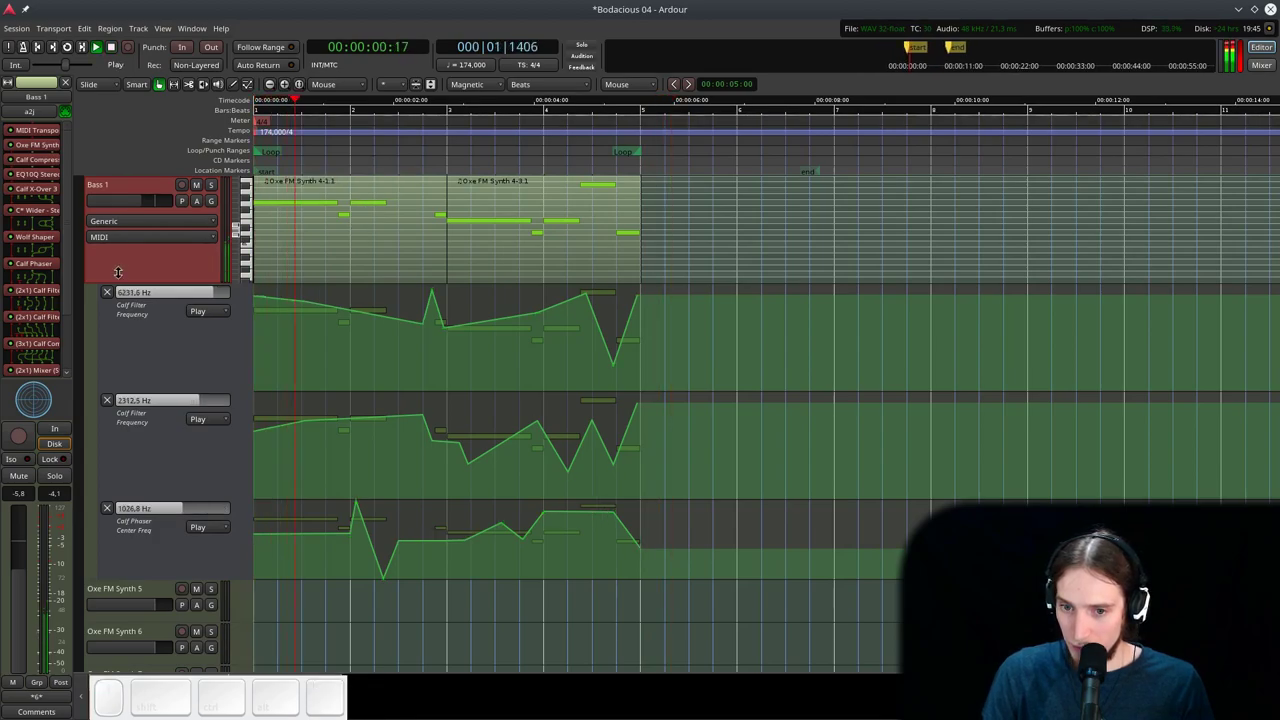
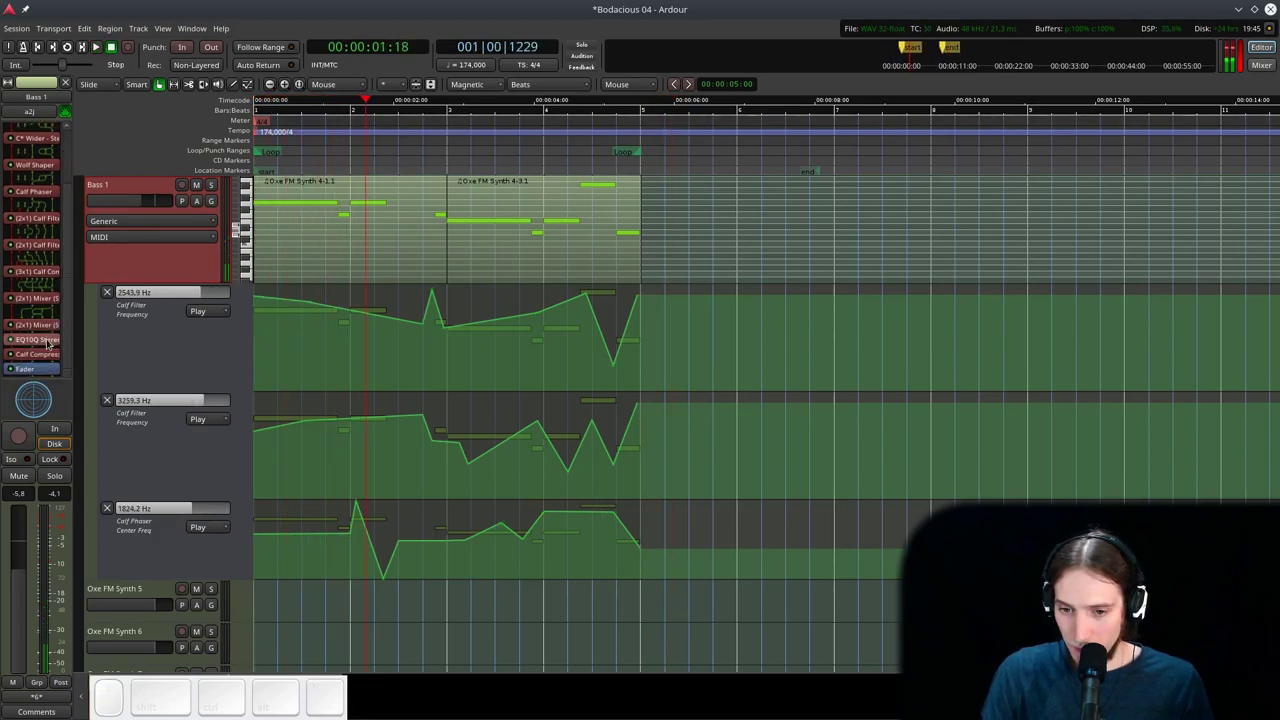
# - Scroll the track list up and select the Sidechain Trigger track
pyautogui.press('space')
pyautogui.click(352, 136)
pyautogui.scroll(3)
pyautogui.scroll(-3)
pyautogui.scroll(3)
pyautogui.press('space')
pyautogui.click(73, 326)
# - Solo the Sidechain Trigger track
pyautogui.rightClick(47, 369)
pyautogui.click(774, 359)
pyautogui.scroll(3)
pyautogui.scroll(-3)
pyautogui.click(145, 593)
# - Zoom the editor in on the first few bars of the Sidechain Trigger pattern
pyautogui.scroll(3)
pyautogui.press('ctrl+Up')
pyautogui.press('ctrl+Up')
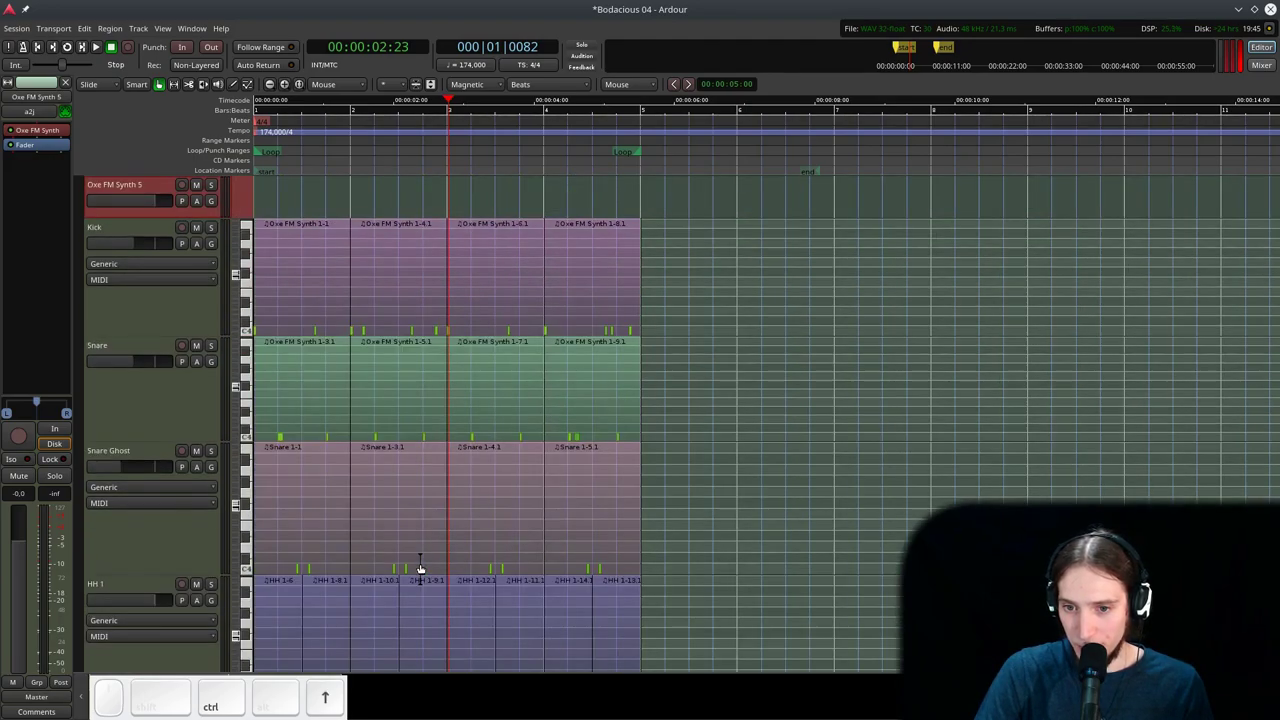
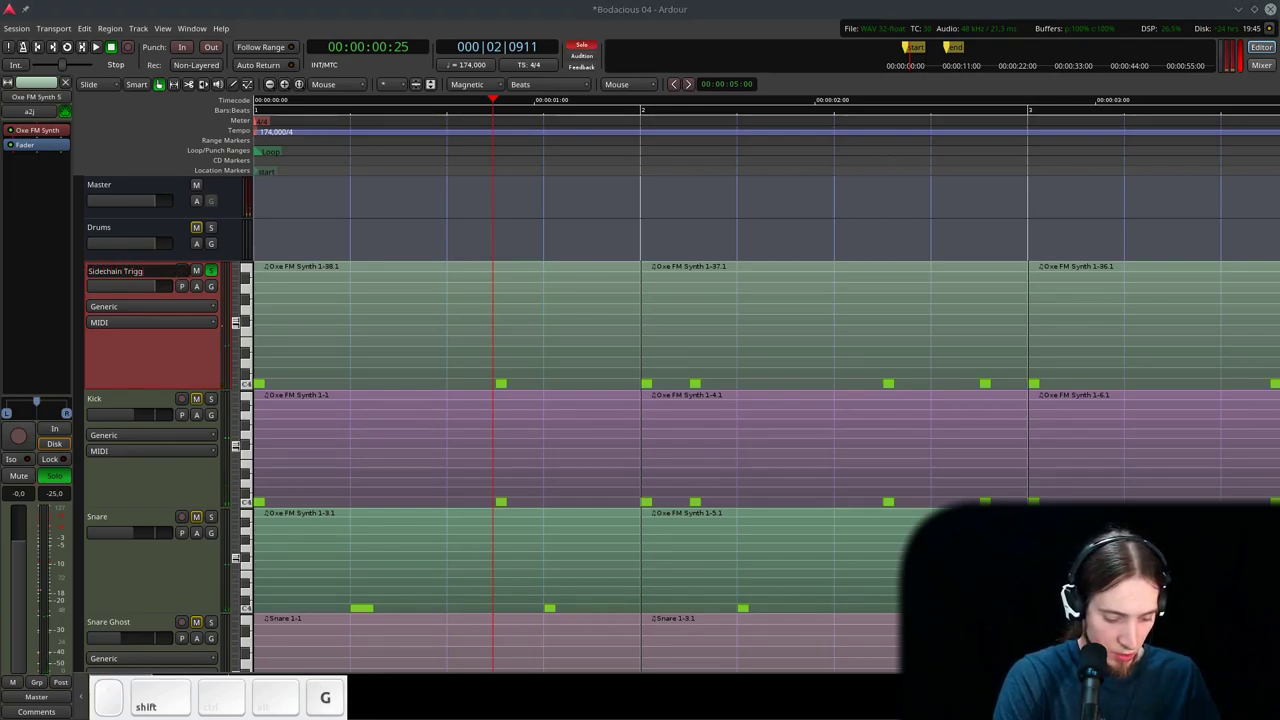
pyautogui.press('shift+Return')
# - Save the session and open the Sidechain Trigger's Oxe FM Synth window
pyautogui.press('l')
pyautogui.press('space')
pyautogui.click(62, 129)
pyautogui.click(306, 25)
pyautogui.click(227, 9)
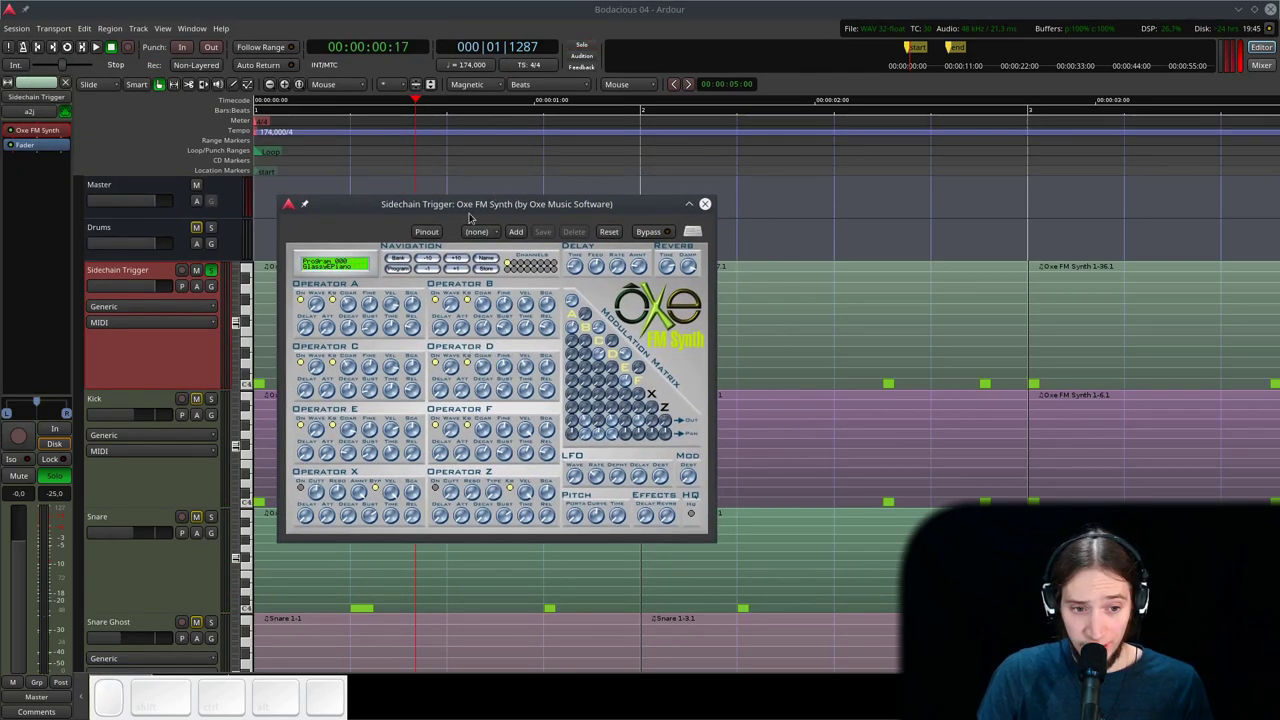
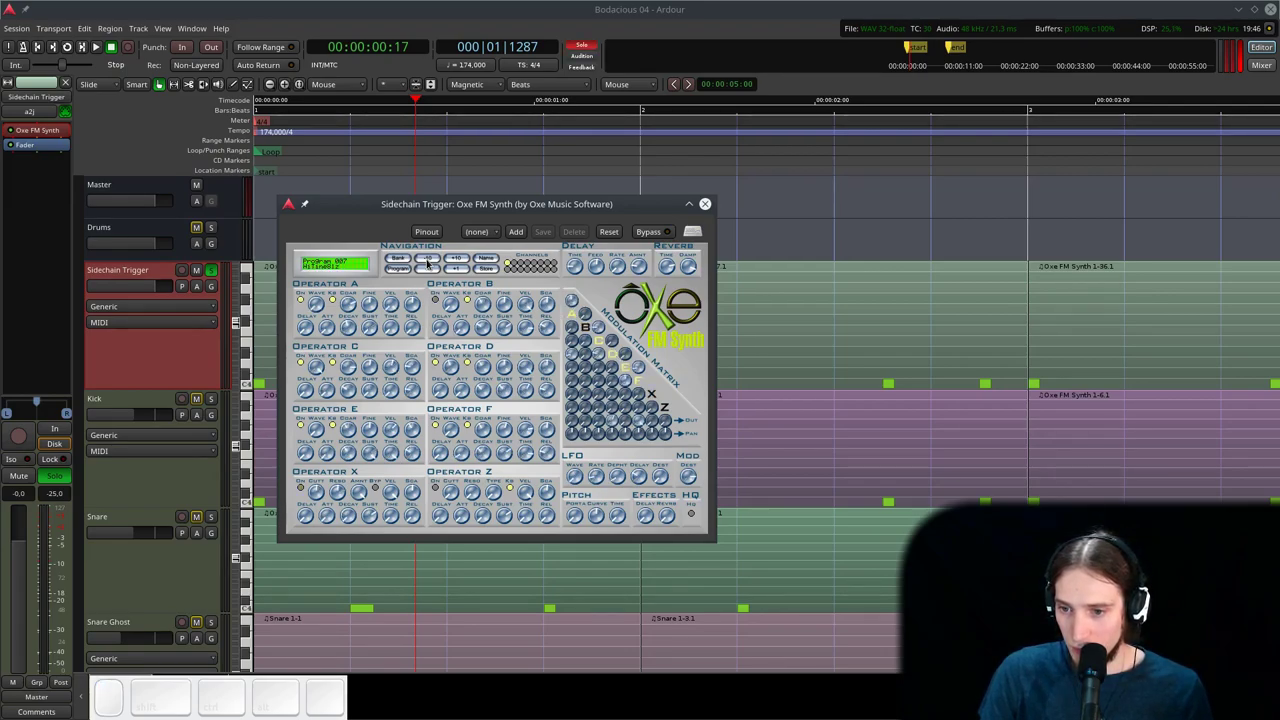
# - Step through the synth programs and toggle operators on or off
pyautogui.doubleClick(431, 261)
pyautogui.doubleClick(427, 261)
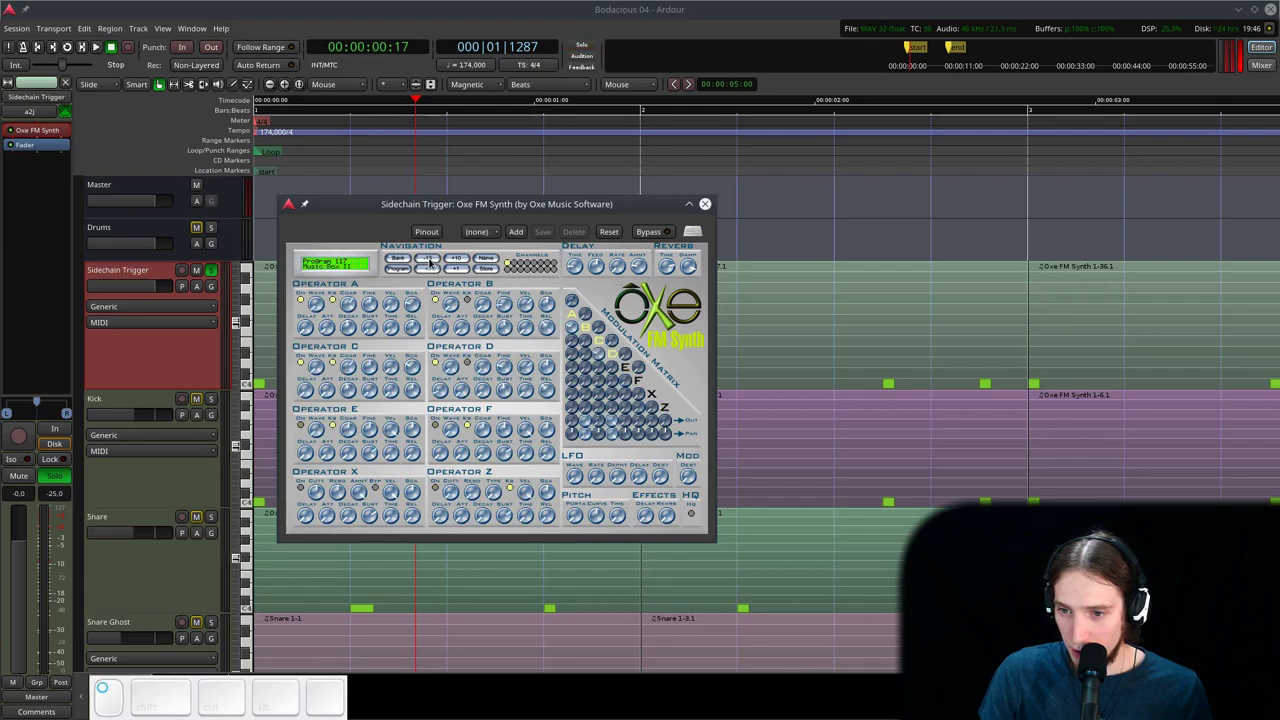
pyautogui.doubleClick(612, 437)
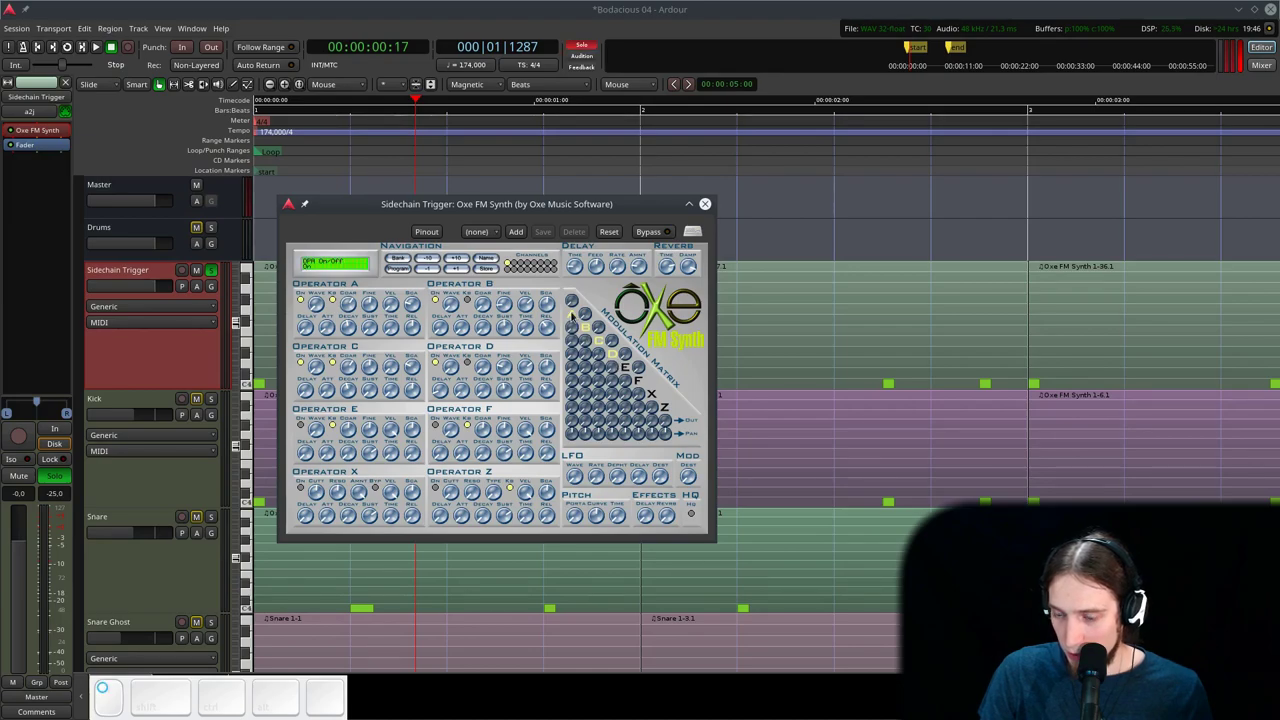
pyautogui.click(585, 329)
pyautogui.click(598, 347)
pyautogui.click(574, 311)
pyautogui.press('y')
pyautogui.click(614, 355)
pyautogui.press('shift+y')
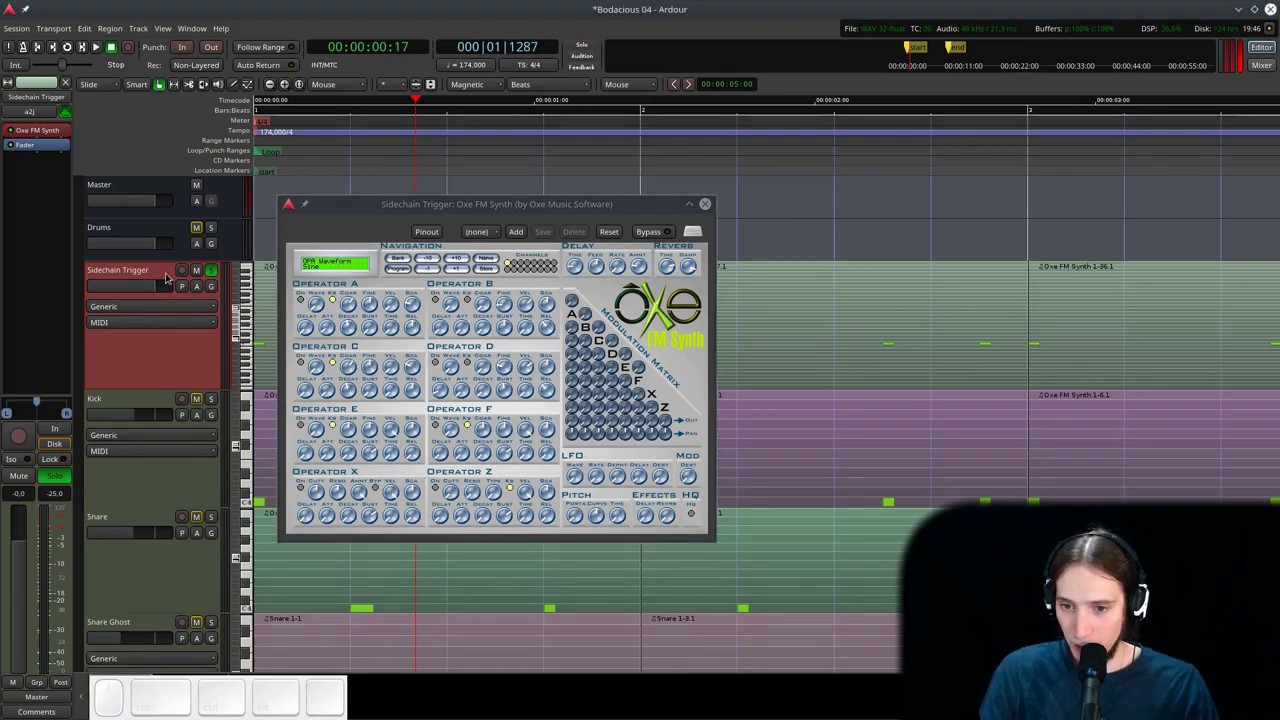
# - Audition the loop while adjusting operator parameters and coarse tuning
pyautogui.press('l')
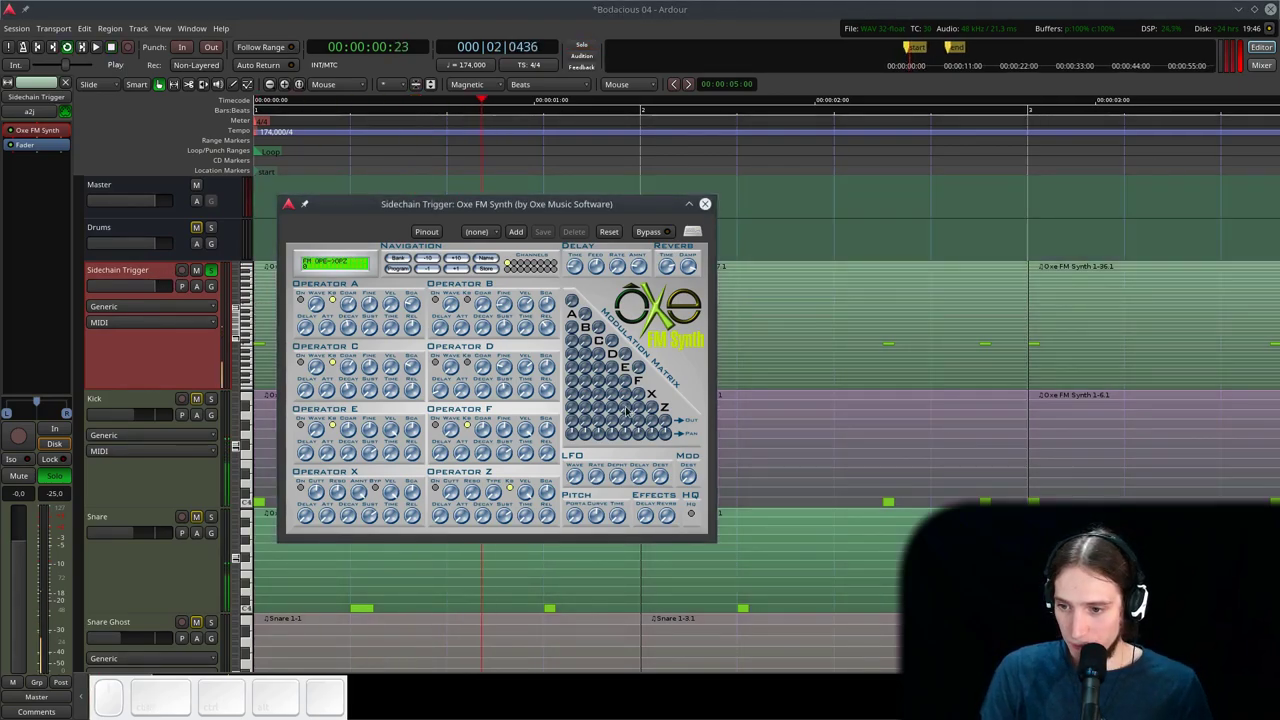
pyautogui.click(639, 381)
pyautogui.click(641, 379)
pyautogui.click(643, 387)
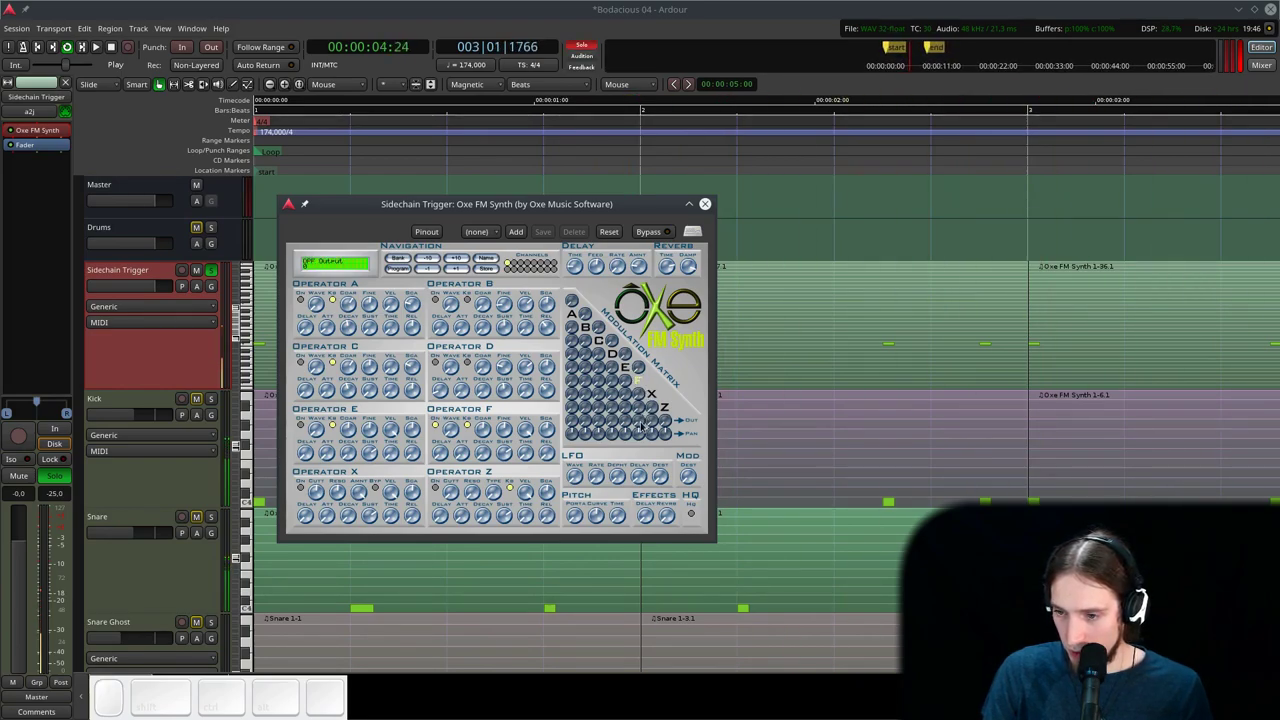
pyautogui.click(642, 423)
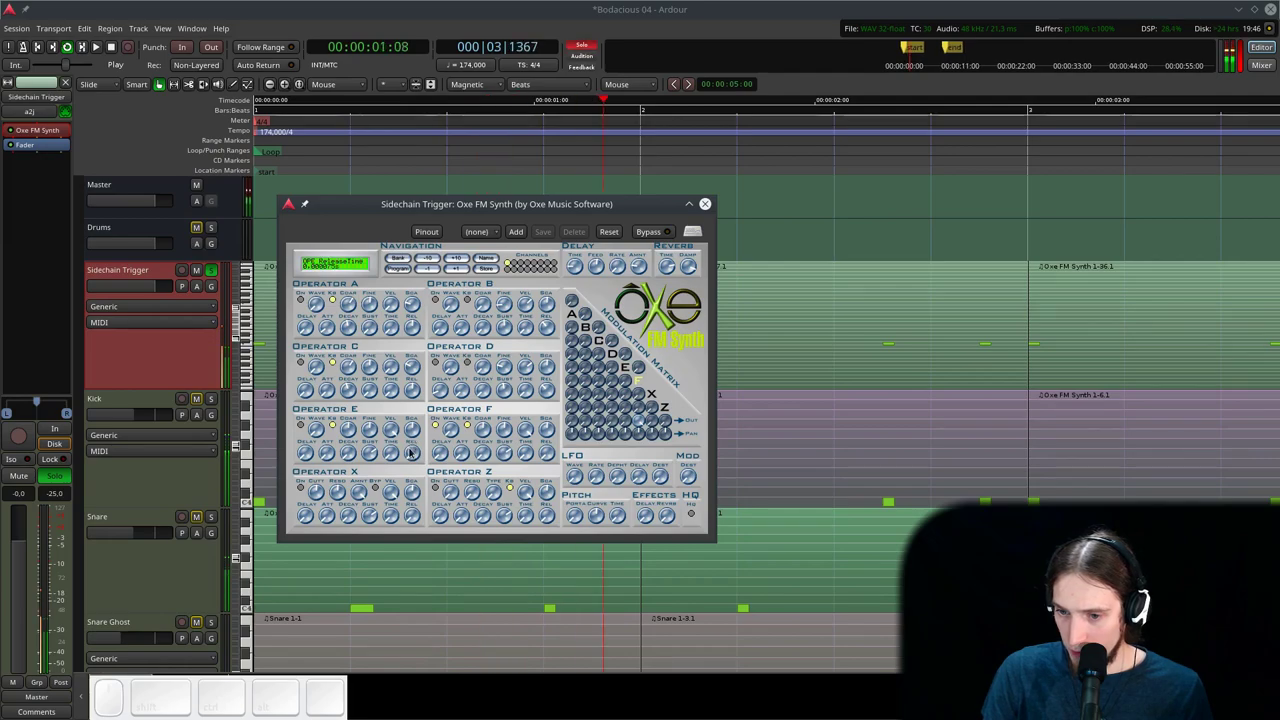
pyautogui.click(482, 427)
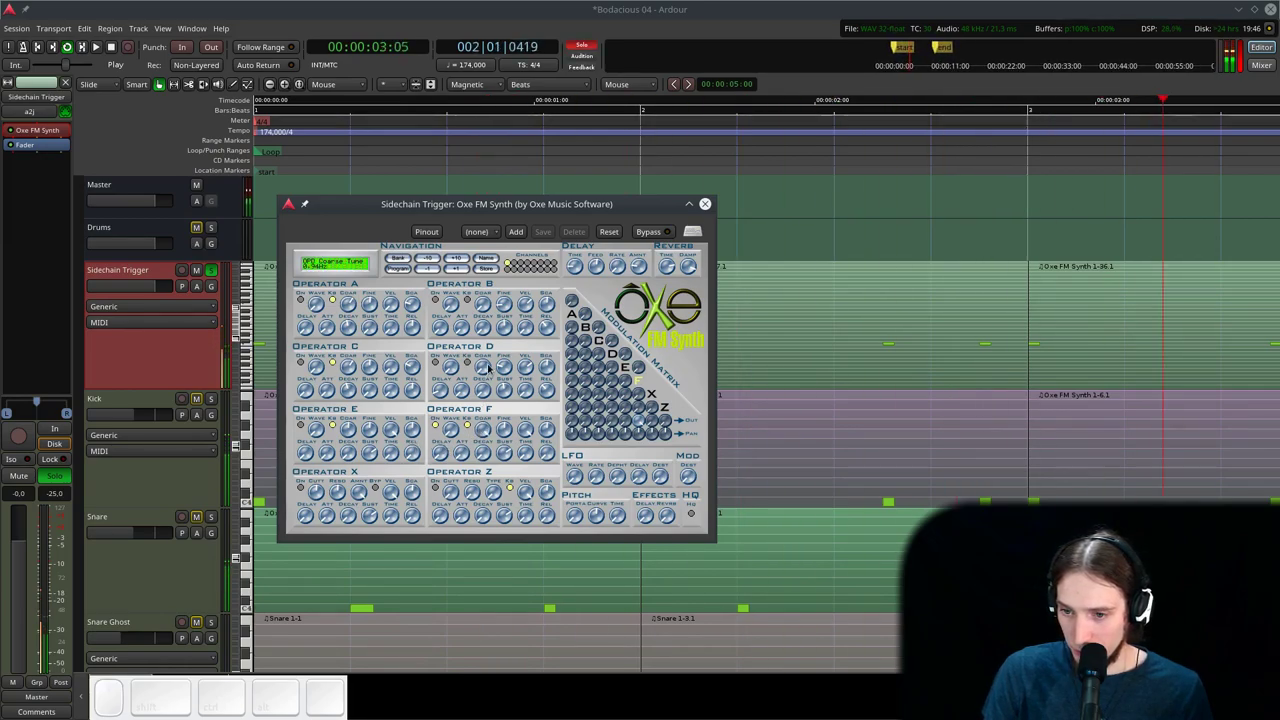
# - Change an operator's decay, sustain level and modulation amount
pyautogui.moveTo(483, 436); pyautogui.dragTo(498, 437)
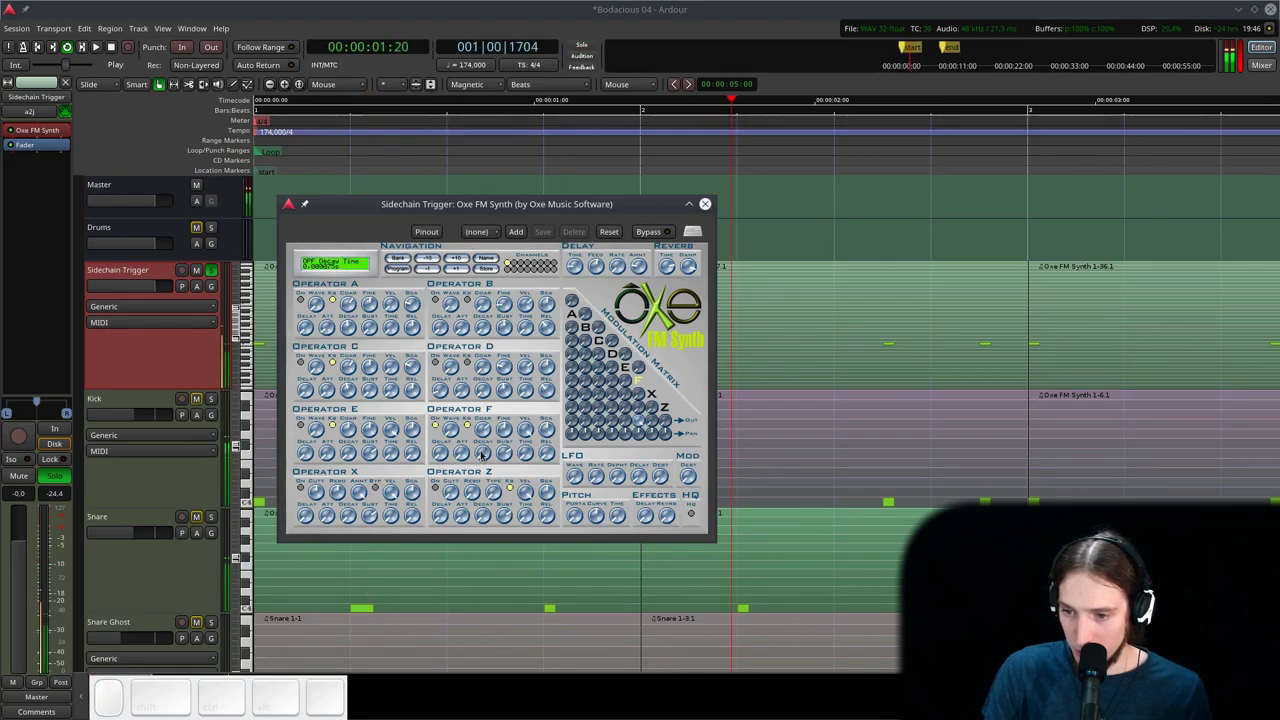
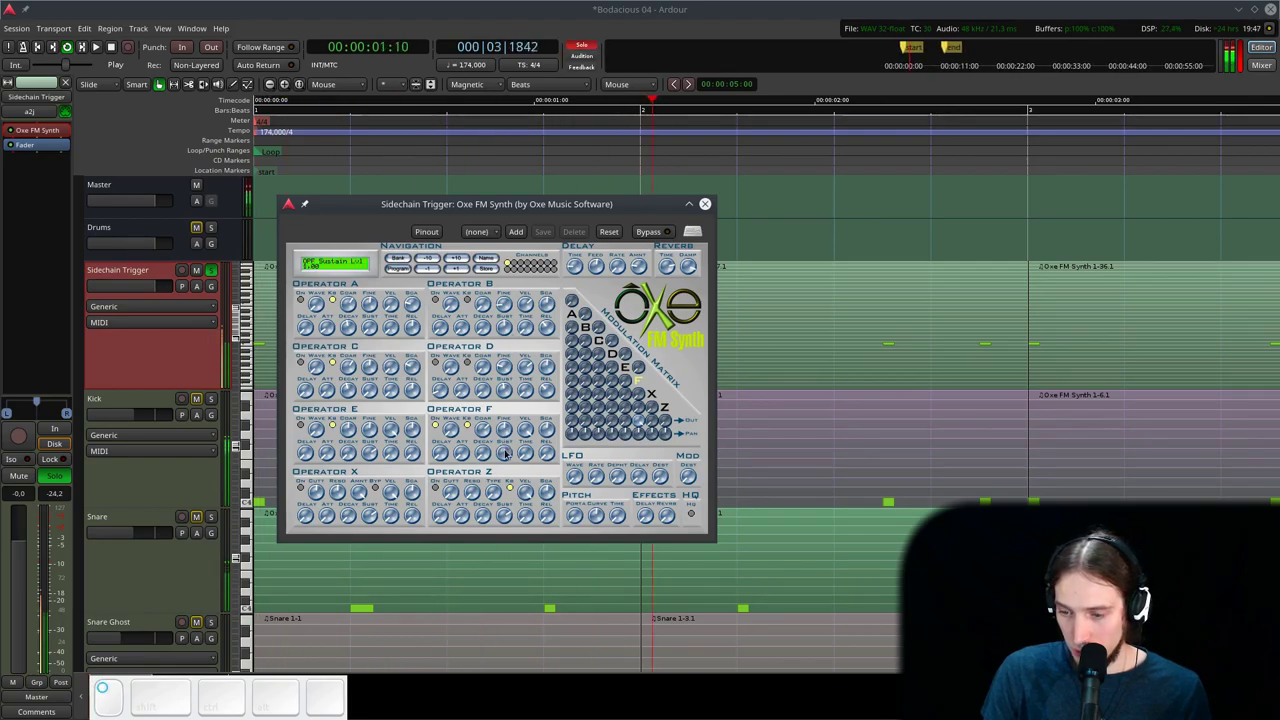
pyautogui.moveTo(482, 452); pyautogui.dragTo(667, 485)
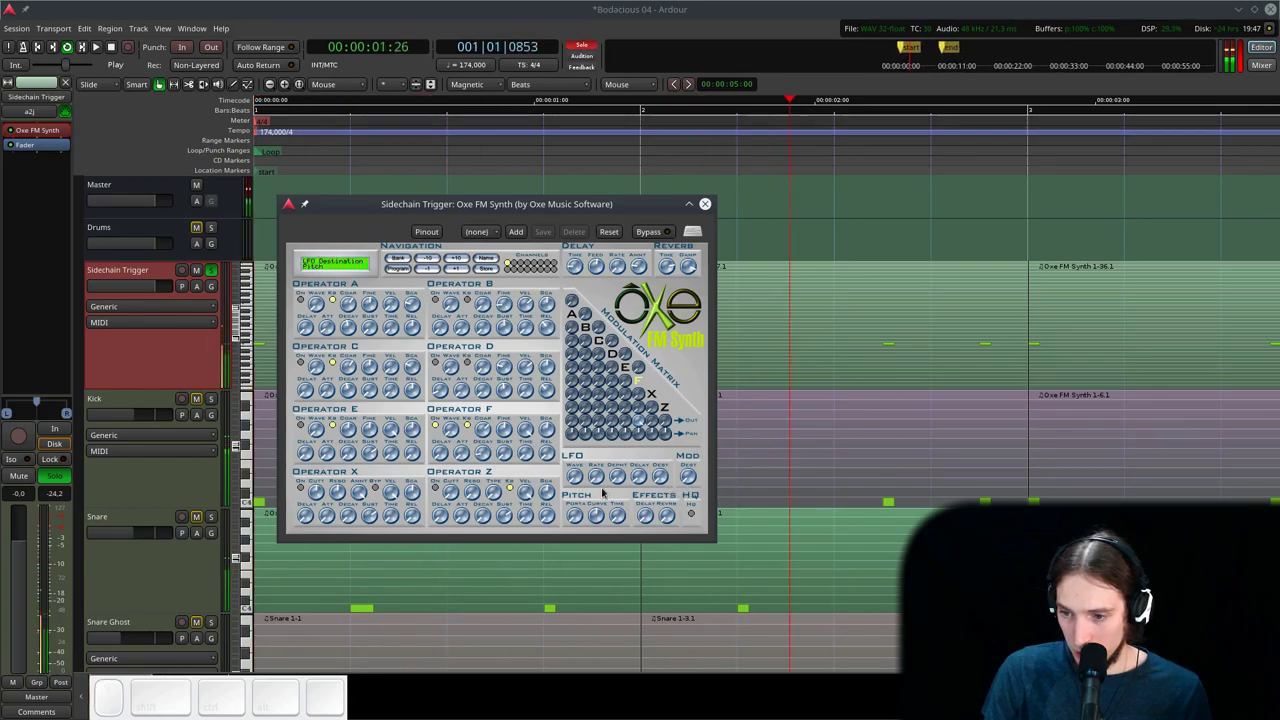
pyautogui.moveTo(470, 452); pyautogui.dragTo(722, 290)
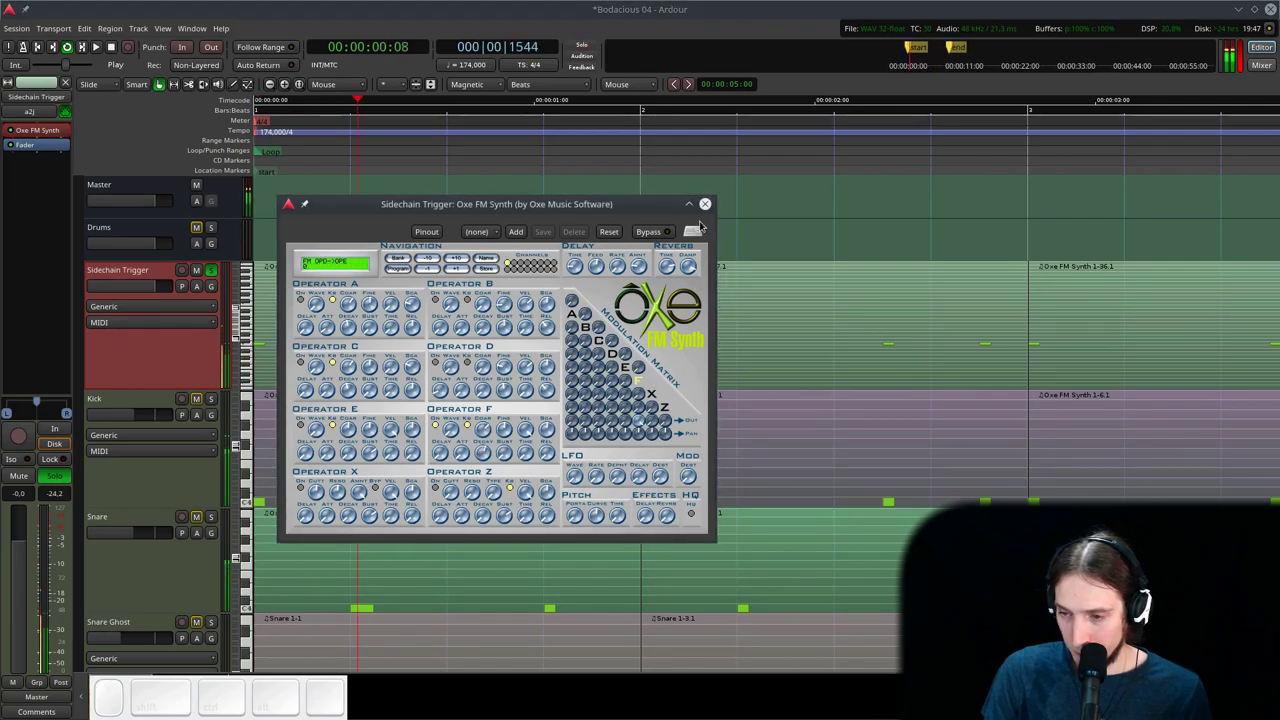
# - Close the synth window and cancel the solo on Sidechain Trigger
pyautogui.click(706, 206)
pyautogui.press('space')
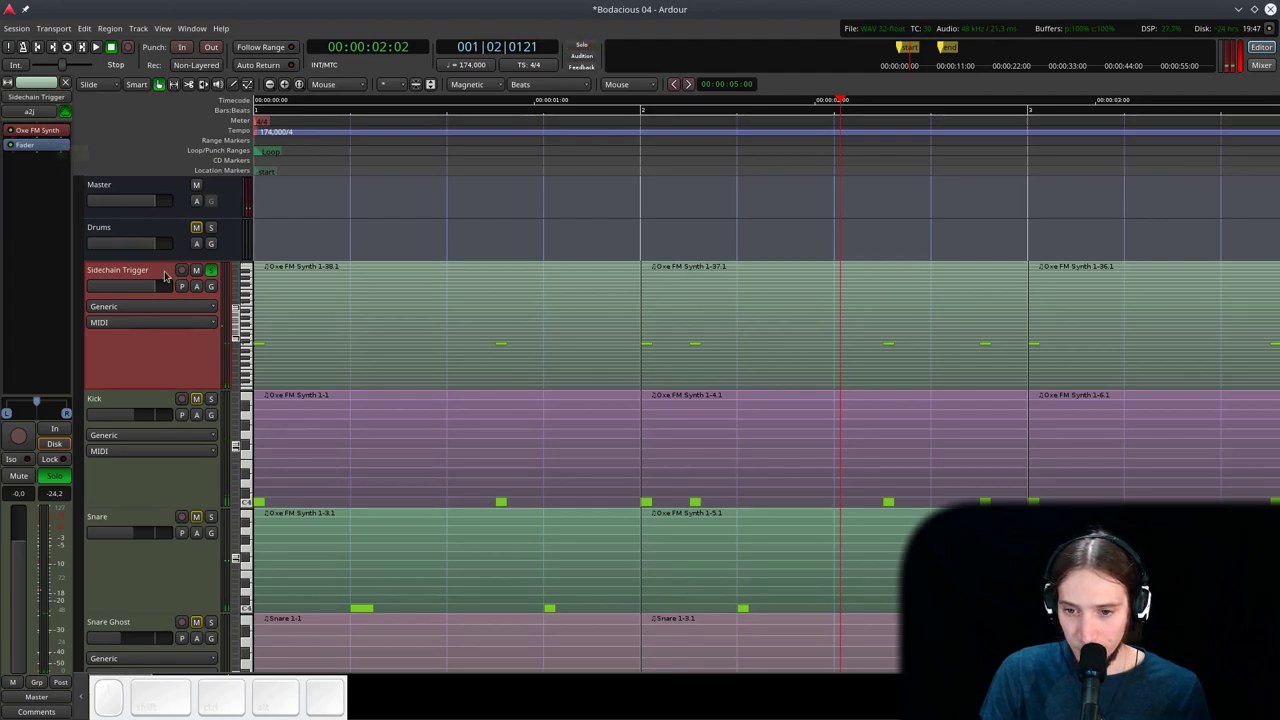
pyautogui.click(145, 282)
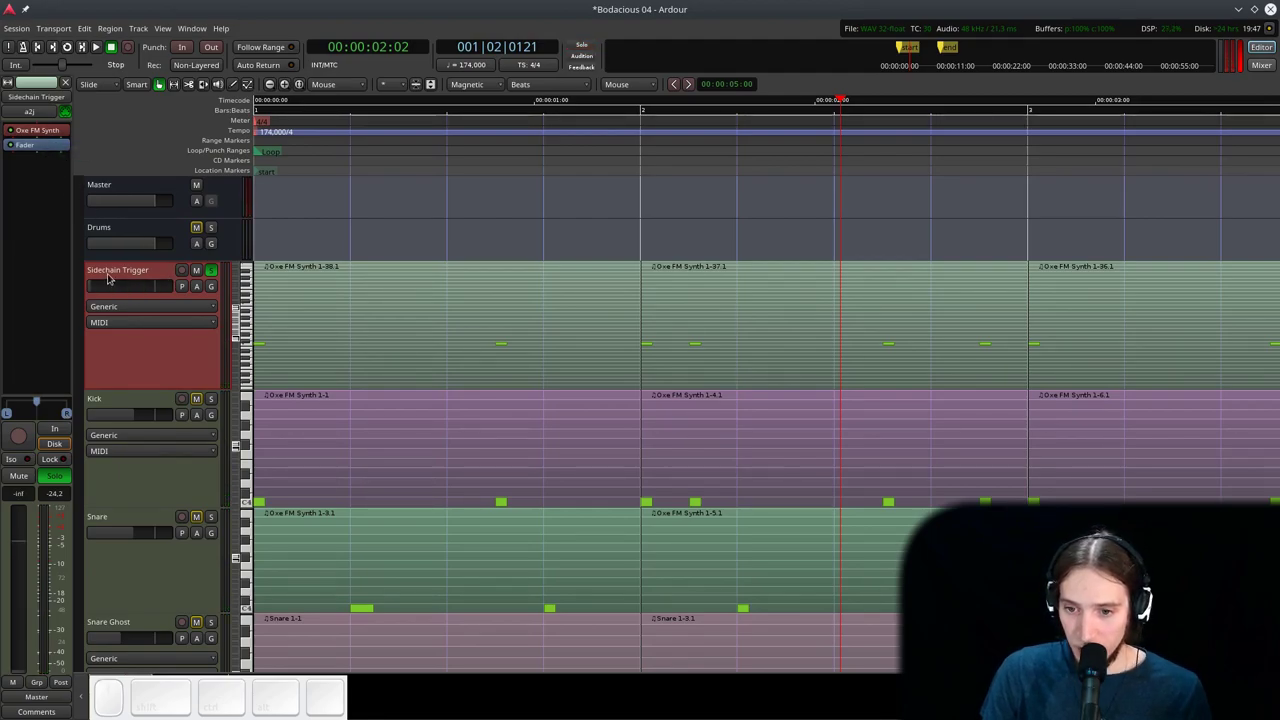
pyautogui.press('l')
pyautogui.press('space')
# - Scroll to Bass 1 and bring up the Add Track, Bus or VCA window
pyautogui.click(218, 273)
pyautogui.press('space')
pyautogui.scroll(-3)
pyautogui.press('ctrl+space')
pyautogui.scroll(-3)
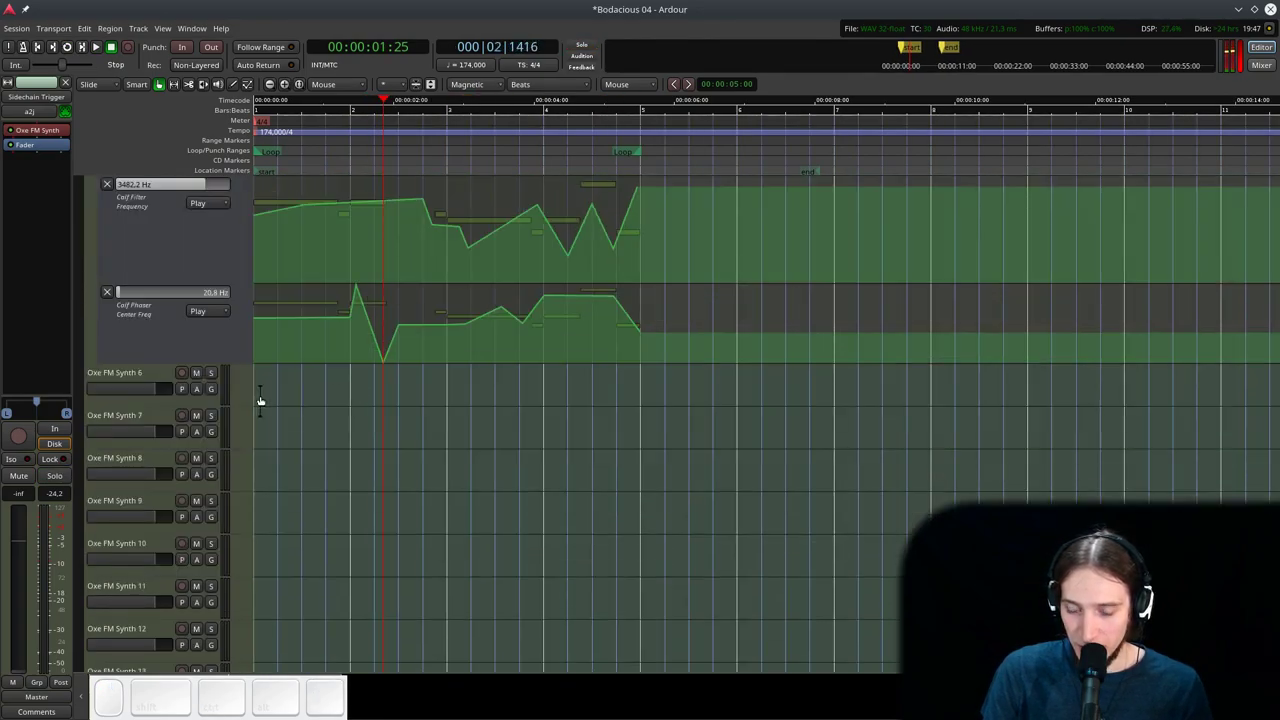
pyautogui.scroll(3)
pyautogui.click(142, 447)
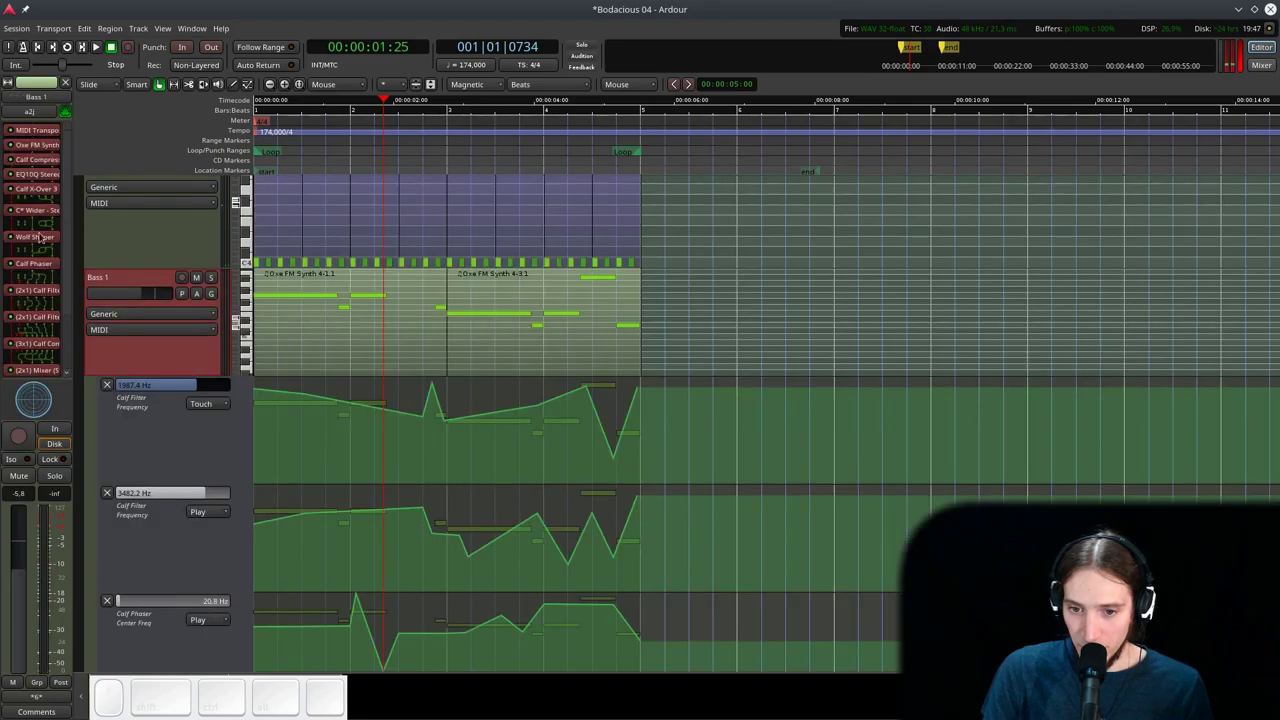
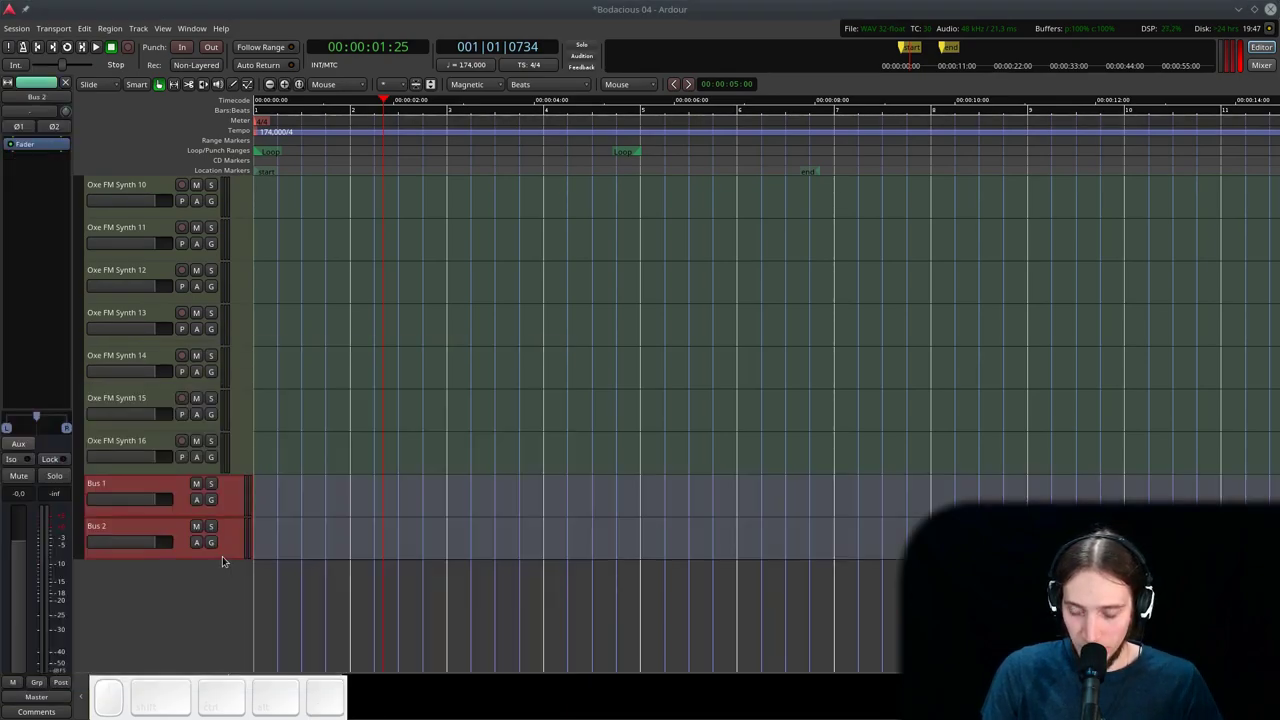
# - Add the stereo audio buses and rename the first one Sidechain Bus
pyautogui.click(130, 527)
pyautogui.click(133, 489)
pyautogui.click(119, 482)
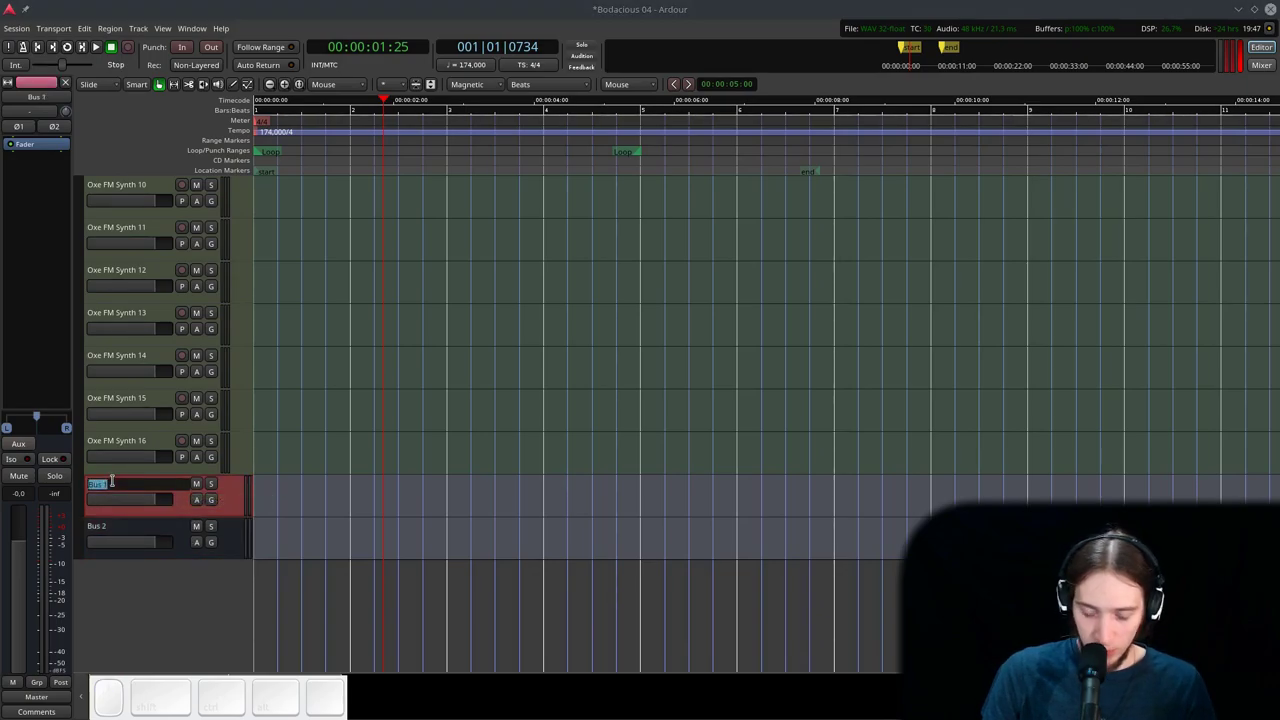
pyautogui.press('shift+space')
pyautogui.press('Return')
pyautogui.press('ctrl+Up')
pyautogui.press('ctrl+Down')
pyautogui.press('ctrl+Up')
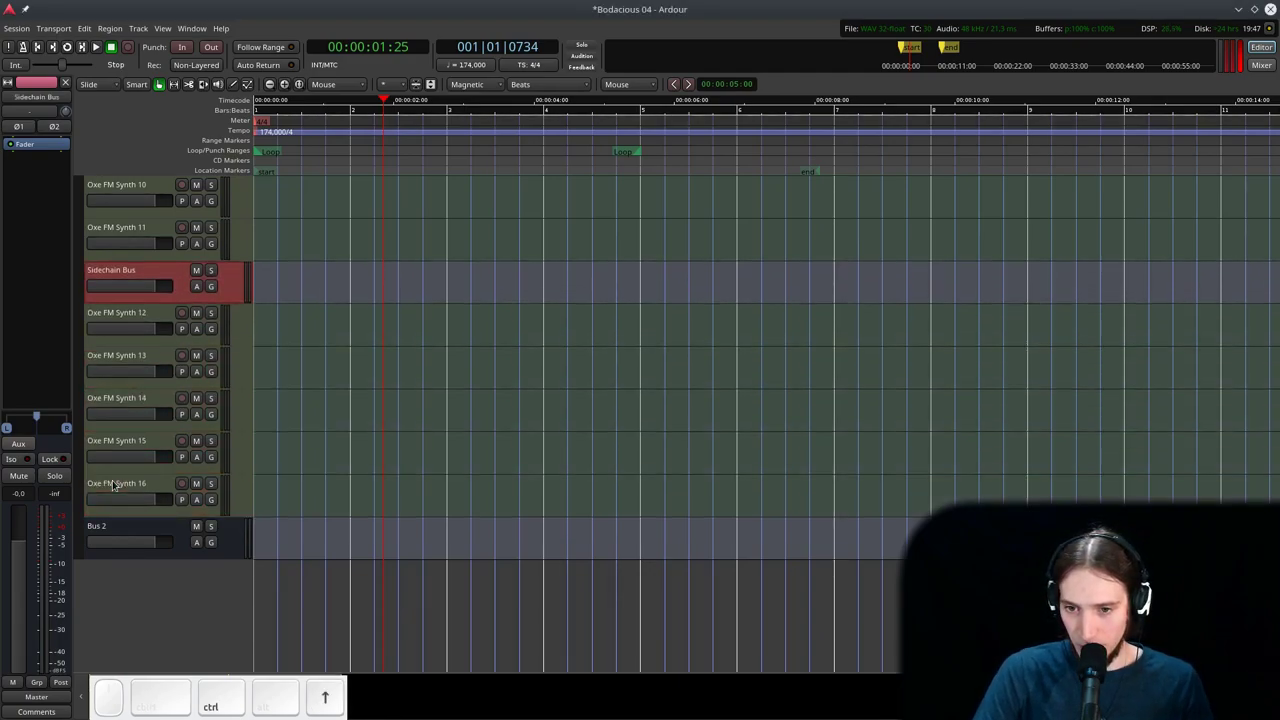
# - Move the Sidechain Bus up beside Master and Drums in the track list
pyautogui.press('ctrl+Down')
pyautogui.press('ctrl+Up')
pyautogui.click(166, 270)
pyautogui.click(146, 236)
pyautogui.scroll(-3)
pyautogui.scroll(3)
pyautogui.scroll(3)
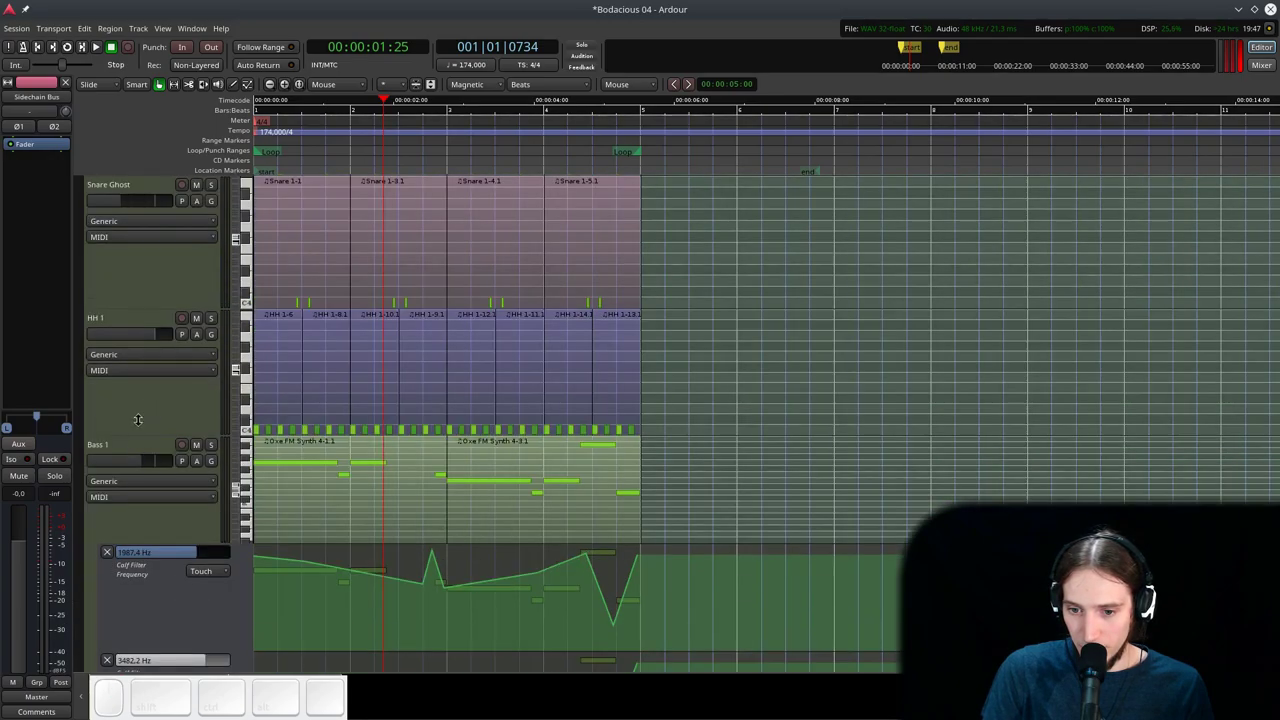
# - Select Bass 1 and list the possible destinations for its output
pyautogui.click(120, 449)
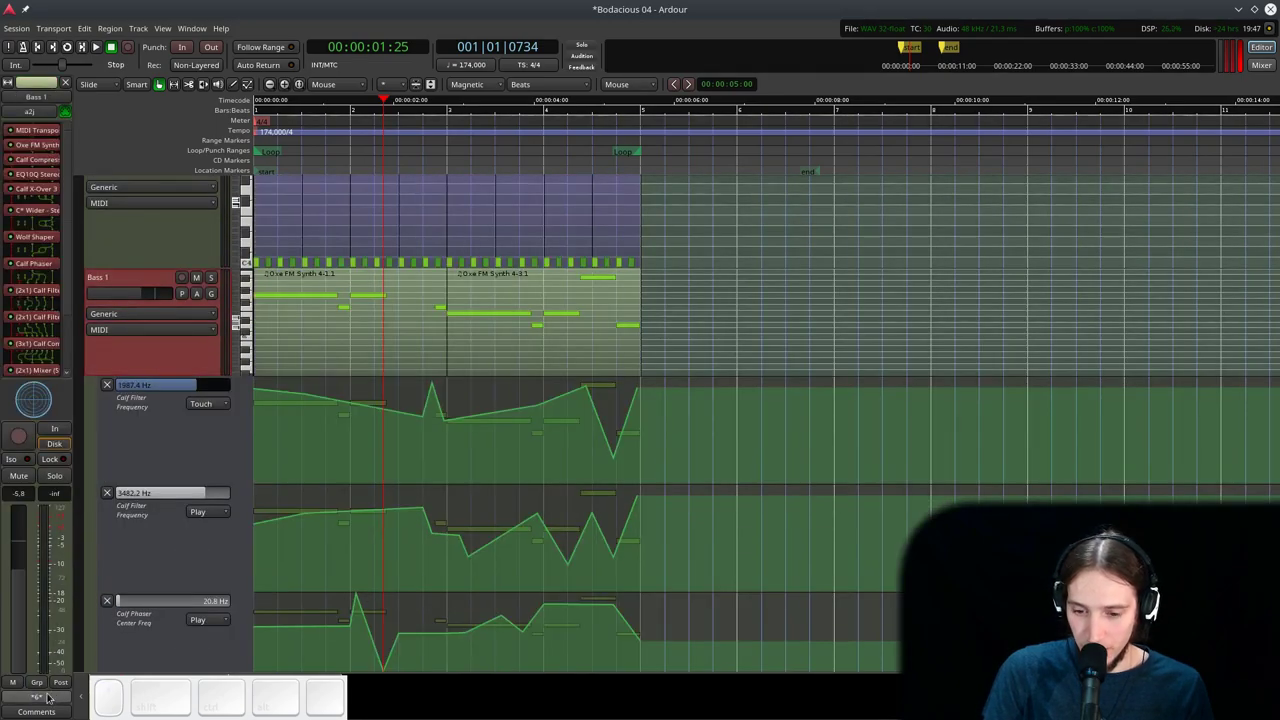
pyautogui.click(49, 693)
pyautogui.click(771, 528)
pyautogui.doubleClick(130, 280)
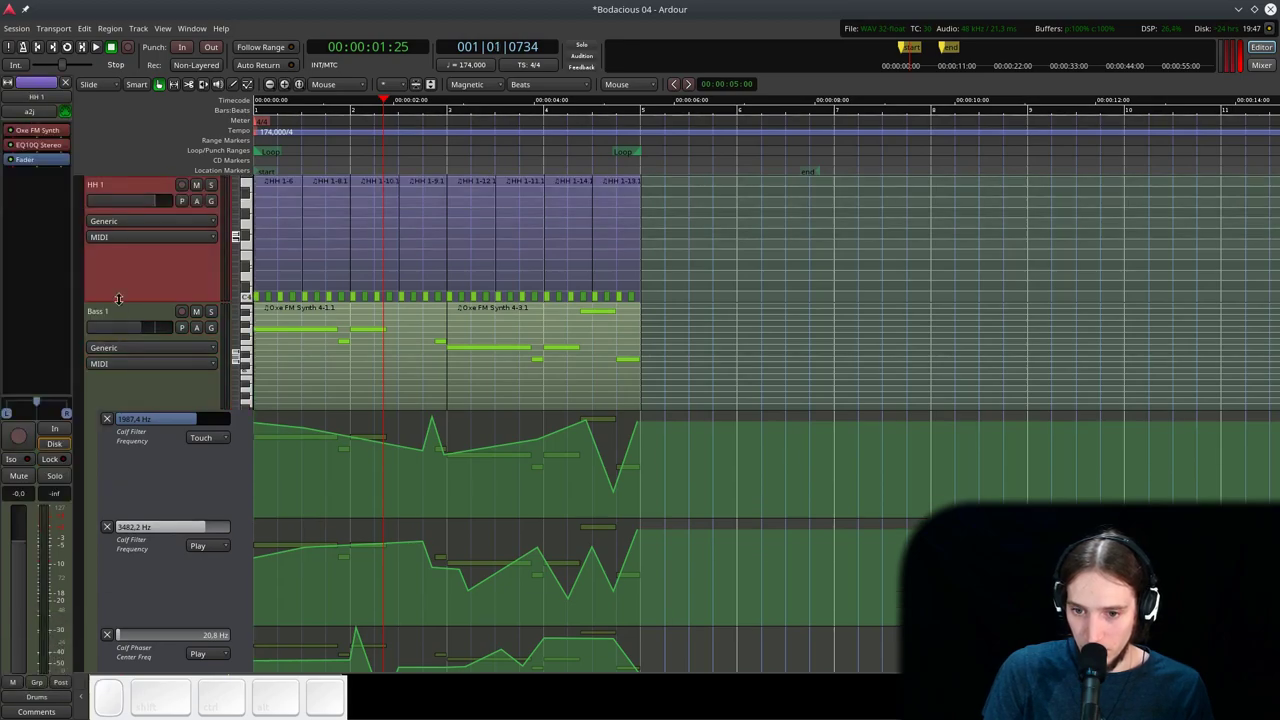
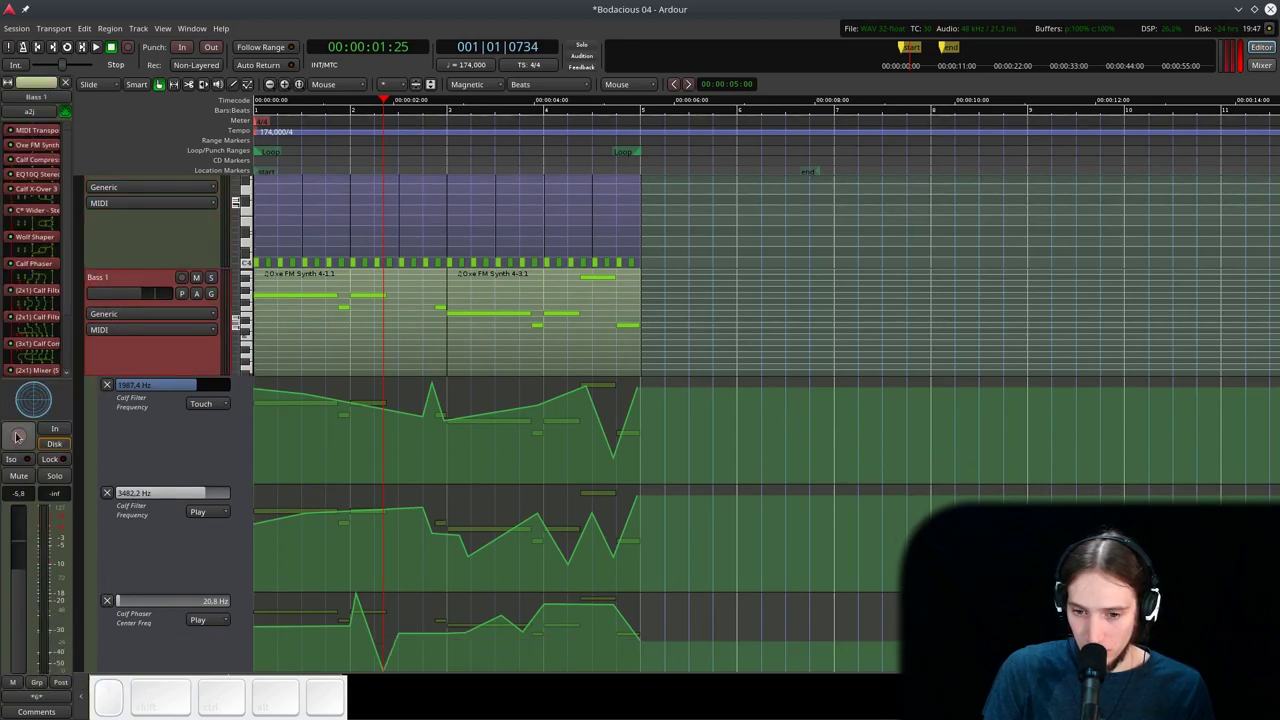
pyautogui.rightClick(38, 698)
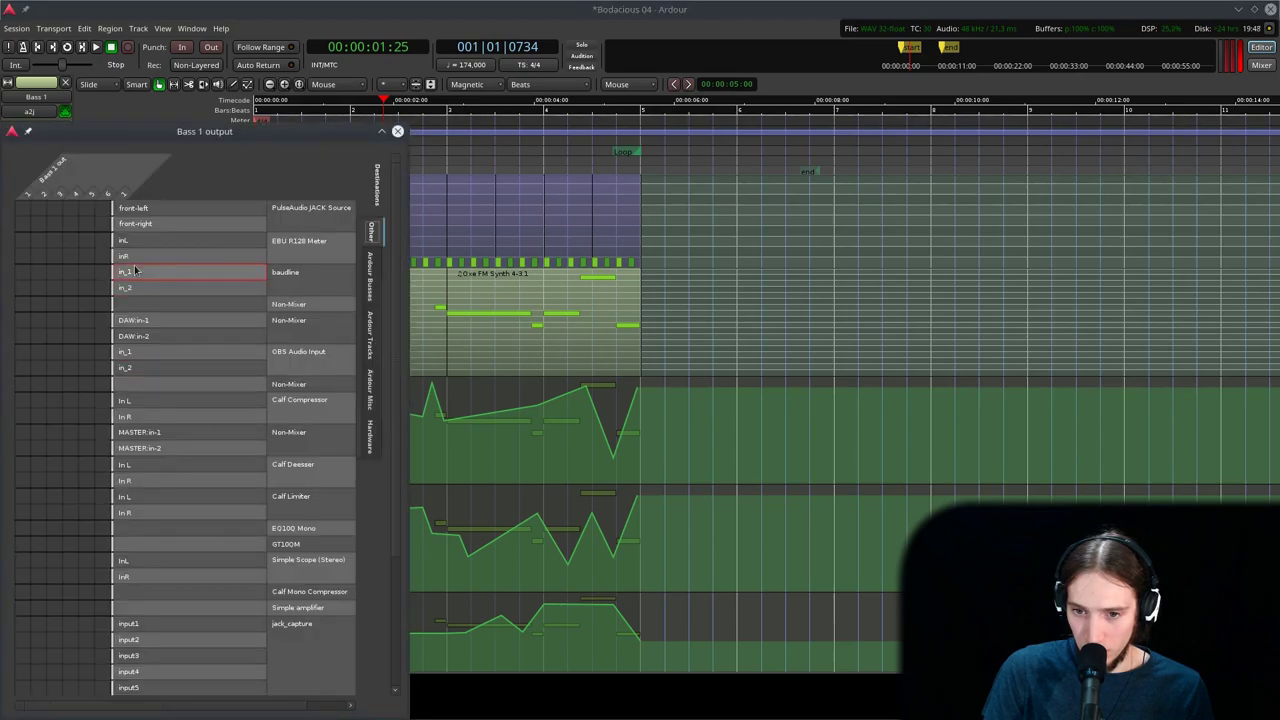
pyautogui.click(399, 137)
pyautogui.click(42, 699)
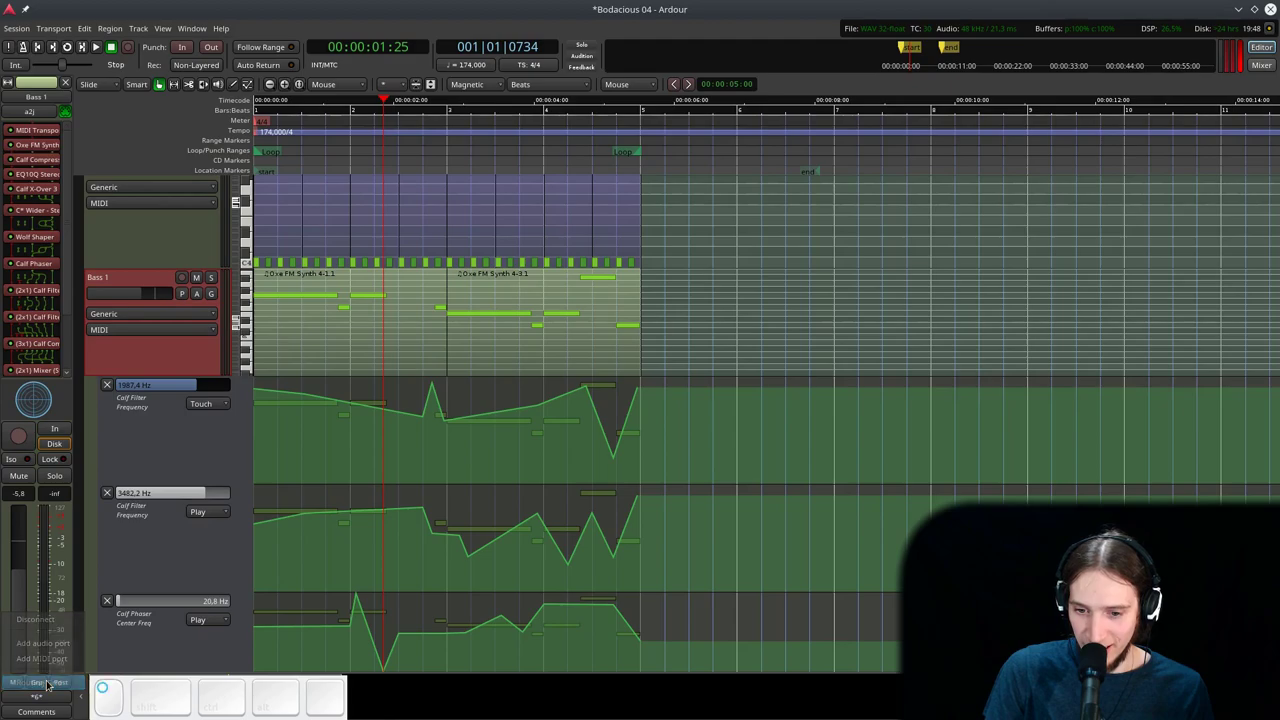
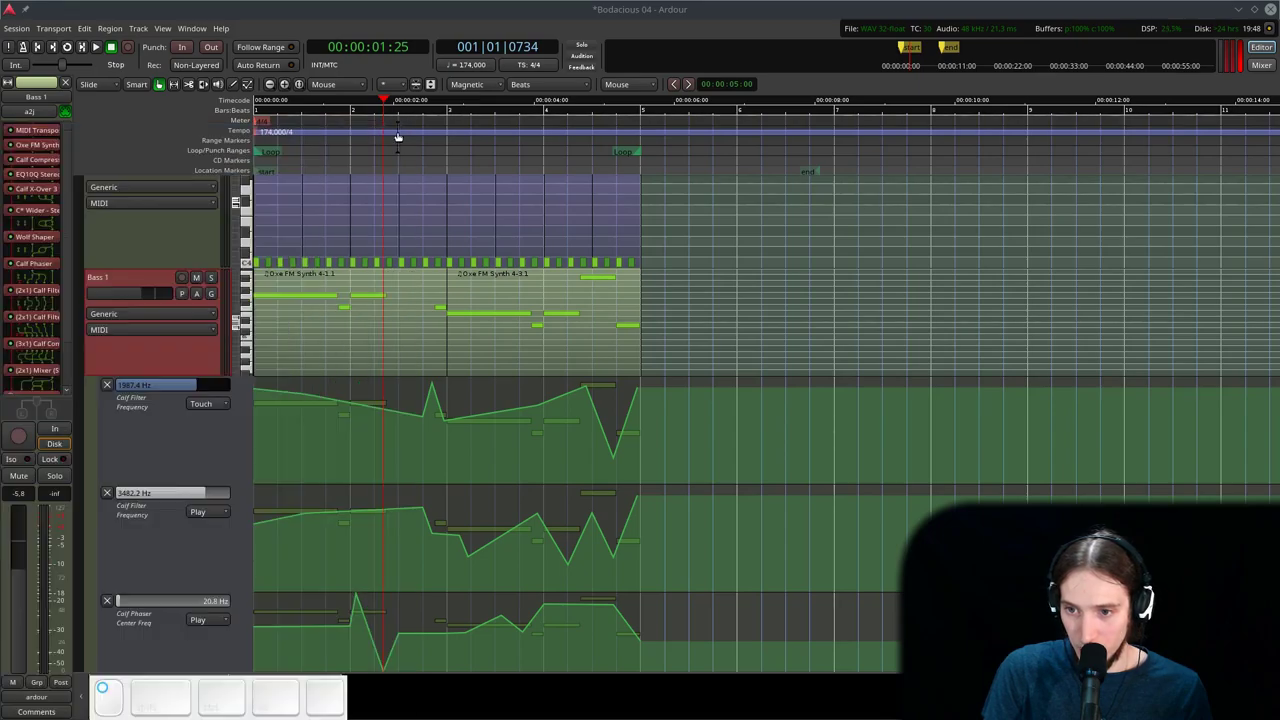
# - Check the processor box connections and play the loop to listen
pyautogui.middleClick(39, 409)
pyautogui.click(48, 414)
pyautogui.middleClick(41, 407)
pyautogui.click(60, 428)
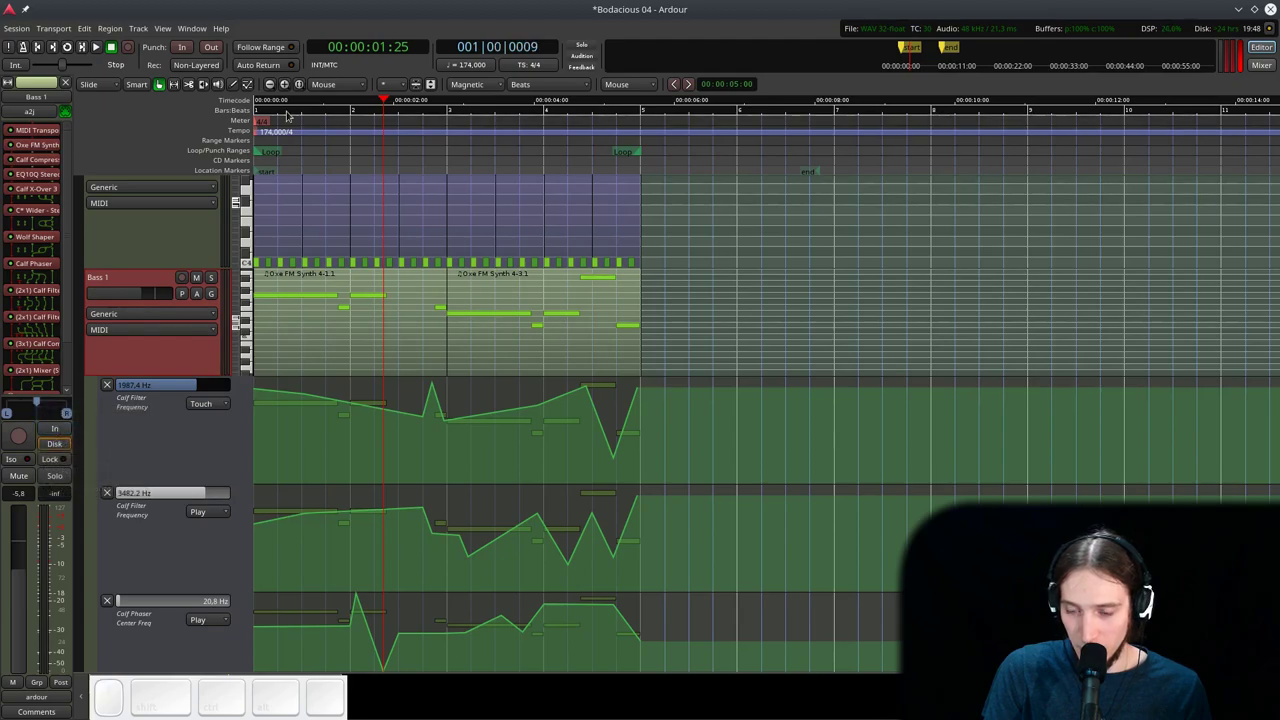
pyautogui.press('space')
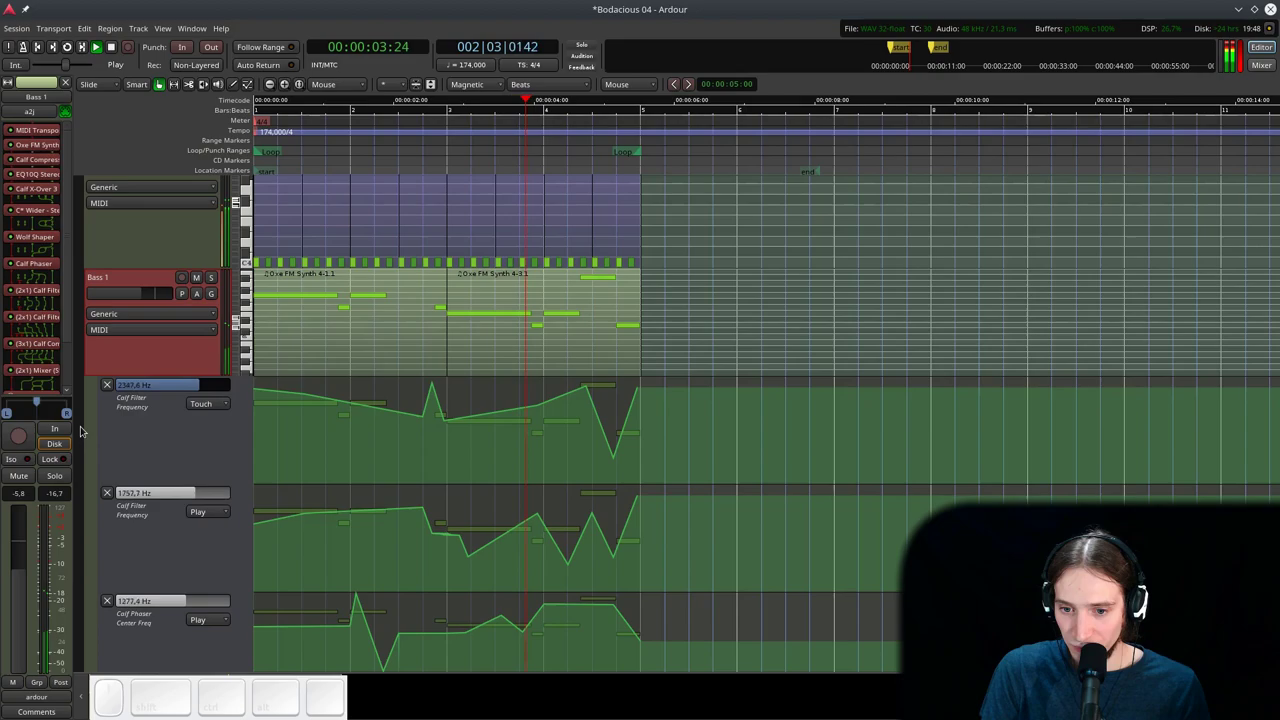
pyautogui.press('space')
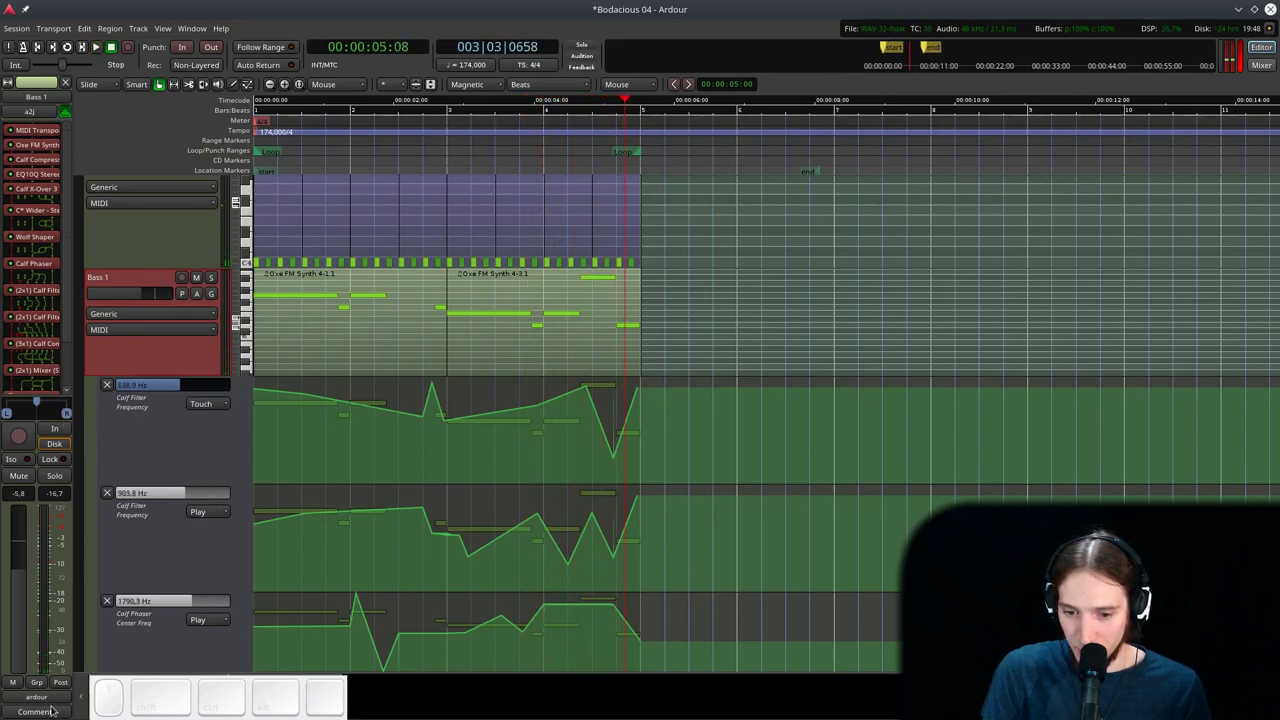
# - Route Bass 1's output to a new destination and replay to verify
pyautogui.click(51, 701)
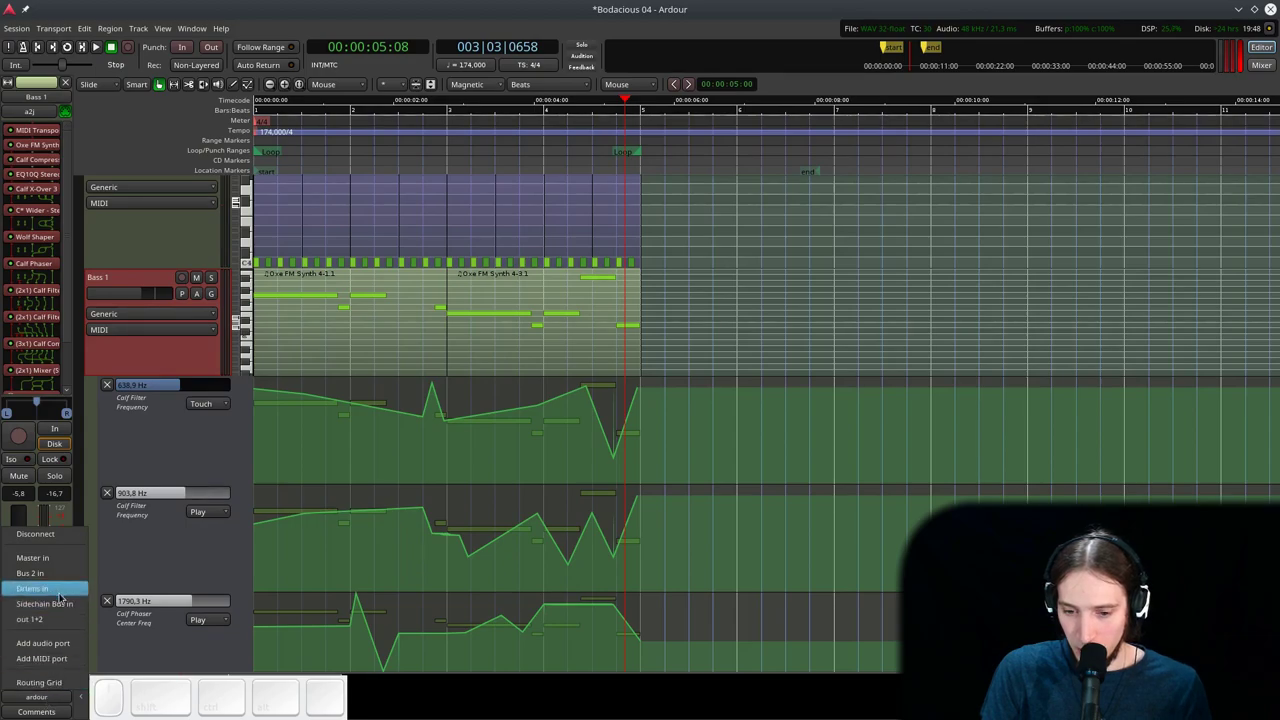
pyautogui.click(67, 607)
pyautogui.press('l')
pyautogui.scroll(3)
pyautogui.press('space')
# - Select and solo the Sidechain Bus ready to add a favourite plugin
pyautogui.click(149, 225)
pyautogui.click(218, 227)
pyautogui.press('space')
pyautogui.press('space')
# - Insert a Calf Sidechain Compressor on the Sidechain Bus and feed it a sidechain input via Pinout
pyautogui.rightClick(46, 149)
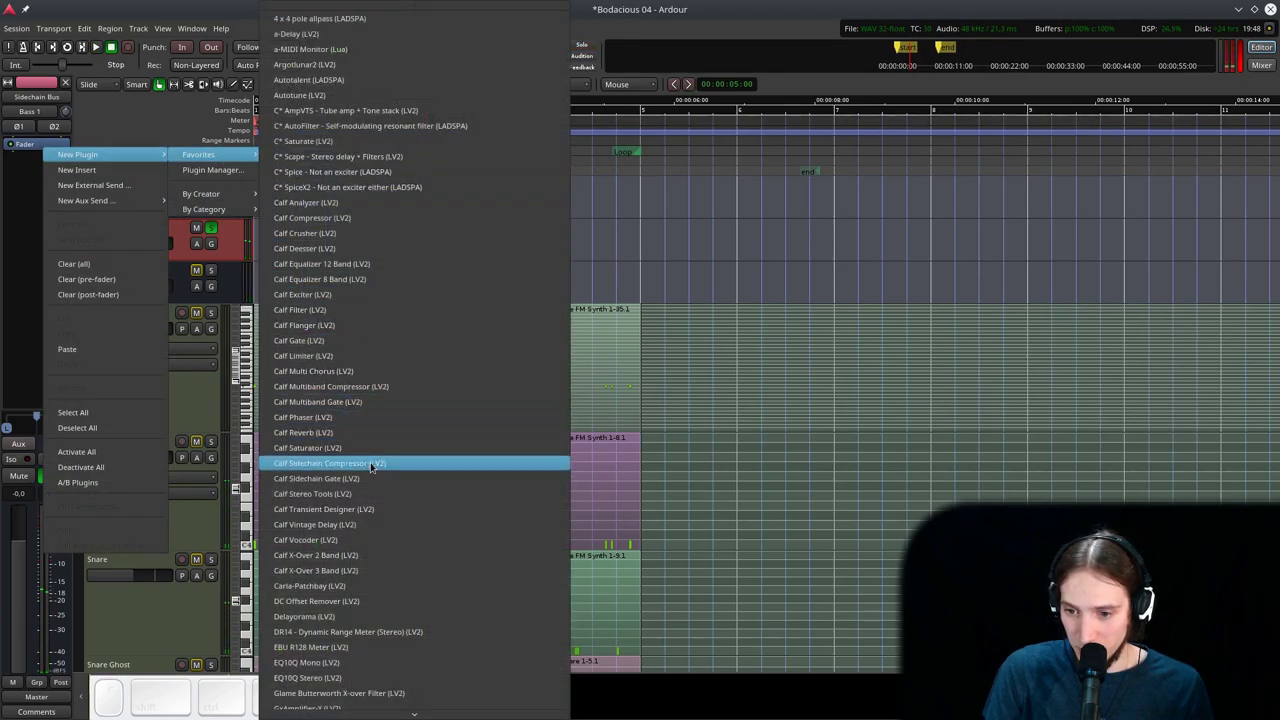
pyautogui.click(375, 466)
pyautogui.click(132, 53)
pyautogui.click(582, 197)
pyautogui.click(730, 157)
pyautogui.click(734, 176)
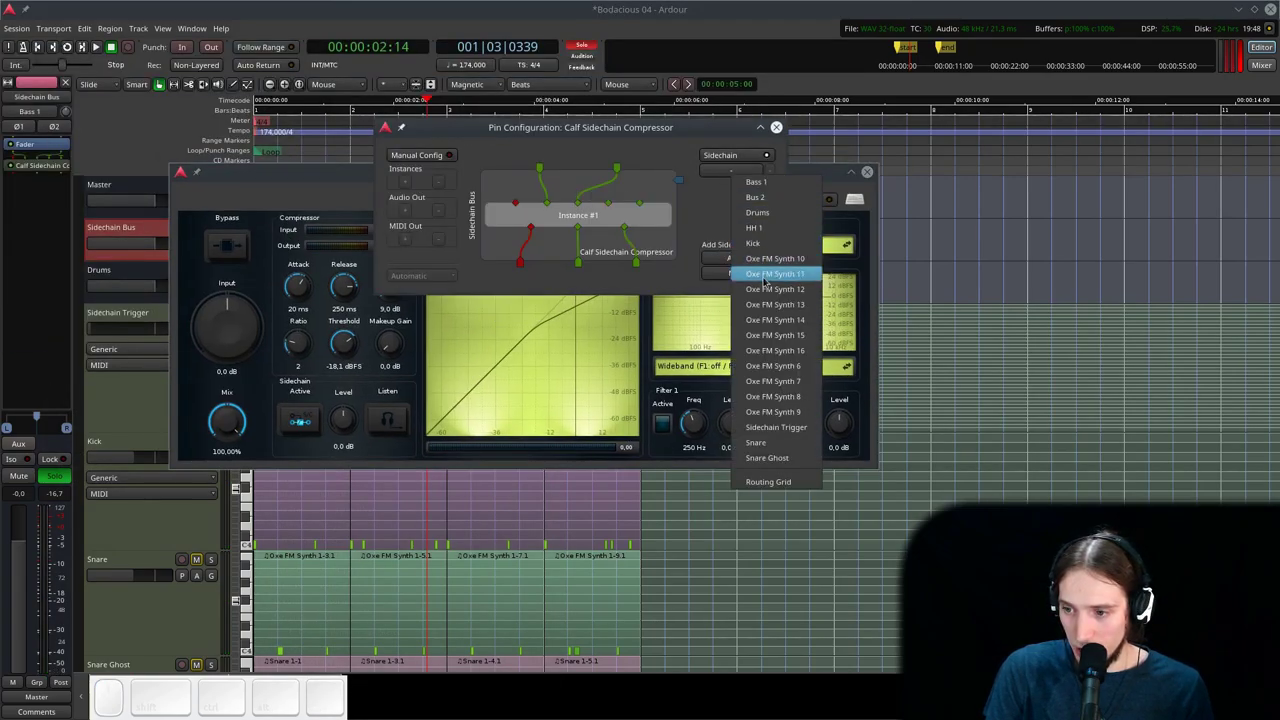
pyautogui.click(756, 428)
pyautogui.click(687, 179)
pyautogui.moveTo(686, 180); pyautogui.dragTo(722, 221)
pyautogui.click(781, 130)
# - During playback set the compressor attack to 0.01 ms, ratio about 10.7 and threshold −42.9 dBFS
pyautogui.press('l')
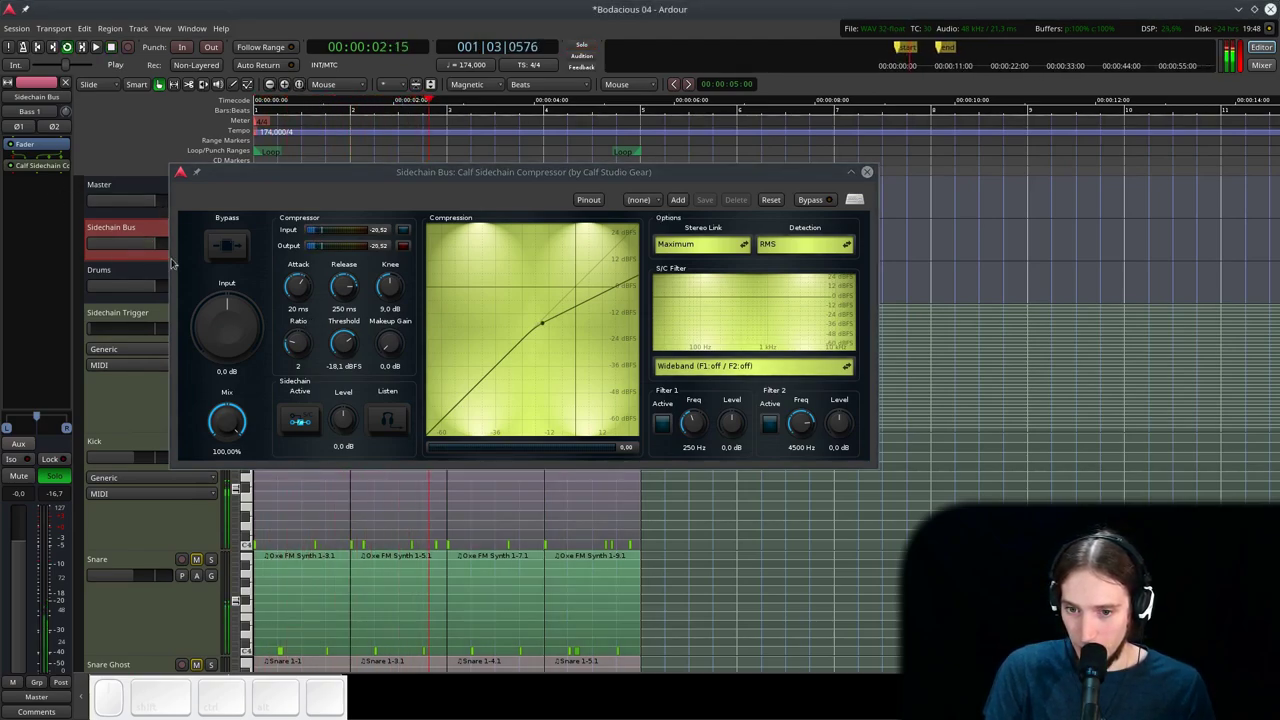
pyautogui.doubleClick(136, 310)
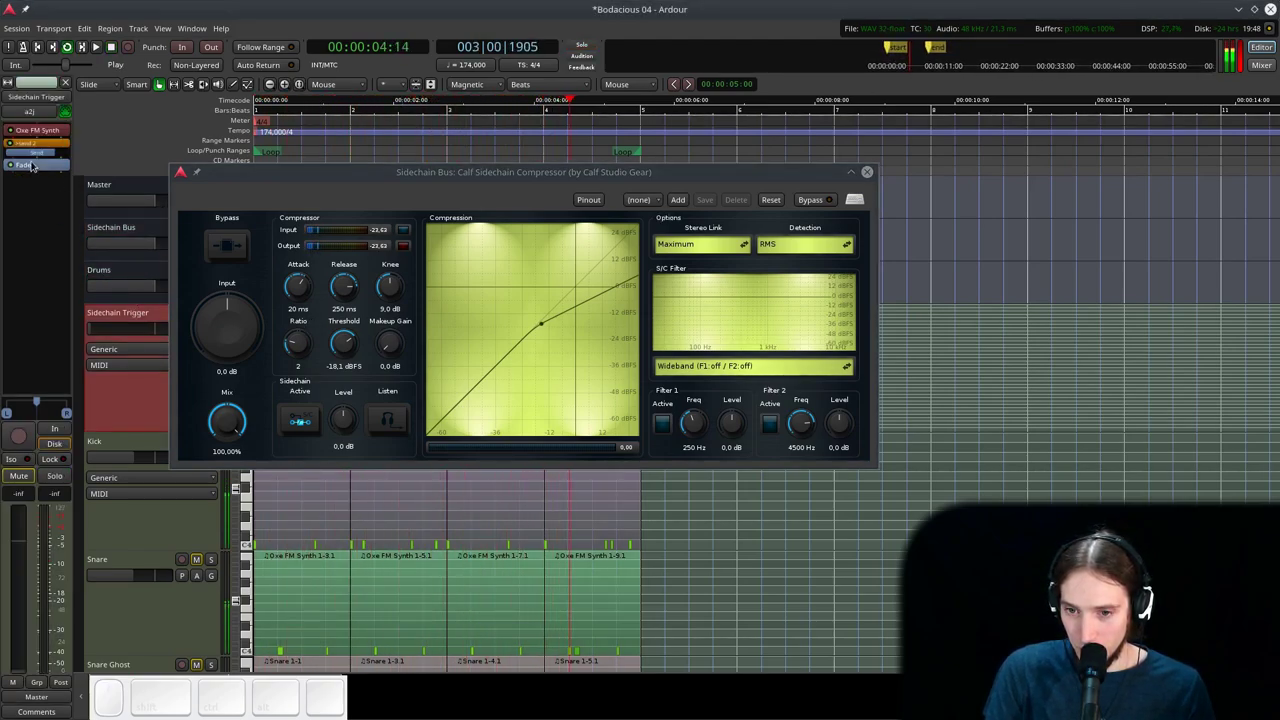
pyautogui.click(307, 423)
pyautogui.click(314, 349)
pyautogui.click(351, 340)
pyautogui.click(310, 287)
pyautogui.moveTo(342, 291); pyautogui.dragTo(346, 325)
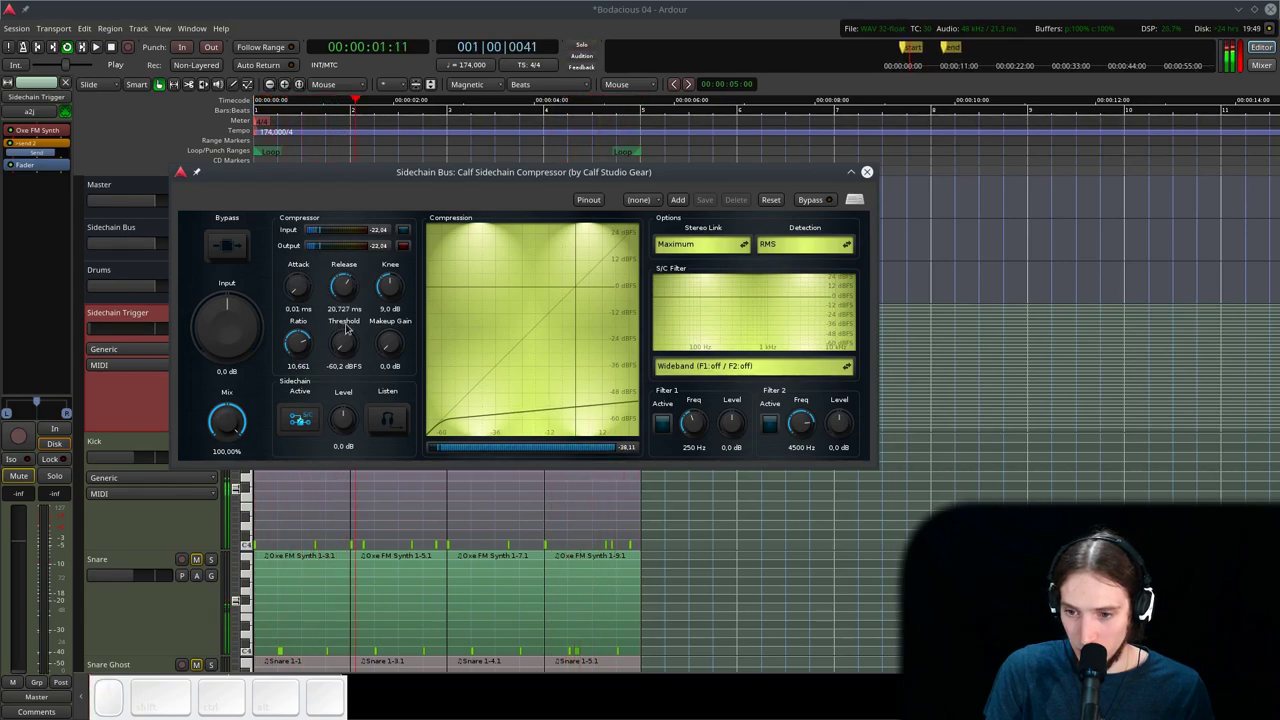
pyautogui.click(352, 333)
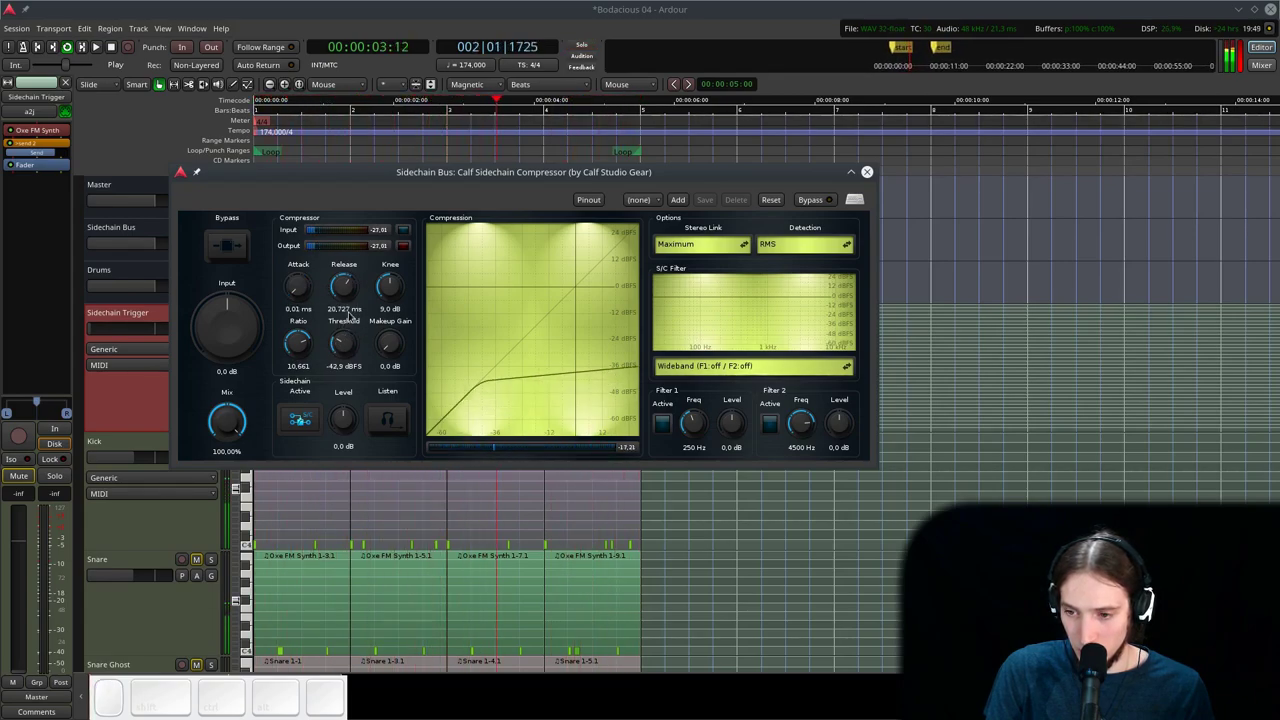
# - Lengthen the compressor release, adjust the sidechain input level and stop playback
pyautogui.click(298, 347)
pyautogui.moveTo(338, 285); pyautogui.dragTo(354, 315)
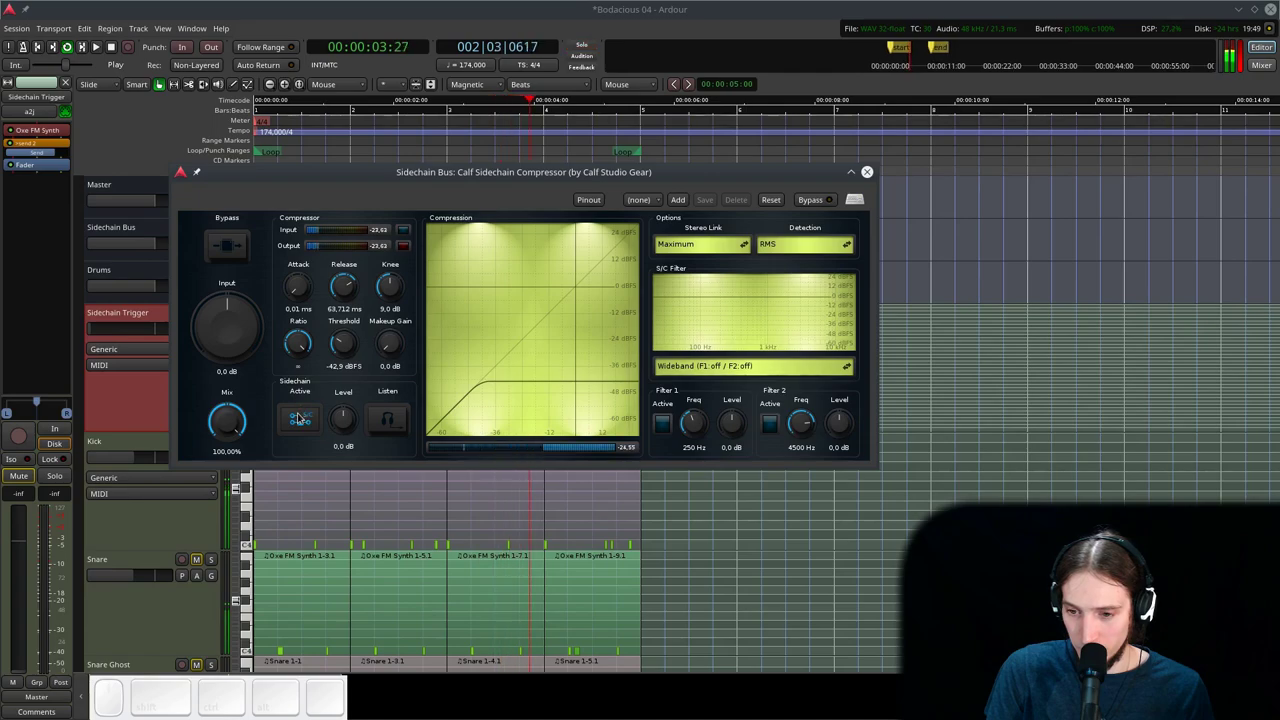
pyautogui.moveTo(349, 420); pyautogui.dragTo(358, 370)
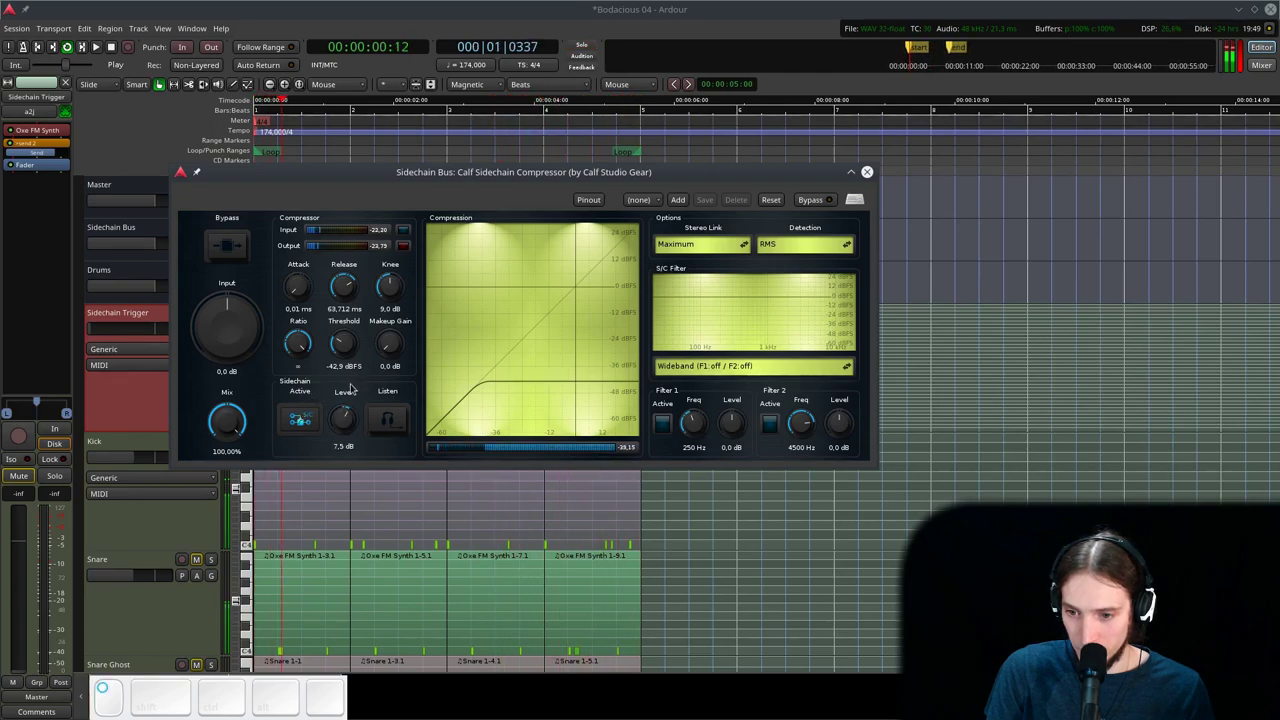
pyautogui.press('space')
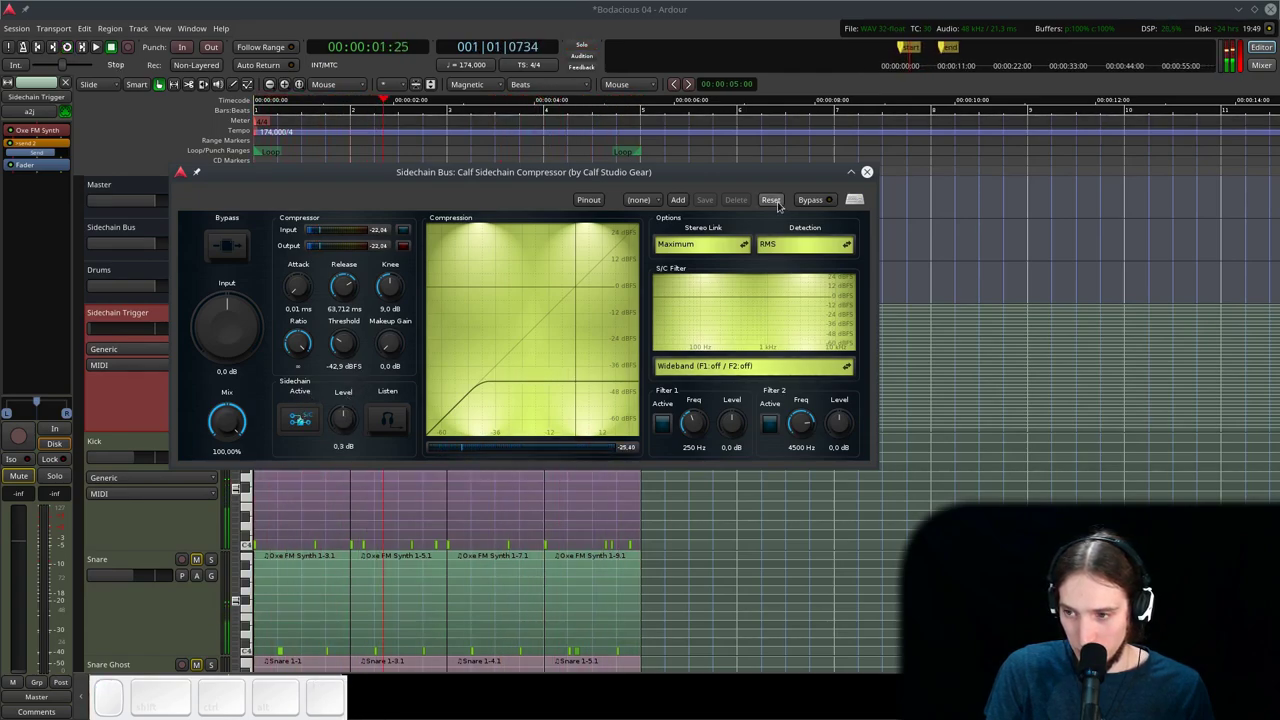
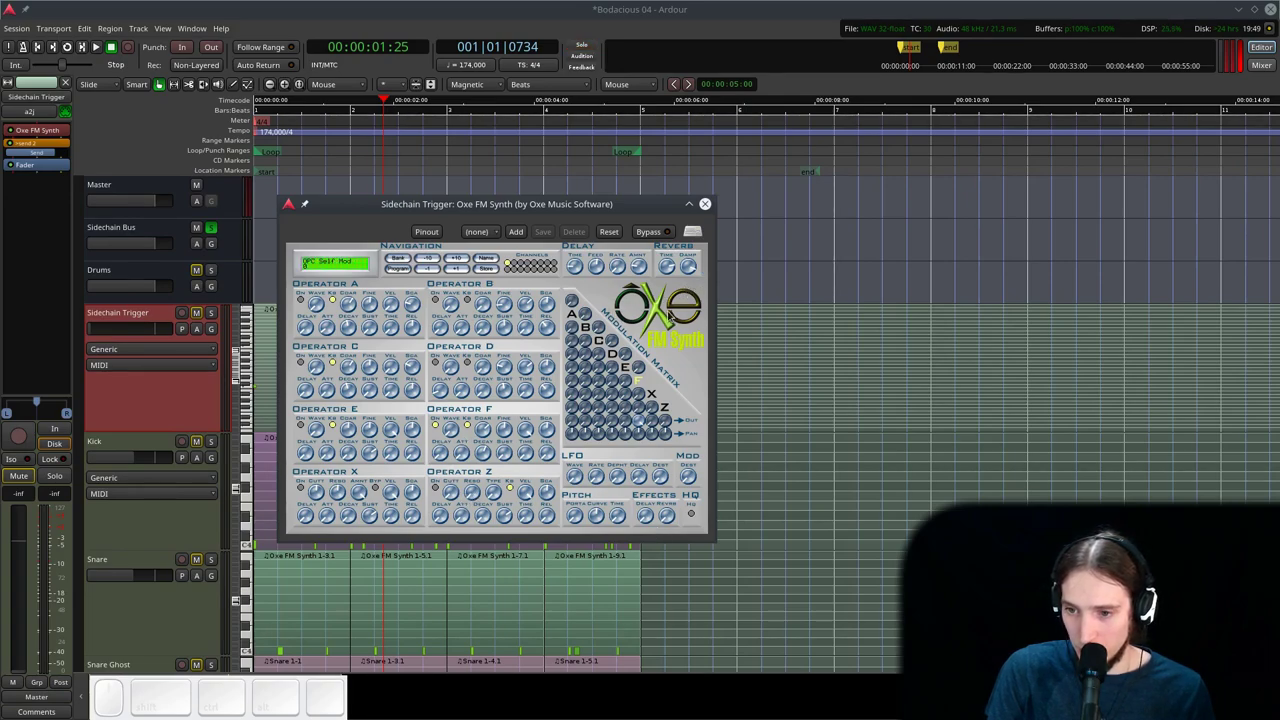
# - Add an a-Amplifier plugin to the Sidechain Trigger track from the plugin manager
pyautogui.click(712, 209)
pyautogui.rightClick(41, 173)
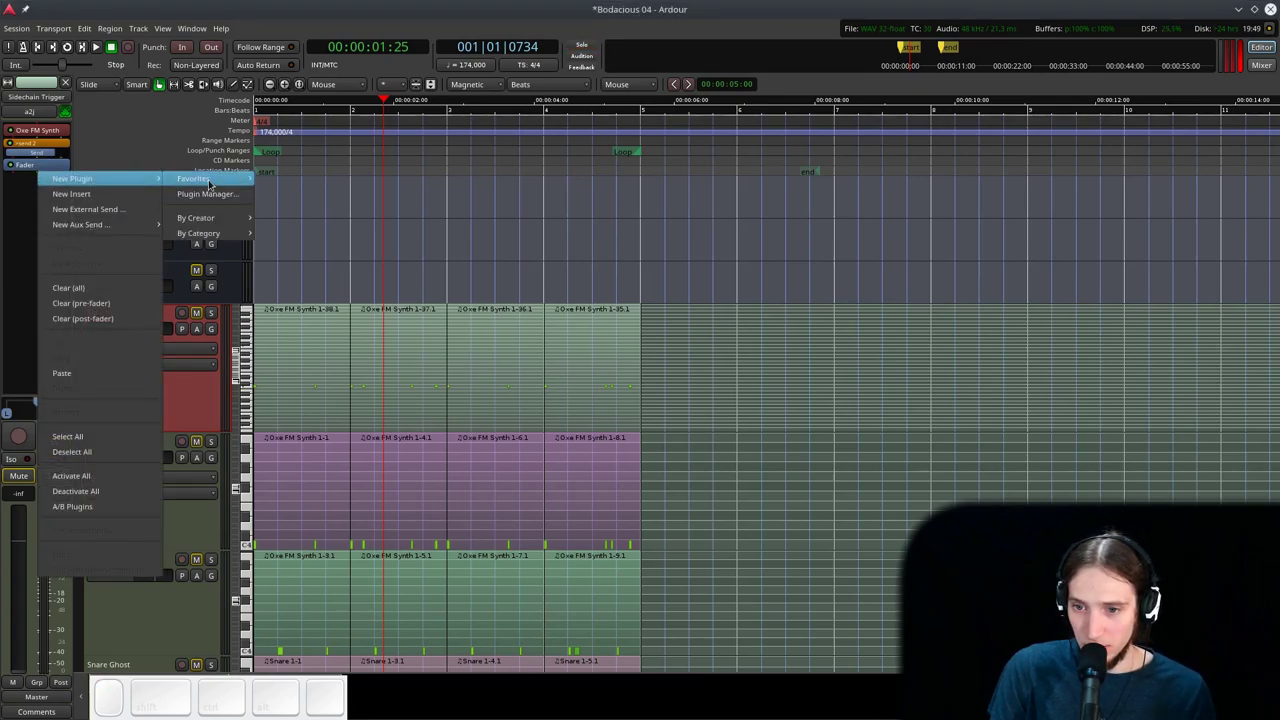
pyautogui.click(218, 198)
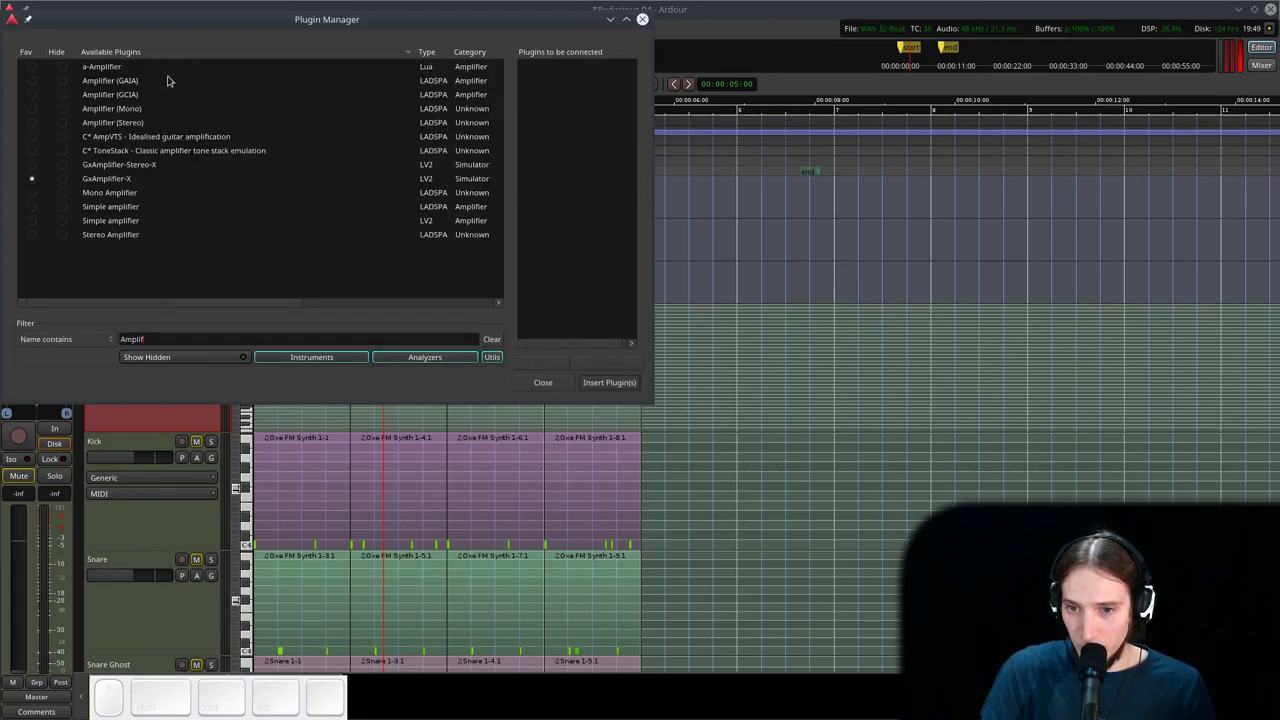
pyautogui.click(152, 68)
pyautogui.click(594, 384)
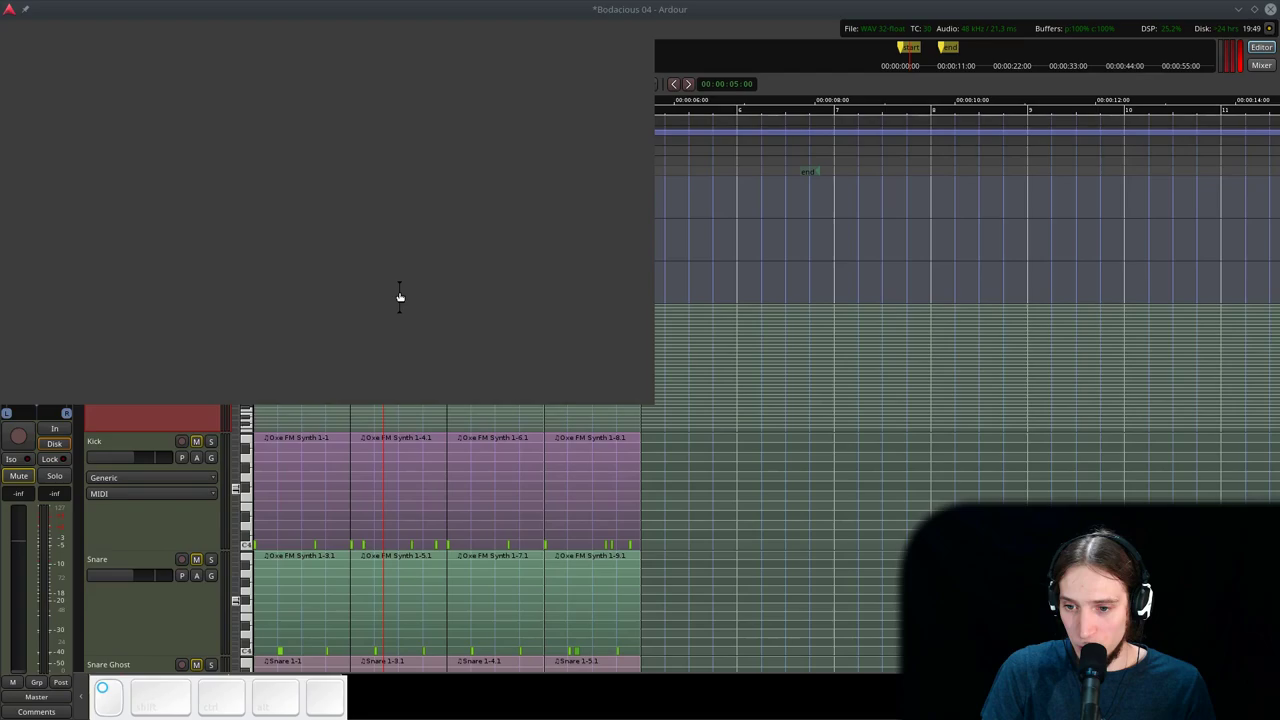
# - Set the a-Amplifier gain to 12 dB and move it right after the synth, ahead of the send
pyautogui.click(475, 334)
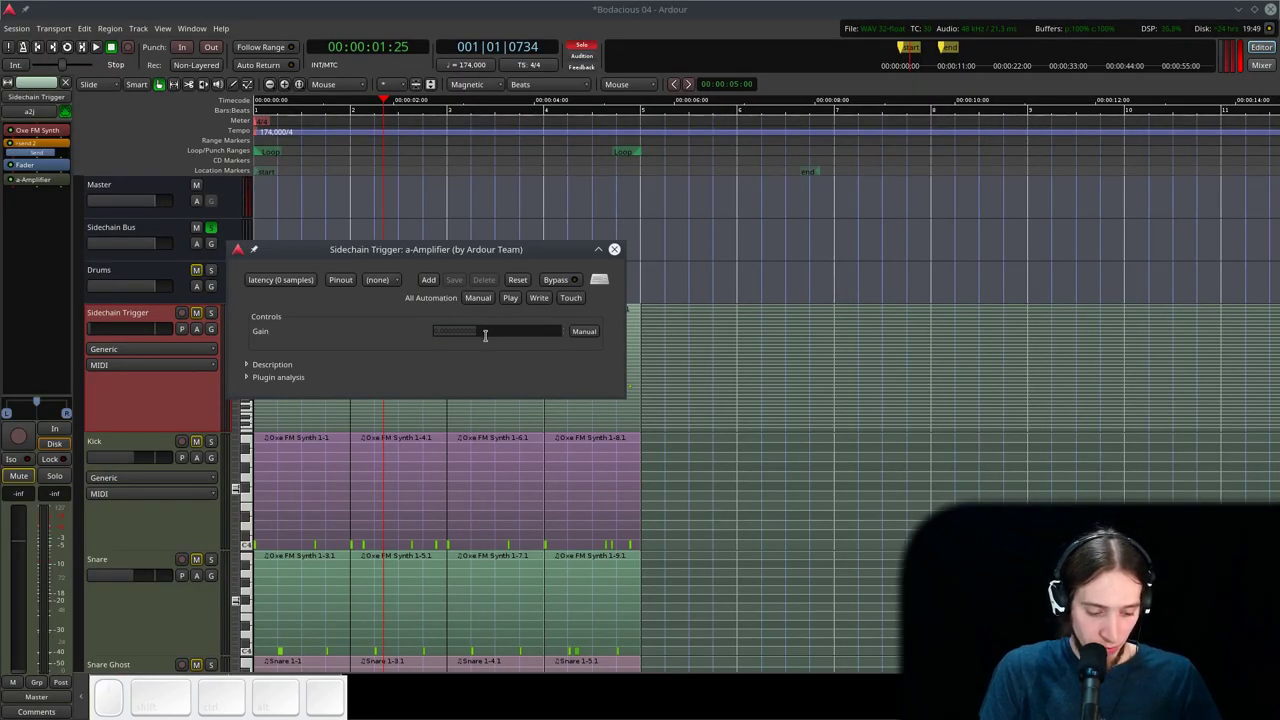
pyautogui.press('Return')
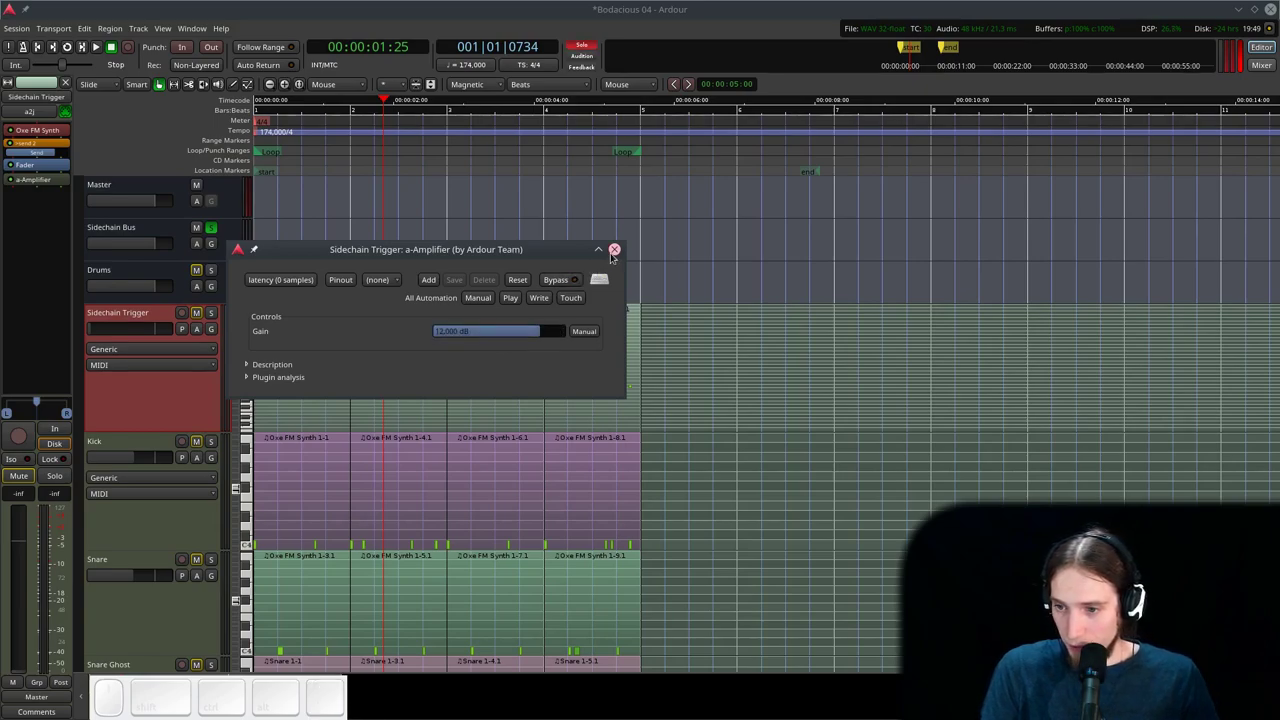
pyautogui.click(623, 252)
pyautogui.click(50, 180)
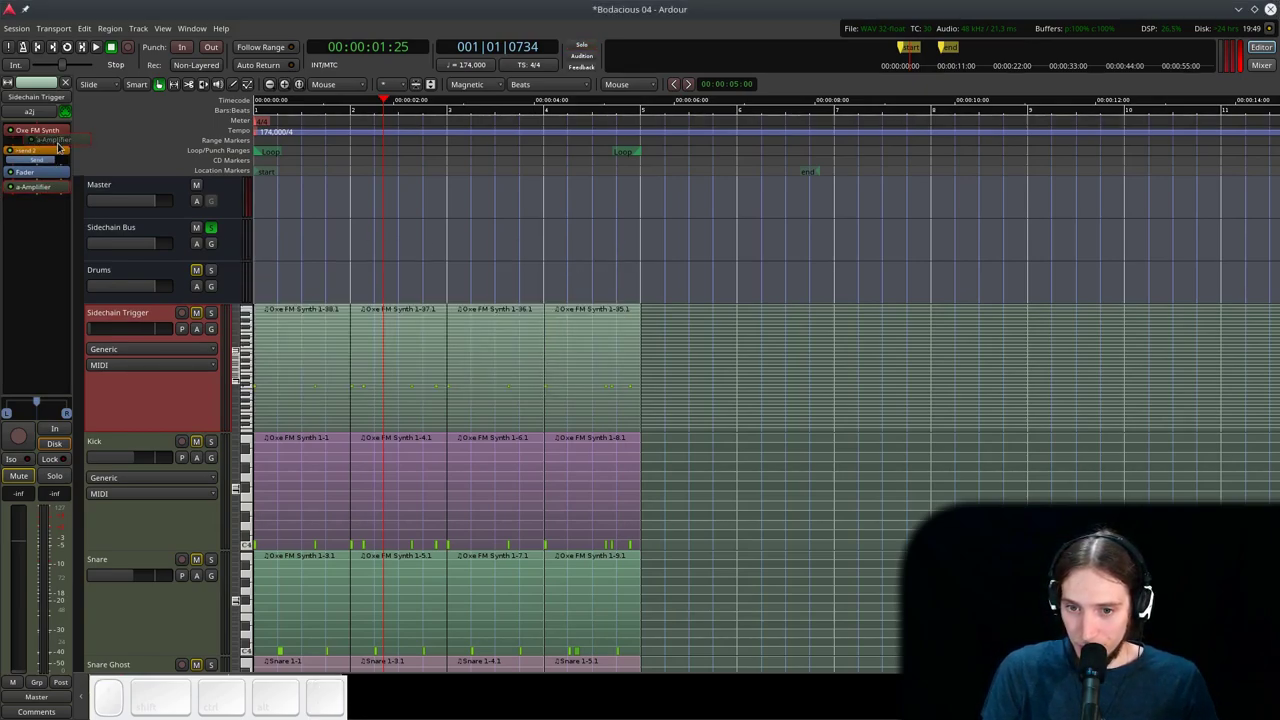
pyautogui.press('space')
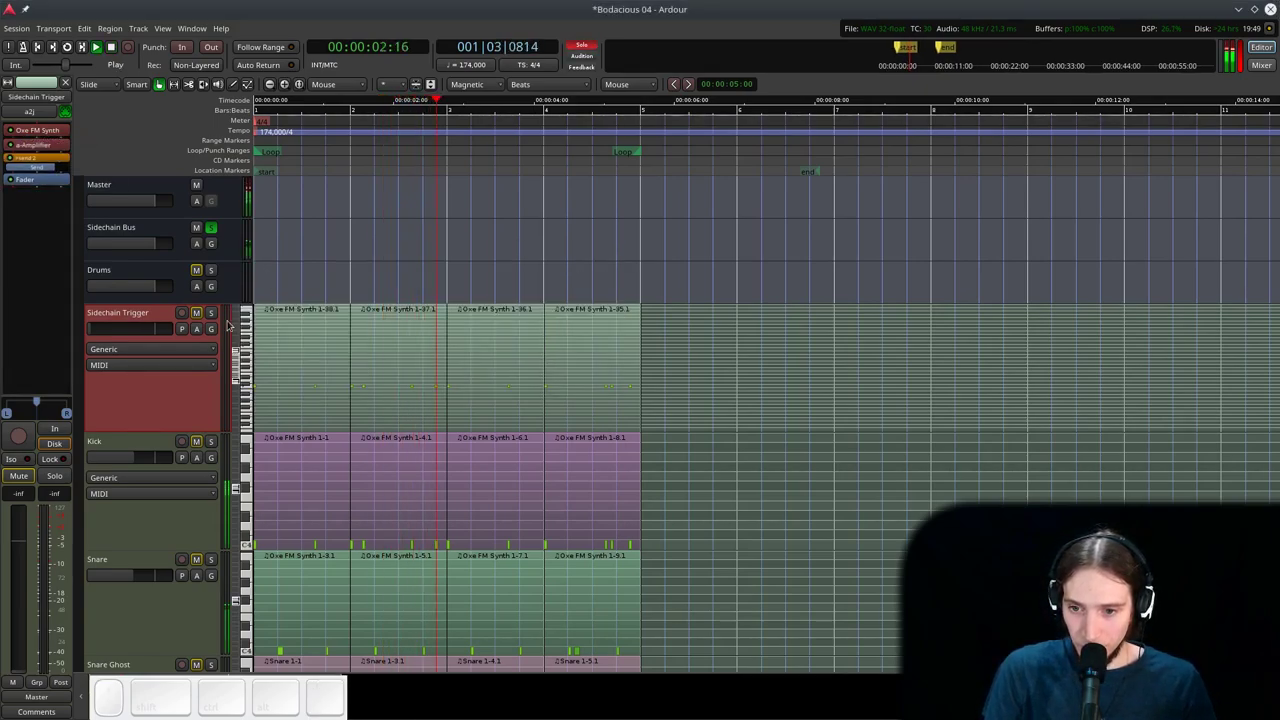
# - Reopen the Sidechain Bus compressor and lower its threshold to -50 dBFS
pyautogui.click(176, 234)
pyautogui.click(53, 162)
pyautogui.click(55, 163)
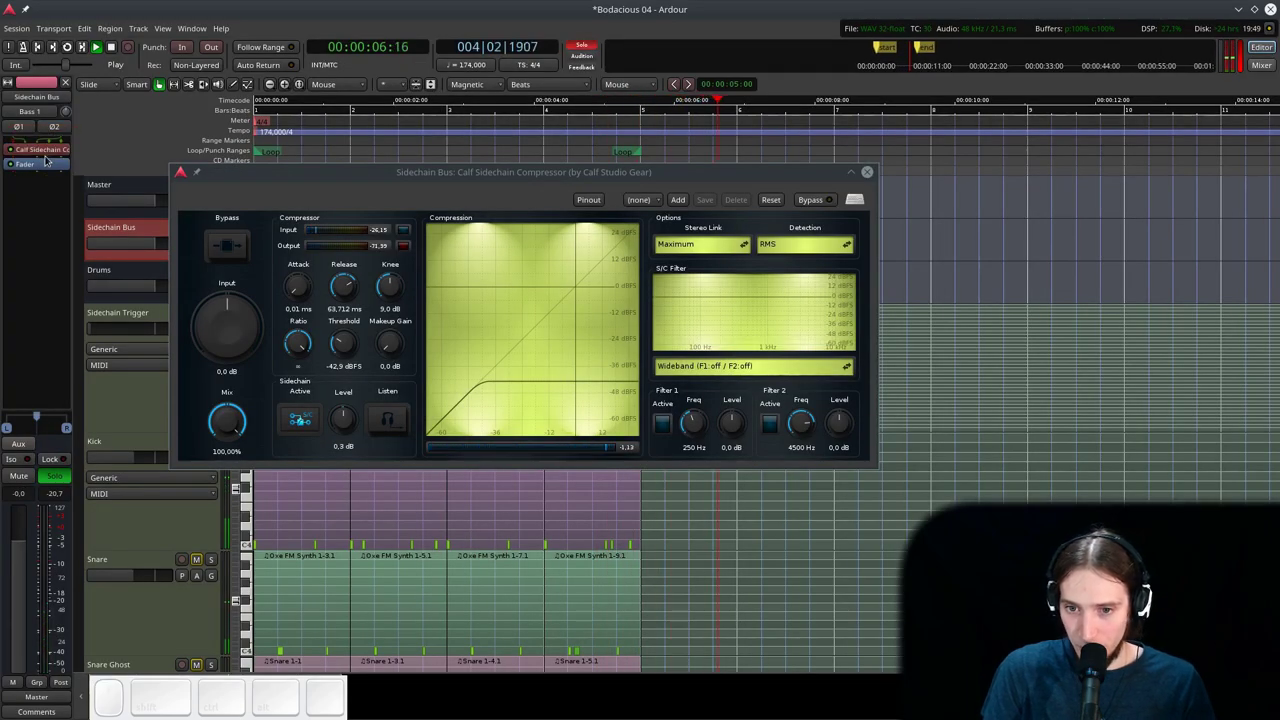
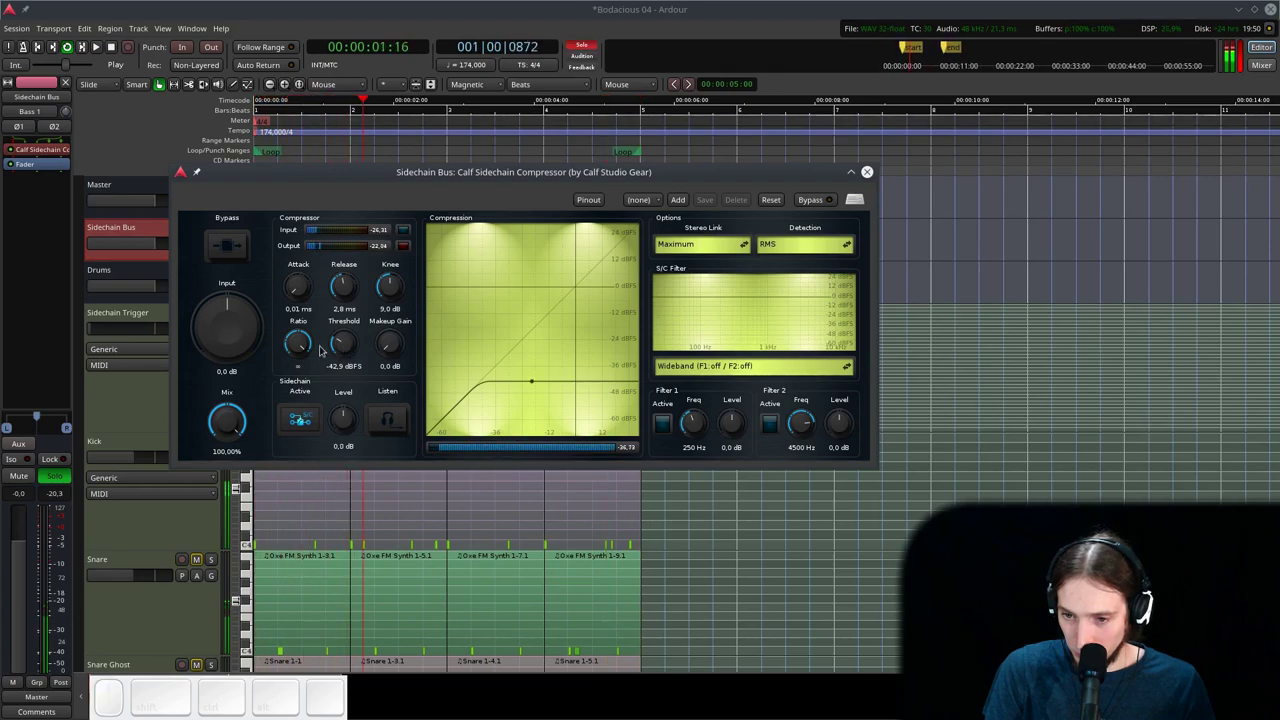
pyautogui.moveTo(351, 343); pyautogui.dragTo(359, 371)
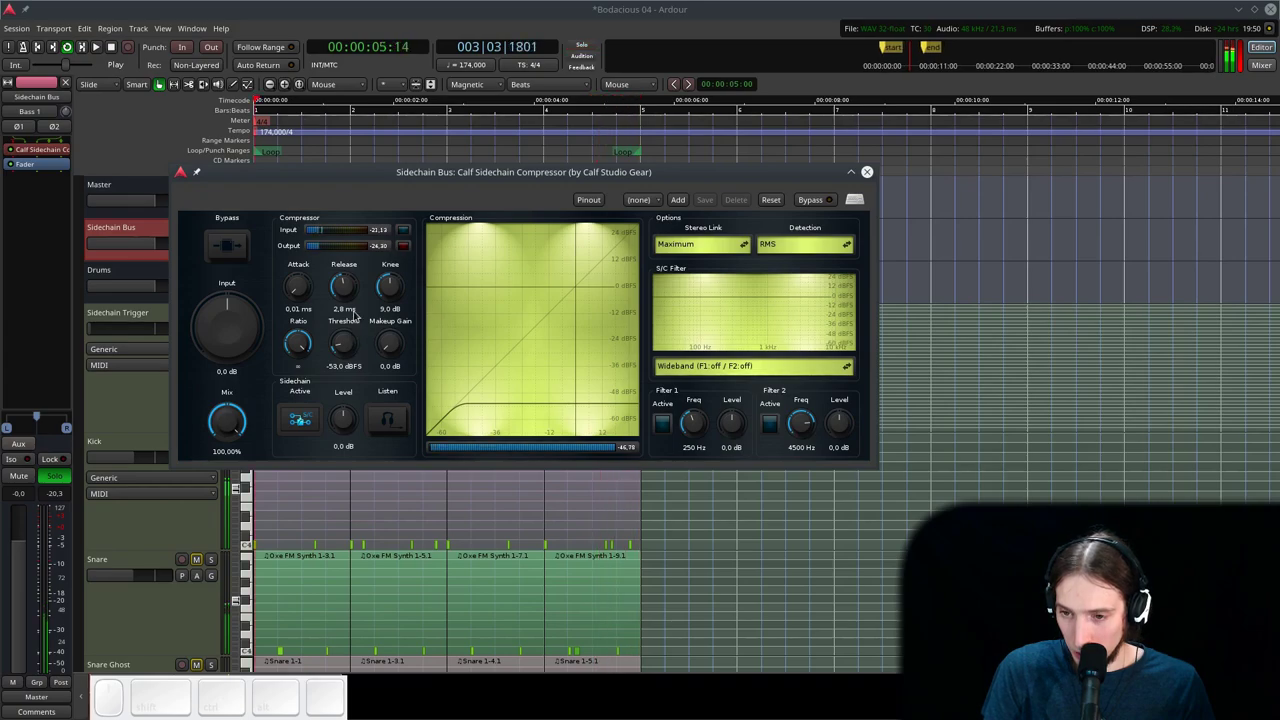
# - Bring the release to roughly 30 ms, fine-tune the attack, close the window and stop playback
pyautogui.click(361, 297)
pyautogui.click(355, 288)
pyautogui.click(355, 295)
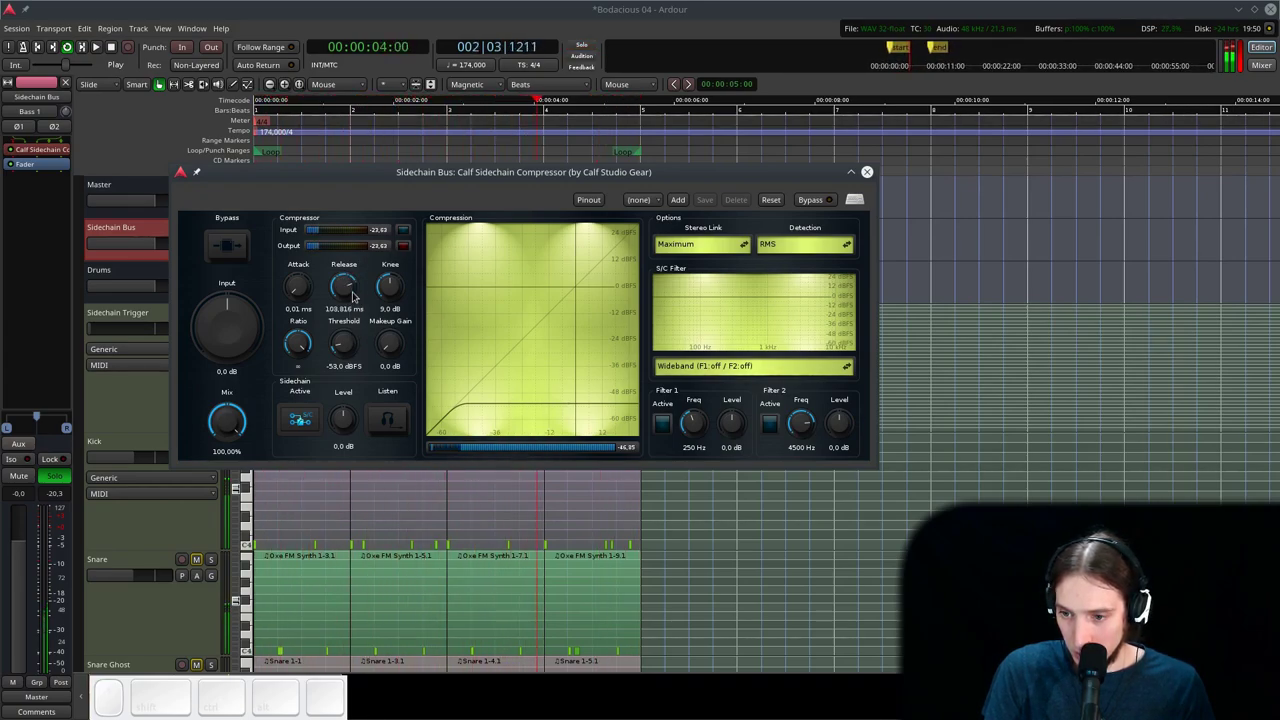
pyautogui.click(357, 286)
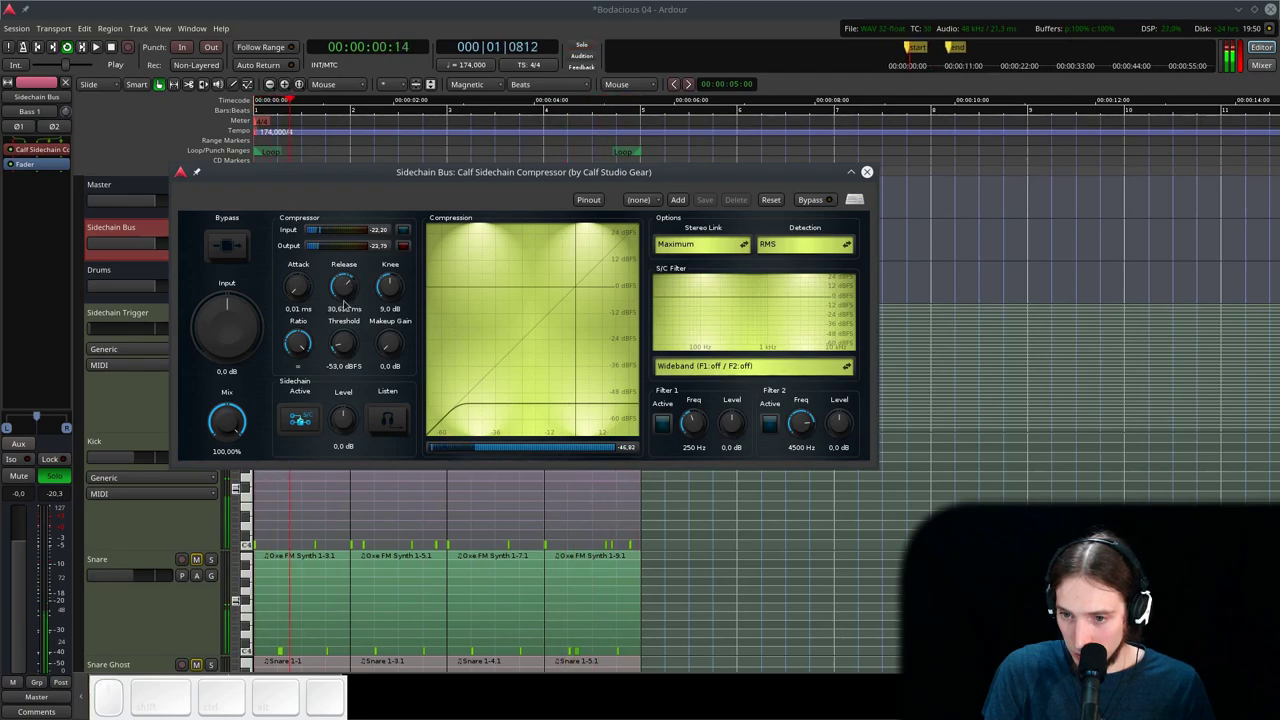
pyautogui.click(324, 296)
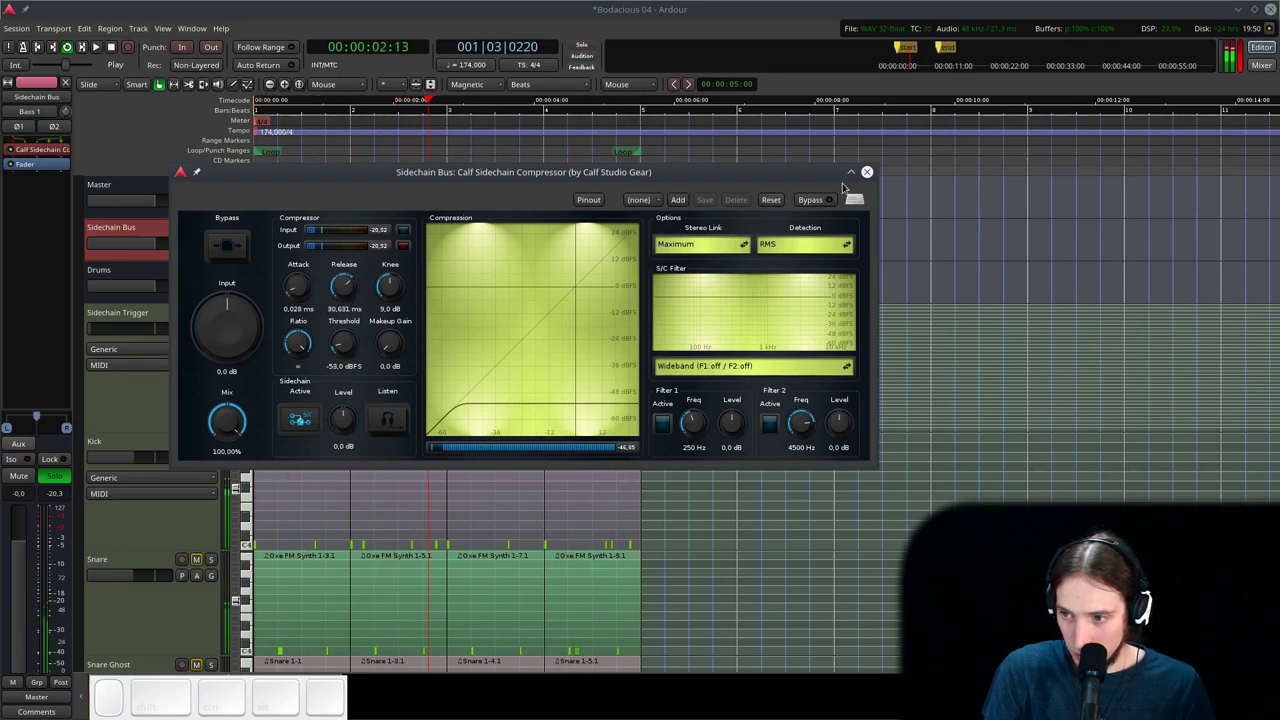
pyautogui.click(864, 177)
pyautogui.press('space')
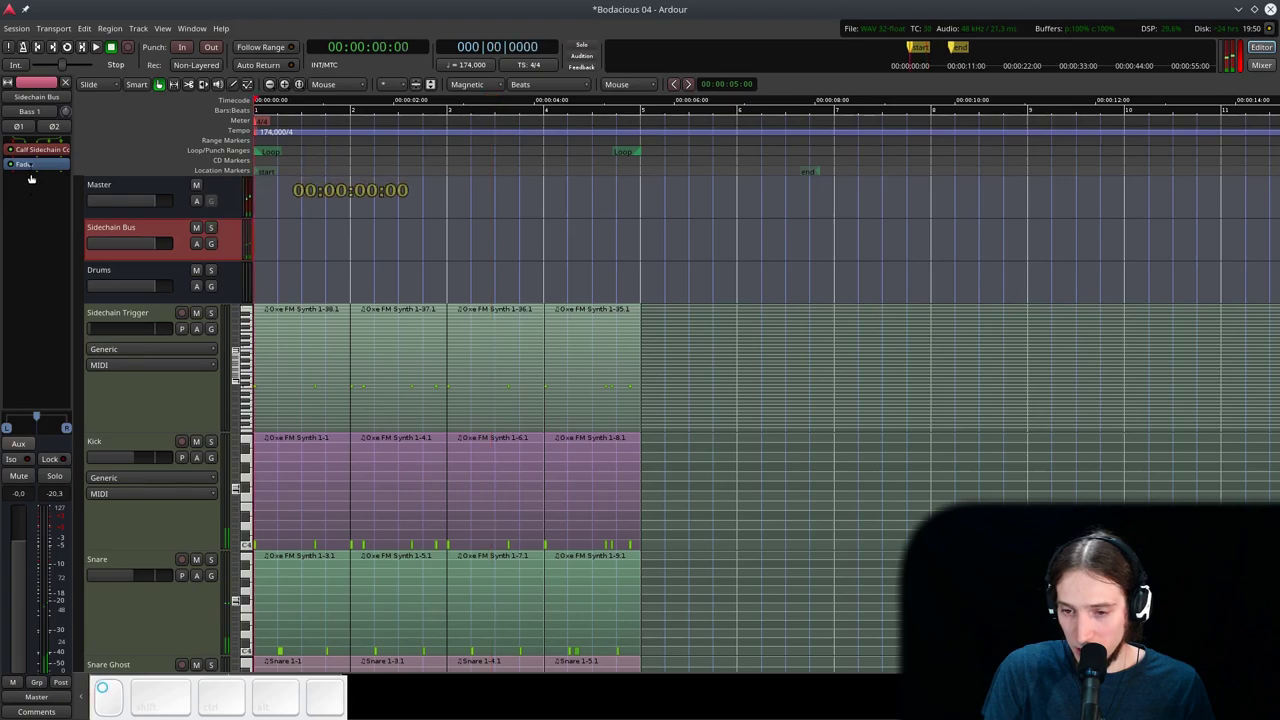
# - Start playback, select the Bass 1 track and bring up its EQ10Q equaliser settings
pyautogui.press('space')
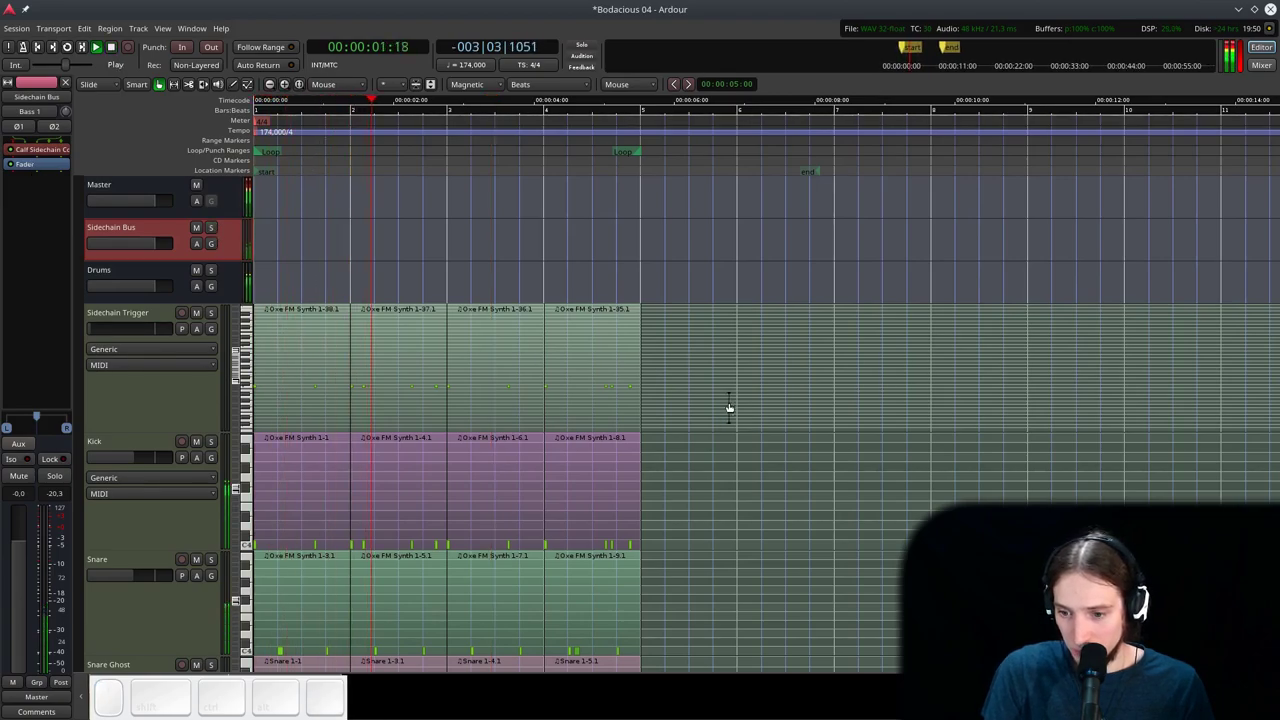
pyautogui.scroll(-3)
pyautogui.scroll(3)
pyautogui.scroll(3)
pyautogui.scroll(-3)
pyautogui.scroll(3)
pyautogui.scroll(3)
pyautogui.press('l')
pyautogui.moveTo(136, 325); pyautogui.dragTo(153, 319)
pyautogui.click(154, 314)
pyautogui.click(72, 271)
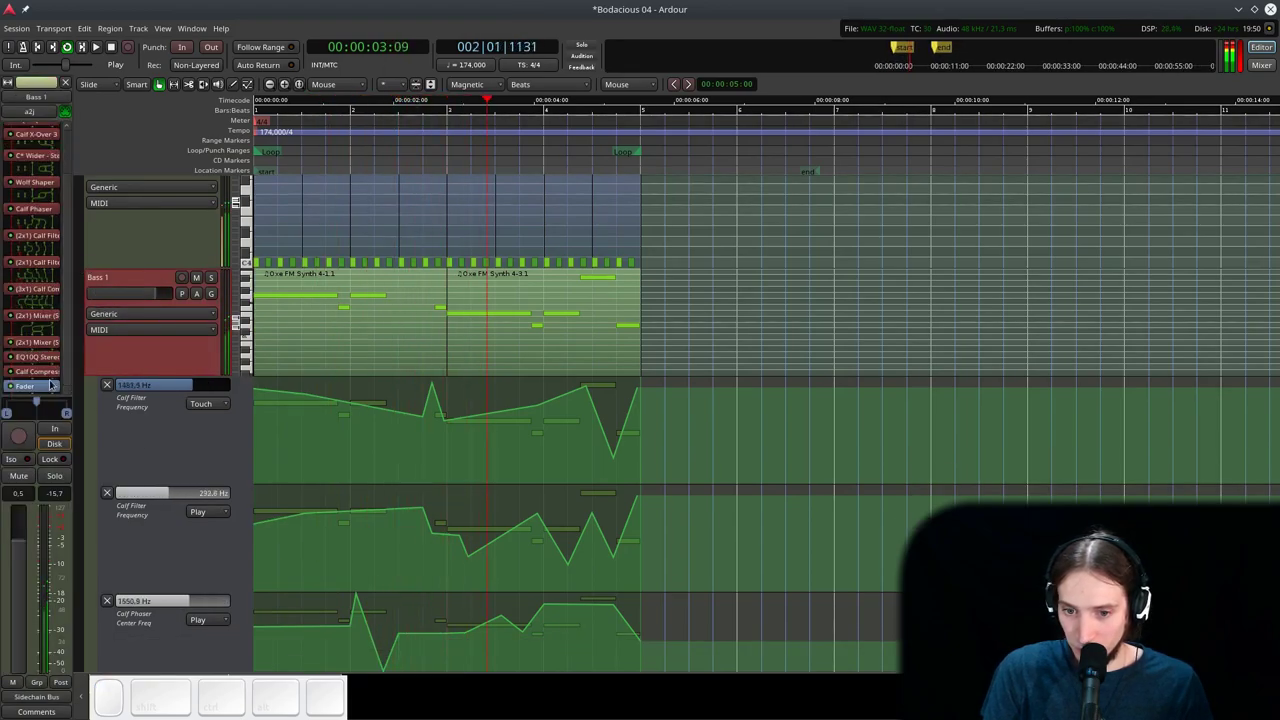
pyautogui.click(43, 361)
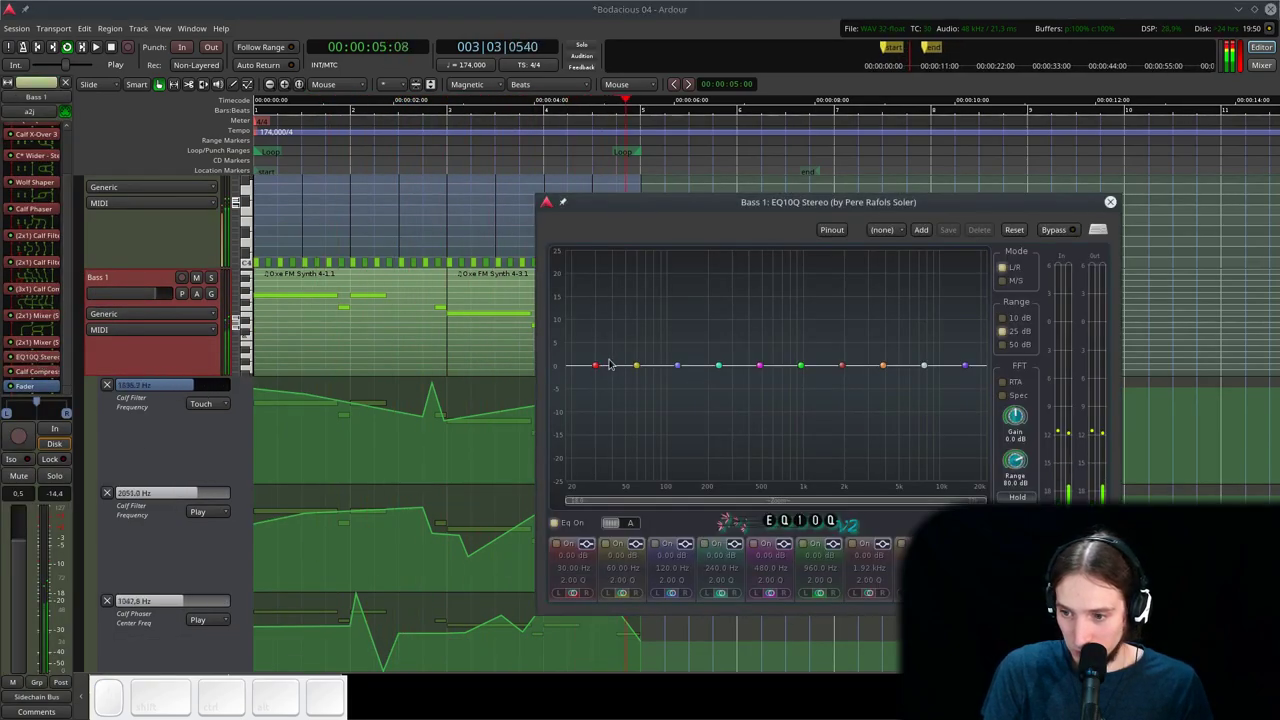
# - Enable and boost the low band near 55 Hz and the mid band around 1.5 kHz
pyautogui.click(570, 529)
pyautogui.click(570, 528)
pyautogui.click(599, 368)
pyautogui.scroll(-3)
pyautogui.moveTo(640, 339); pyautogui.dragTo(897, 358)
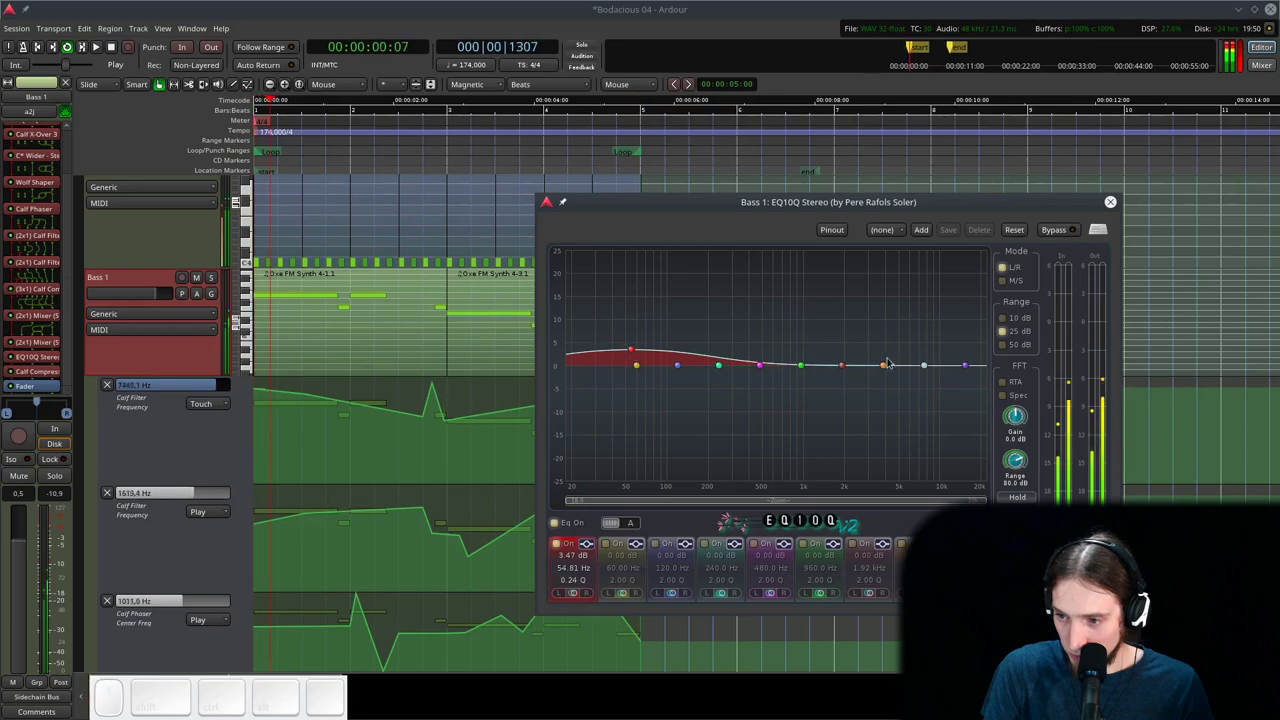
pyautogui.click(810, 368)
pyautogui.scroll(-3)
pyautogui.moveTo(810, 311); pyautogui.dragTo(833, 319)
pyautogui.click(833, 319)
# - Enable the high shelf with a strong lift and show the live FFT spectrum
pyautogui.click(926, 366)
pyautogui.scroll(-3)
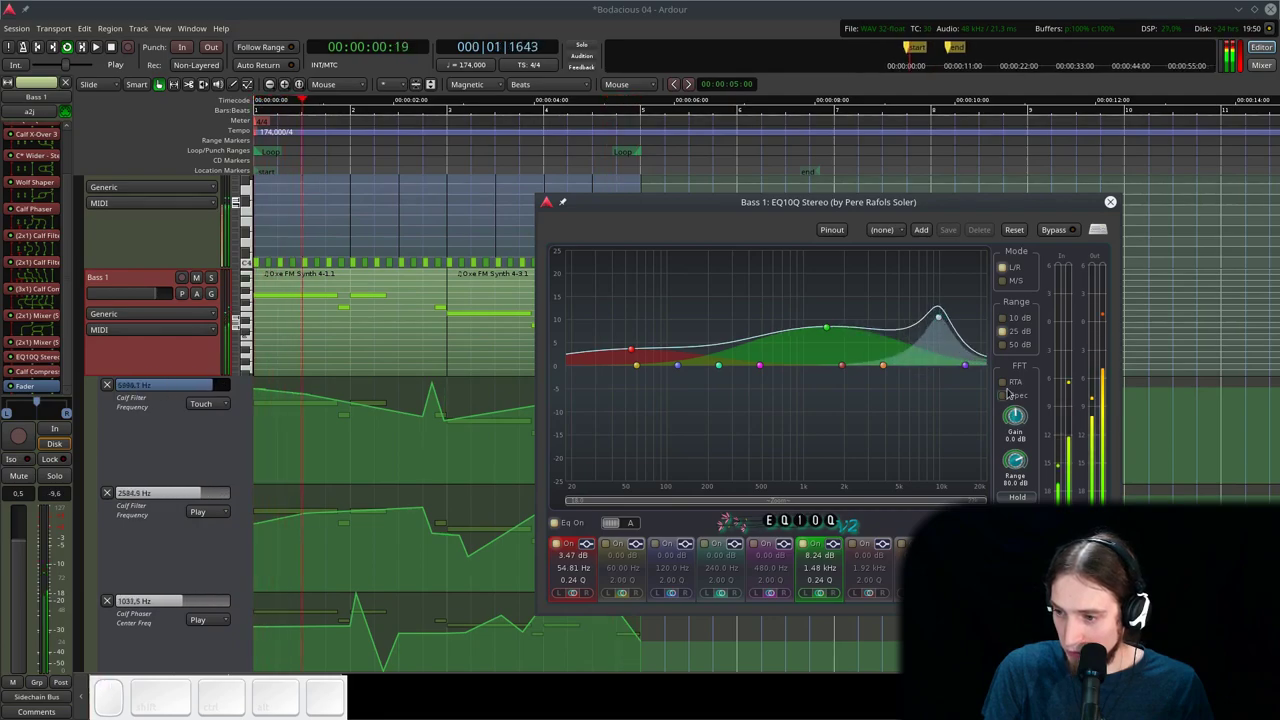
pyautogui.click(1015, 379)
pyautogui.click(1013, 390)
pyautogui.scroll(-3)
pyautogui.click(945, 319)
pyautogui.scroll(-3)
pyautogui.click(973, 313)
pyautogui.scroll(3)
pyautogui.click(975, 274)
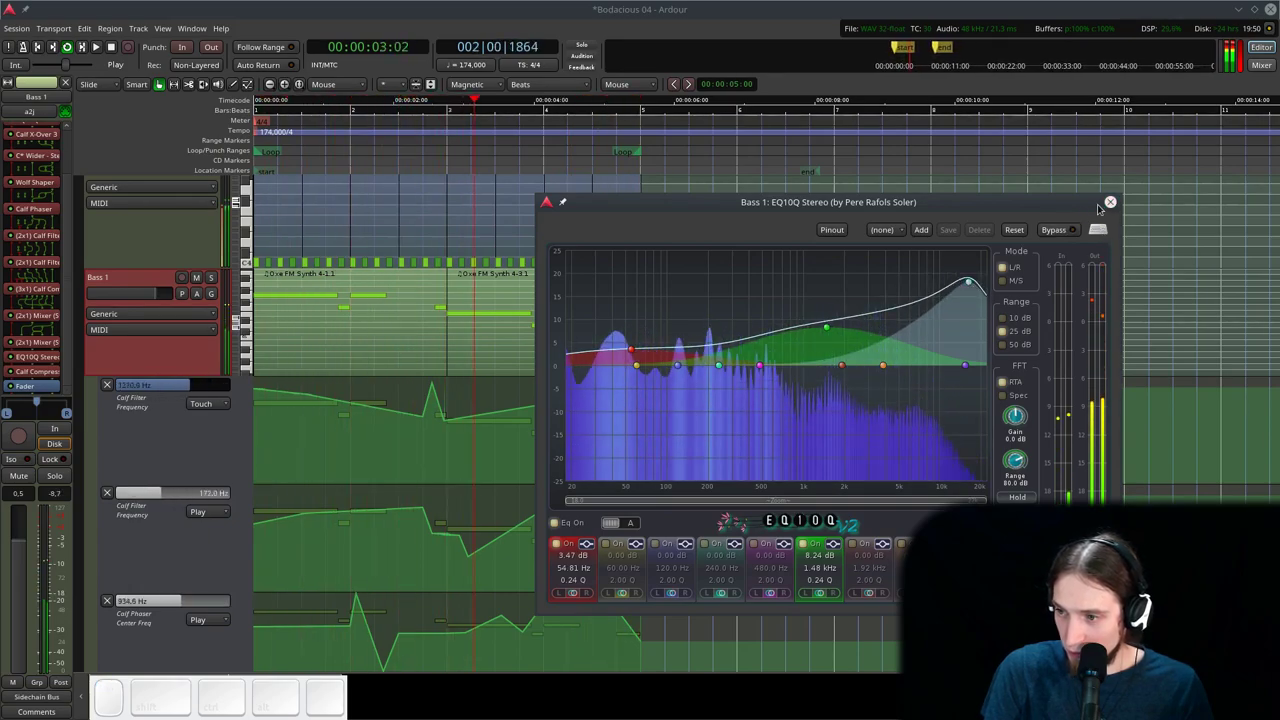
# - Close the equaliser, raise the Bass 1 Calf Compressor threshold to about -28.7 dB and close it
pyautogui.click(1118, 202)
pyautogui.press('space')
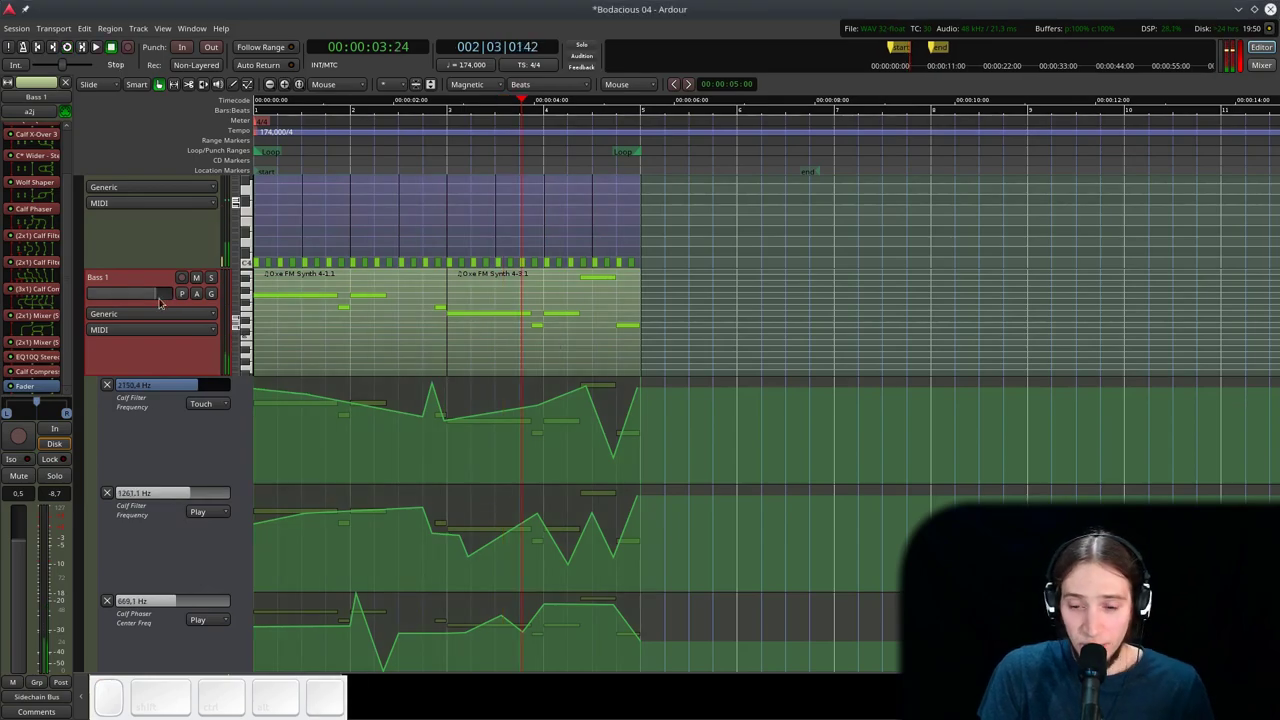
pyautogui.click(68, 363)
pyautogui.click(50, 373)
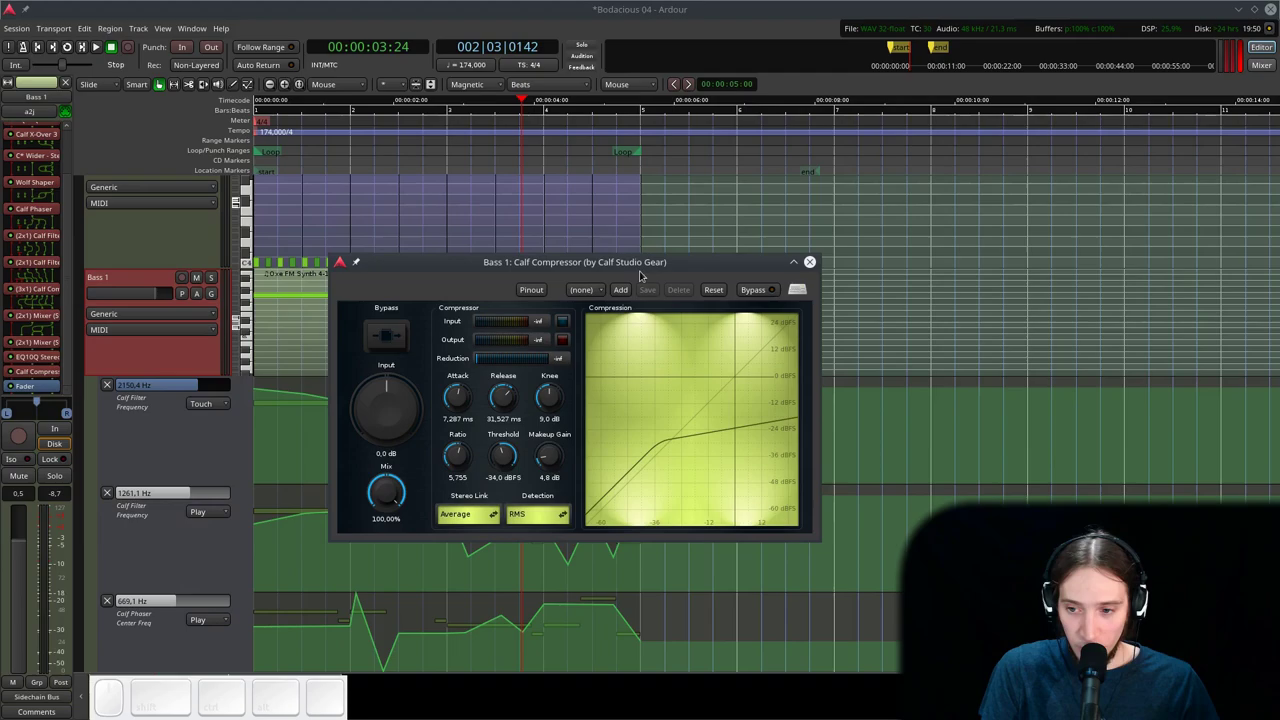
pyautogui.press('l')
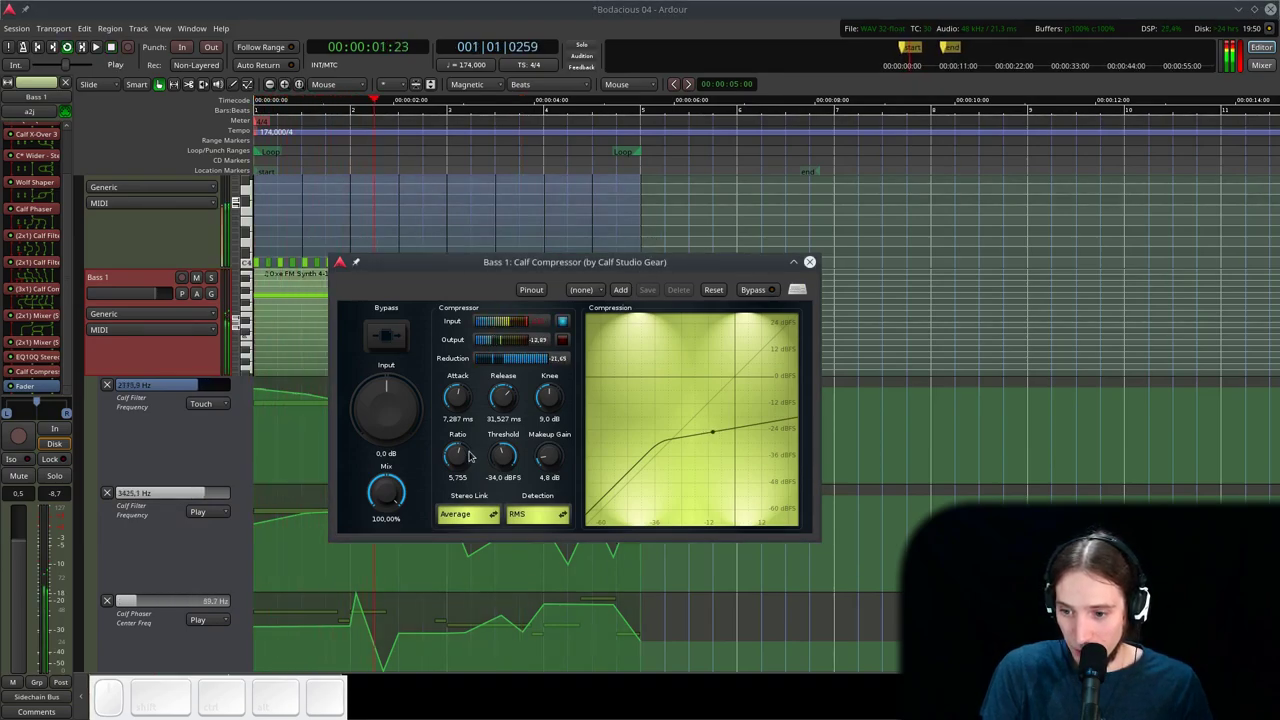
pyautogui.moveTo(494, 457); pyautogui.dragTo(759, 317)
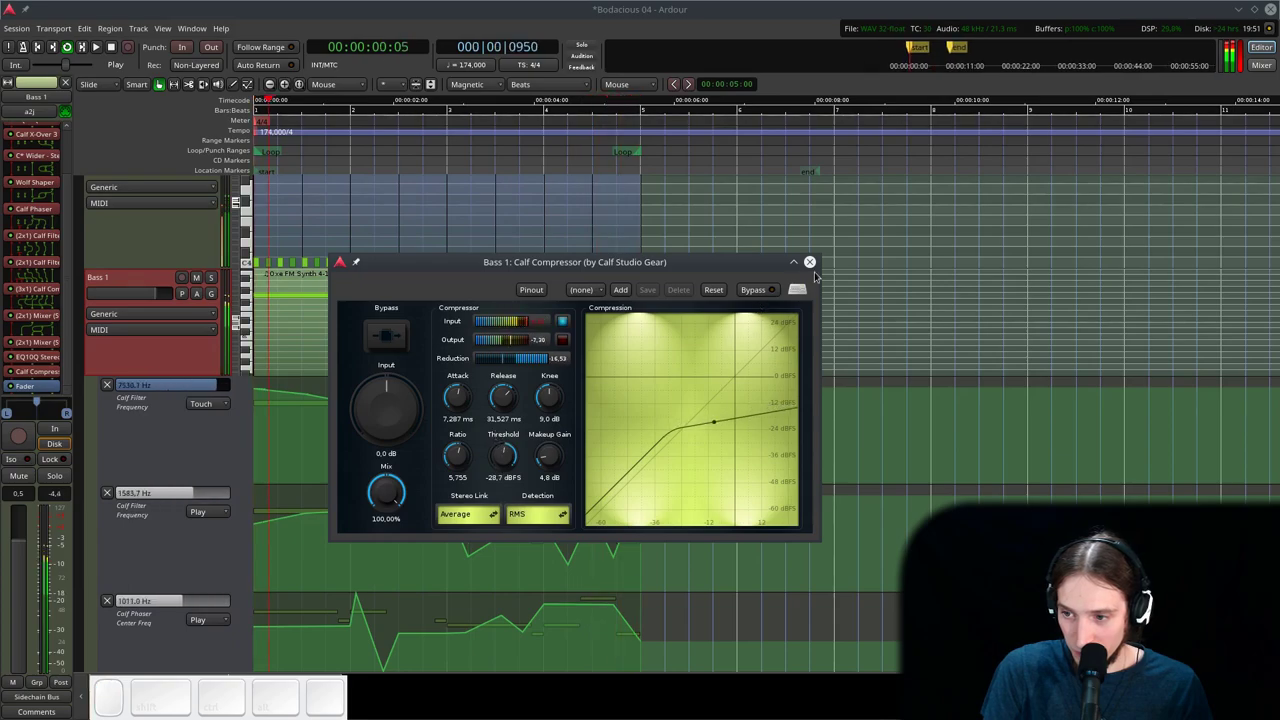
pyautogui.click(814, 269)
# - Adjust controls in the editor track area and stop playback
pyautogui.moveTo(152, 294); pyautogui.dragTo(255, 294)
pyautogui.click(359, 308)
pyautogui.click(351, 340)
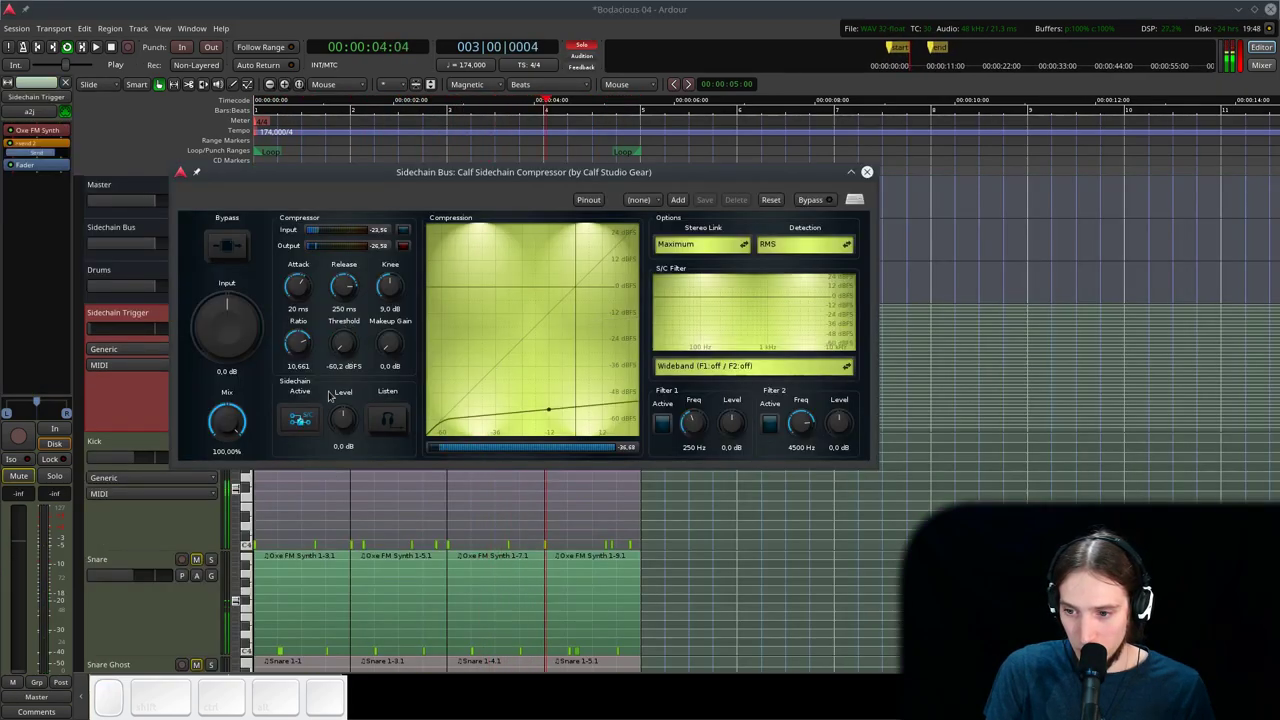
pyautogui.click(310, 287)
pyautogui.click(342, 291)
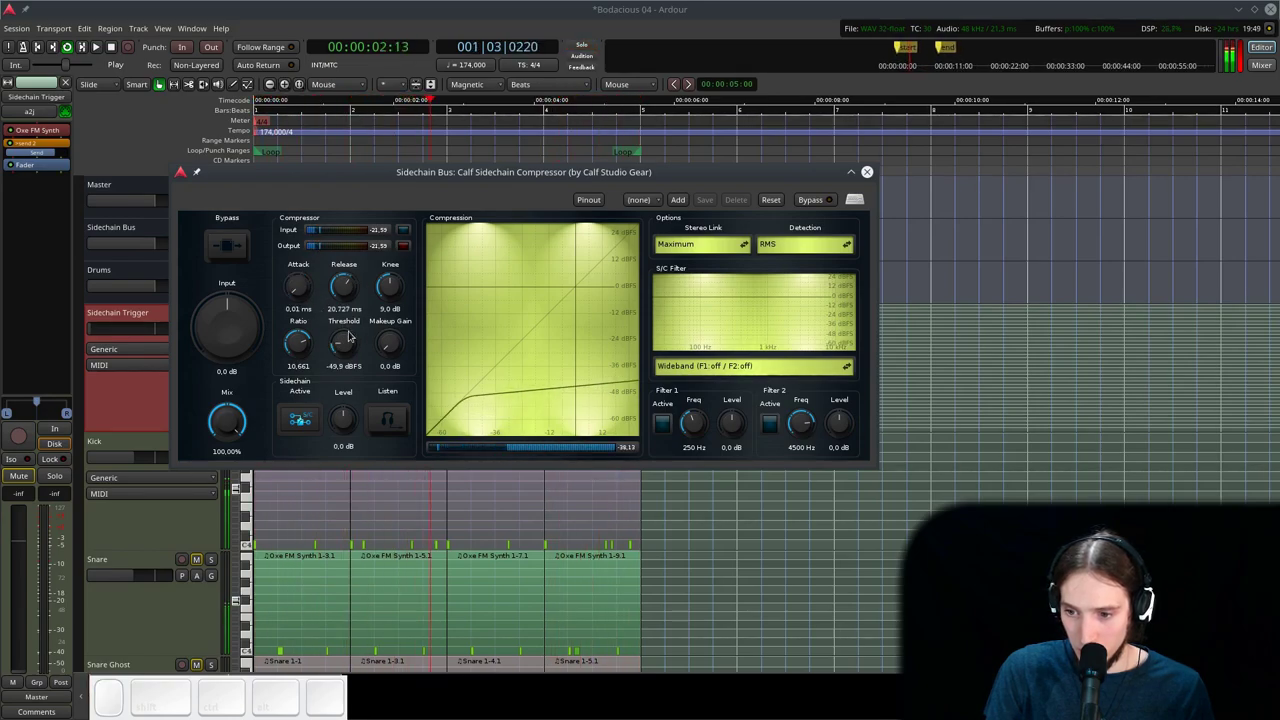
pyautogui.scroll(3)
pyautogui.scroll(-3)
pyautogui.press('space')
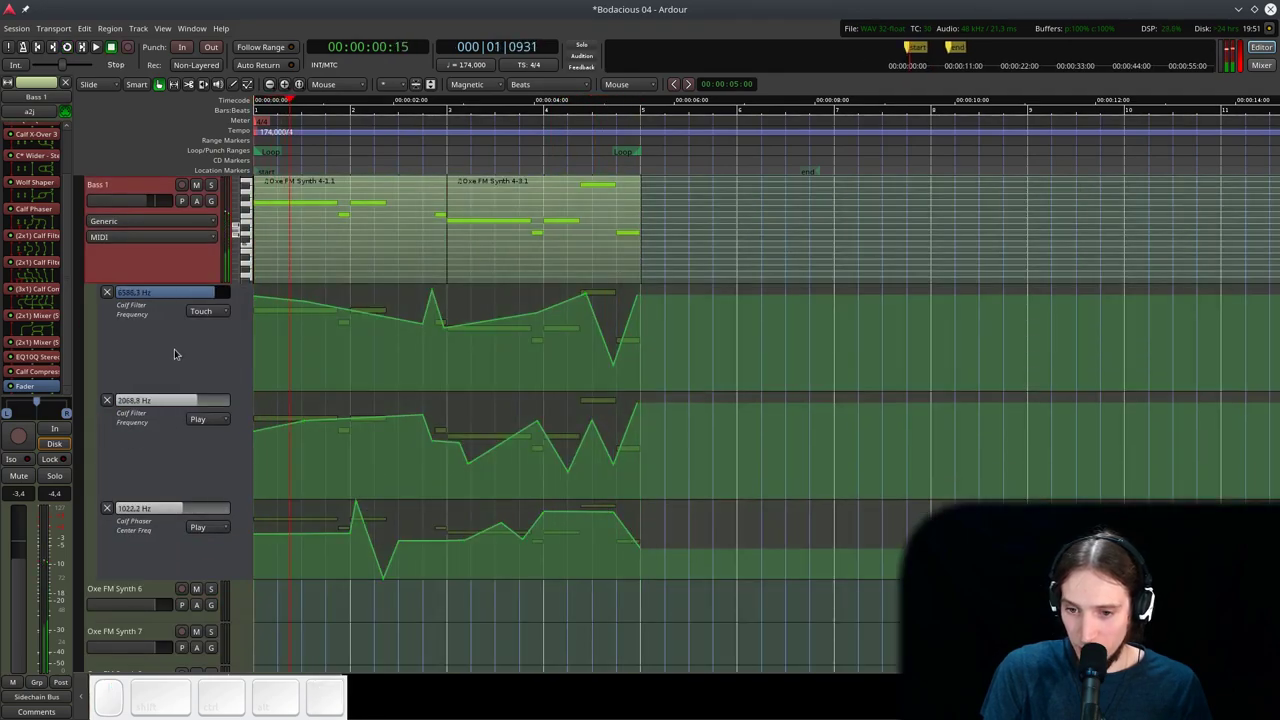
# - Set the Bass 1 Calf Filter automation lane to Play mode and play the loop with its automation lanes in view
pyautogui.click(164, 347)
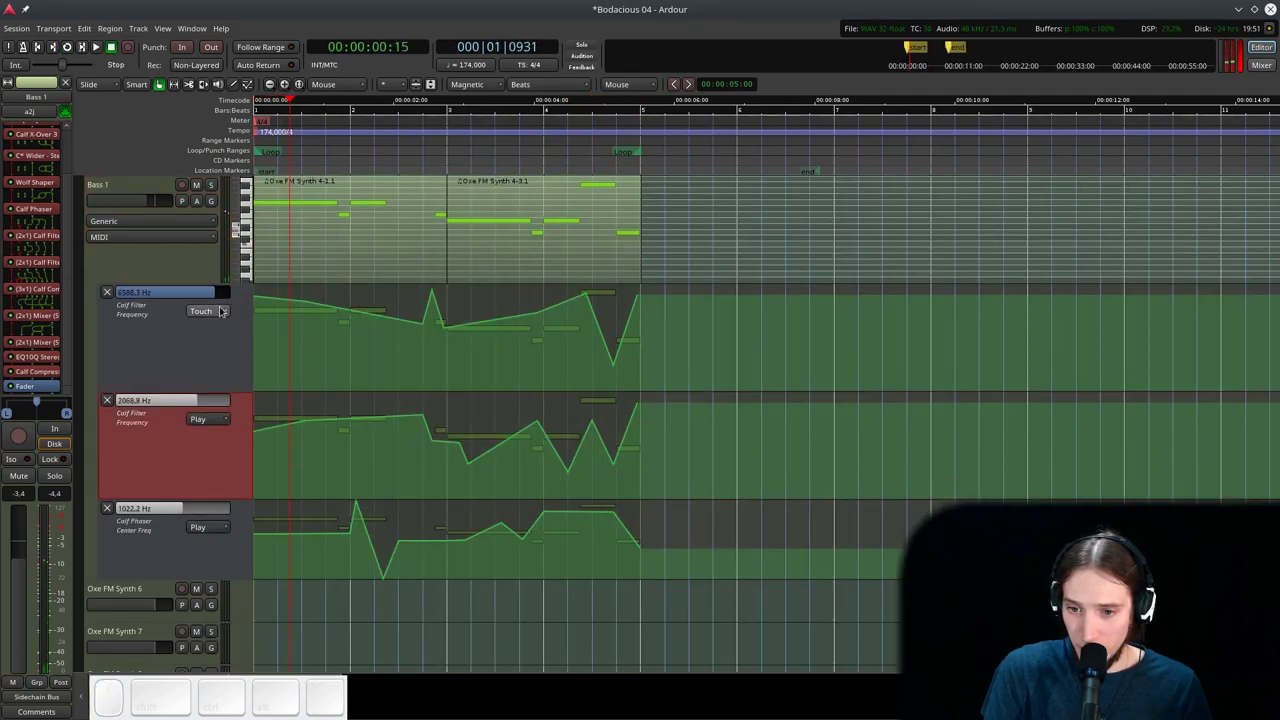
pyautogui.click(226, 308)
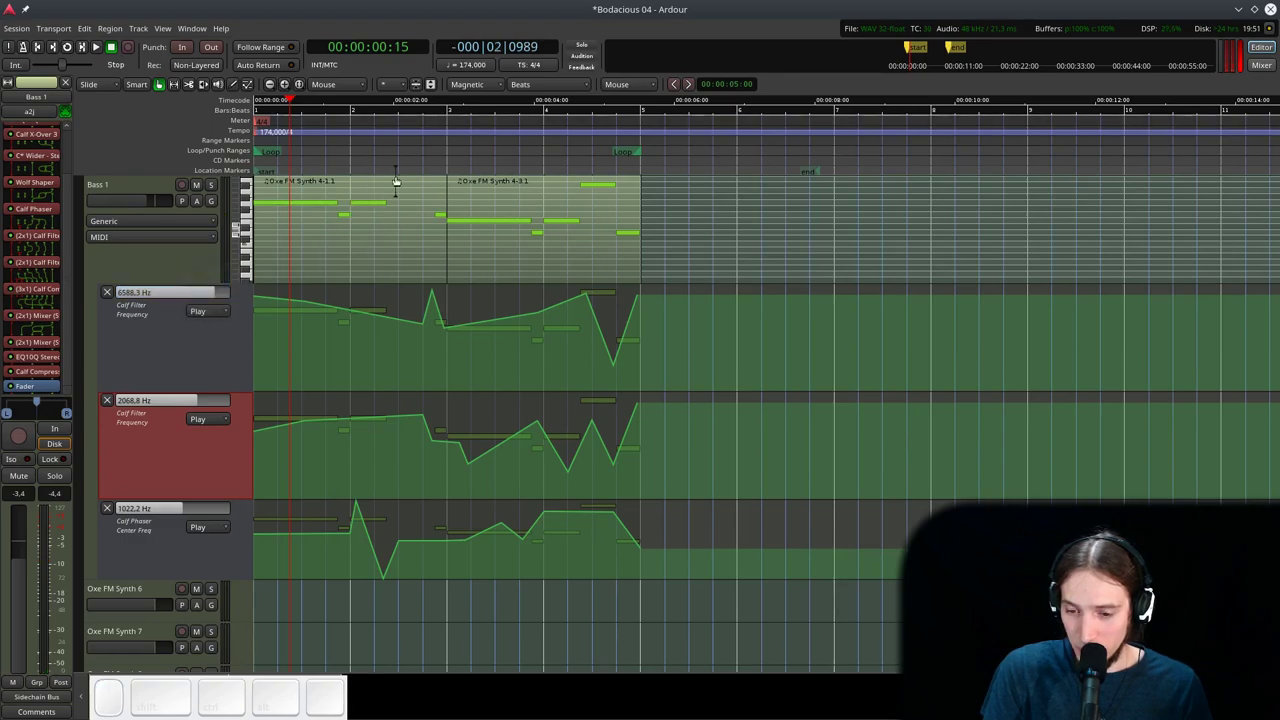
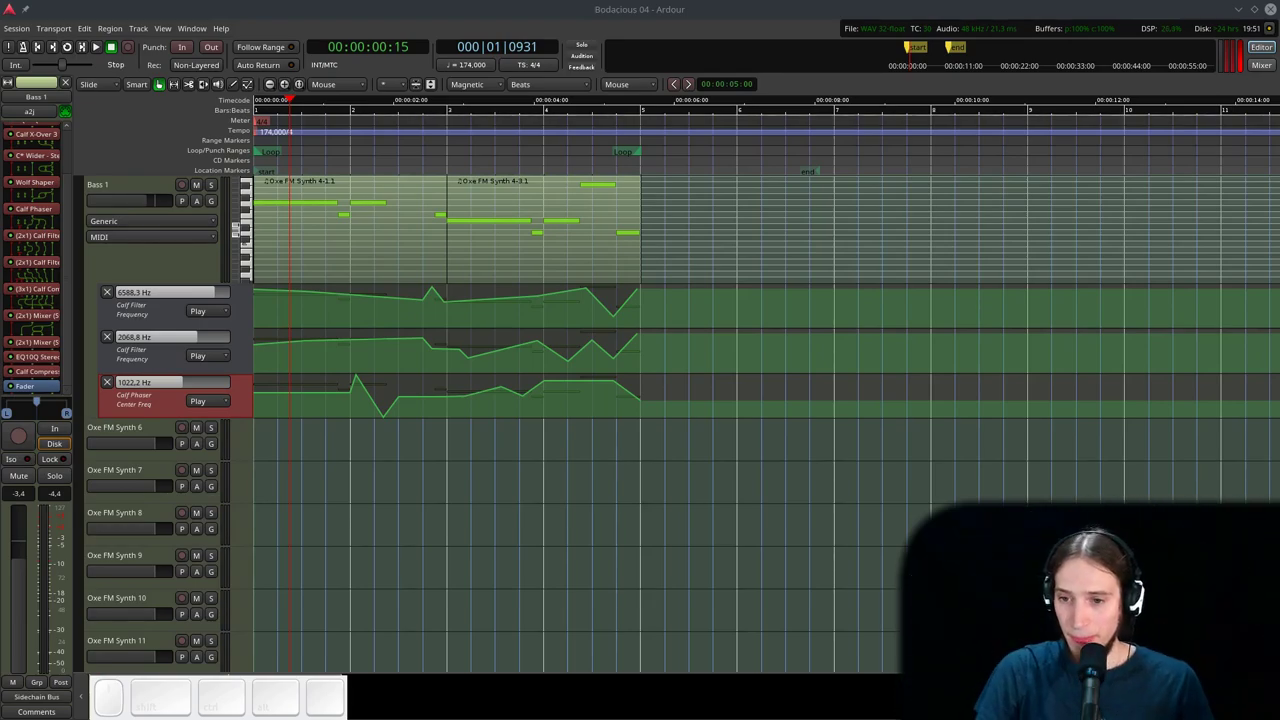
pyautogui.press('space')
pyautogui.scroll(3)
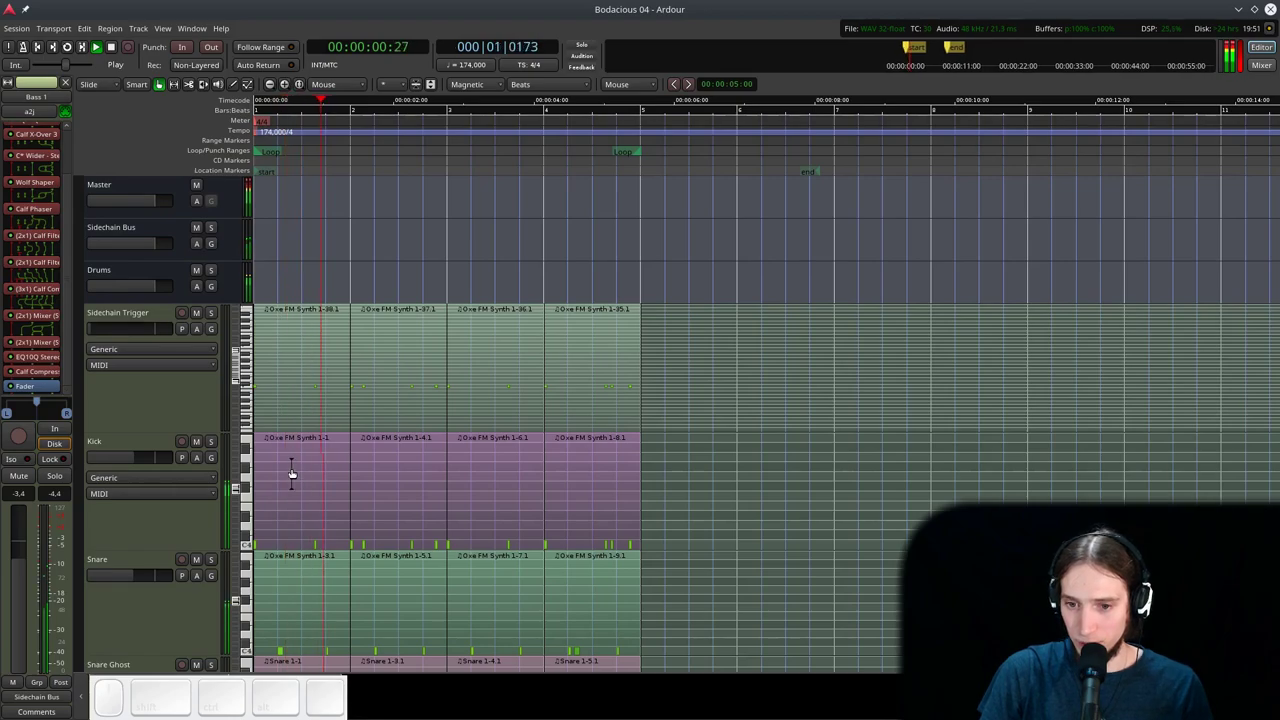
pyautogui.scroll(-3)
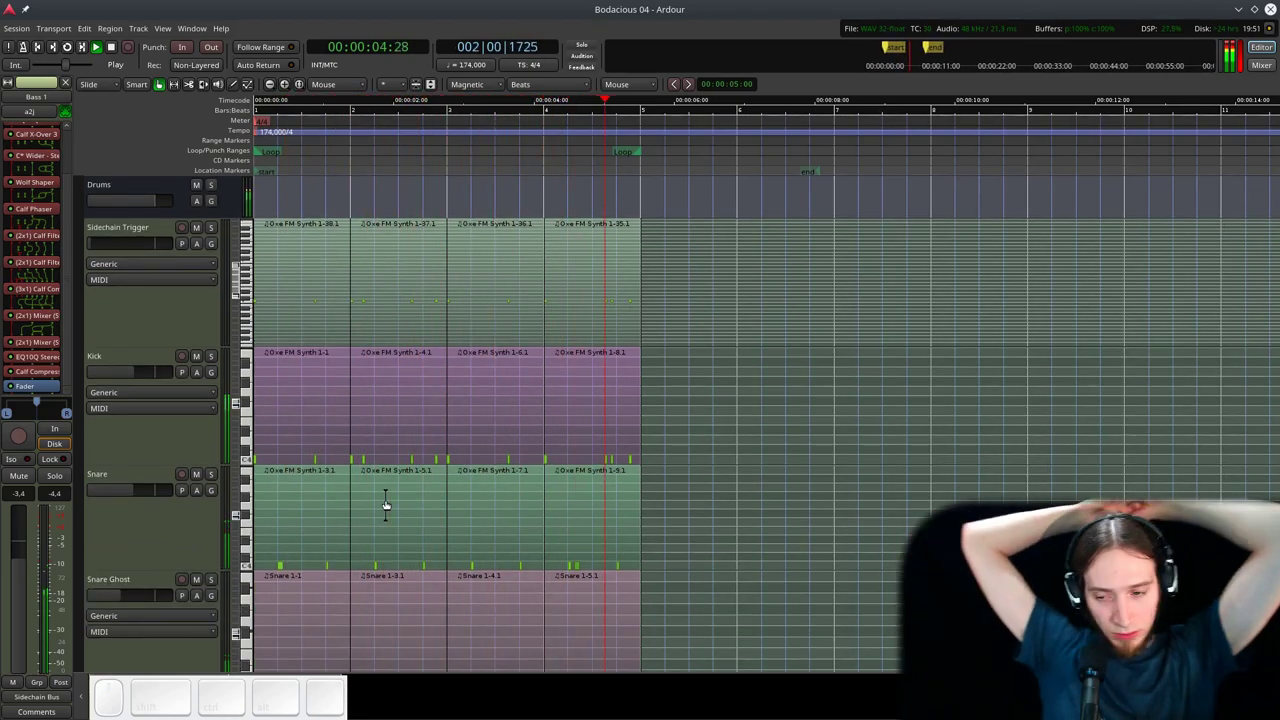
pyautogui.scroll(-3)
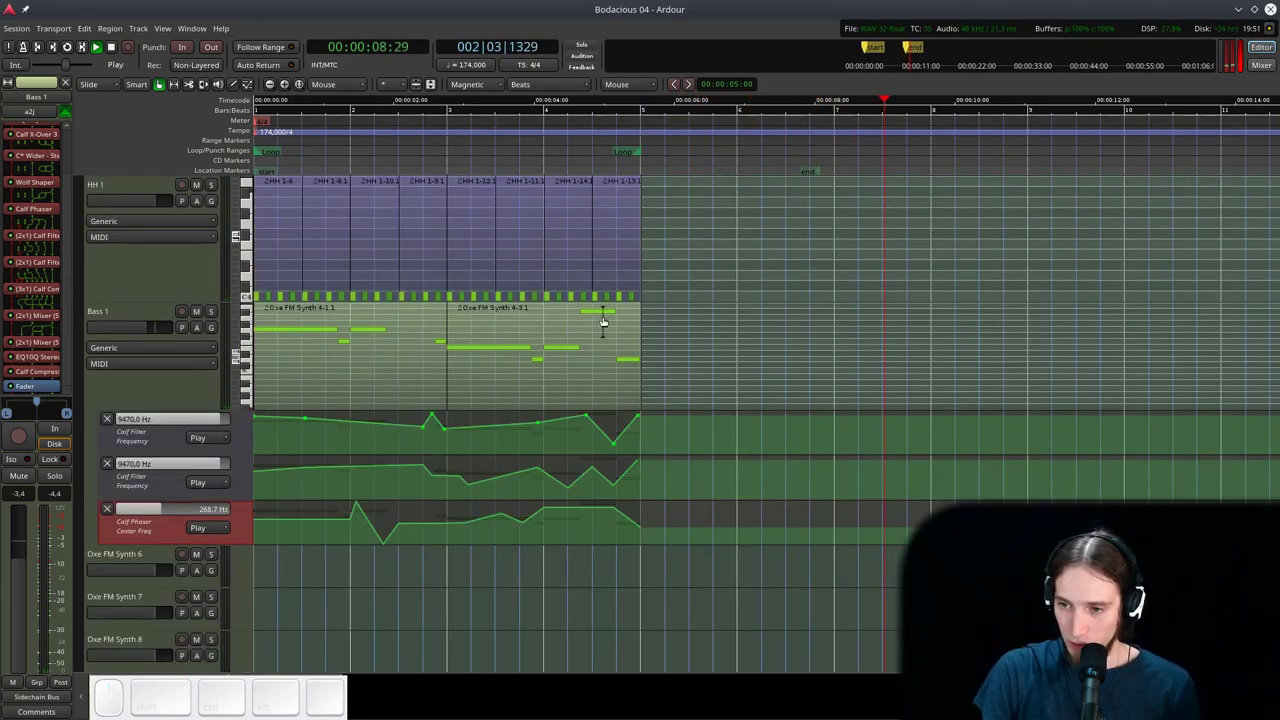
# - Rename the Oxe FM Synth 6 track to Supersaws and restart playback from the beginning
pyautogui.press('space')
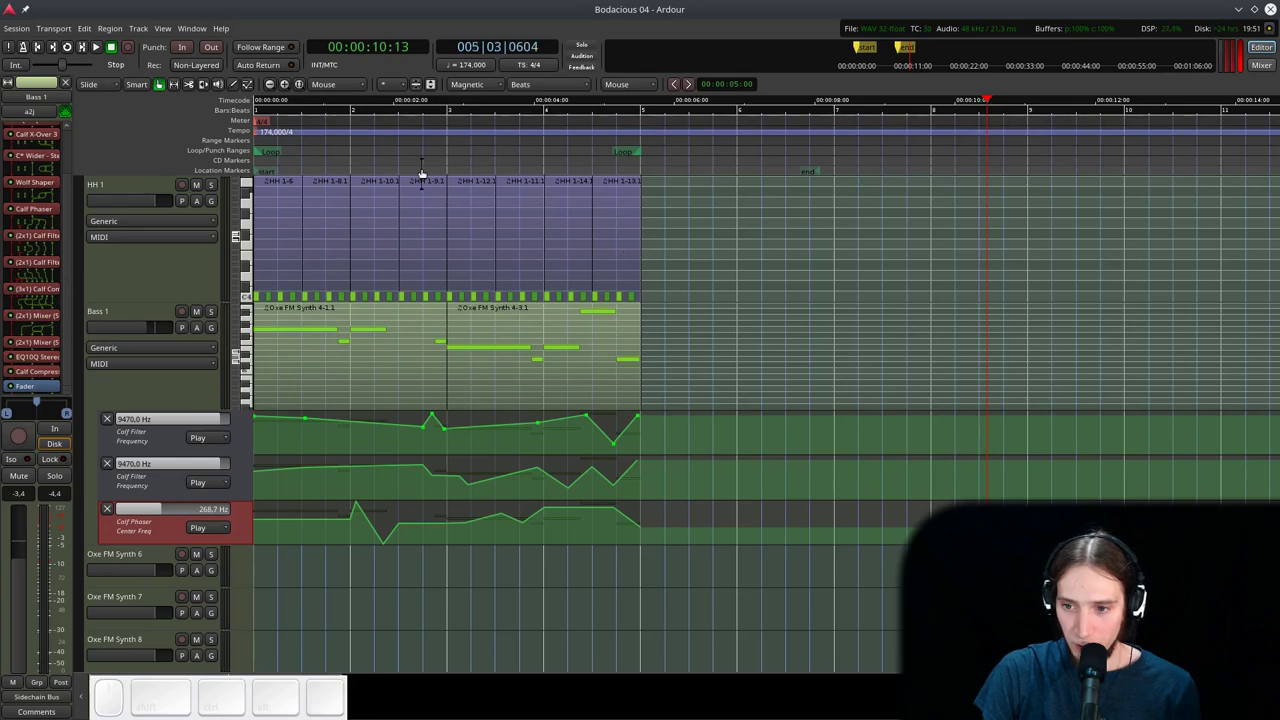
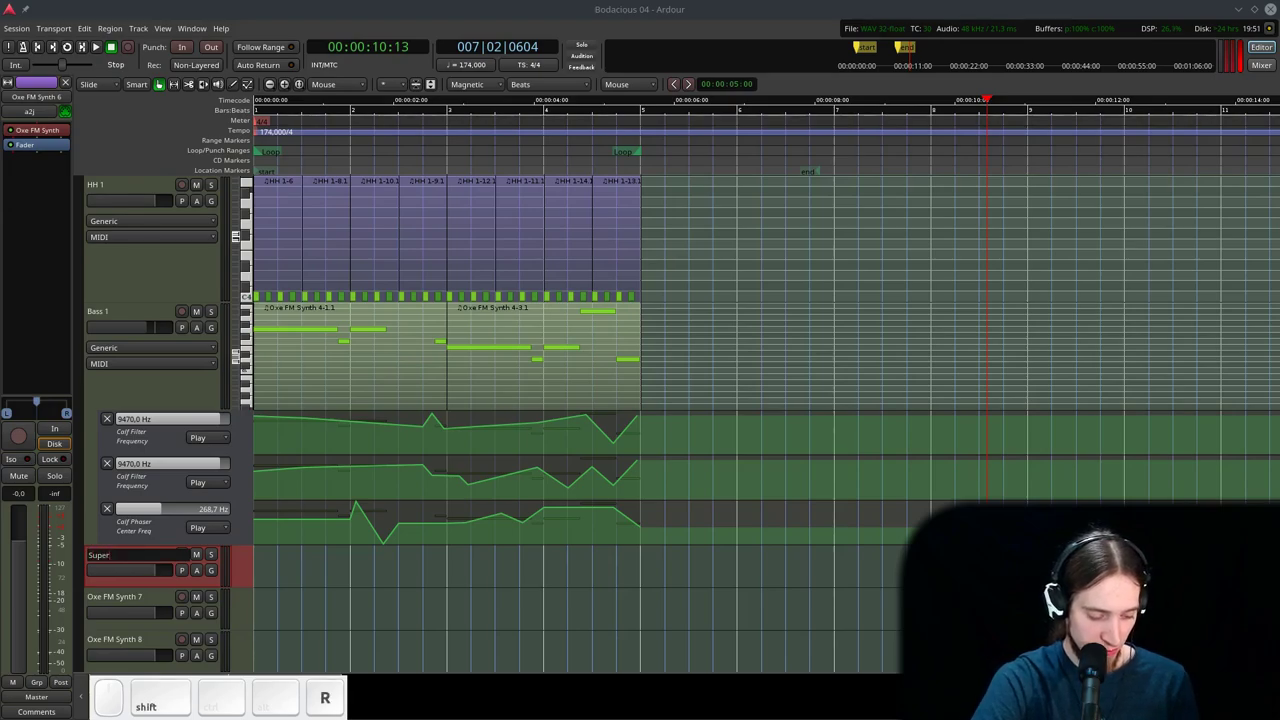
pyautogui.press('shift+Return')
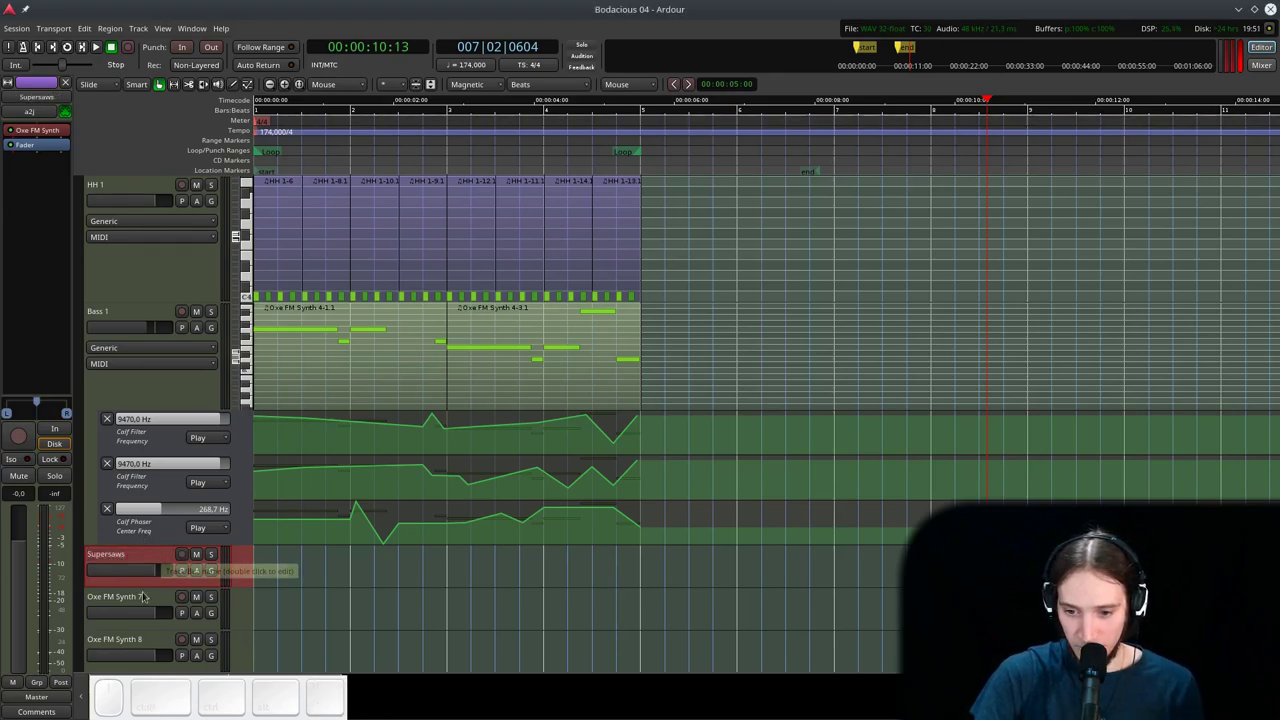
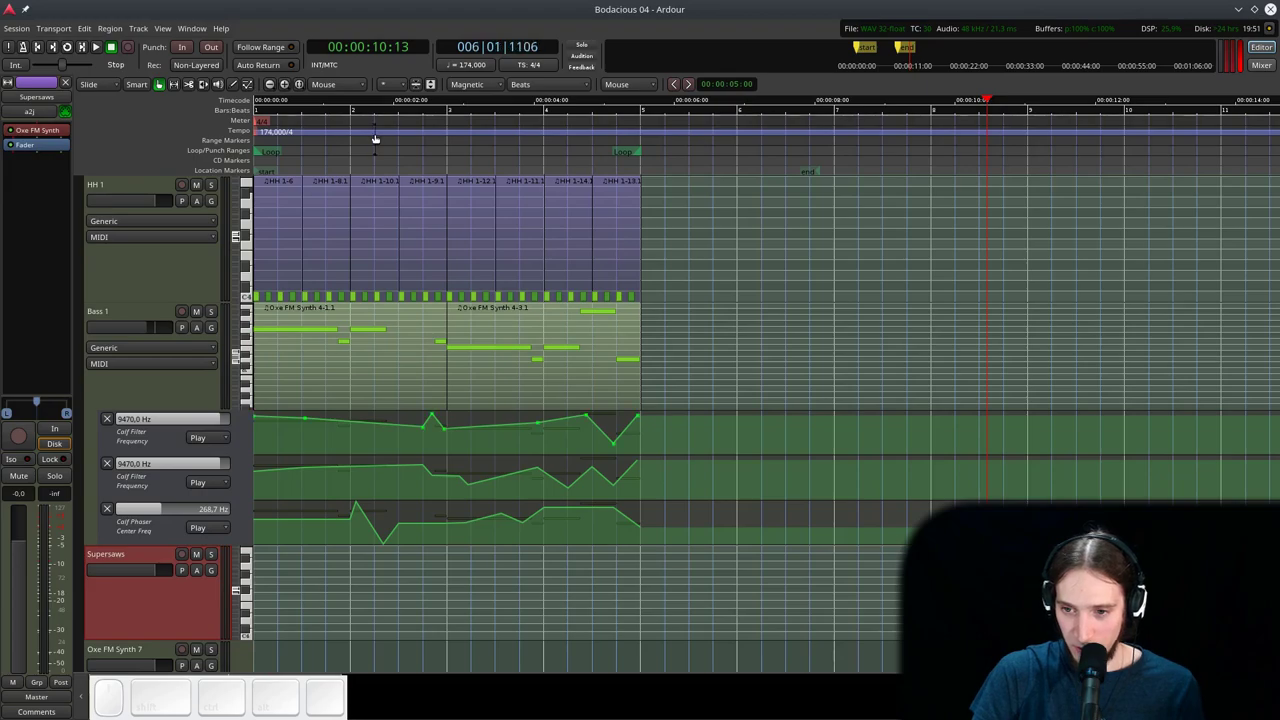
pyautogui.click(347, 141)
pyautogui.press('space')
pyautogui.press('space')
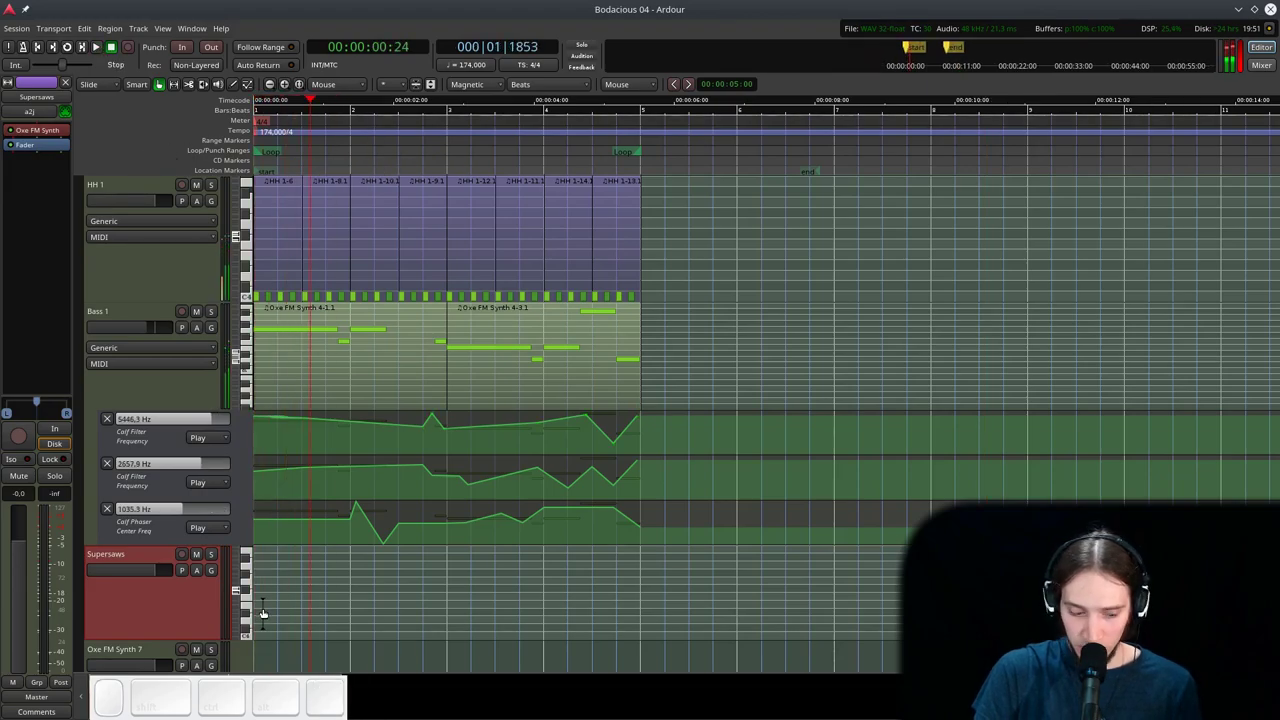
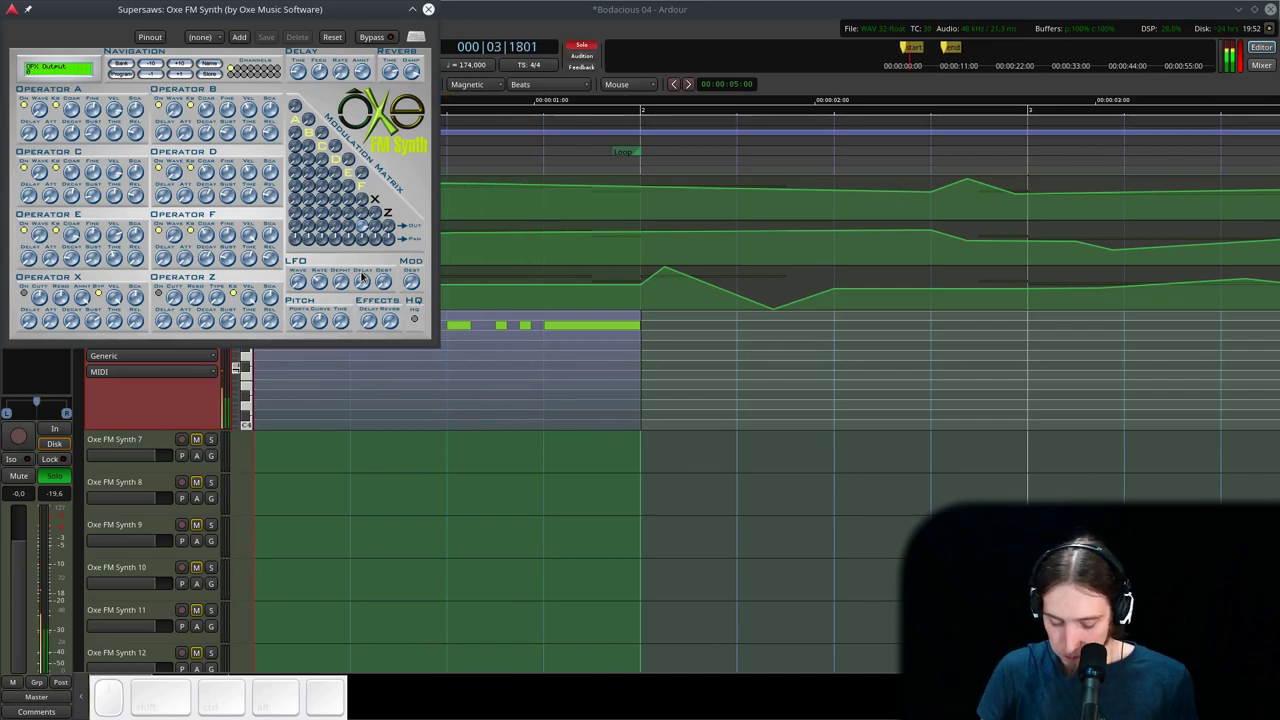
# - Reset the Supersaws Oxe FM Synth to its initial patch and audition it from the start
pyautogui.press('space')
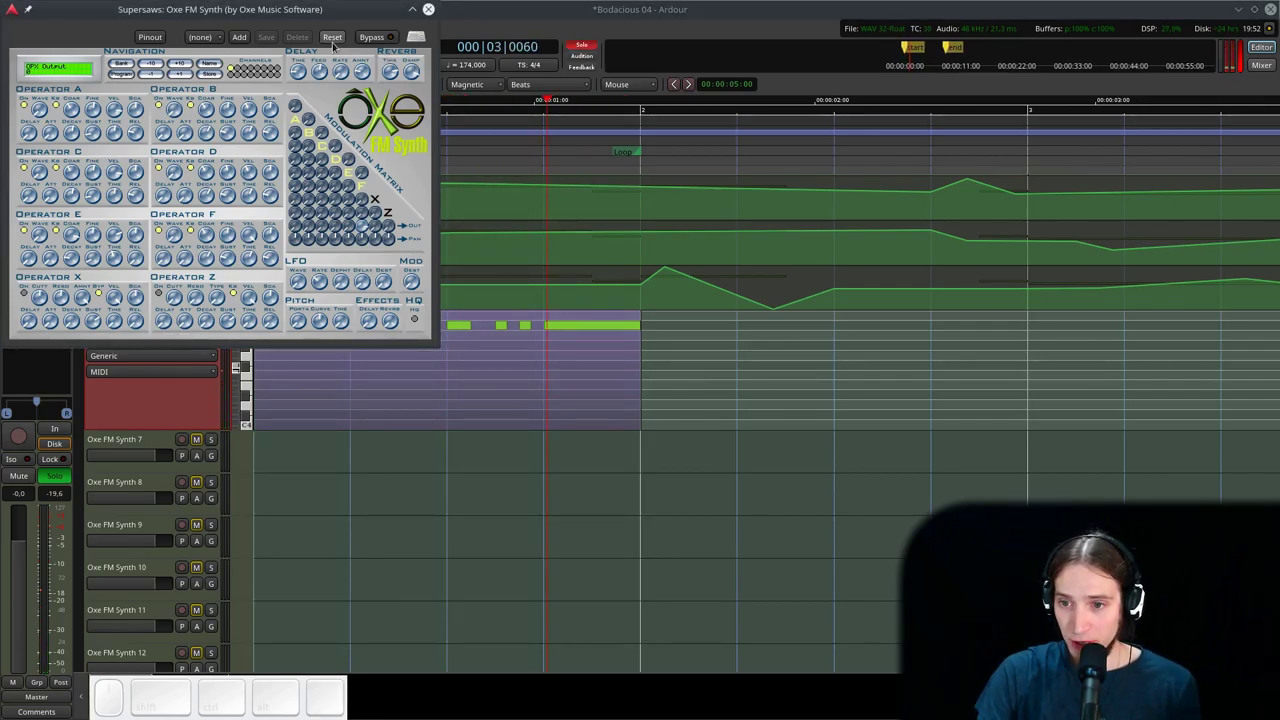
pyautogui.click(331, 42)
pyautogui.press('space')
pyautogui.press('space')
pyautogui.press('Home')
pyautogui.press('space')
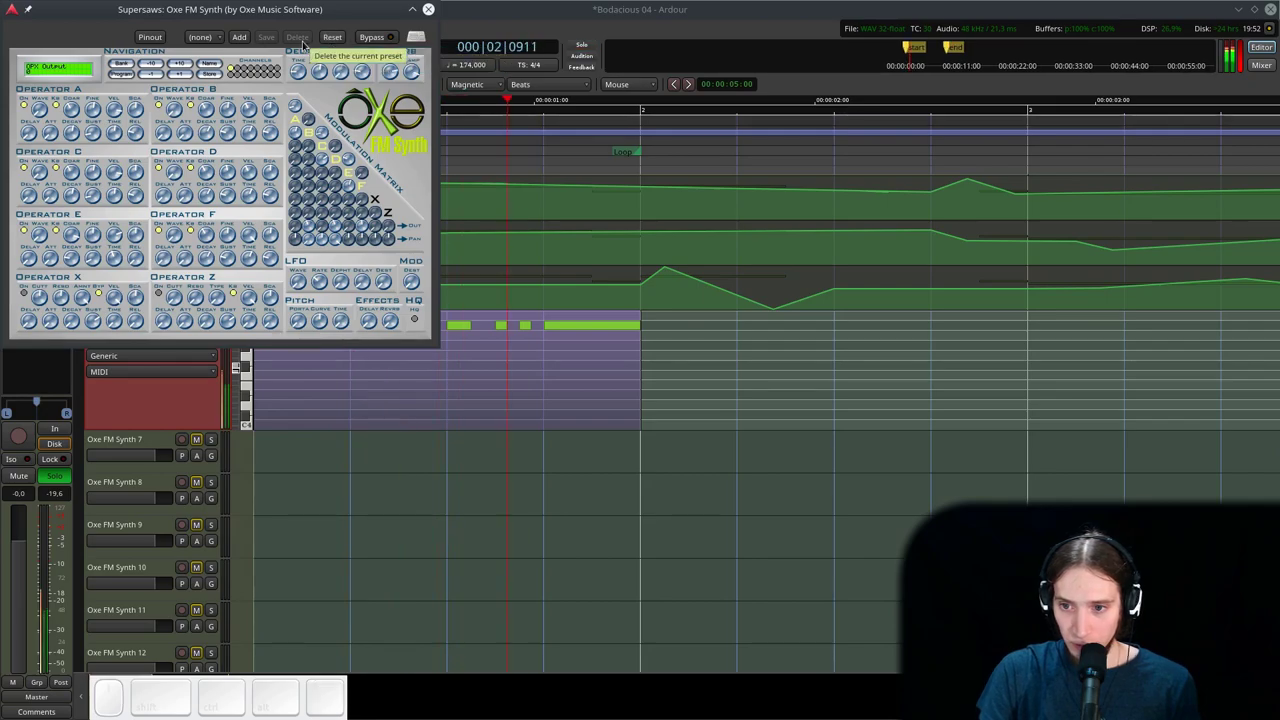
pyautogui.press('space')
# - Browse the synth's preset dropdown and choose a preset for Supersaws
pyautogui.click(204, 39)
pyautogui.scroll(3)
pyautogui.scroll(-3)
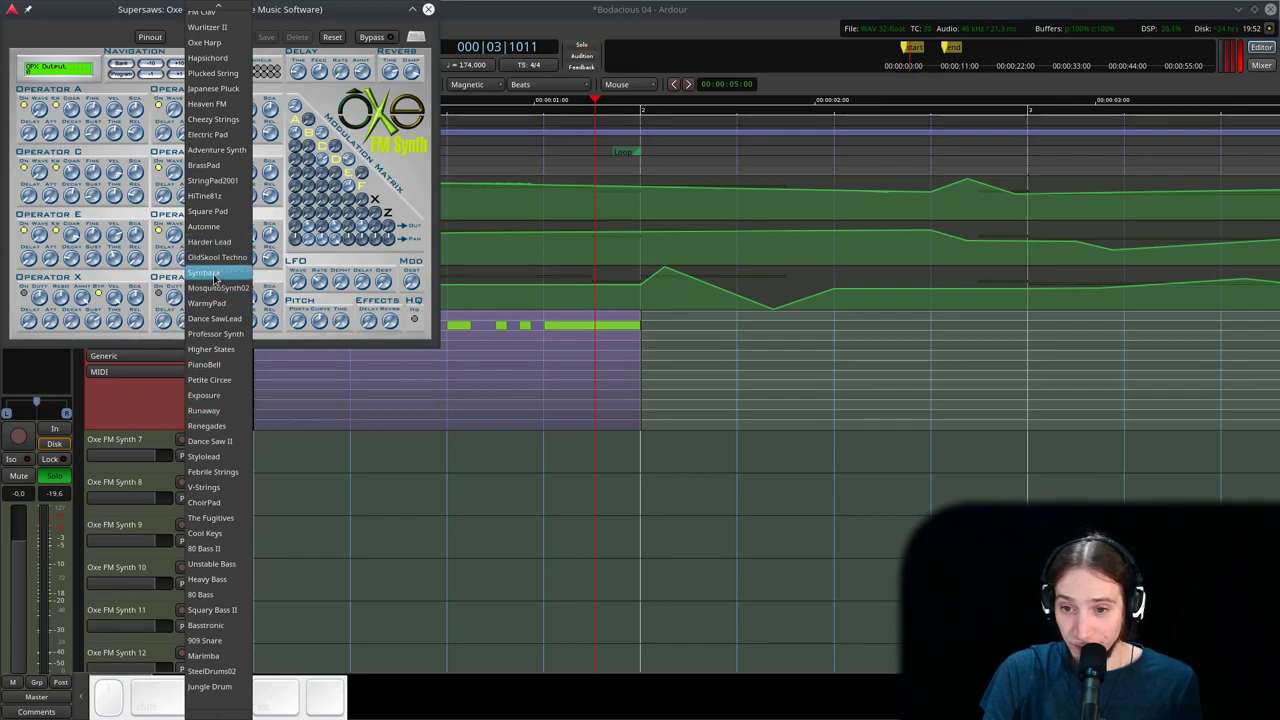
pyautogui.scroll(3)
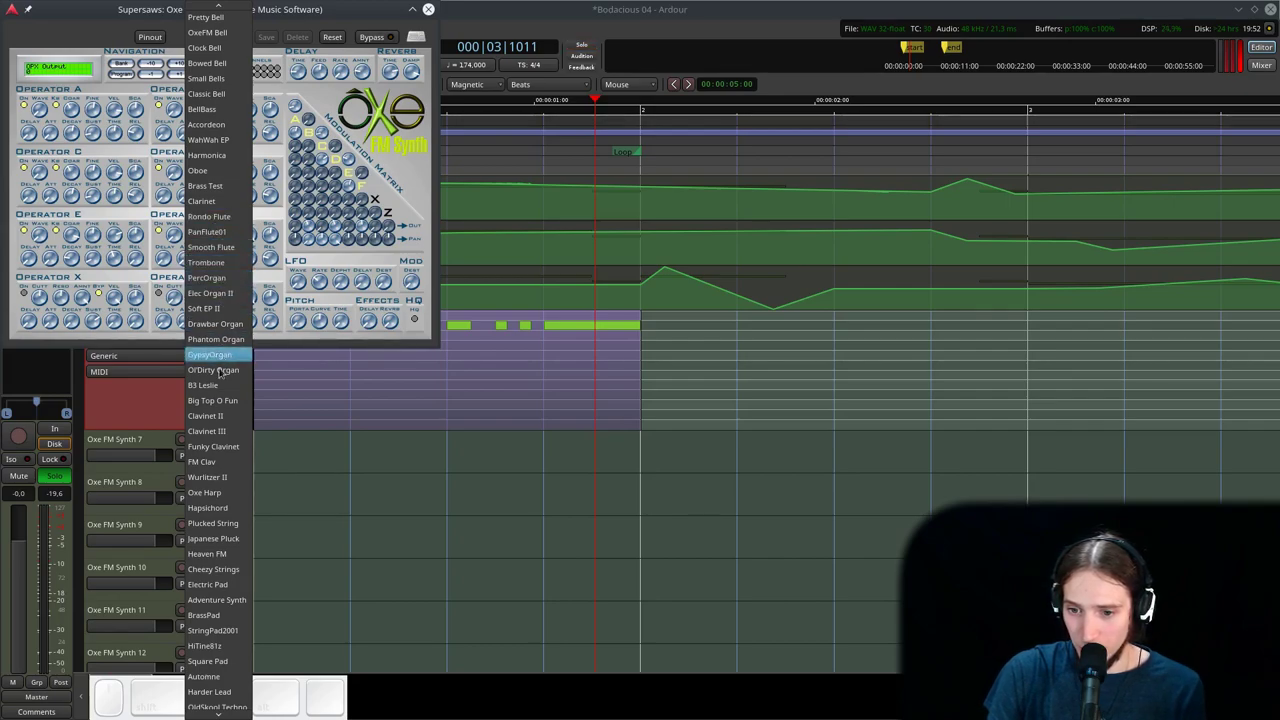
pyautogui.scroll(3)
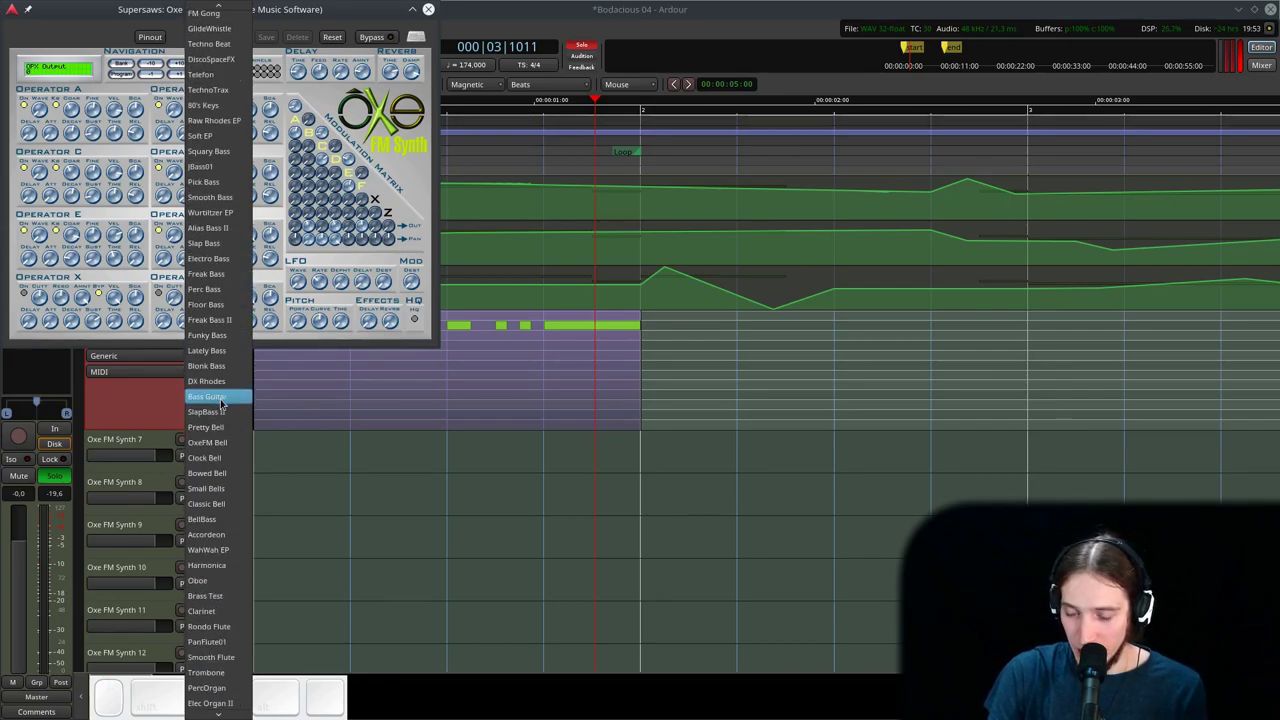
pyautogui.scroll(3)
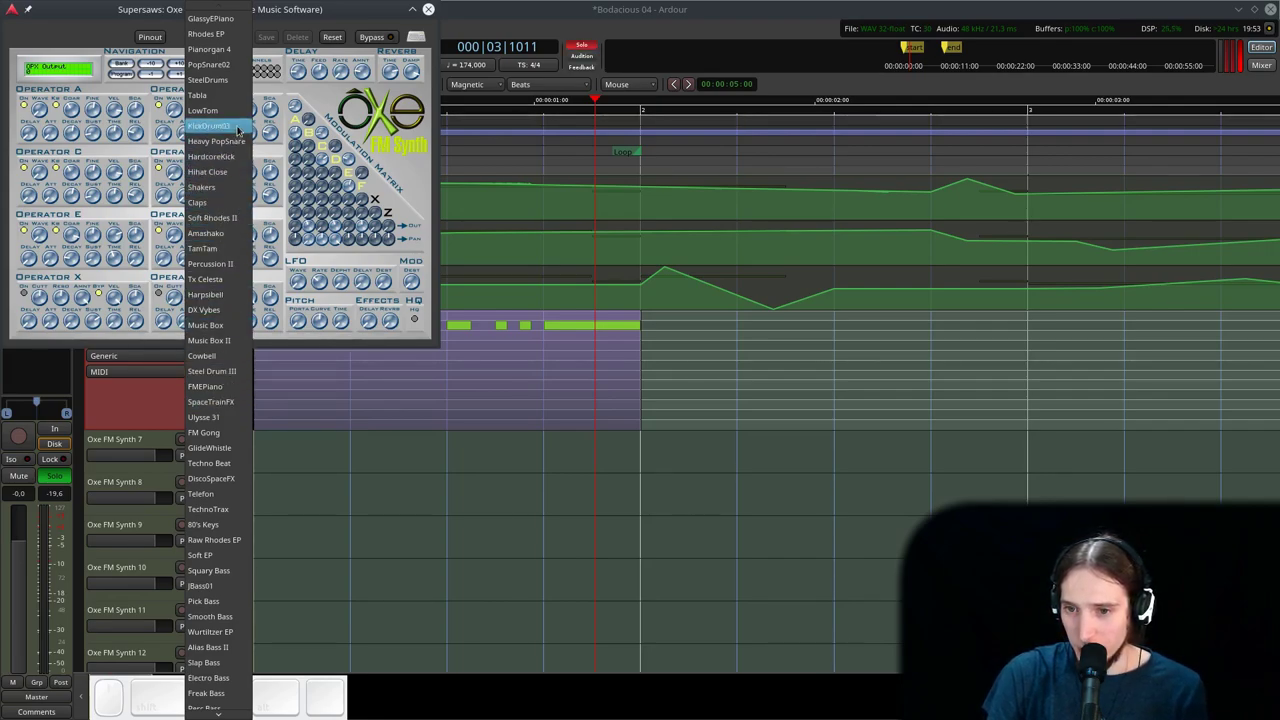
pyautogui.scroll(3)
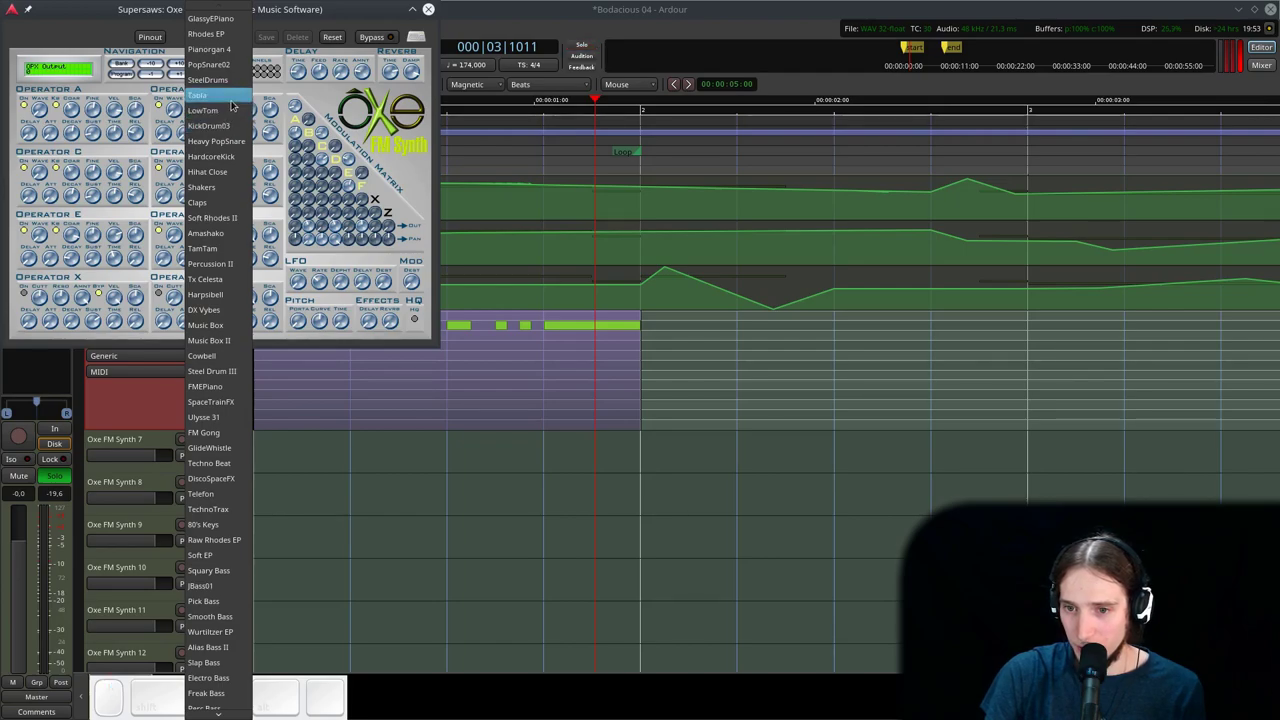
pyautogui.click(79, 1)
# - Rework the synth's modulation matrix routings, audition them and adjust an operator envelope knob
pyautogui.click(335, 156)
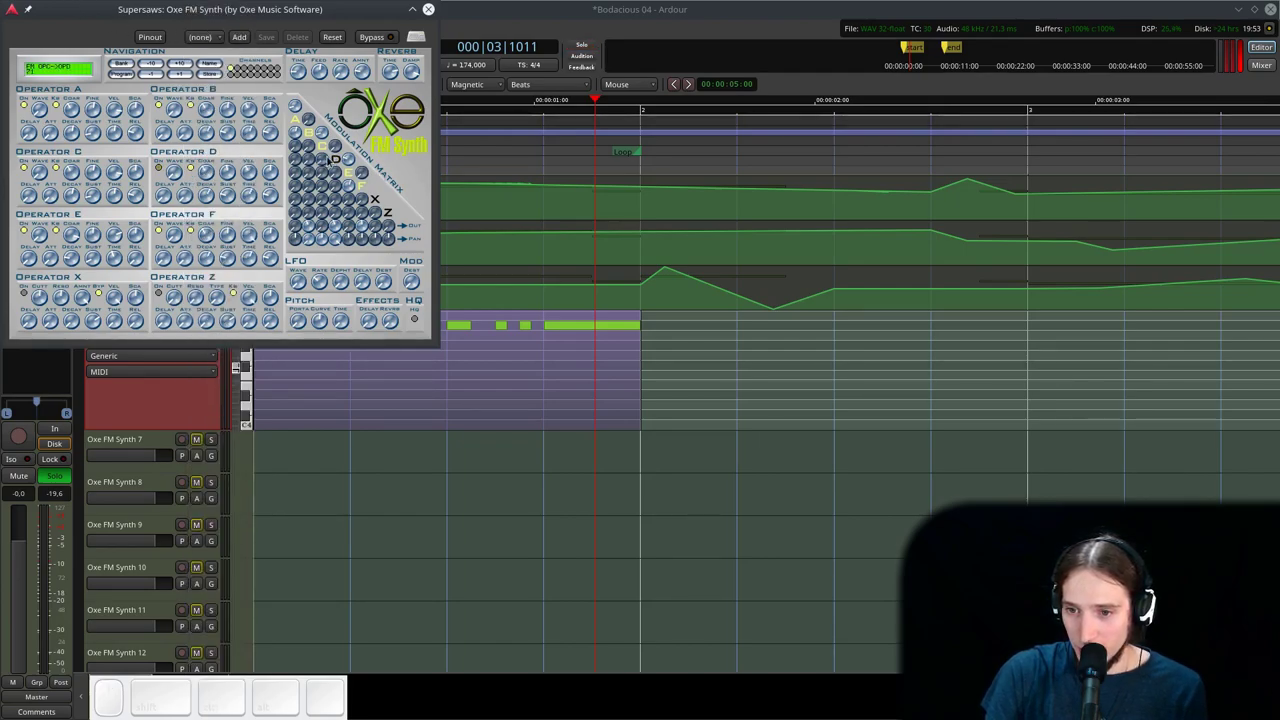
pyautogui.click(340, 159)
pyautogui.click(320, 136)
pyautogui.click(298, 109)
pyautogui.click(298, 134)
pyautogui.click(308, 231)
pyautogui.click(323, 244)
pyautogui.doubleClick(366, 225)
pyautogui.click(347, 183)
pyautogui.click(350, 159)
pyautogui.click(368, 226)
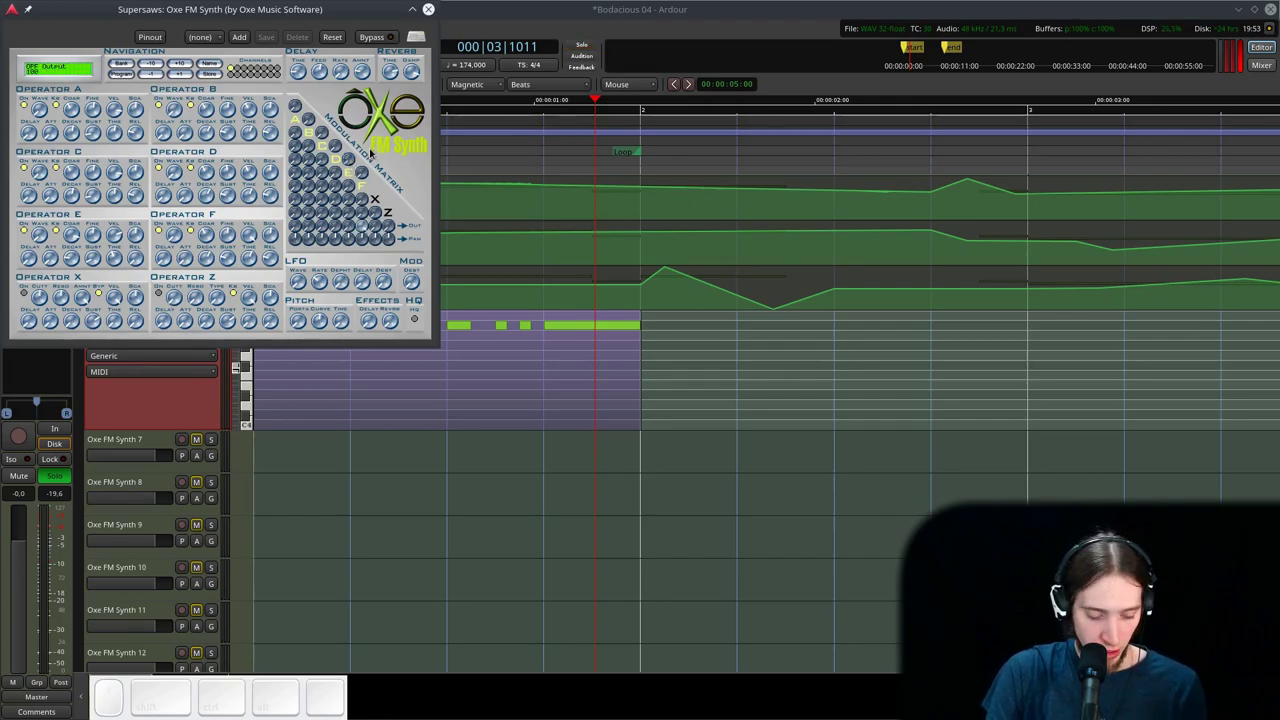
pyautogui.press('l')
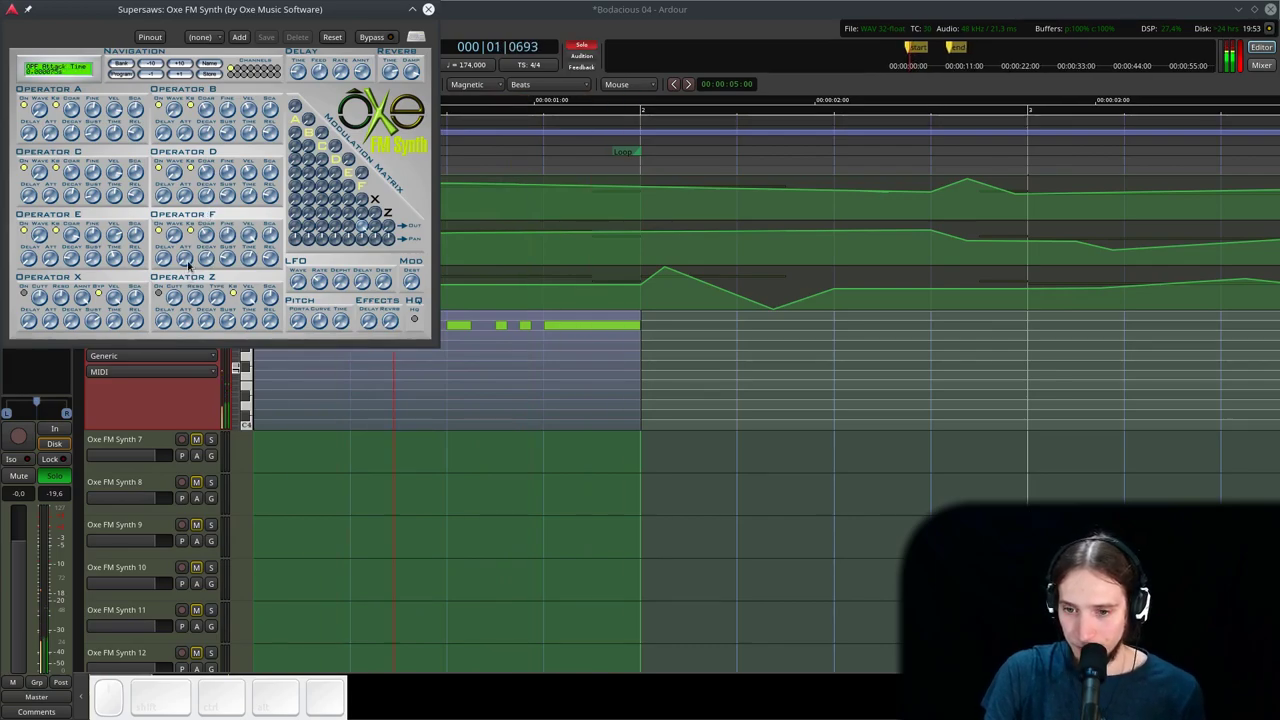
pyautogui.moveTo(179, 241); pyautogui.dragTo(209, 273)
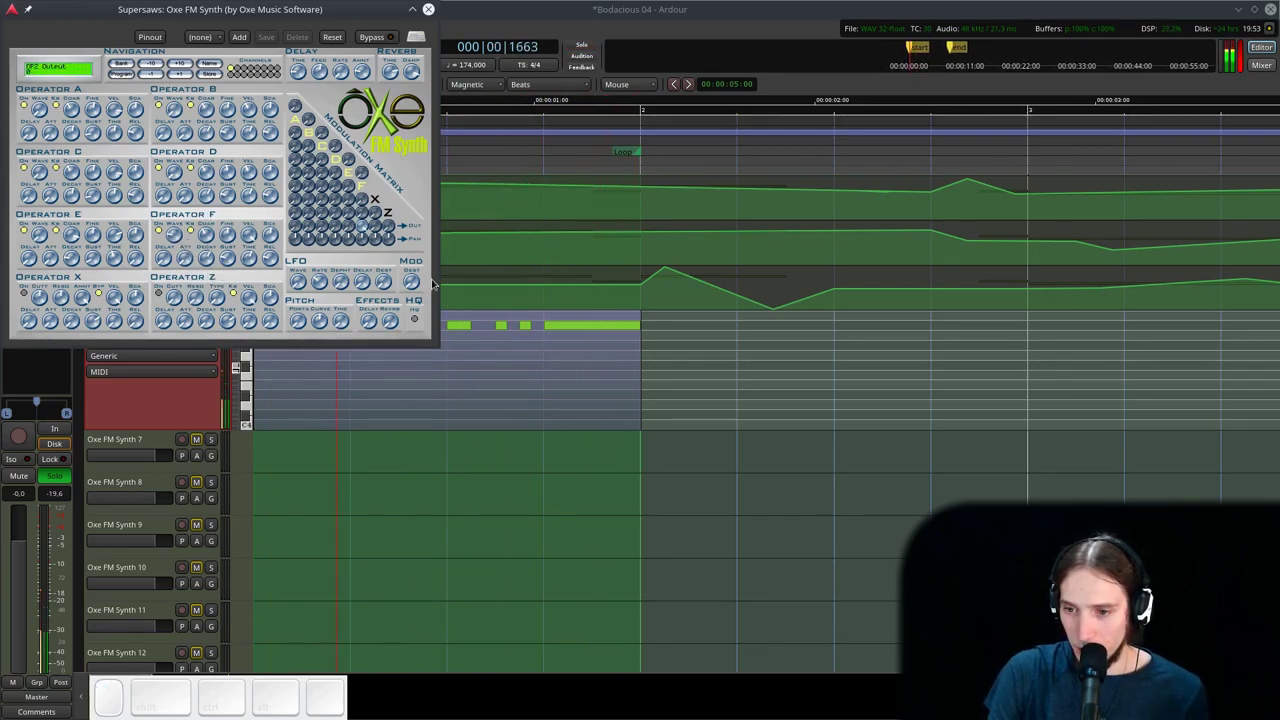
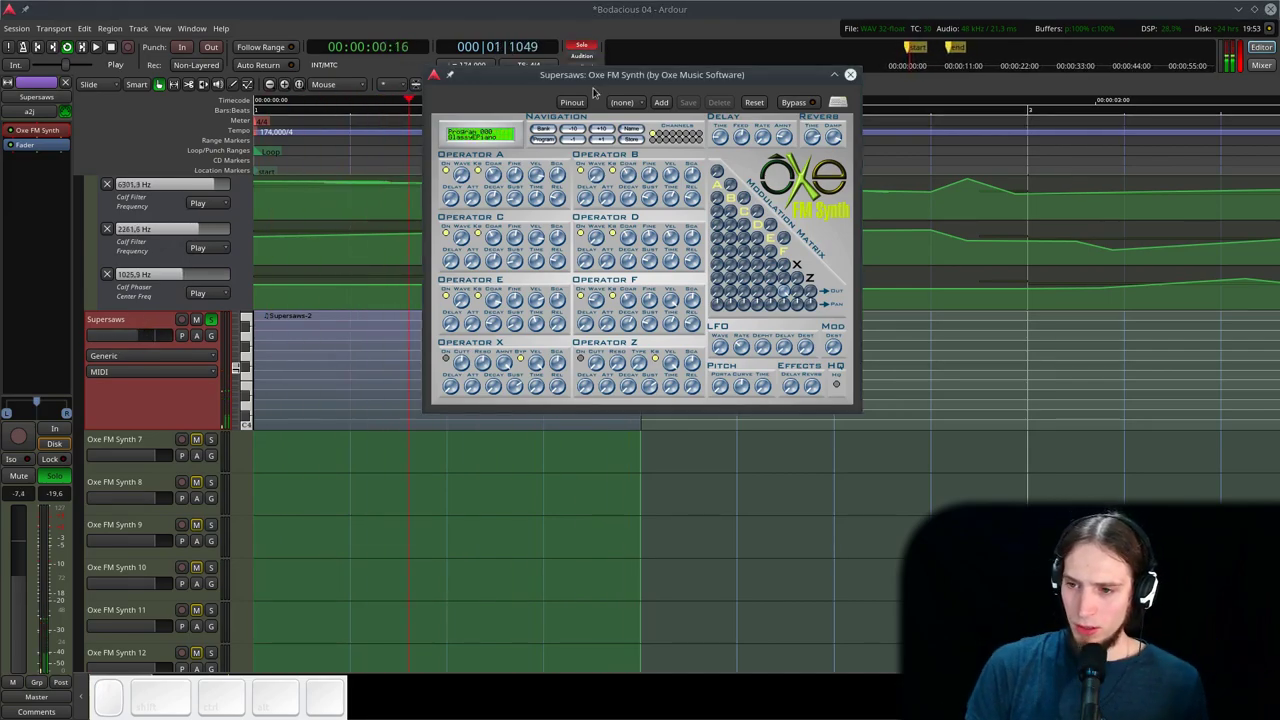
# - Adjust operator E's coarse tuning, attack, decay and sustain on the Supersaws synth
pyautogui.click(596, 76)
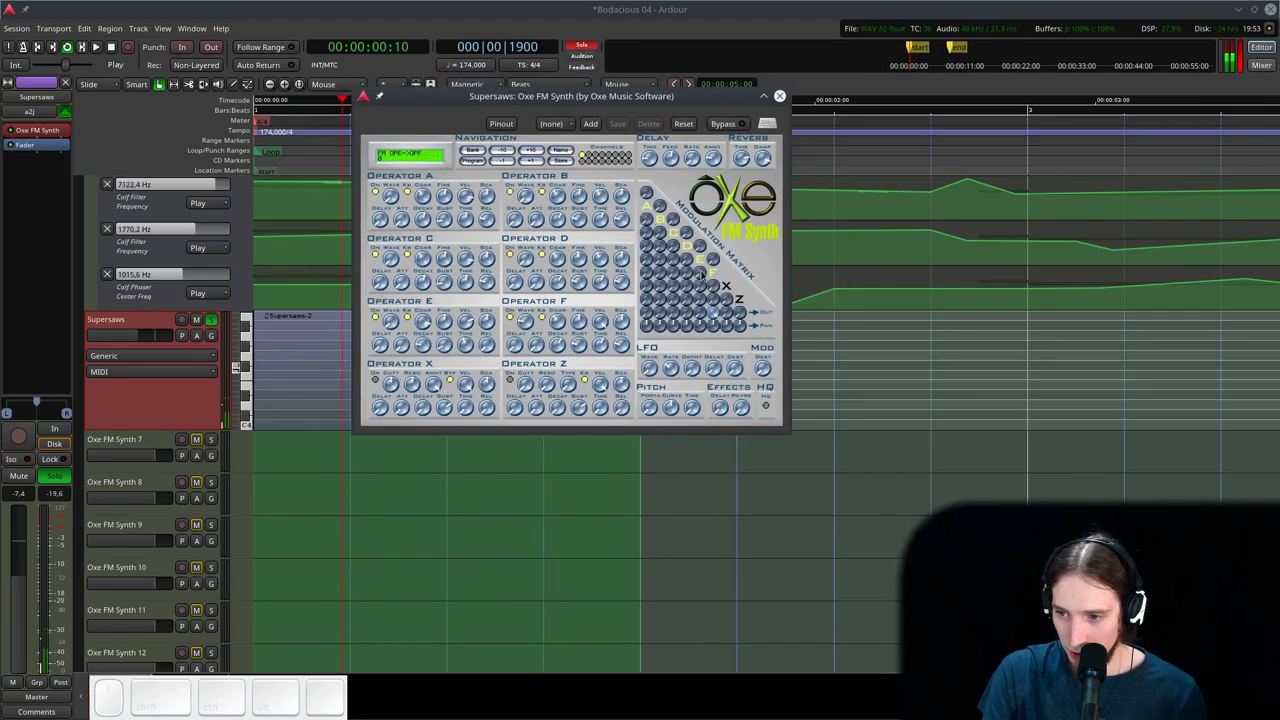
pyautogui.moveTo(702, 272); pyautogui.dragTo(677, 345)
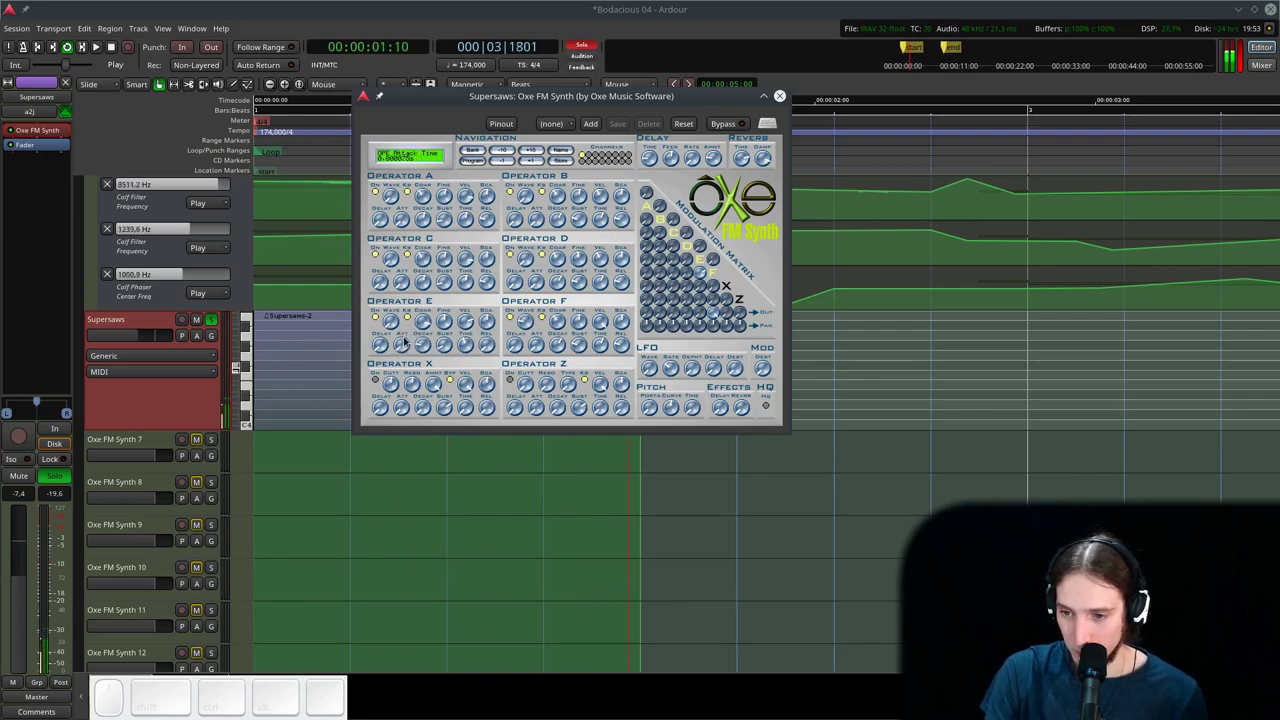
pyautogui.click(424, 318)
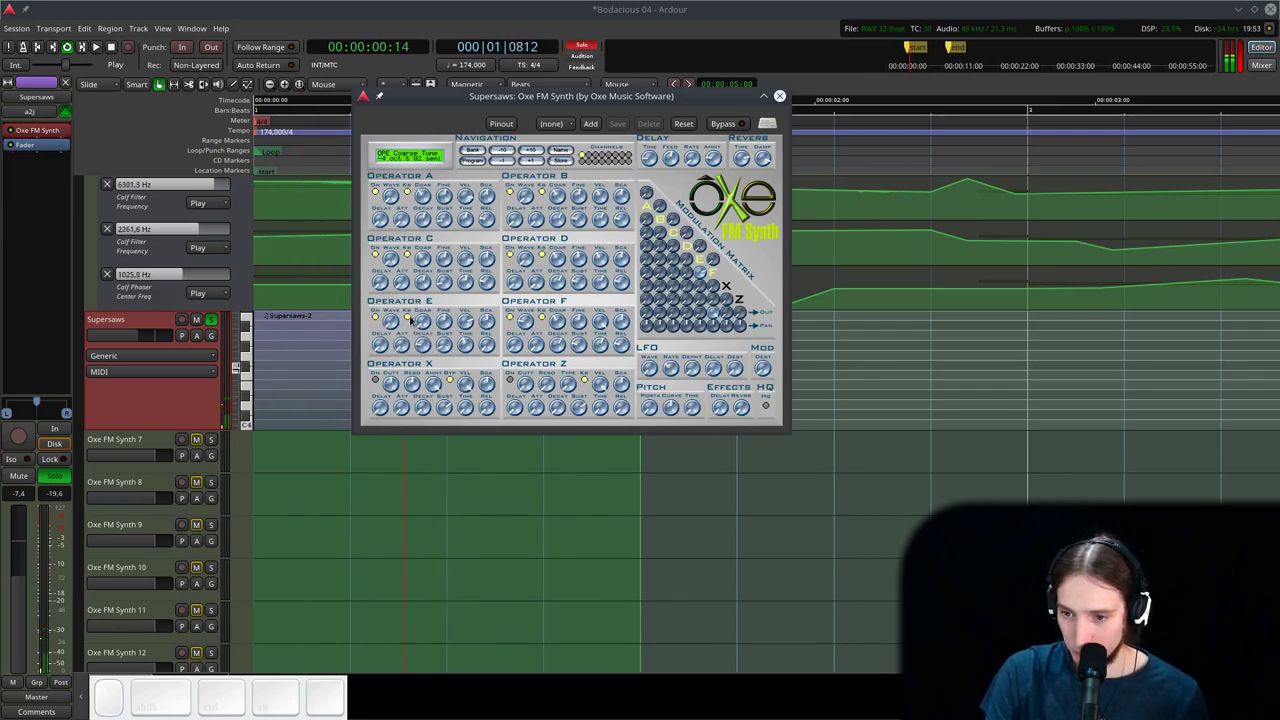
pyautogui.click(411, 317)
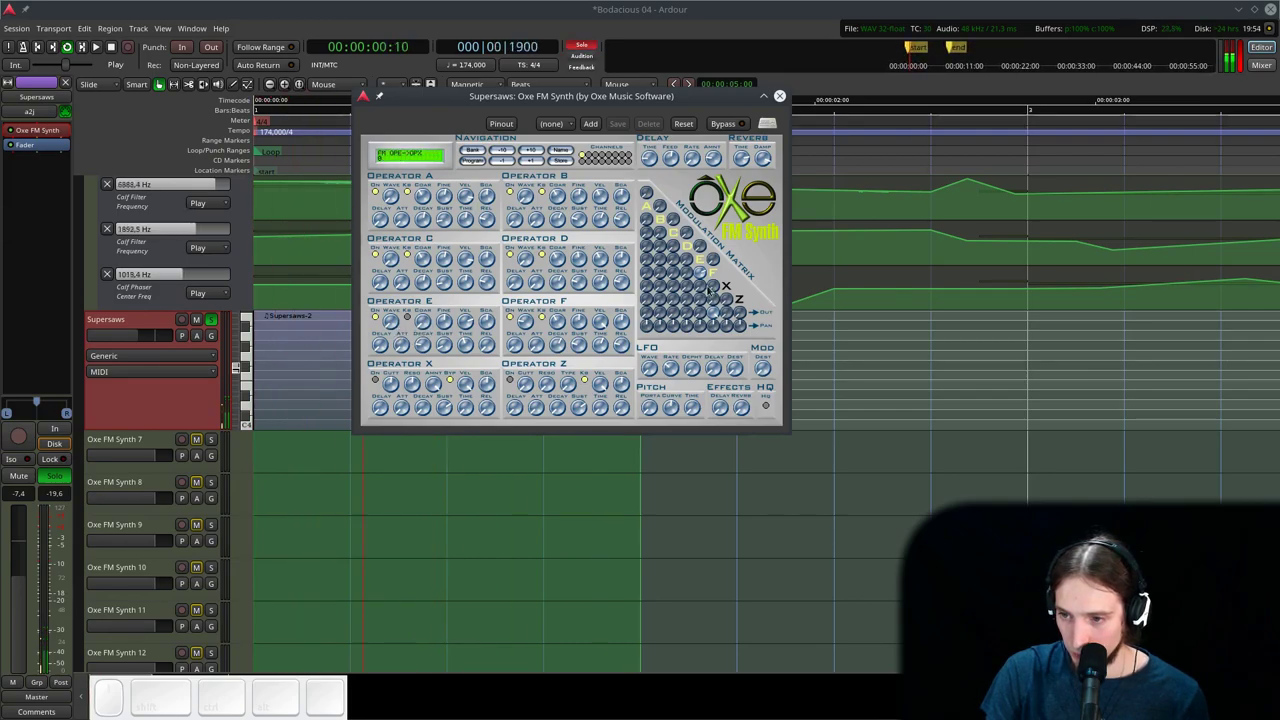
pyautogui.click(700, 271)
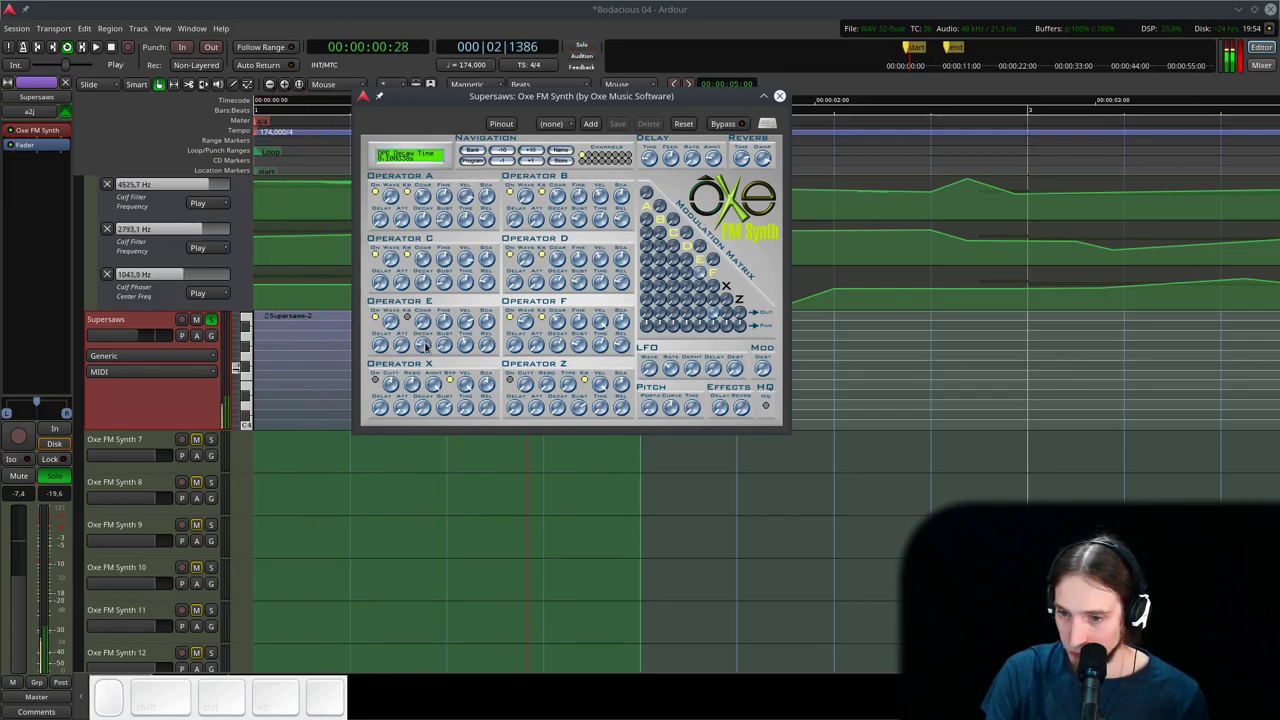
pyautogui.click(425, 344)
pyautogui.click(426, 341)
pyautogui.moveTo(430, 320); pyautogui.dragTo(440, 347)
# - Retune operator F's coarse pitch and restart playback to audition the changes
pyautogui.press('space')
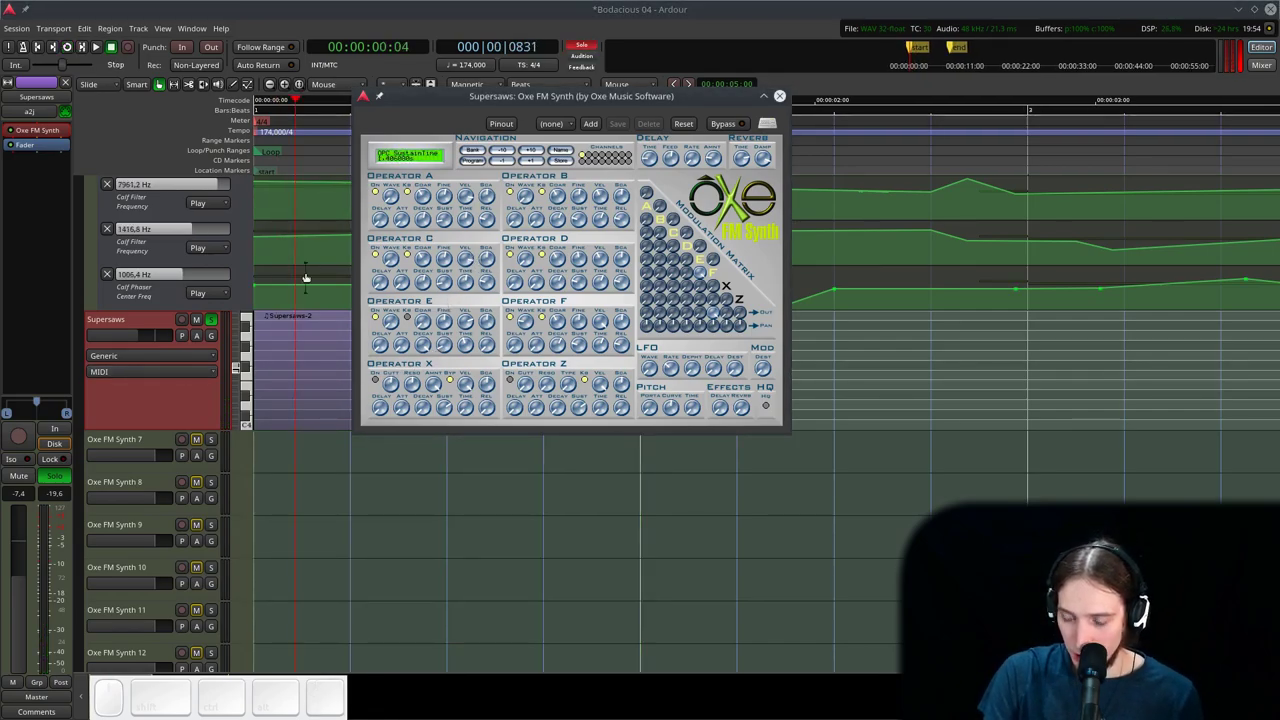
pyautogui.moveTo(562, 325); pyautogui.dragTo(569, 303)
pyautogui.scroll(-3)
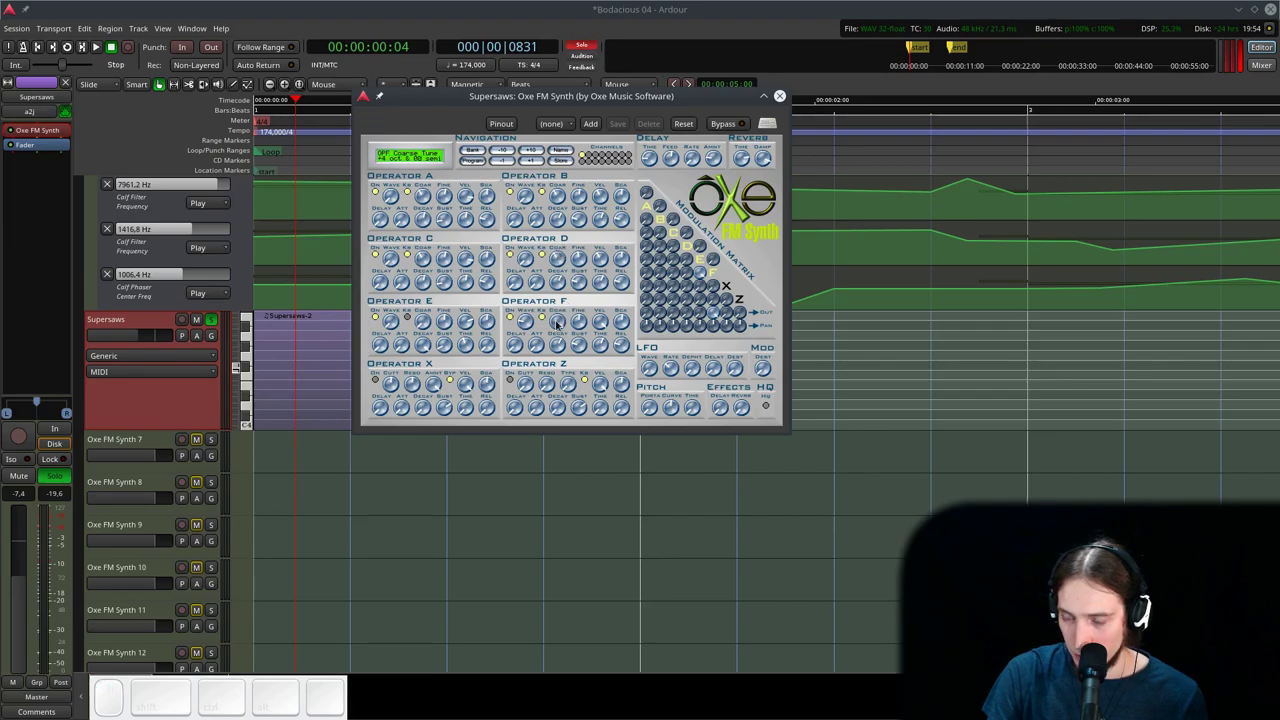
pyautogui.press('l')
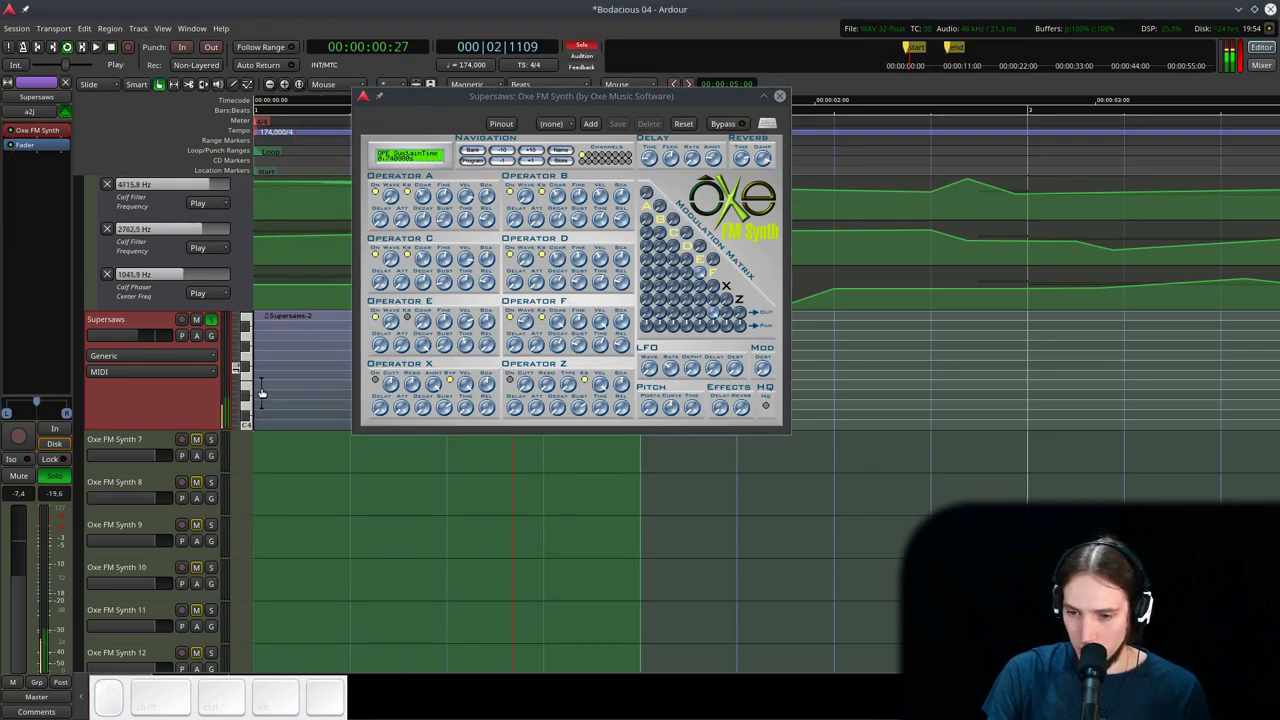
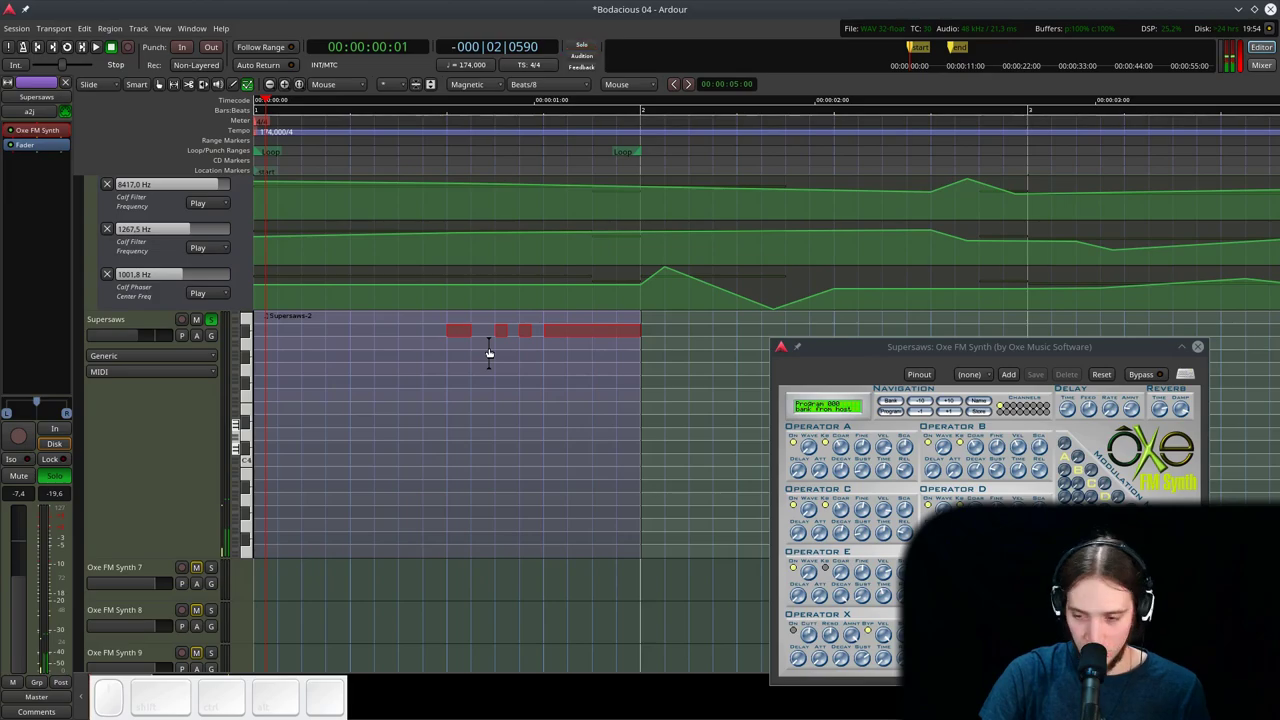
# - Transpose the selected Supersaws-2 notes down an octave and play back the lowered riff
pyautogui.press('shift+alt+Down')
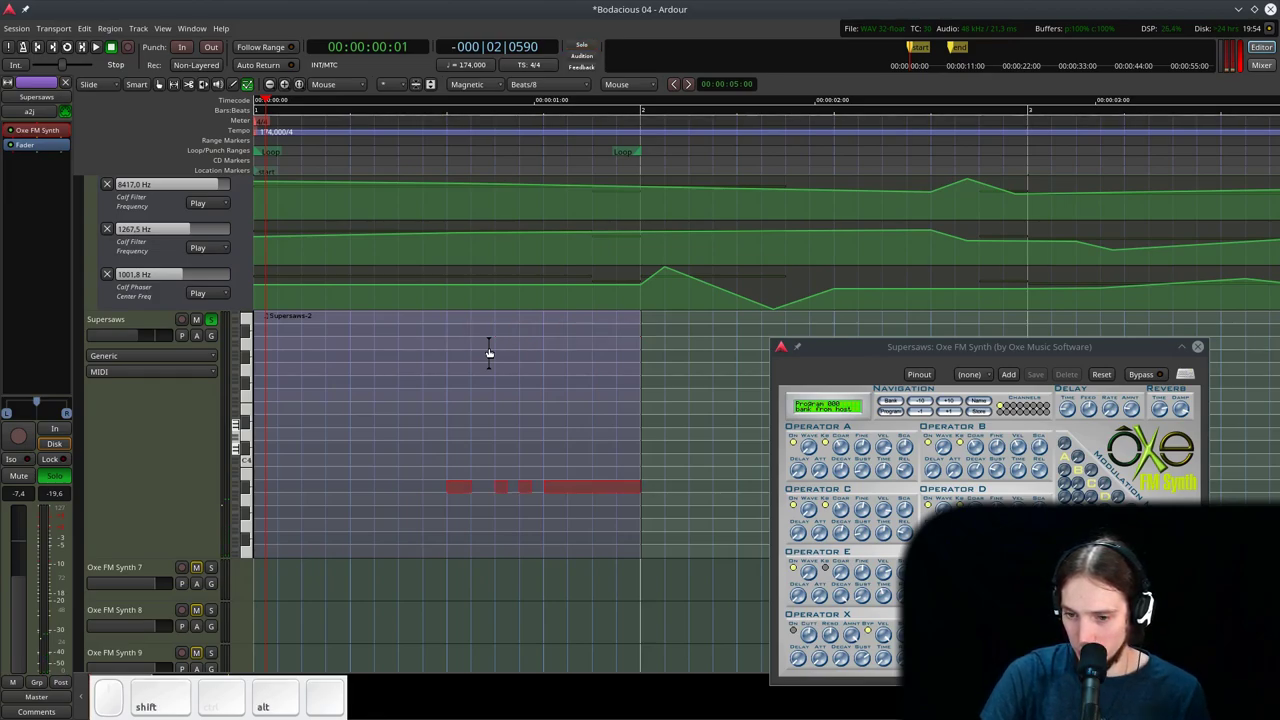
pyautogui.press('shift+alt+Down')
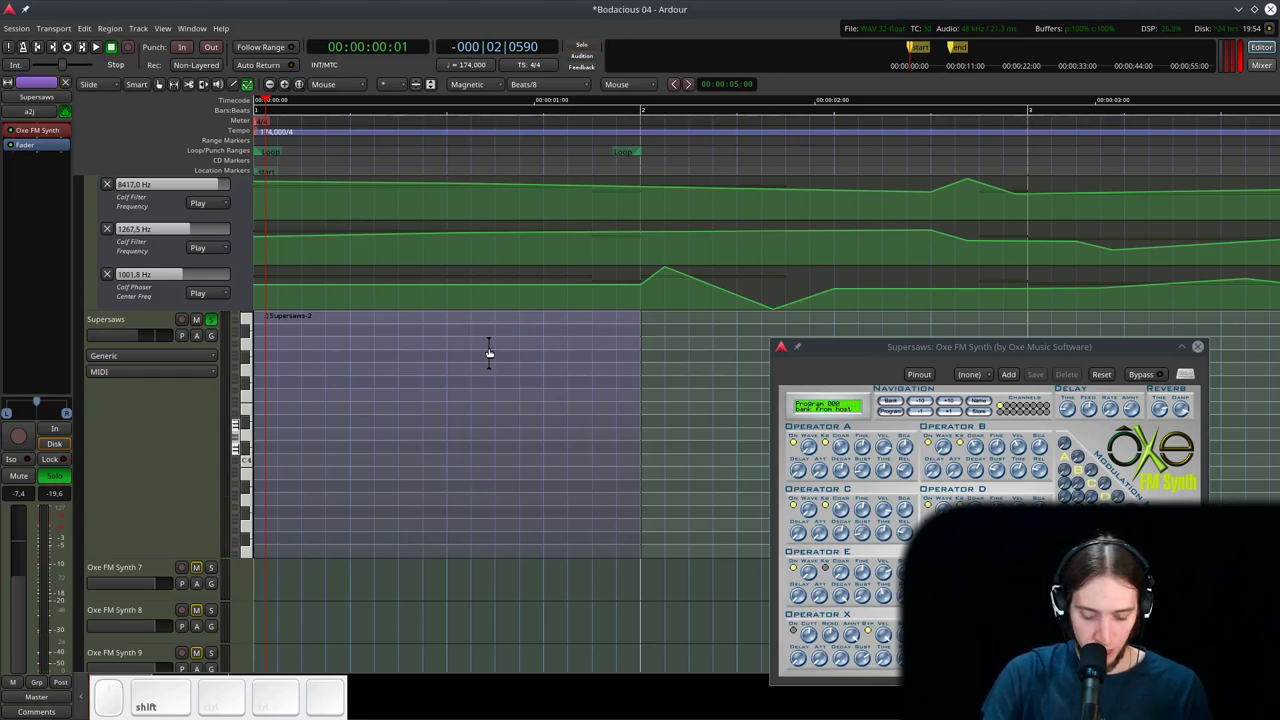
pyautogui.press('shift+alt+Down')
pyautogui.press('shift+alt+space')
pyautogui.press('space')
pyautogui.click(442, 139)
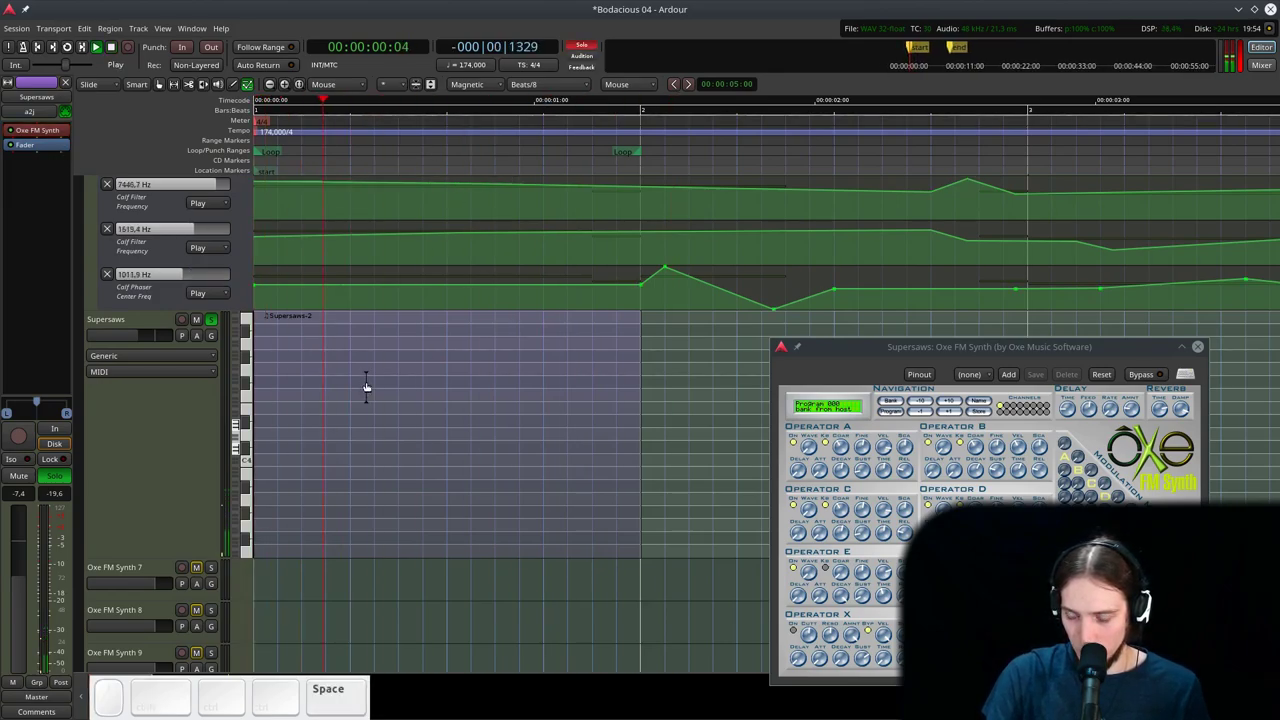
pyautogui.press('space')
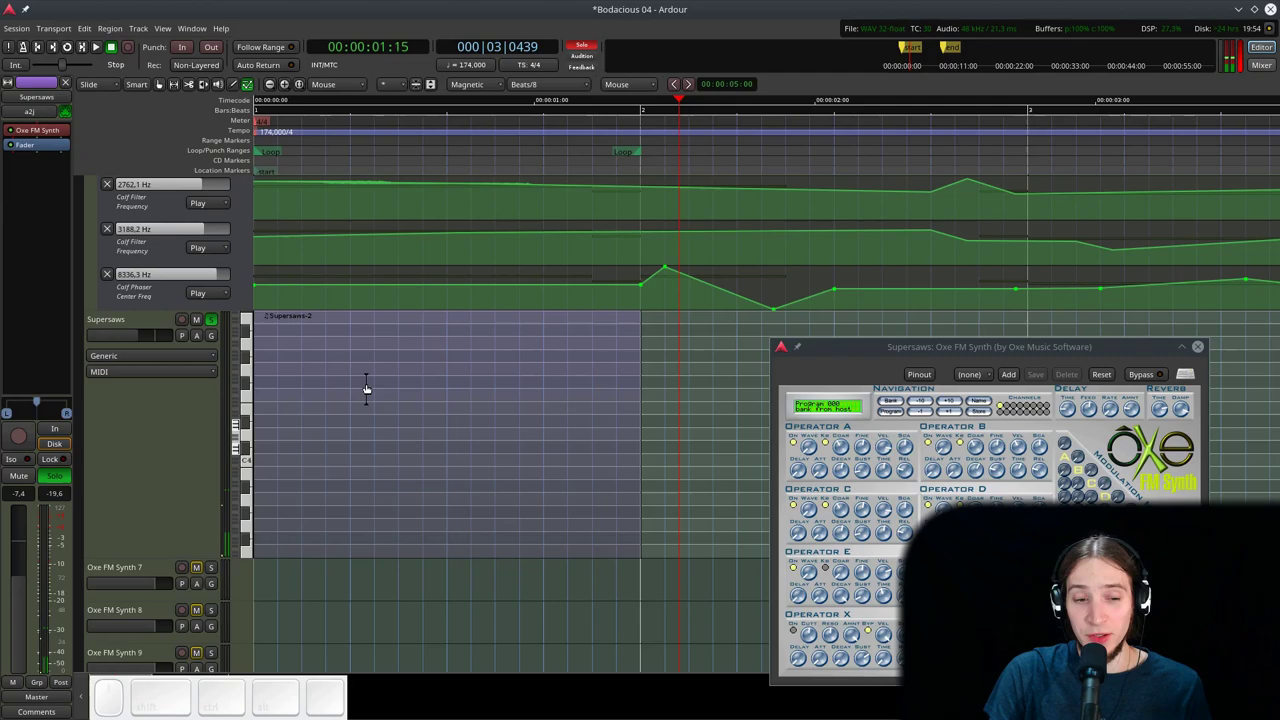
# - Scroll the lowered notes back into view and zoom out to show more bars
pyautogui.click(243, 449)
pyautogui.moveTo(243, 446); pyautogui.dragTo(269, 524)
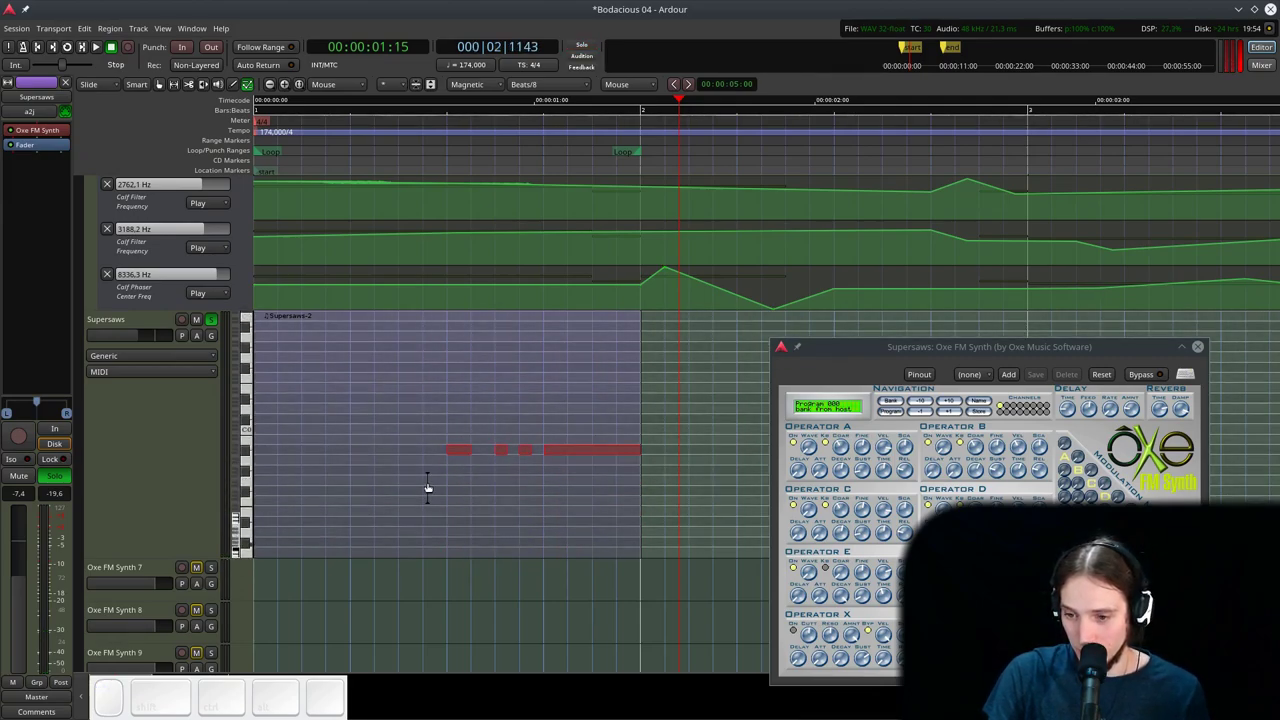
pyautogui.scroll(-3)
pyautogui.click(496, 129)
pyautogui.press('space')
pyautogui.scroll(-3)
pyautogui.click(934, 345)
pyautogui.press('space')
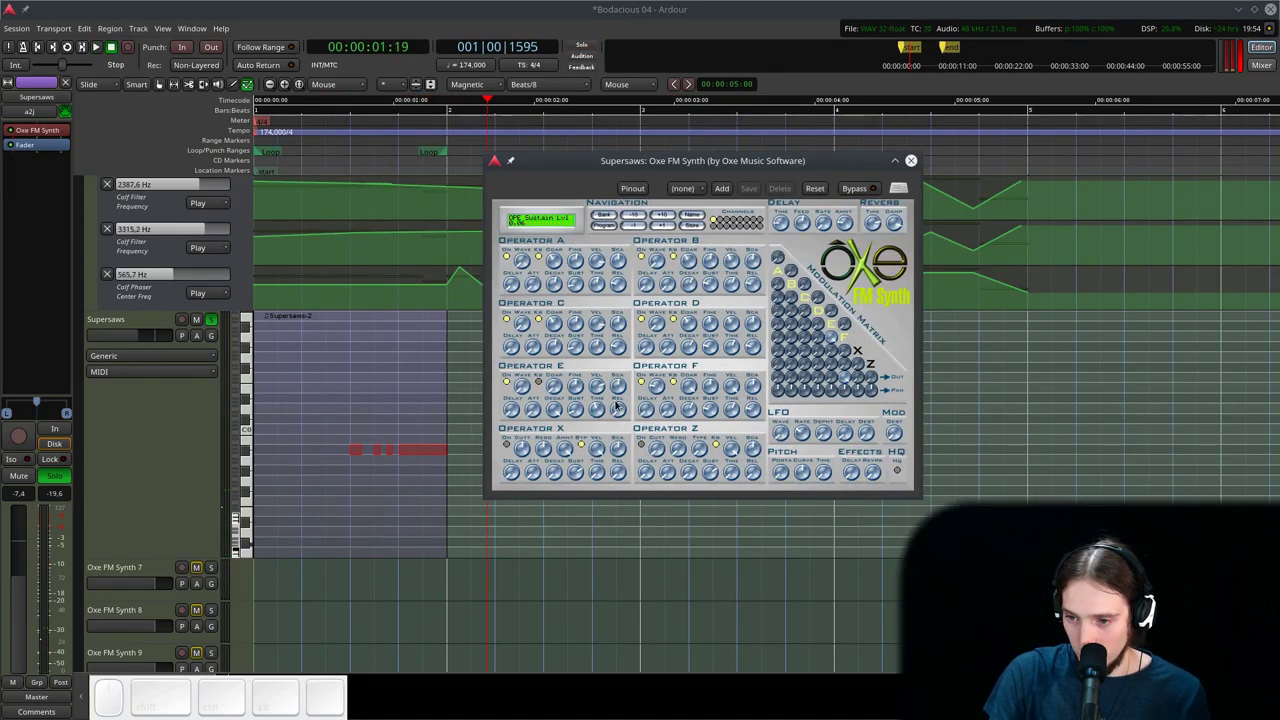
# - Bring the Oxe FM Synth window to the front and audition it from the session start
pyautogui.click(553, 390)
pyautogui.press('space')
pyautogui.press('space')
pyautogui.click(542, 383)
pyautogui.press('space')
pyautogui.press('space')
pyautogui.press('Home')
pyautogui.press('space')
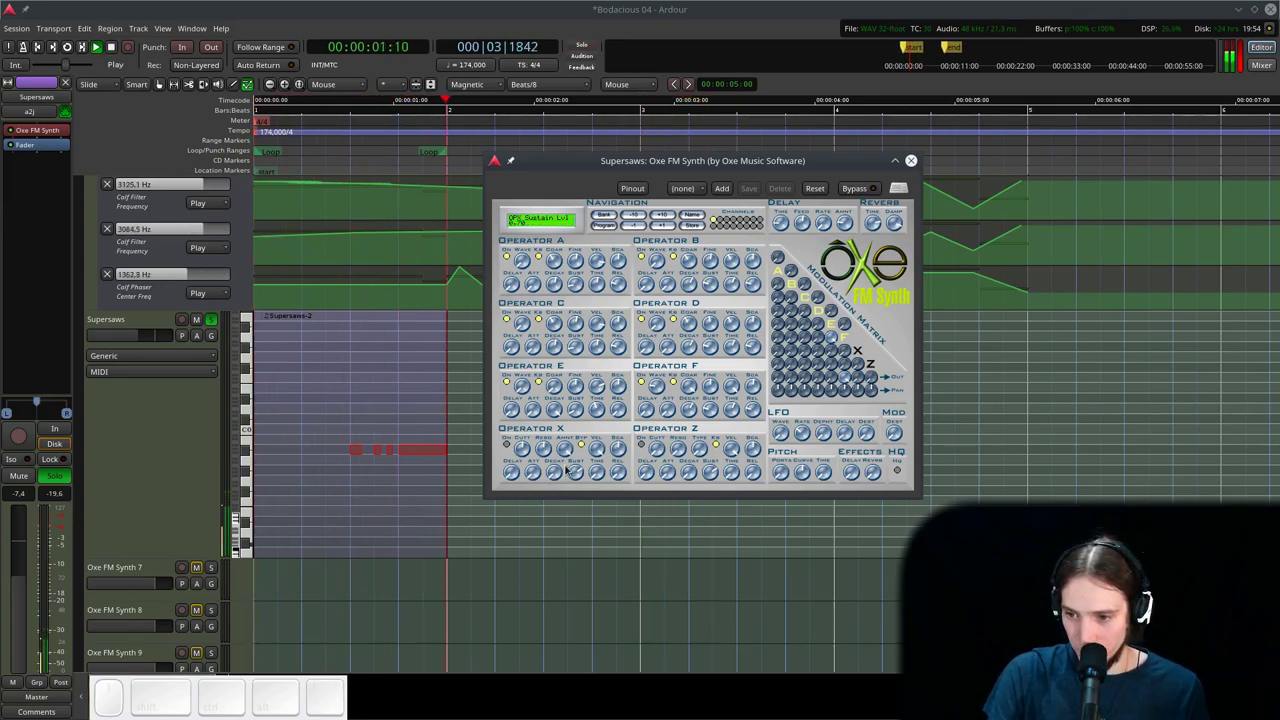
pyautogui.press('space')
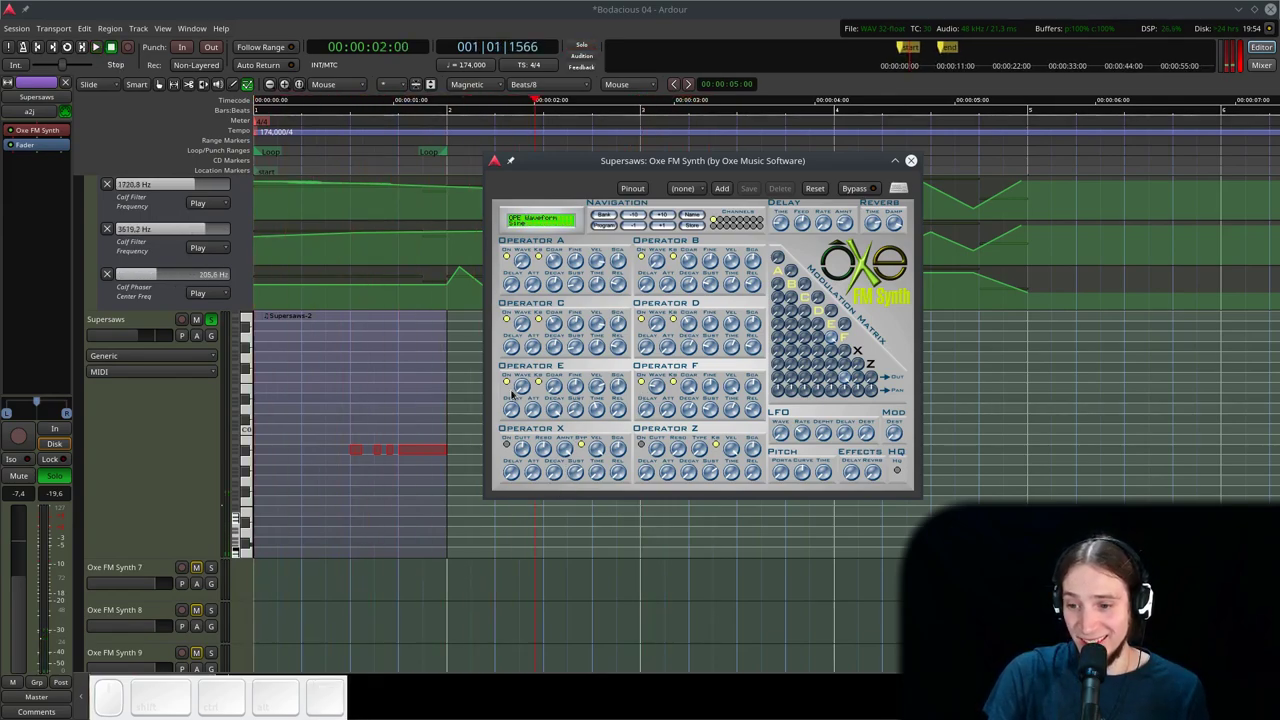
pyautogui.click(524, 389)
# - Loop playback and adjust operator C's sustain and an FM routing amount
pyautogui.press('space')
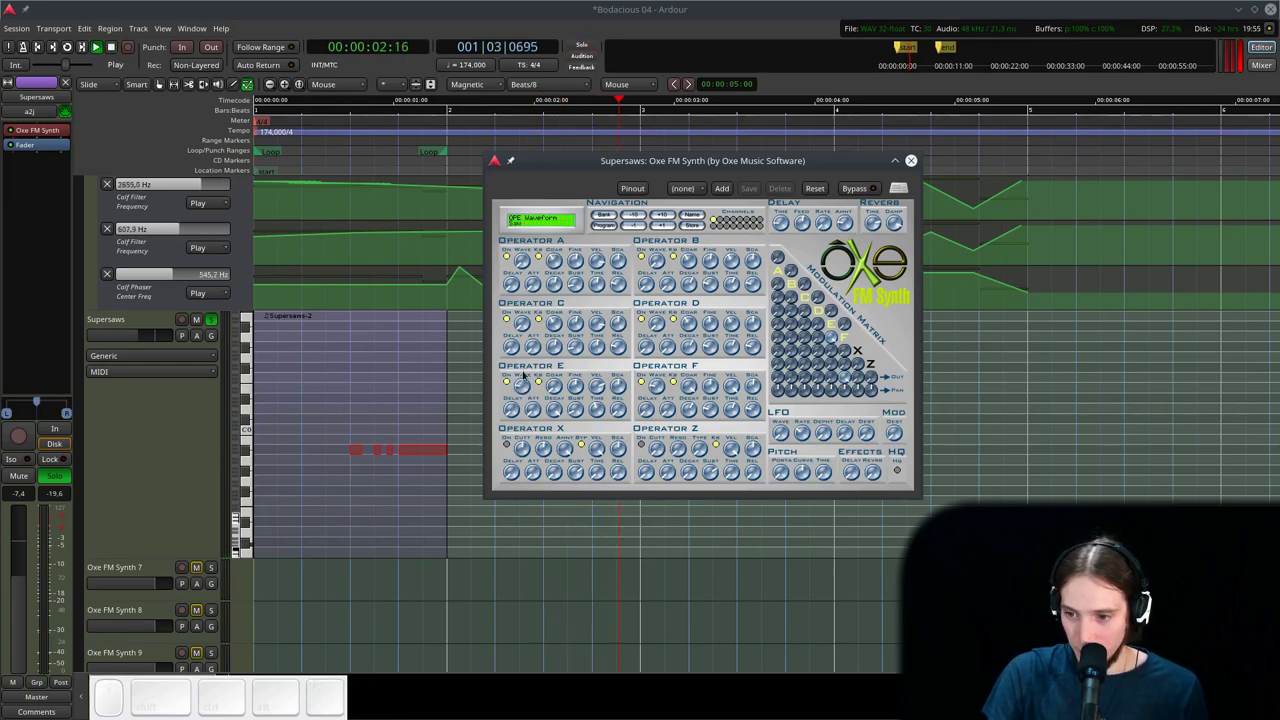
pyautogui.press('space')
pyautogui.press('l')
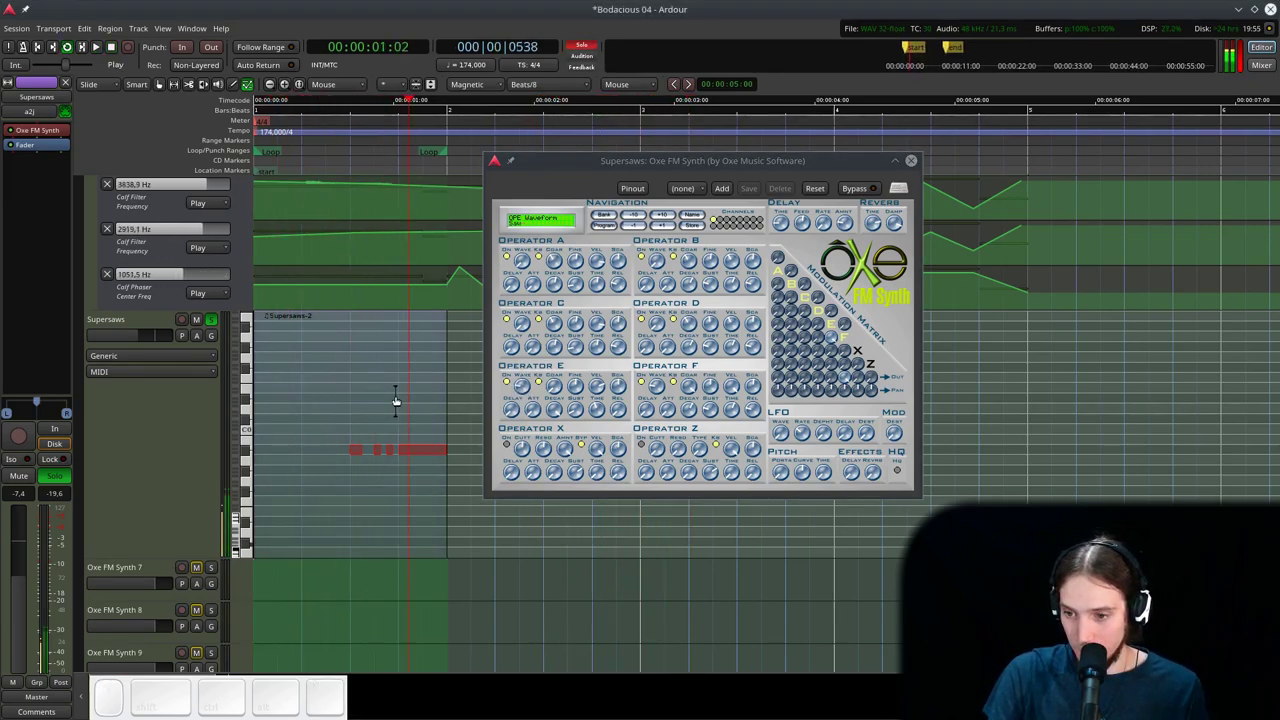
pyautogui.moveTo(550, 388); pyautogui.dragTo(554, 418)
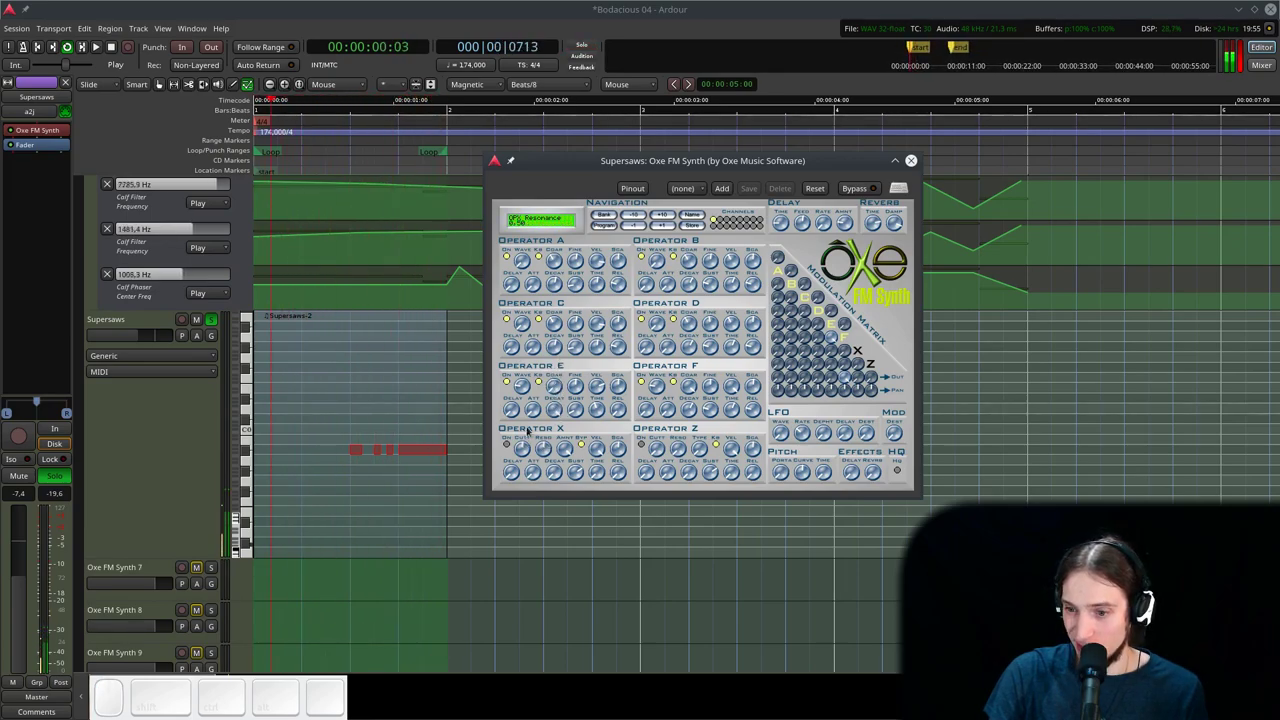
pyautogui.click(578, 409)
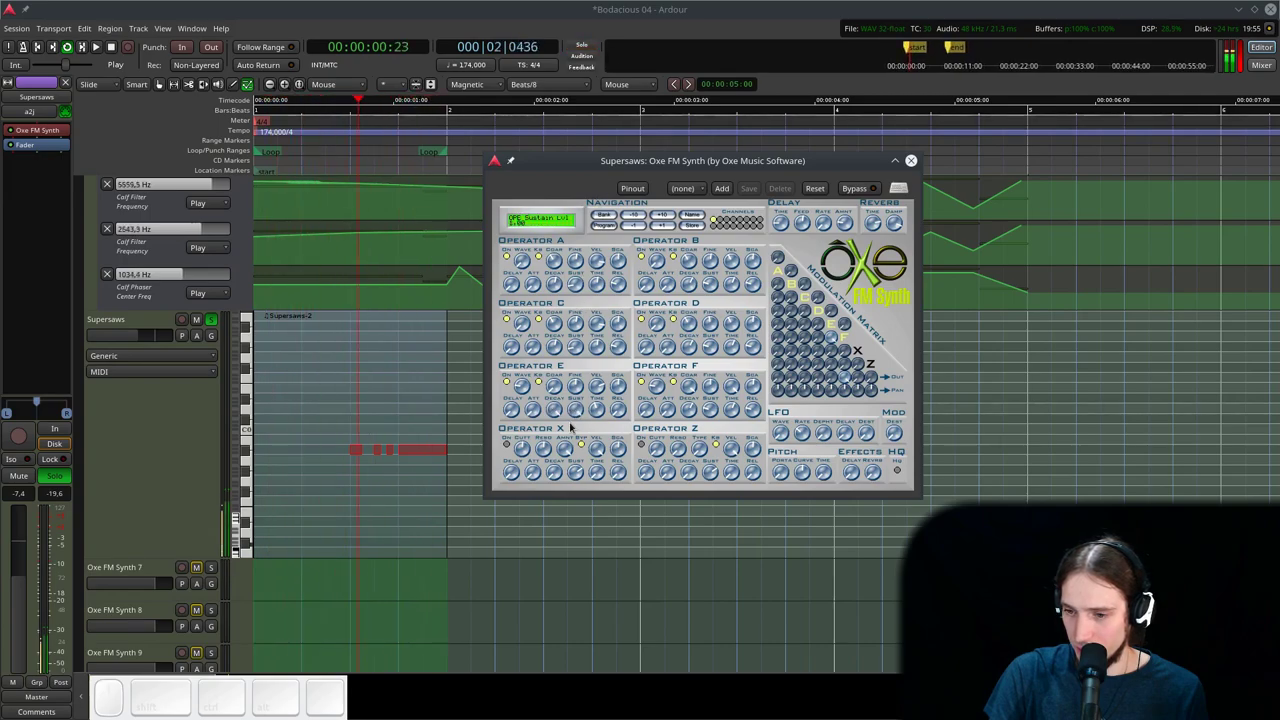
pyautogui.click(577, 413)
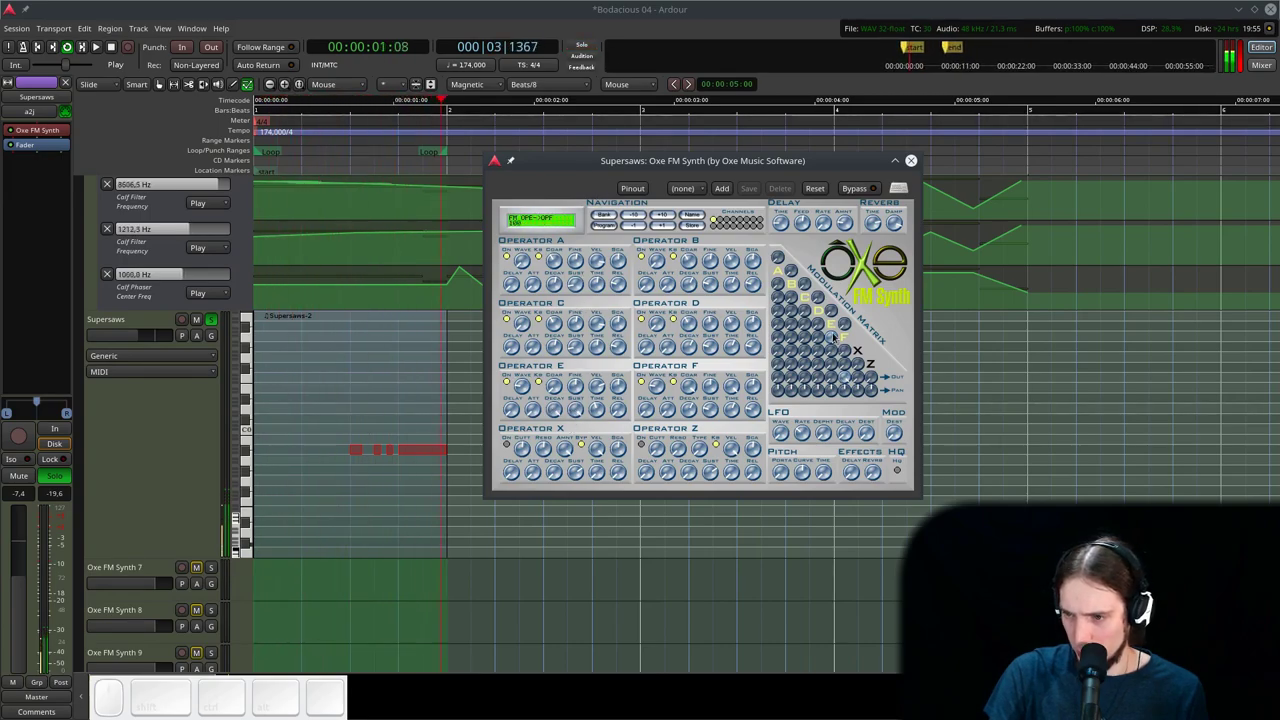
# - Change operator E's release, operator D's velocity sensitivity and several FM matrix amounts
pyautogui.moveTo(834, 334); pyautogui.dragTo(702, 356)
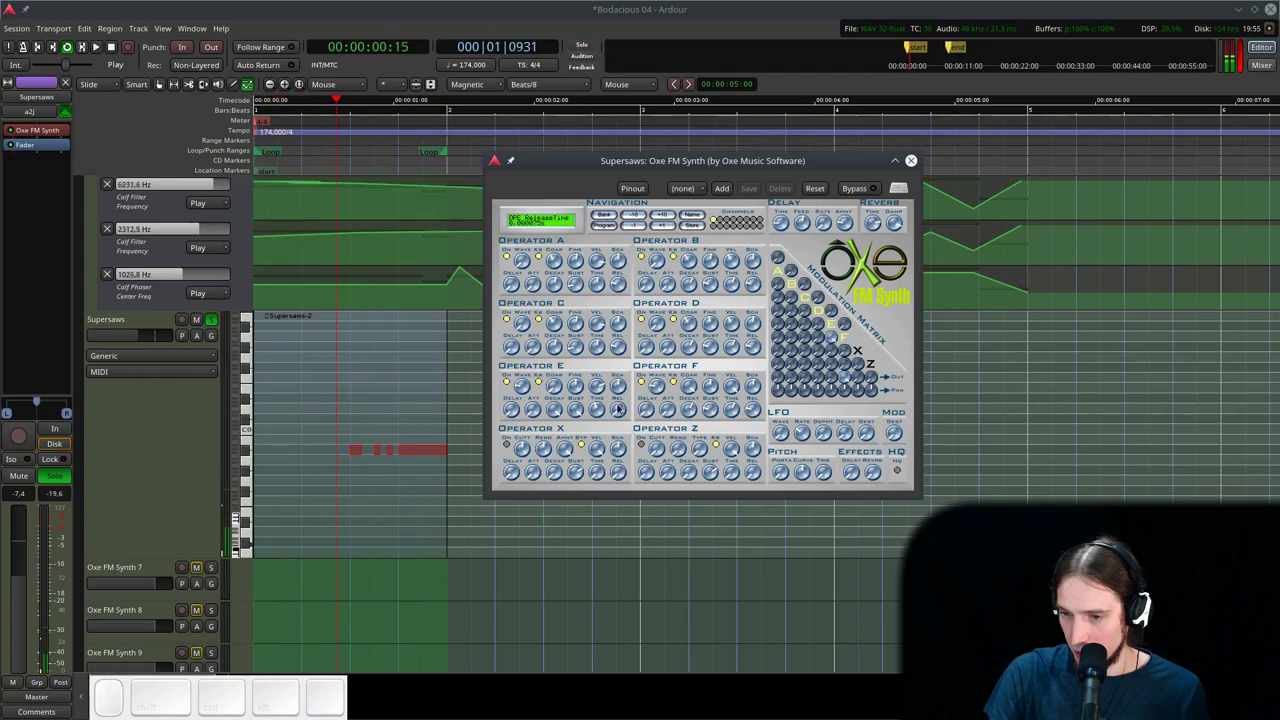
pyautogui.moveTo(523, 388); pyautogui.dragTo(544, 567)
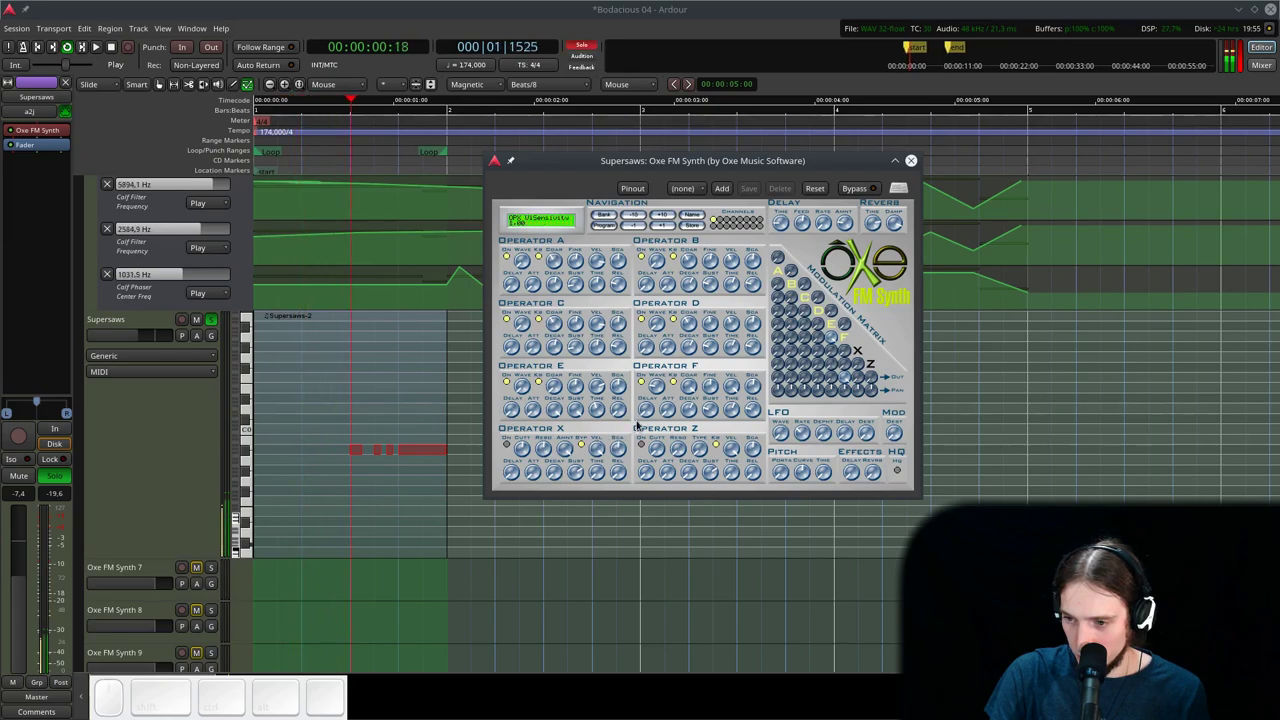
pyautogui.moveTo(834, 336); pyautogui.dragTo(820, 264)
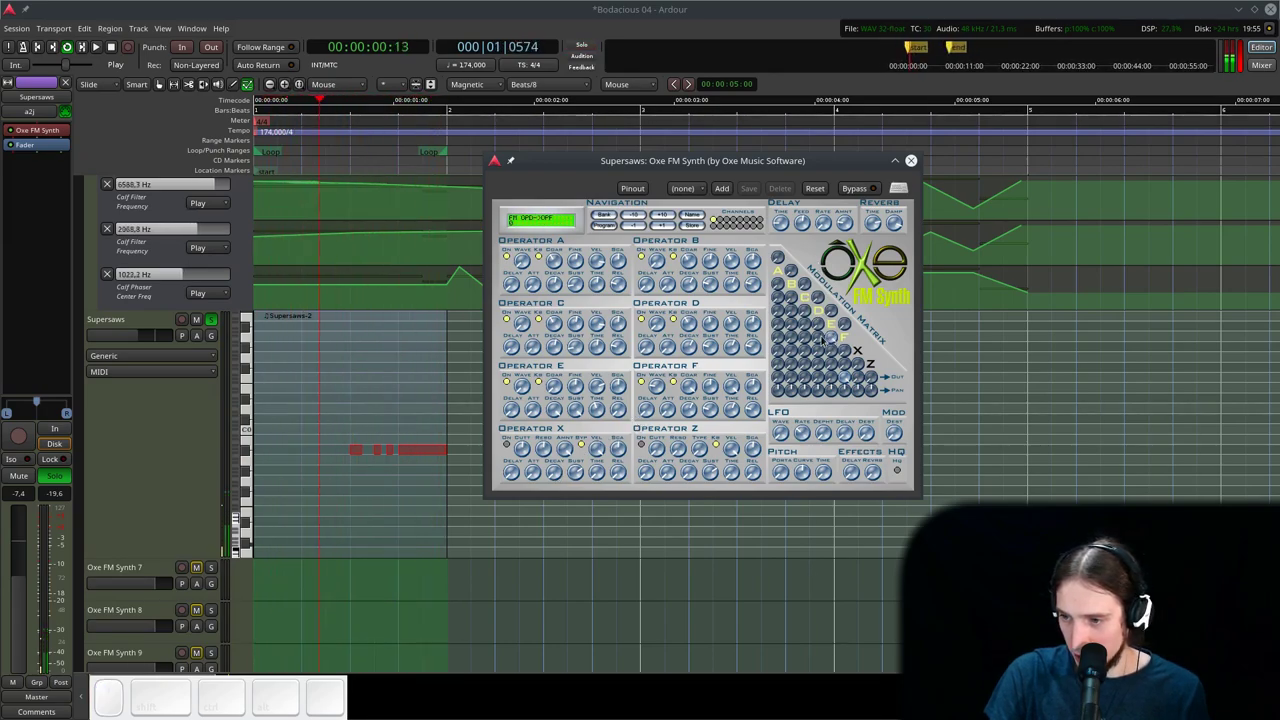
pyautogui.moveTo(834, 316); pyautogui.dragTo(840, 310)
pyautogui.moveTo(844, 331); pyautogui.dragTo(882, 452)
pyautogui.click(898, 472)
pyautogui.moveTo(852, 320); pyautogui.dragTo(844, 371)
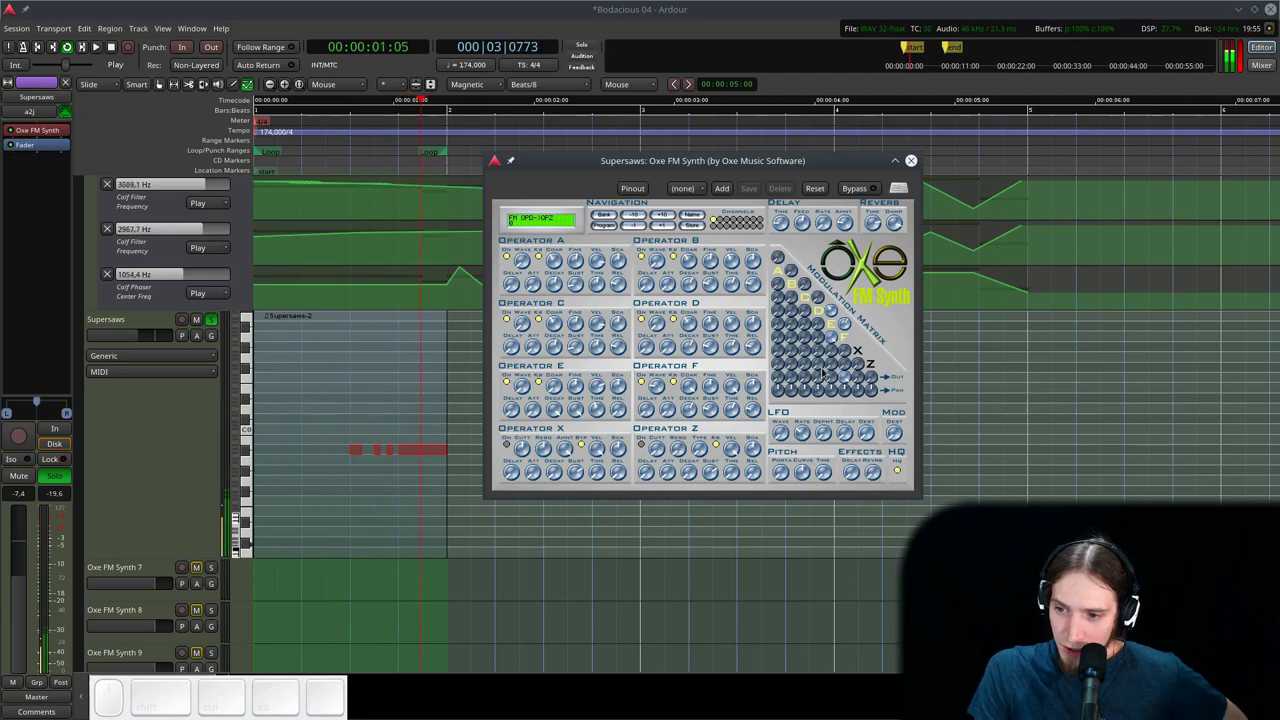
# - Stop playback, toggle operators and change operator D's output level, then restart the loop
pyautogui.press('space')
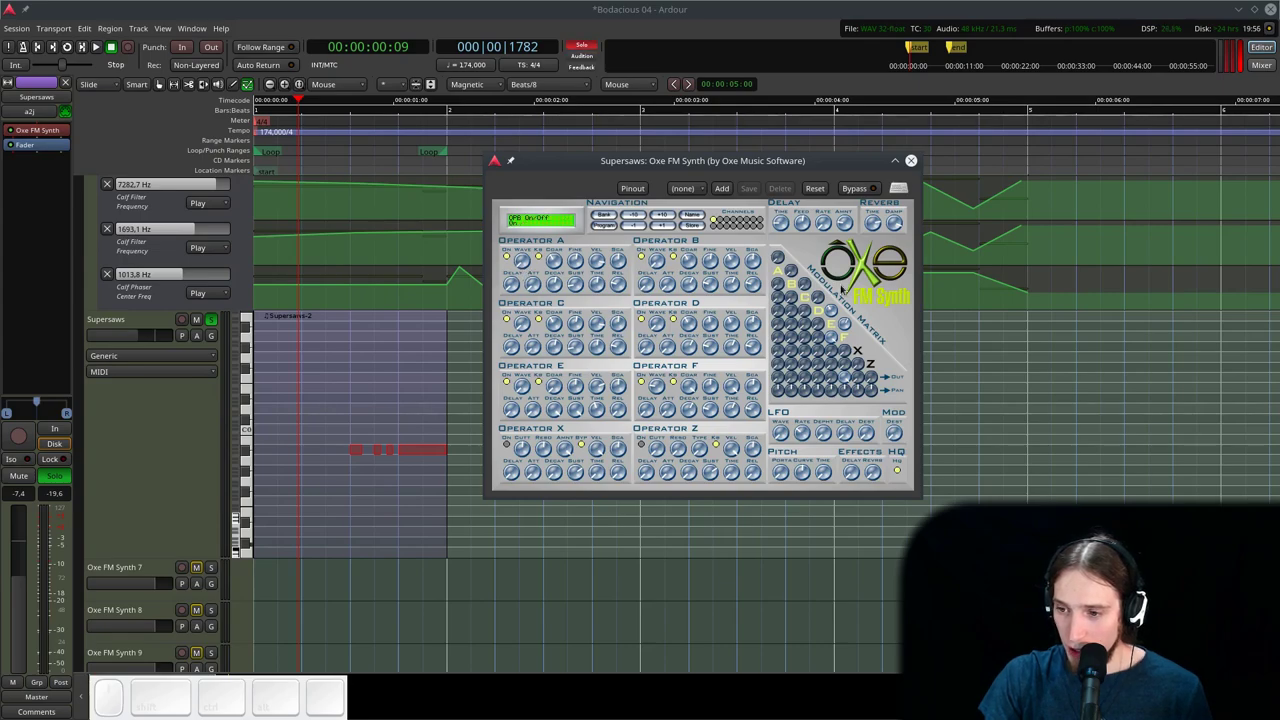
pyautogui.click(833, 329)
pyautogui.click(834, 327)
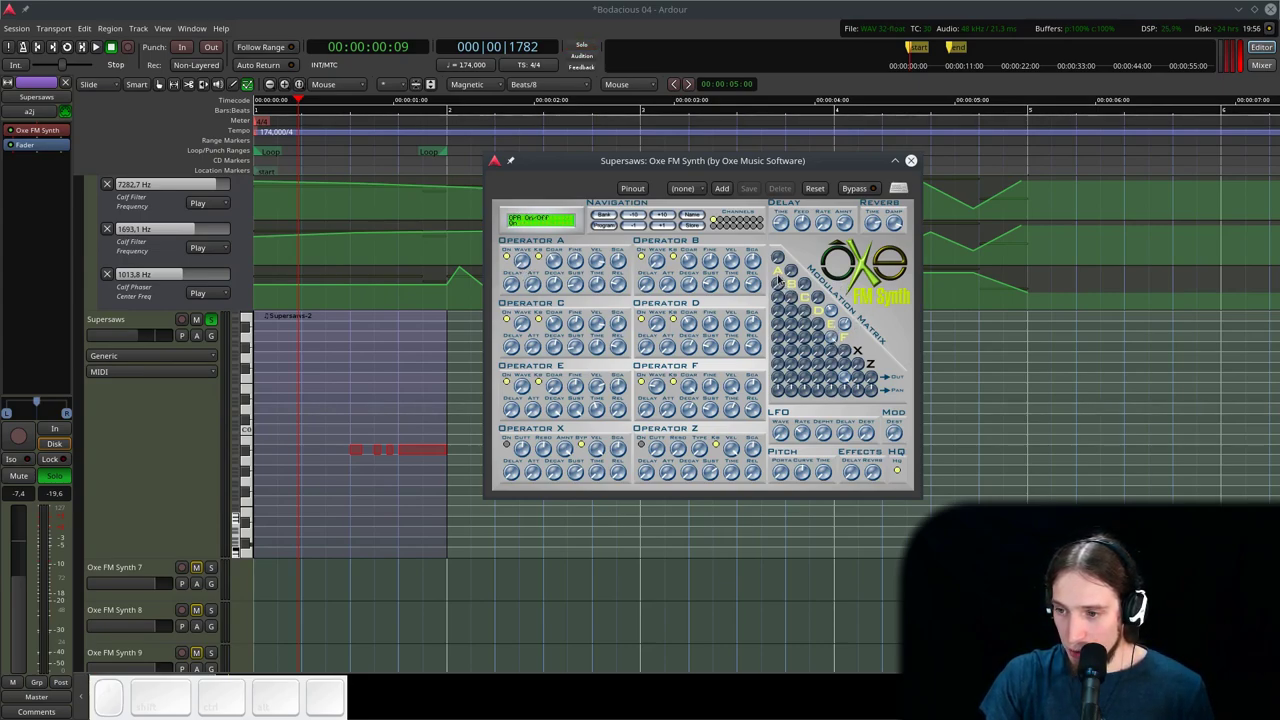
pyautogui.click(830, 339)
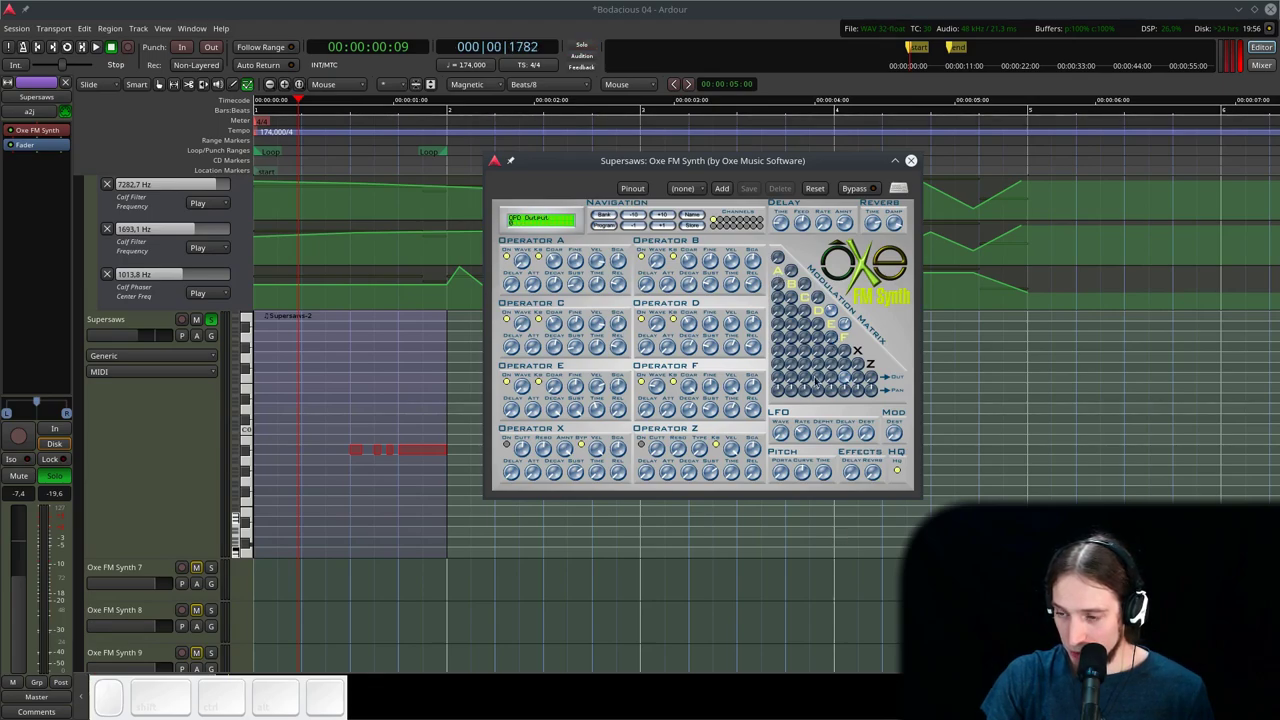
pyautogui.press('l')
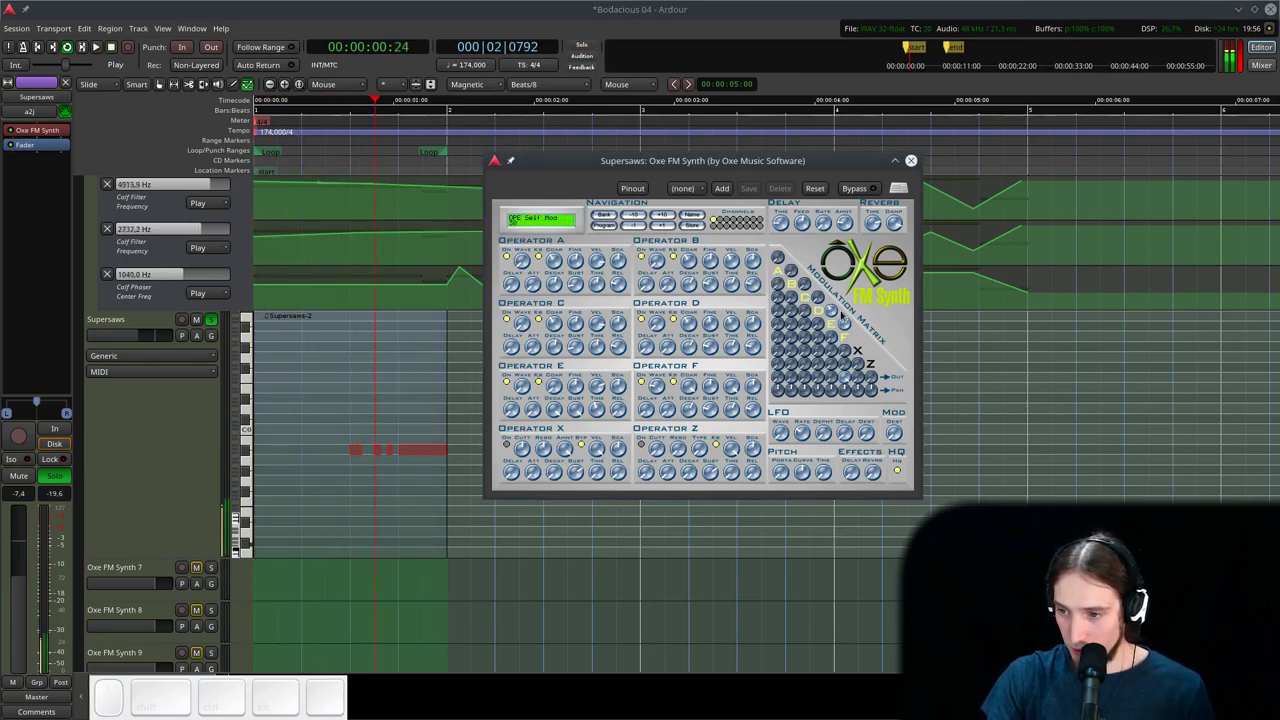
# - Adjust operator A's attack, sustain and velocity, operator B's key scaling and two FM routing amounts
pyautogui.click(782, 337)
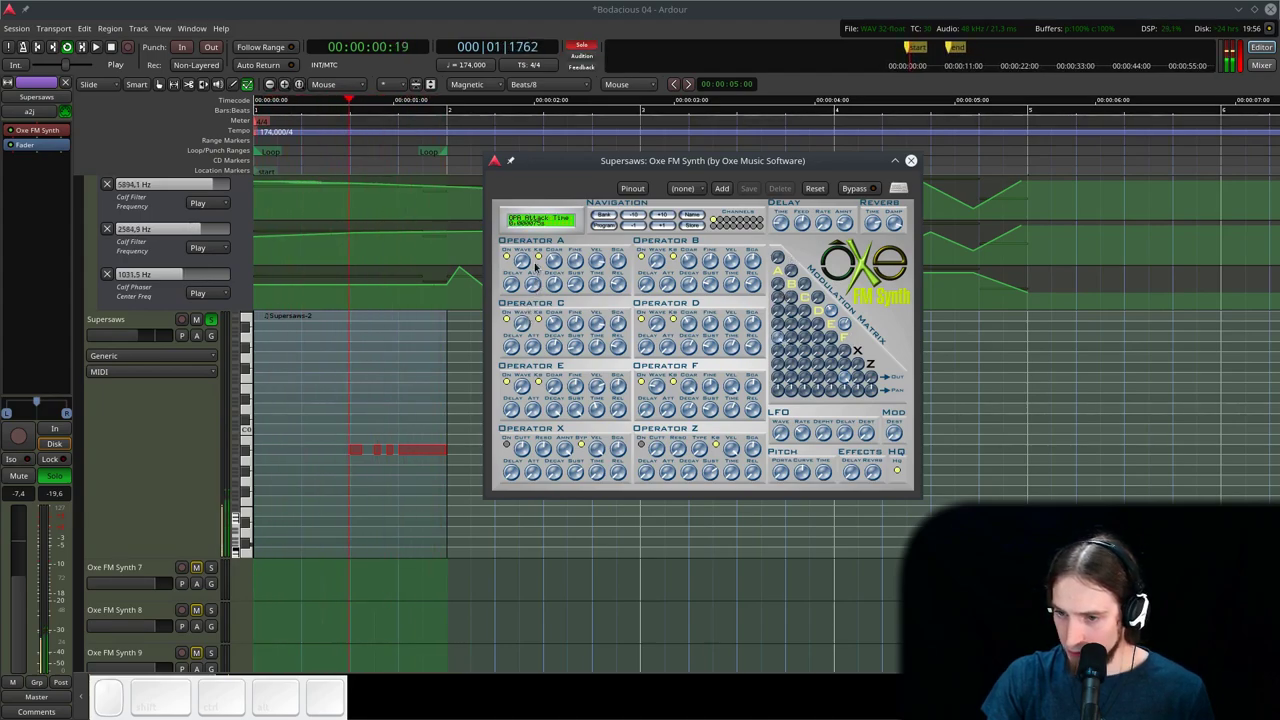
pyautogui.click(553, 261)
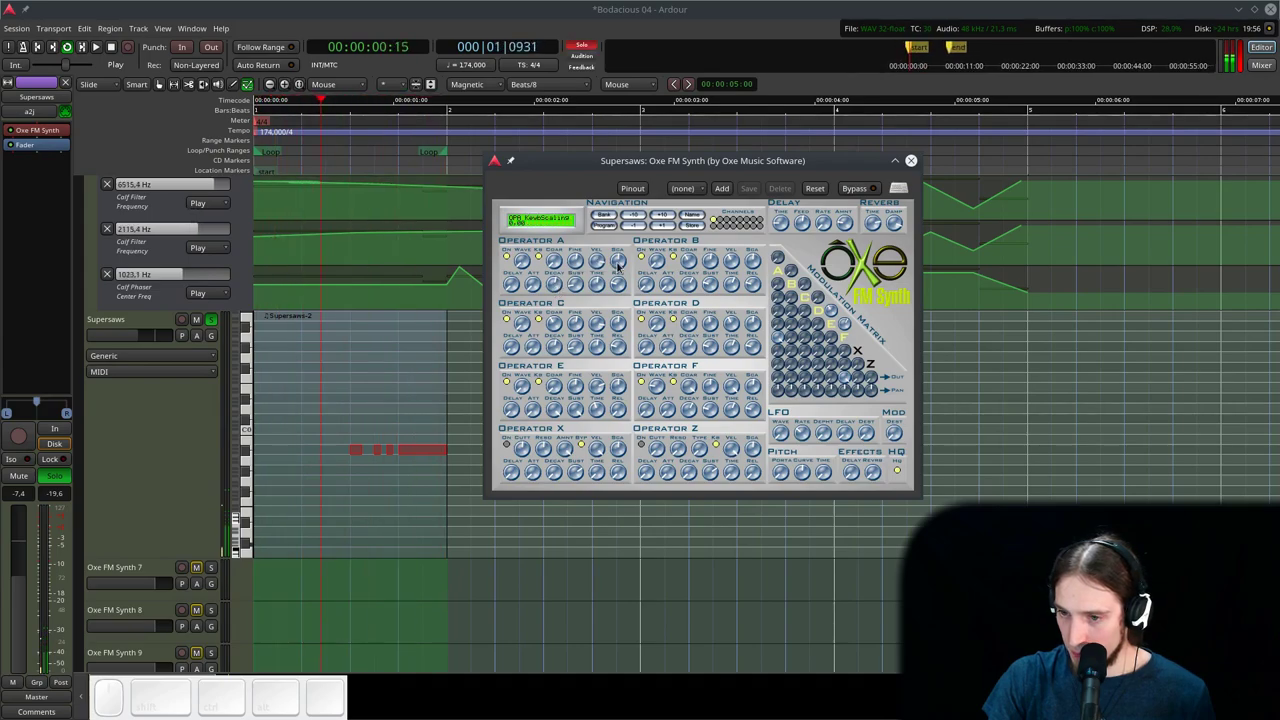
pyautogui.click(619, 264)
pyautogui.click(620, 261)
pyautogui.click(598, 264)
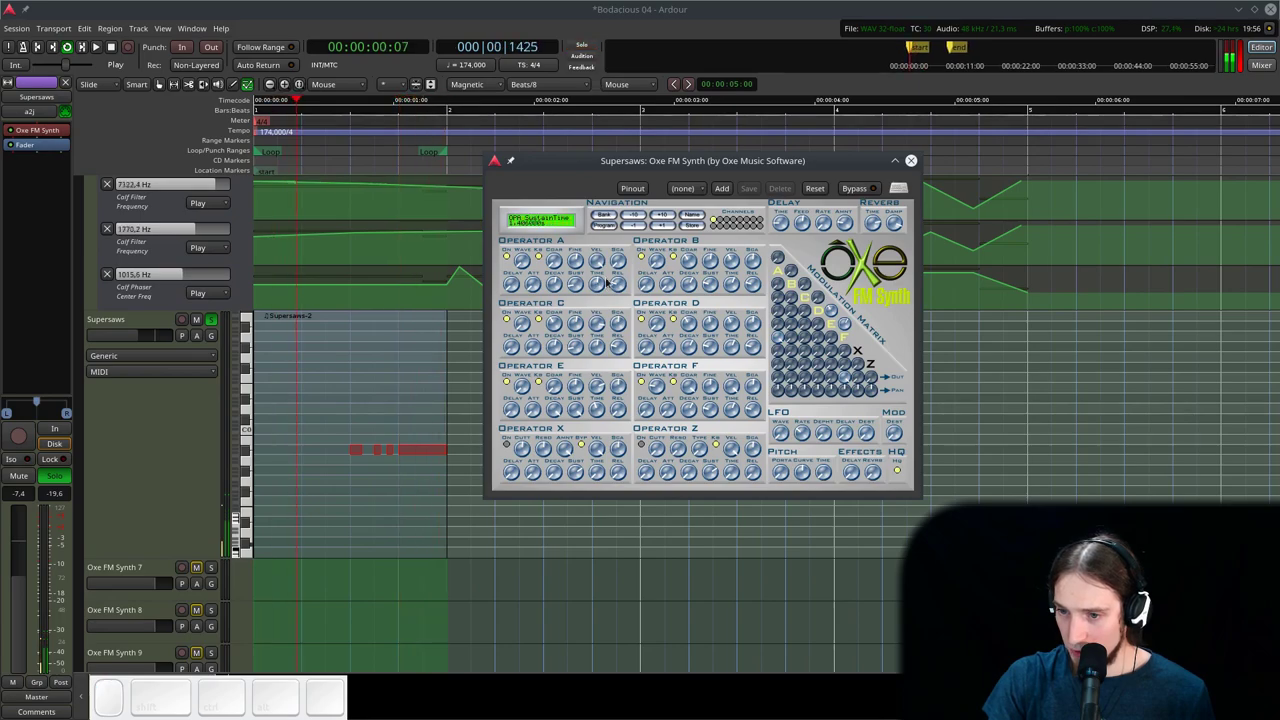
pyautogui.click(604, 262)
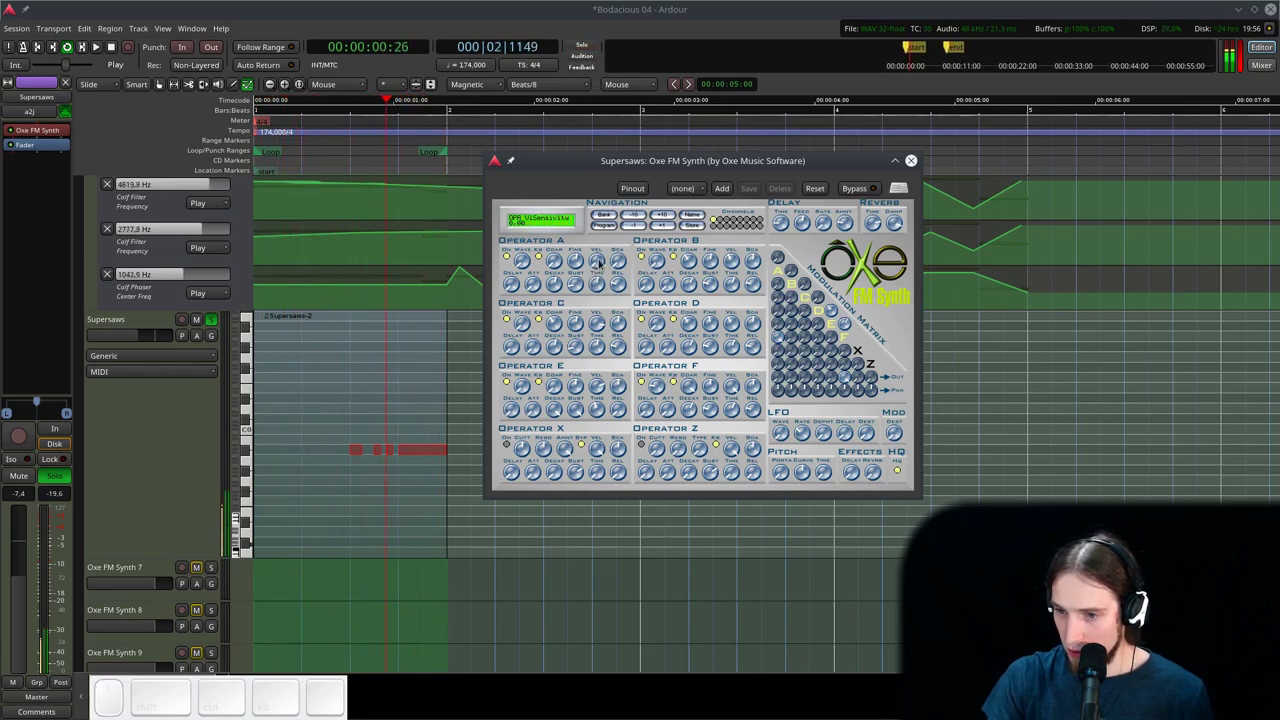
pyautogui.click(579, 285)
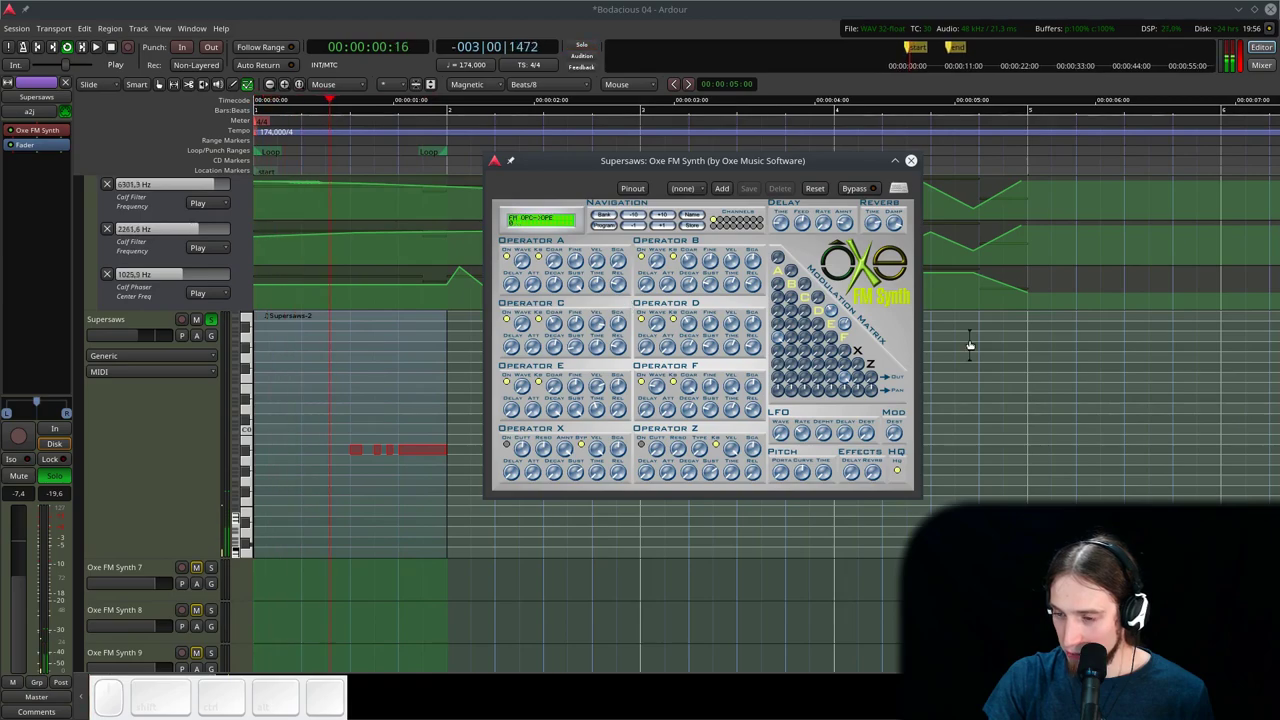
pyautogui.click(848, 375)
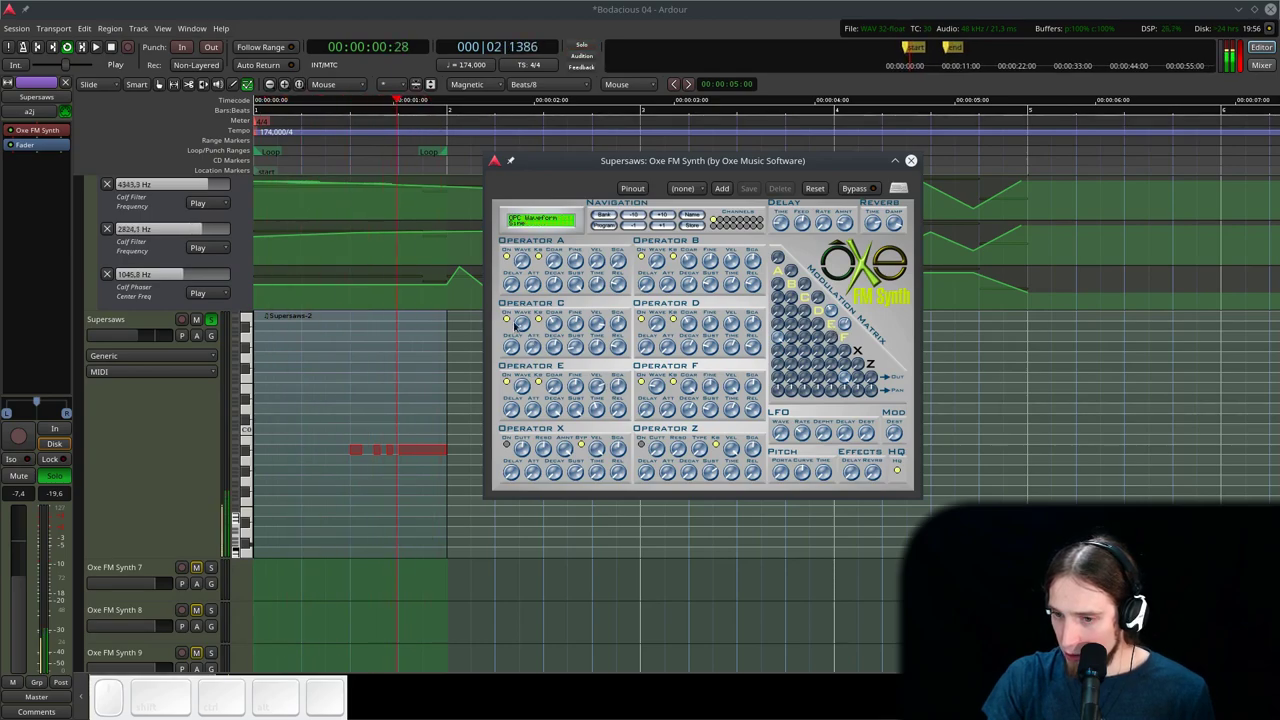
# - Change operator C's waveform and attack and its modulation of operator F
pyautogui.moveTo(524, 387); pyautogui.dragTo(531, 354)
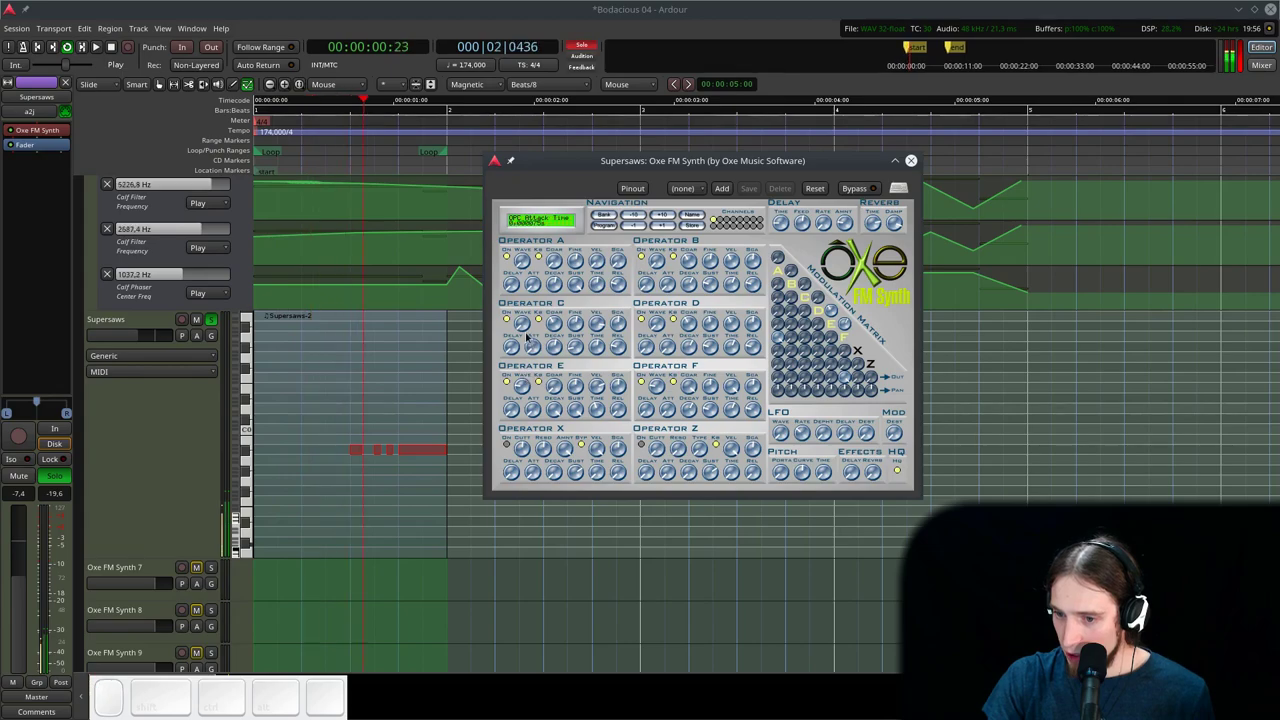
pyautogui.click(527, 322)
pyautogui.click(653, 323)
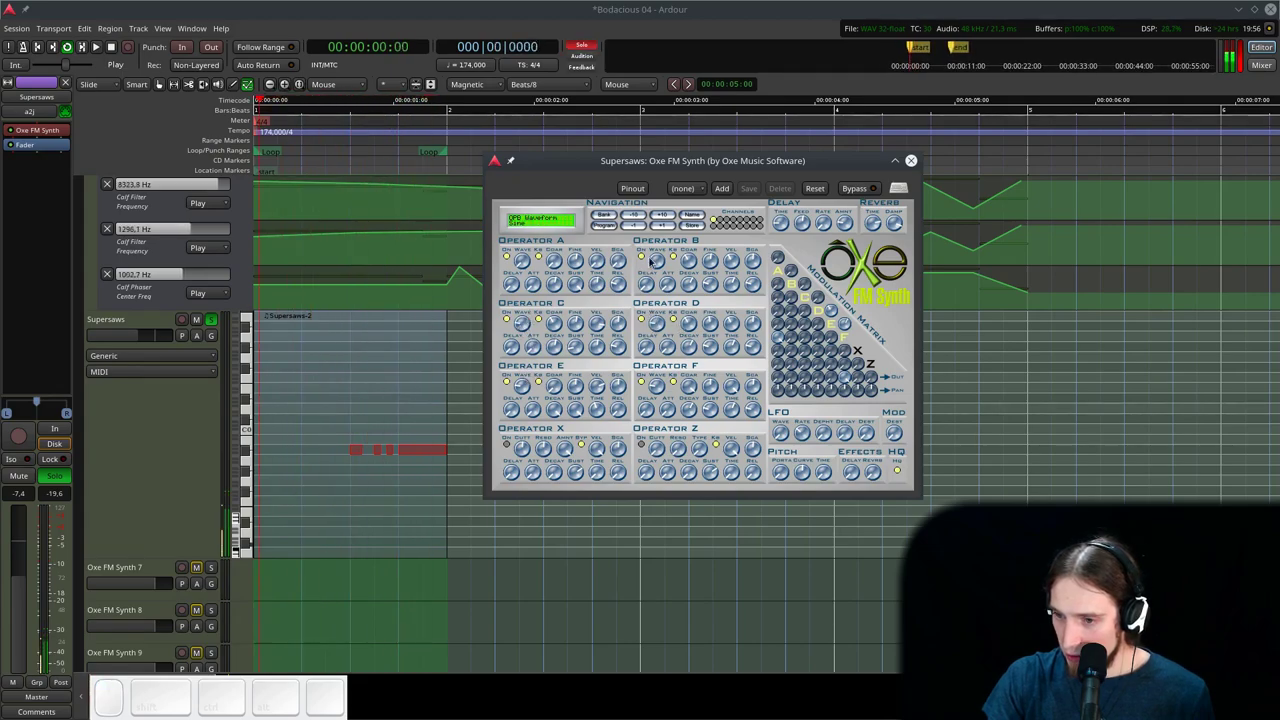
pyautogui.click(658, 258)
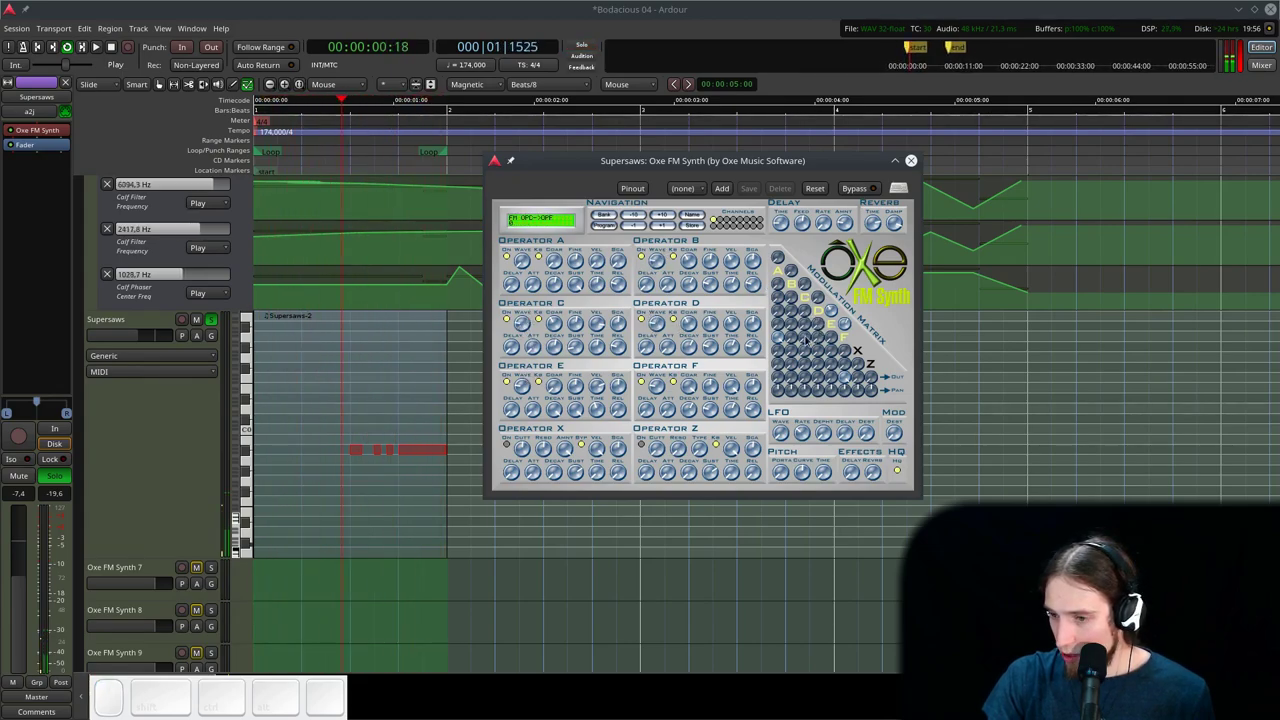
# - Step through several operator settings, the C-to-F amount and operator D's attack
pyautogui.click(782, 326)
pyautogui.click(778, 313)
pyautogui.click(778, 304)
pyautogui.click(780, 287)
pyautogui.moveTo(793, 375); pyautogui.dragTo(817, 385)
pyautogui.click(808, 379)
pyautogui.click(824, 380)
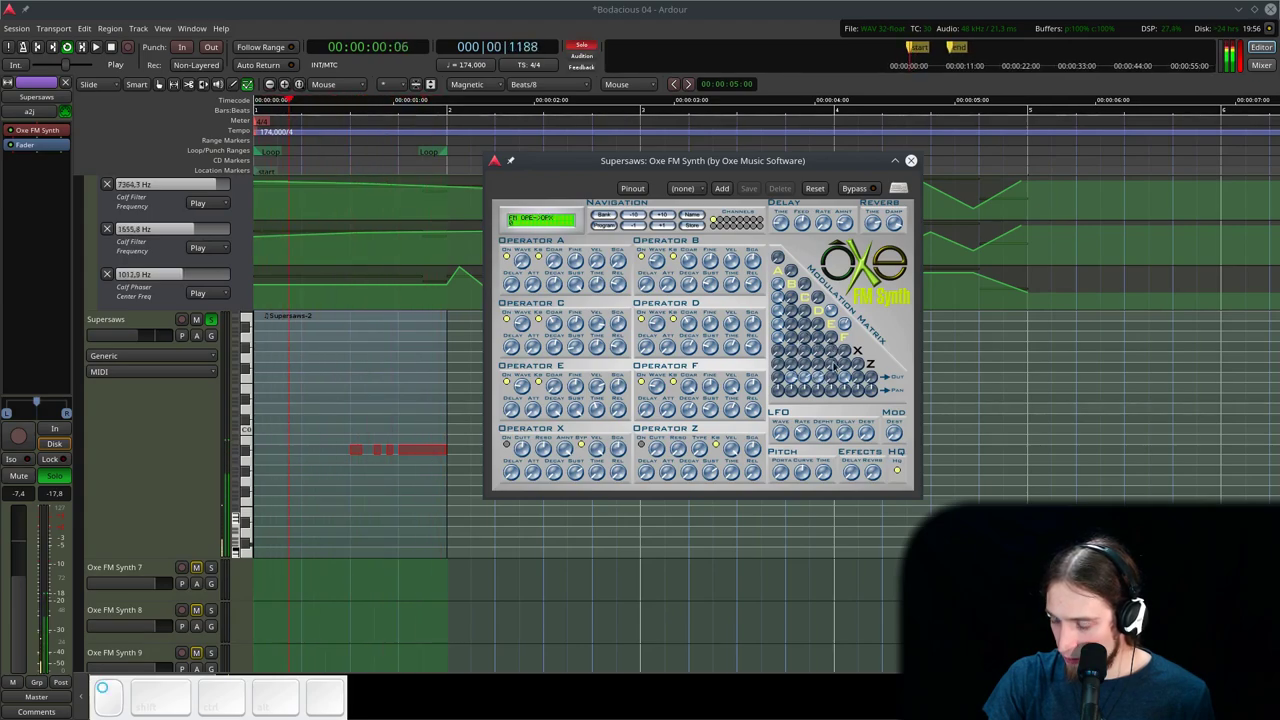
pyautogui.click(836, 375)
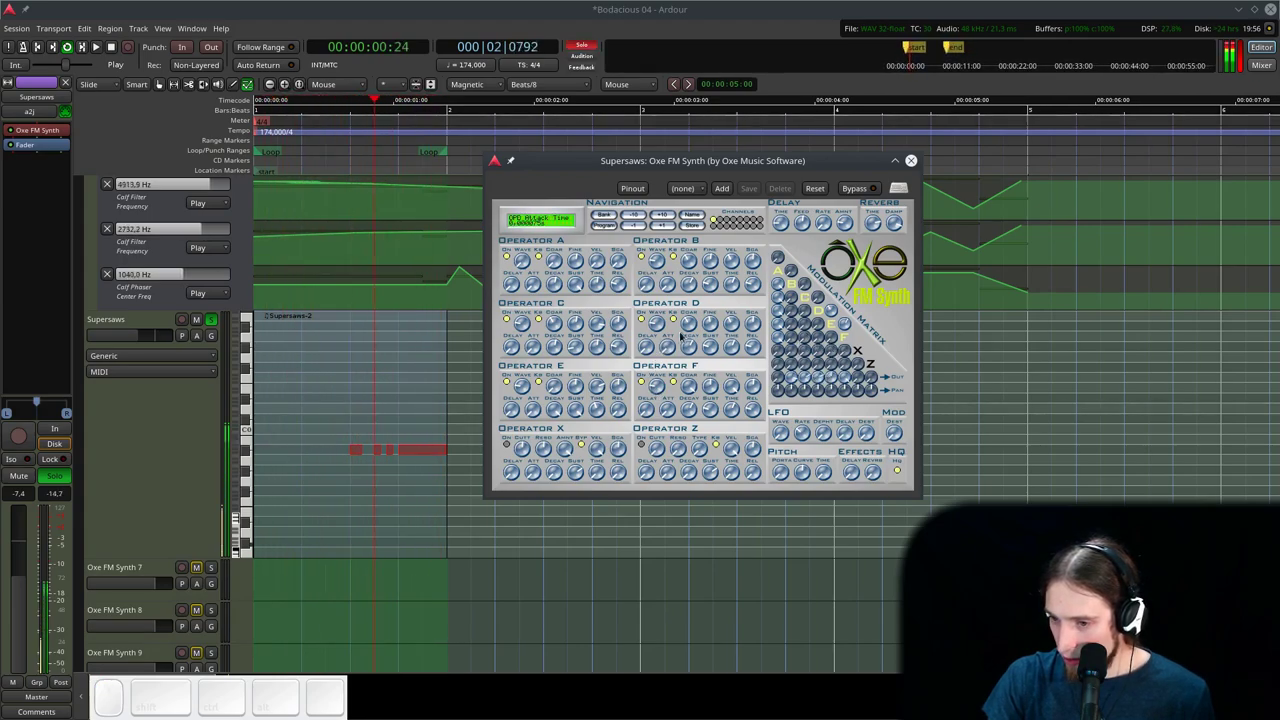
# - Retune operators D and E coarsely and adjust a sustain level
pyautogui.click(693, 323)
pyautogui.scroll(-3)
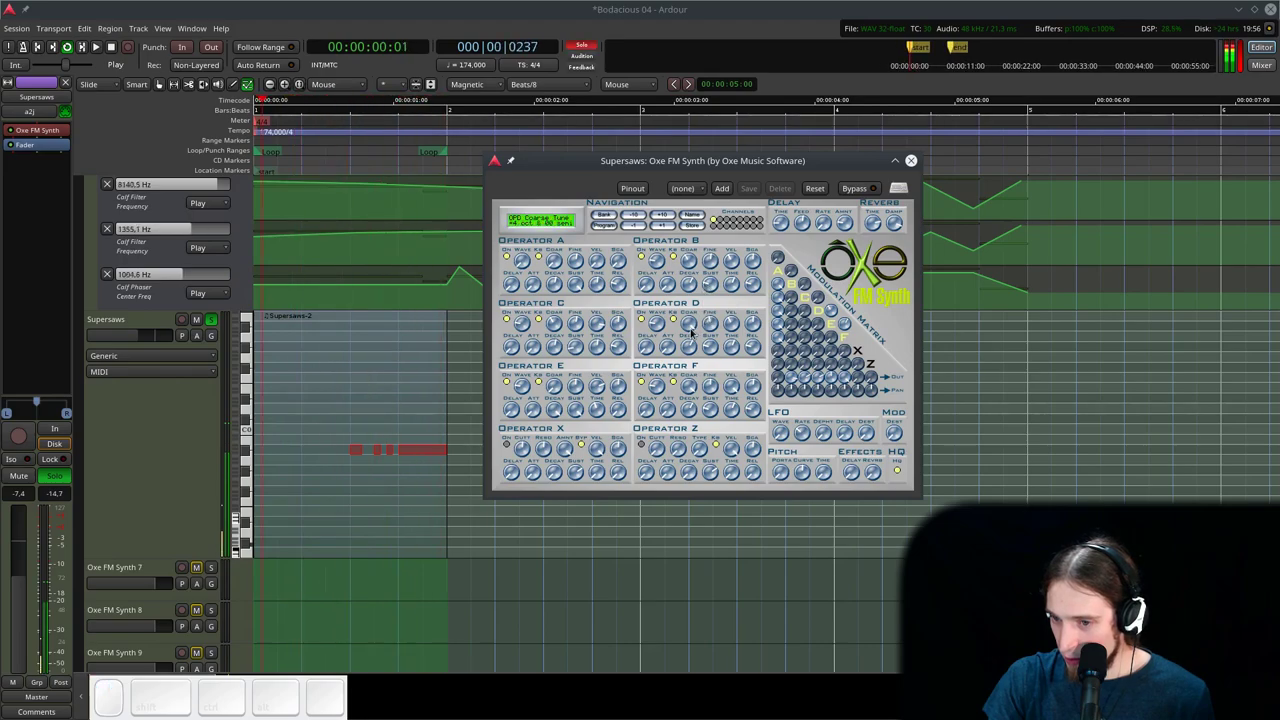
pyautogui.click(690, 261)
pyautogui.scroll(-3)
pyautogui.click(560, 385)
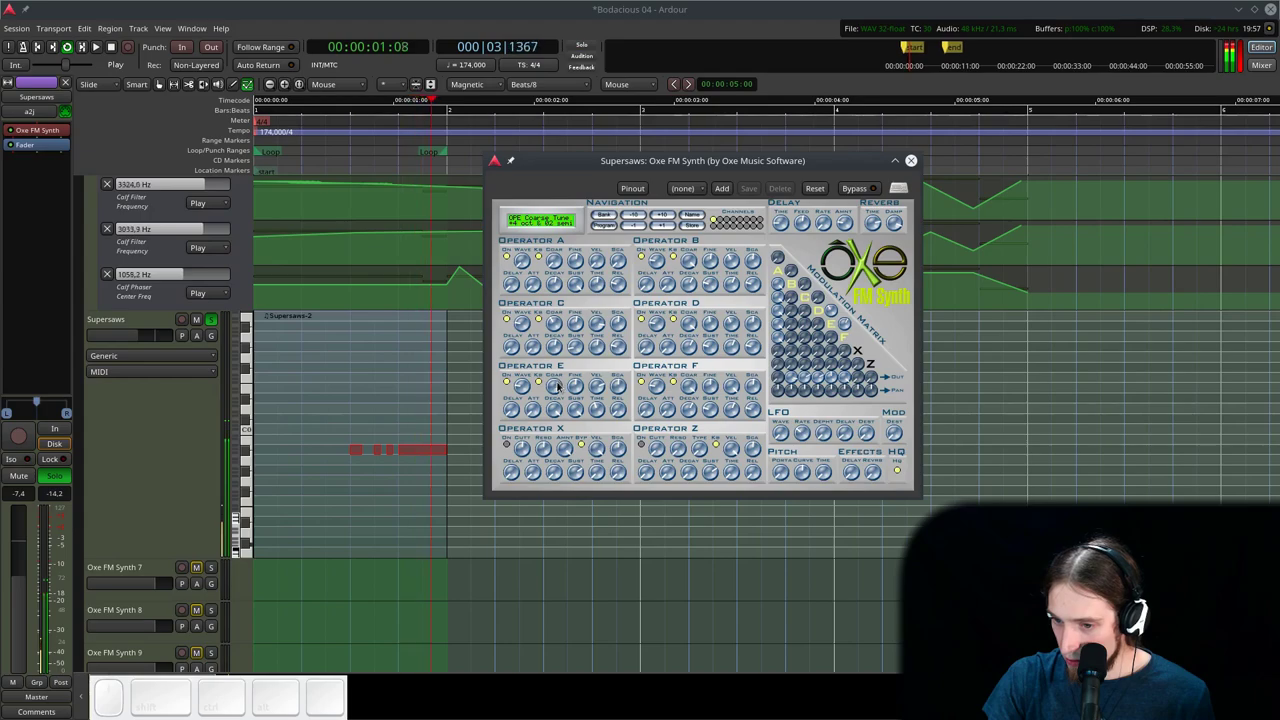
pyautogui.scroll(-3)
pyautogui.click(558, 321)
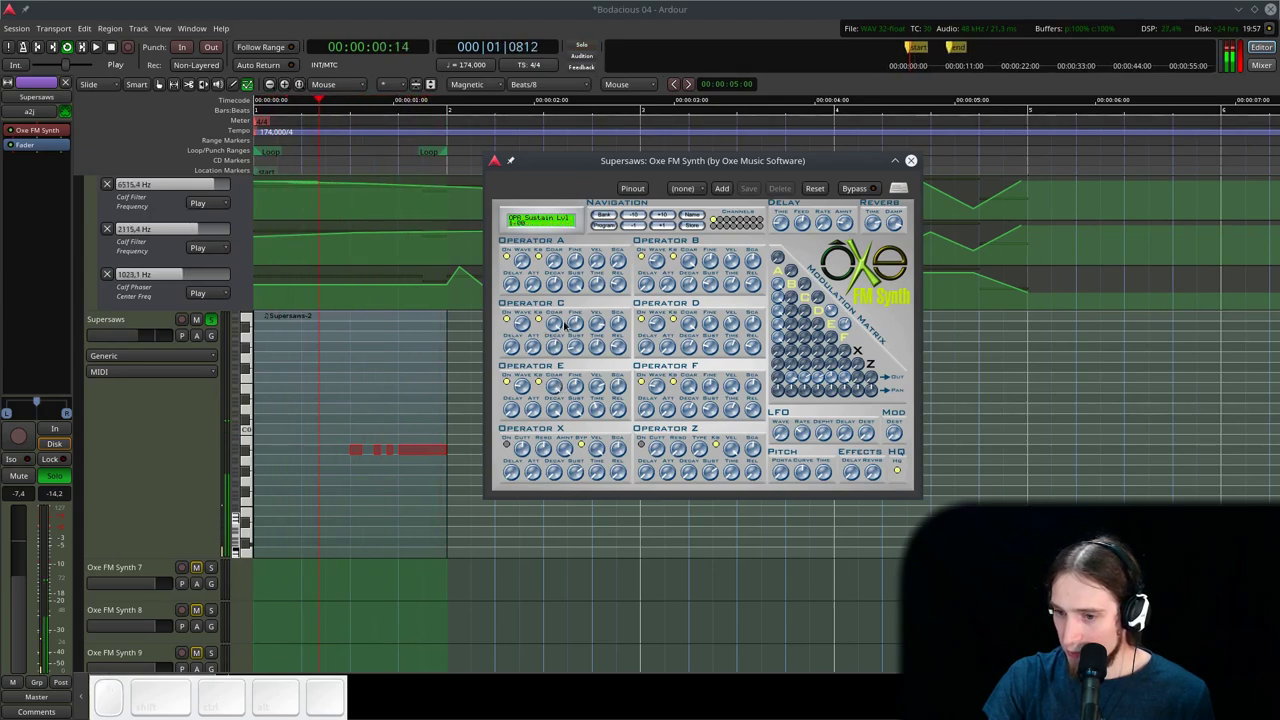
pyautogui.scroll(-3)
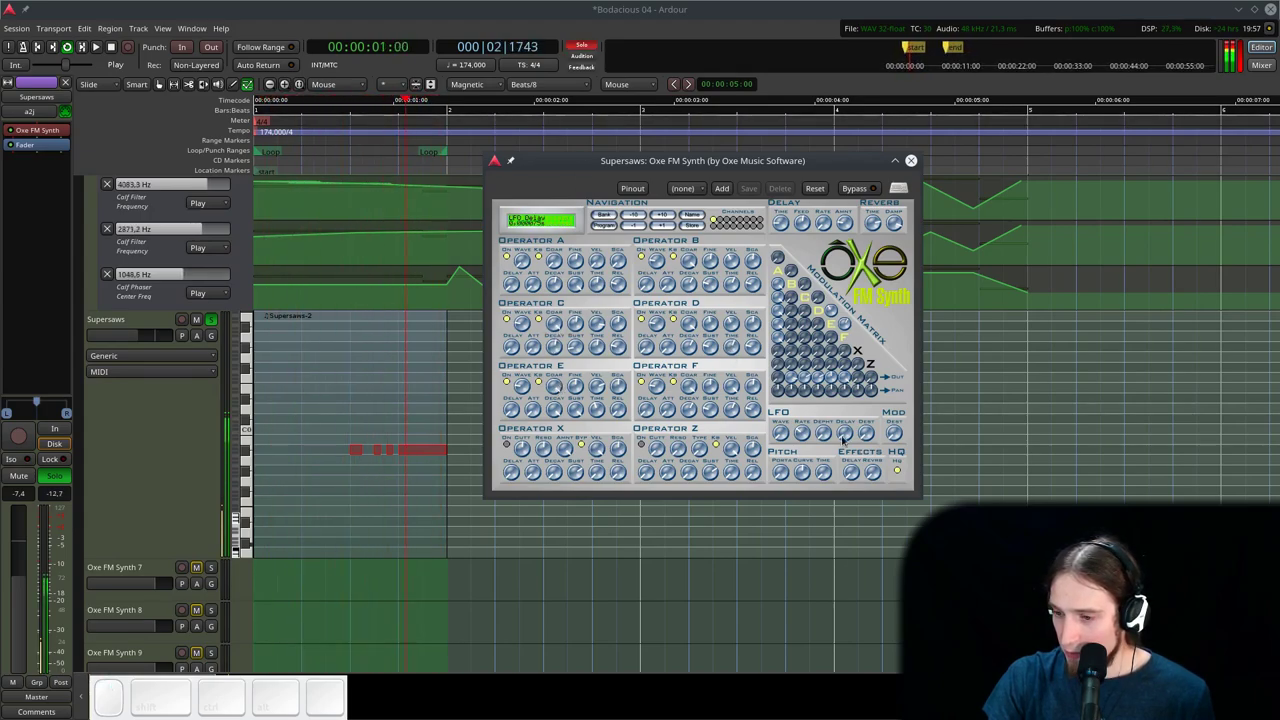
# - Adjust operator amounts, operator F's self-modulation and the C-to-E modulation
pyautogui.click(793, 394)
pyautogui.click(806, 387)
pyautogui.click(818, 392)
pyautogui.moveTo(831, 391); pyautogui.dragTo(848, 387)
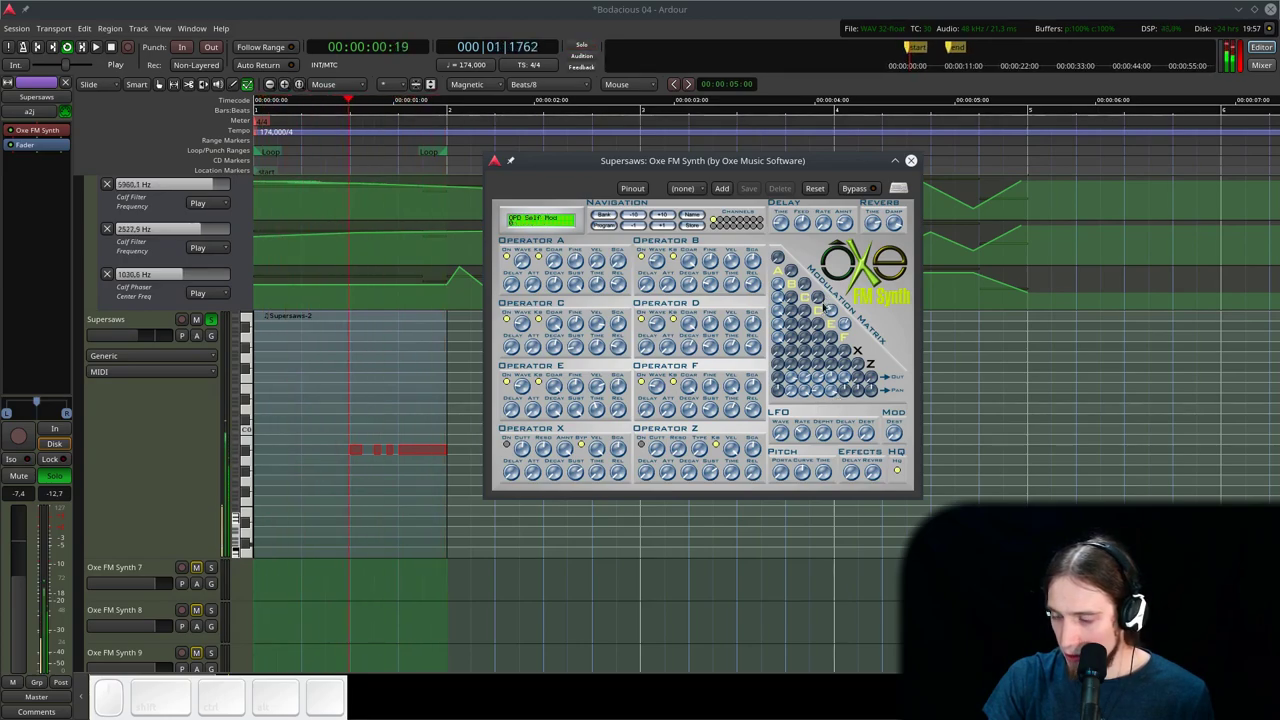
pyautogui.click(830, 315)
pyautogui.click(846, 319)
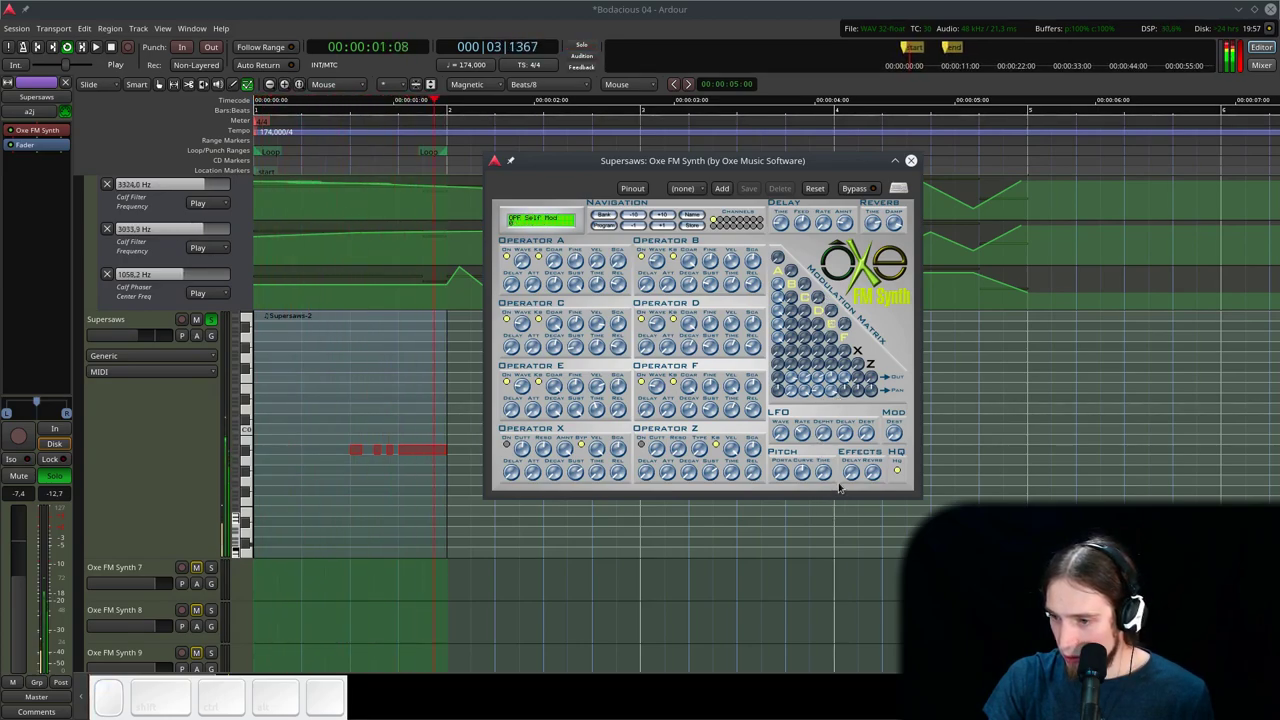
pyautogui.moveTo(833, 377); pyautogui.dragTo(816, 380)
pyautogui.click(798, 381)
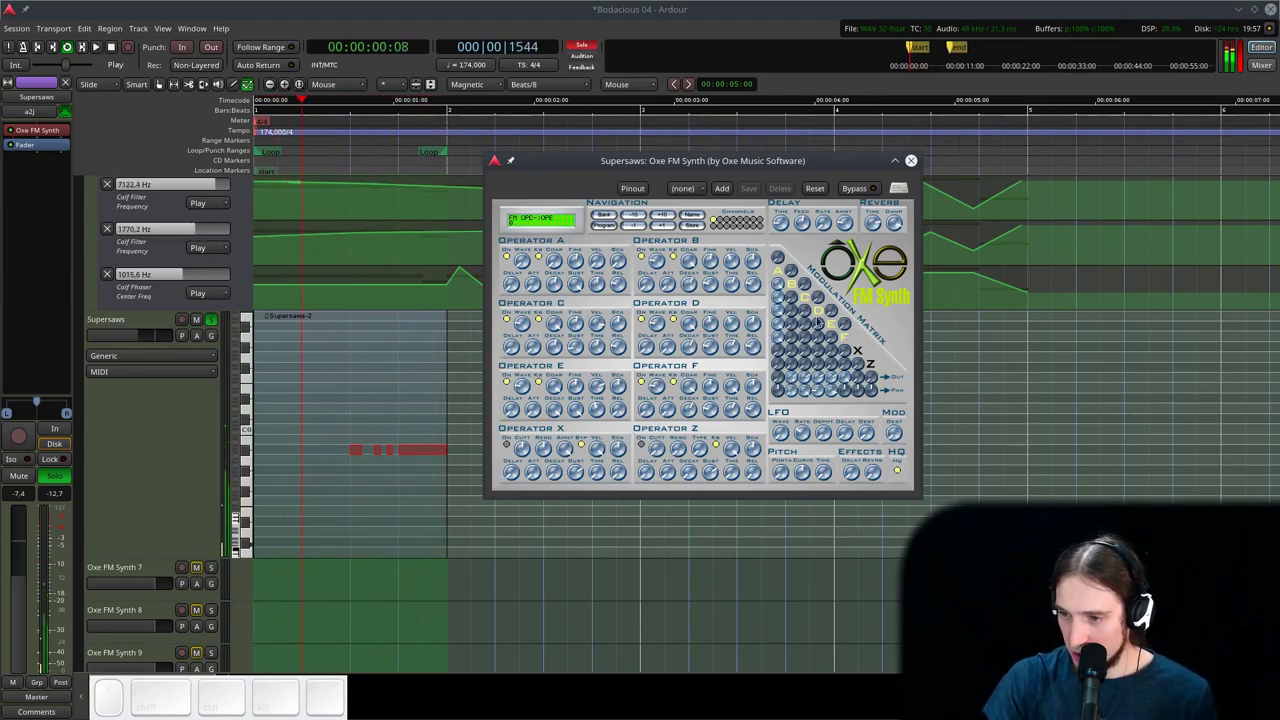
# - Change inter-operator modulation amounts, switch operator D and set B-to-C routing
pyautogui.moveTo(846, 325); pyautogui.dragTo(784, 272)
pyautogui.moveTo(778, 259); pyautogui.dragTo(784, 235)
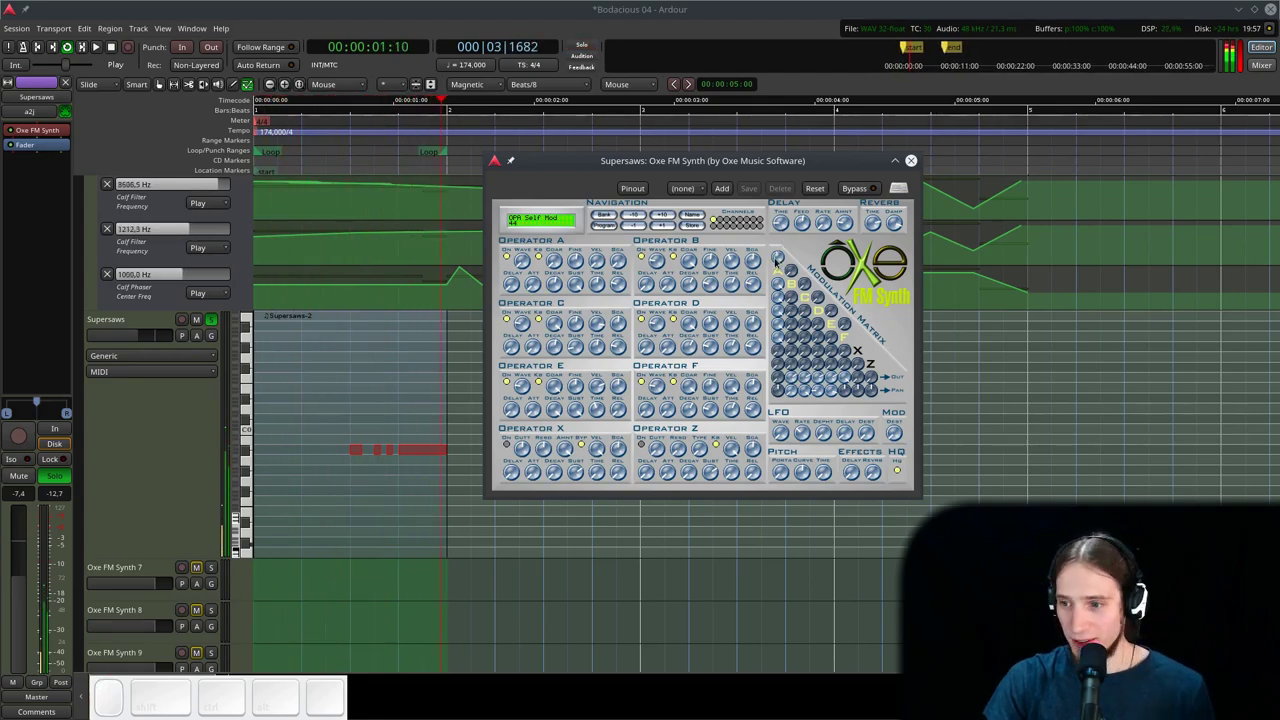
pyautogui.moveTo(803, 309); pyautogui.dragTo(820, 309)
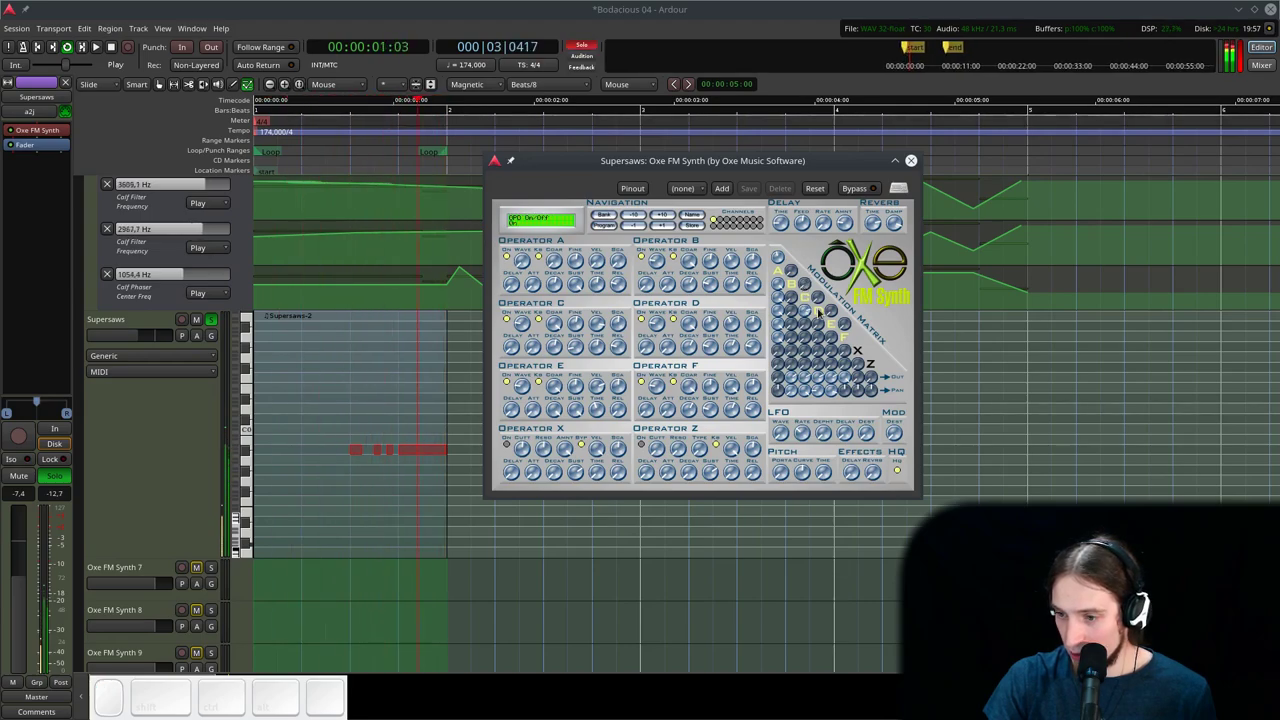
pyautogui.click(819, 324)
pyautogui.click(790, 295)
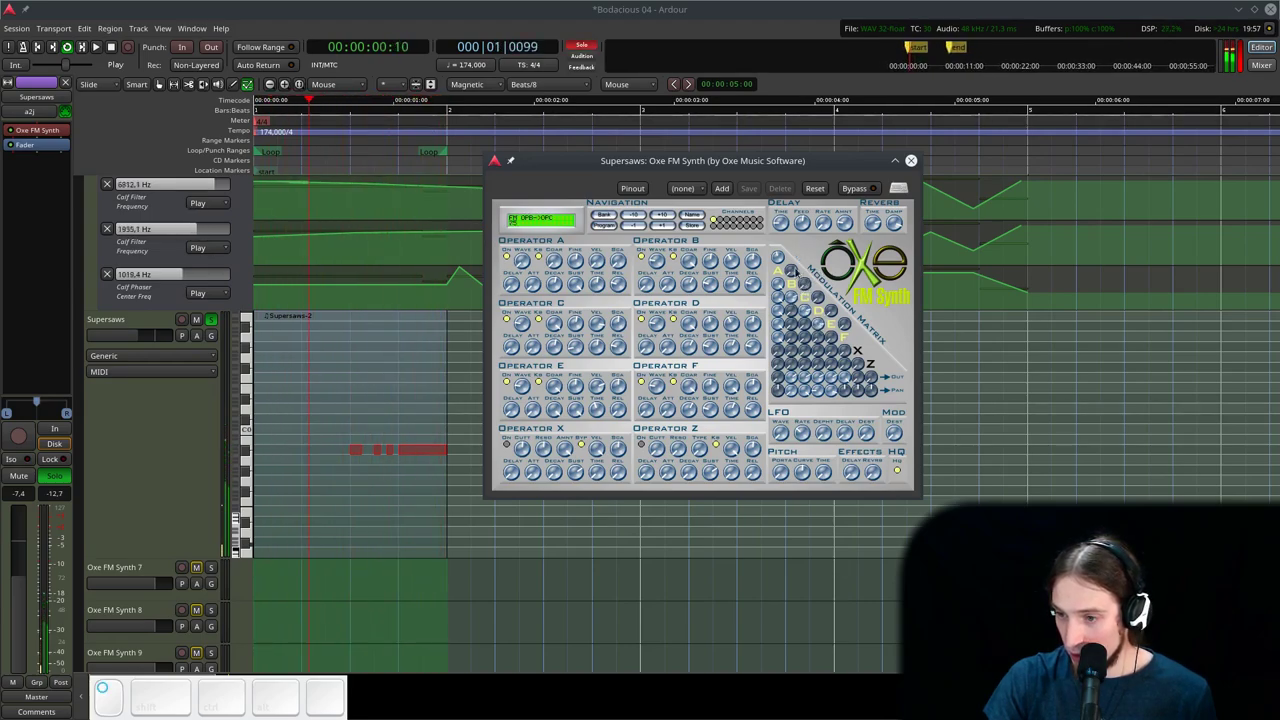
pyautogui.click(795, 298)
pyautogui.moveTo(803, 336); pyautogui.dragTo(808, 293)
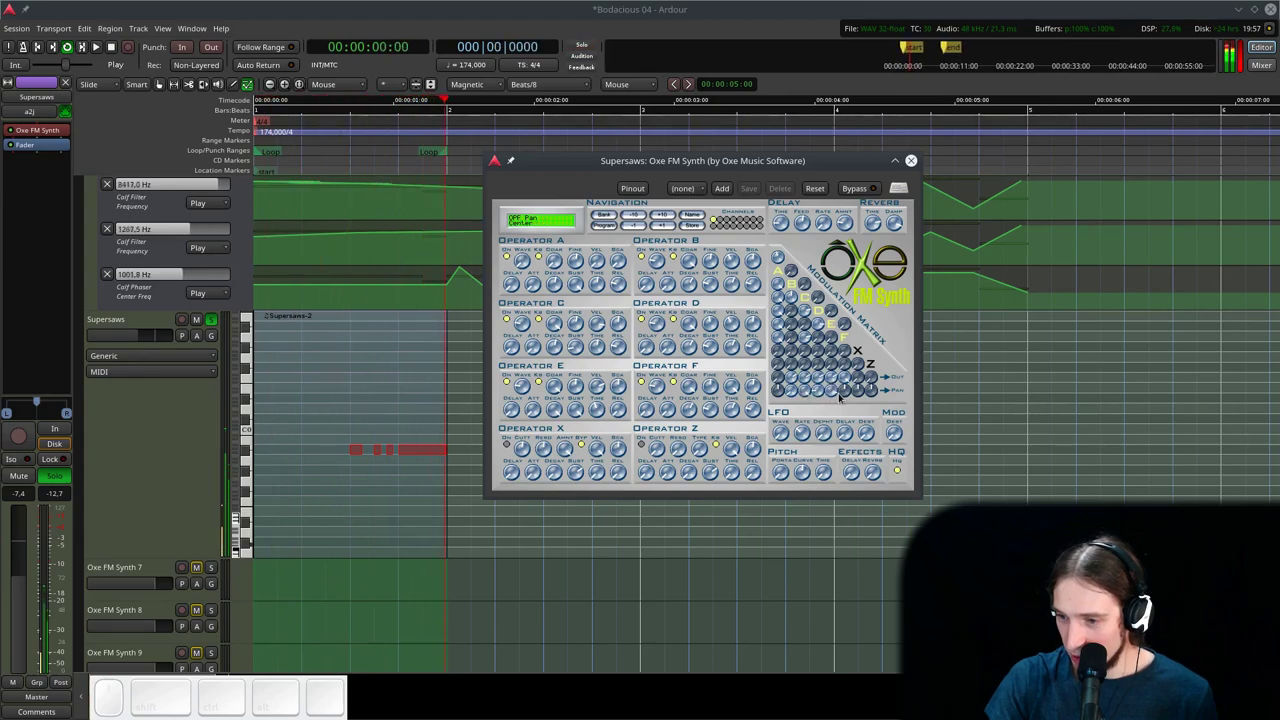
# - Adjust operator C's pan and output level in the modulation matrix
pyautogui.moveTo(844, 394); pyautogui.dragTo(850, 379)
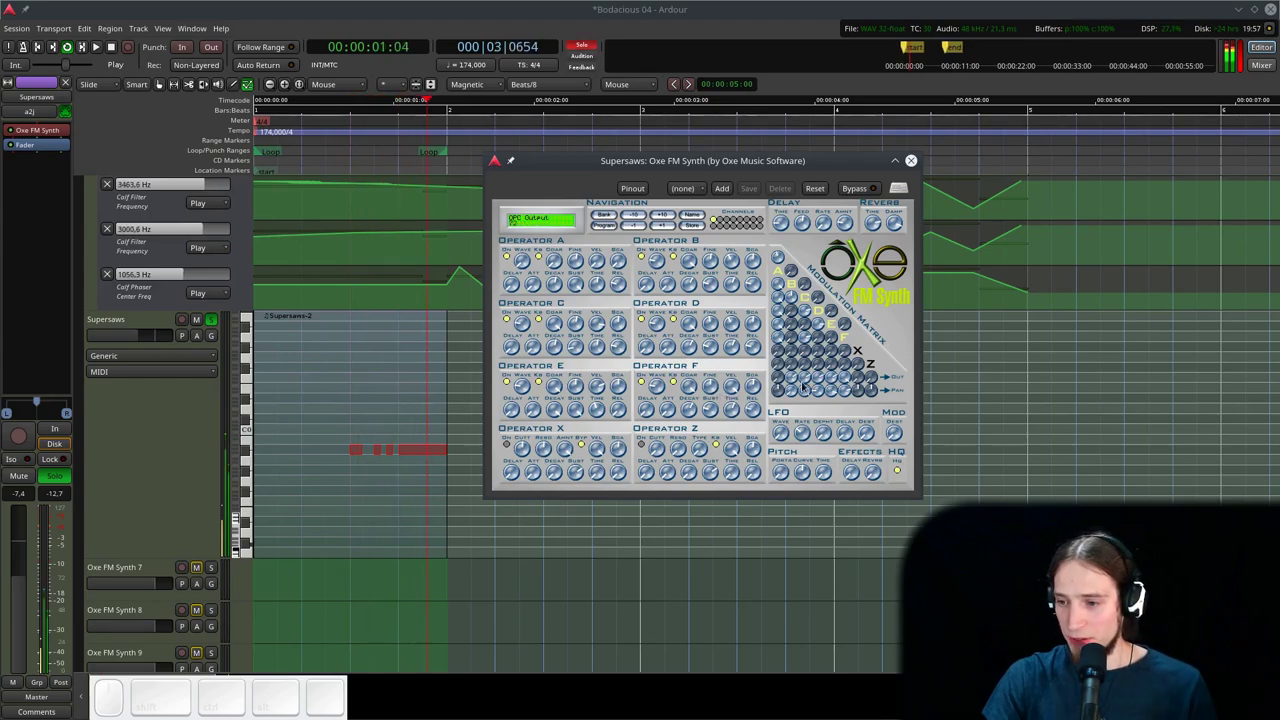
pyautogui.click(832, 391)
pyautogui.moveTo(820, 388); pyautogui.dragTo(807, 393)
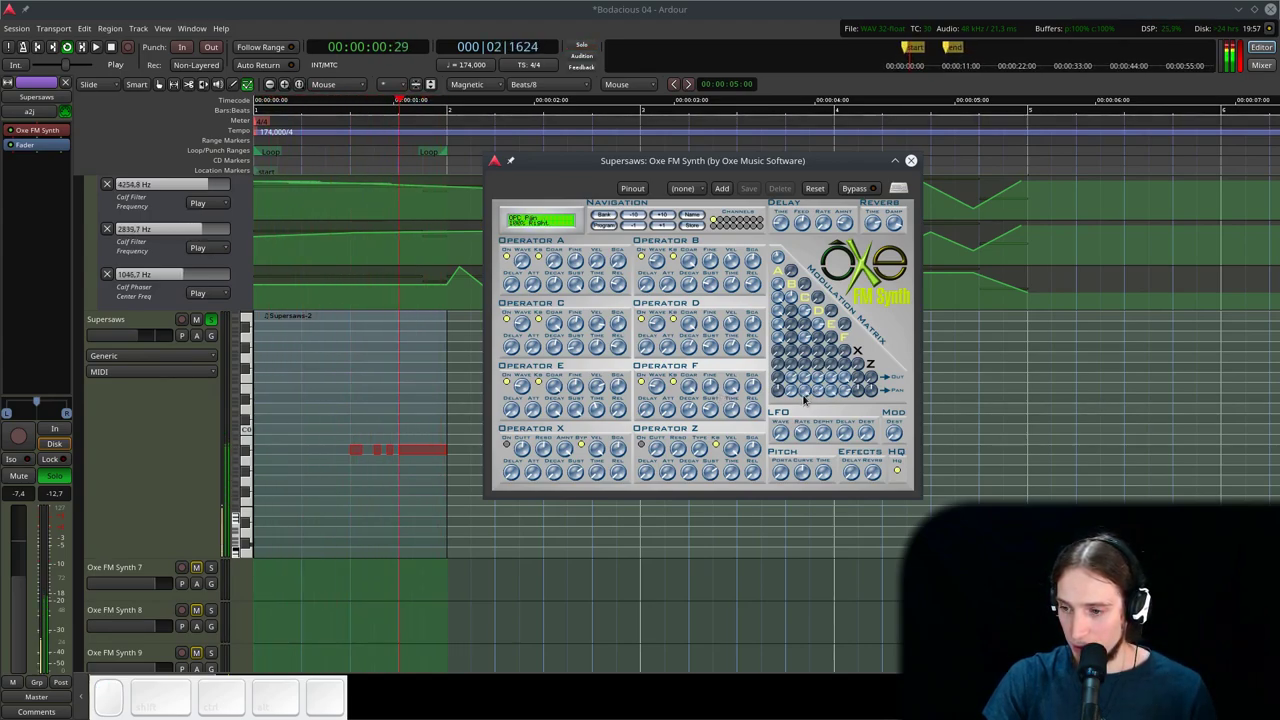
pyautogui.click(815, 390)
pyautogui.click(832, 378)
pyautogui.click(814, 374)
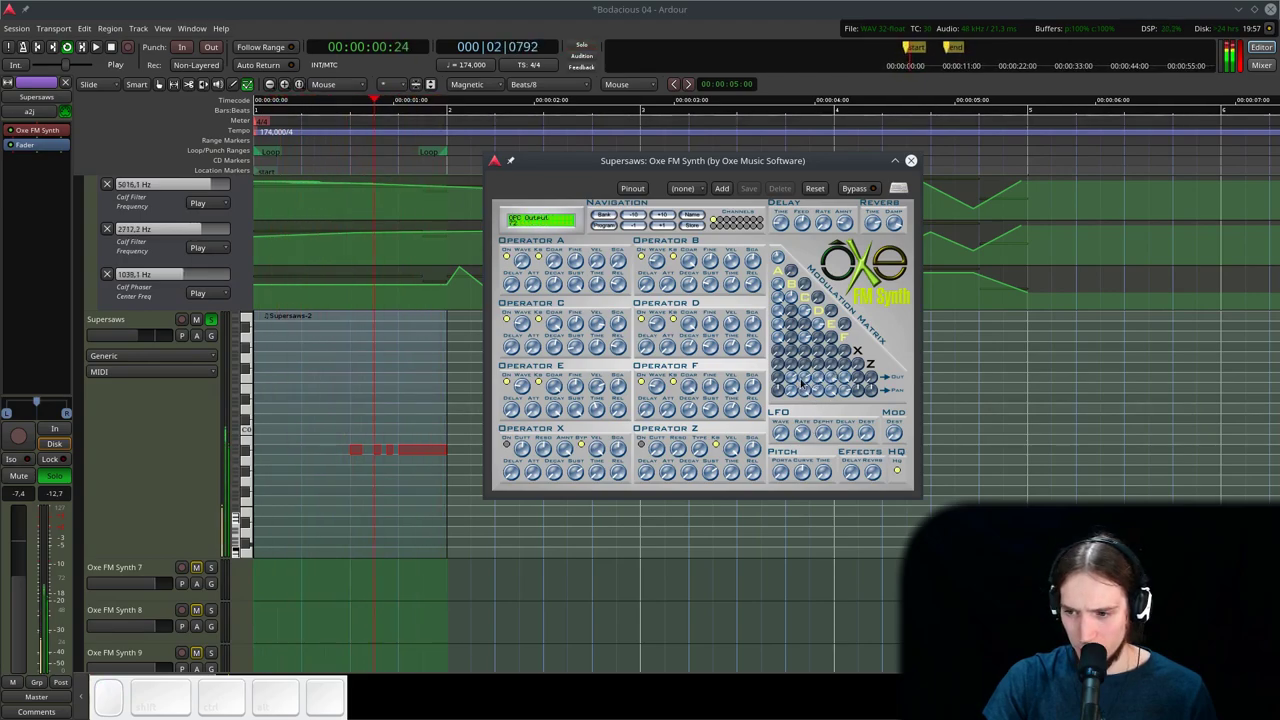
# - Tweak operator settings including operator D's sustain and operator E's decay
pyautogui.click(802, 380)
pyautogui.click(818, 378)
pyautogui.click(807, 379)
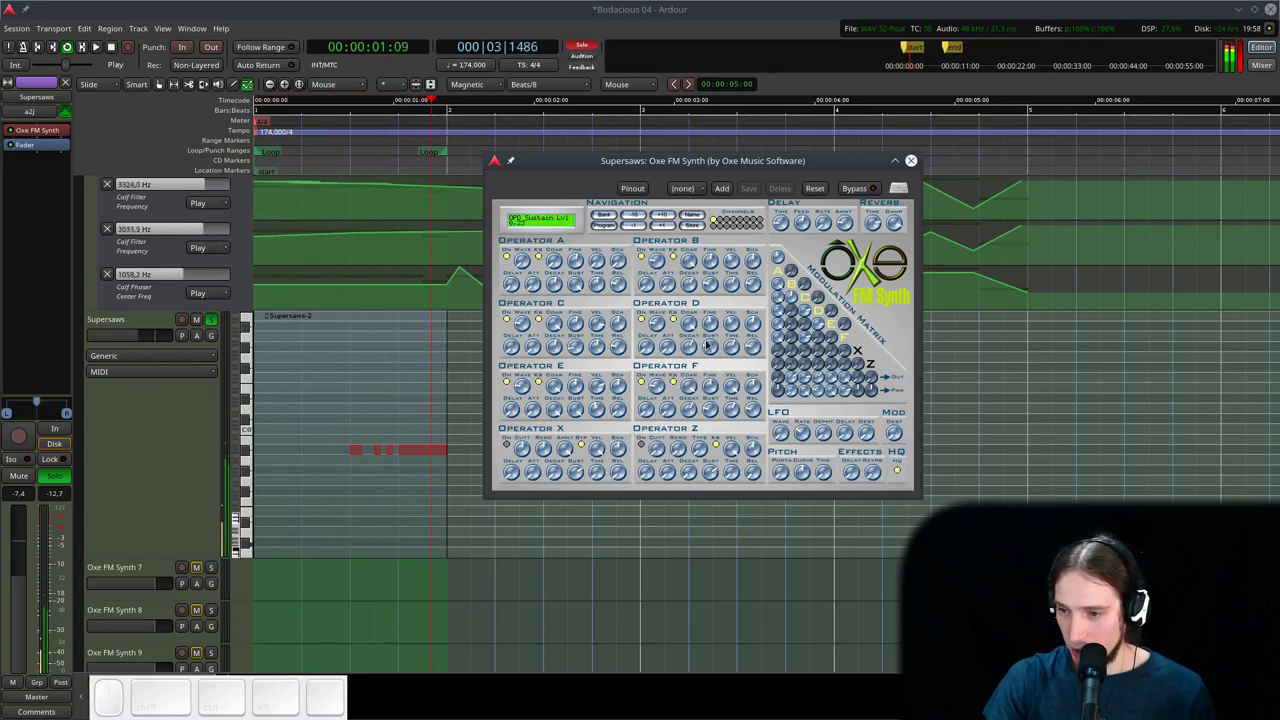
pyautogui.click(717, 327)
pyautogui.click(708, 387)
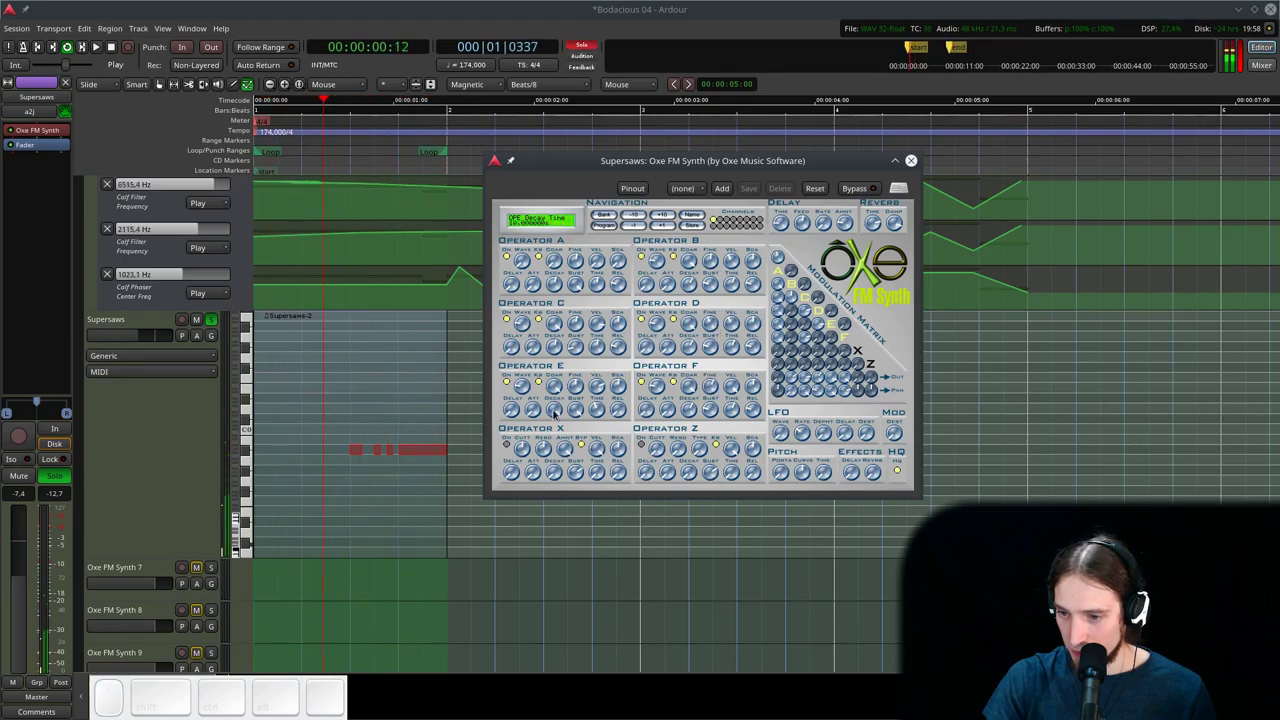
# - Finish adjusting operator envelope amounts and close the Oxe FM Synth window
pyautogui.moveTo(572, 399); pyautogui.dragTo(584, 330)
pyautogui.click(578, 321)
pyautogui.click(710, 266)
pyautogui.click(708, 268)
pyautogui.click(916, 165)
pyautogui.press('space')
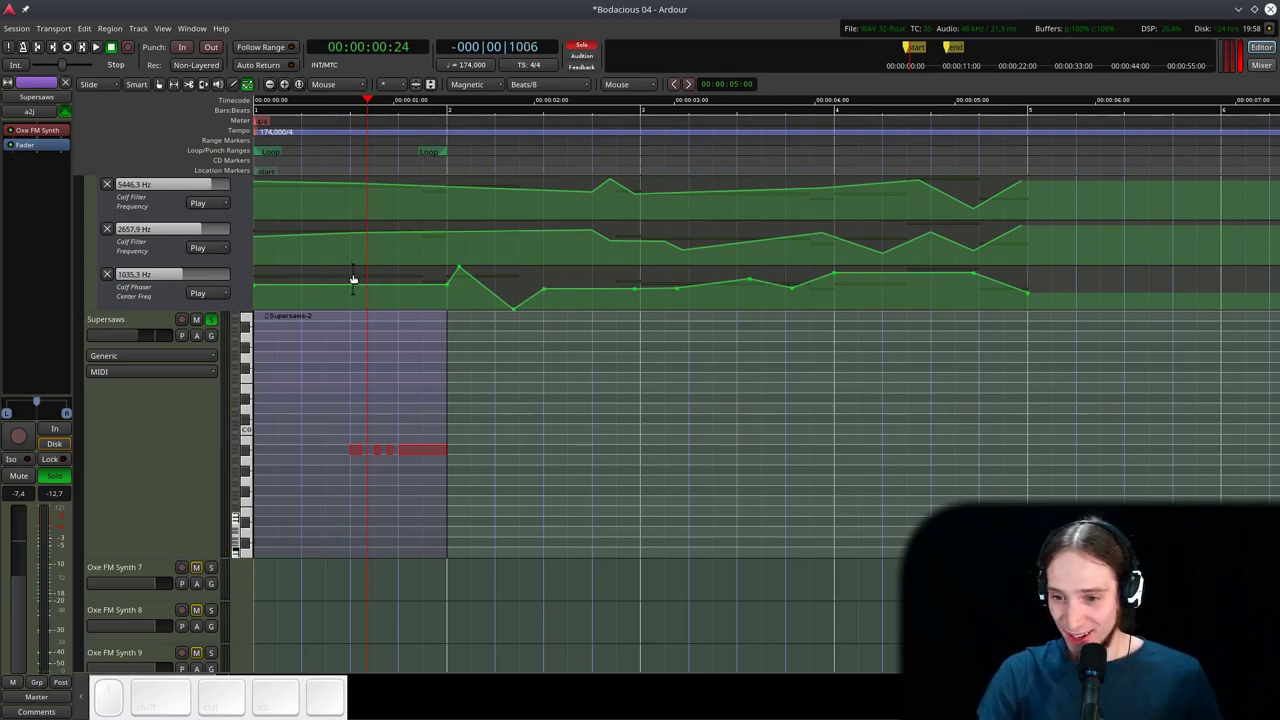
pyautogui.click(218, 323)
pyautogui.click(300, 156)
pyautogui.press('space')
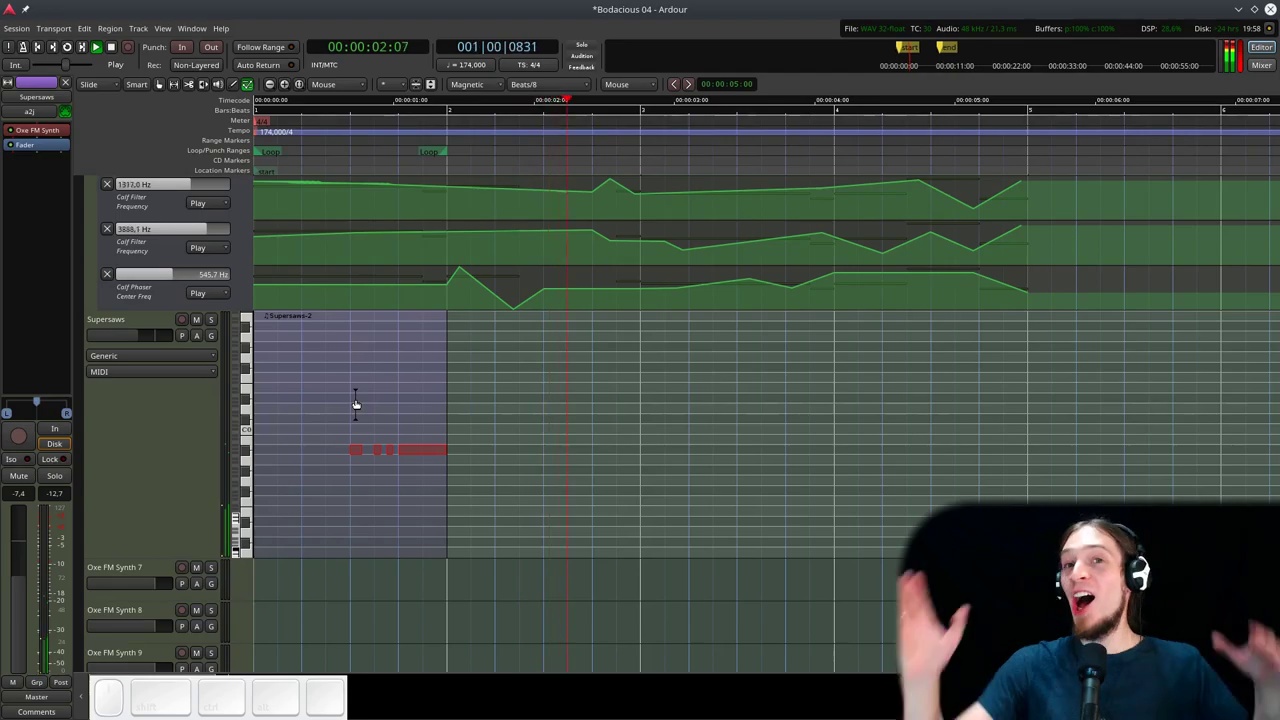
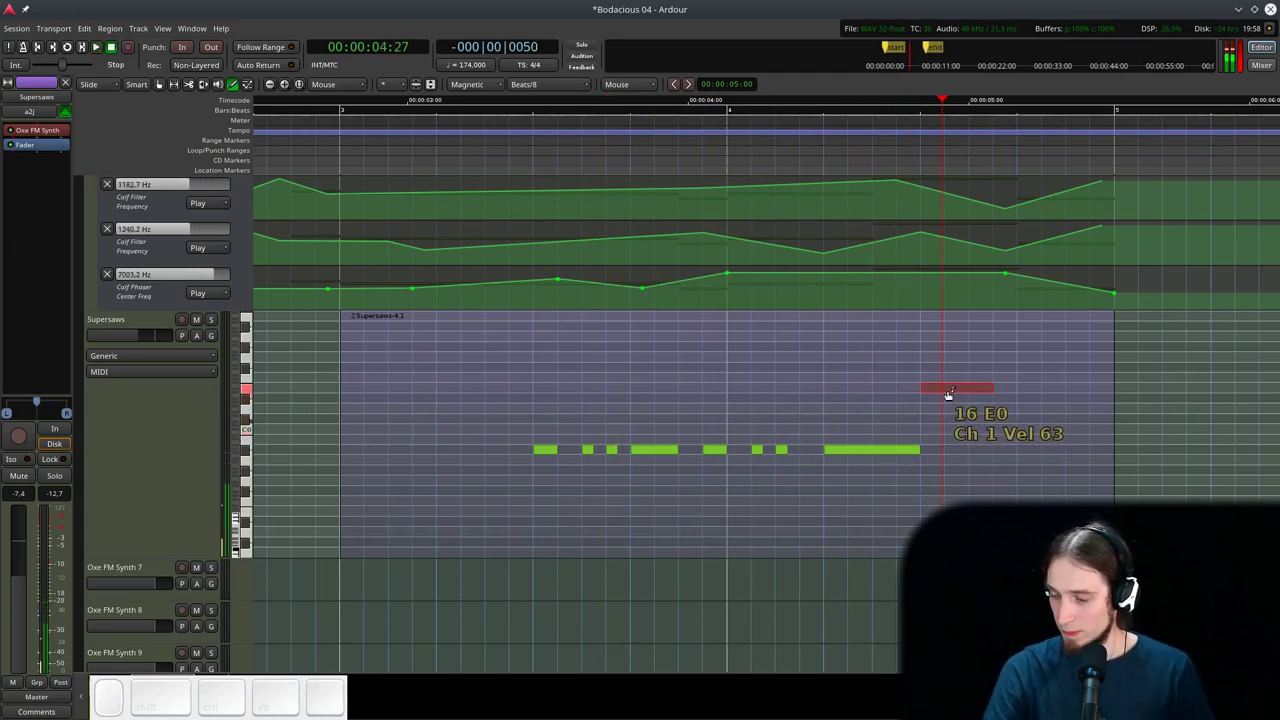
# - Add two short notes near the end of bar 4 and play them back
pyautogui.rightClick(972, 388)
pyautogui.doubleClick(1052, 592)
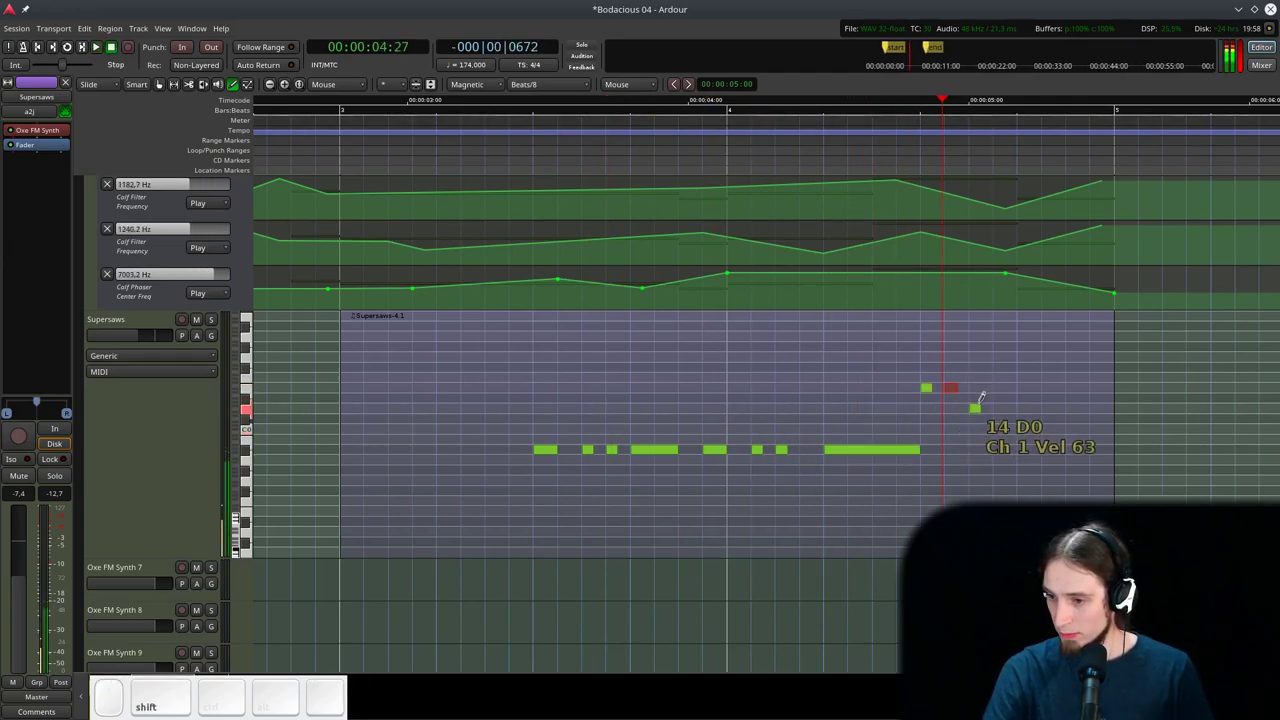
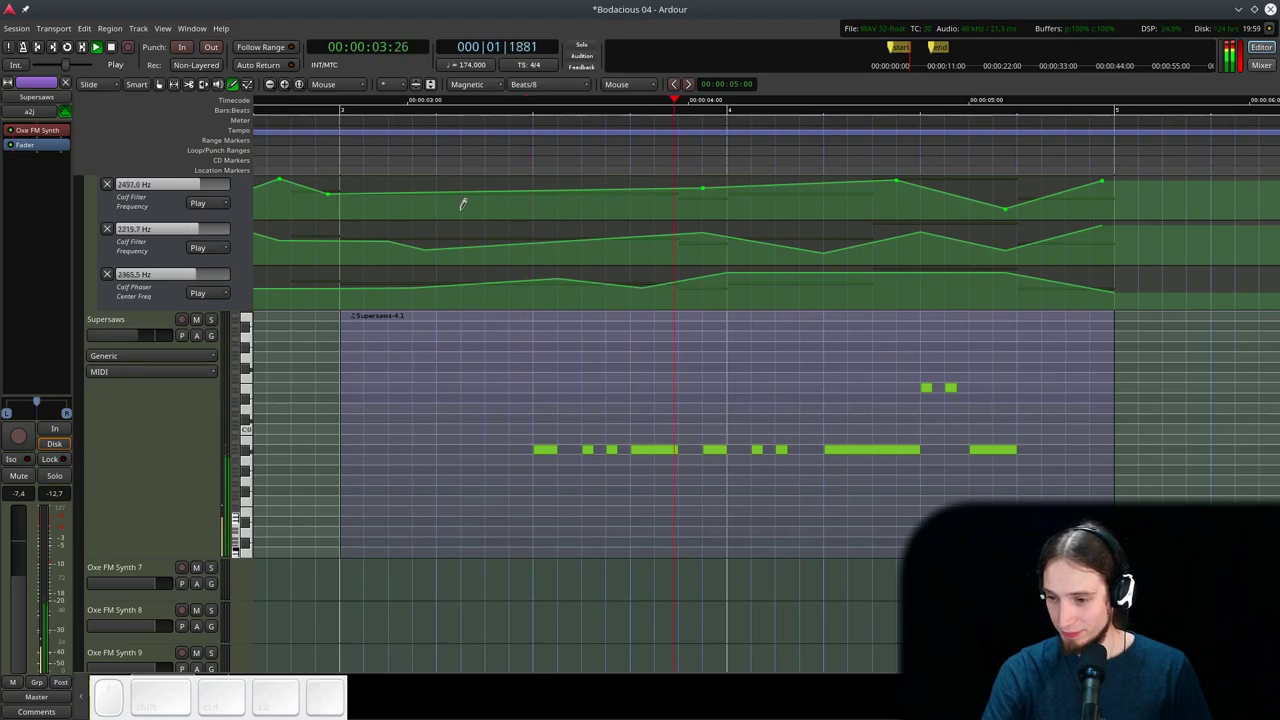
pyautogui.press('space')
pyautogui.scroll(-3)
pyautogui.click(357, 136)
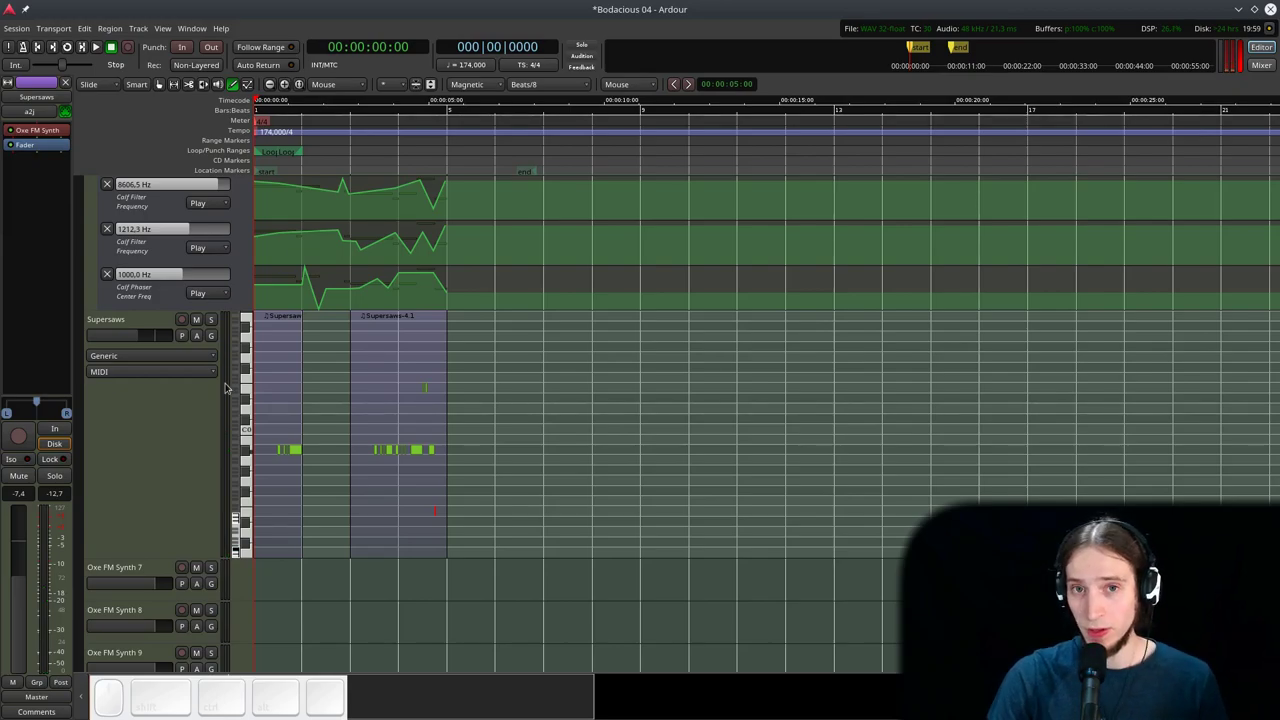
# - Stop playback and select the Supersaws track ready to add a plugin
pyautogui.press('space')
pyautogui.scroll(3)
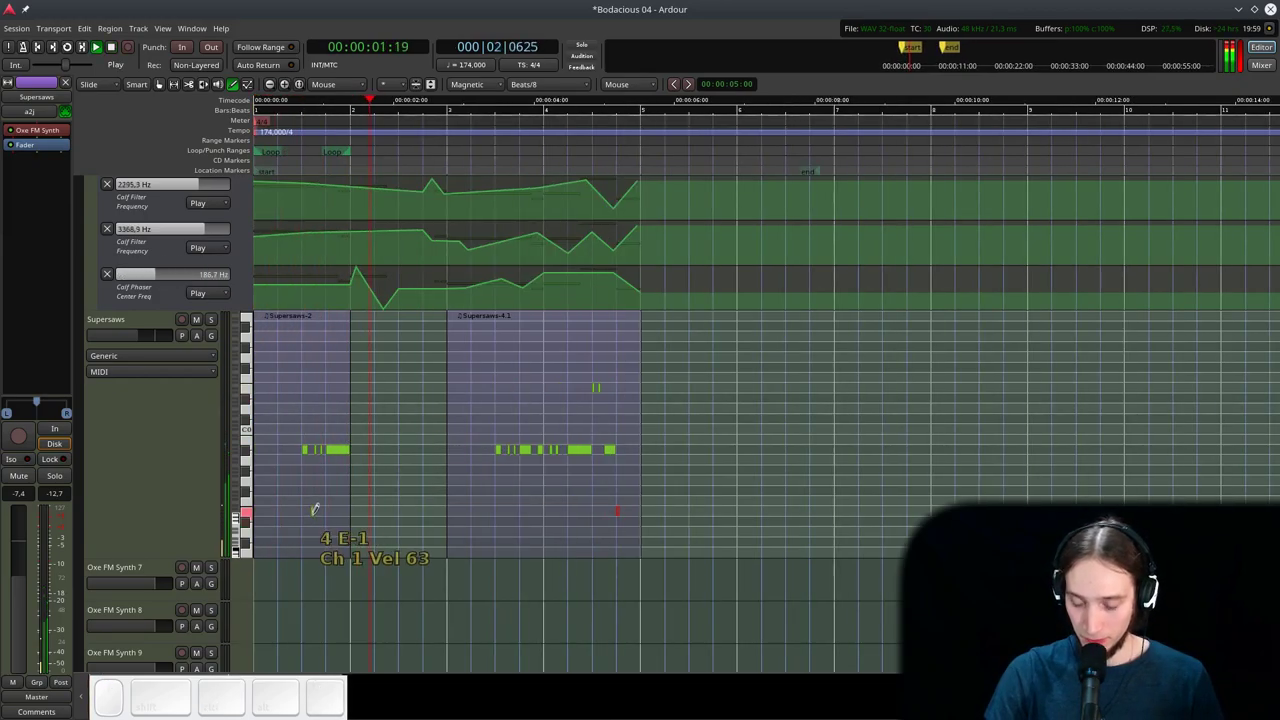
pyautogui.click(109, 331)
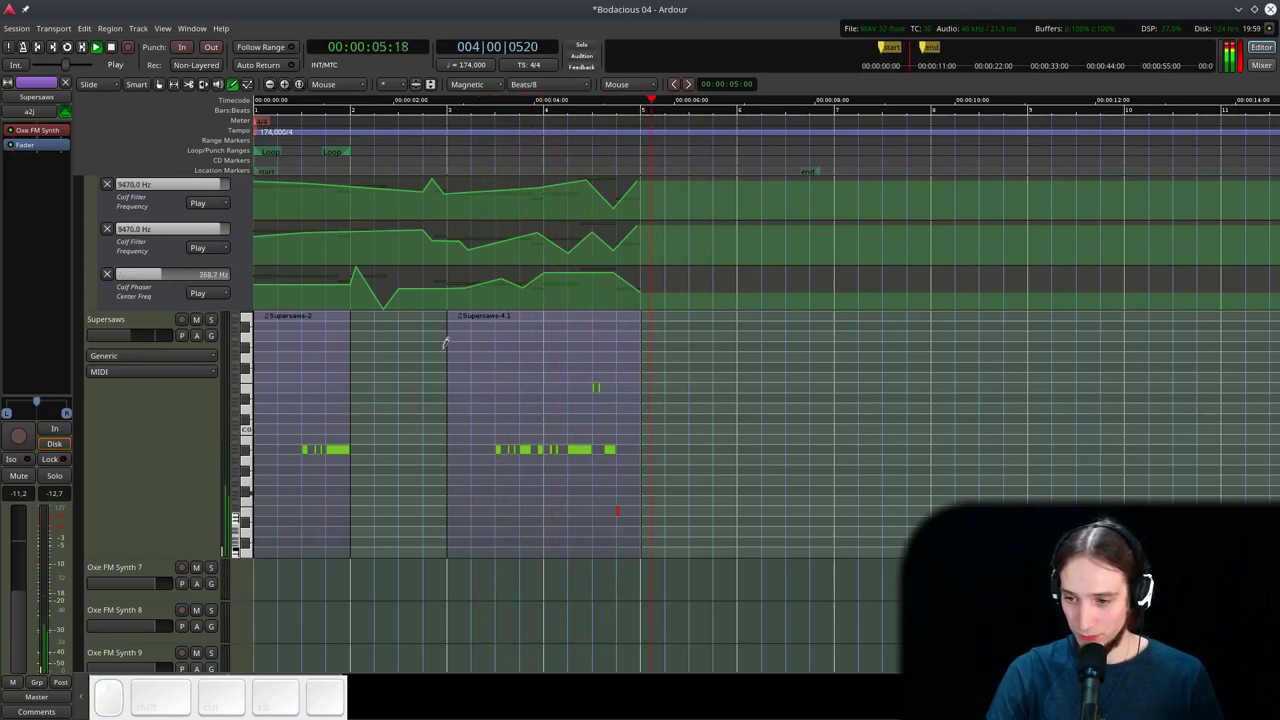
pyautogui.press('space')
pyautogui.click(157, 327)
# - Bring up Supersaws' add-plugin options and scroll through the favourites list
pyautogui.rightClick(61, 151)
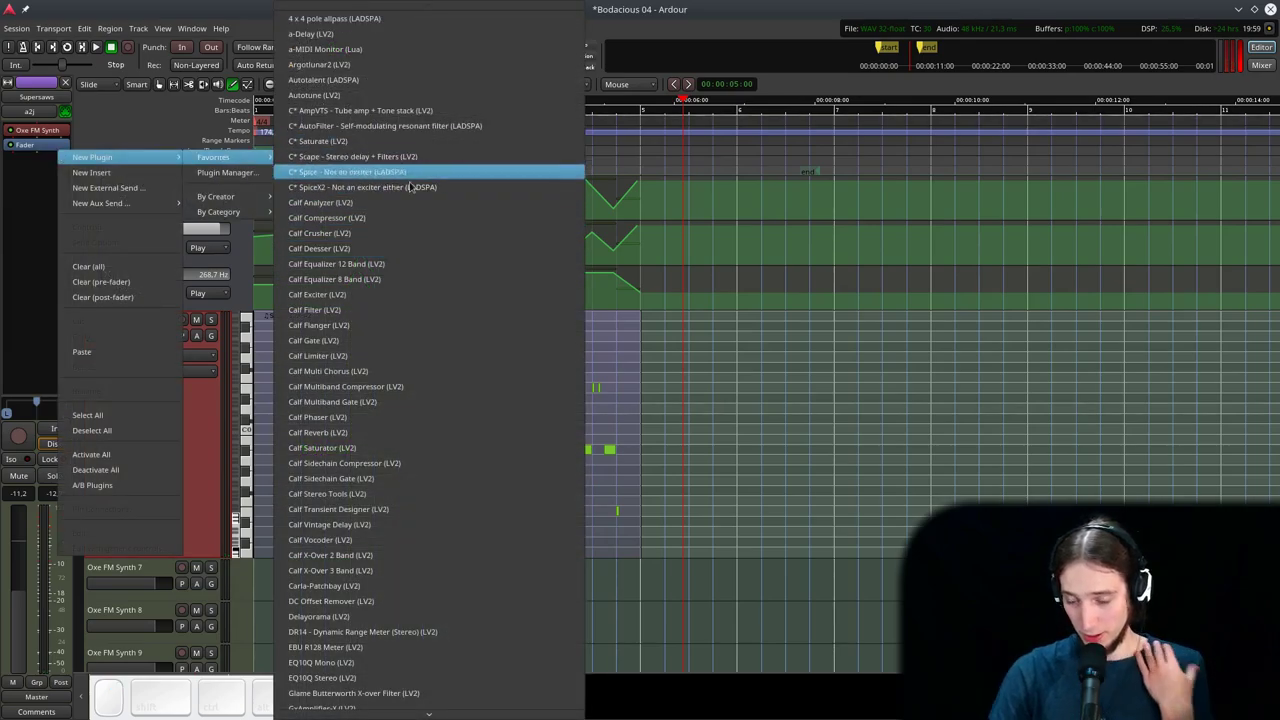
pyautogui.scroll(-3)
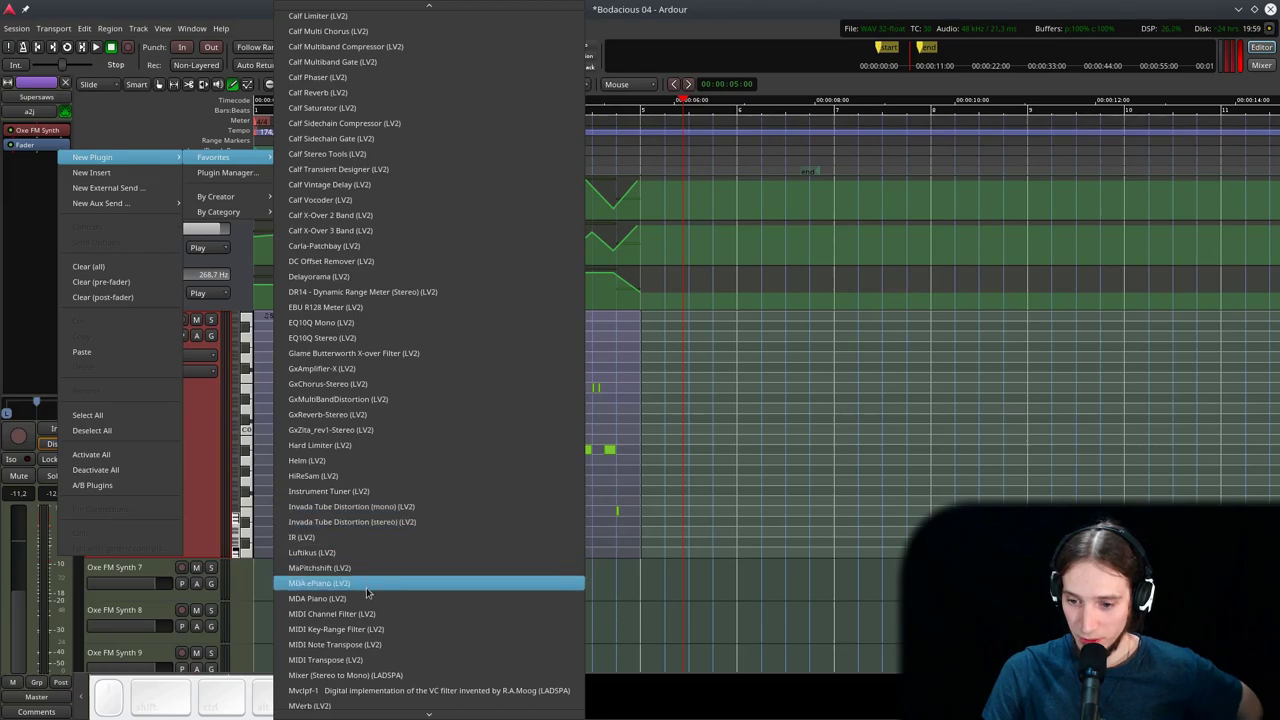
pyautogui.scroll(3)
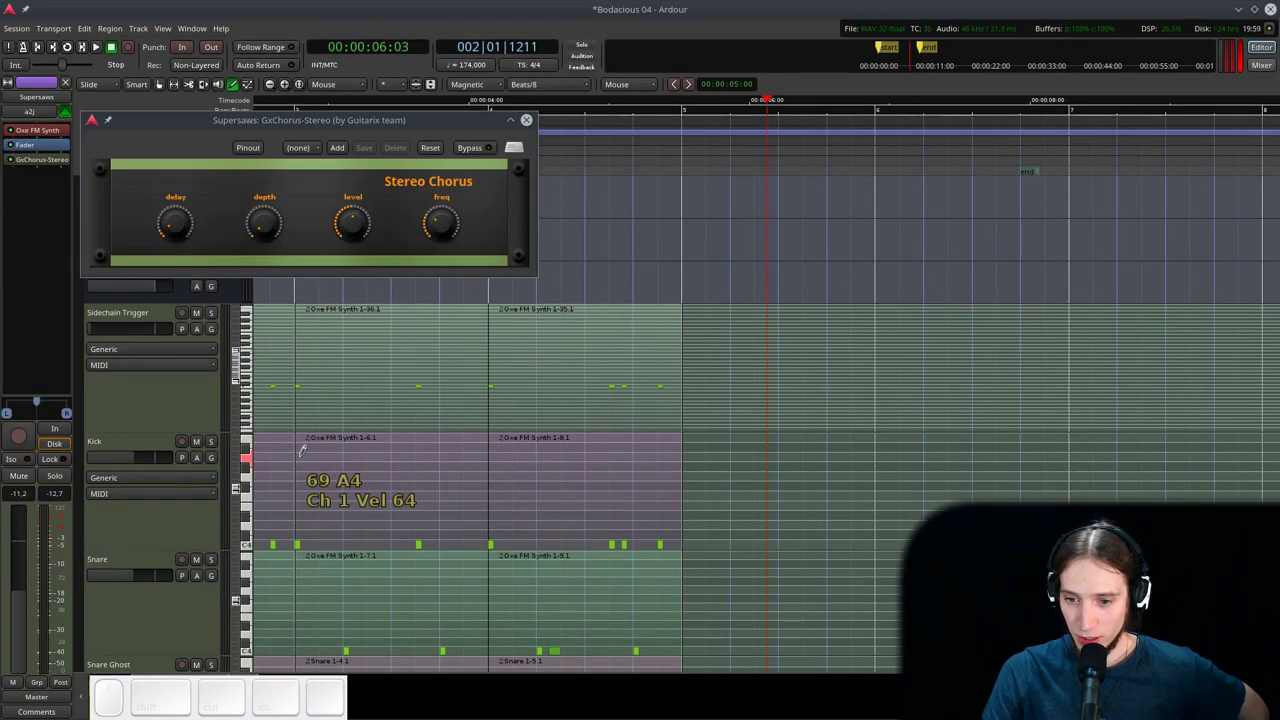
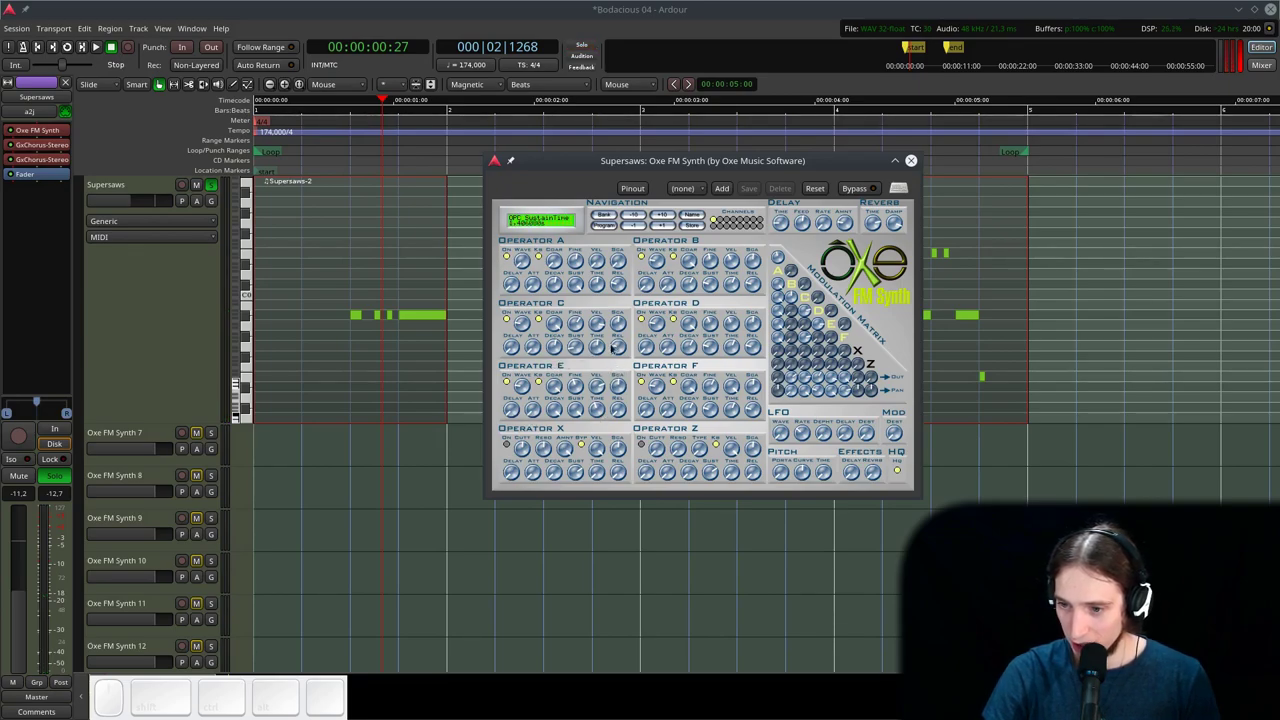
# - Tweak several Oxe FM Synth parameters during loop playback, then close the synth window
pyautogui.click(626, 352)
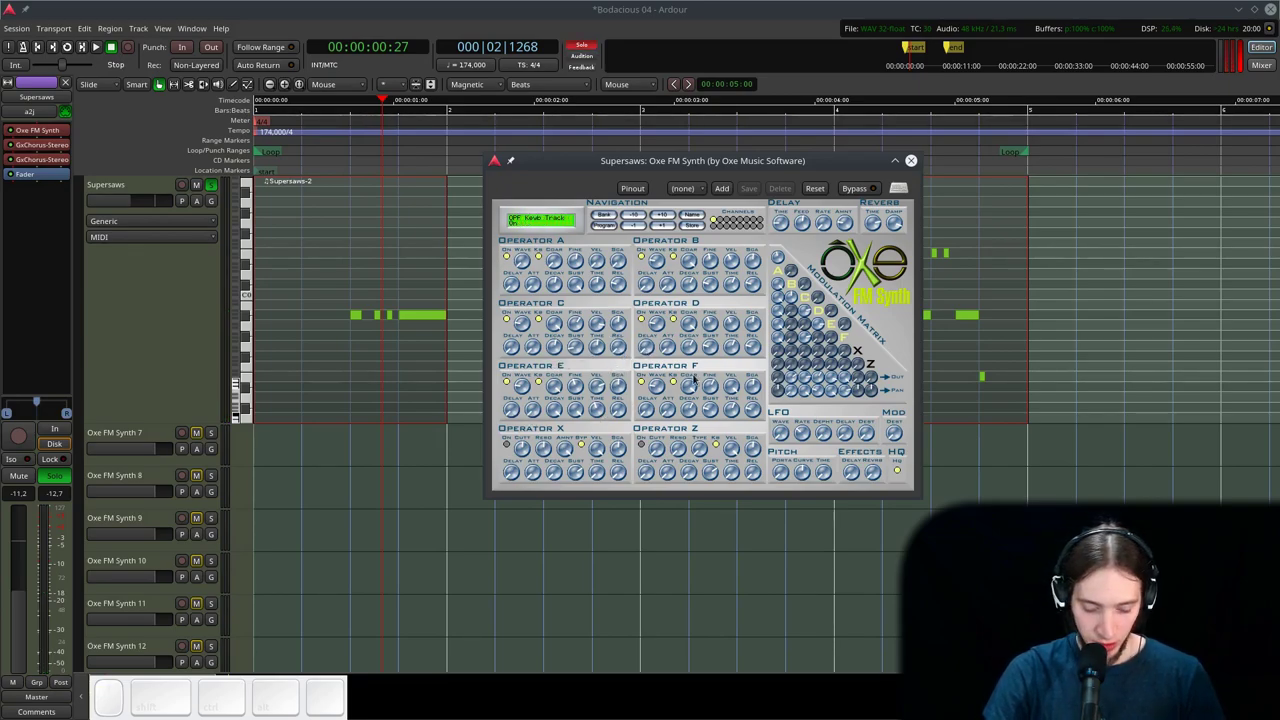
pyautogui.press('l')
pyautogui.click(754, 351)
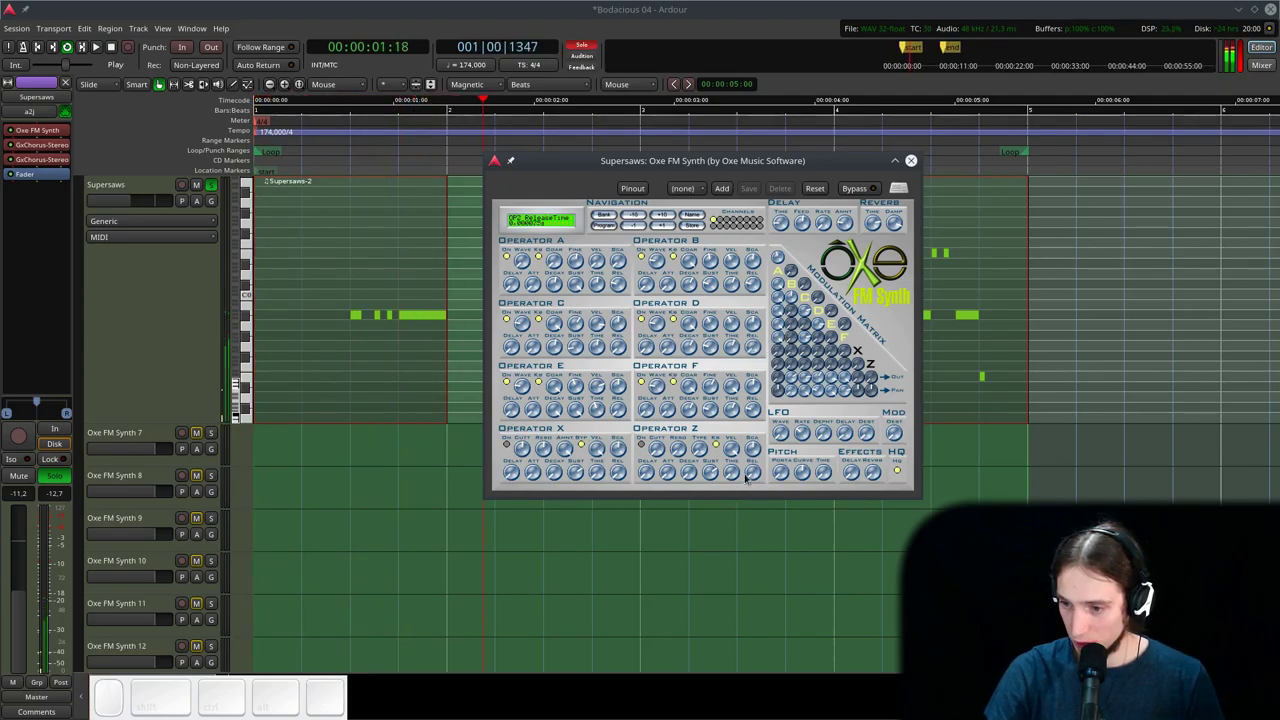
pyautogui.click(753, 413)
pyautogui.click(622, 414)
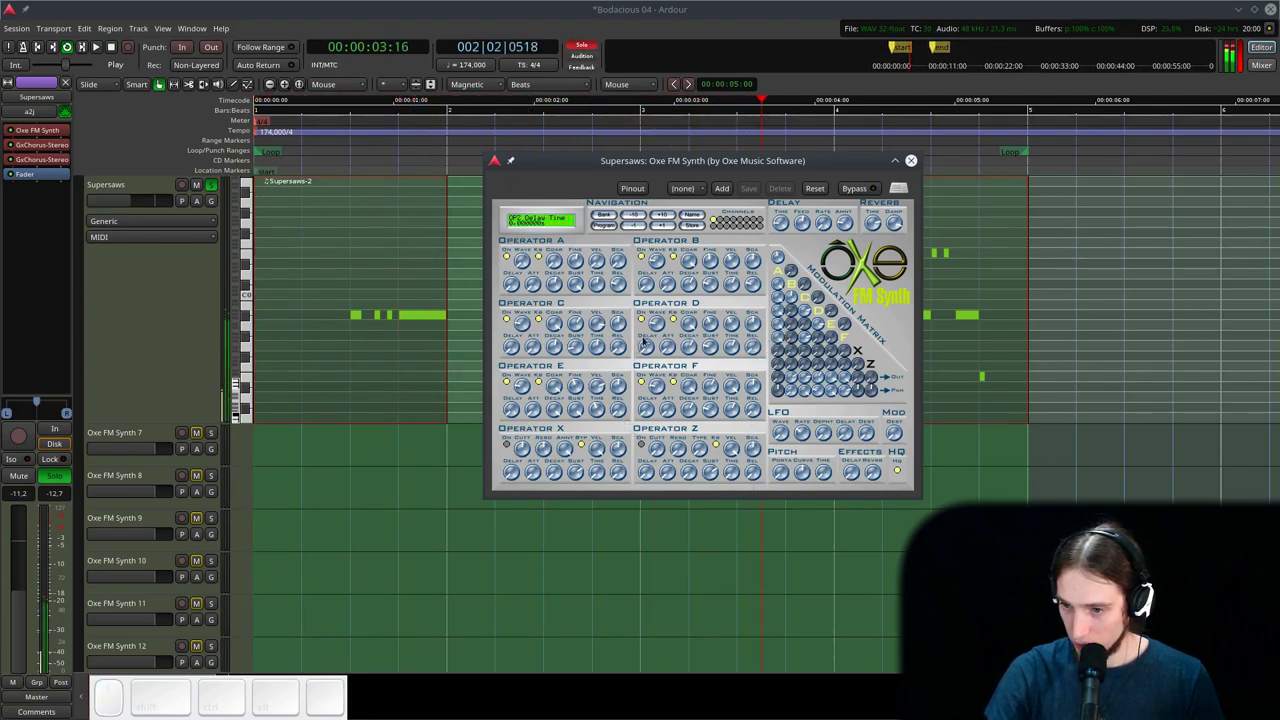
pyautogui.click(755, 289)
pyautogui.click(618, 291)
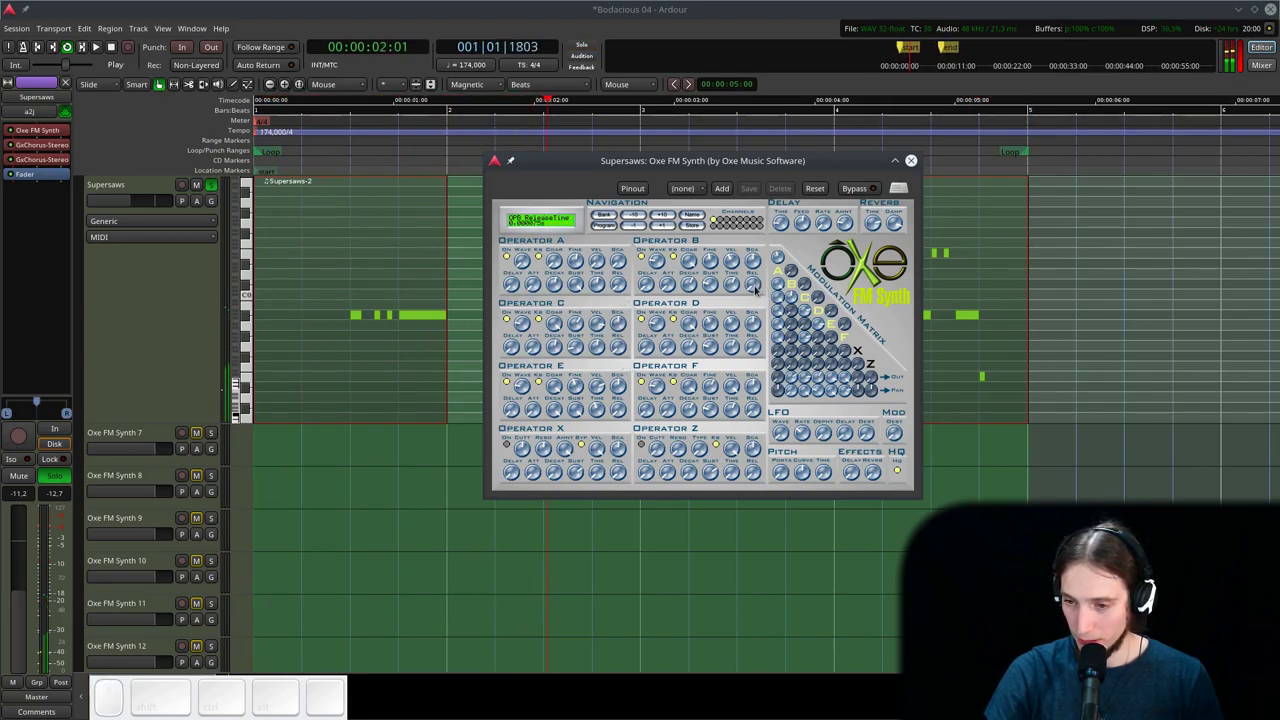
pyautogui.click(917, 160)
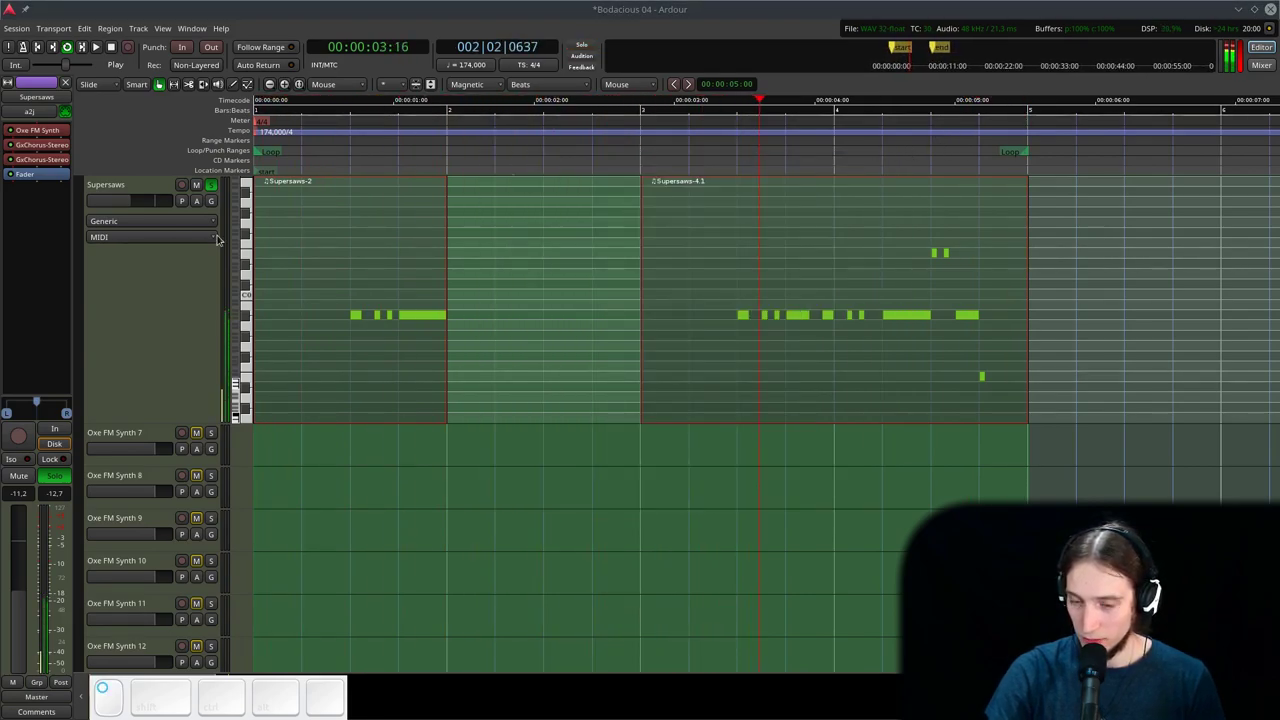
# - Unsolo the Supersaws track and briefly play back the loop
pyautogui.press('space')
pyautogui.click(212, 188)
pyautogui.click(308, 149)
pyautogui.press('space')
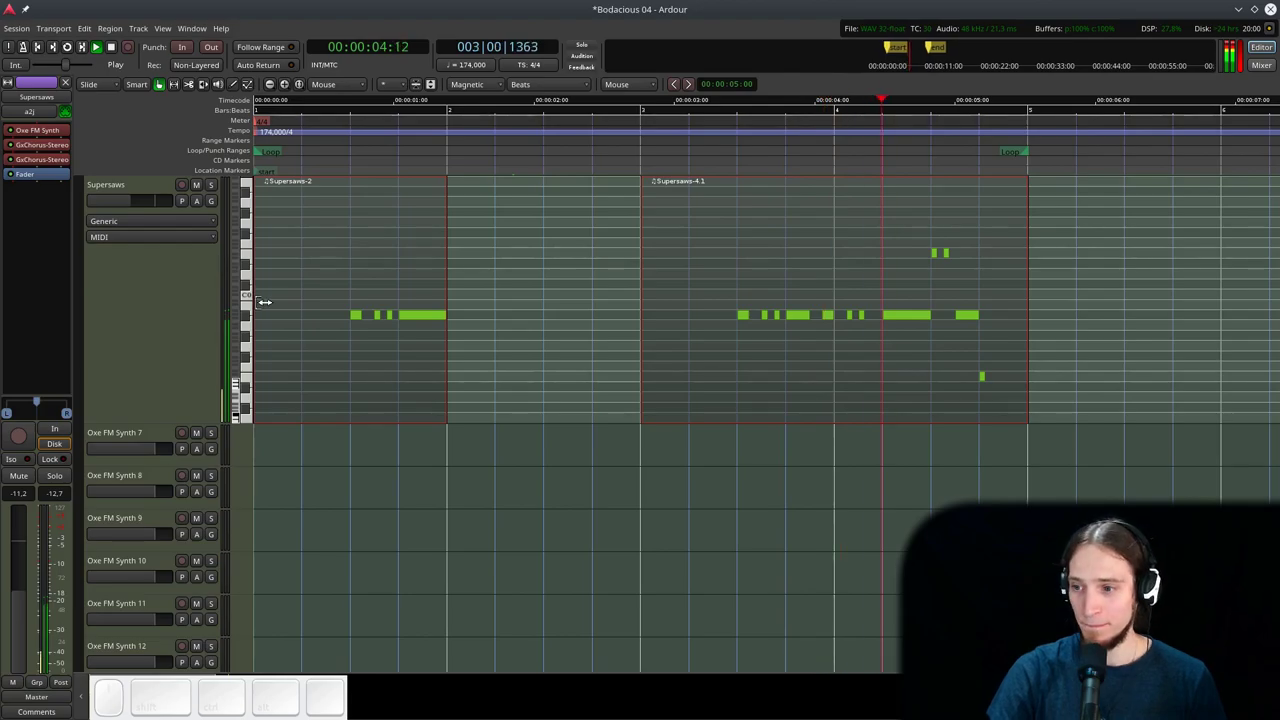
pyautogui.press('space')
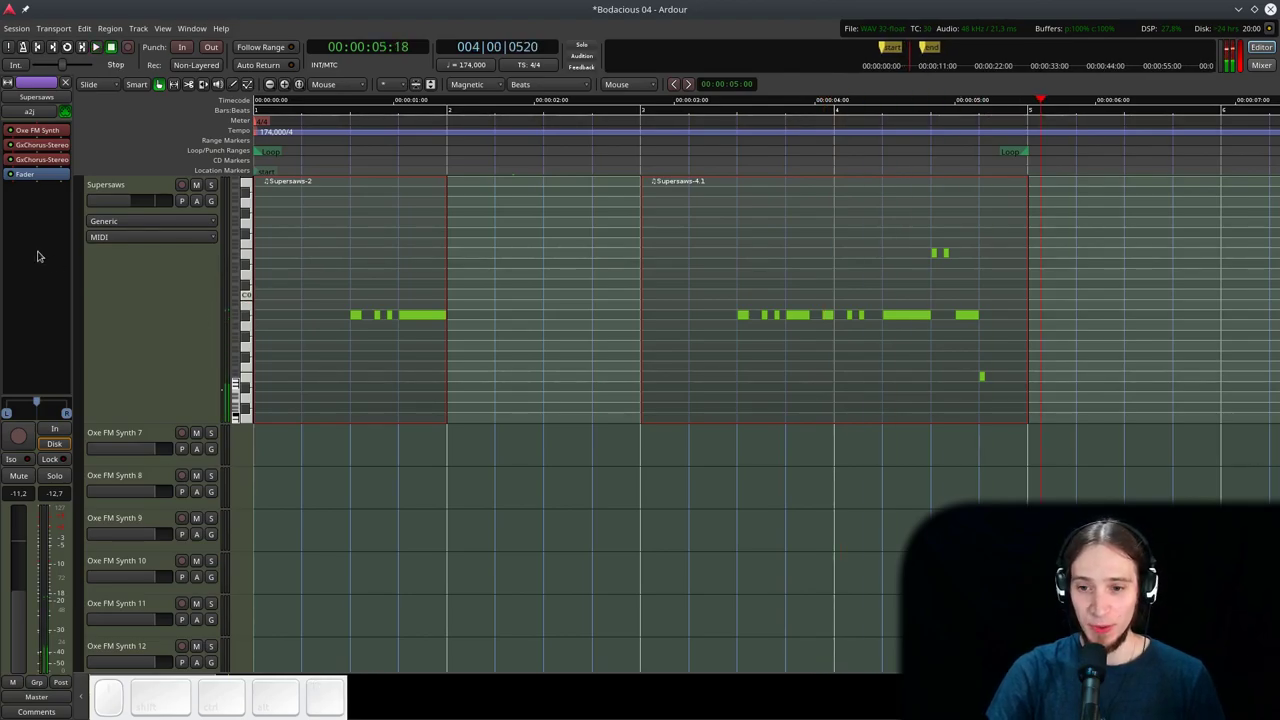
# - Bring up Supersaws' plugin options, then return the playhead to the start and listen back
pyautogui.rightClick(47, 174)
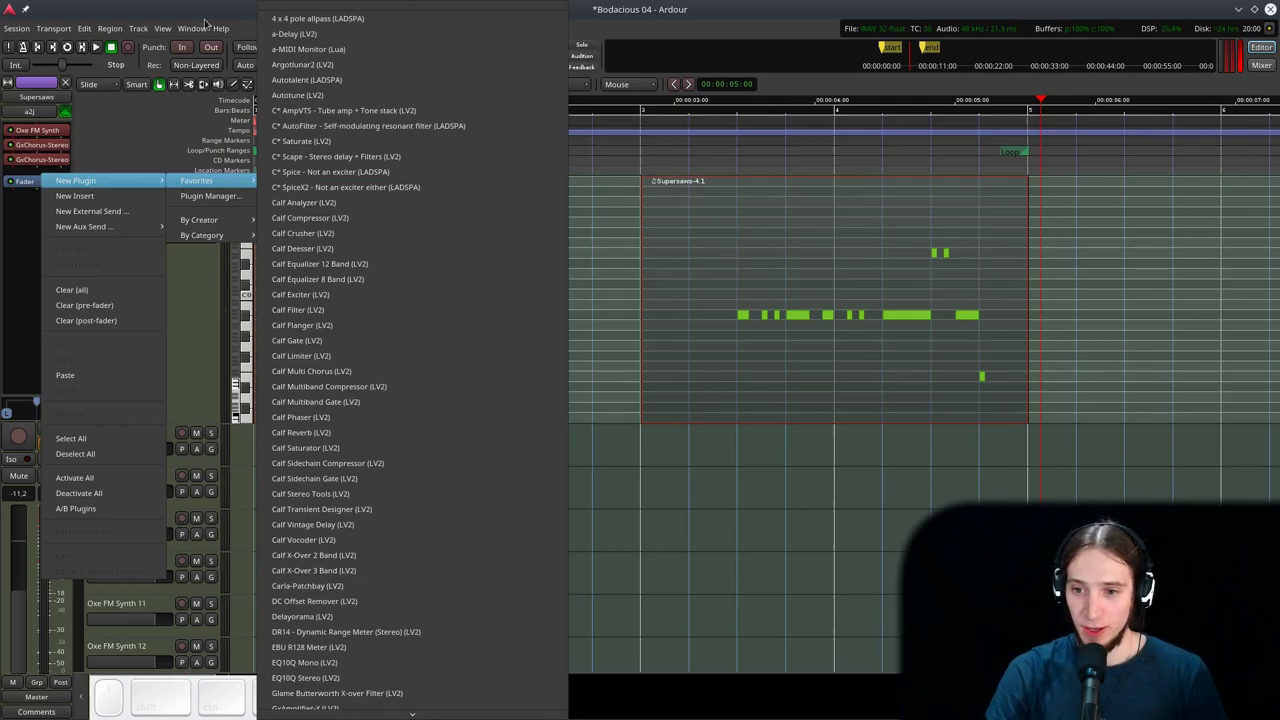
pyautogui.click(502, 1)
pyautogui.click(701, 20)
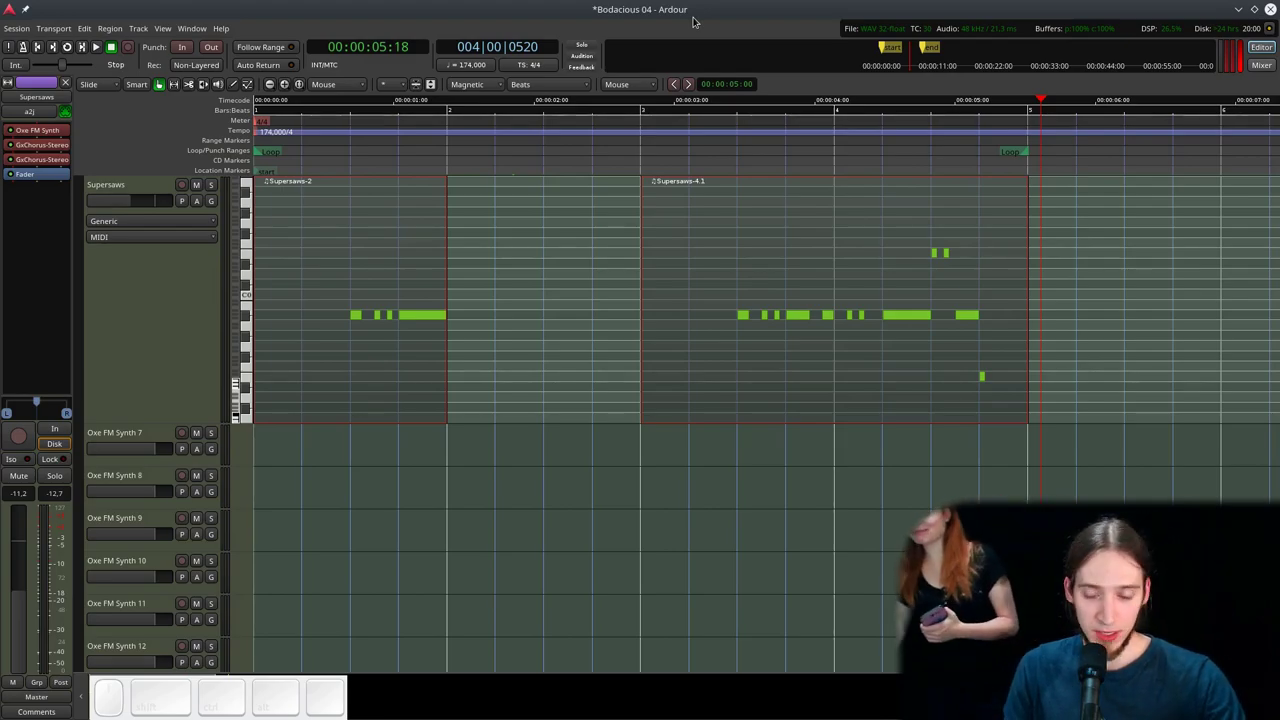
pyautogui.click(390, 150)
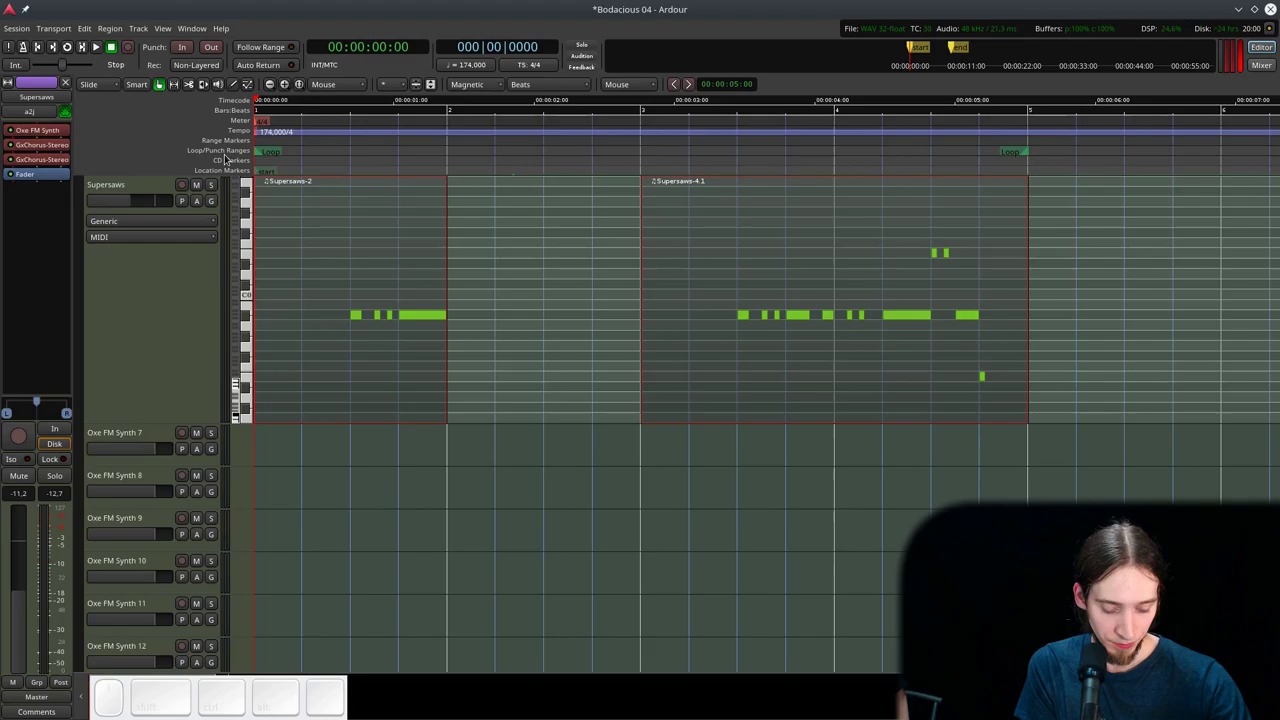
pyautogui.press('space')
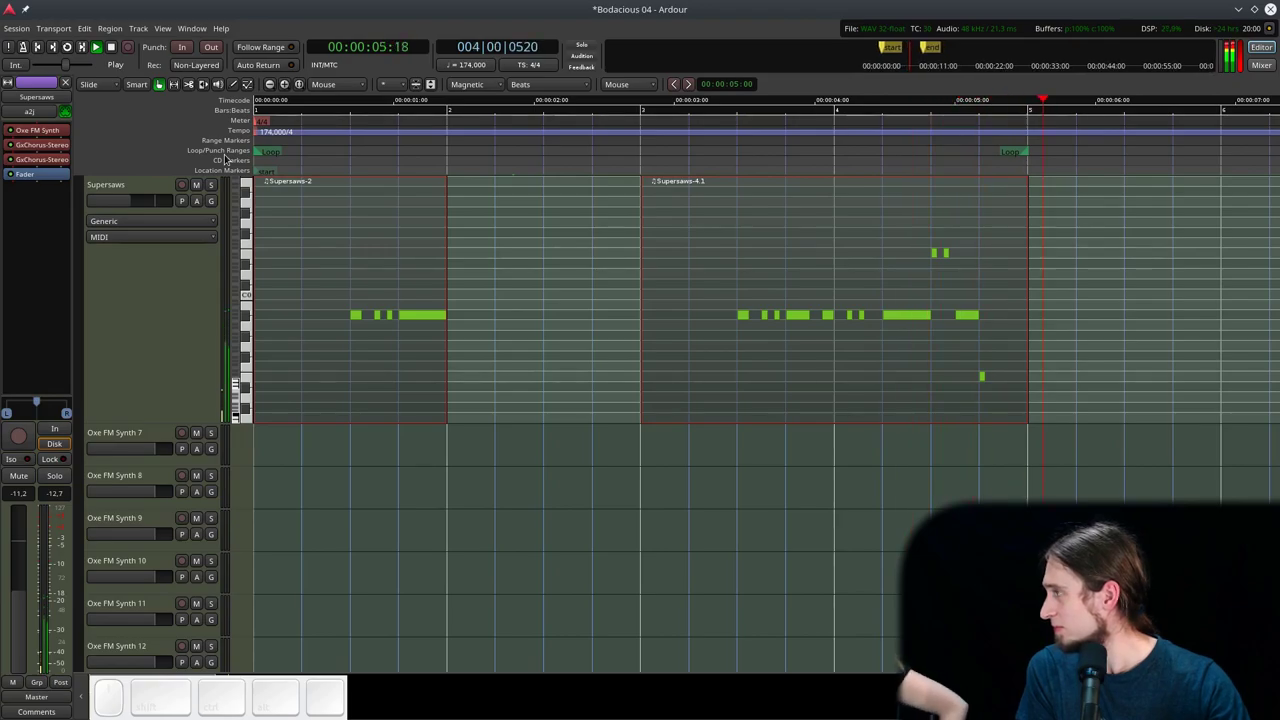
pyautogui.press('space')
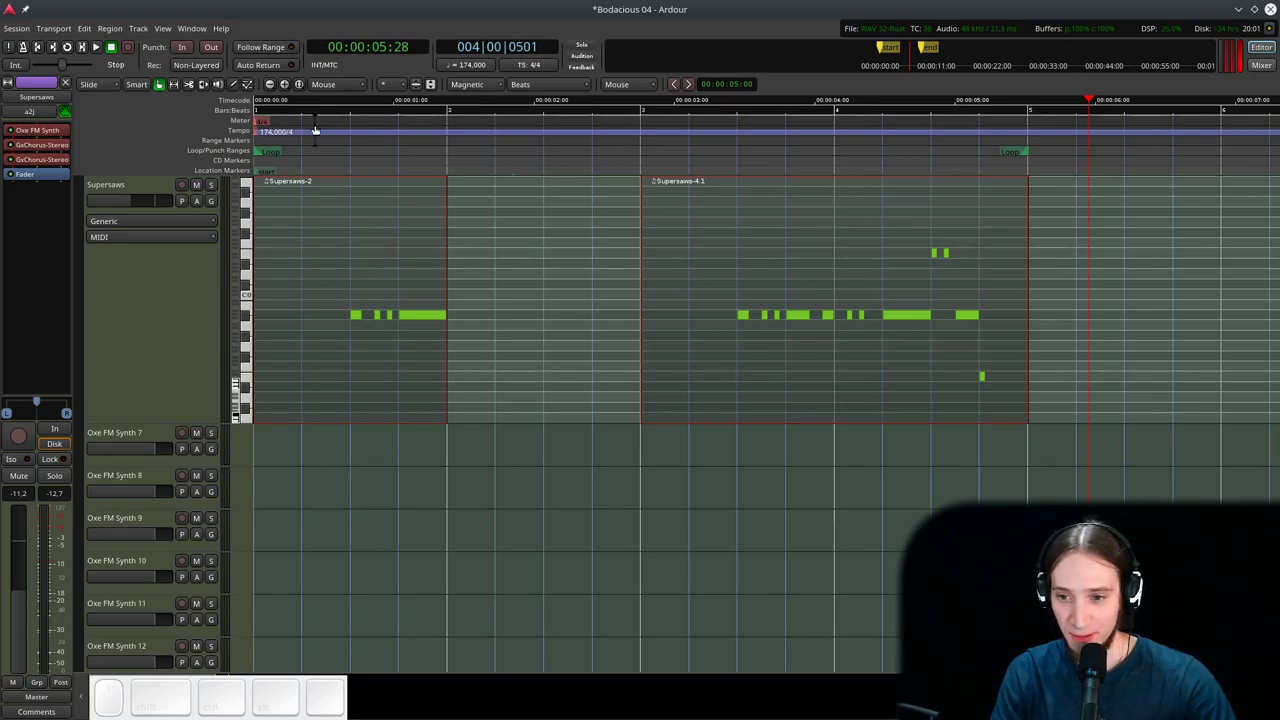
# - Replay from near the start and select the Supersaws track again
pyautogui.click(310, 130)
pyautogui.press('space')
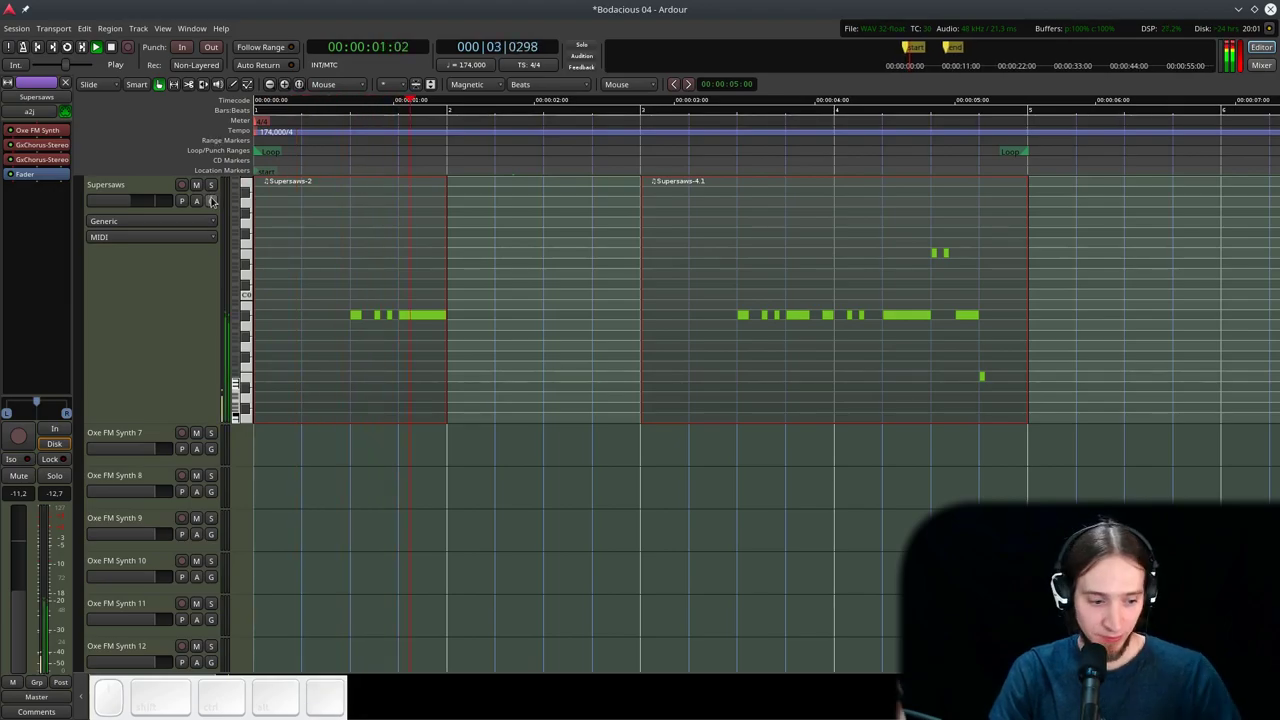
pyautogui.press('space')
pyautogui.click(180, 294)
# - Add a-Delay from Favorites to Supersaws, switch off Sync BPM and set Time to 74.3 ms
pyautogui.rightClick(48, 175)
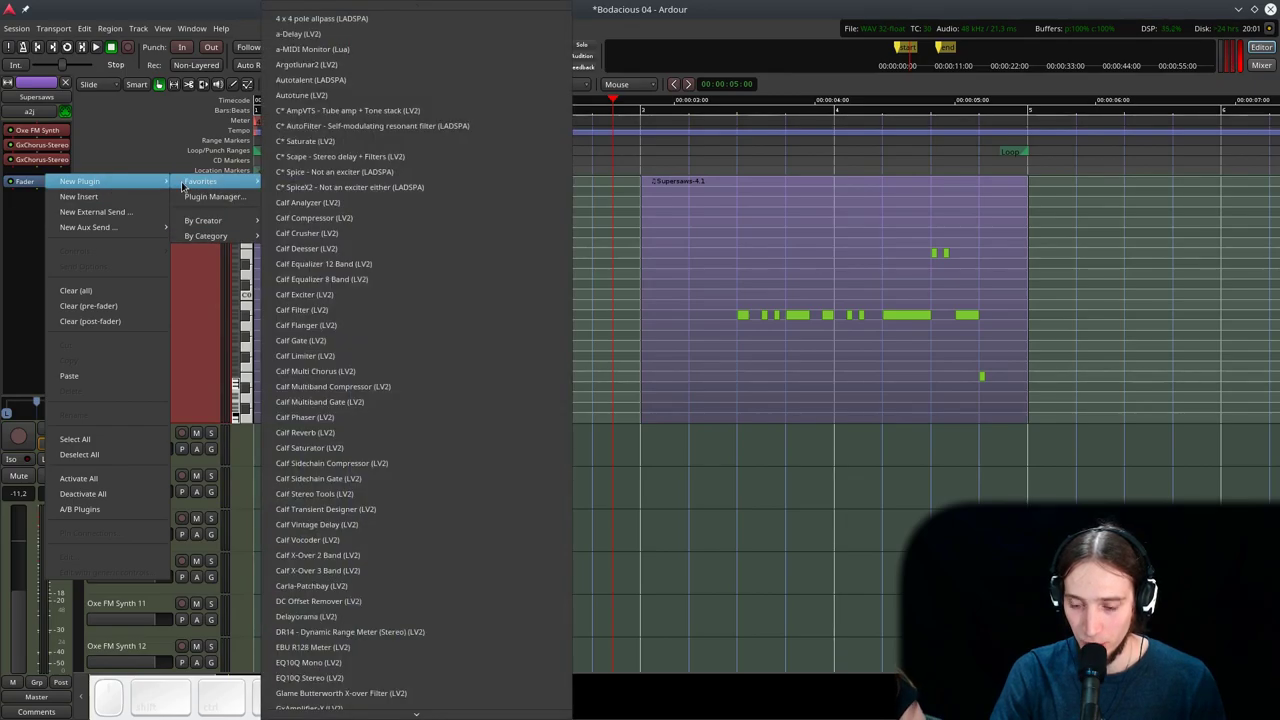
pyautogui.scroll(3)
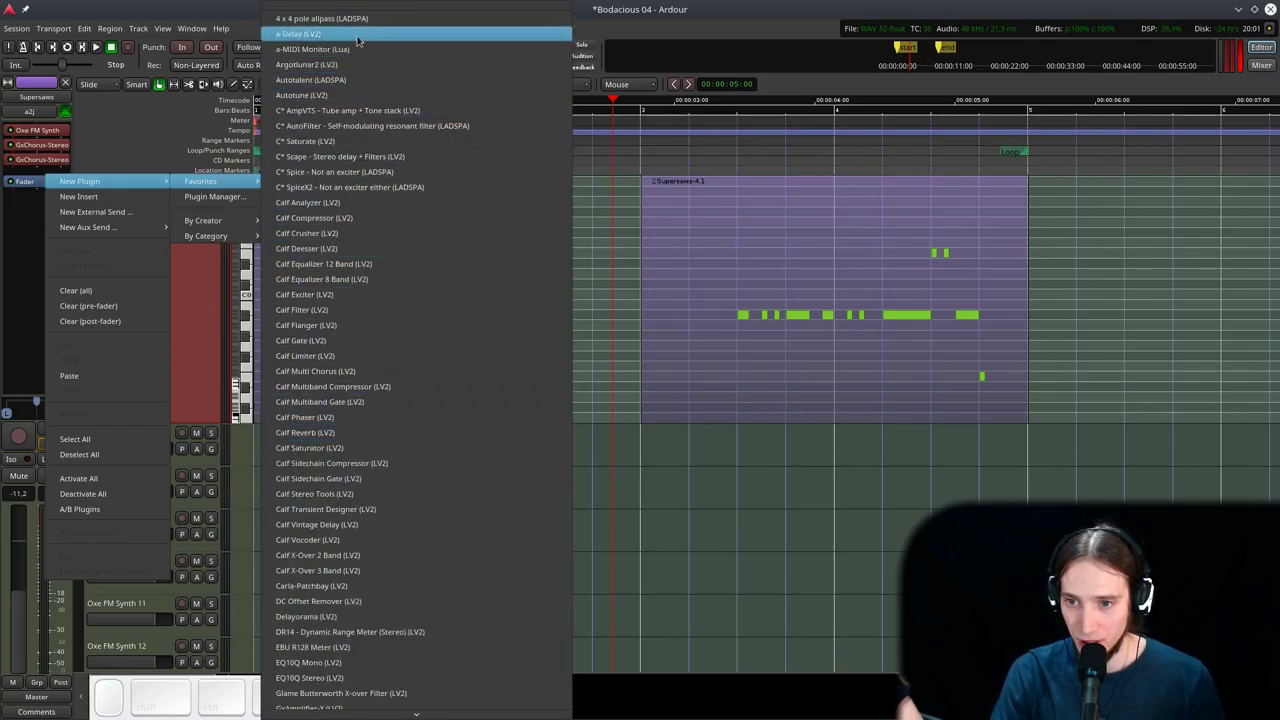
pyautogui.click(361, 38)
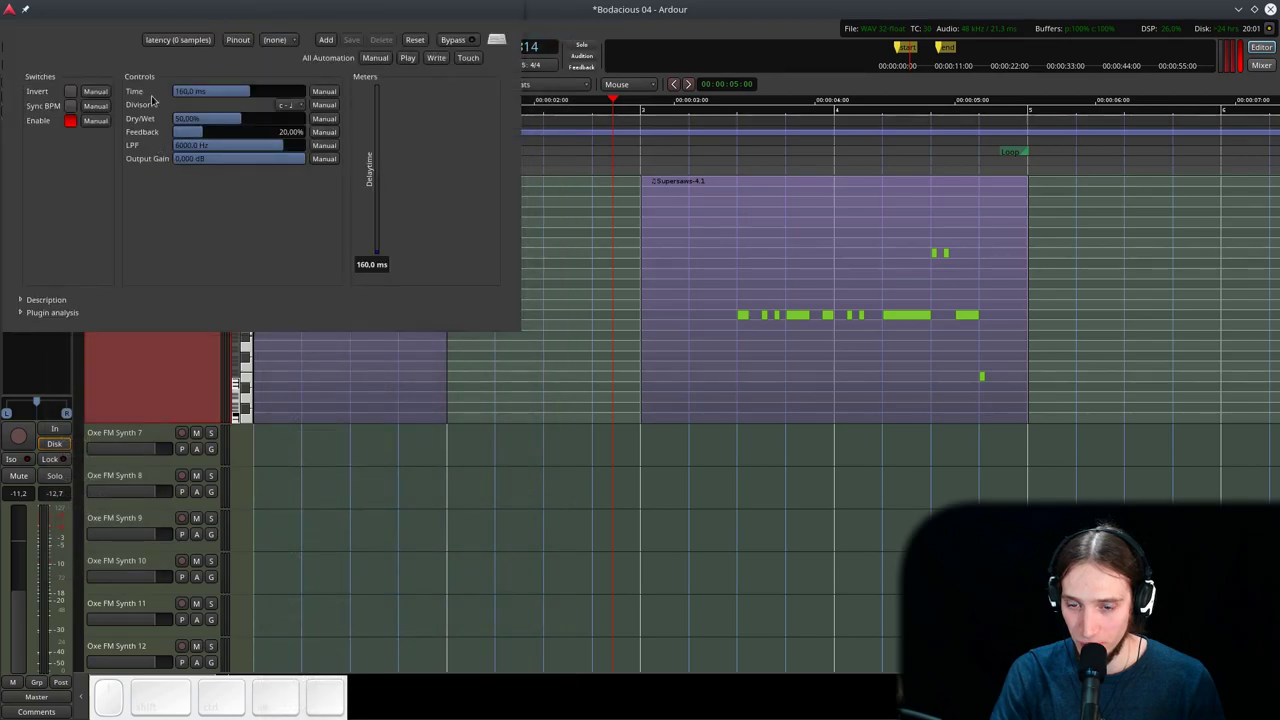
pyautogui.press('l')
pyautogui.click(75, 111)
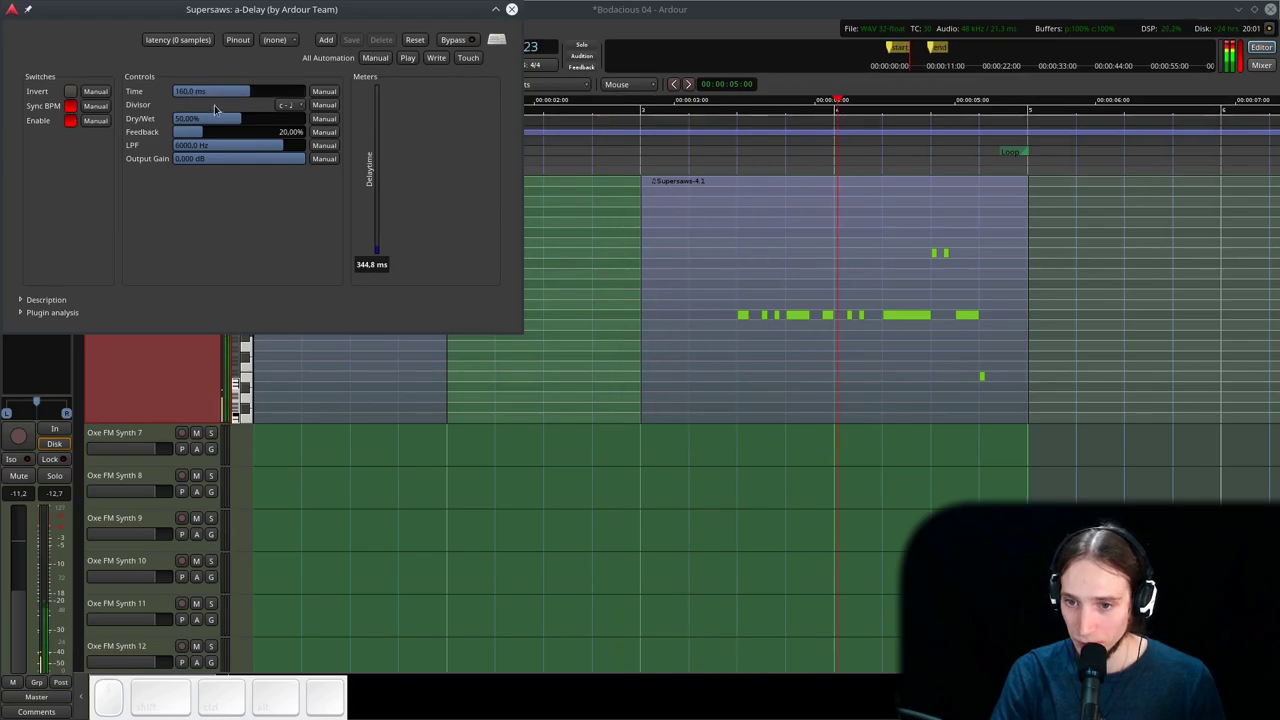
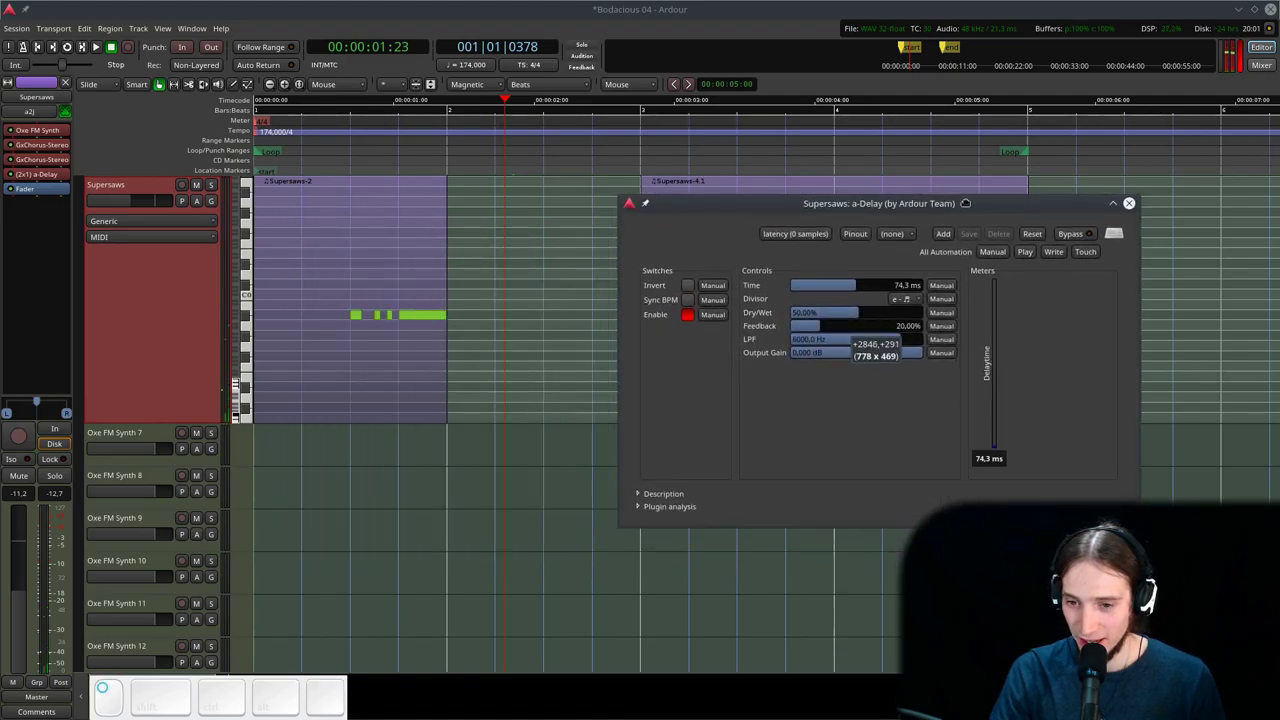
pyautogui.click(202, 208)
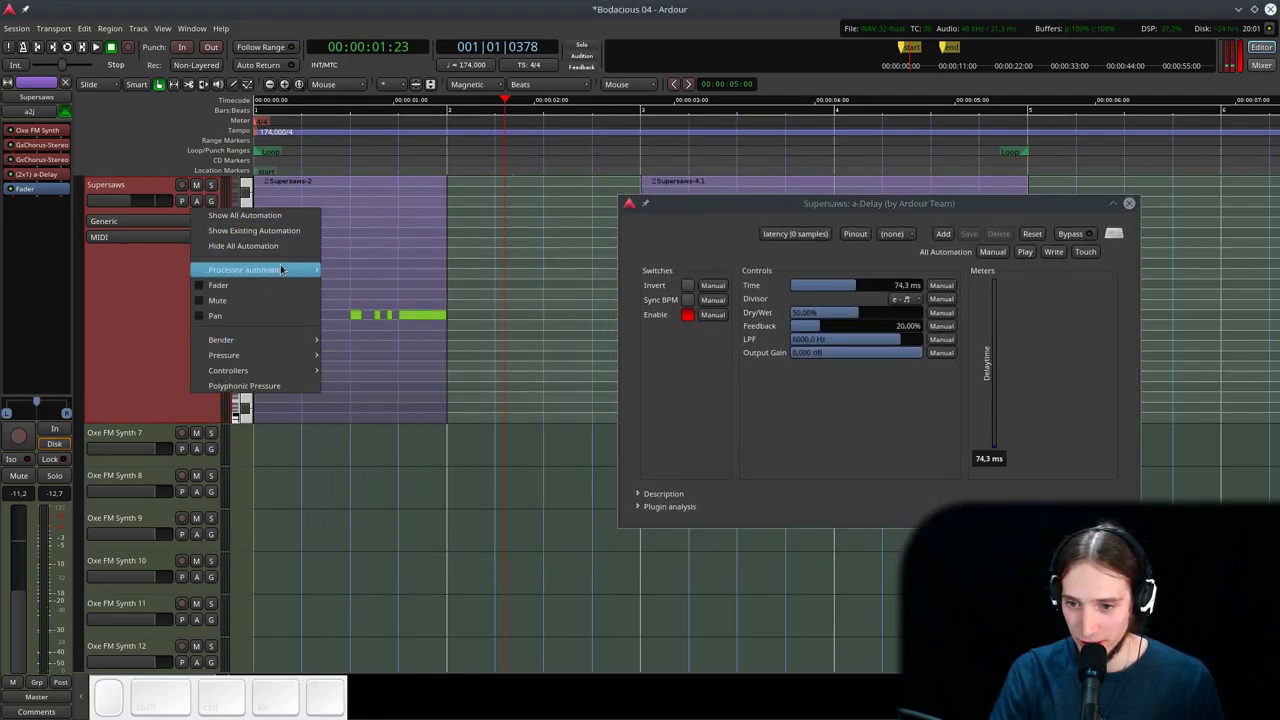
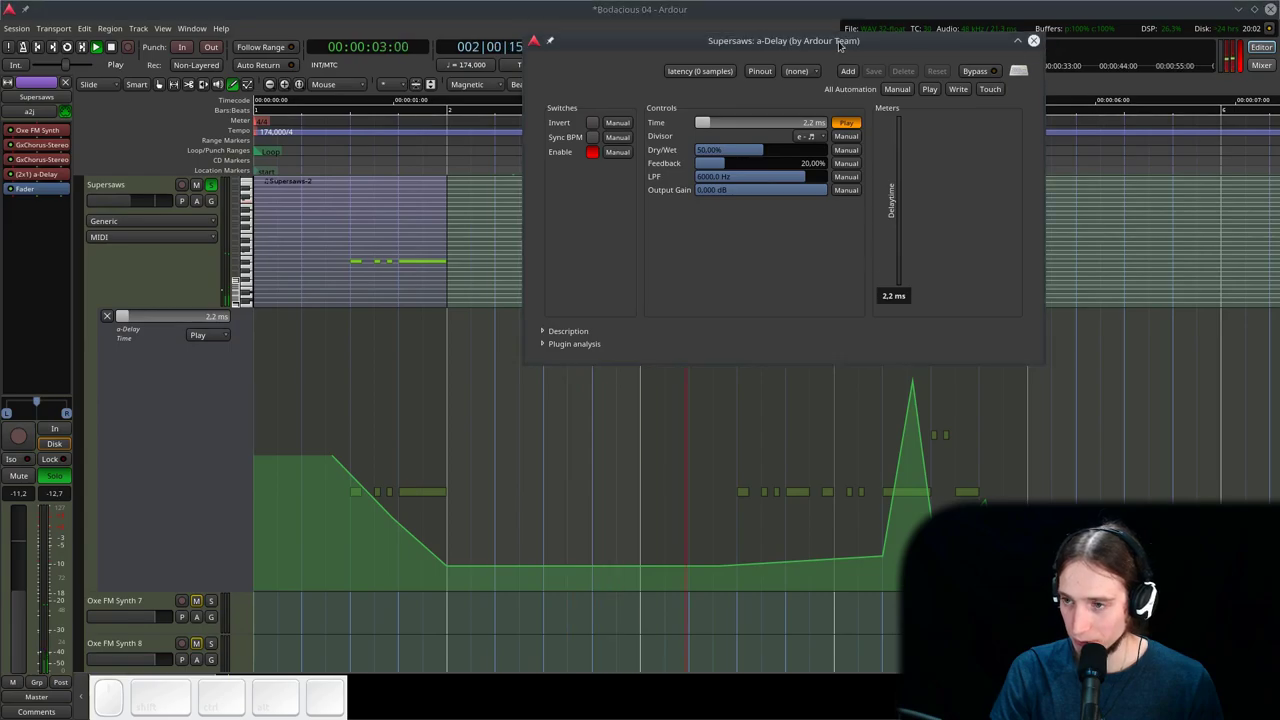
# - Audition the delay with playback from the start while nudging its low-pass cutoff
pyautogui.click(840, 40)
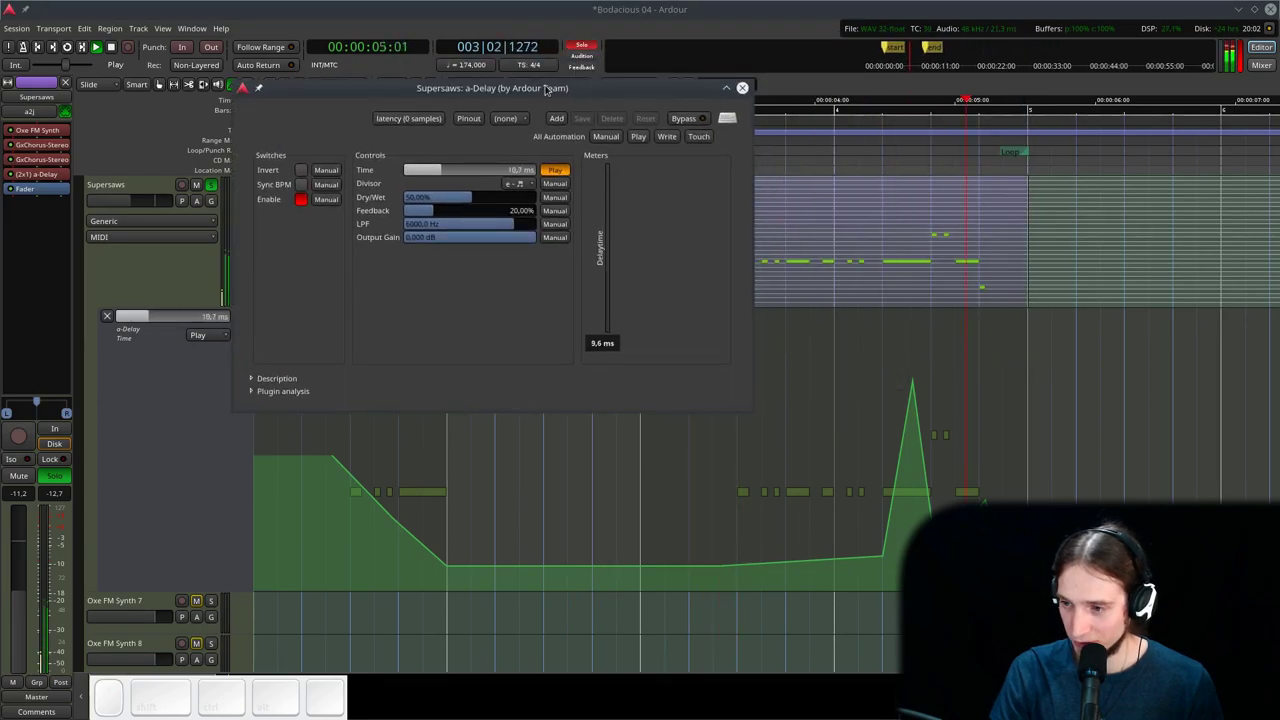
pyautogui.press('space')
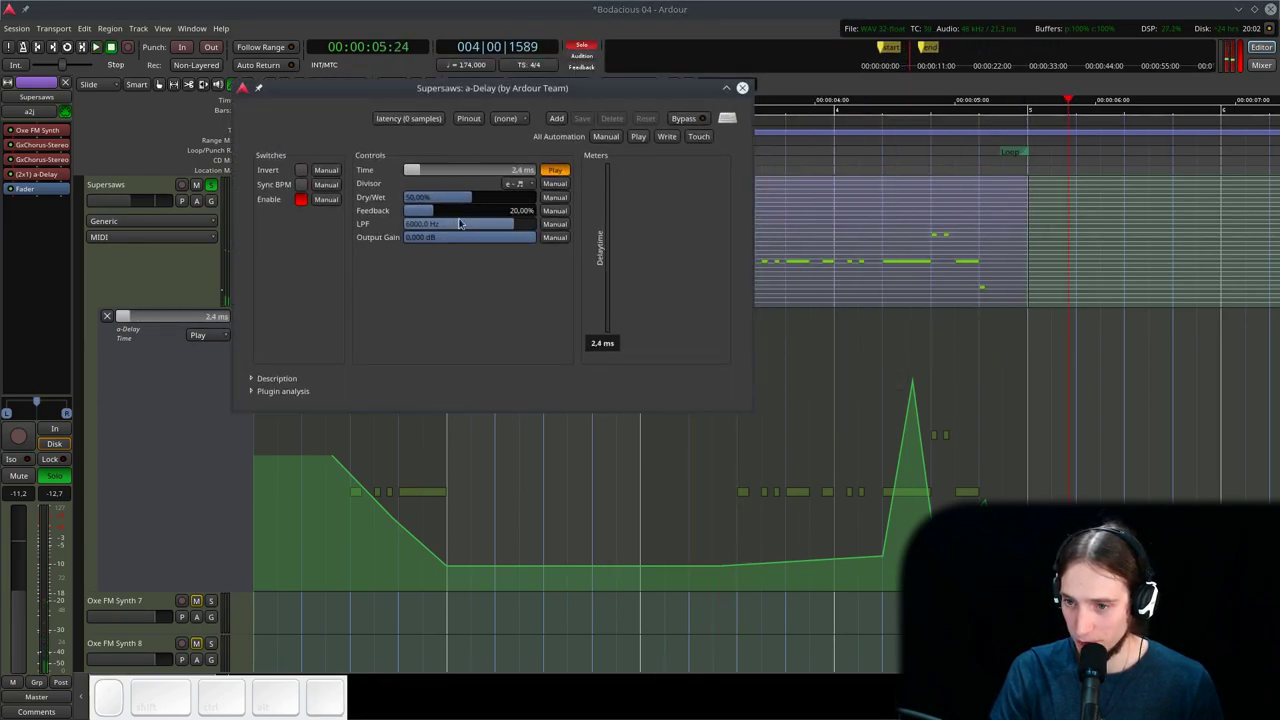
pyautogui.click(474, 228)
pyautogui.press('space')
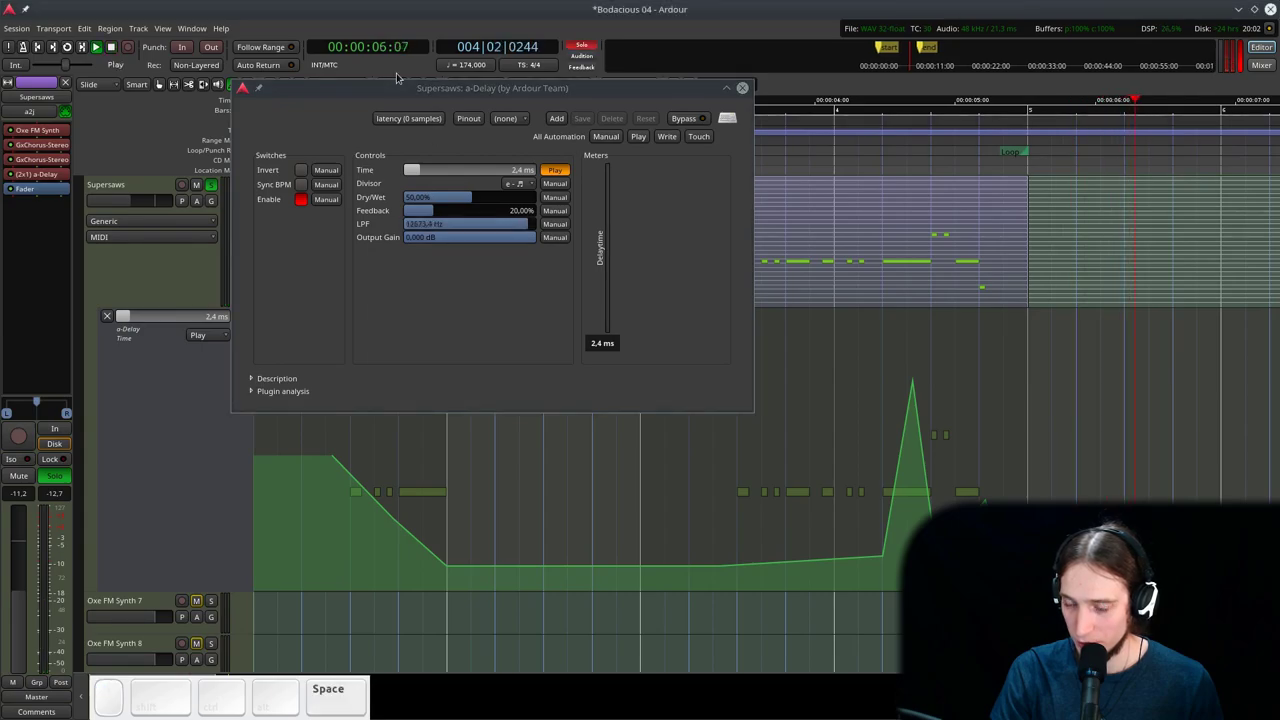
pyautogui.press('space')
pyautogui.press('Home')
pyautogui.press('space')
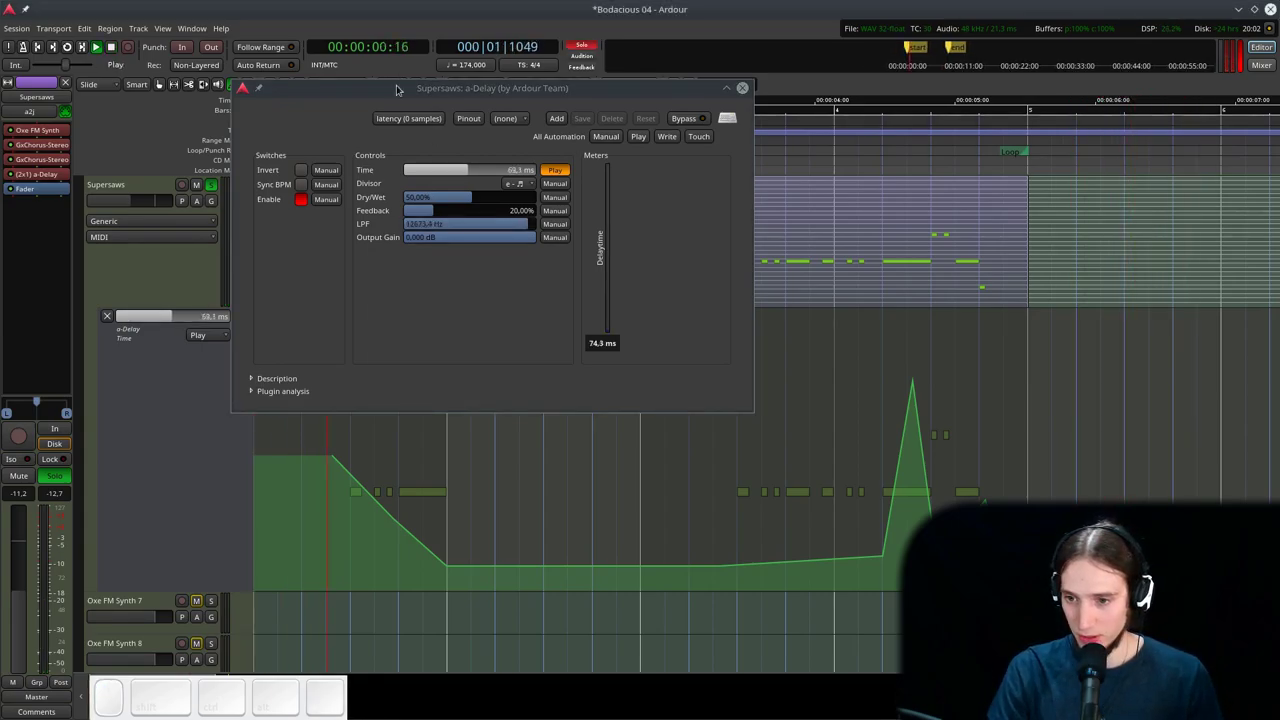
pyautogui.click(467, 227)
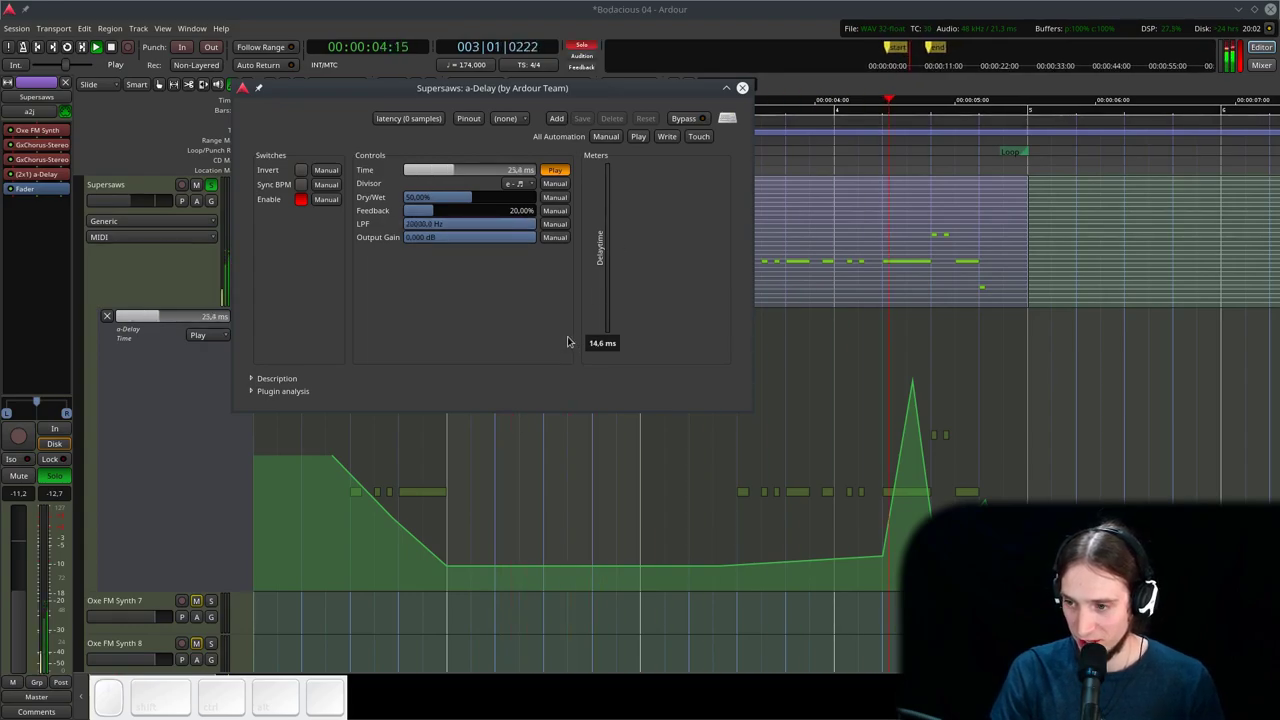
pyautogui.press('space')
# - Close the a-Delay window and move the delay above both GxChorus-Stereo plugins
pyautogui.click(743, 91)
pyautogui.click(60, 179)
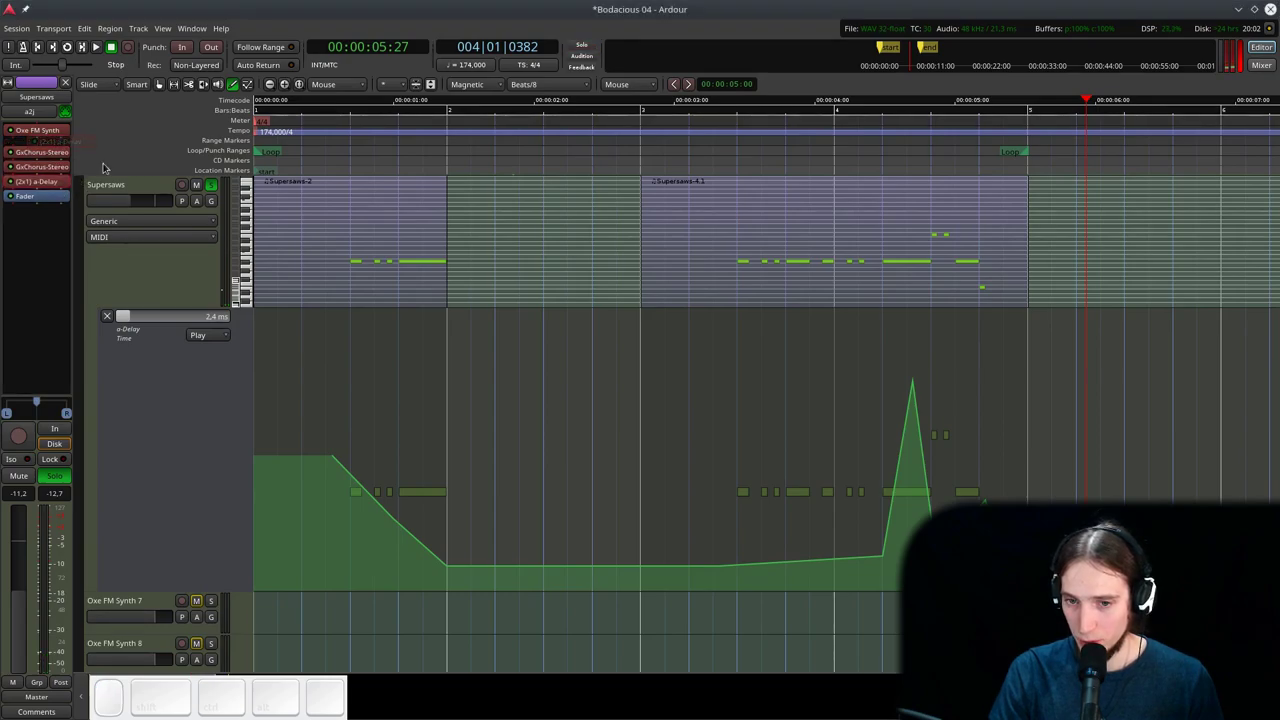
pyautogui.click(507, 147)
pyautogui.press('space')
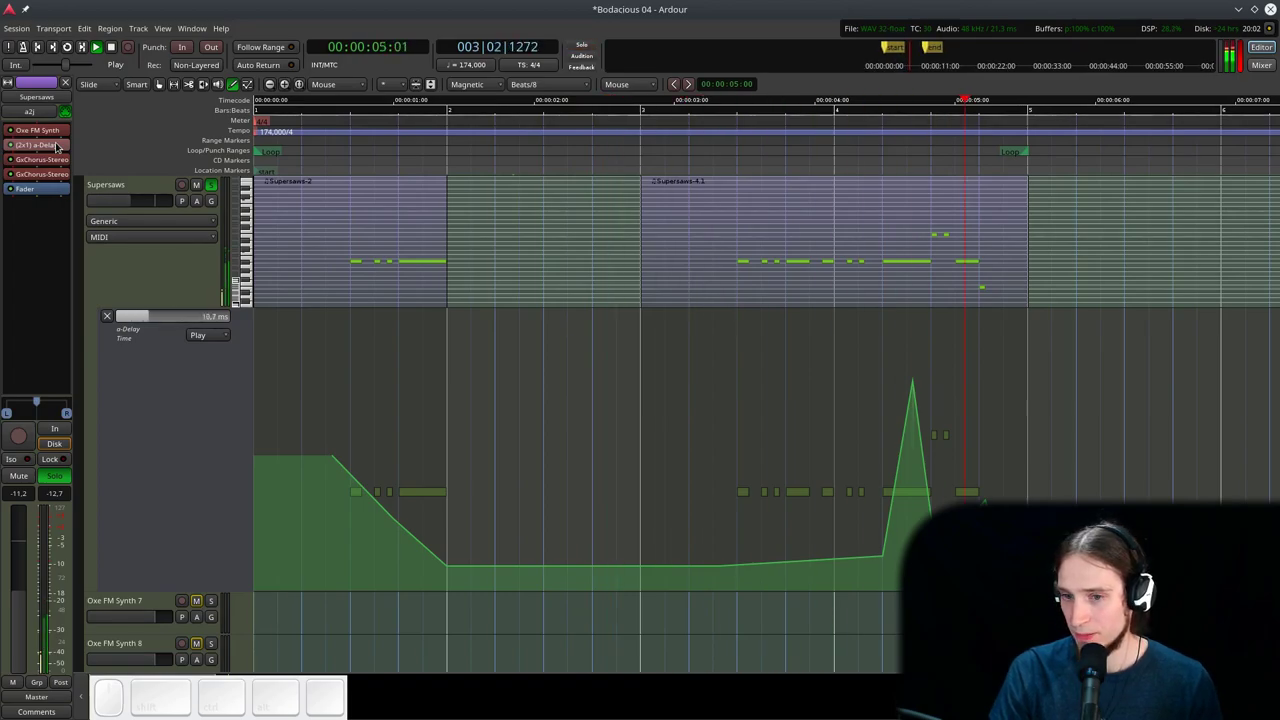
pyautogui.press('space')
# - Add a Calf Filter to Supersaws in 18dB/oct Bandreject mode with resonance near 30 dB
pyautogui.rightClick(32, 193)
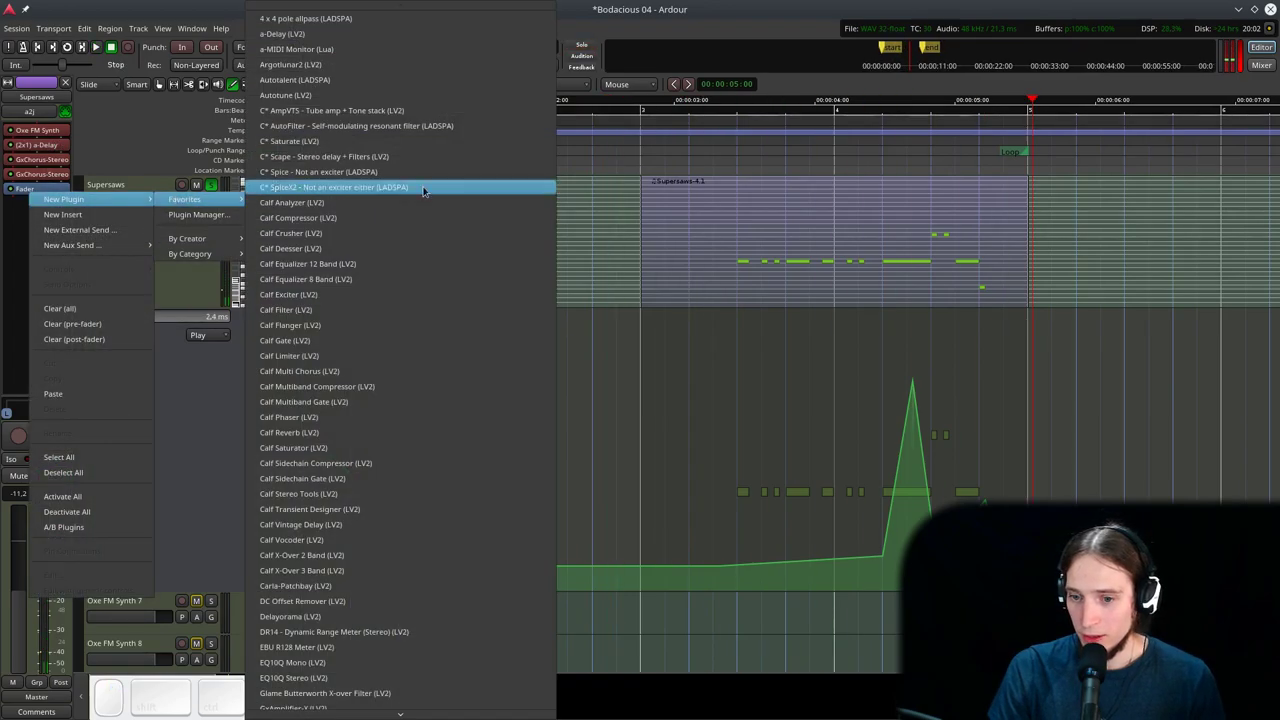
pyautogui.click(413, 309)
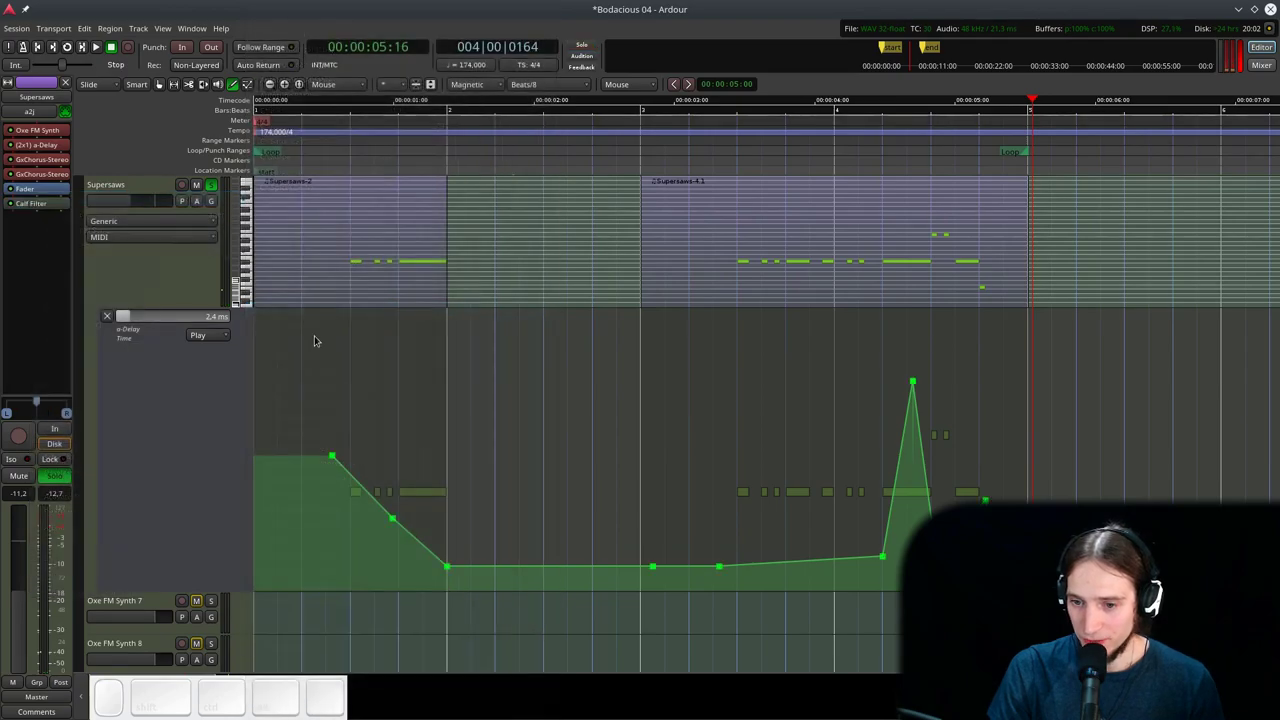
pyautogui.click(24, 208)
pyautogui.click(269, 320)
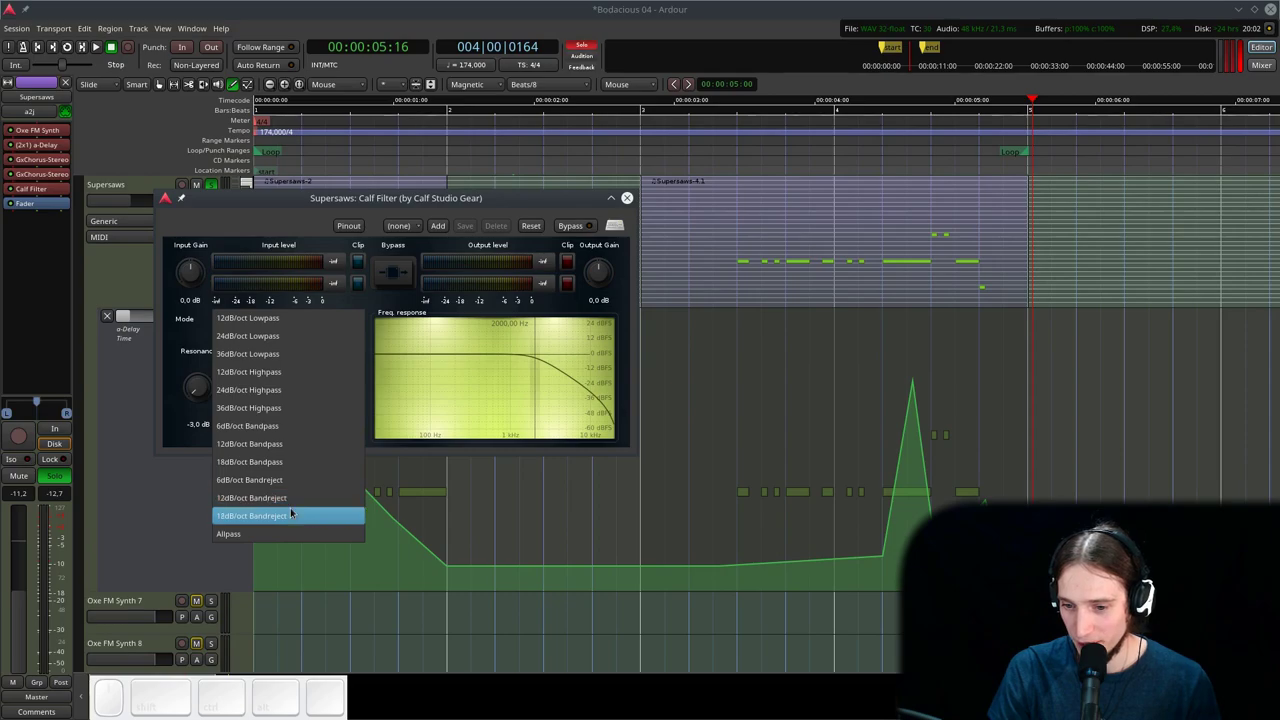
pyautogui.click(292, 509)
pyautogui.moveTo(203, 399); pyautogui.dragTo(277, 234)
# - Enable Calf Filter Frequency automation, draw a sweeping curve and play it back from the start
pyautogui.click(288, 207)
pyautogui.click(206, 206)
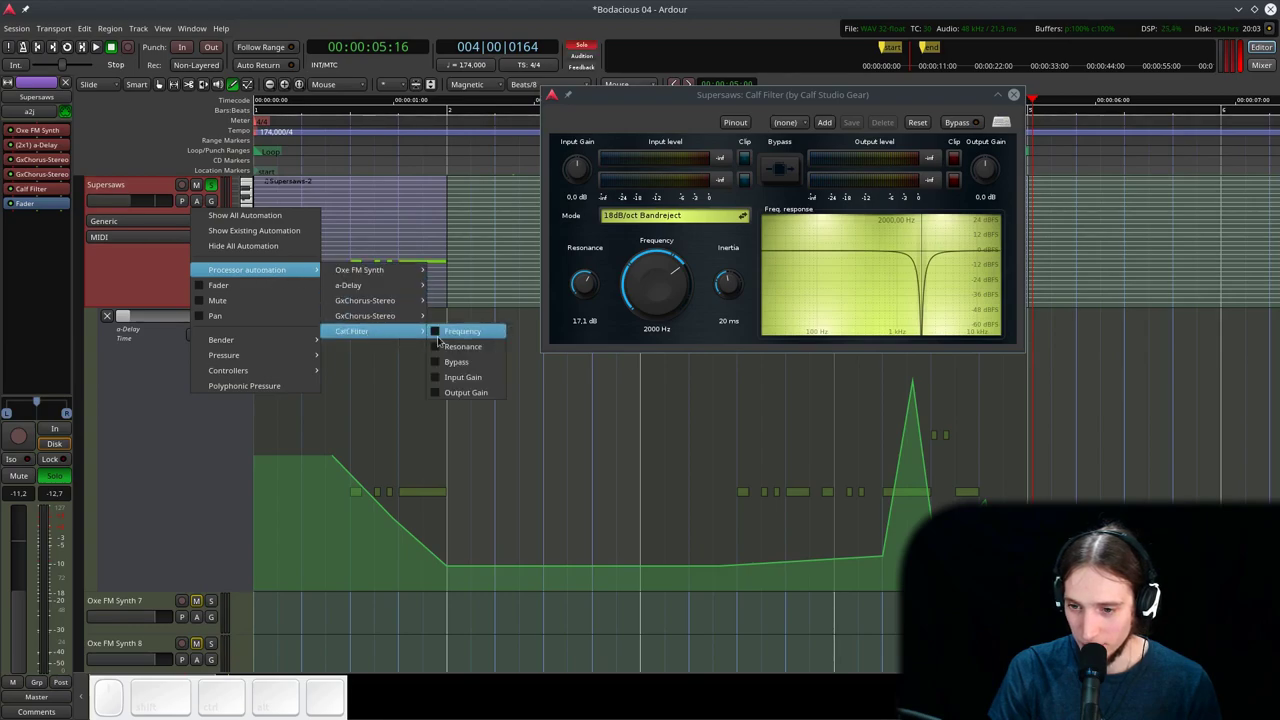
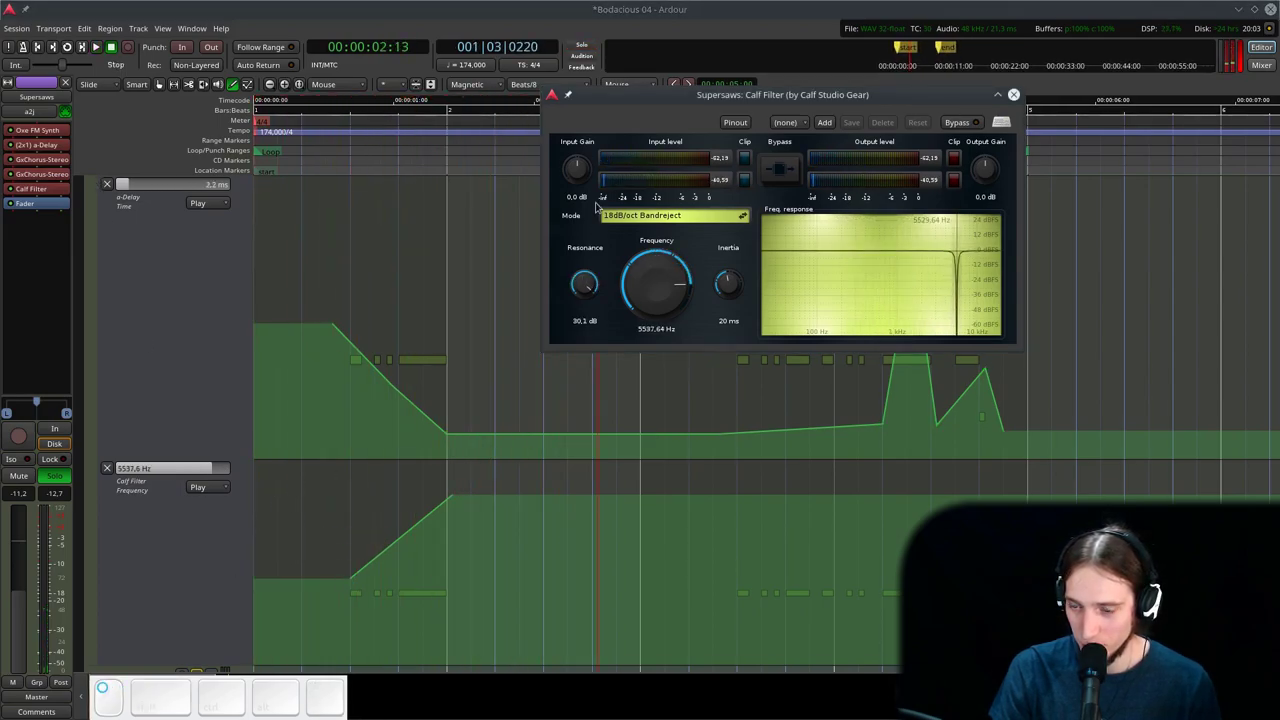
pyautogui.click(400, 143)
pyautogui.press('space')
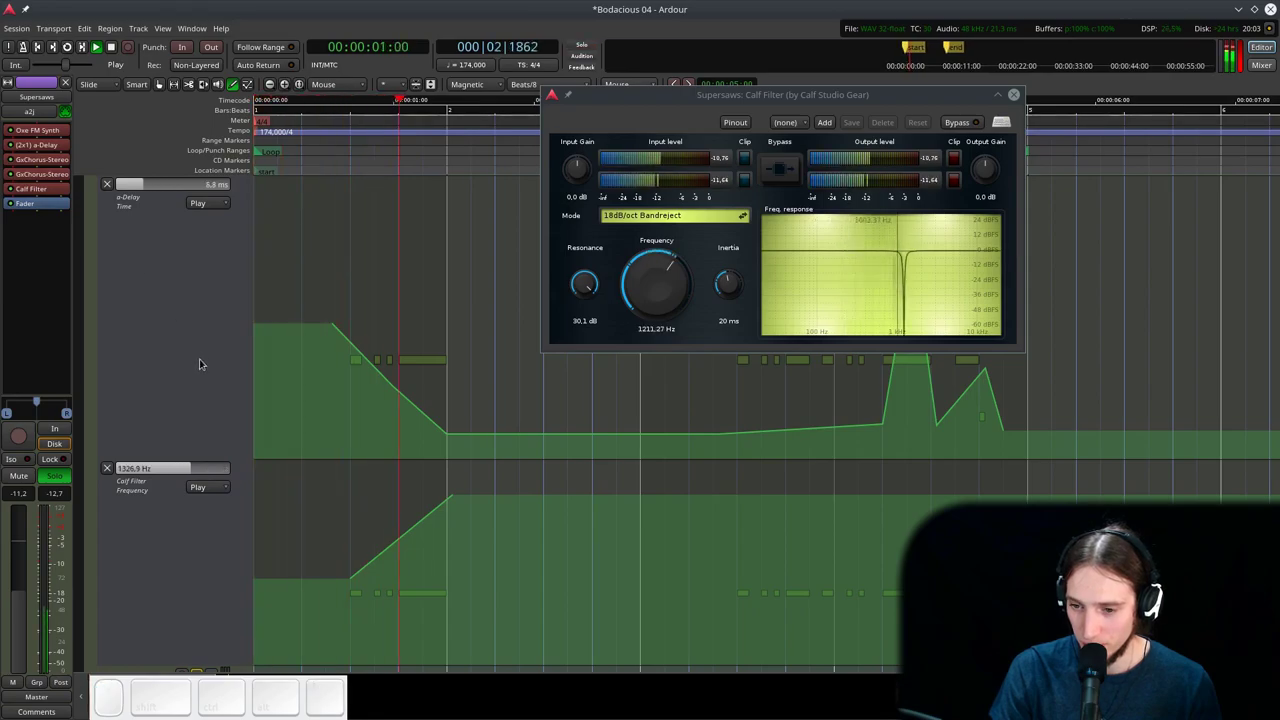
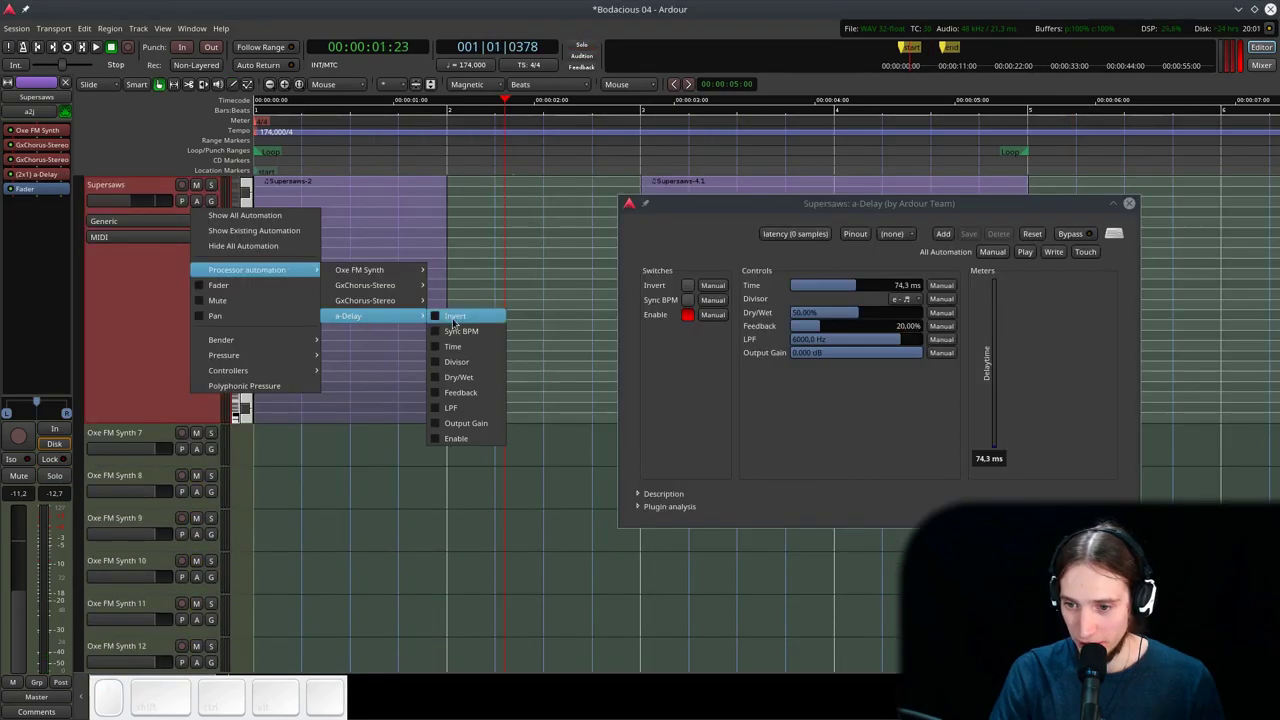
# - Add an early point to the a-Delay Time curve, audition it and reopen the Oxe FM Synth editor
pyautogui.click(447, 347)
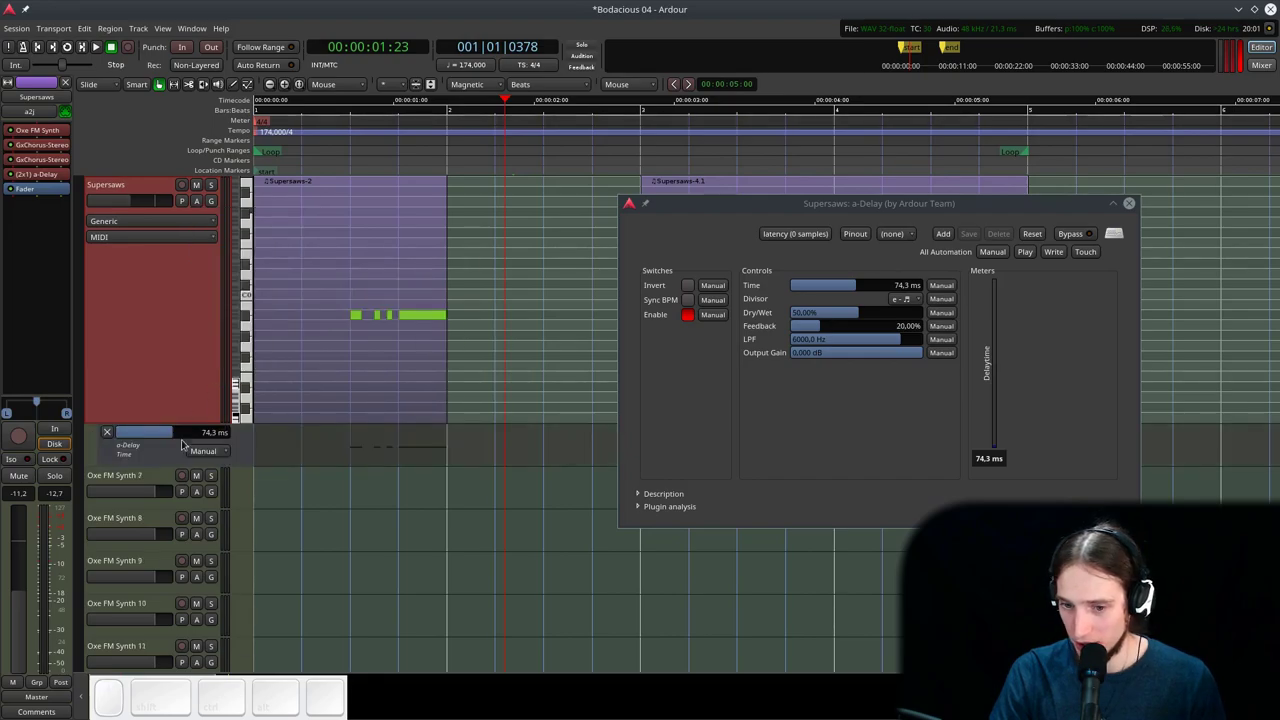
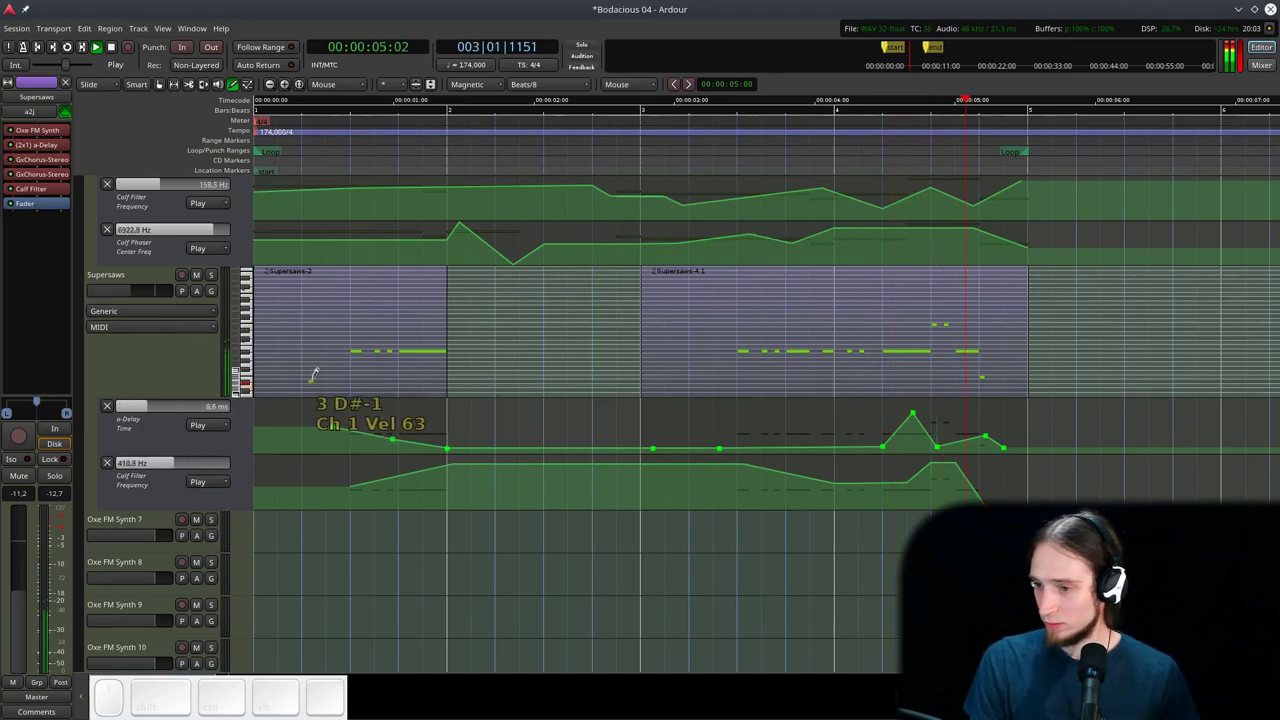
pyautogui.press('space')
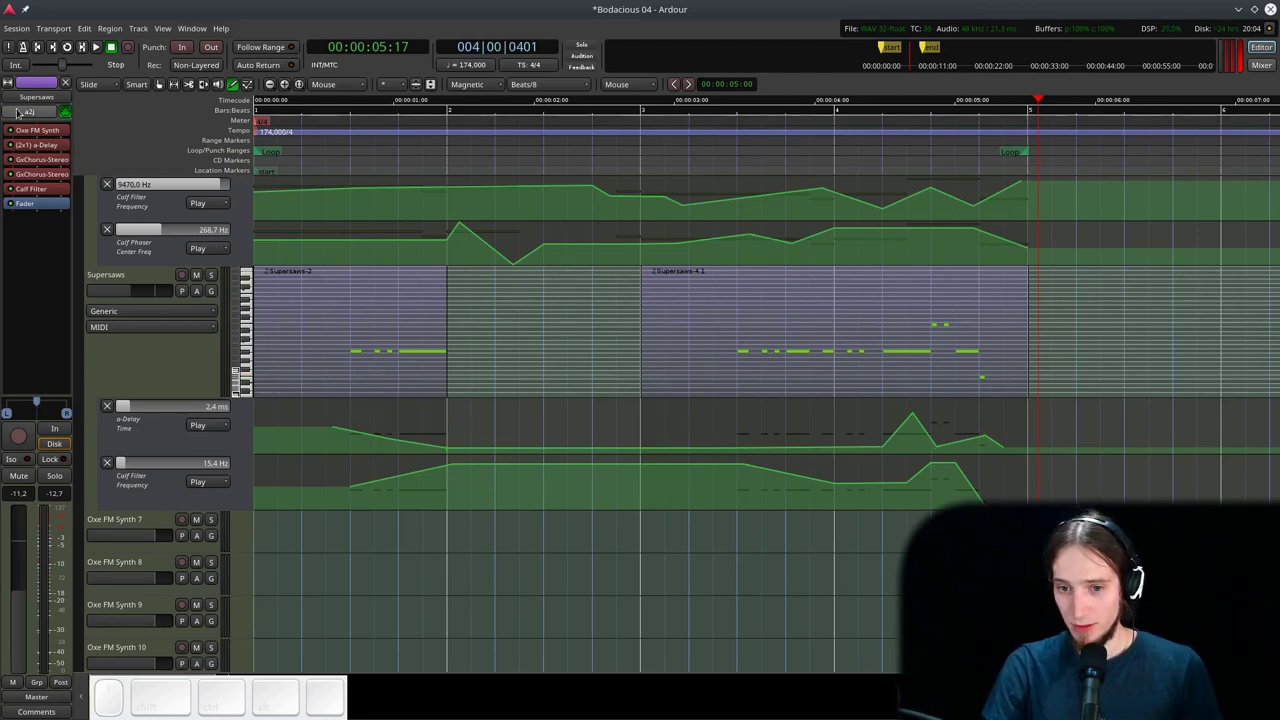
pyautogui.click(31, 128)
pyautogui.click(581, 165)
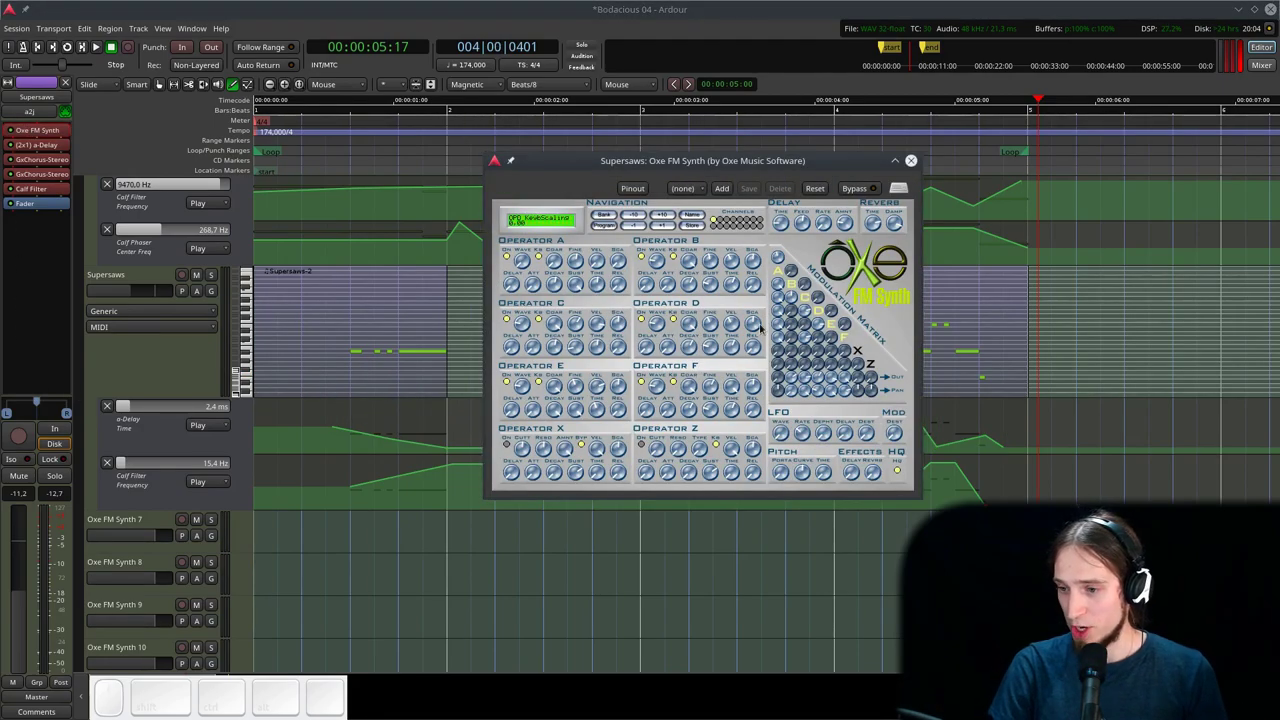
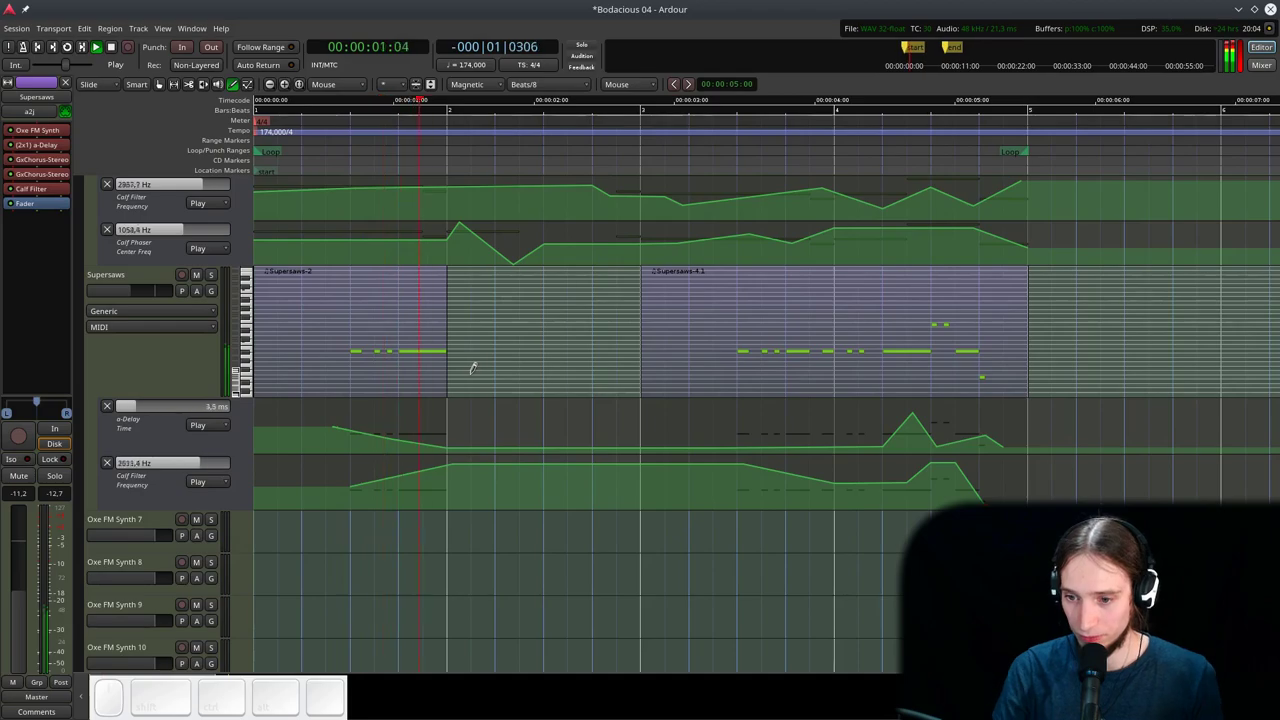
# - Zoom the timeline out so all the Bass 1 and Supersaws bars are in view
pyautogui.scroll(-3)
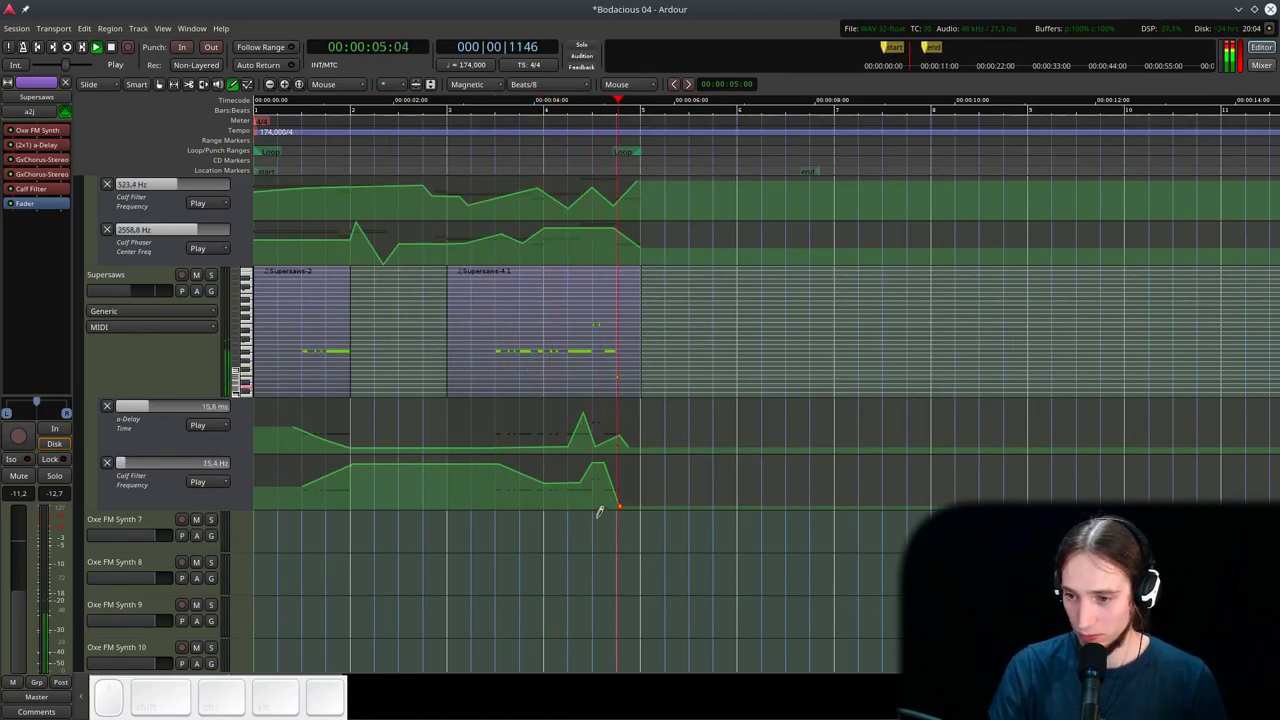
pyautogui.press('space')
pyautogui.press('g')
pyautogui.scroll(3)
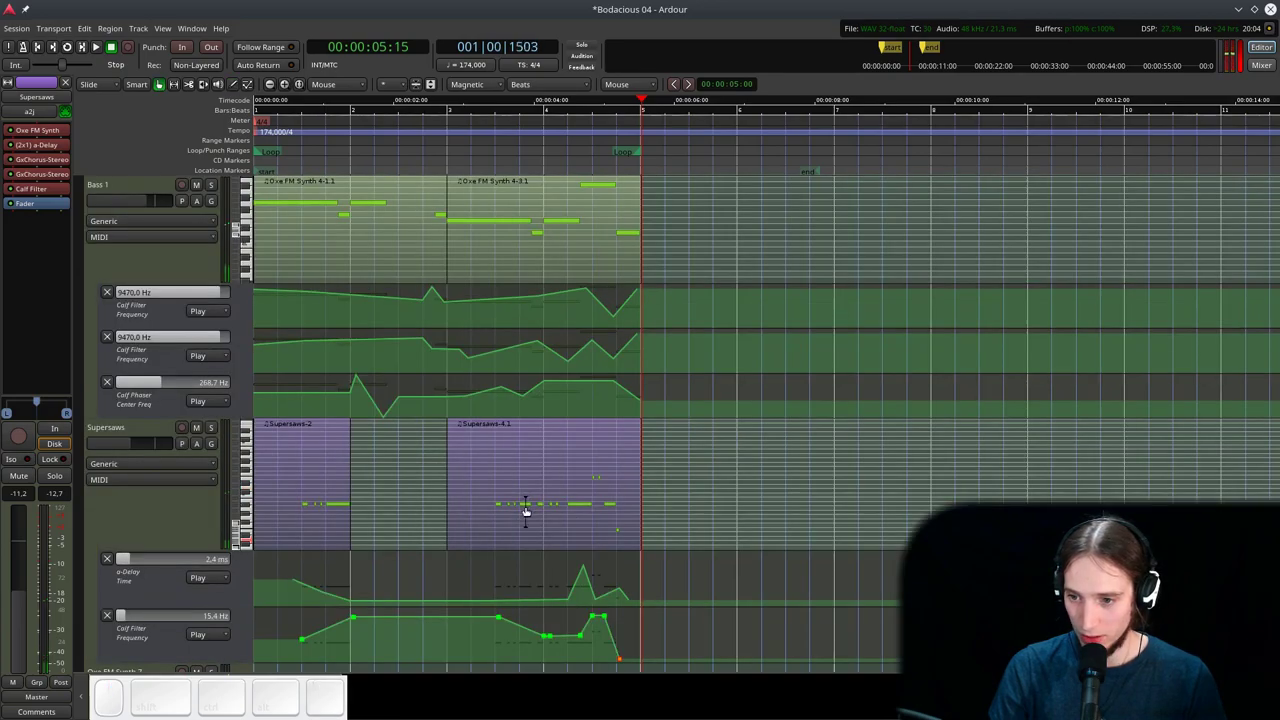
pyautogui.click(810, 487)
pyautogui.scroll(3)
pyautogui.press('r')
pyautogui.scroll(3)
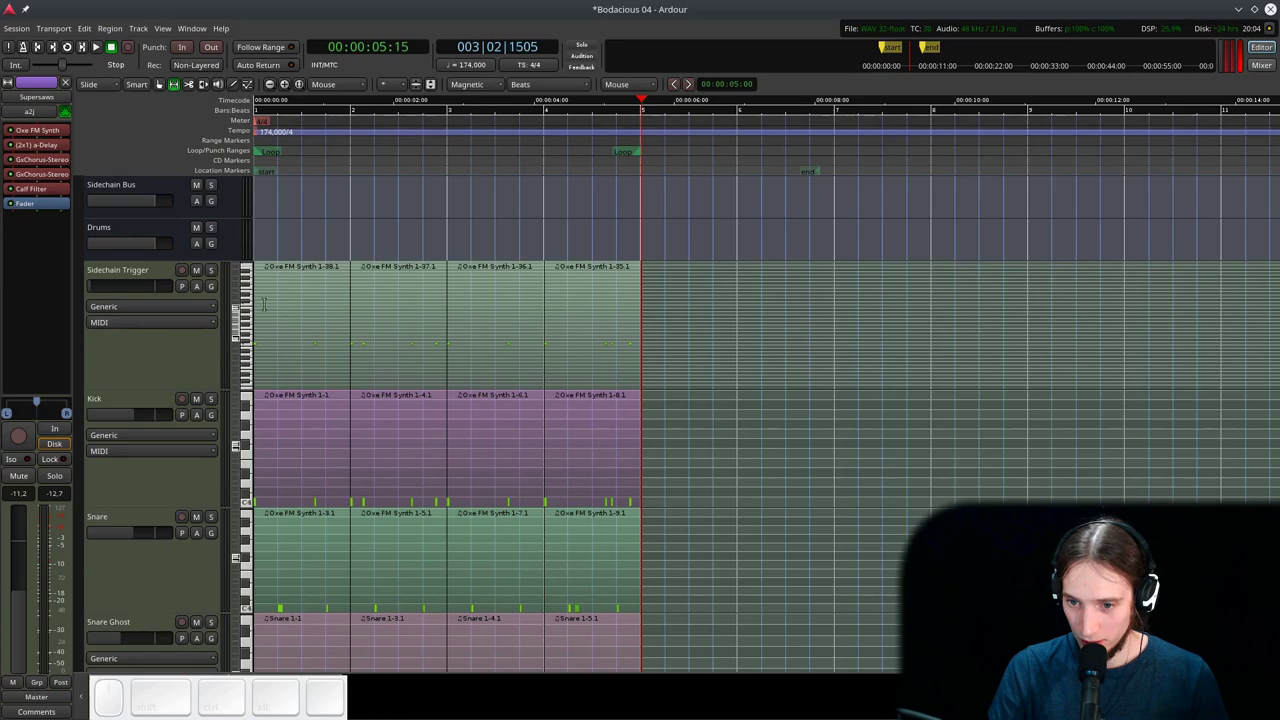
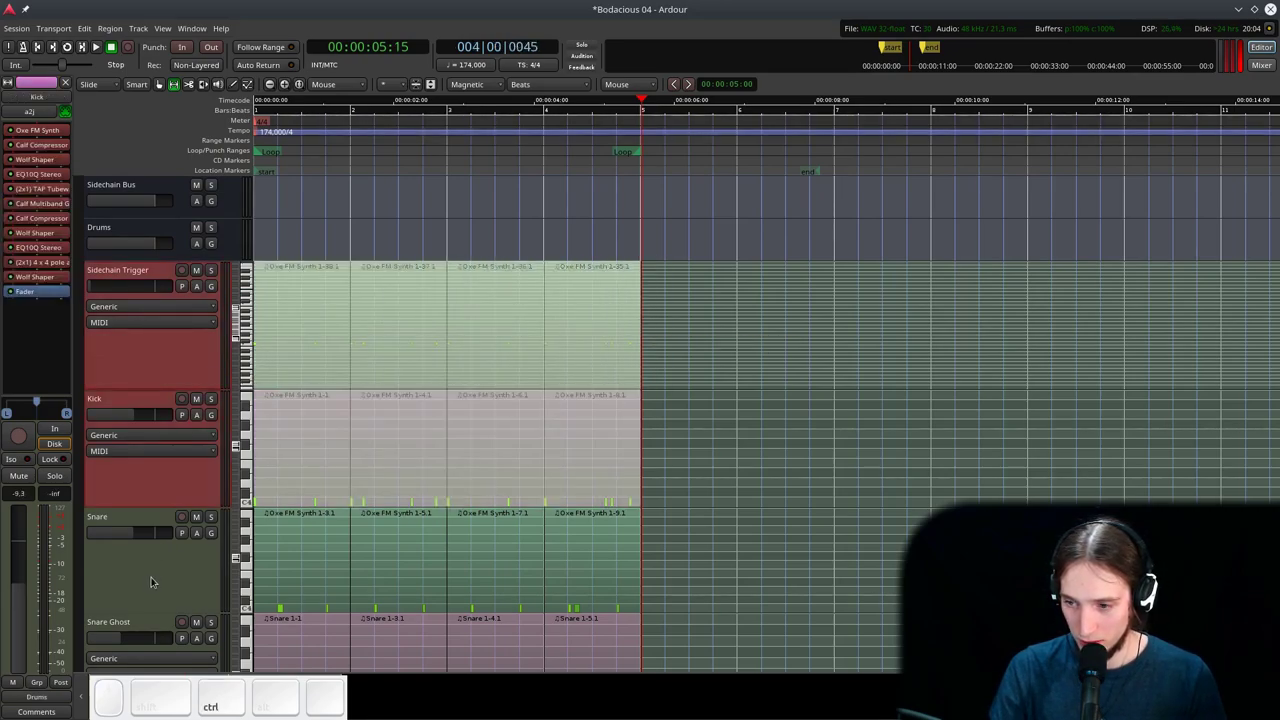
pyautogui.scroll(-3)
# - Select Bass 1 and Supersaws together with their filter, phaser and delay automation lanes
pyautogui.click(152, 495)
pyautogui.click(134, 607)
pyautogui.scroll(-3)
pyautogui.click(140, 384)
pyautogui.click(152, 614)
pyautogui.scroll(-3)
pyautogui.doubleClick(156, 649)
pyautogui.scroll(-3)
pyautogui.scroll(3)
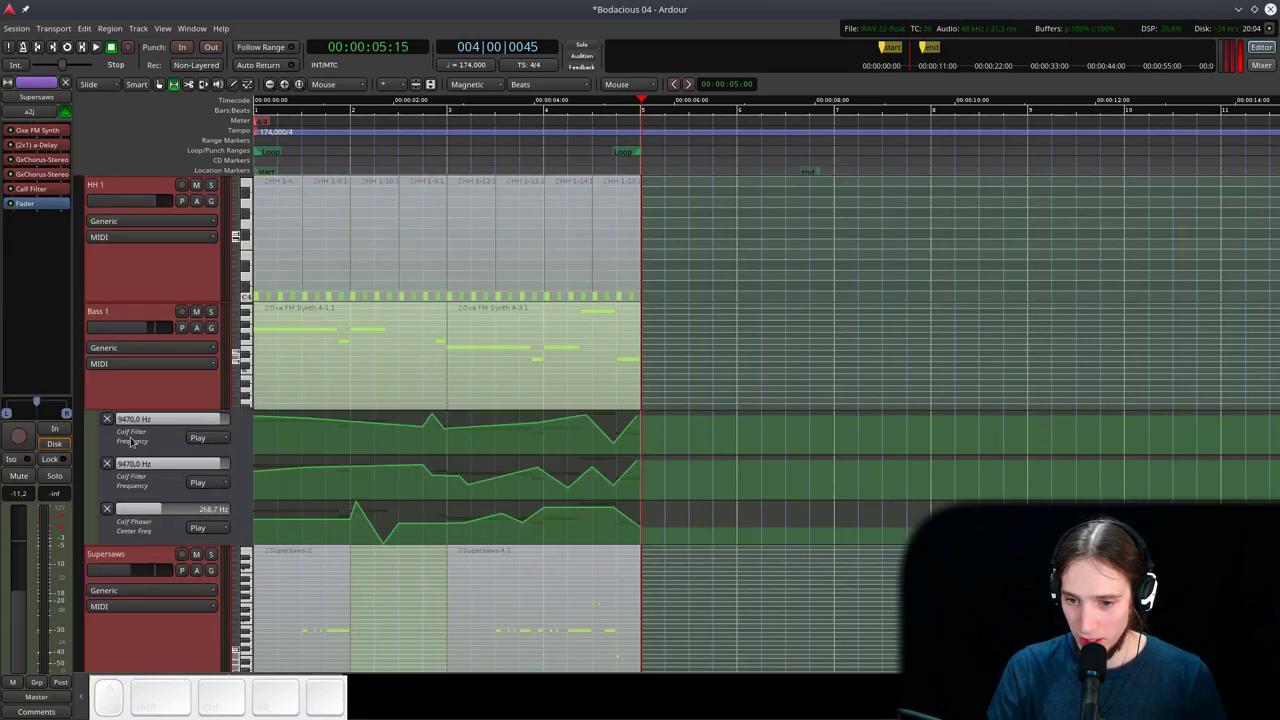
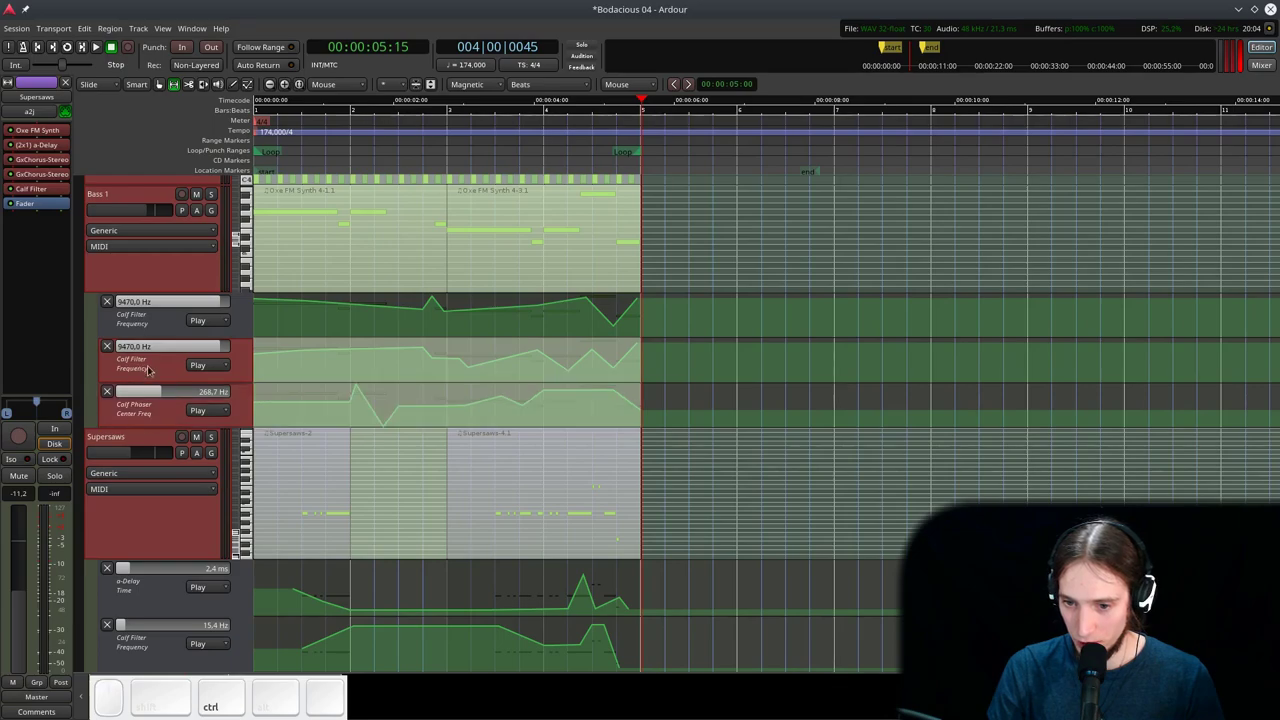
pyautogui.click(153, 319)
pyautogui.click(153, 319)
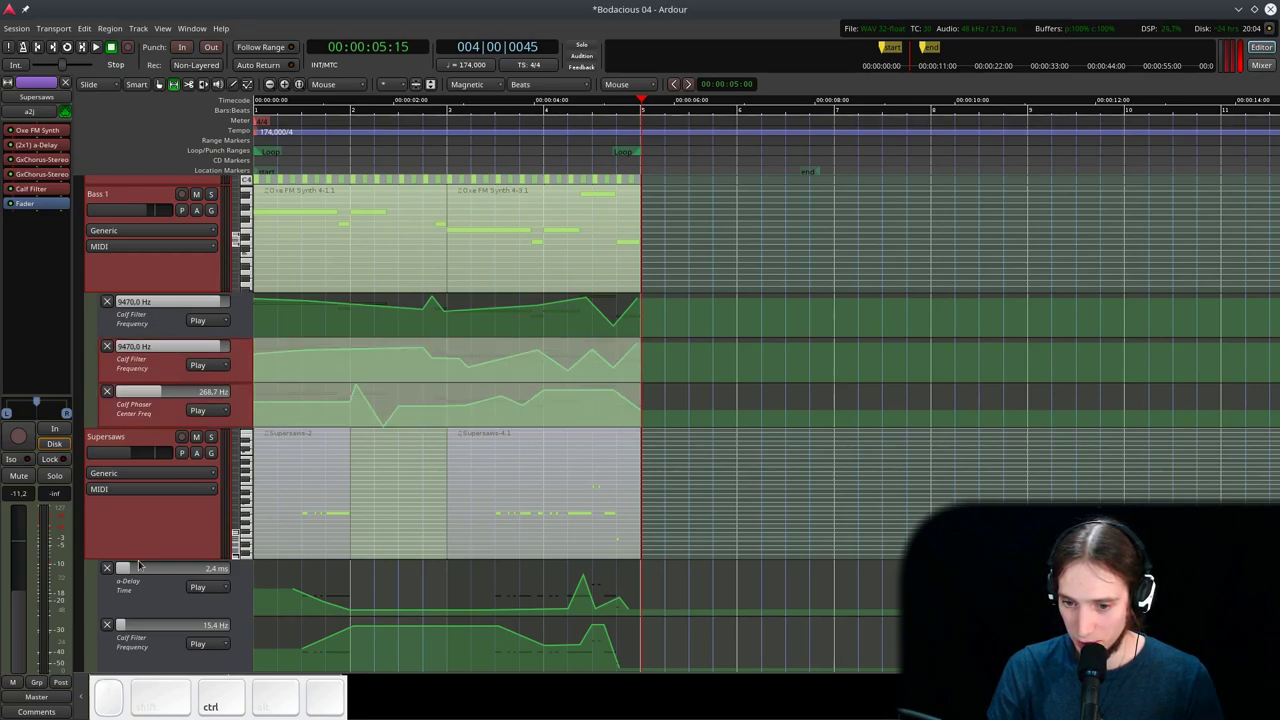
pyautogui.click(139, 595)
# - Duplicate bars 1–4 of the selected regions and automation into bars 5–8
pyautogui.scroll(-3)
pyautogui.click(158, 639)
pyautogui.press('ctrl+c')
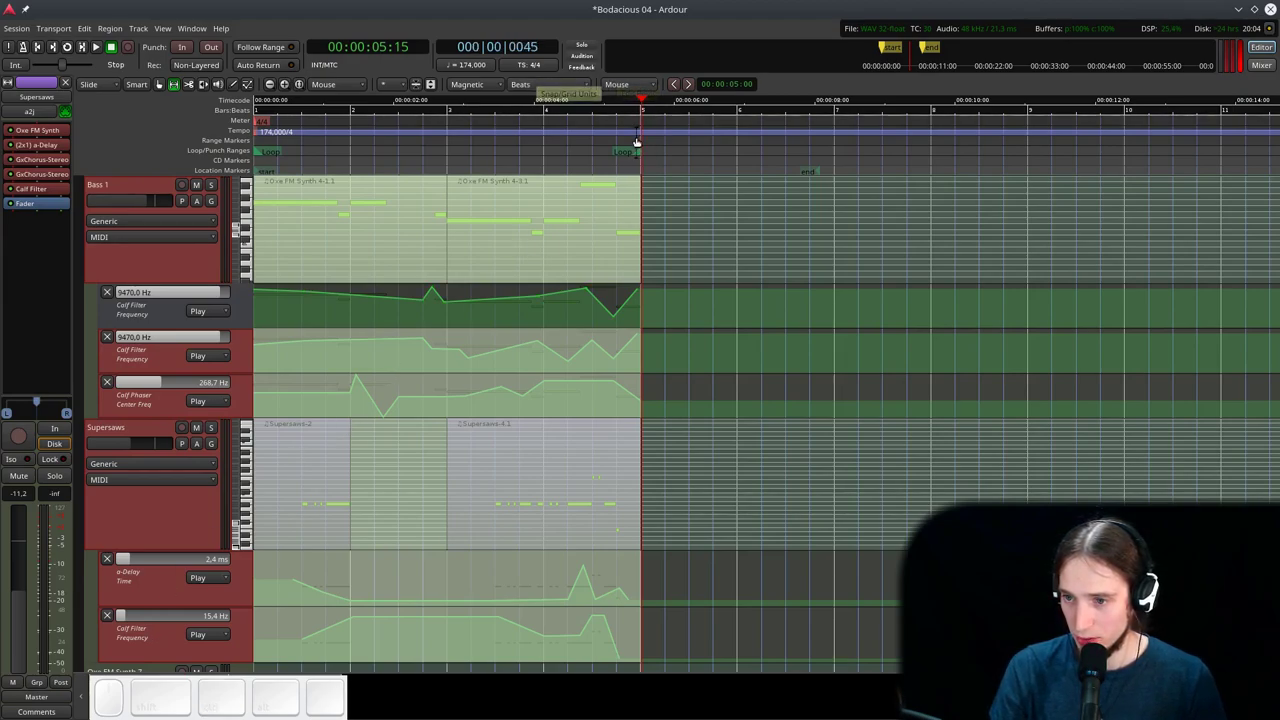
pyautogui.press('ctrl+v')
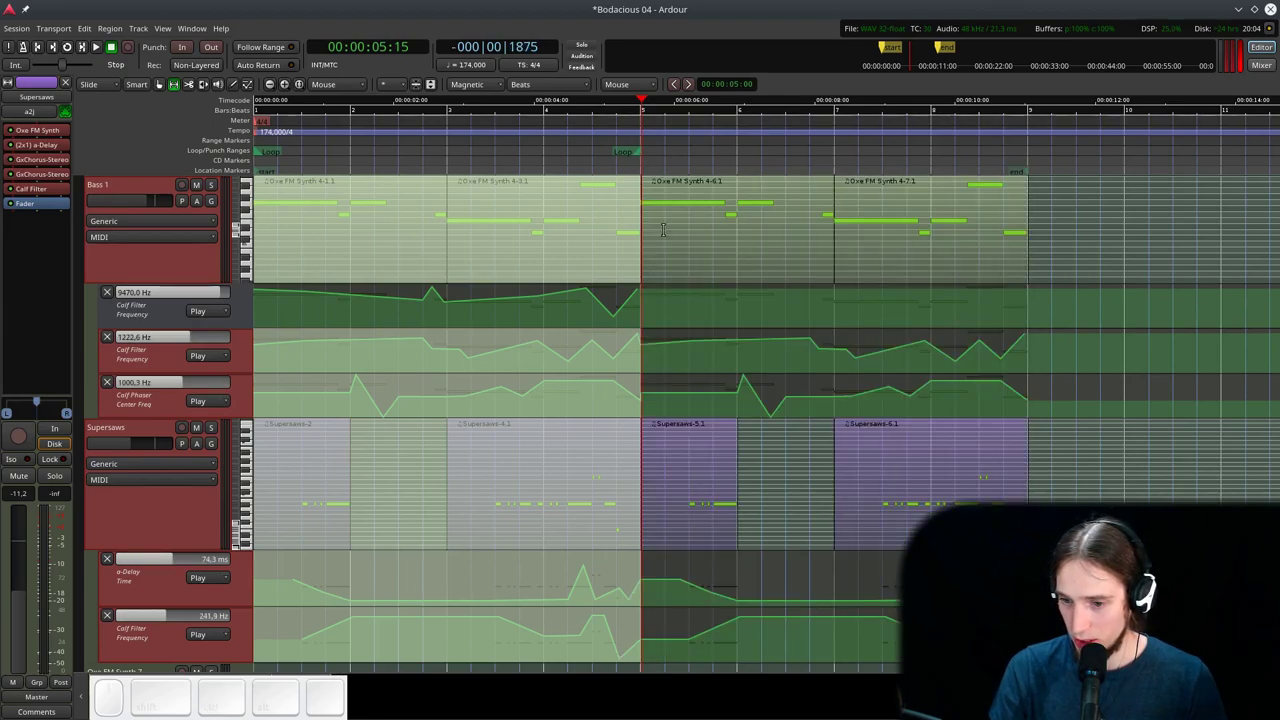
pyautogui.click(150, 319)
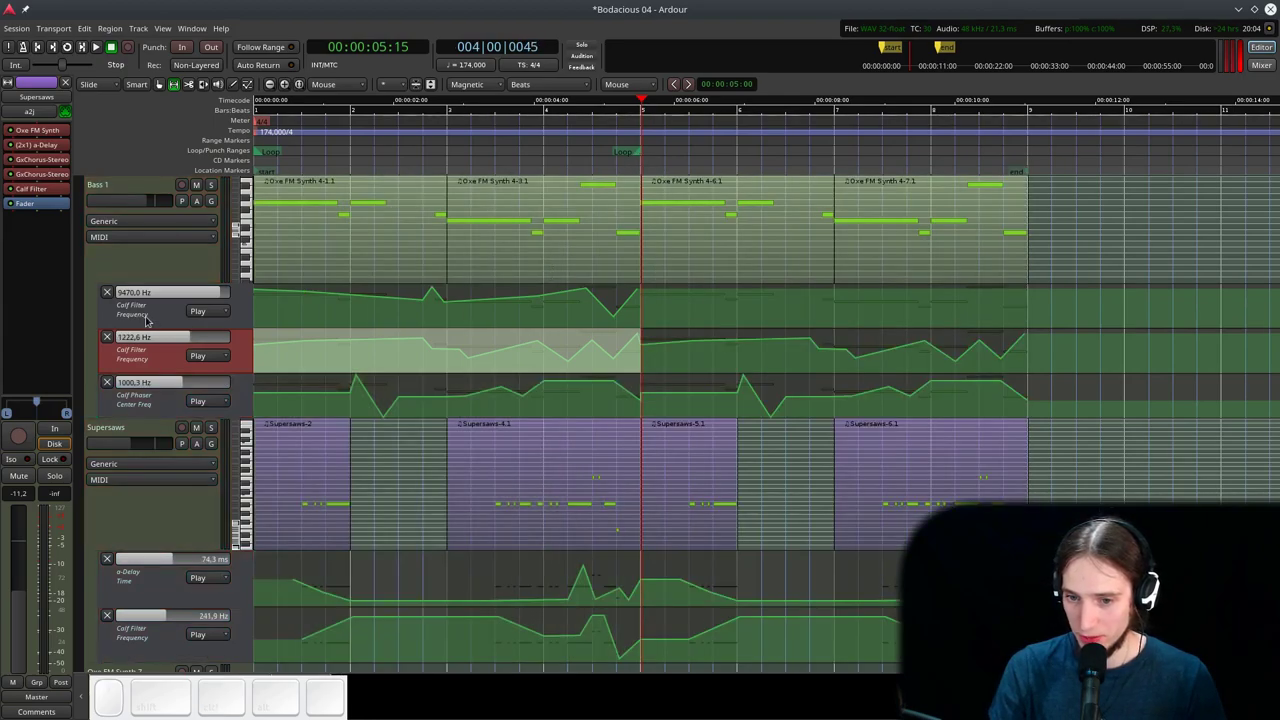
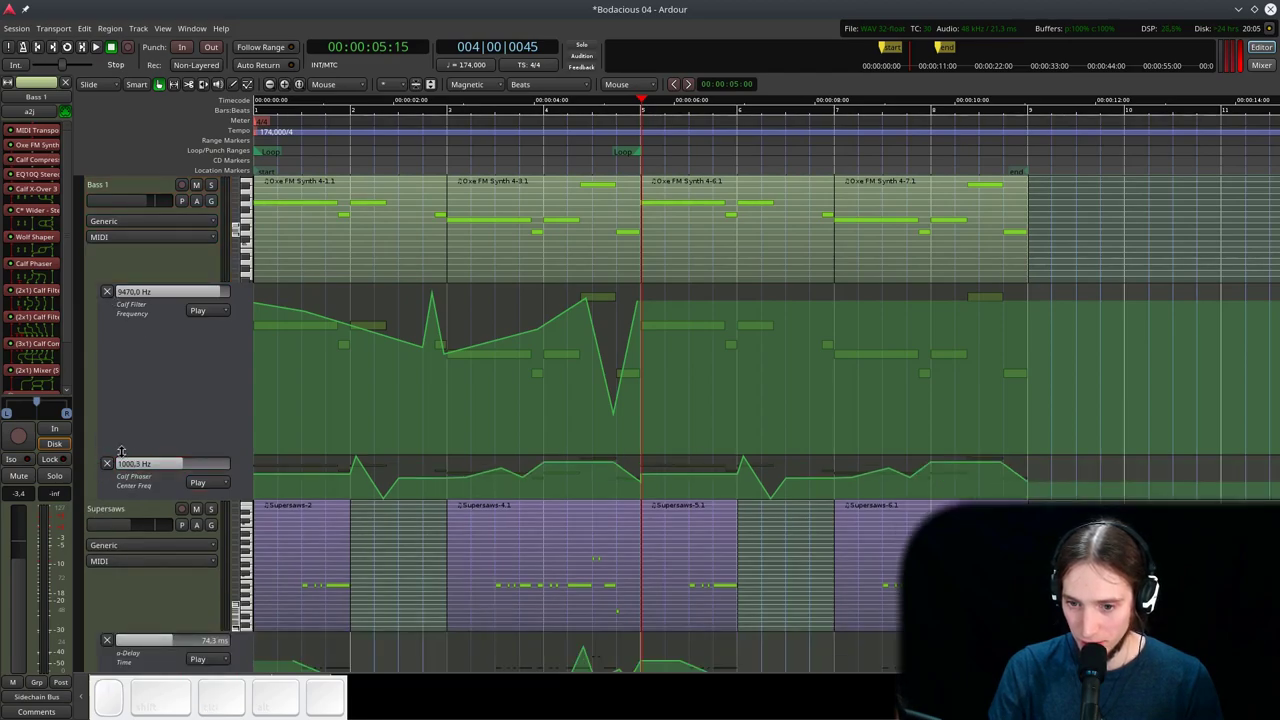
# - Leave one Bass 1 Calf Filter Frequency lane visible, extend its curve to bar 9 and enlarge the track
pyautogui.click(114, 470)
pyautogui.click(155, 372)
pyautogui.click(109, 294)
pyautogui.click(207, 196)
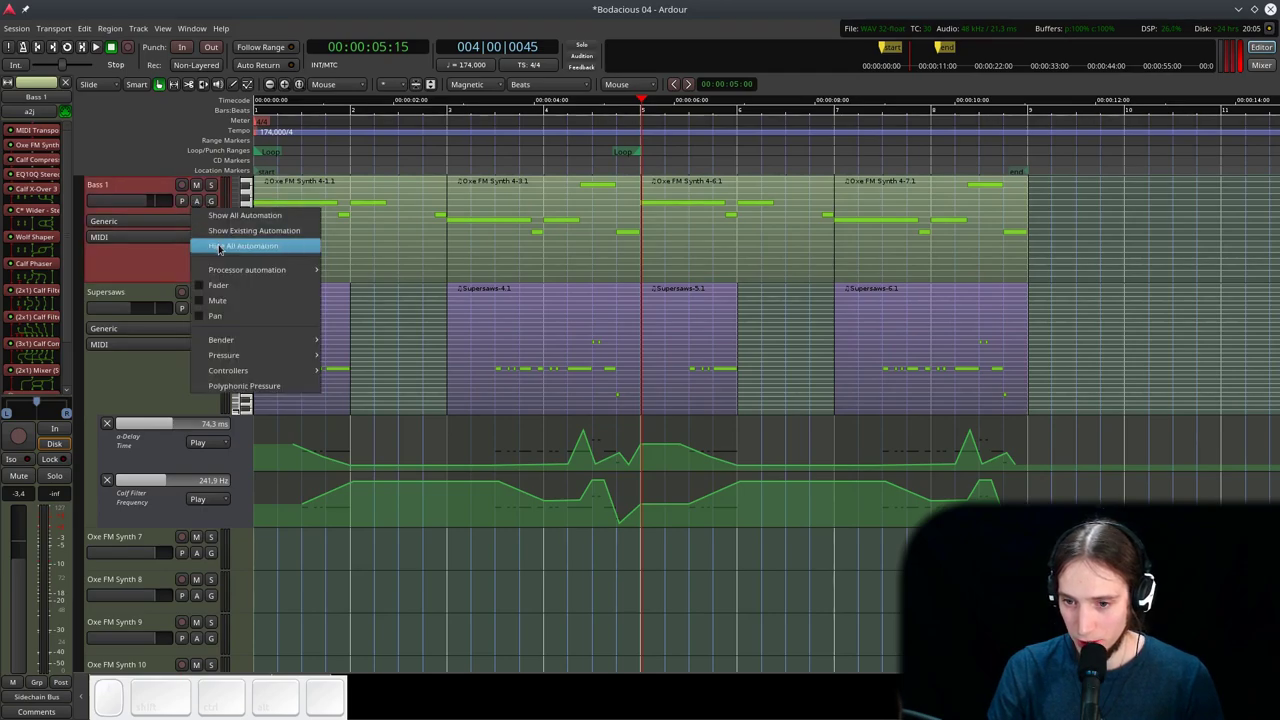
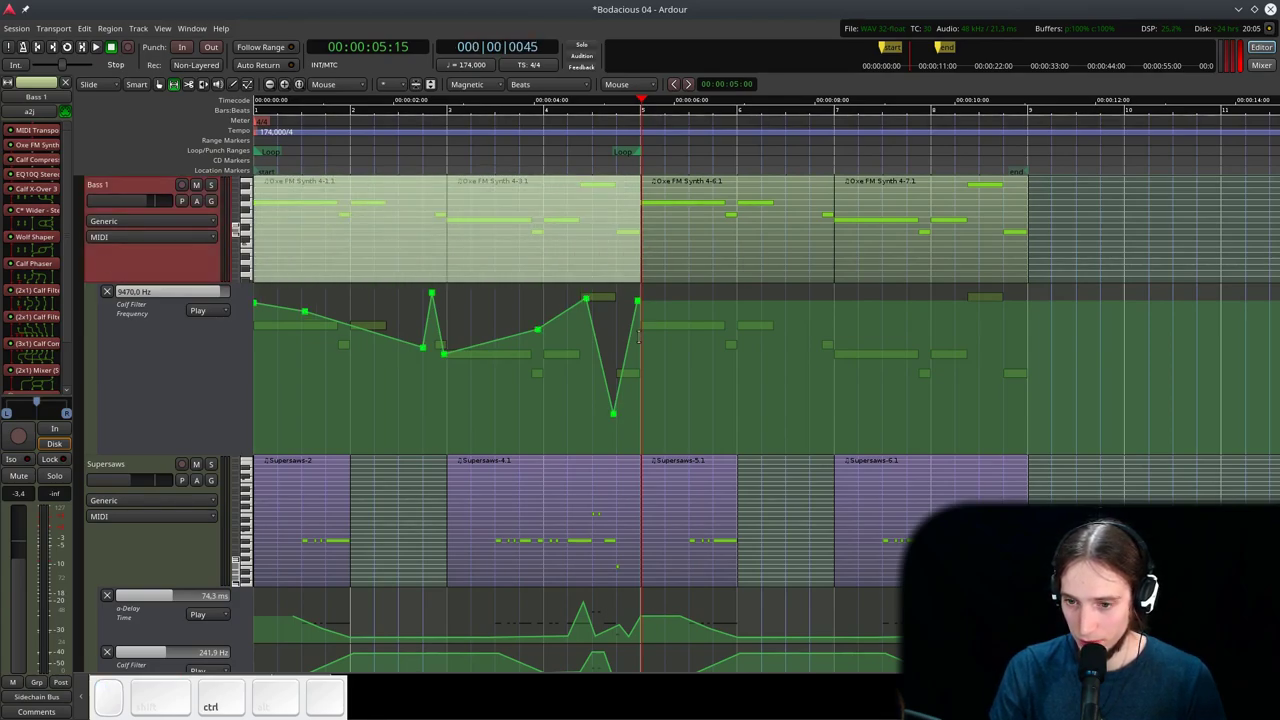
pyautogui.press('f')
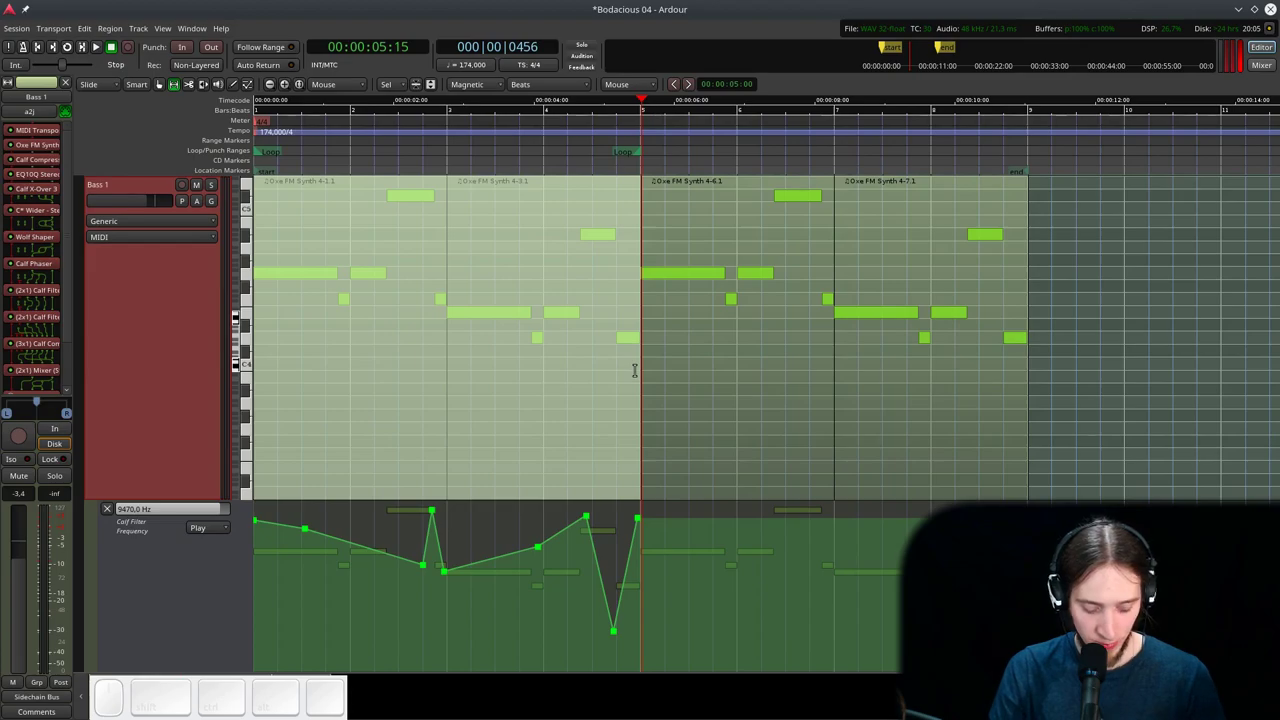
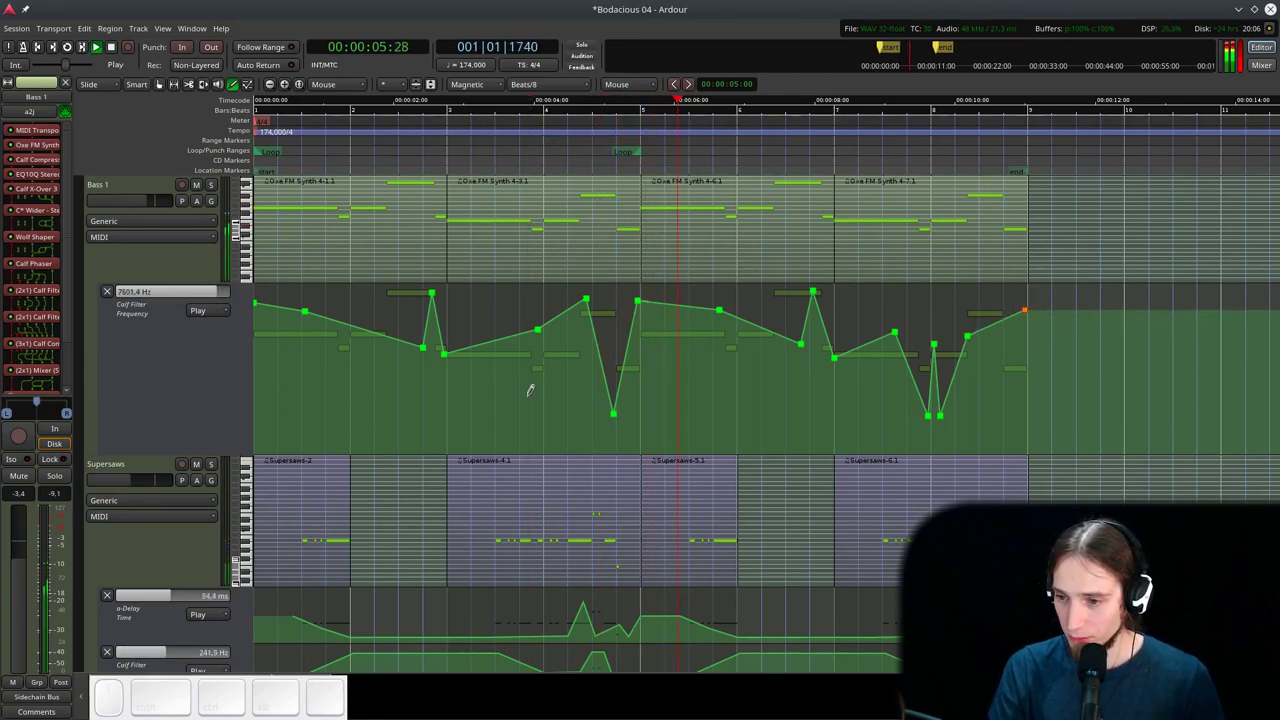
# - Solo Supersaws and move the two short notes near bar 8 higher in pitch
pyautogui.scroll(-3)
pyautogui.scroll(3)
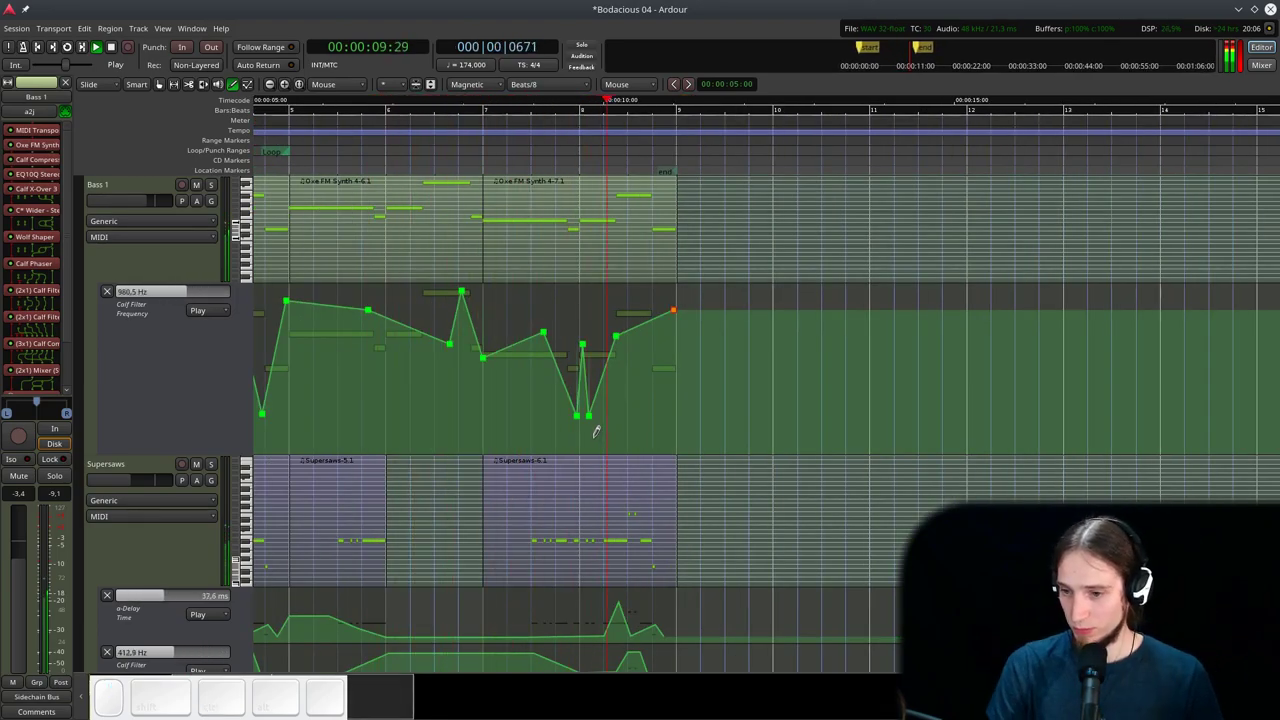
pyautogui.scroll(-3)
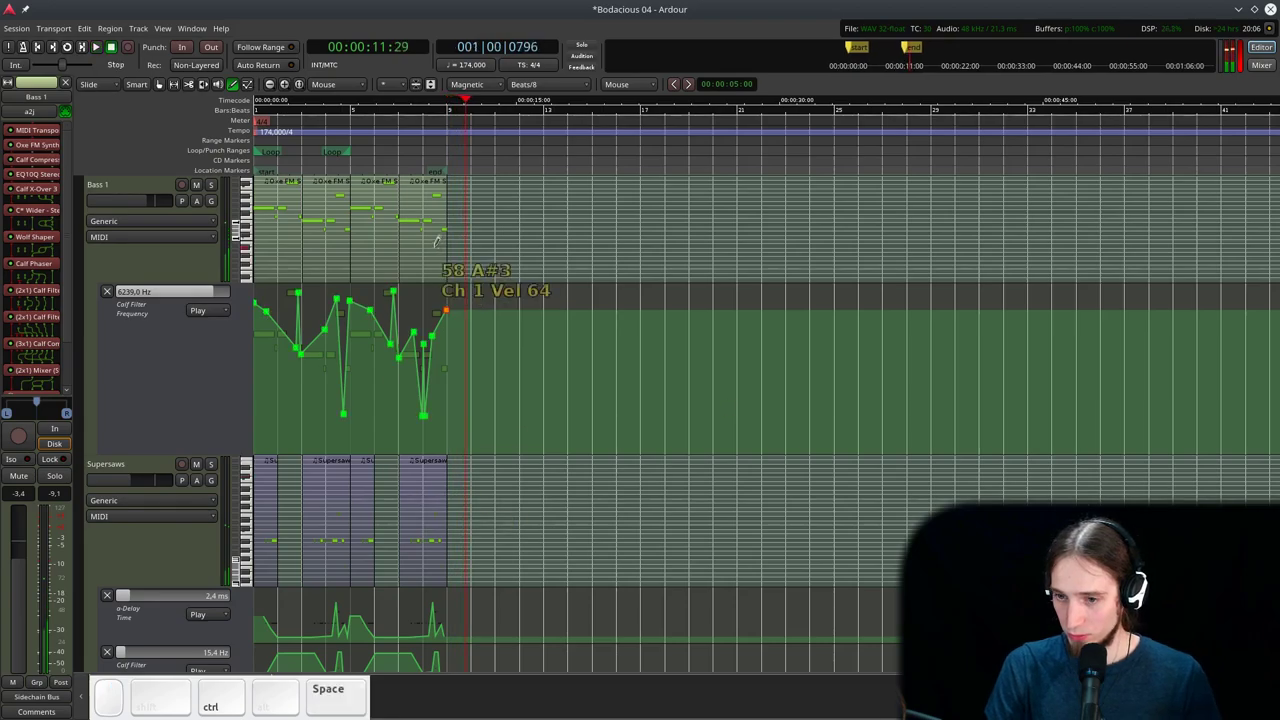
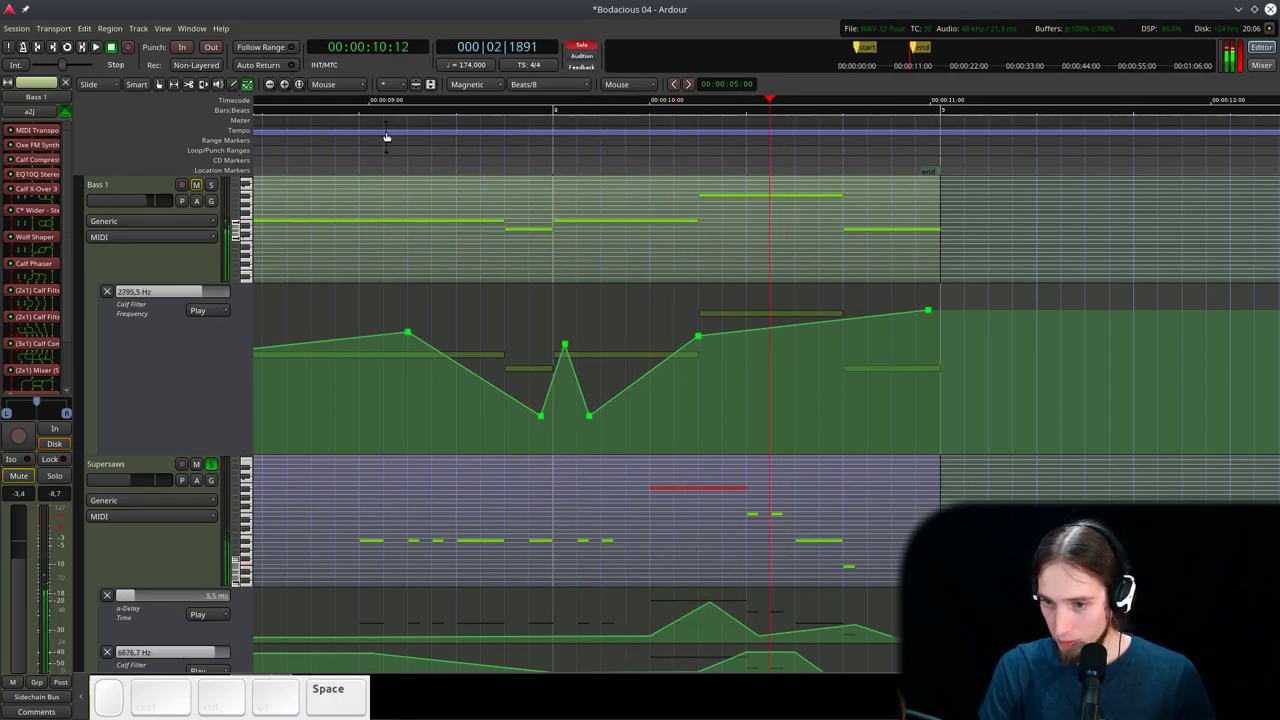
pyautogui.click(312, 128)
pyautogui.press('space')
pyautogui.click(618, 510)
pyautogui.press('shift+alt+Up')
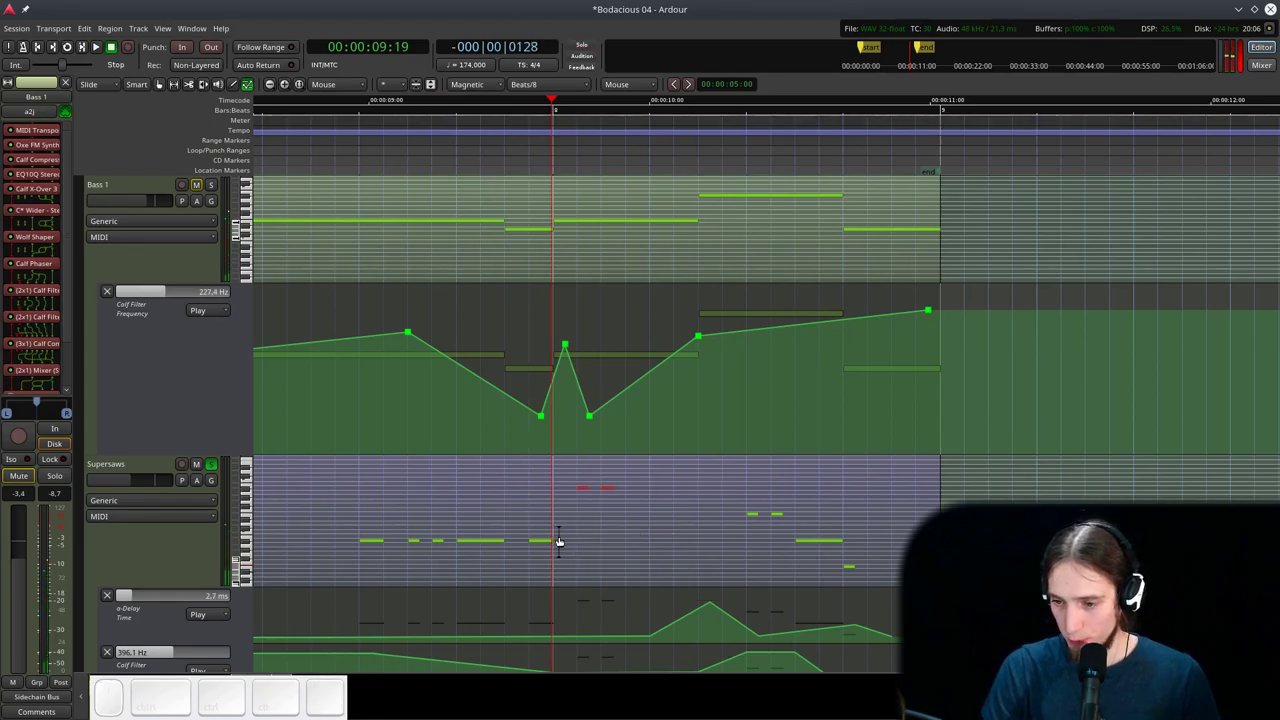
# - Play back the changed notes and scroll to the Supersaws filter frequency lane
pyautogui.press('space')
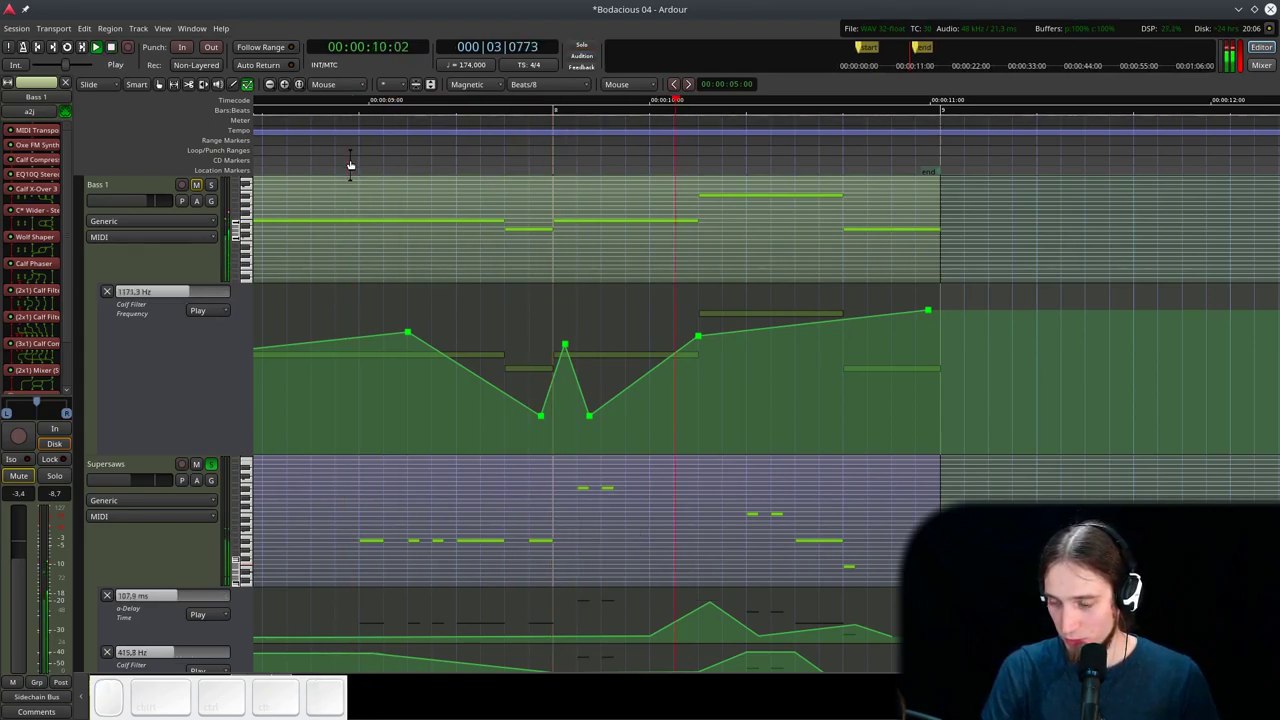
pyautogui.press('space')
pyautogui.scroll(3)
pyautogui.scroll(-3)
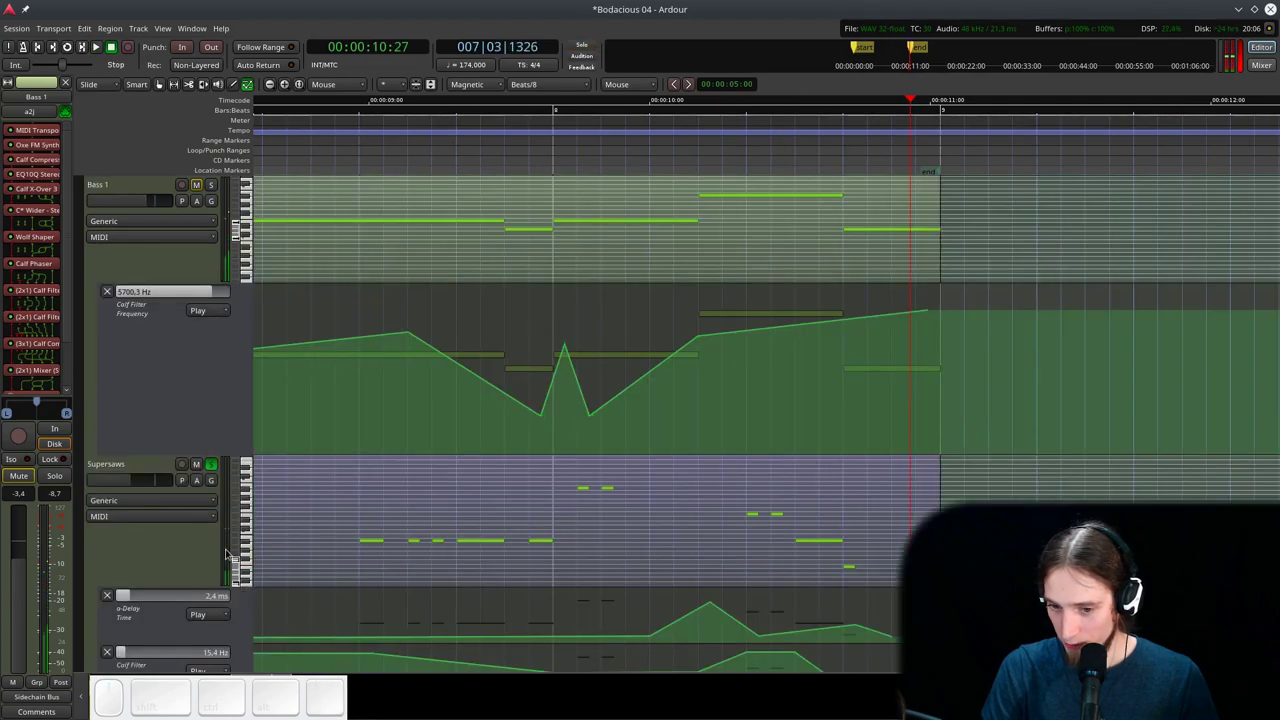
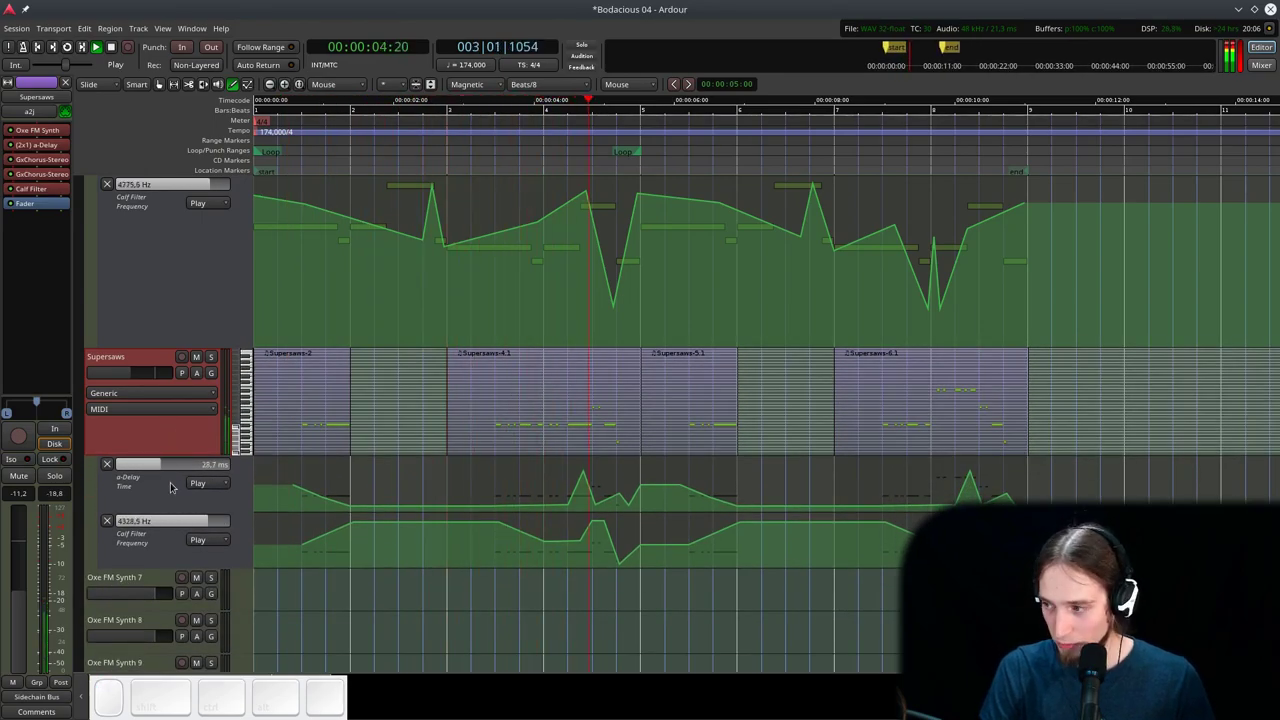
# - Nudge the Supersaws fader while listening, then return the playhead to the session start
pyautogui.moveTo(149, 372); pyautogui.dragTo(161, 373)
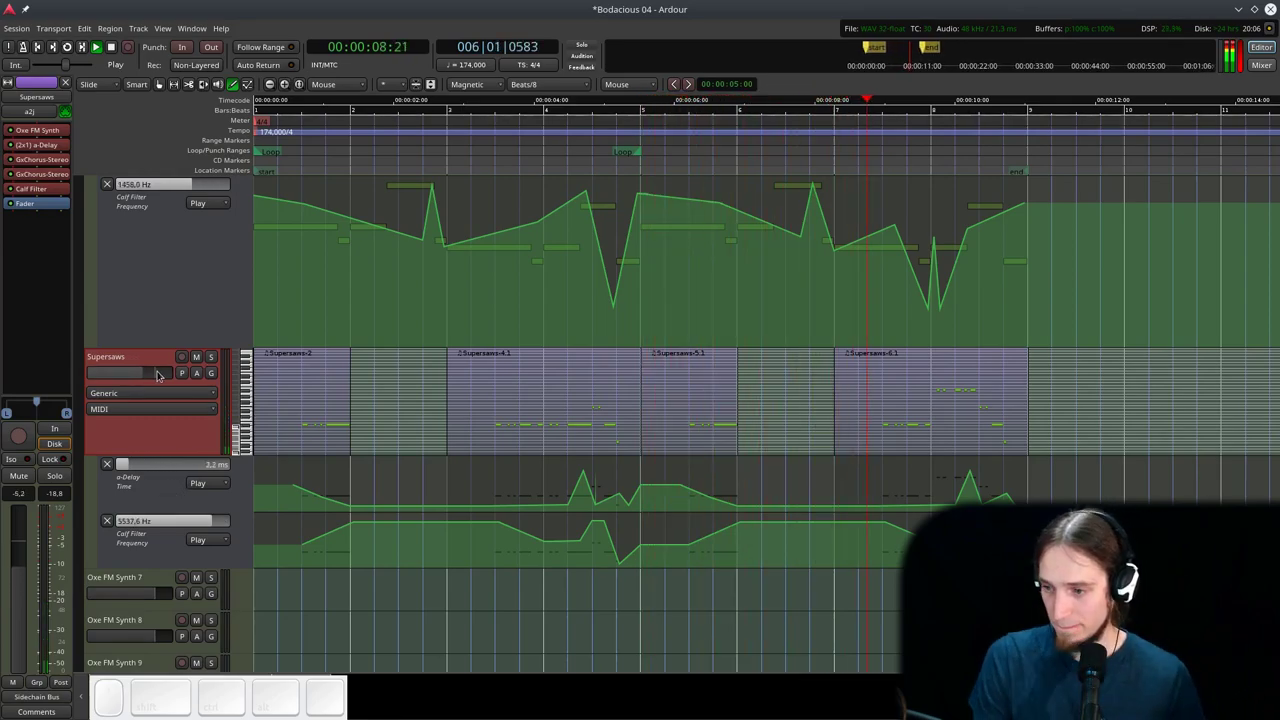
pyautogui.click(161, 373)
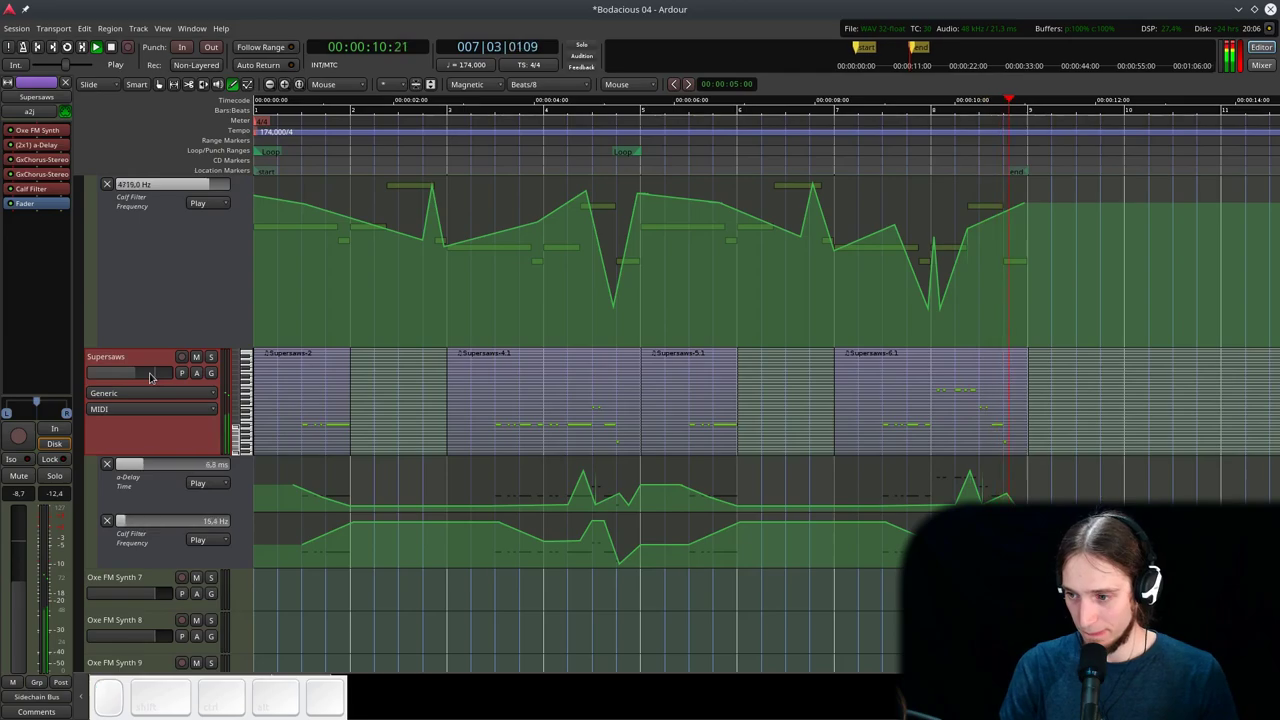
pyautogui.press('space')
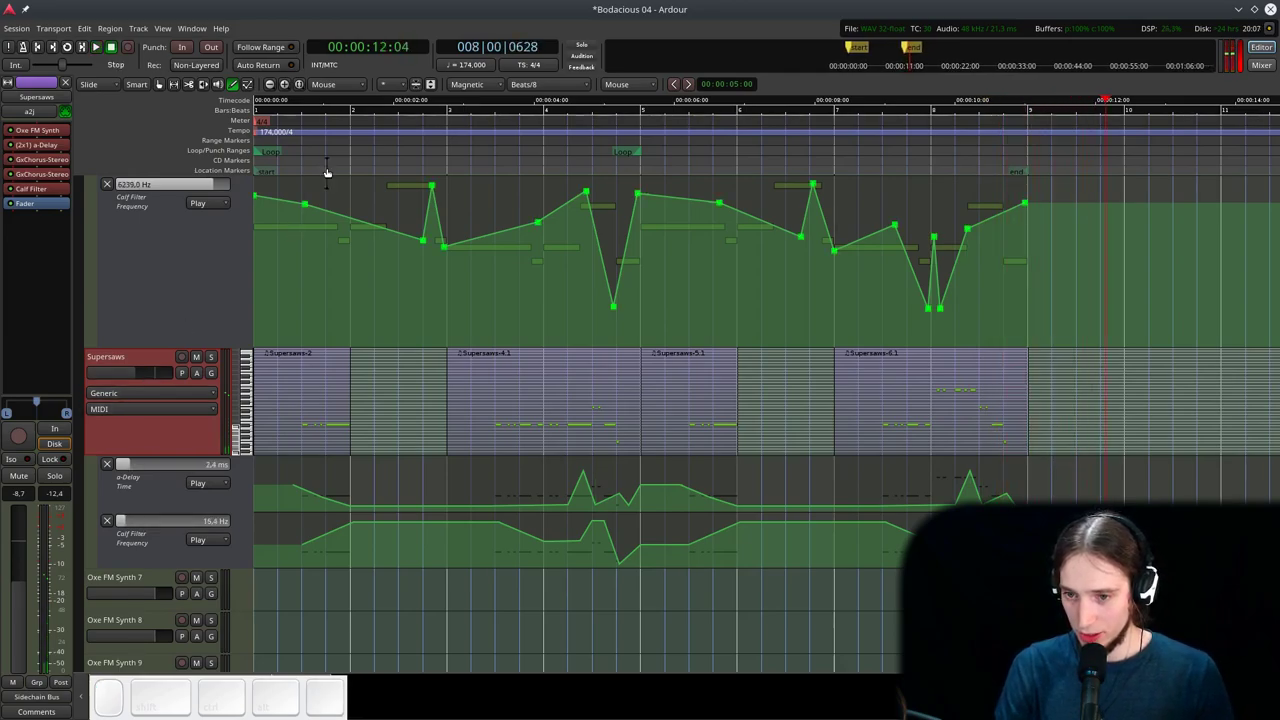
pyautogui.click(329, 160)
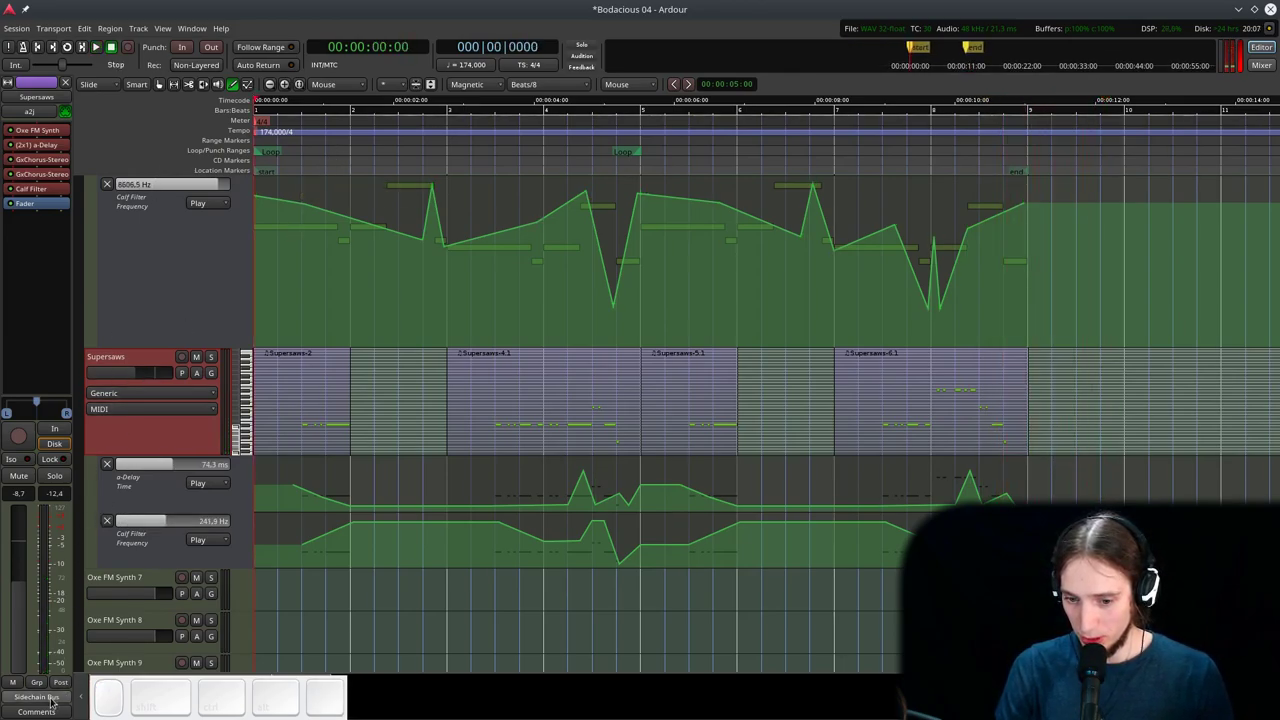
pyautogui.click(56, 699)
pyautogui.click(63, 560)
pyautogui.click(304, 163)
# - Play from the beginning and set the Supersaws fader to about -8.4 dB
pyautogui.press('space')
pyautogui.click(121, 371)
pyautogui.moveTo(120, 371); pyautogui.dragTo(124, 371)
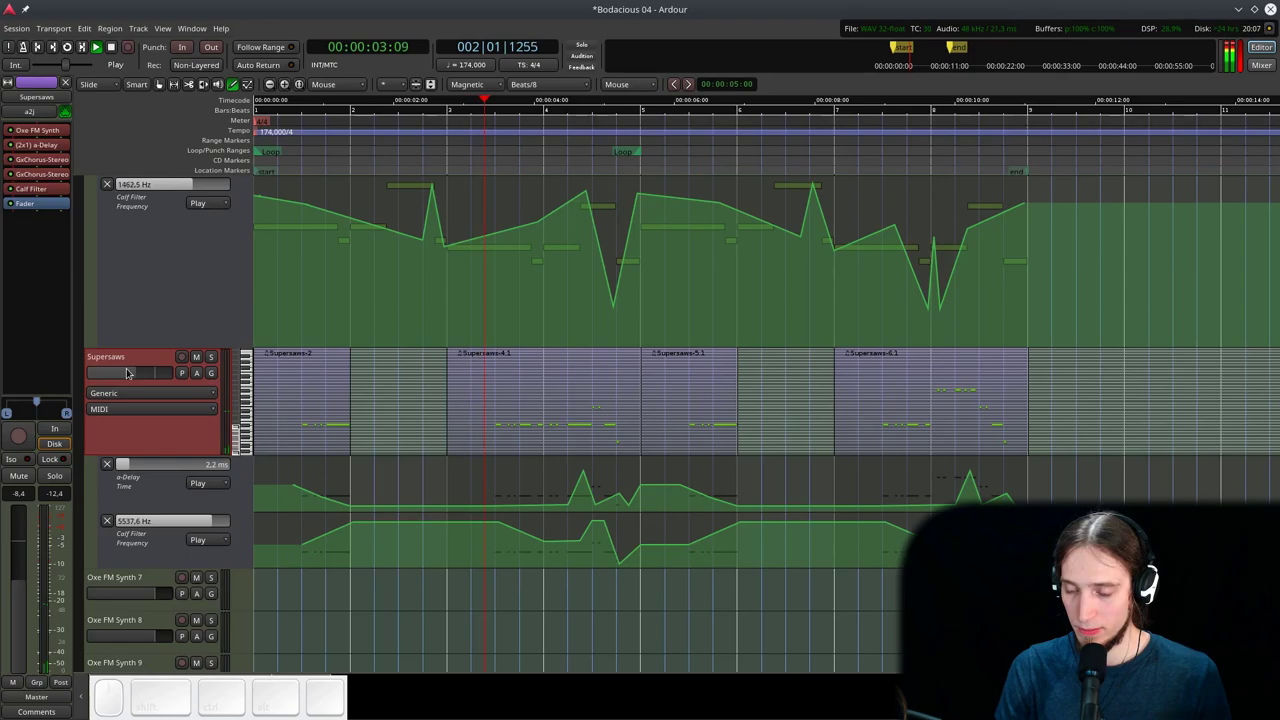
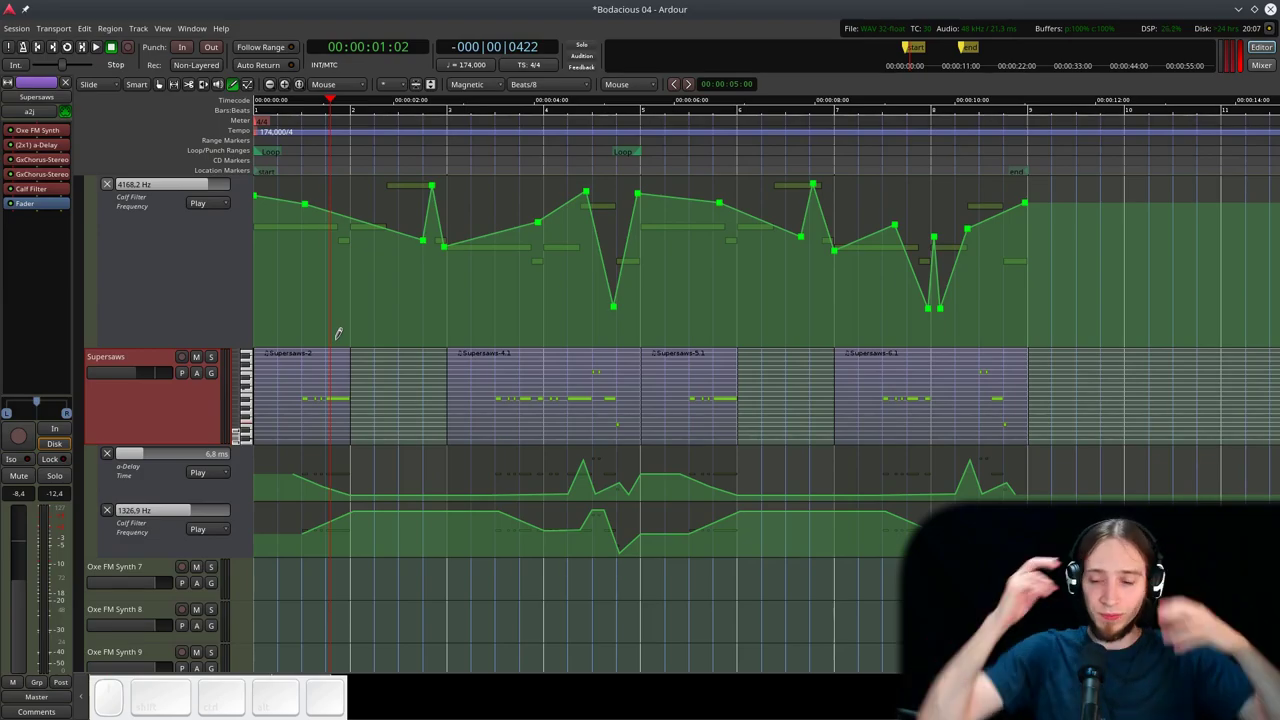
# - Play and stop the loop a few times and scroll up to the Master track
pyautogui.click(345, 135)
pyautogui.press('space')
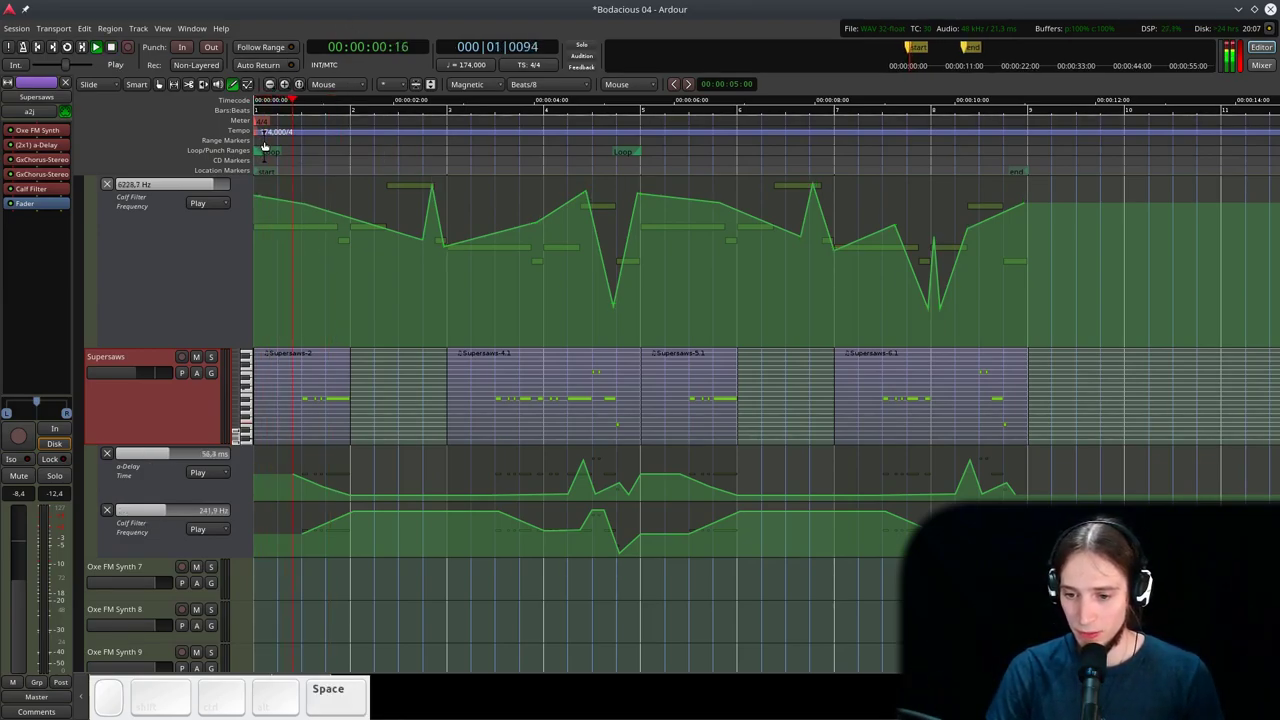
pyautogui.press('space')
pyautogui.scroll(3)
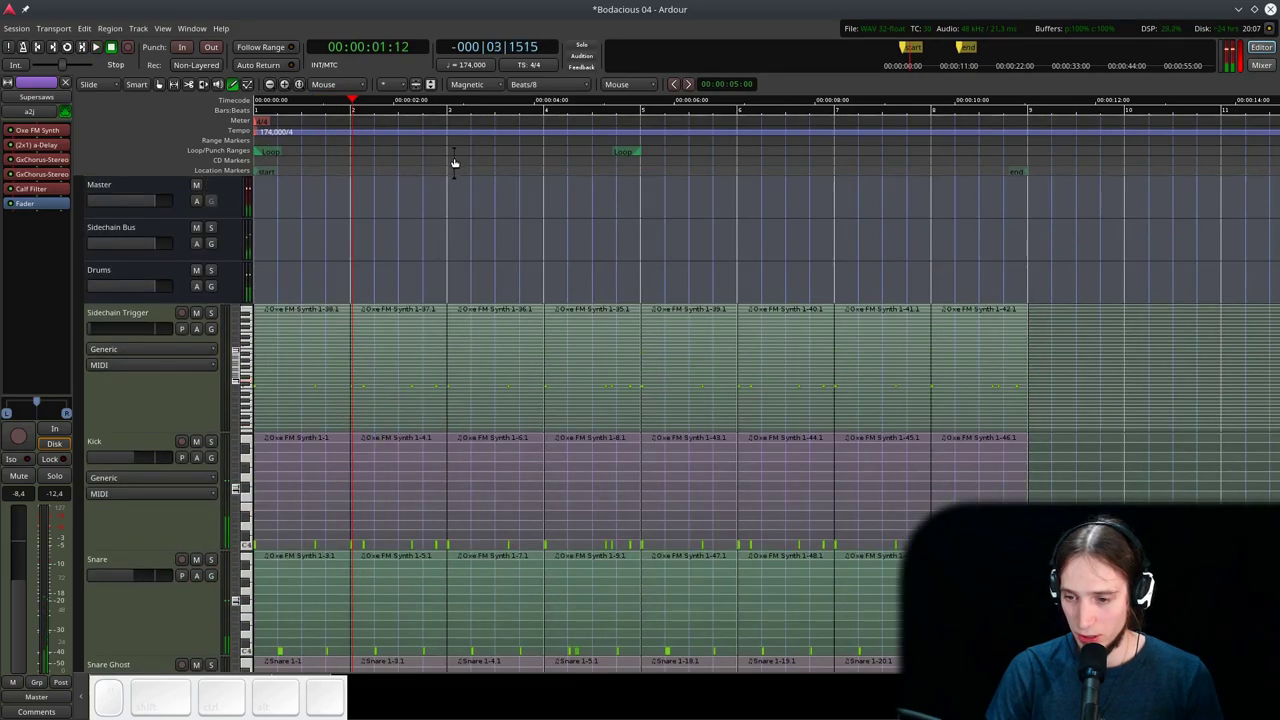
pyautogui.click(482, 151)
pyautogui.press('space')
pyautogui.press('space')
# - Select the Master bus and save the session with Ctrl+S
pyautogui.click(135, 185)
pyautogui.press('space')
pyautogui.press('space')
pyautogui.press('ctrl+s')
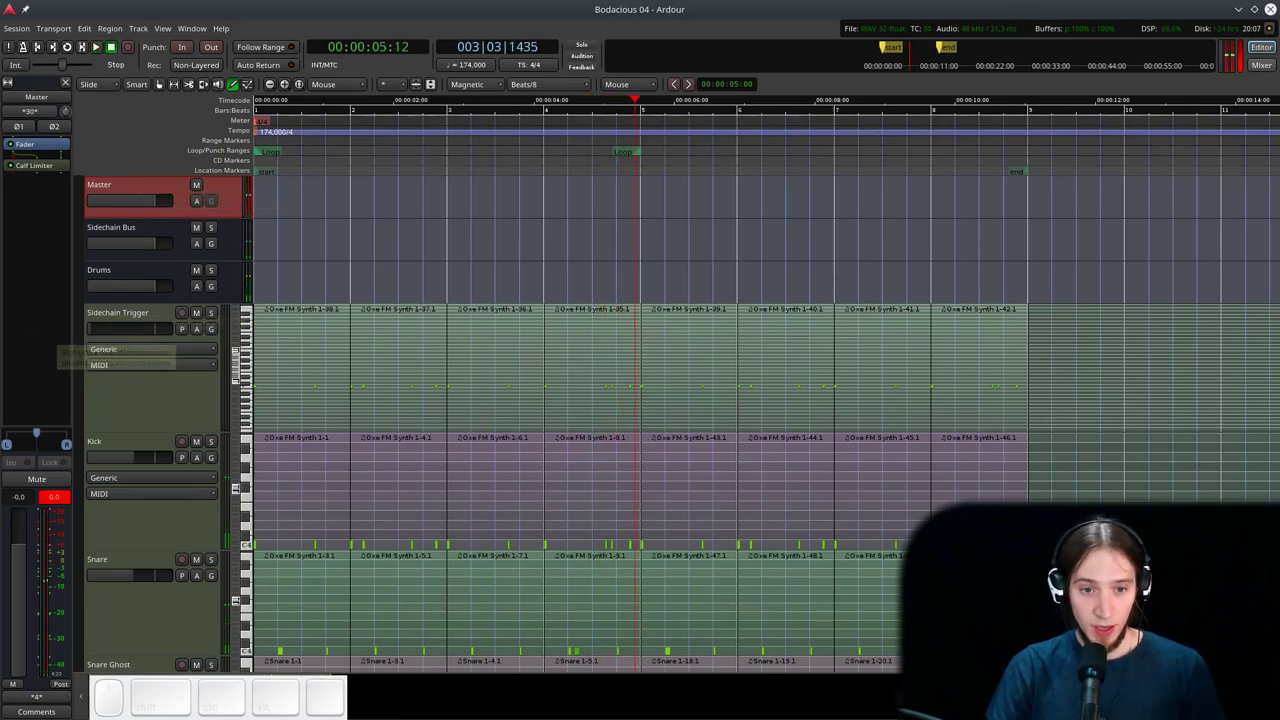